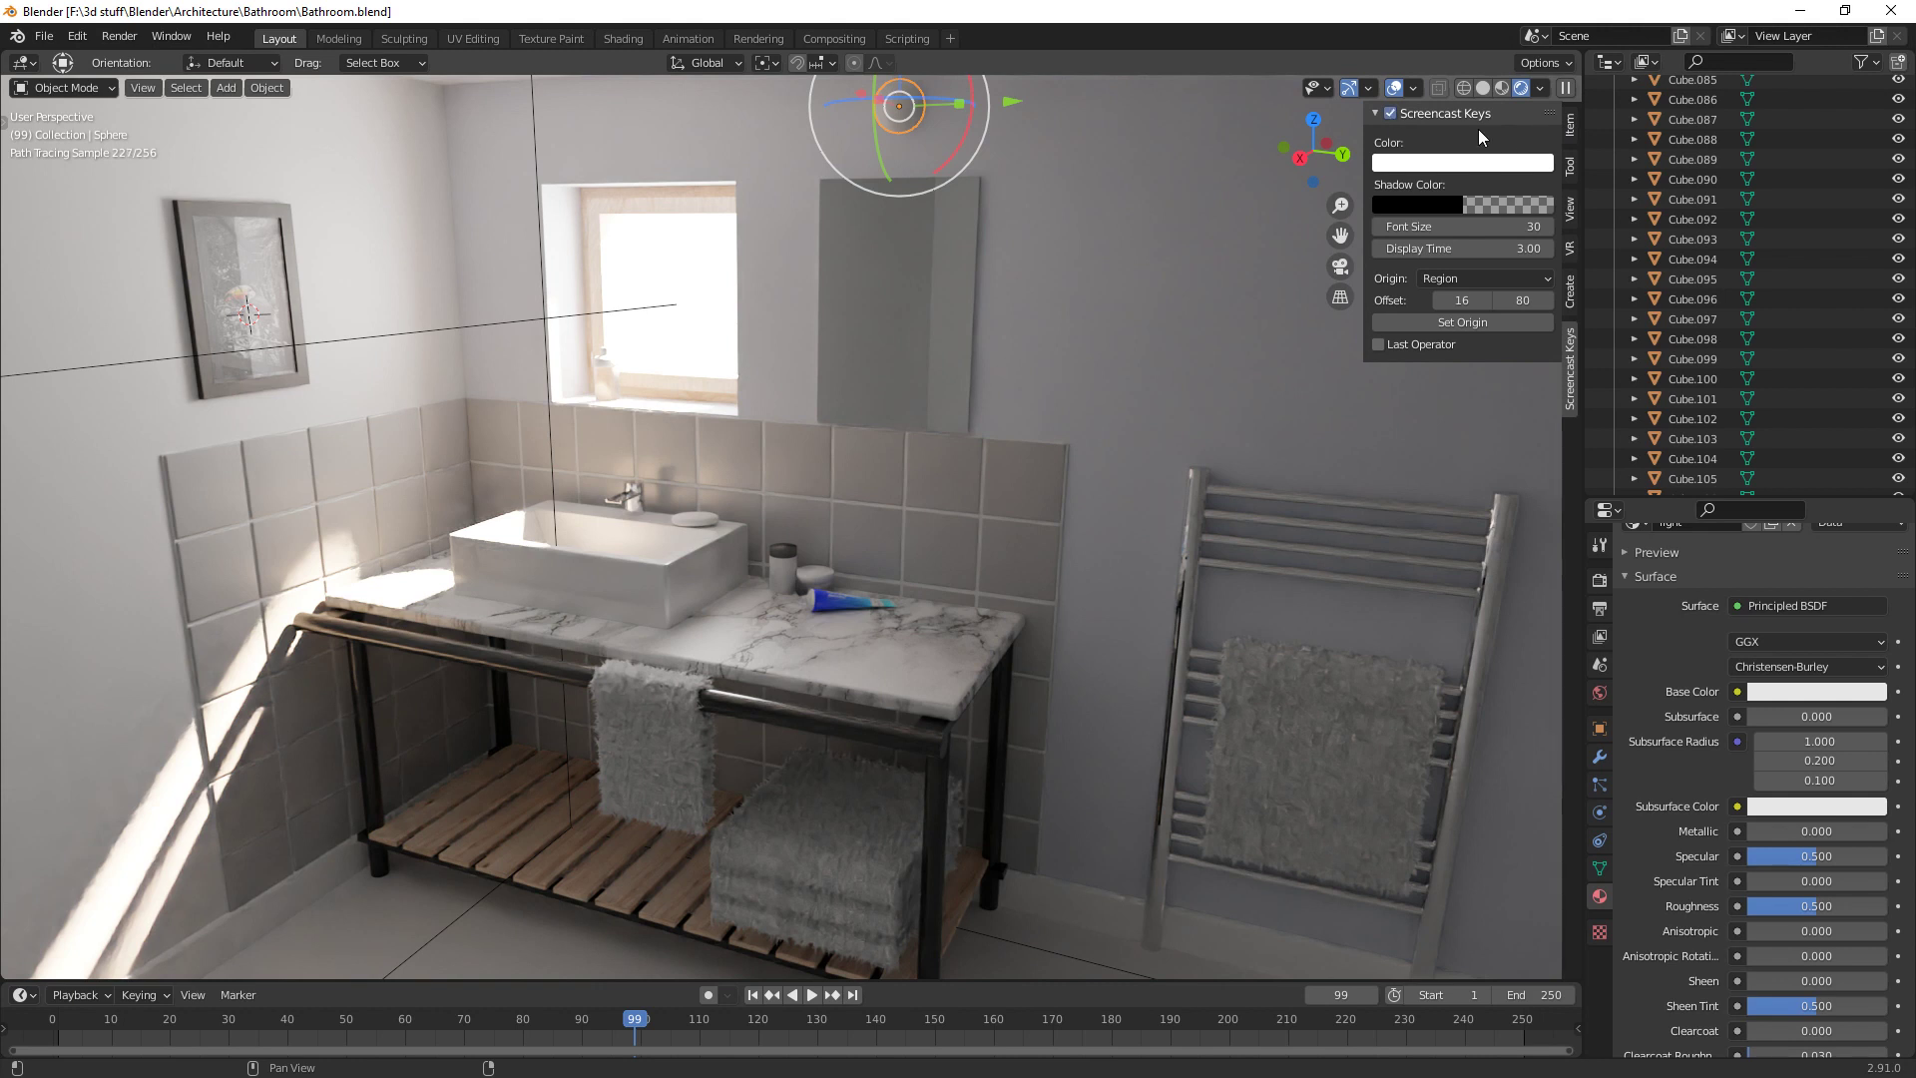
Start a fresh General file, leaving only the default camera and light
left_click(1577, 129)
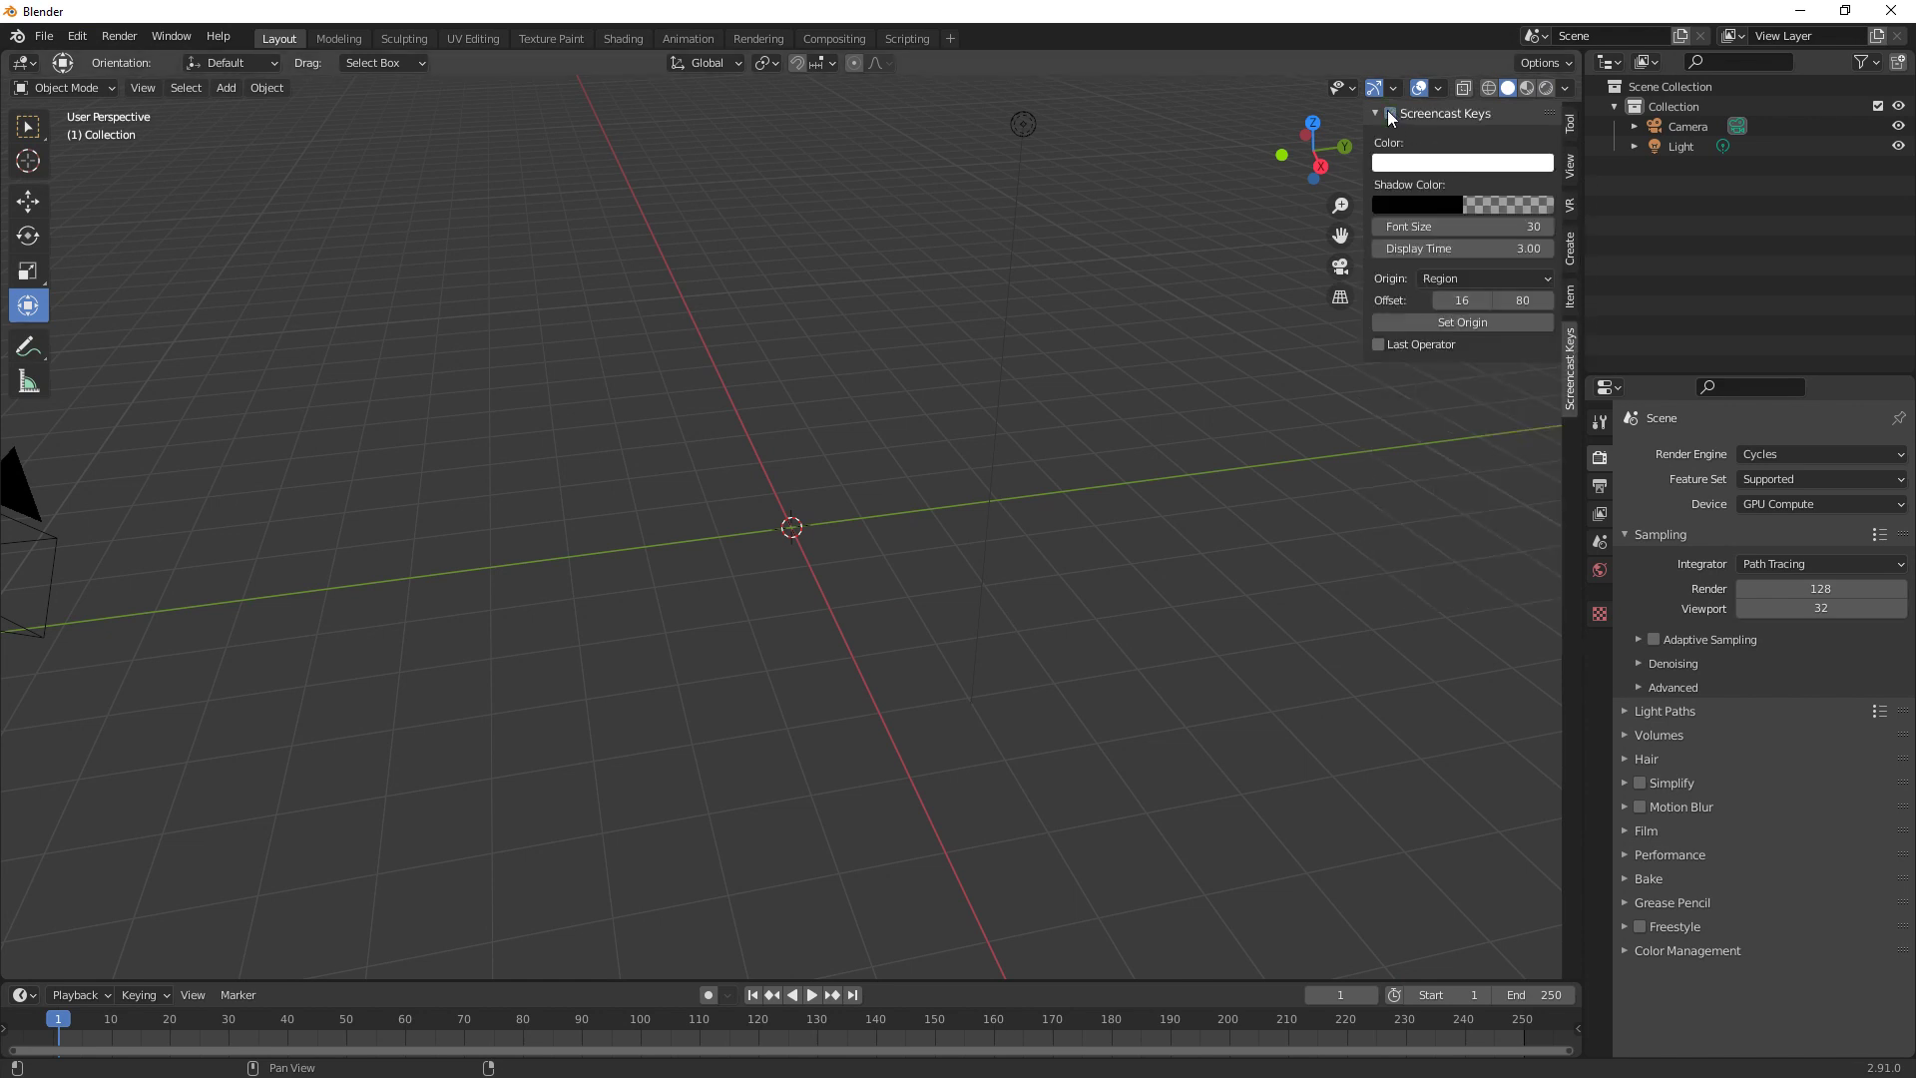
Bring up the Add menu (Shift+A) to insert a plane for the 5 m floor
left_click(1109, 445)
left_click(994, 572)
left_click(1575, 119)
left_click(774, 577)
key("shift+a")
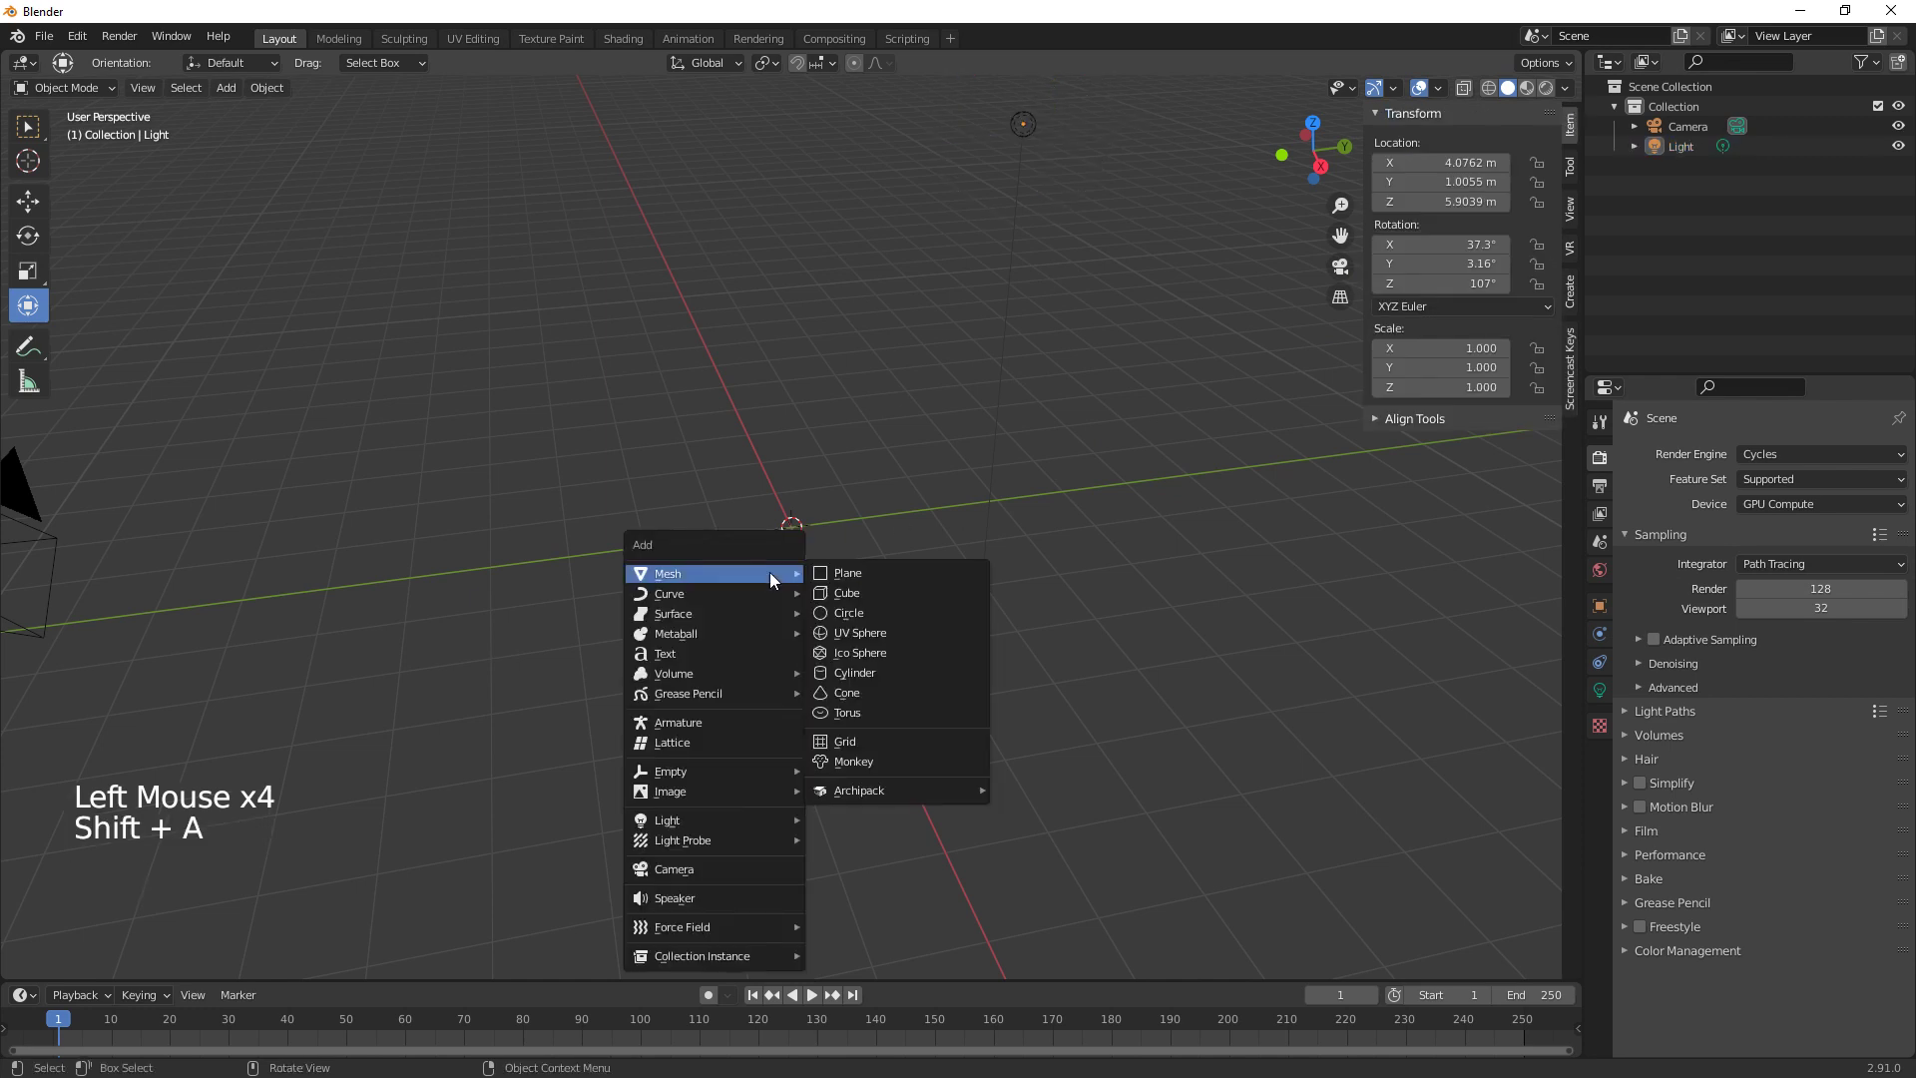
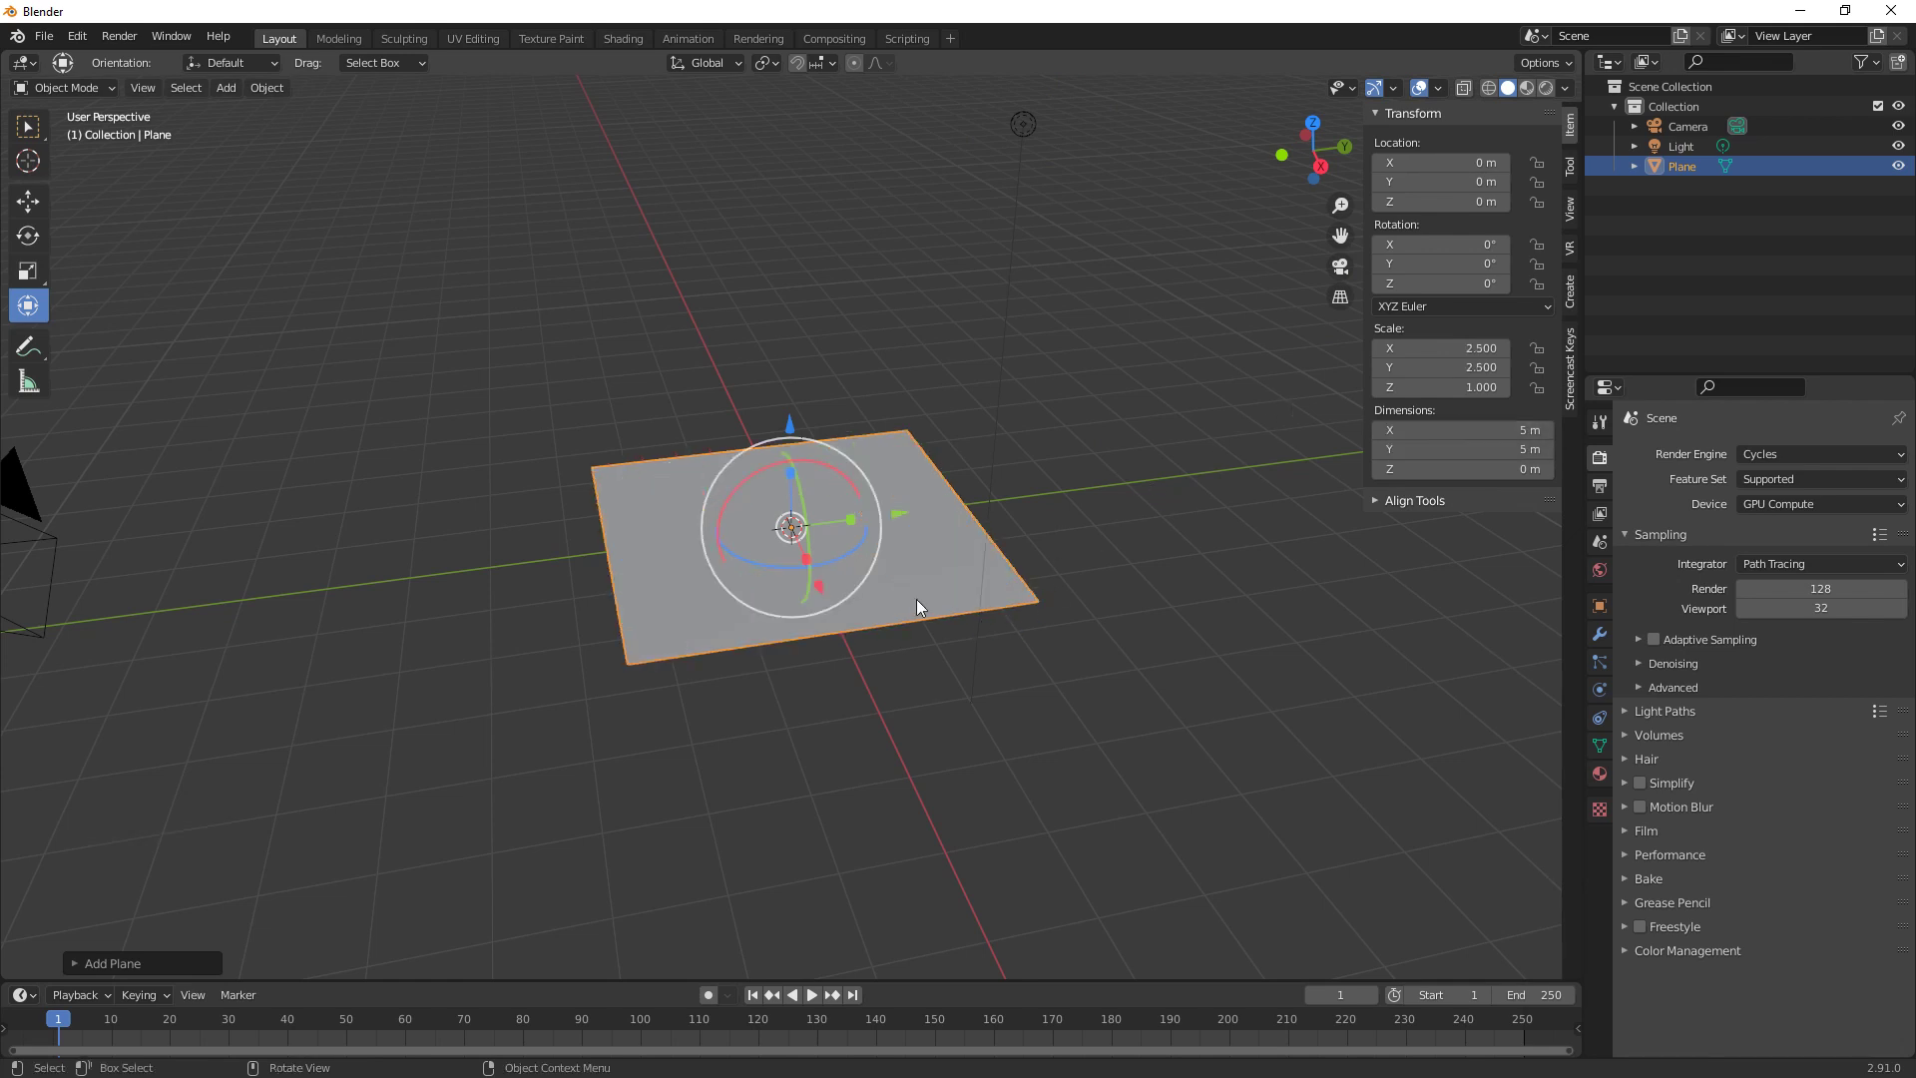
Add a 0.3×5×2 m box wall and stand it on the floor's edge
key("shift+a")
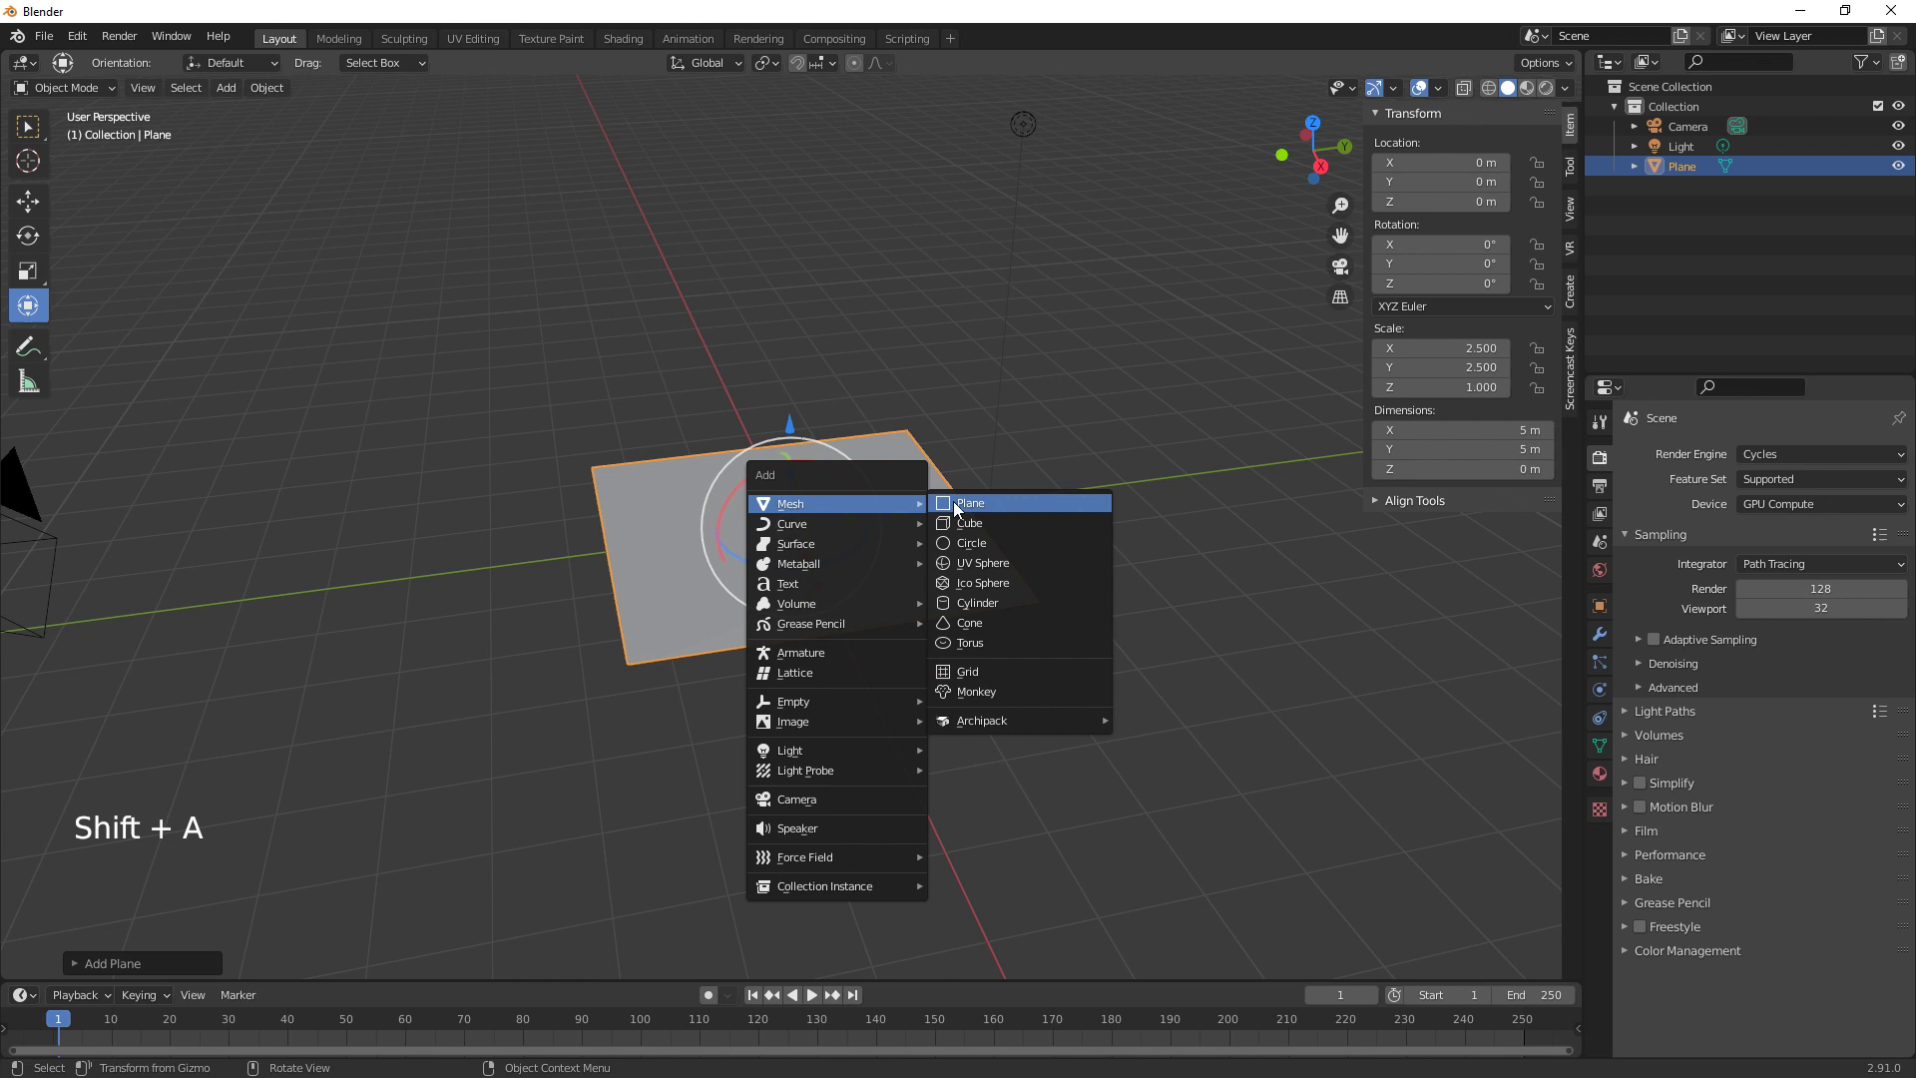
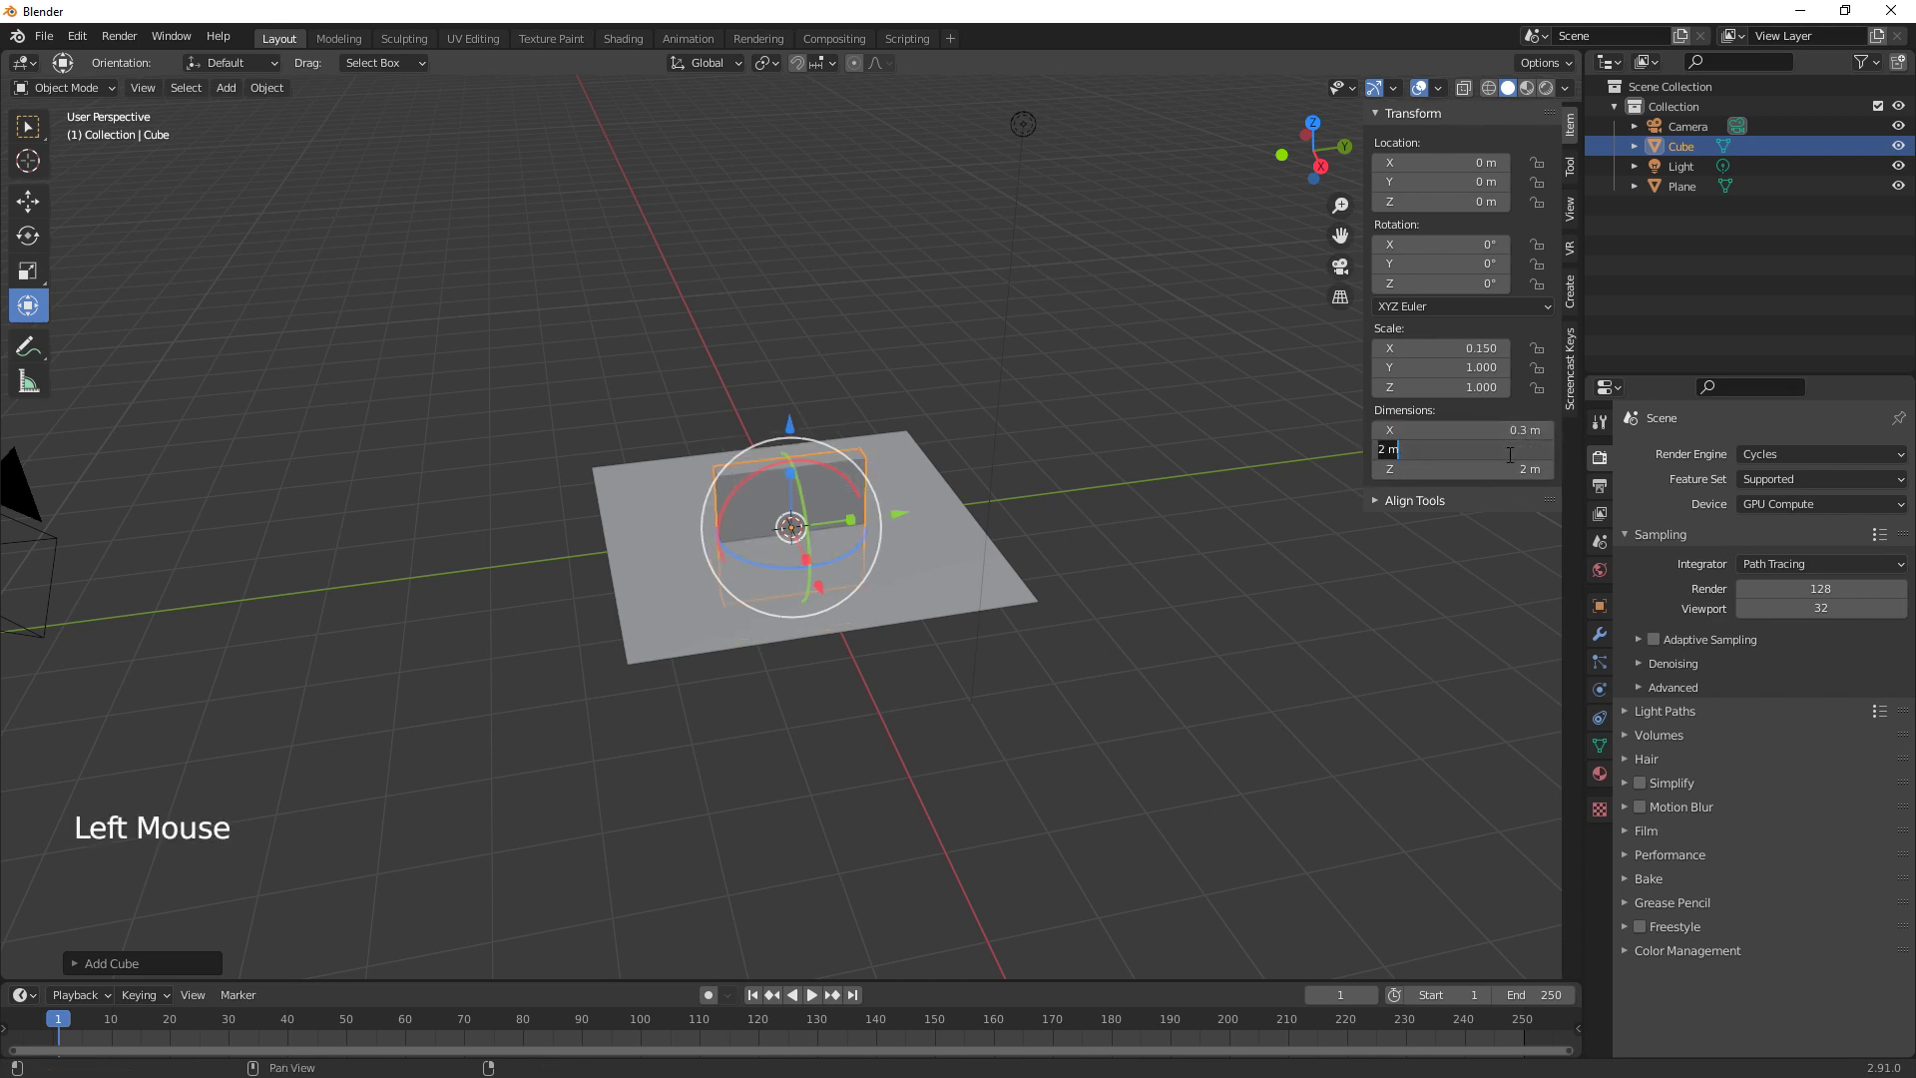
middle_click(921, 724)
left_click(910, 549)
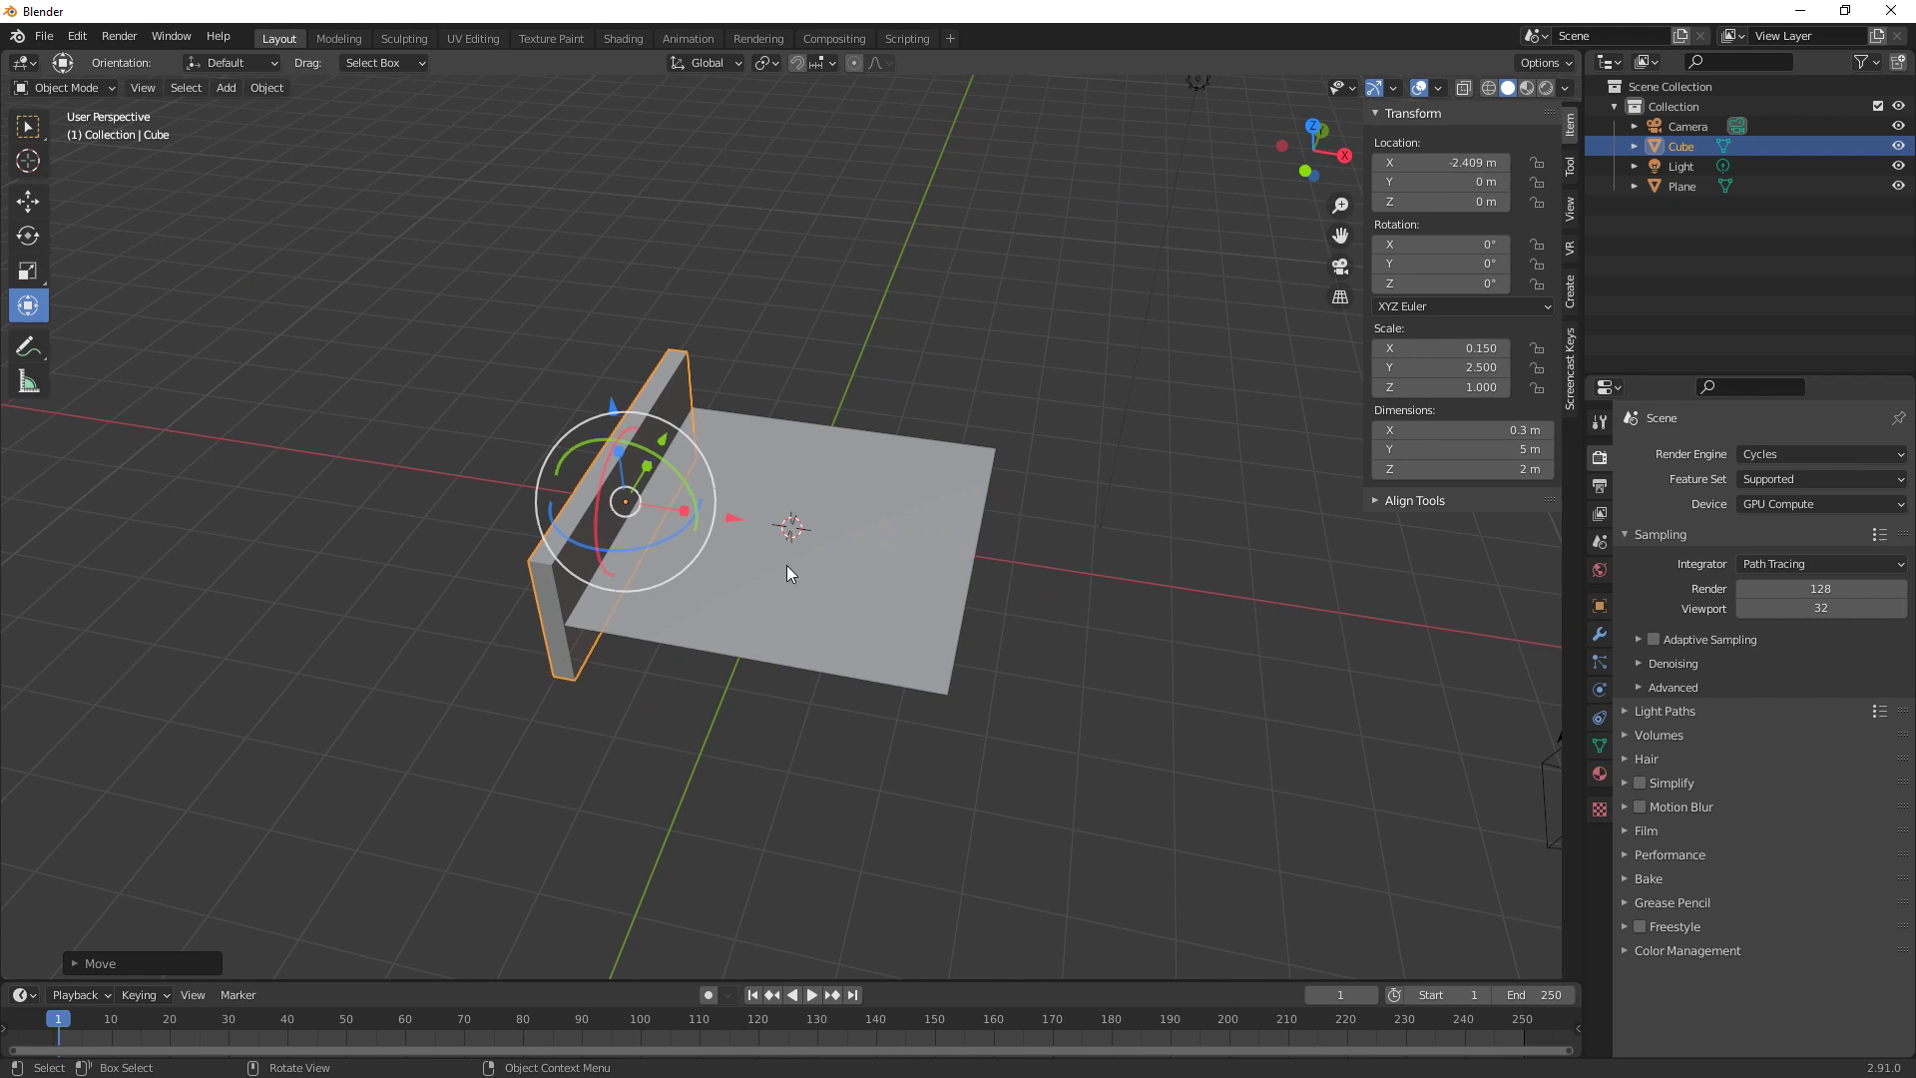
middle_click(886, 643)
left_click(656, 366)
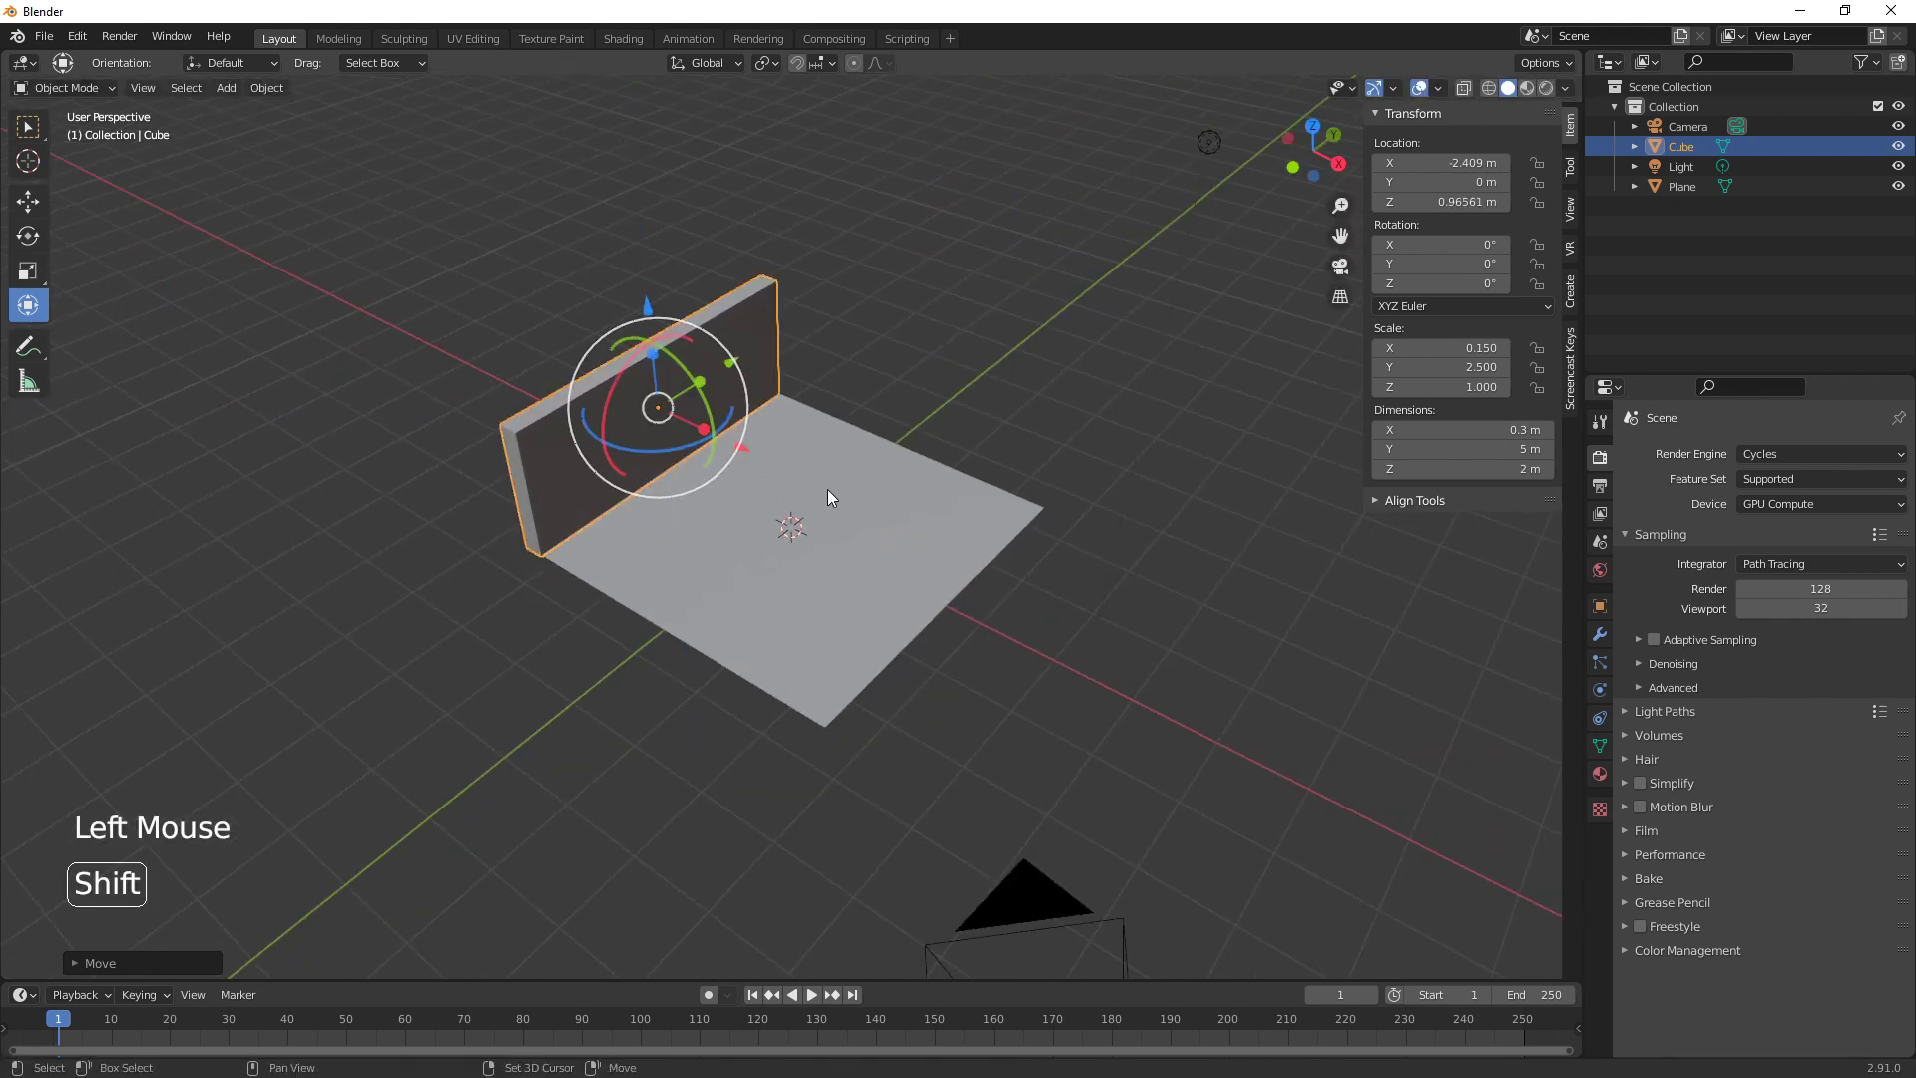
Duplicate the wall for the opposite side, then rotated copies for the back and front
key("shift+d")
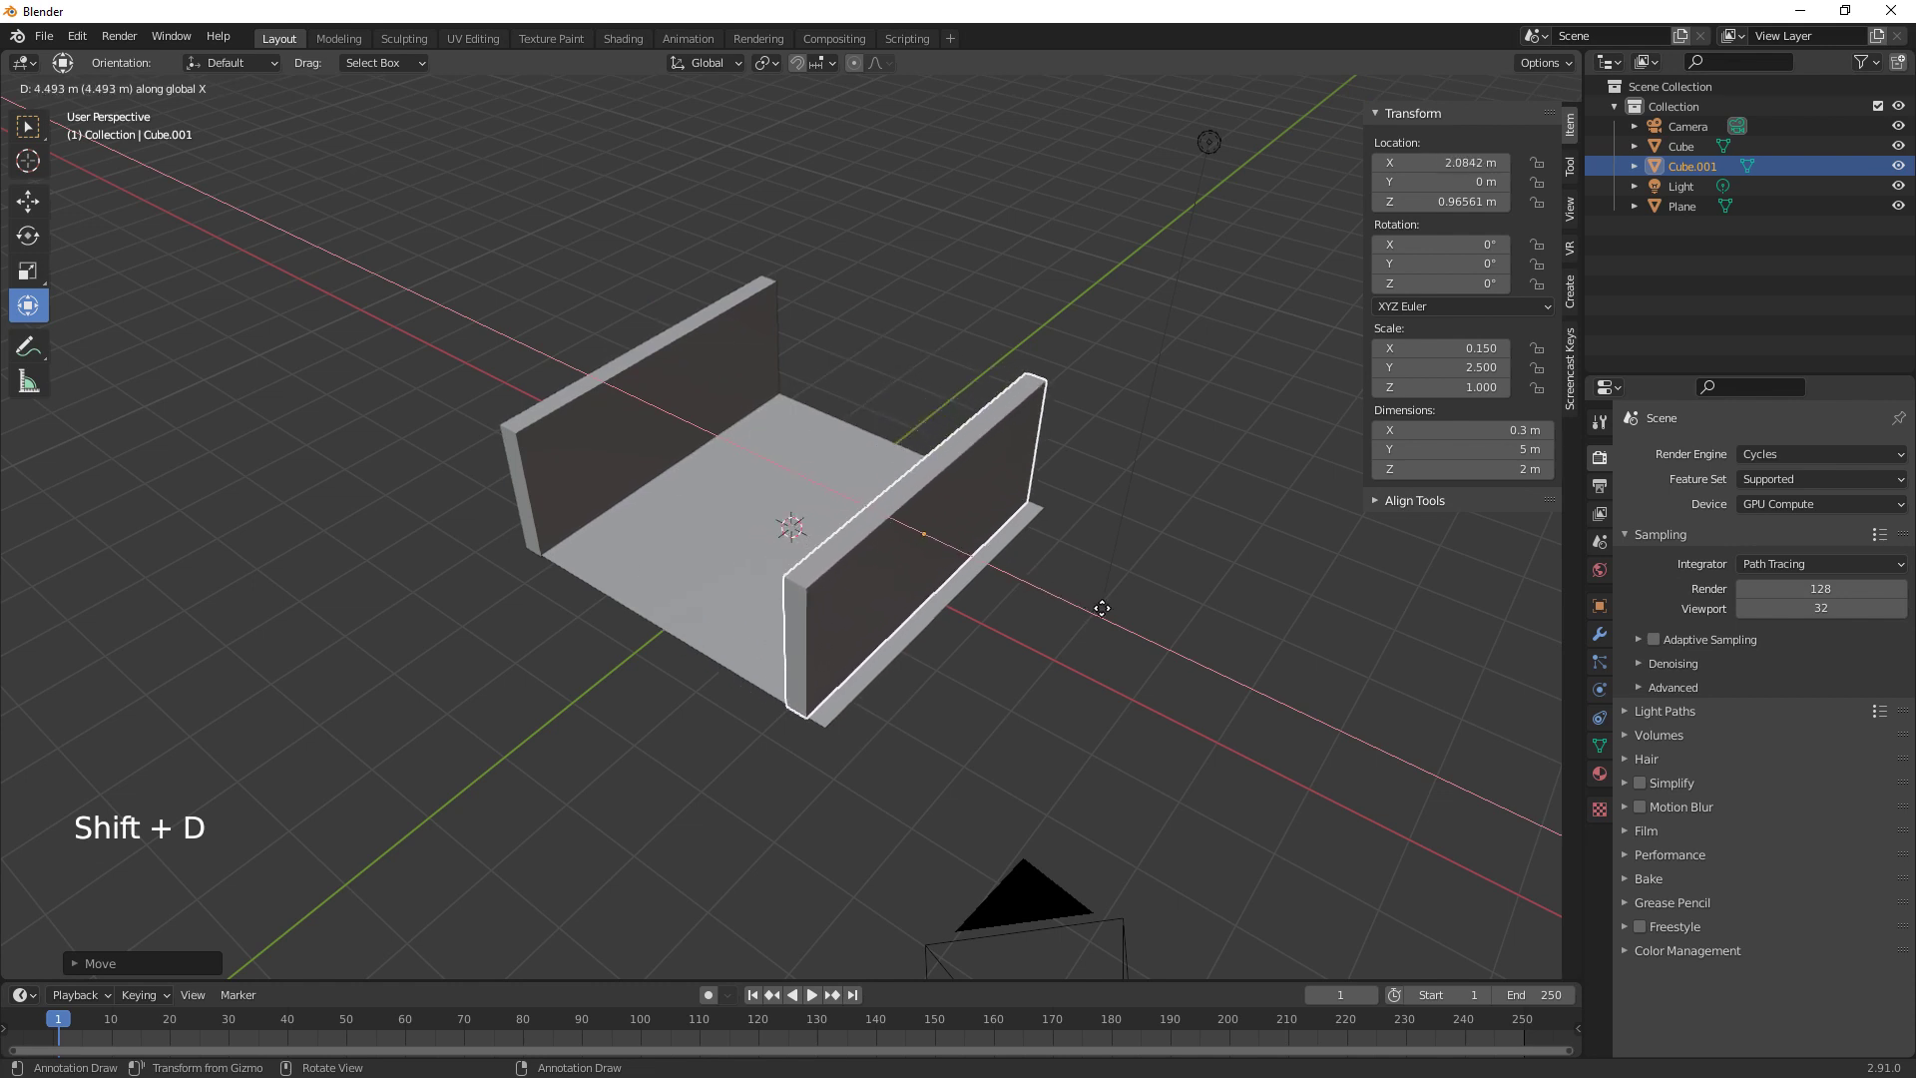
middle_click(1145, 663)
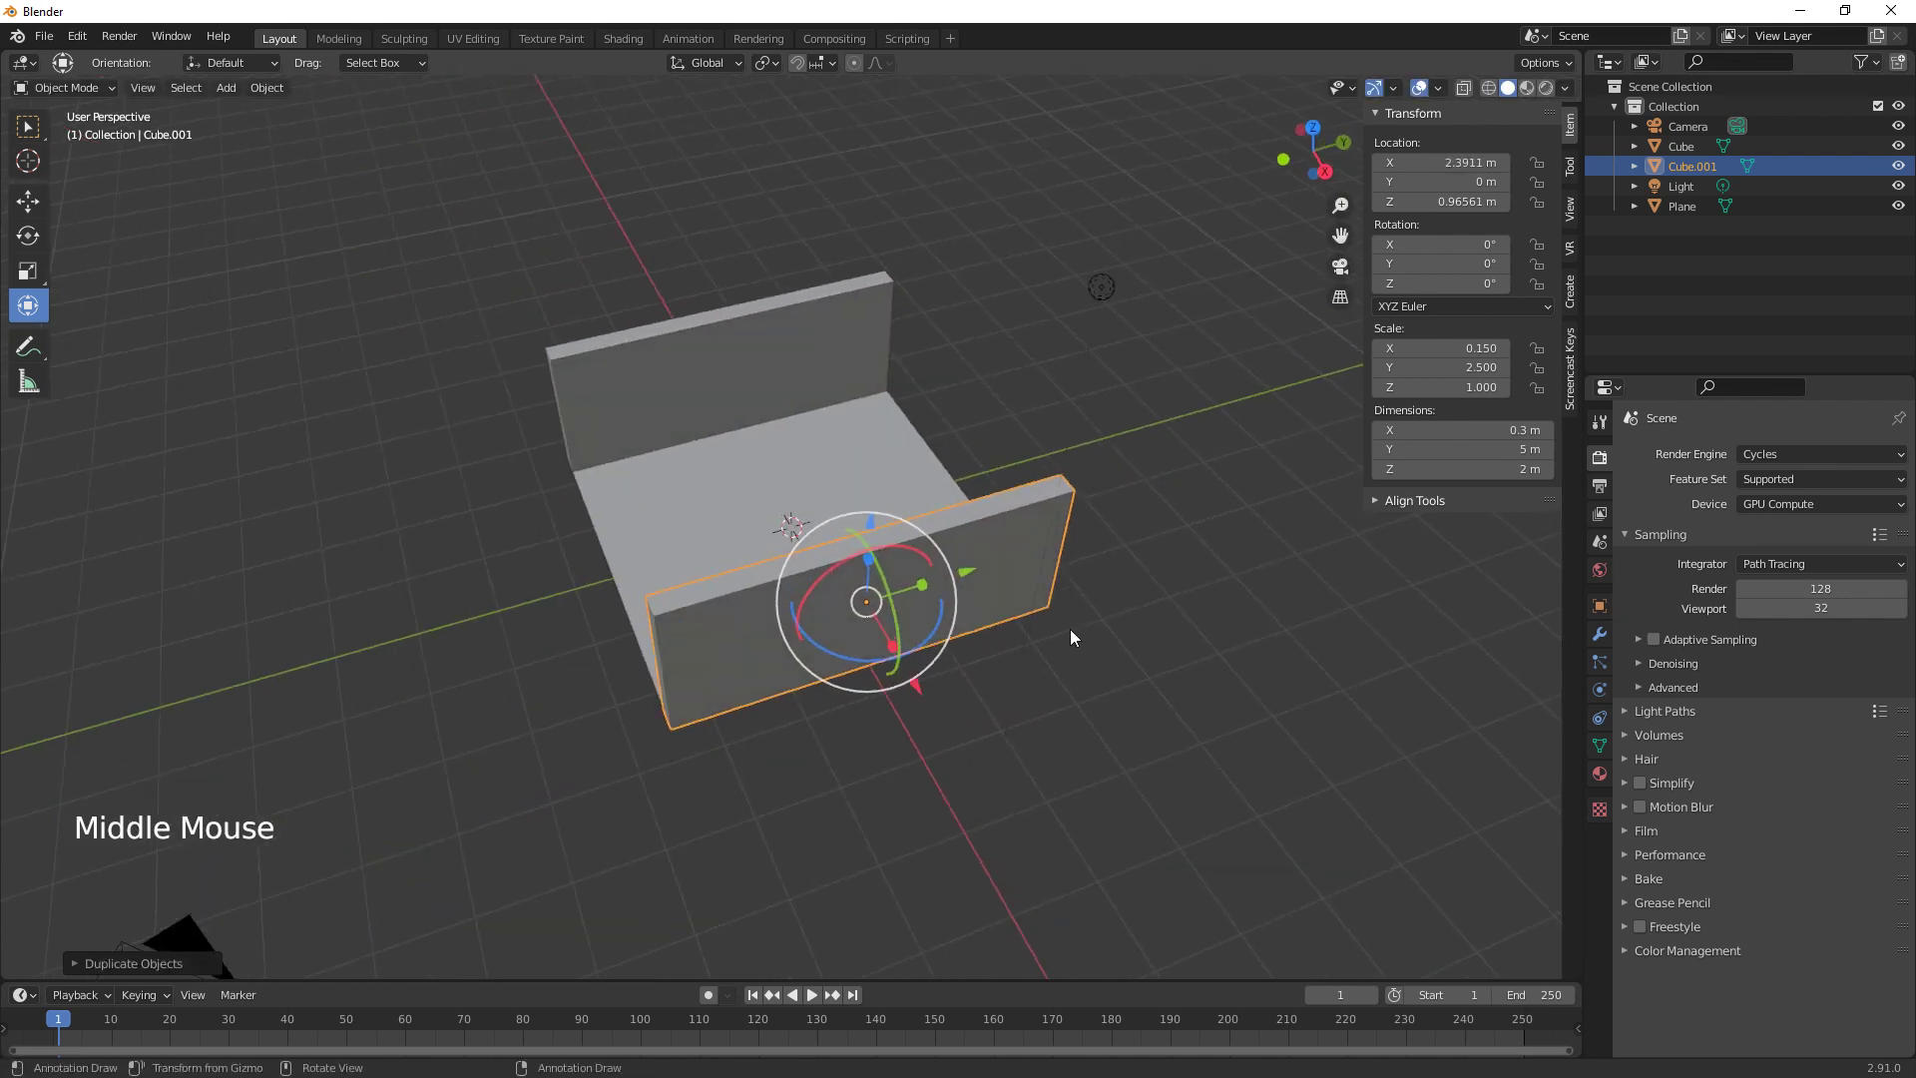
key("shift+d")
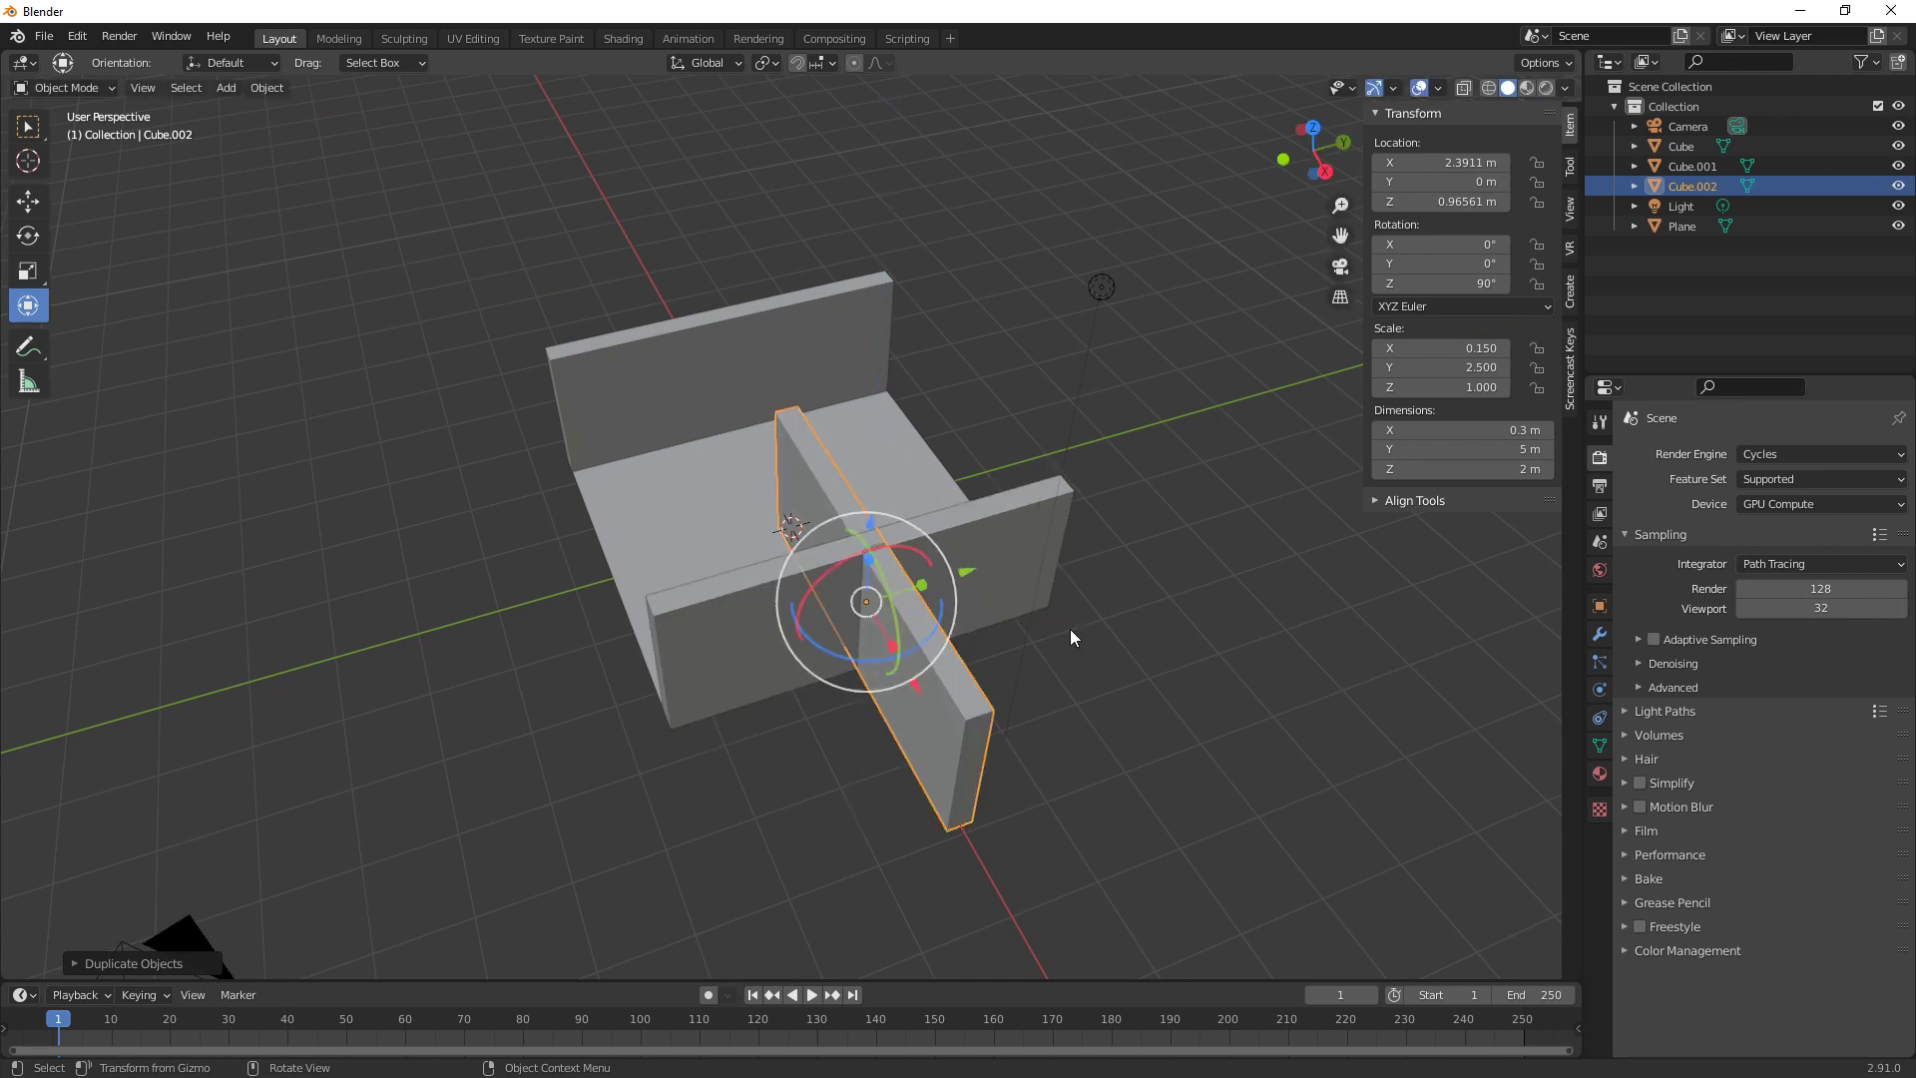
left_click(924, 692)
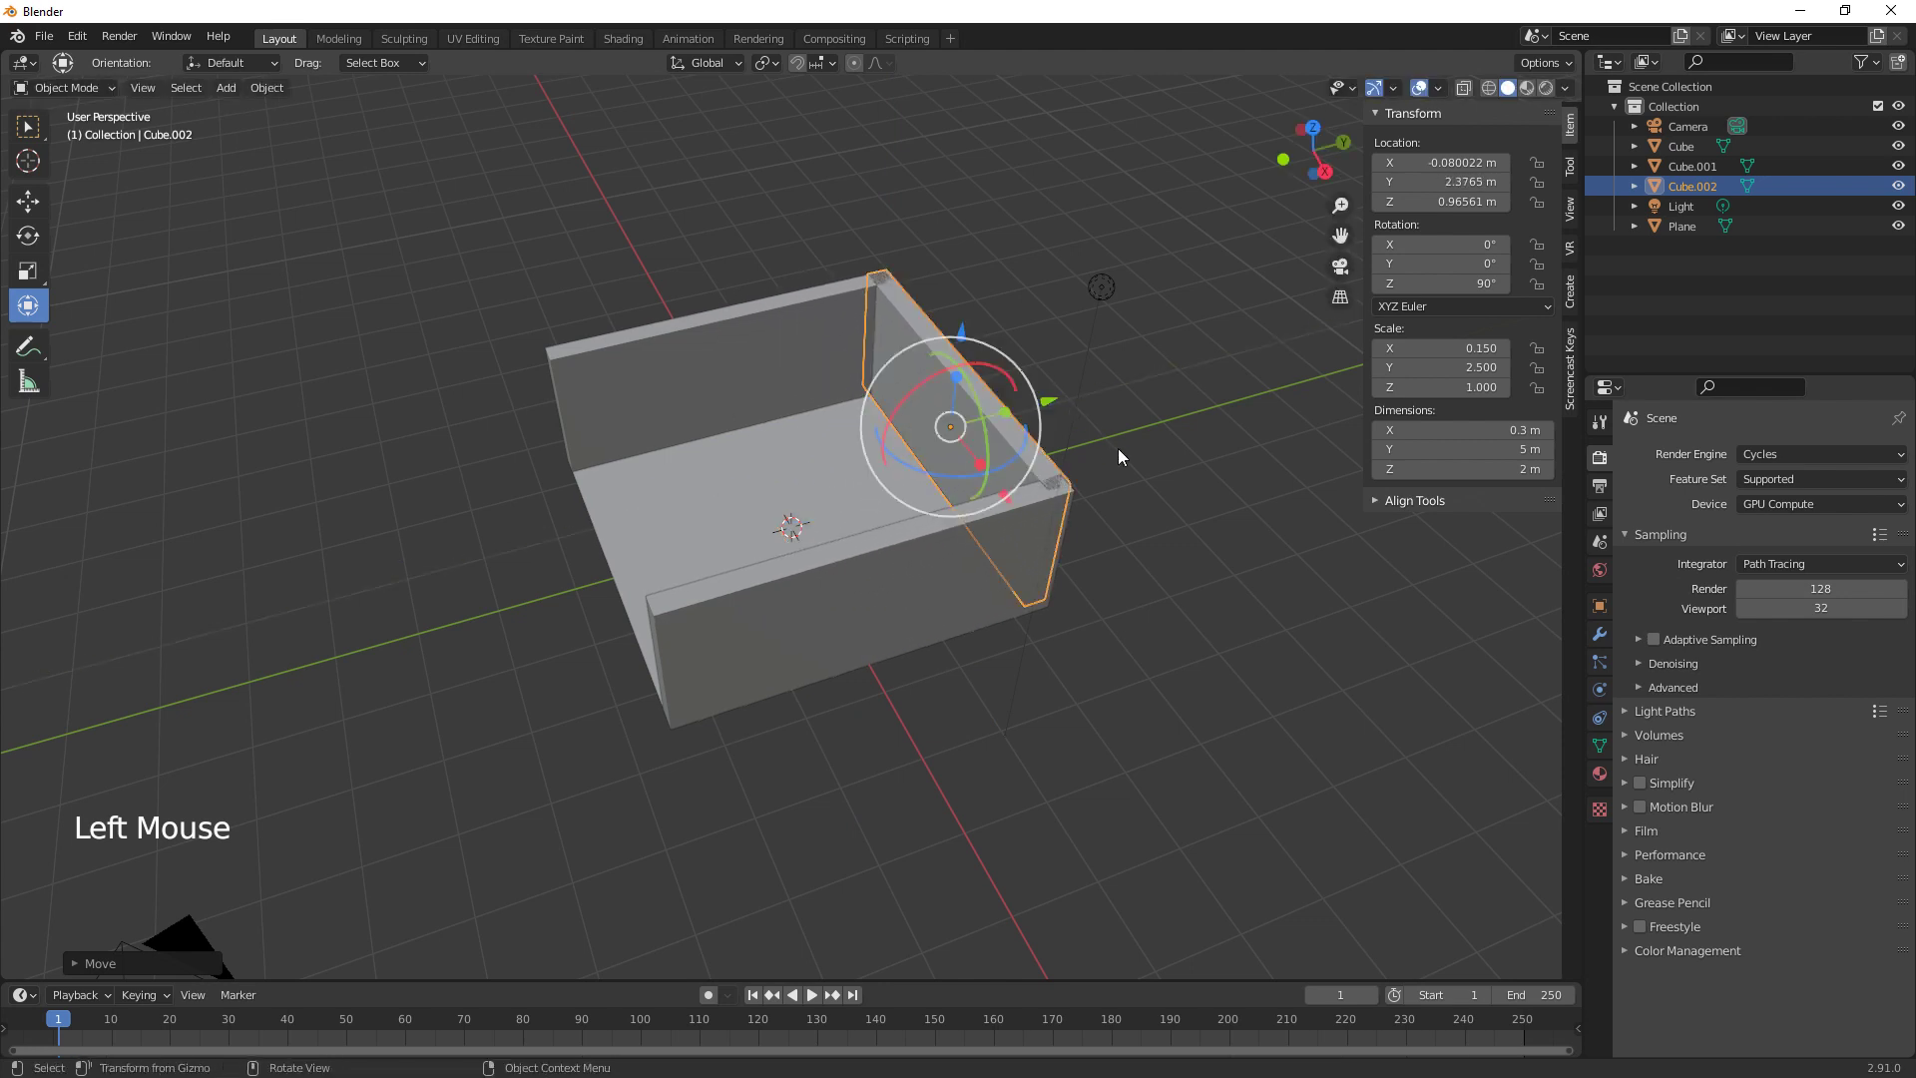
key("shift+d")
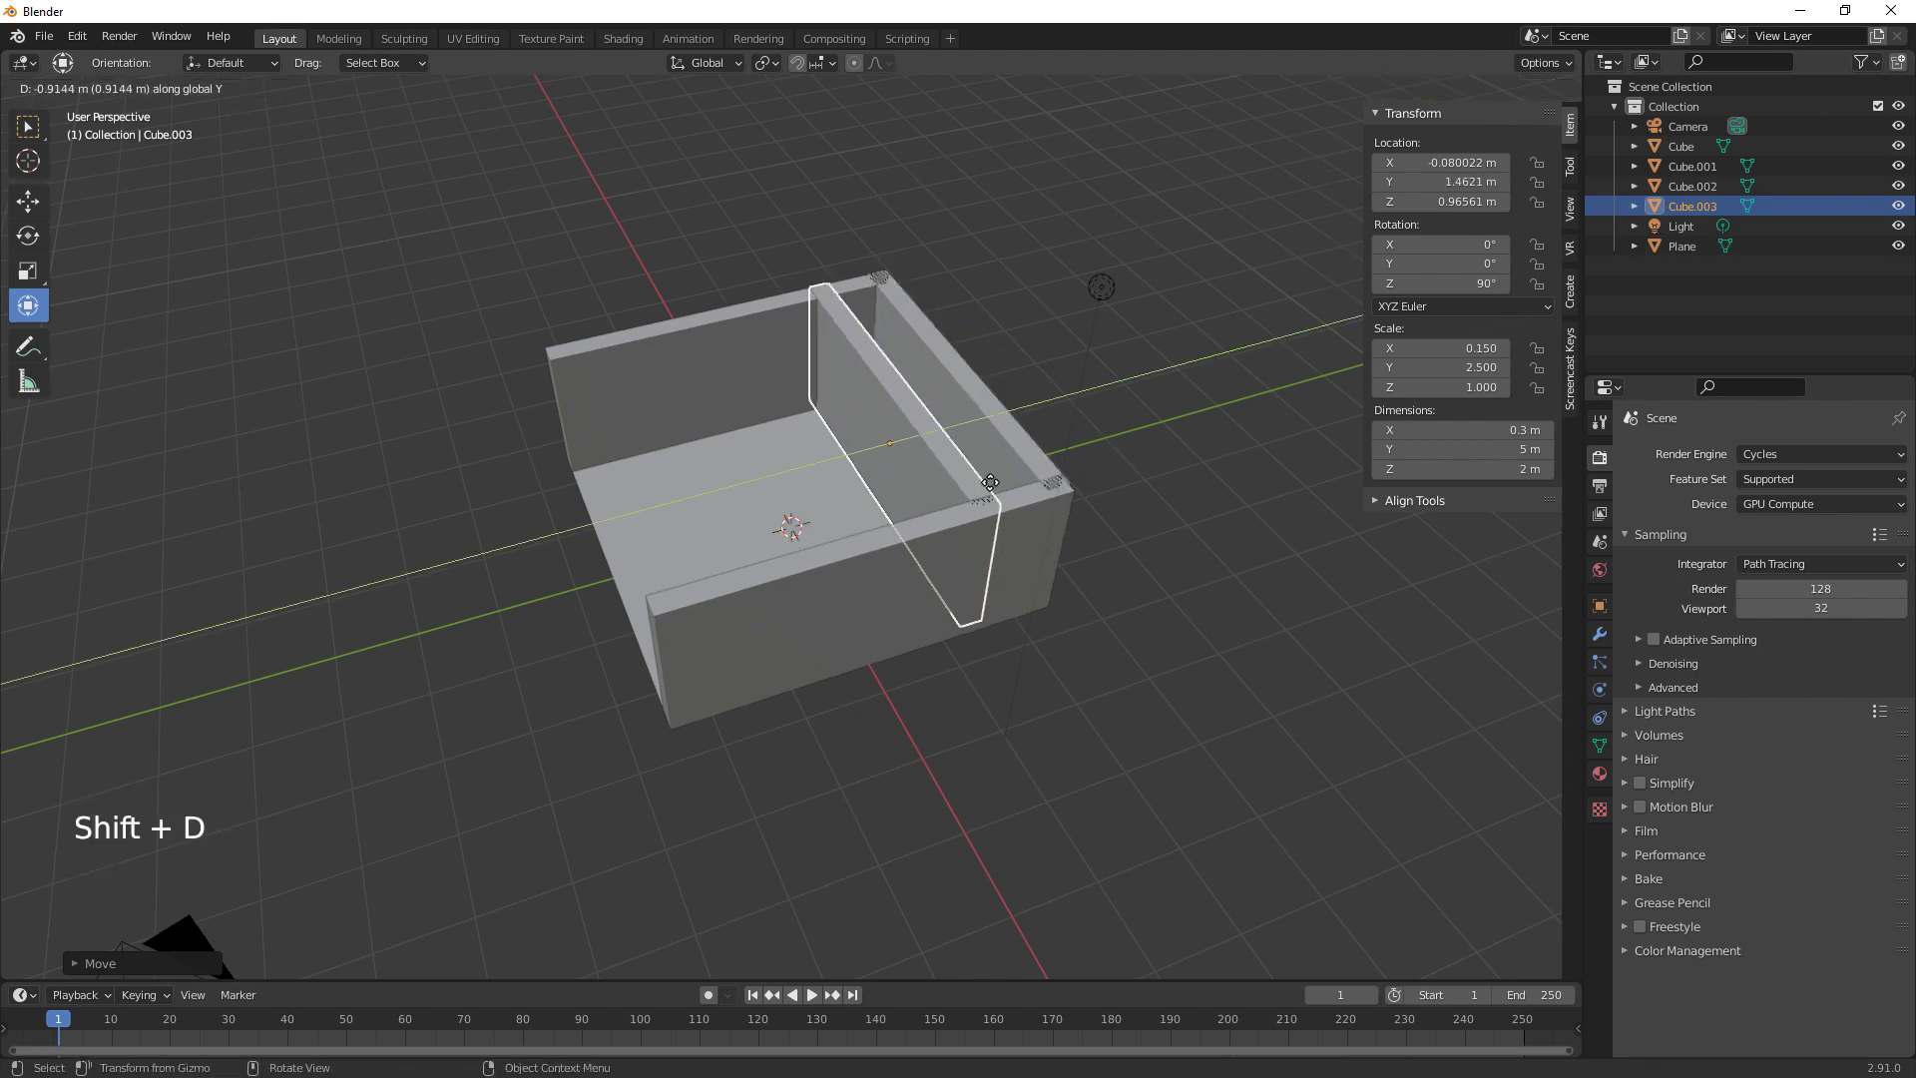
Duplicate the floor plane upward as a ceiling and move the copy off to the side
middle_click(883, 756)
middle_click(968, 765)
left_click(804, 689)
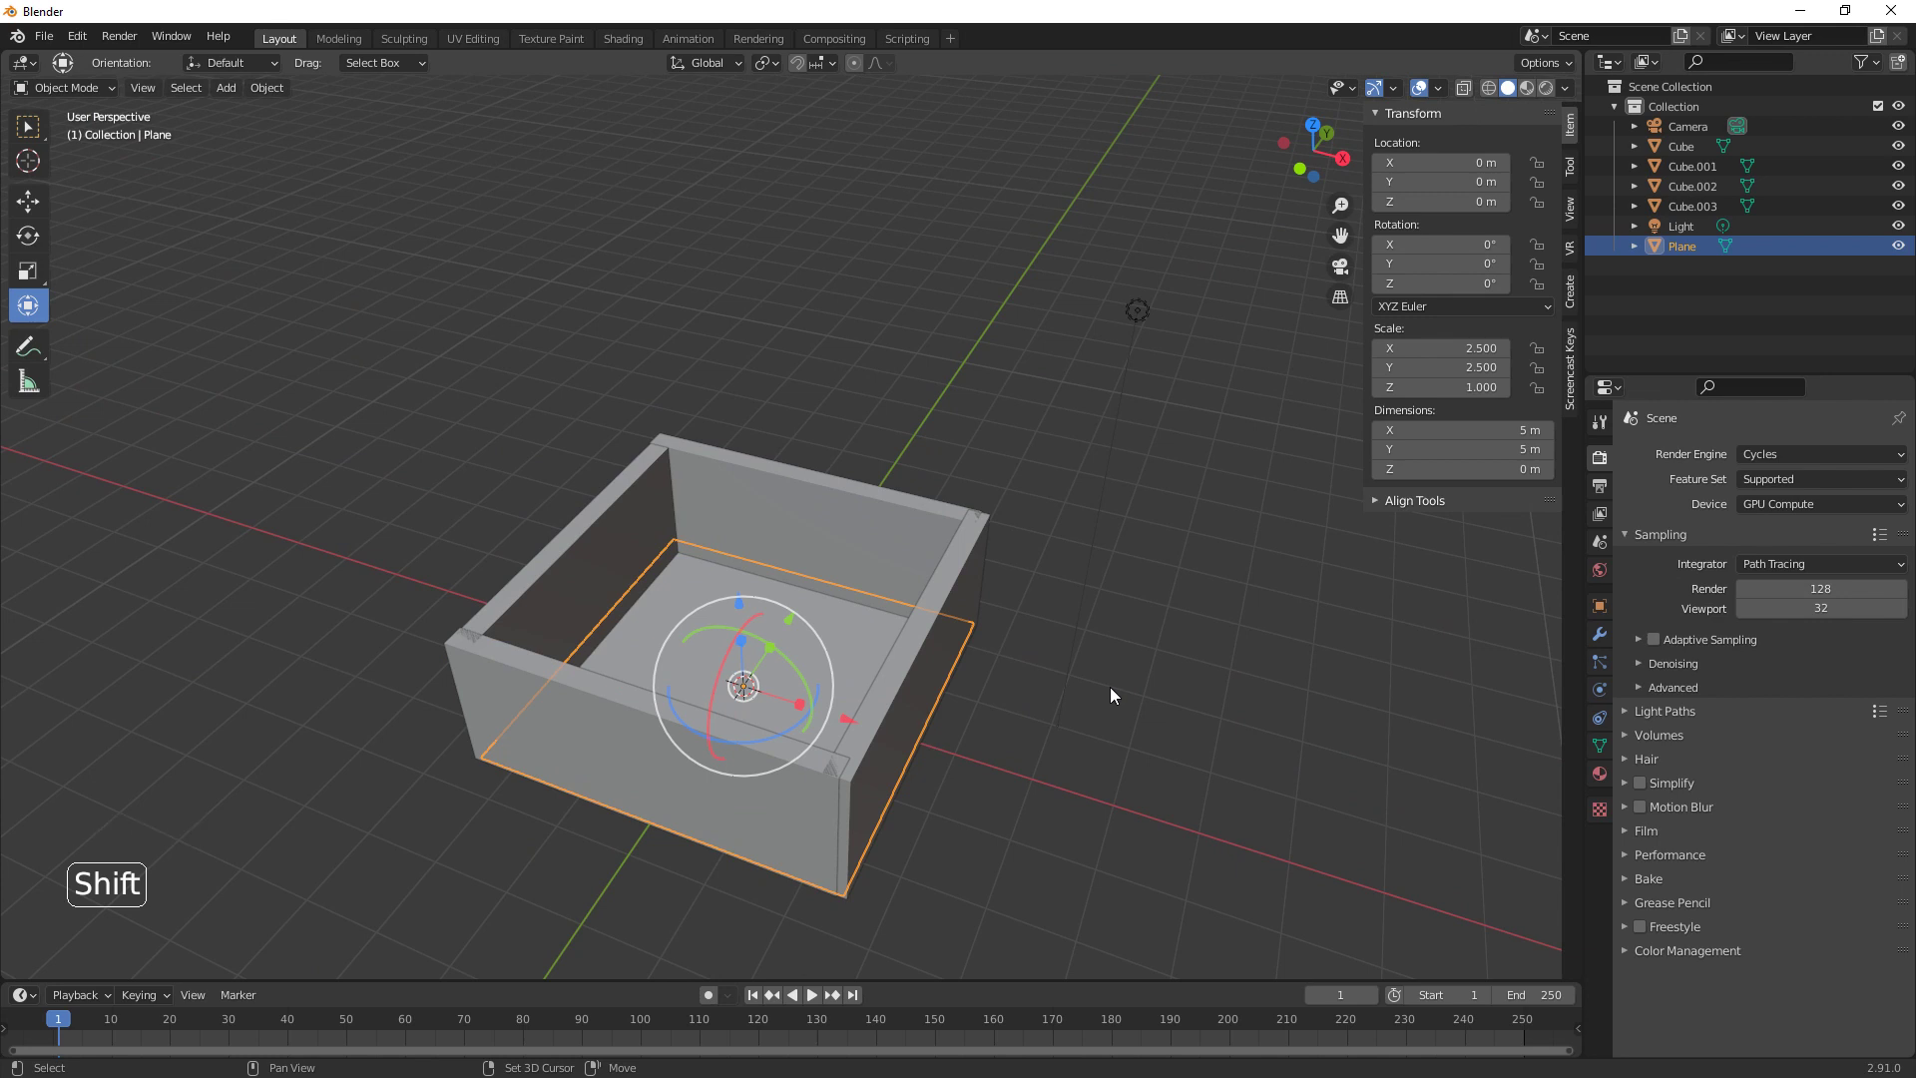
key("shift+d")
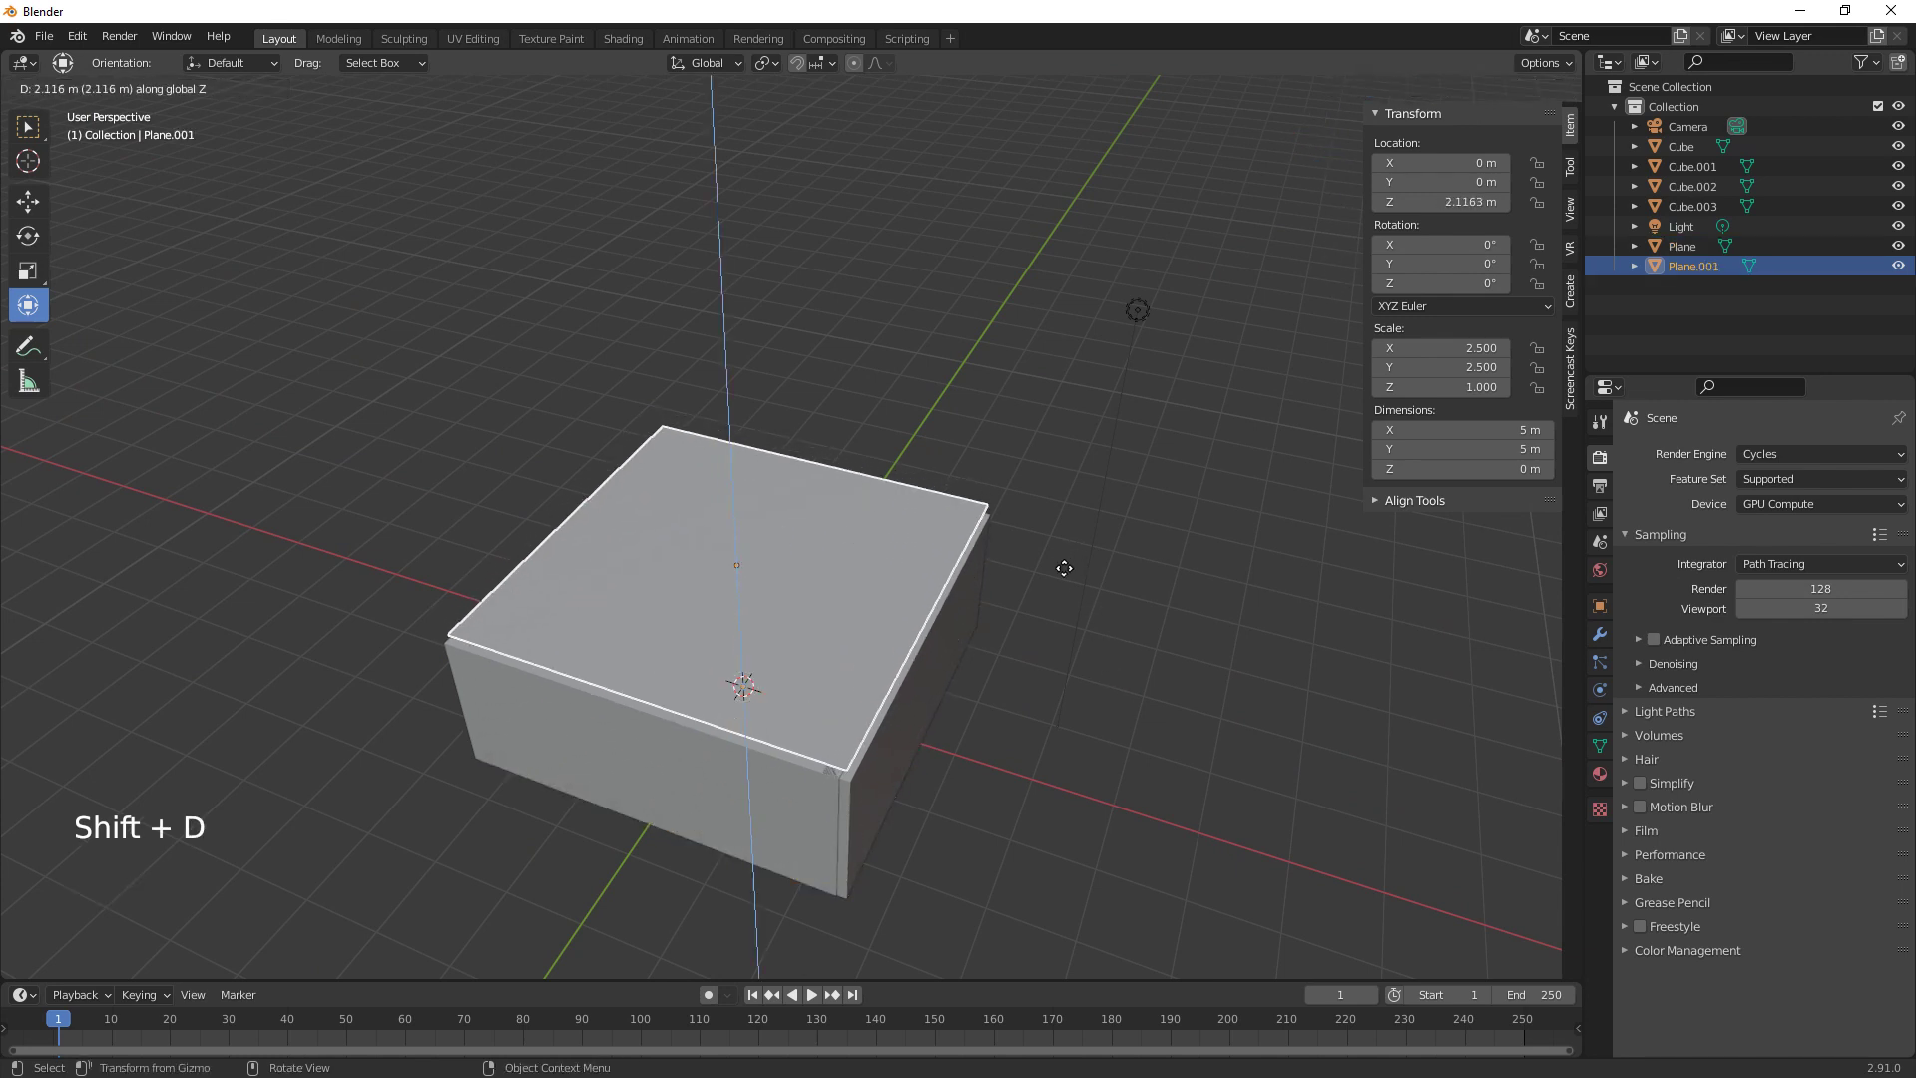
left_click(846, 600)
Add a cube, raise it onto the back wall and narrow it to about 0.5×1.23×0.75 m
key("shift+a")
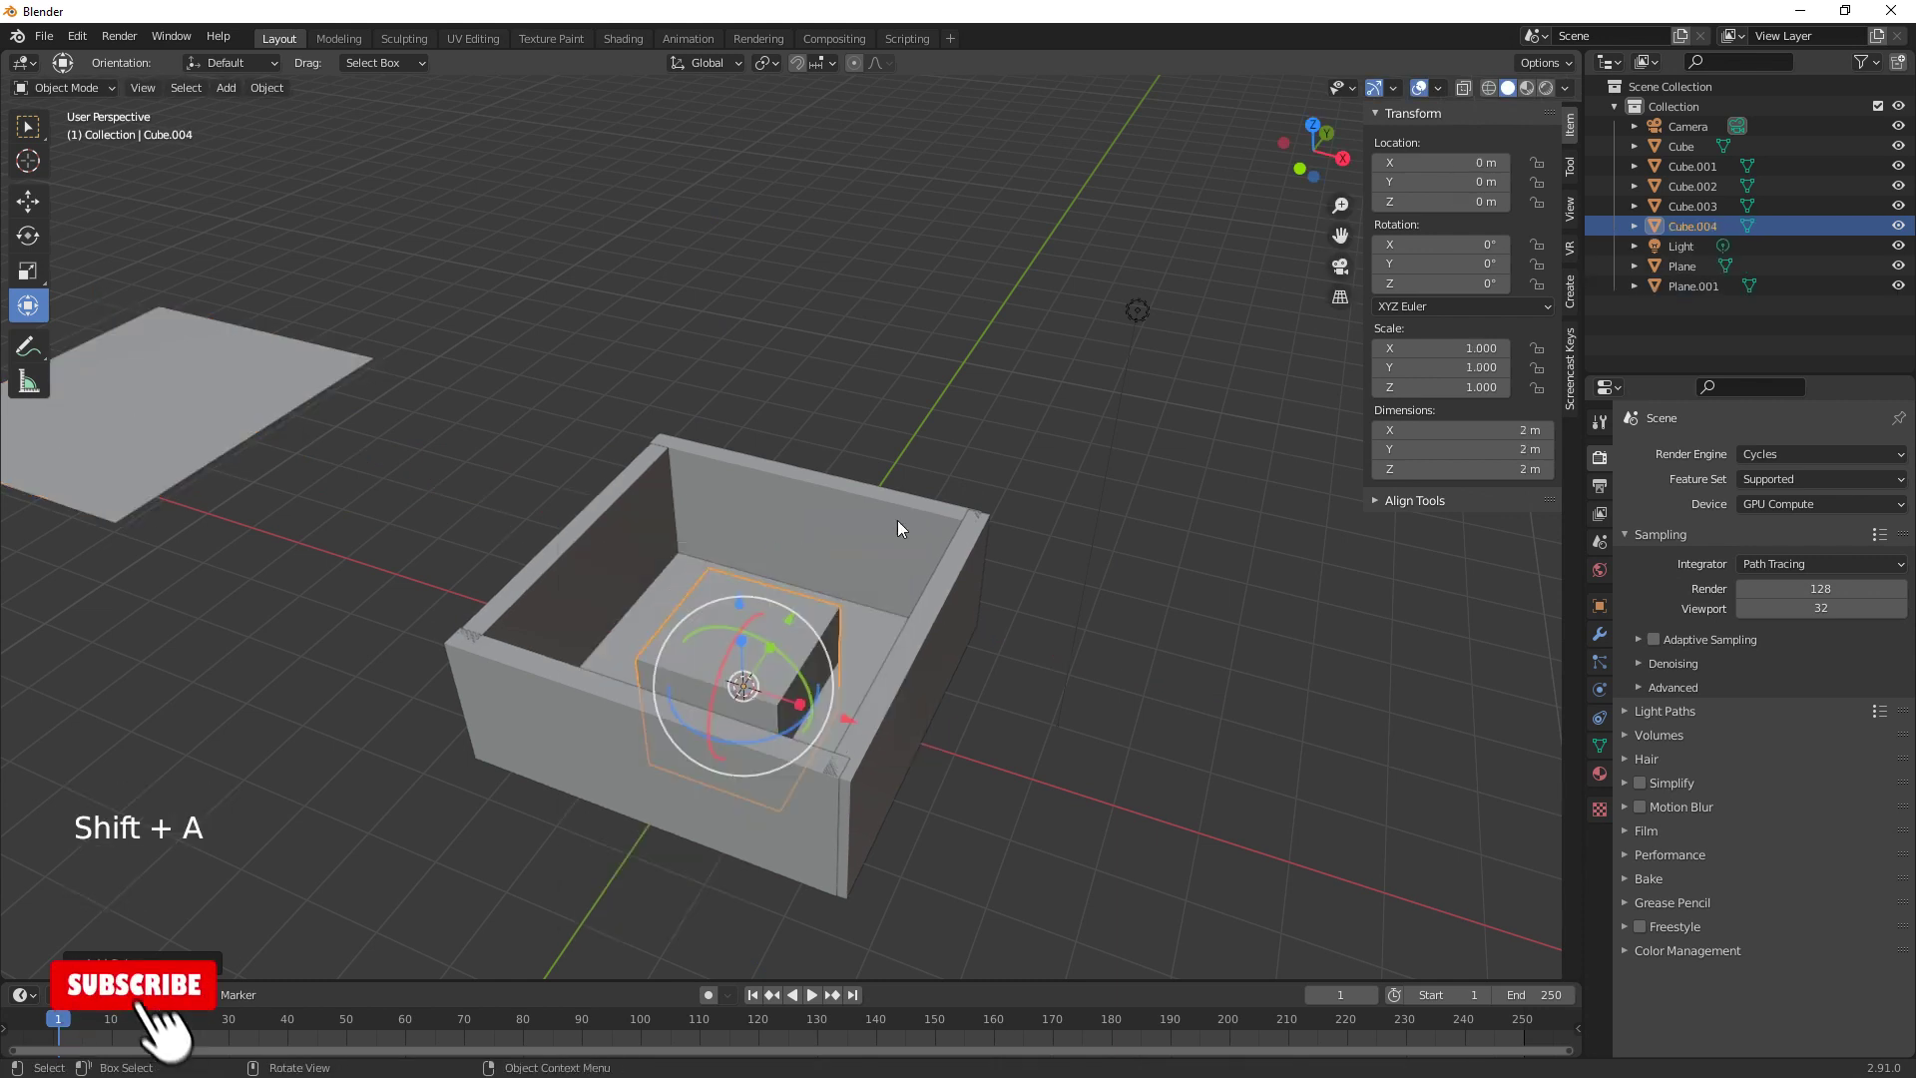
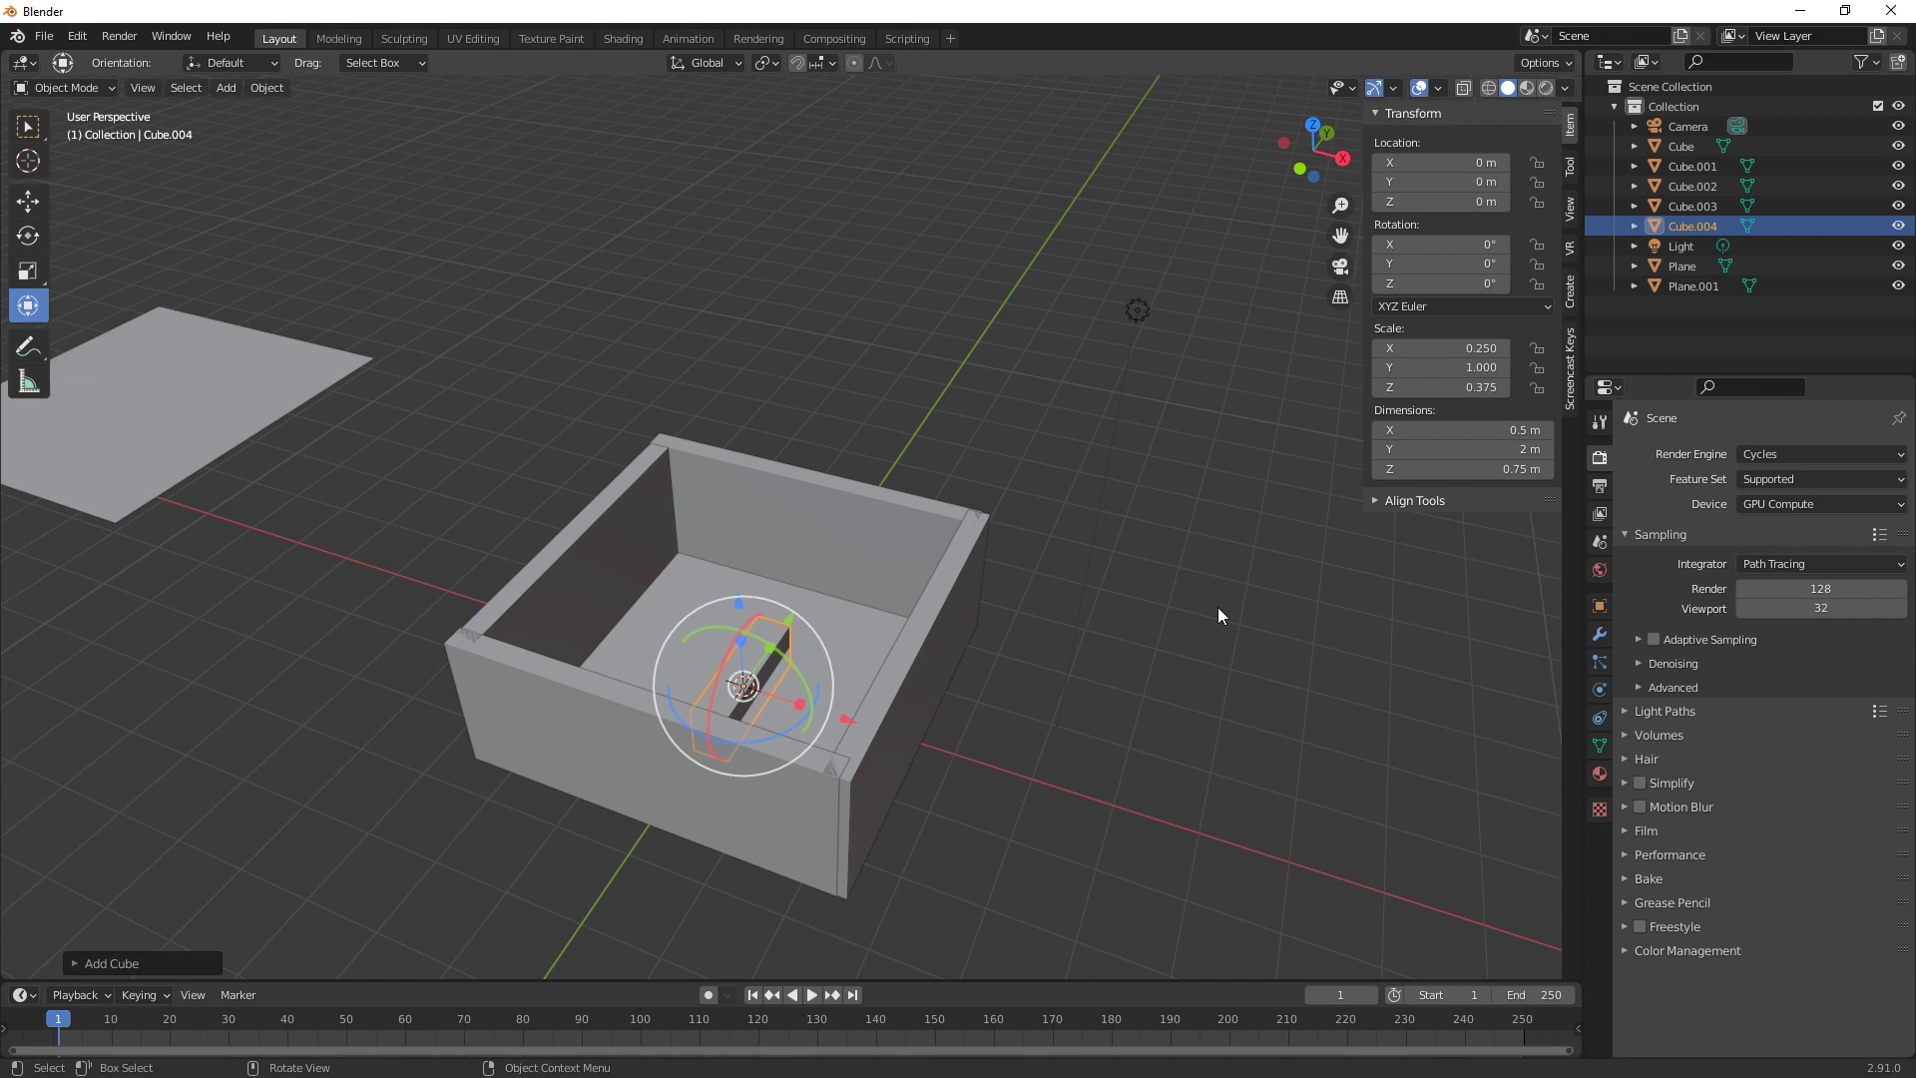
left_click(746, 611)
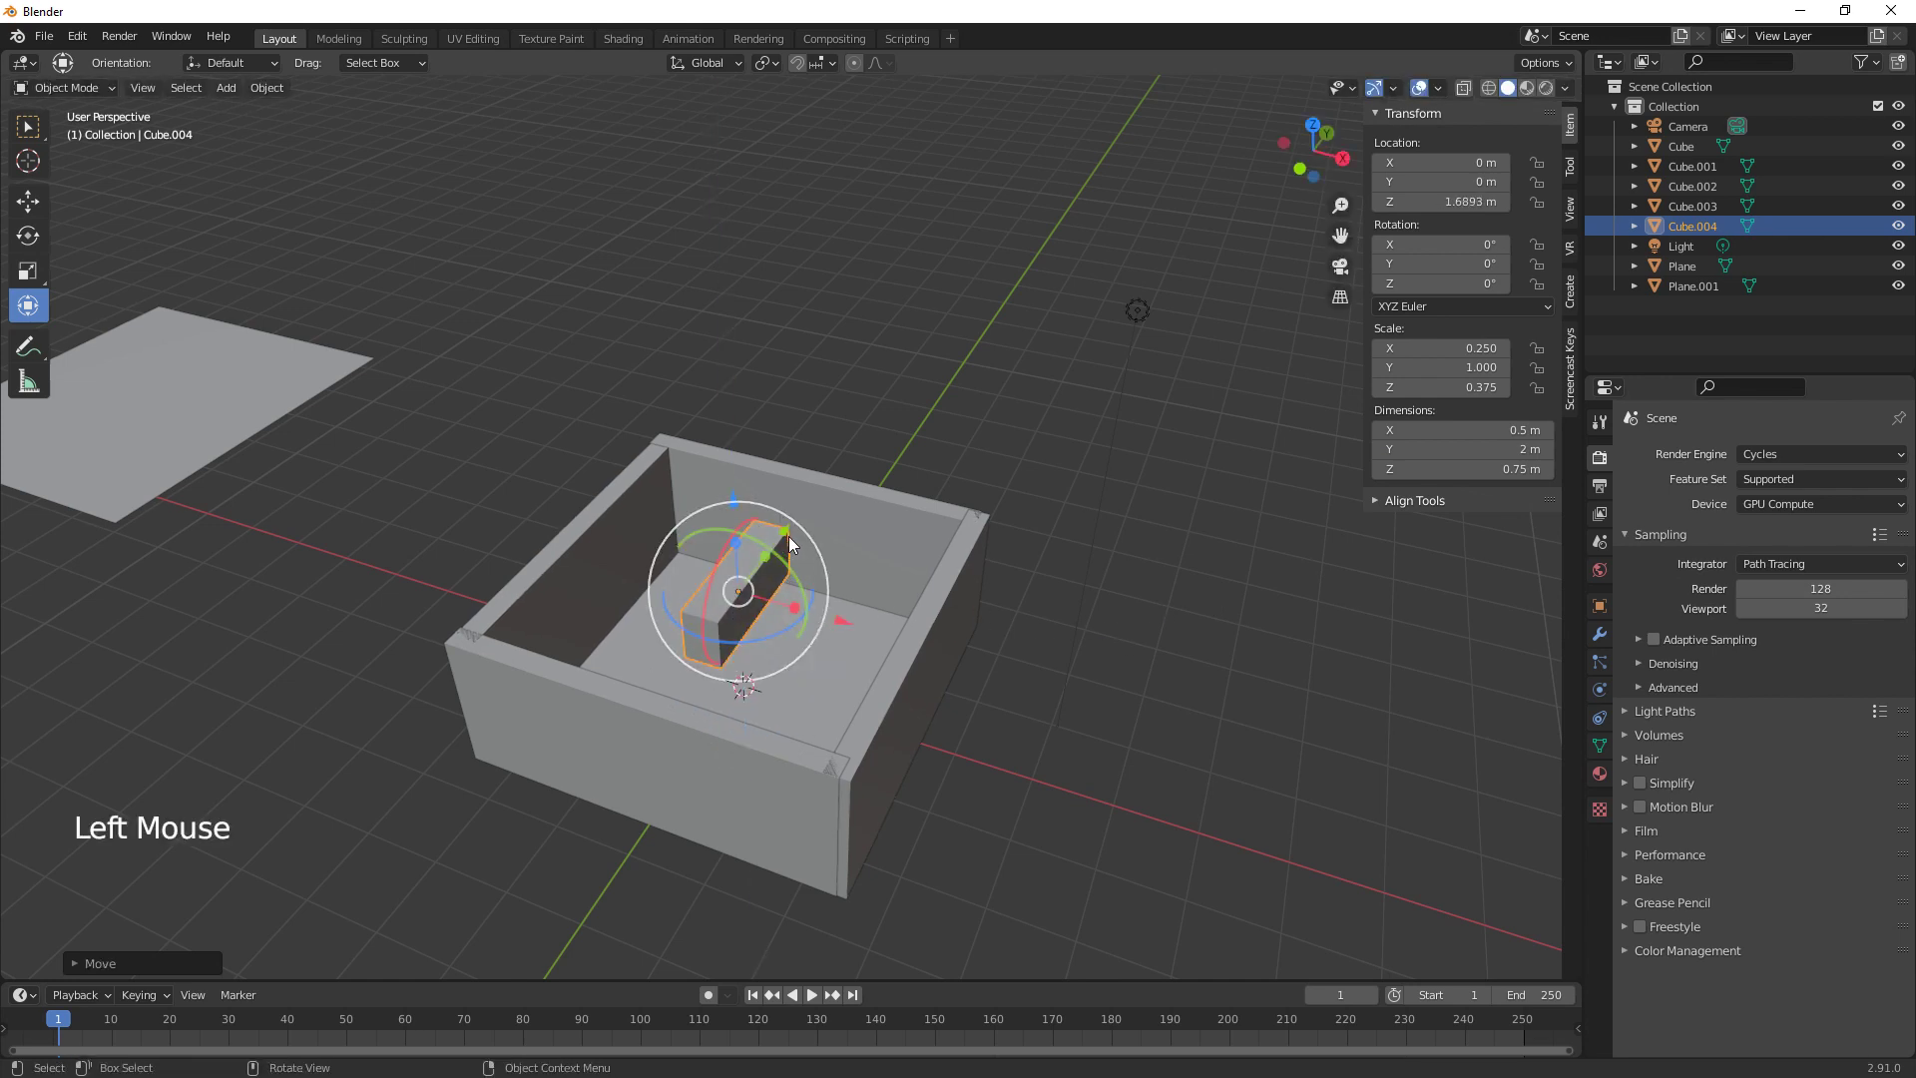
left_click(787, 538)
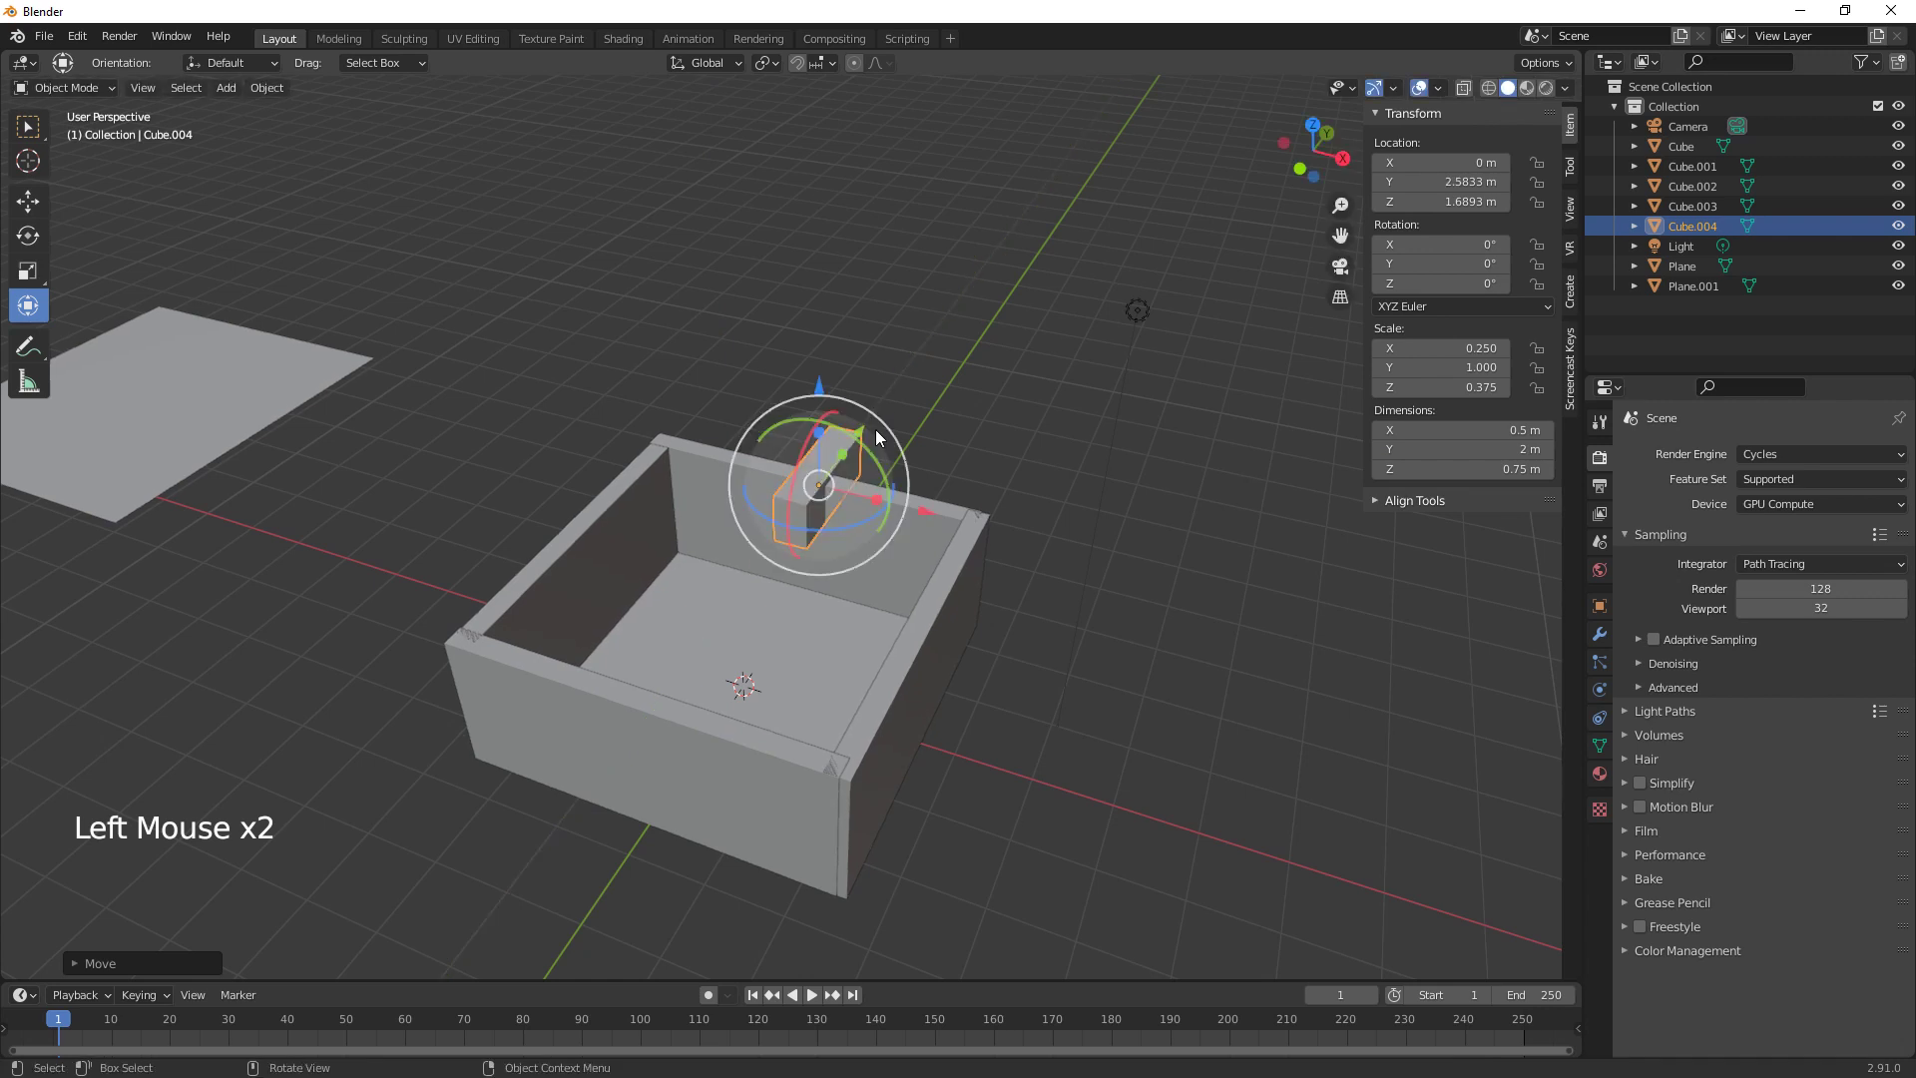
left_click(849, 460)
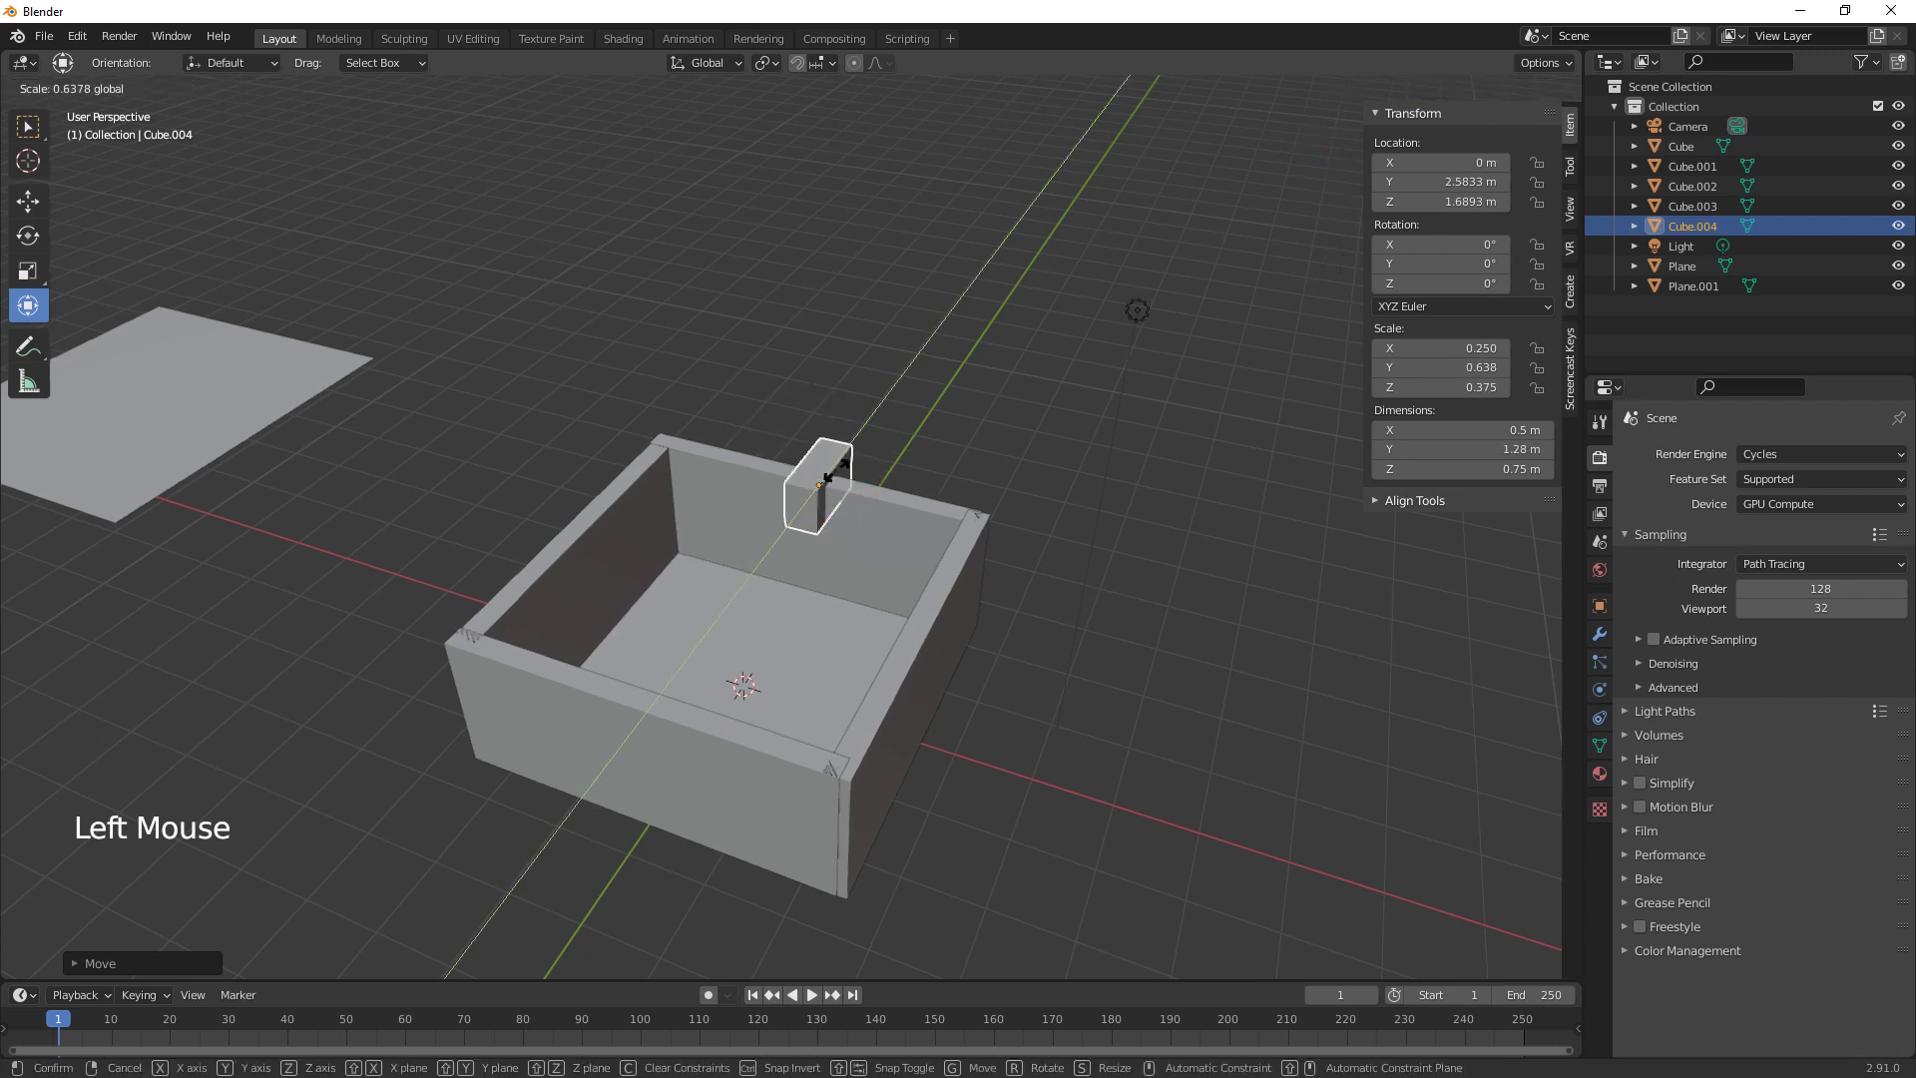
left_click(826, 393)
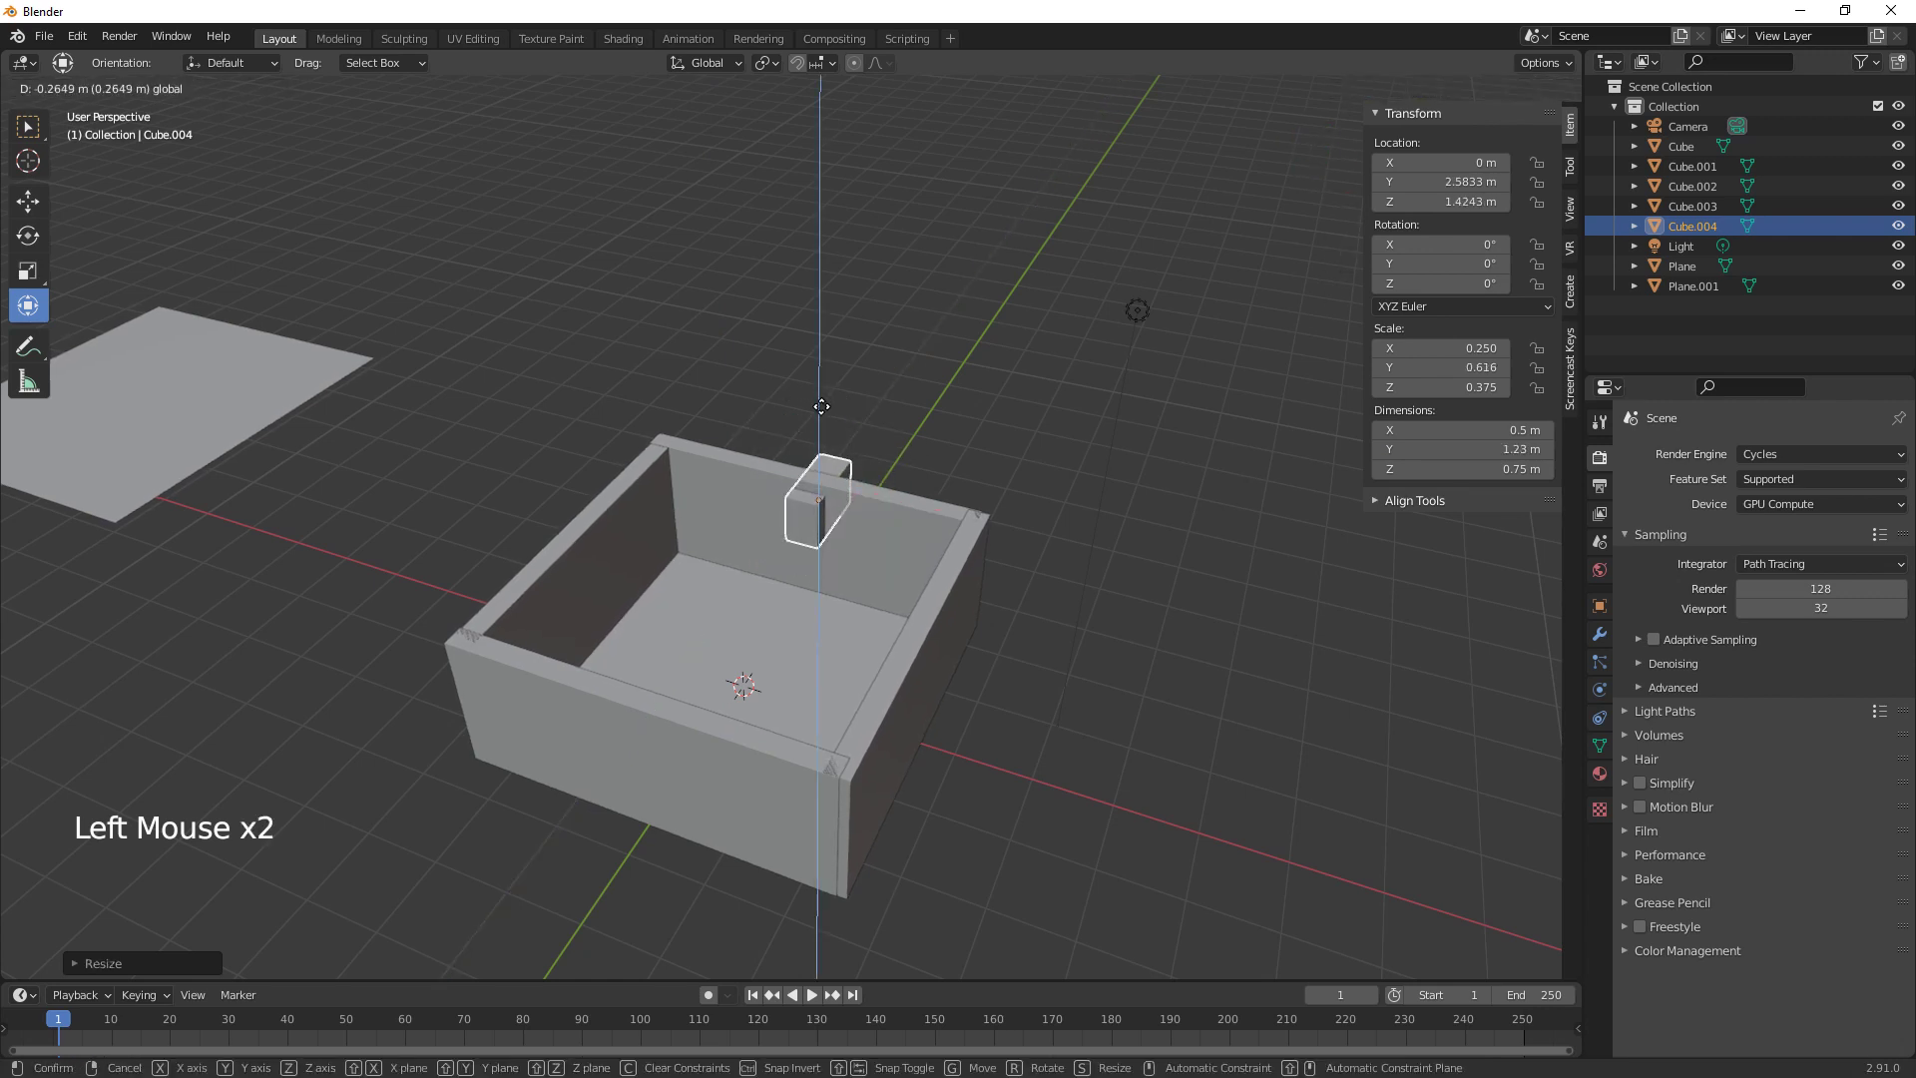
left_click(924, 522)
Slide the box sideways along the back wall into place, then add another cube at the centre
scroll("up", 3)
key("KP_Decimal")
scroll("down", 3)
scroll("up", 3)
scroll("down", 3)
middle_click(961, 702)
middle_click(1011, 674)
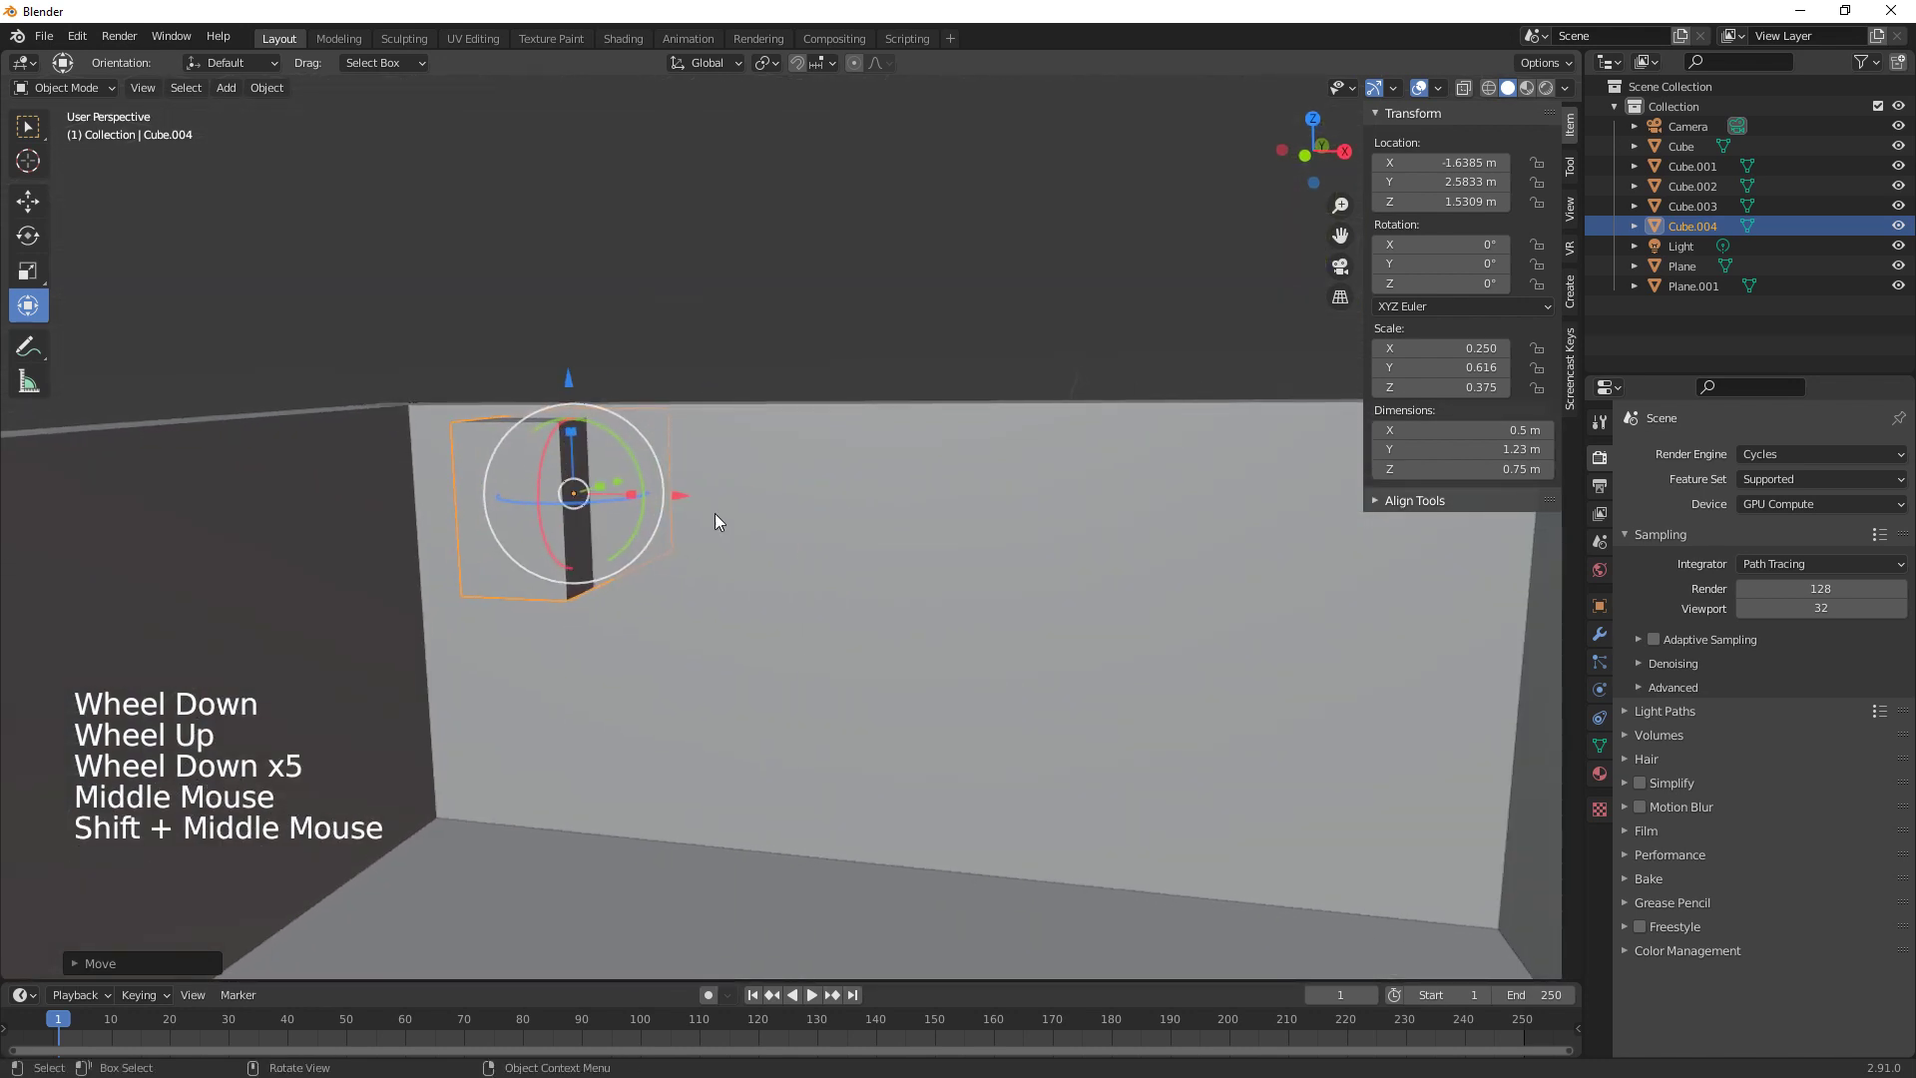
left_click(687, 501)
left_click(613, 387)
key("shift+a")
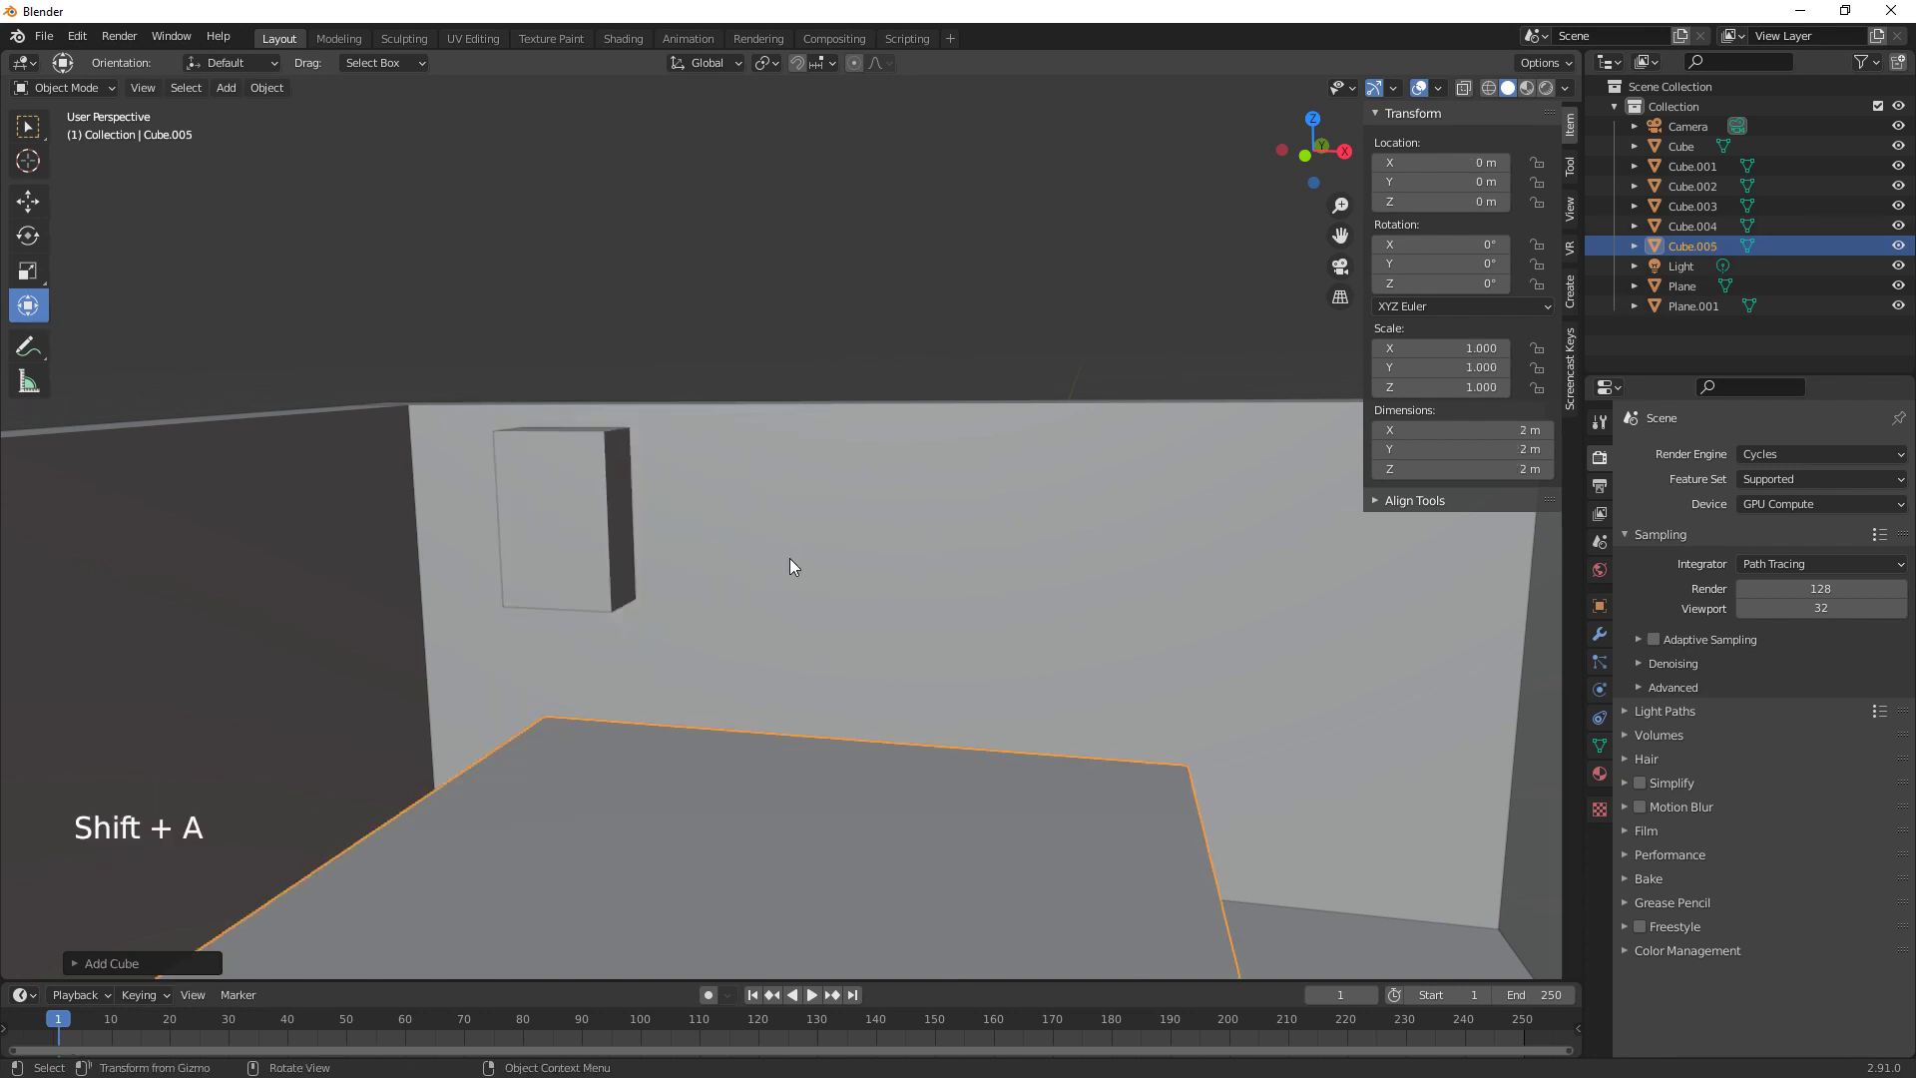
Raise the new cube to counter height and edit its height into a thin 1.75 m slab
middle_click(859, 698)
middle_click(635, 780)
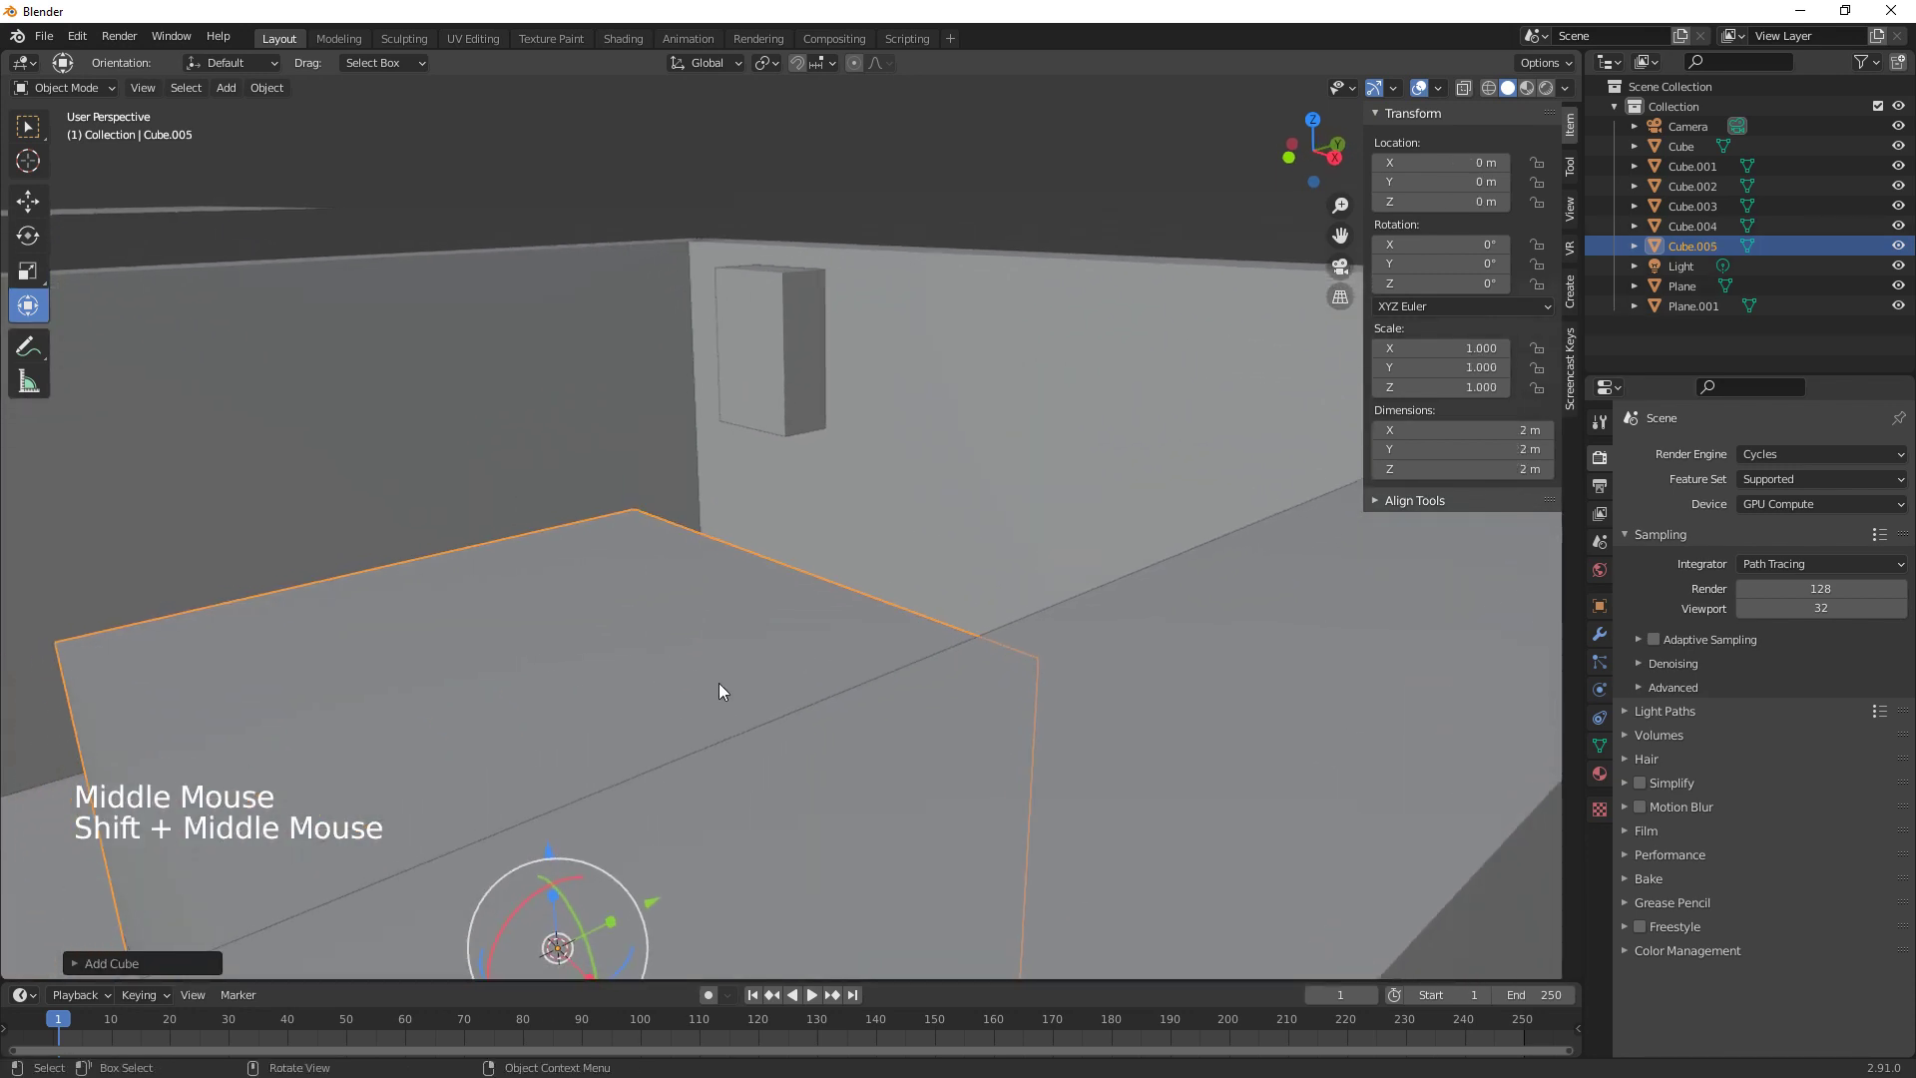
middle_click(688, 810)
left_click(717, 891)
left_click(717, 839)
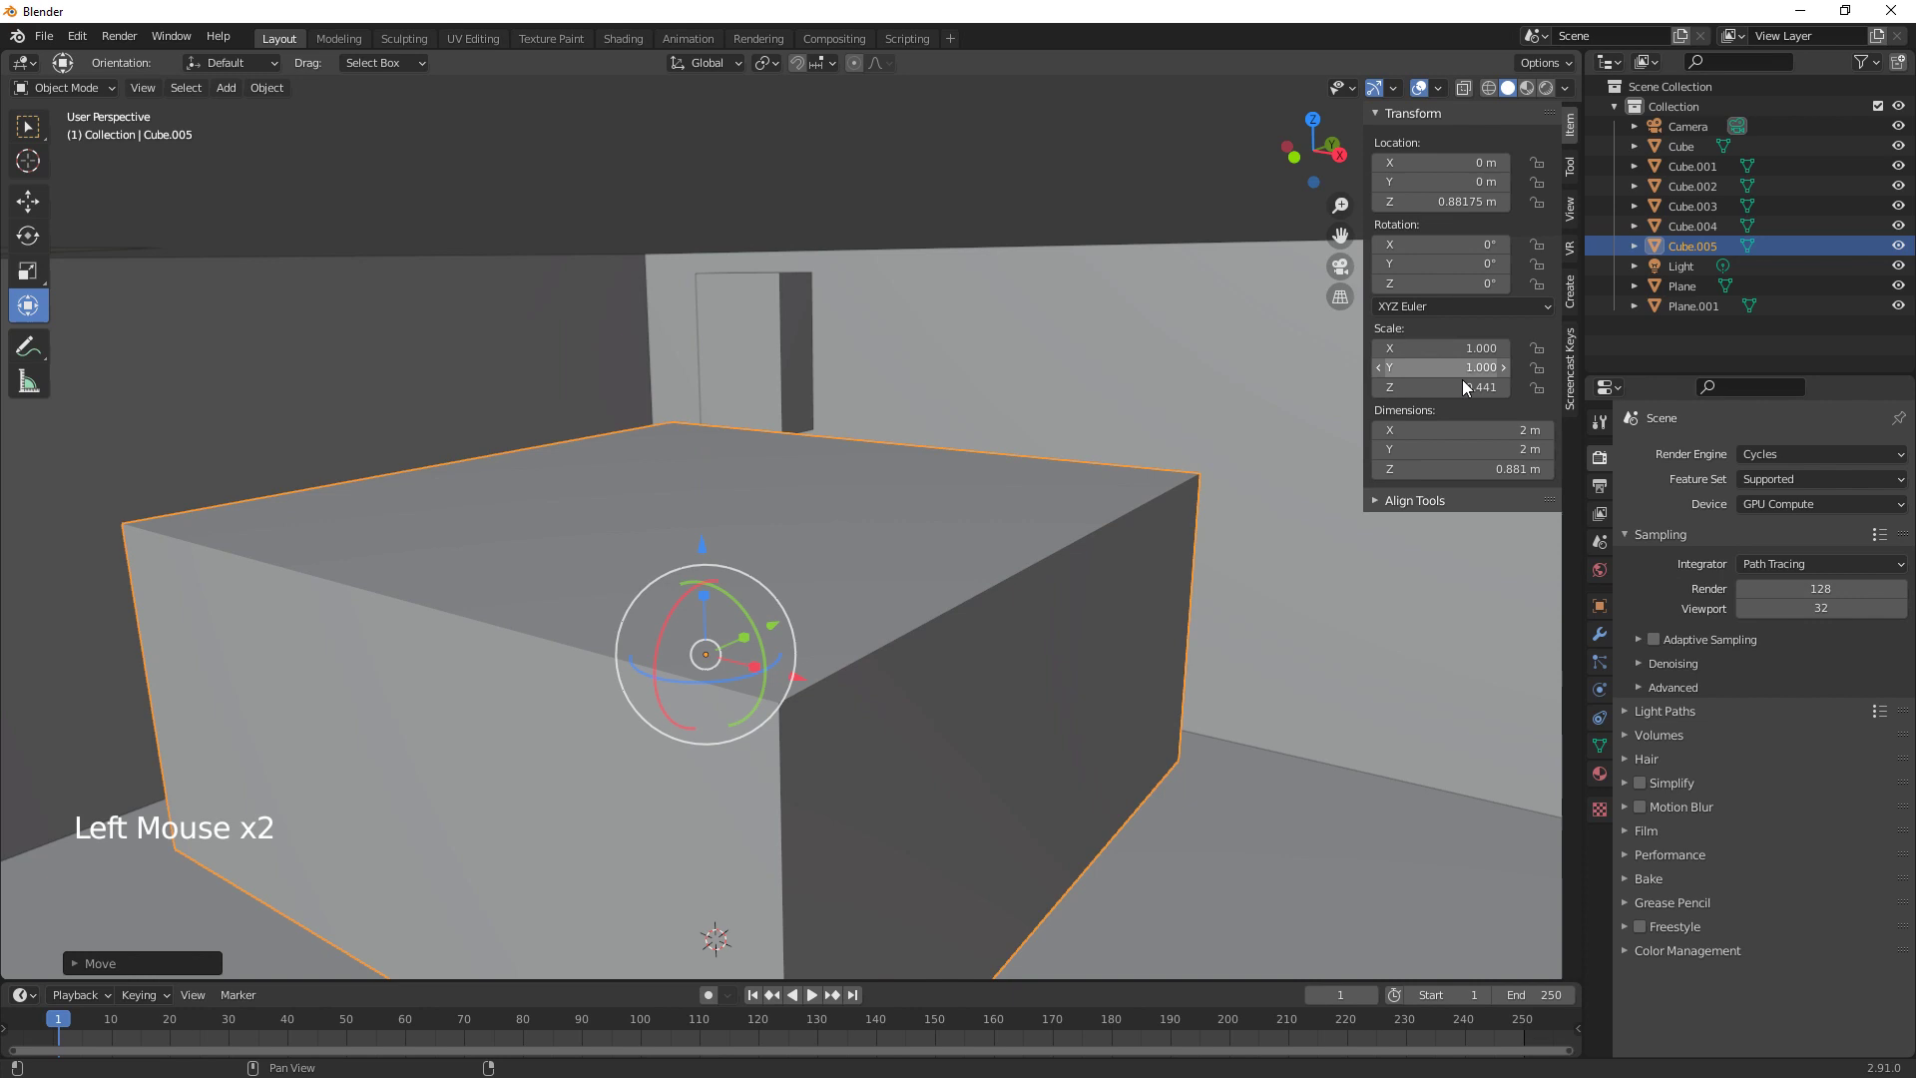
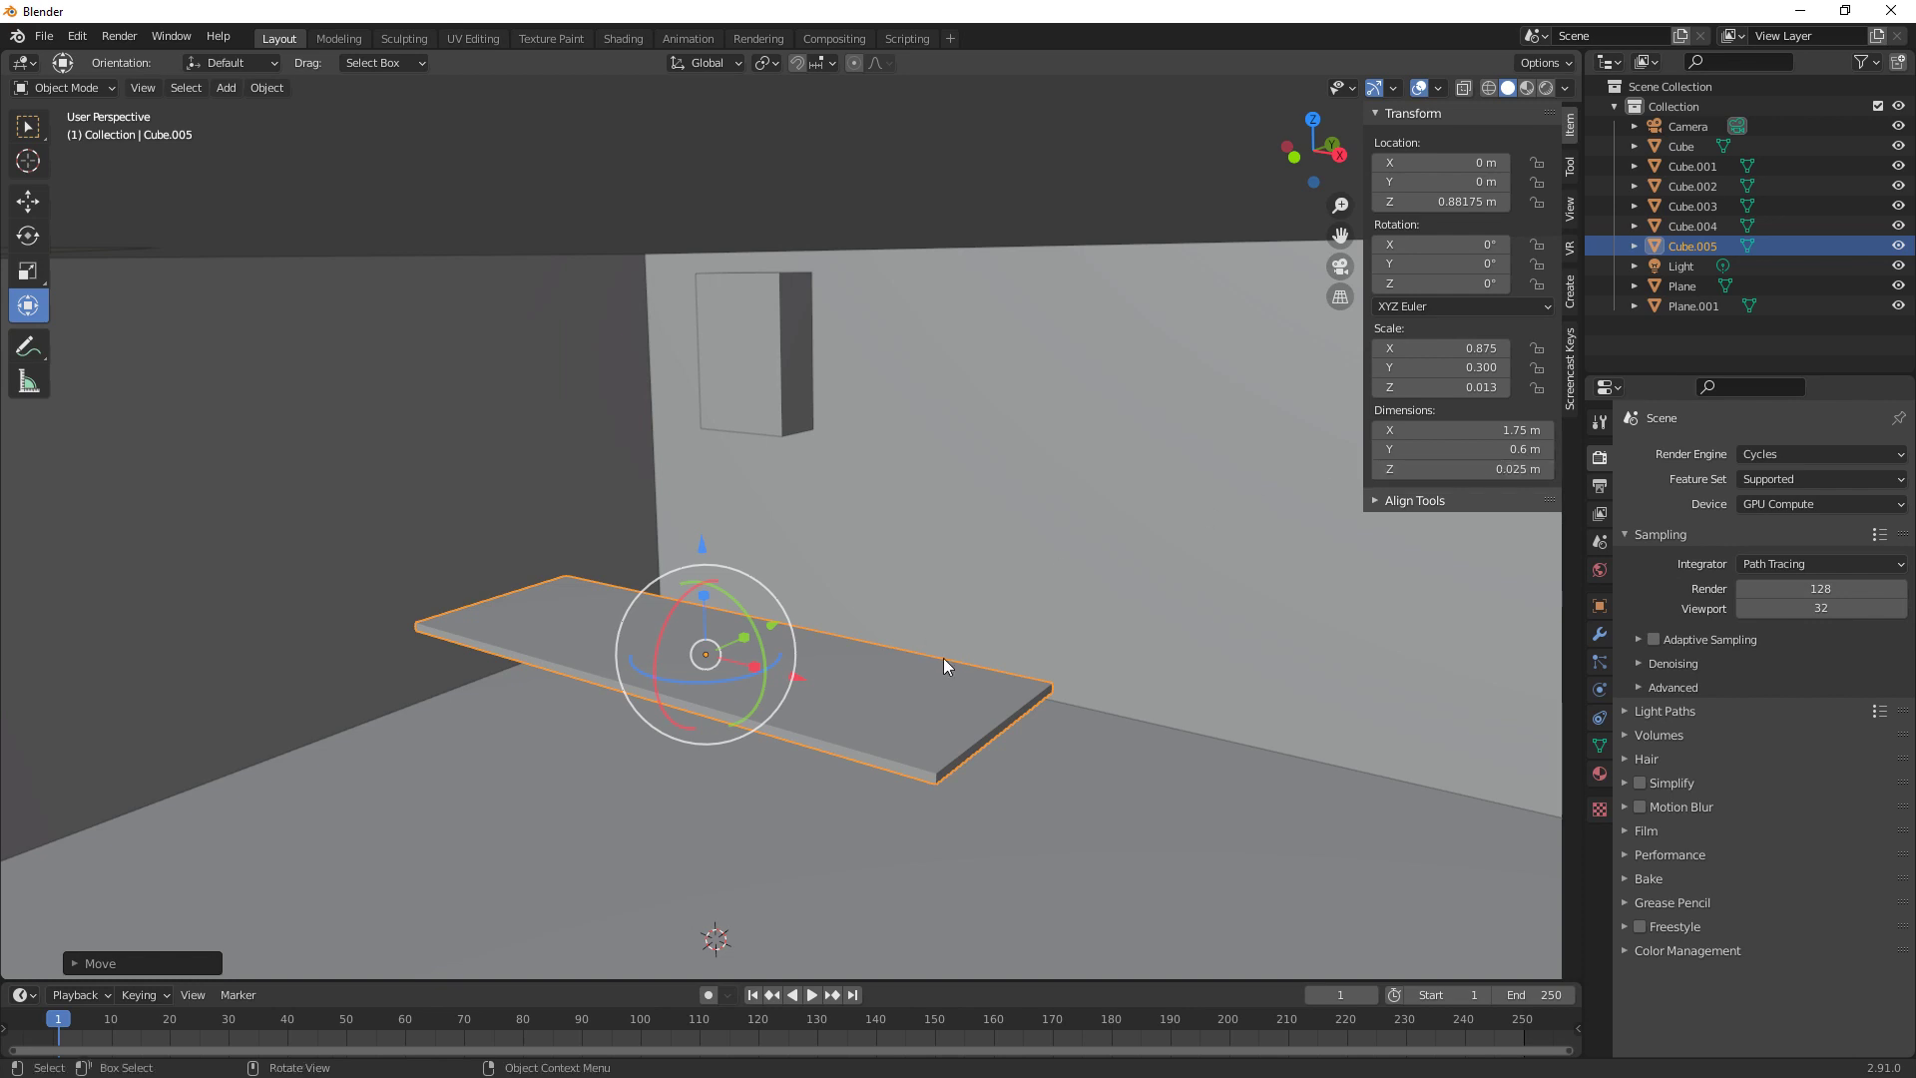
Apply the slab's scale, then bevel its edges in Edit Mode and adjust the bevel settings
key("Tab")
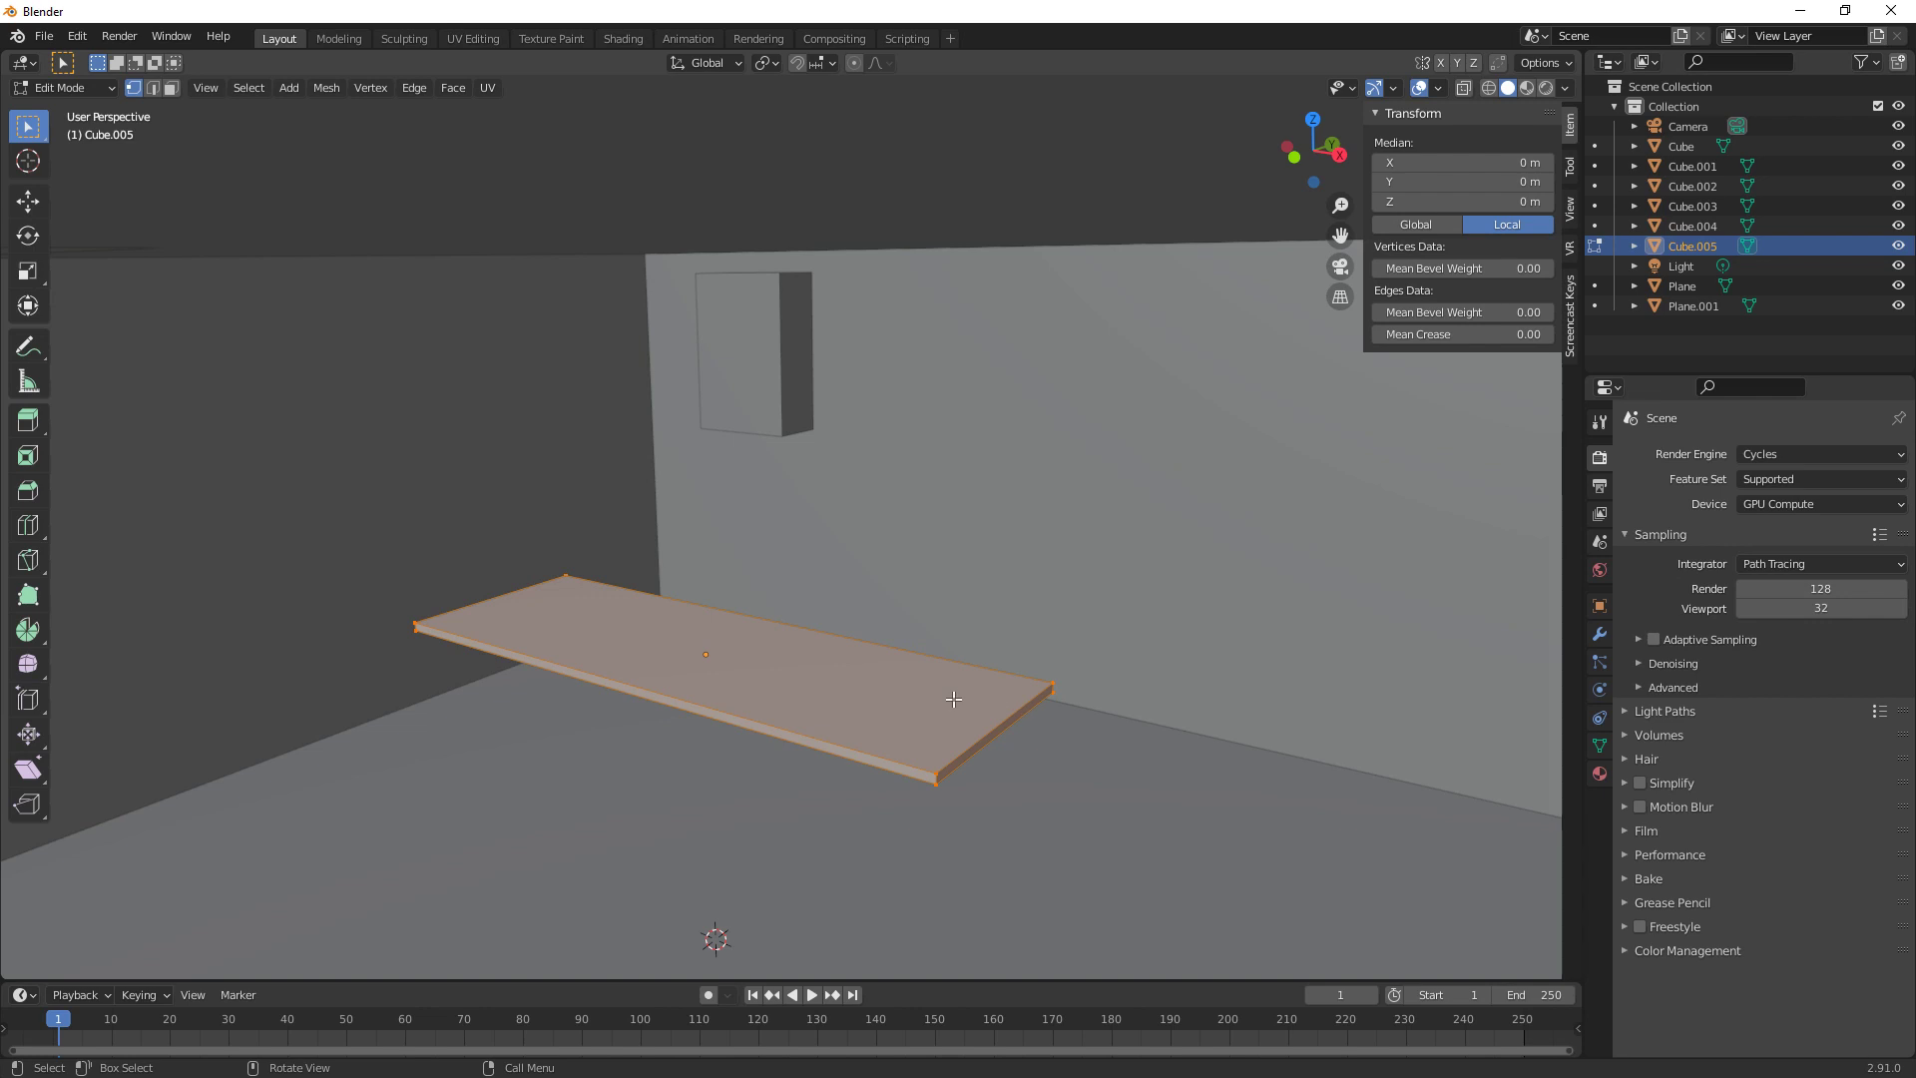
key("ctrl+b")
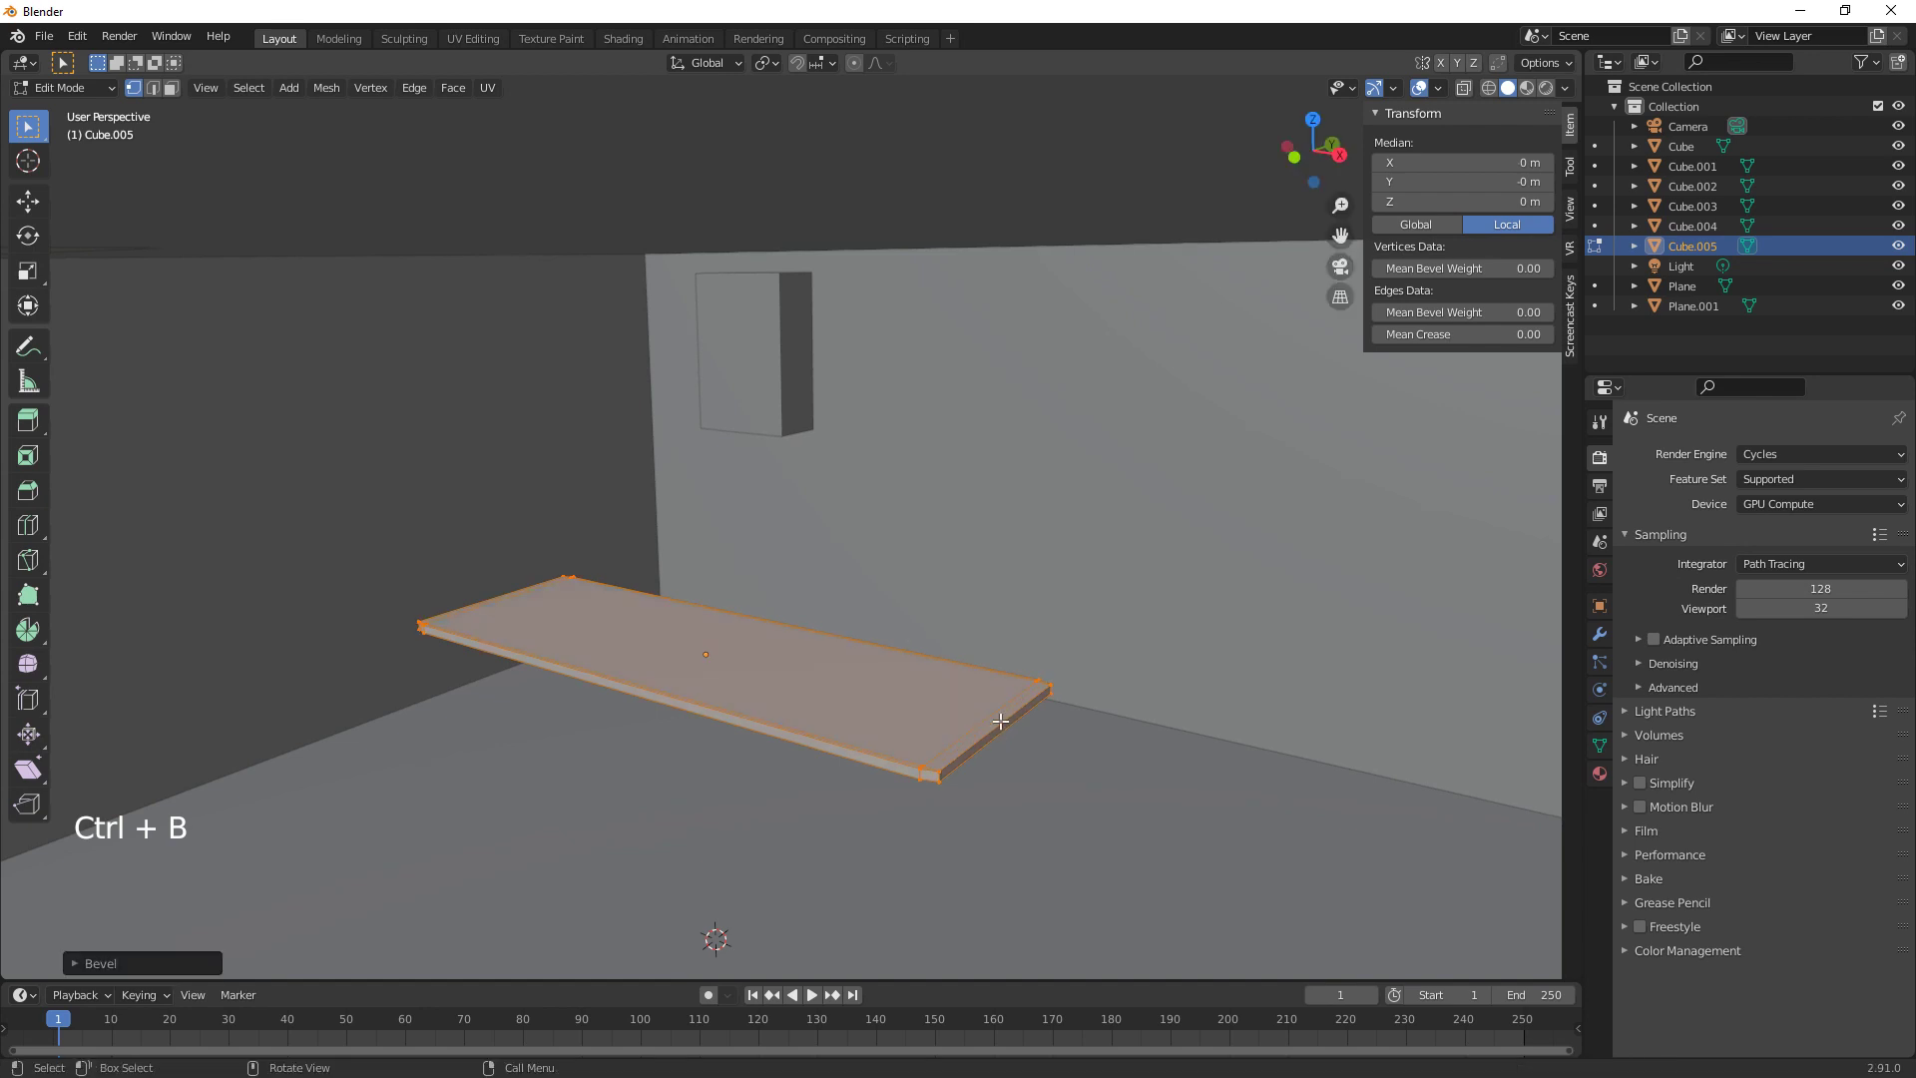
key("ctrl+z")
key("Tab")
key("ctrl+a")
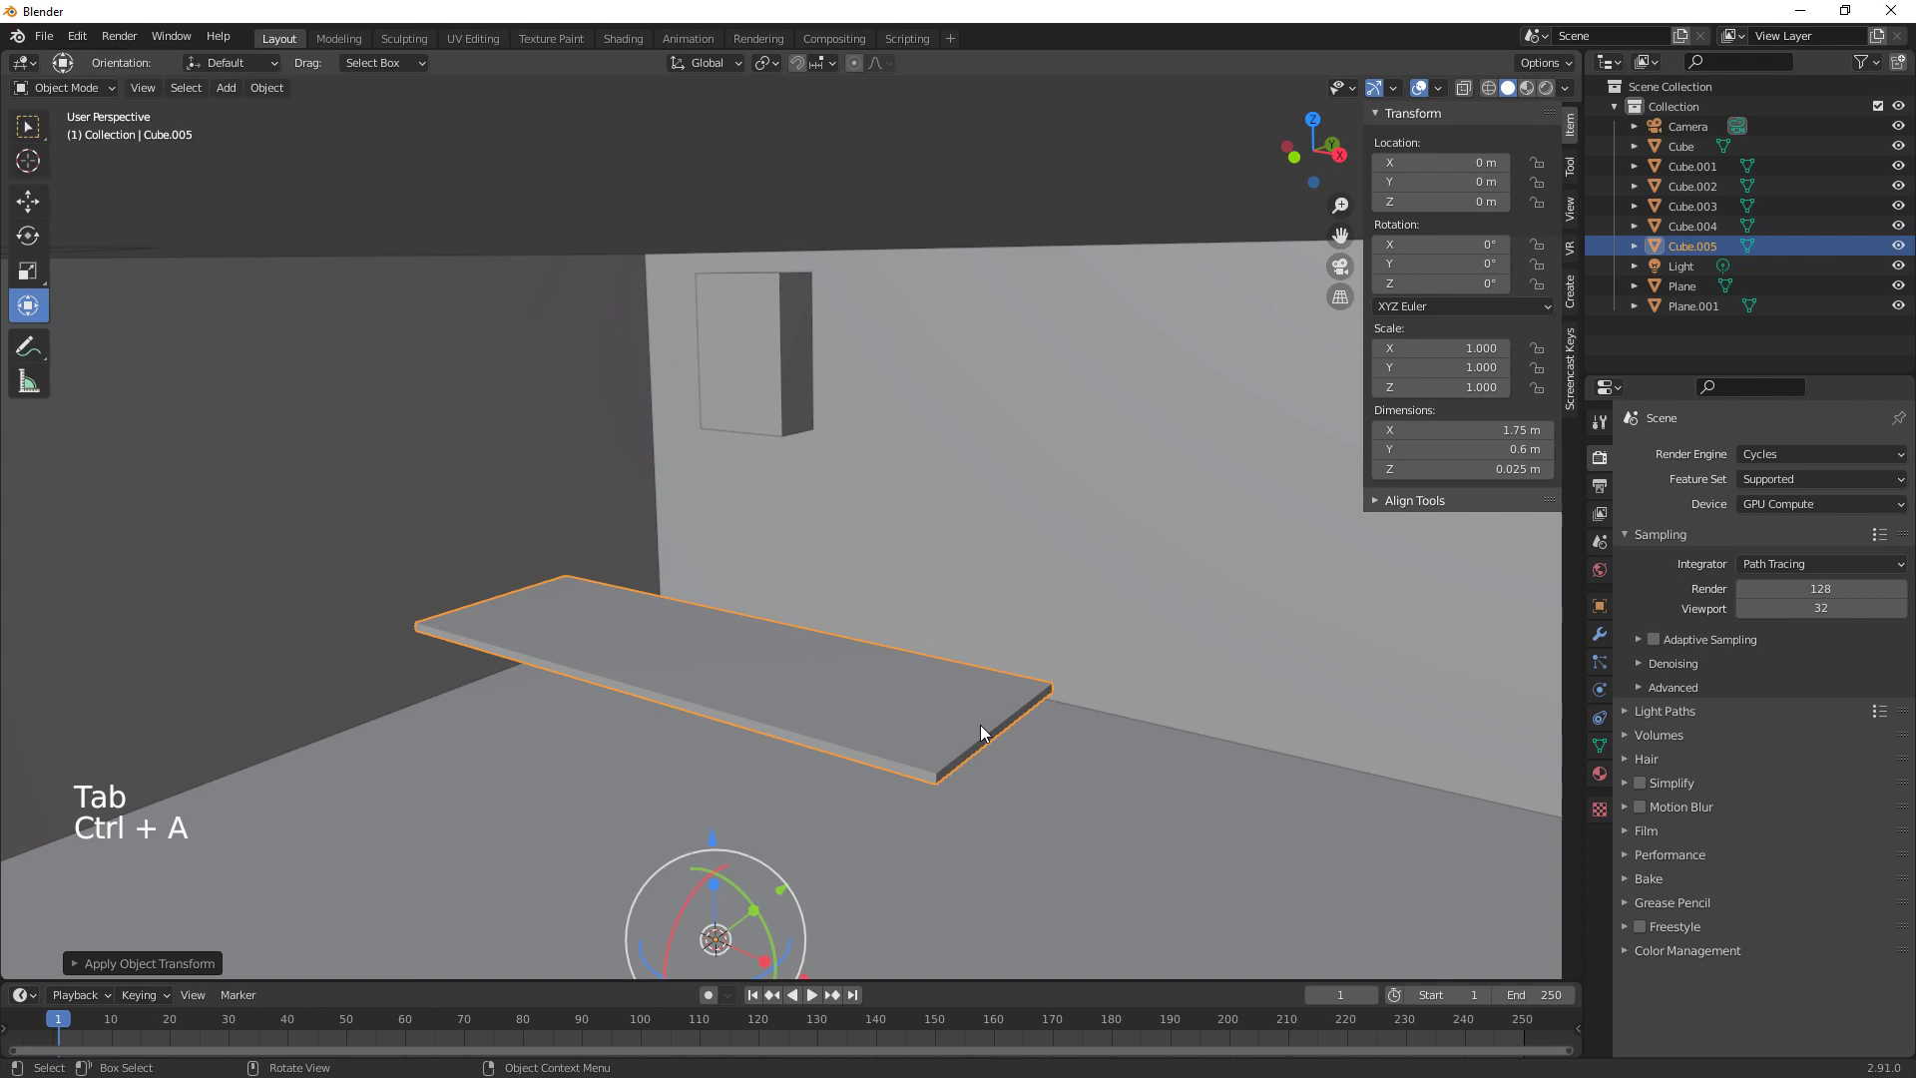
key("Tab")
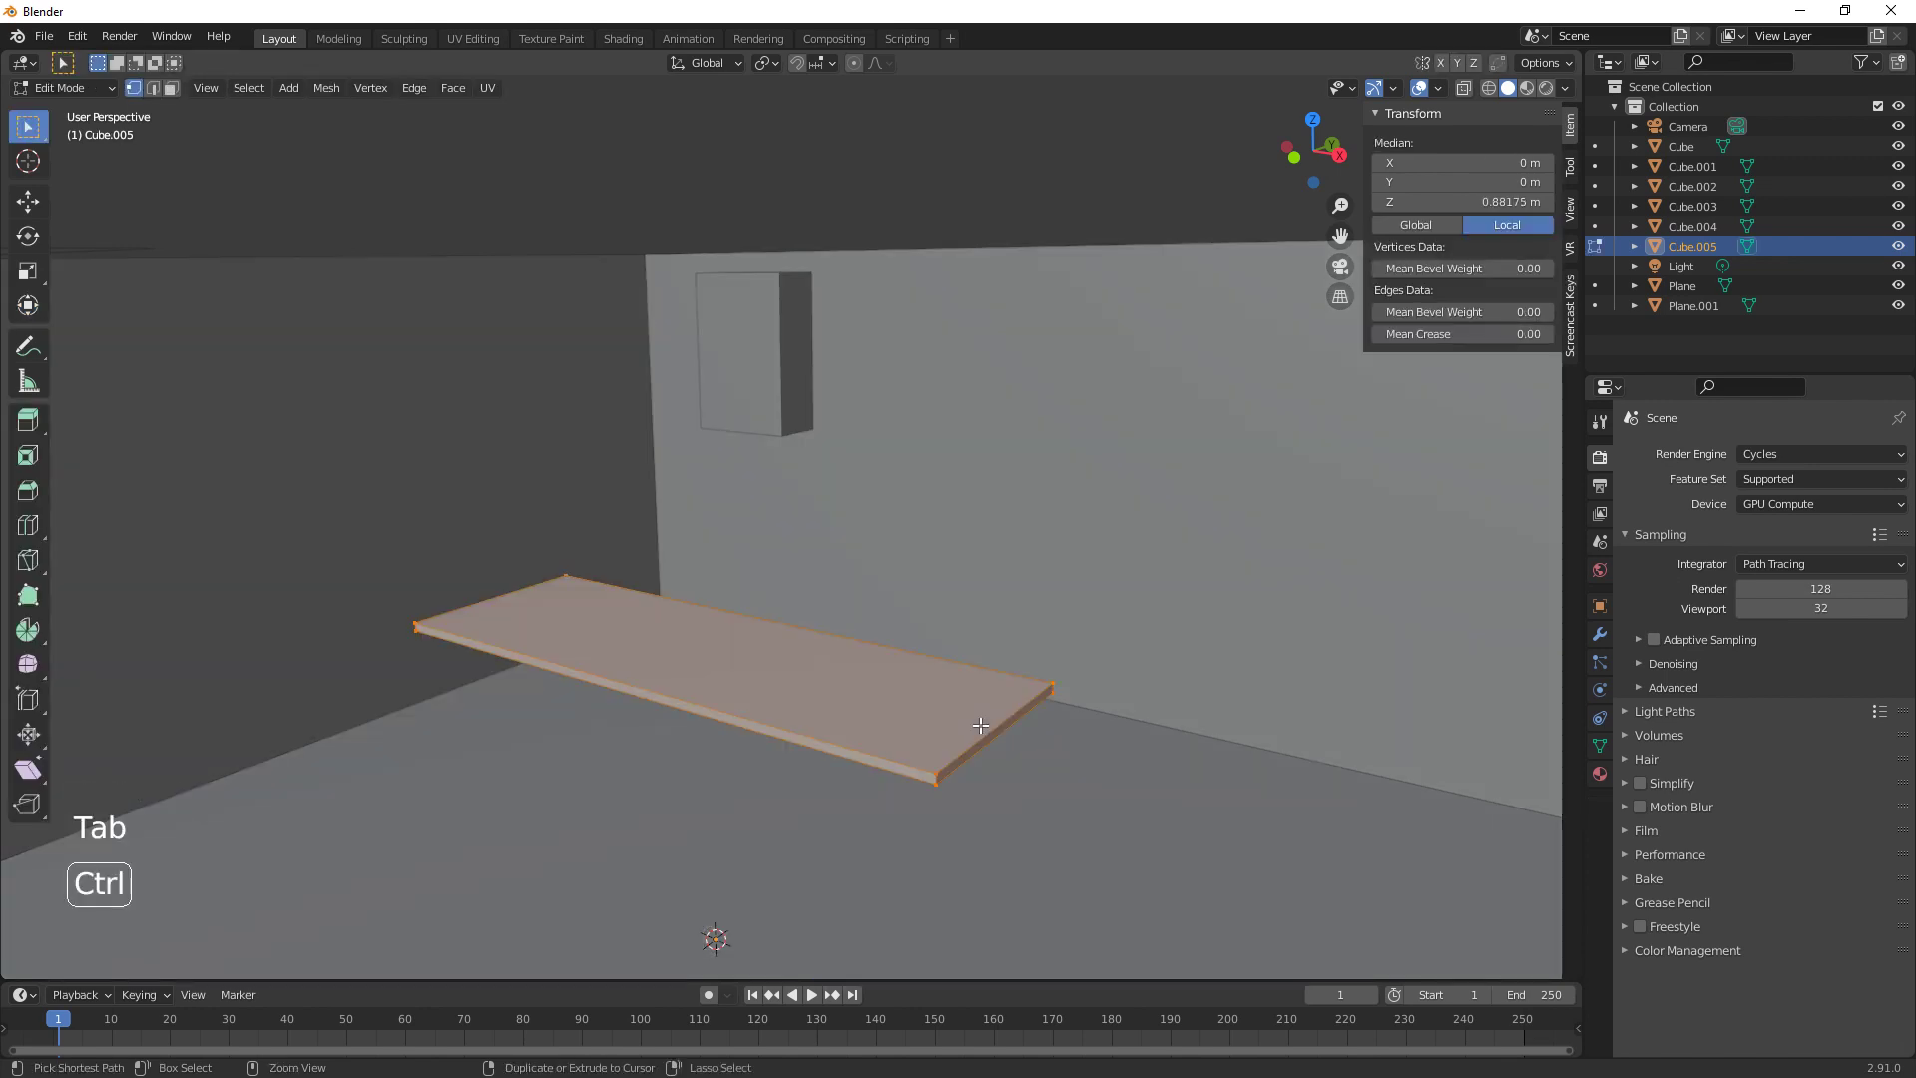
key("ctrl+b")
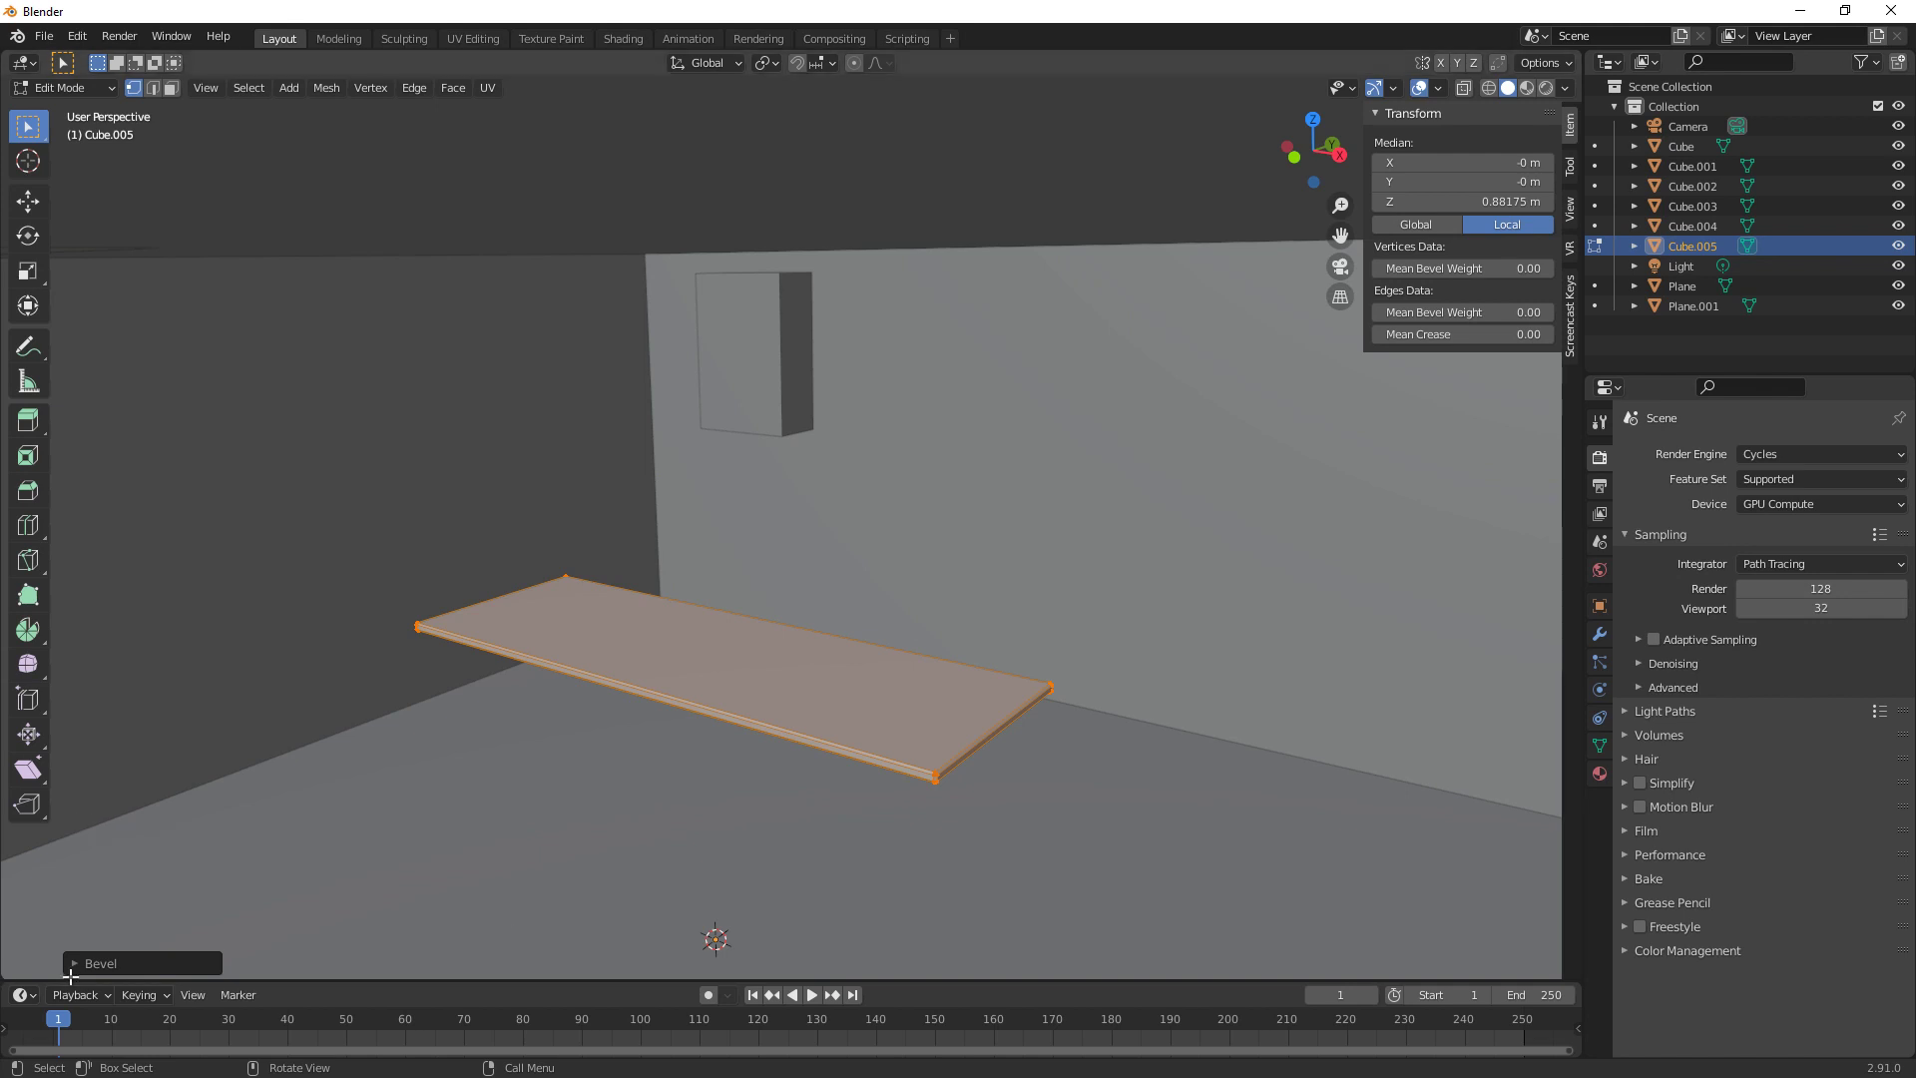
left_click(74, 967)
double_click(331, 682)
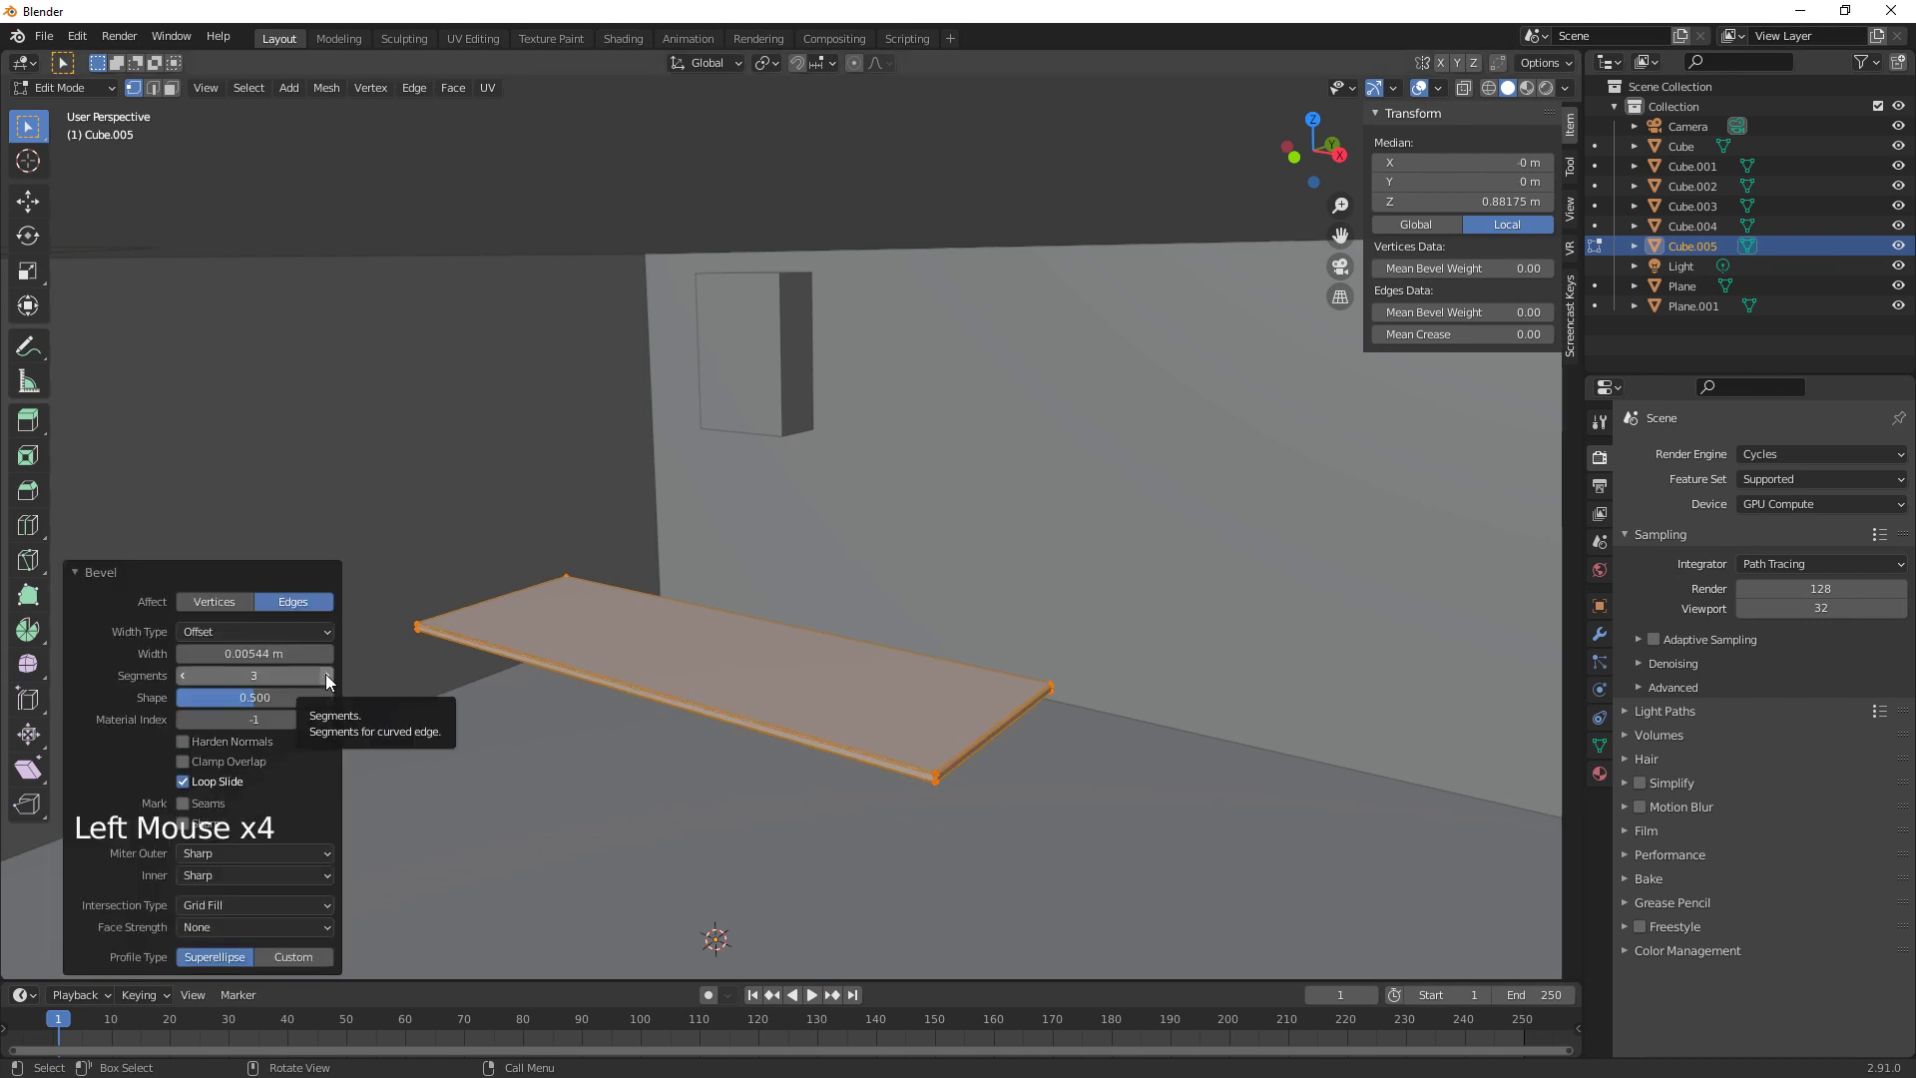
left_click(330, 680)
key("Return")
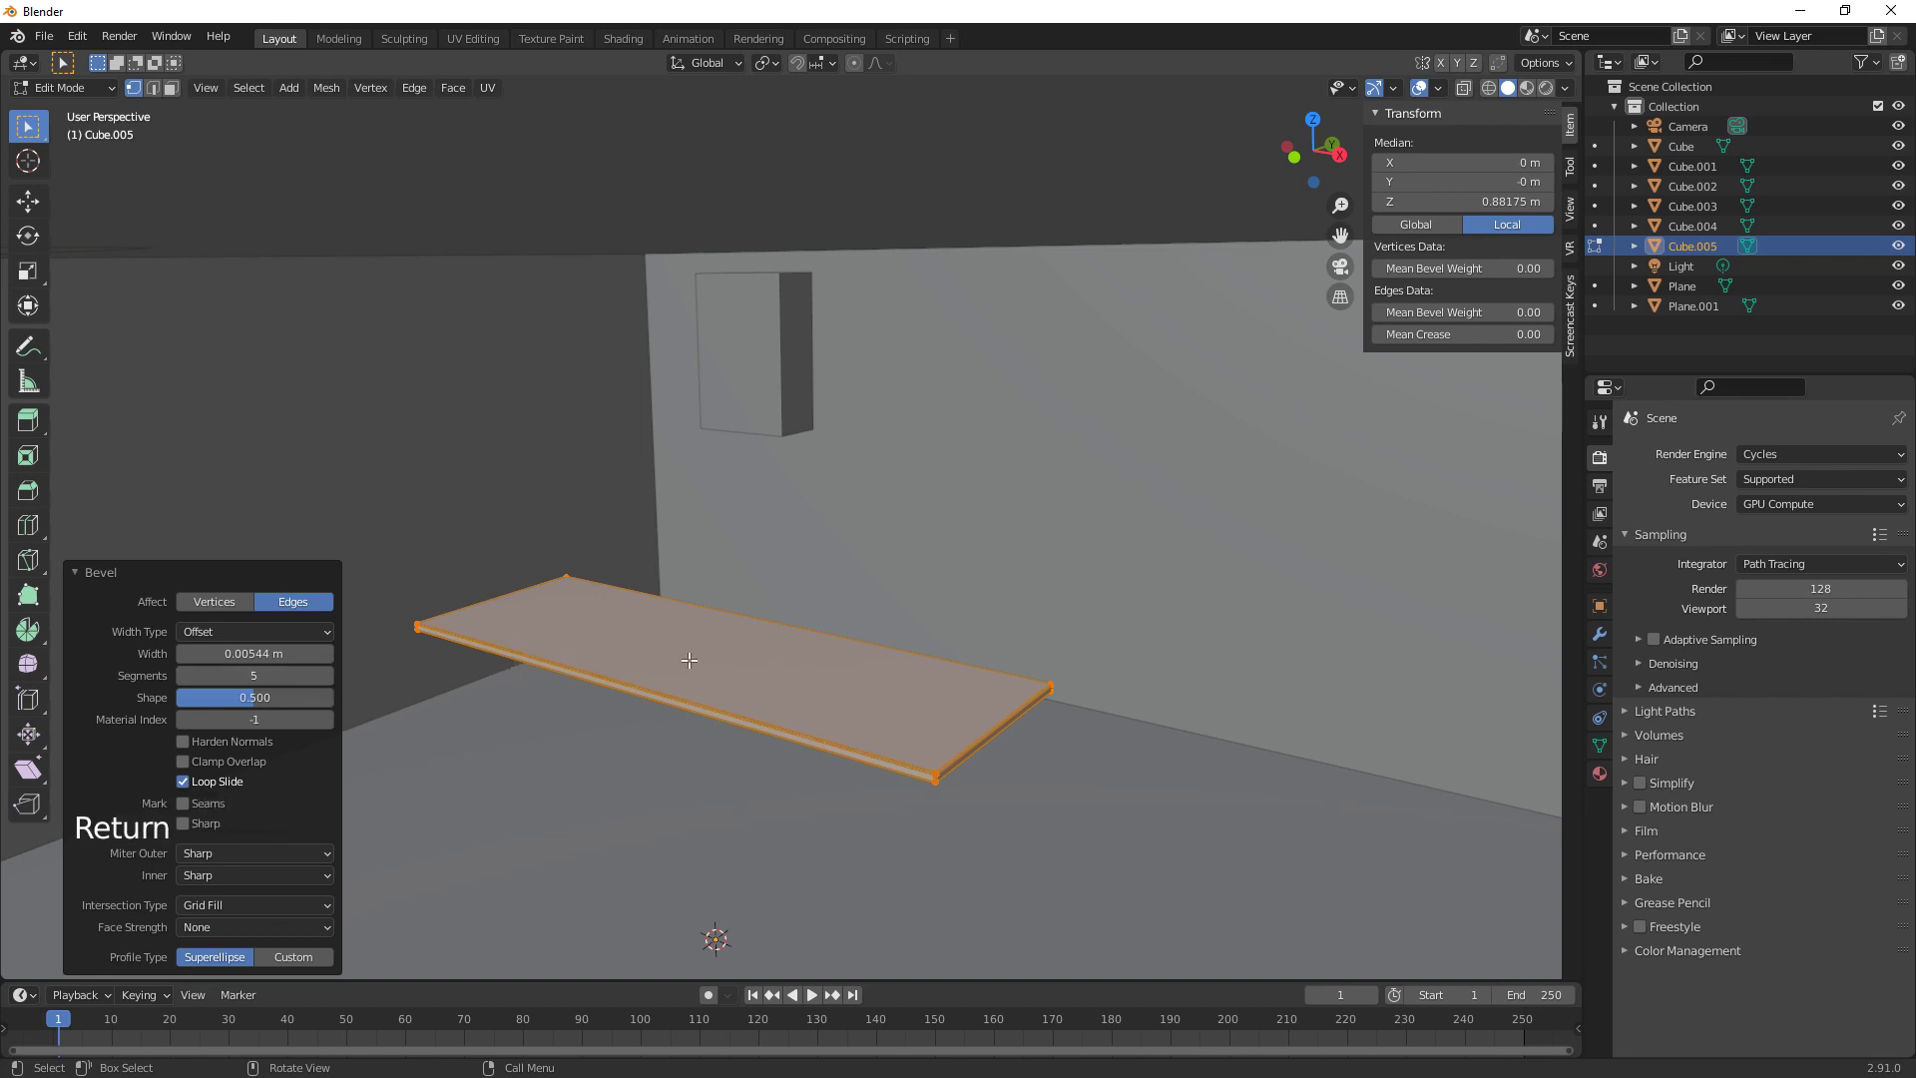
key("Tab")
Set the slab's origin to its geometry and move it against the back wall beneath the cabinet
middle_click(768, 764)
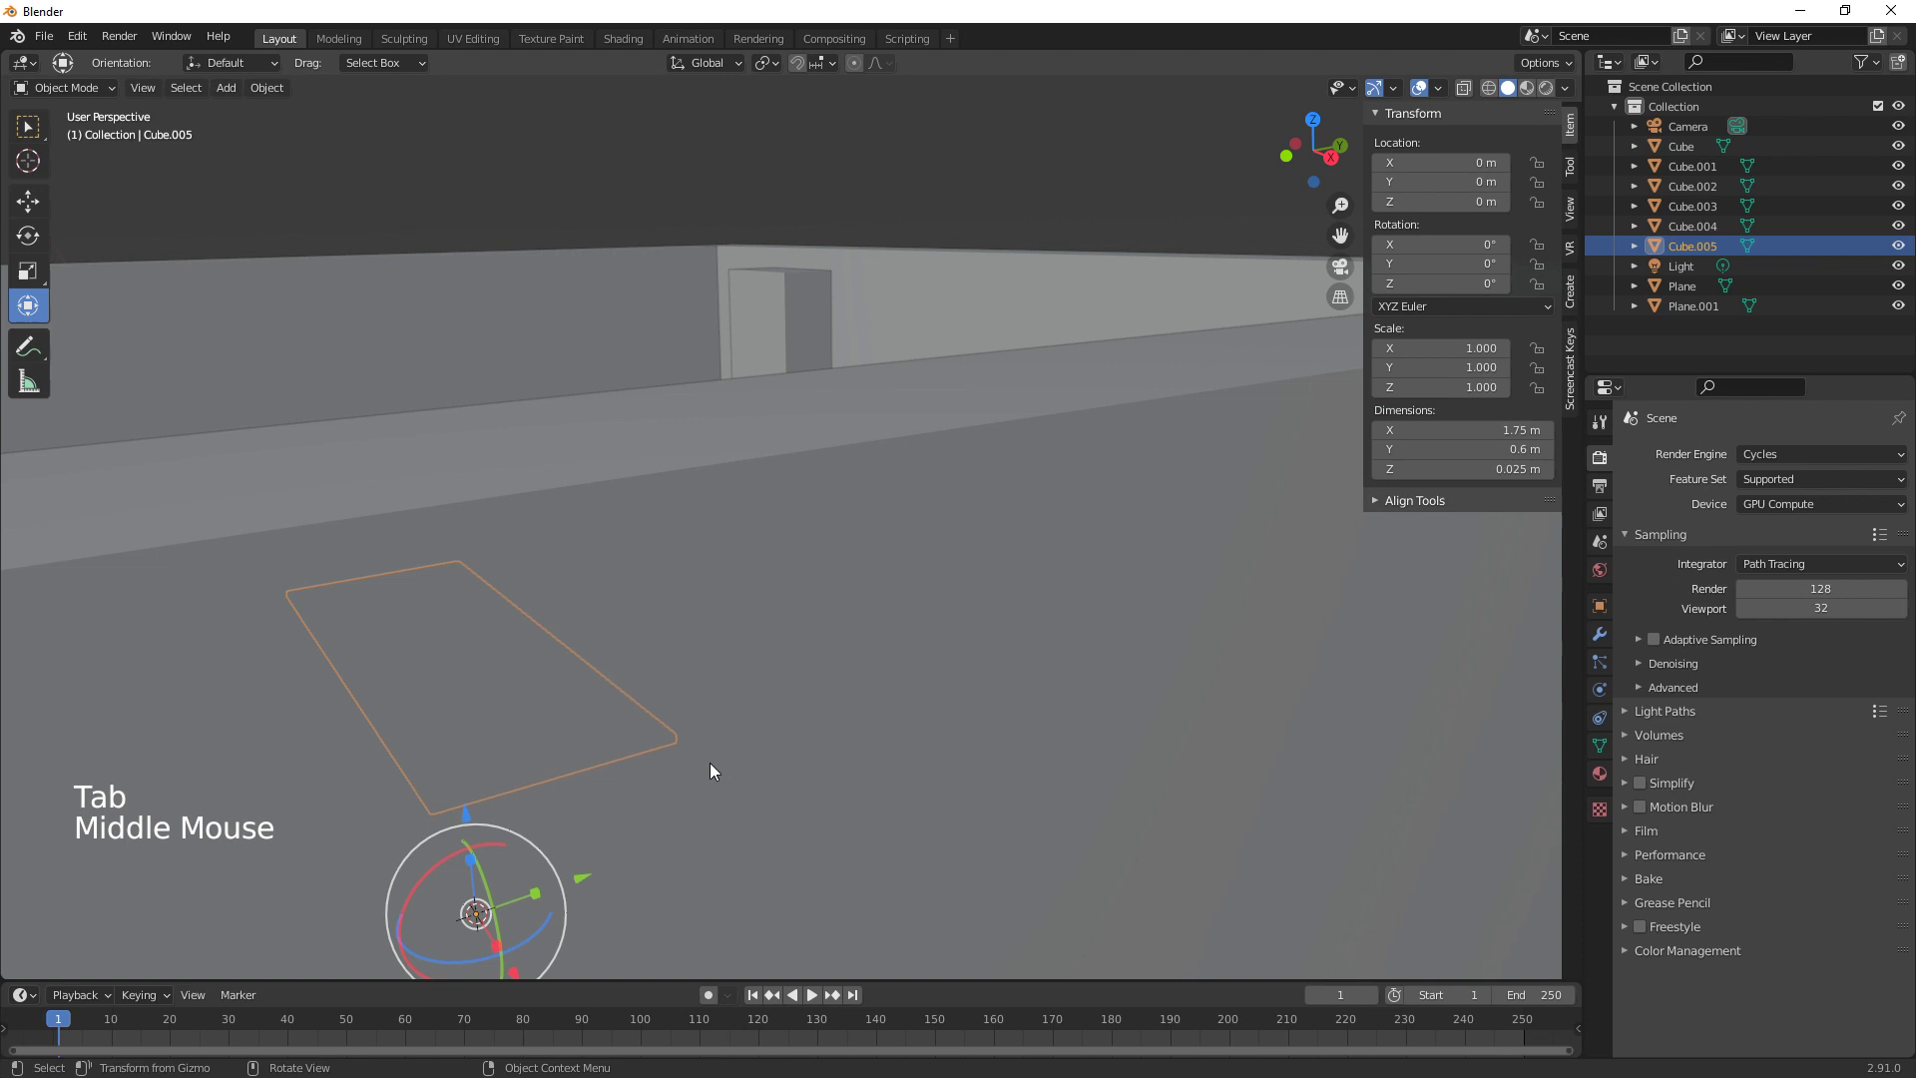
middle_click(720, 772)
middle_click(770, 772)
middle_click(670, 694)
left_click(271, 102)
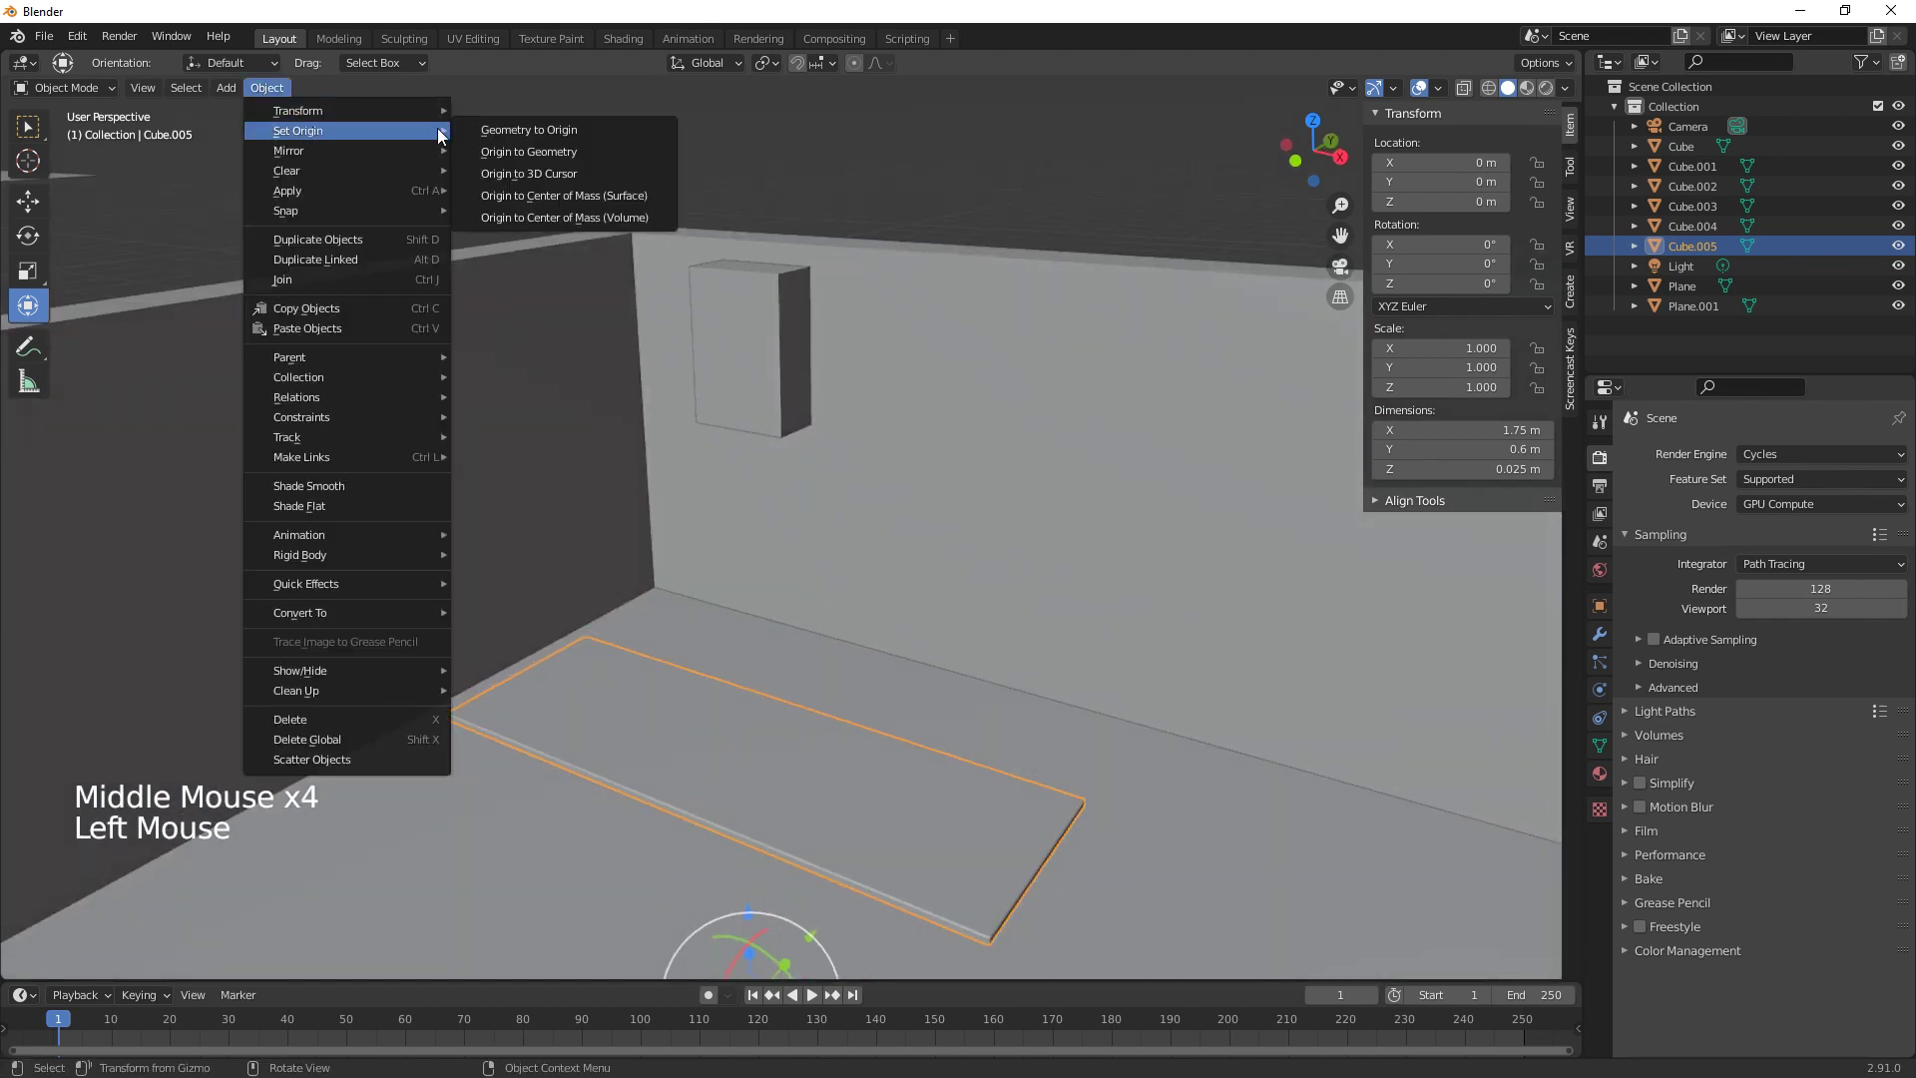
left_click(808, 710)
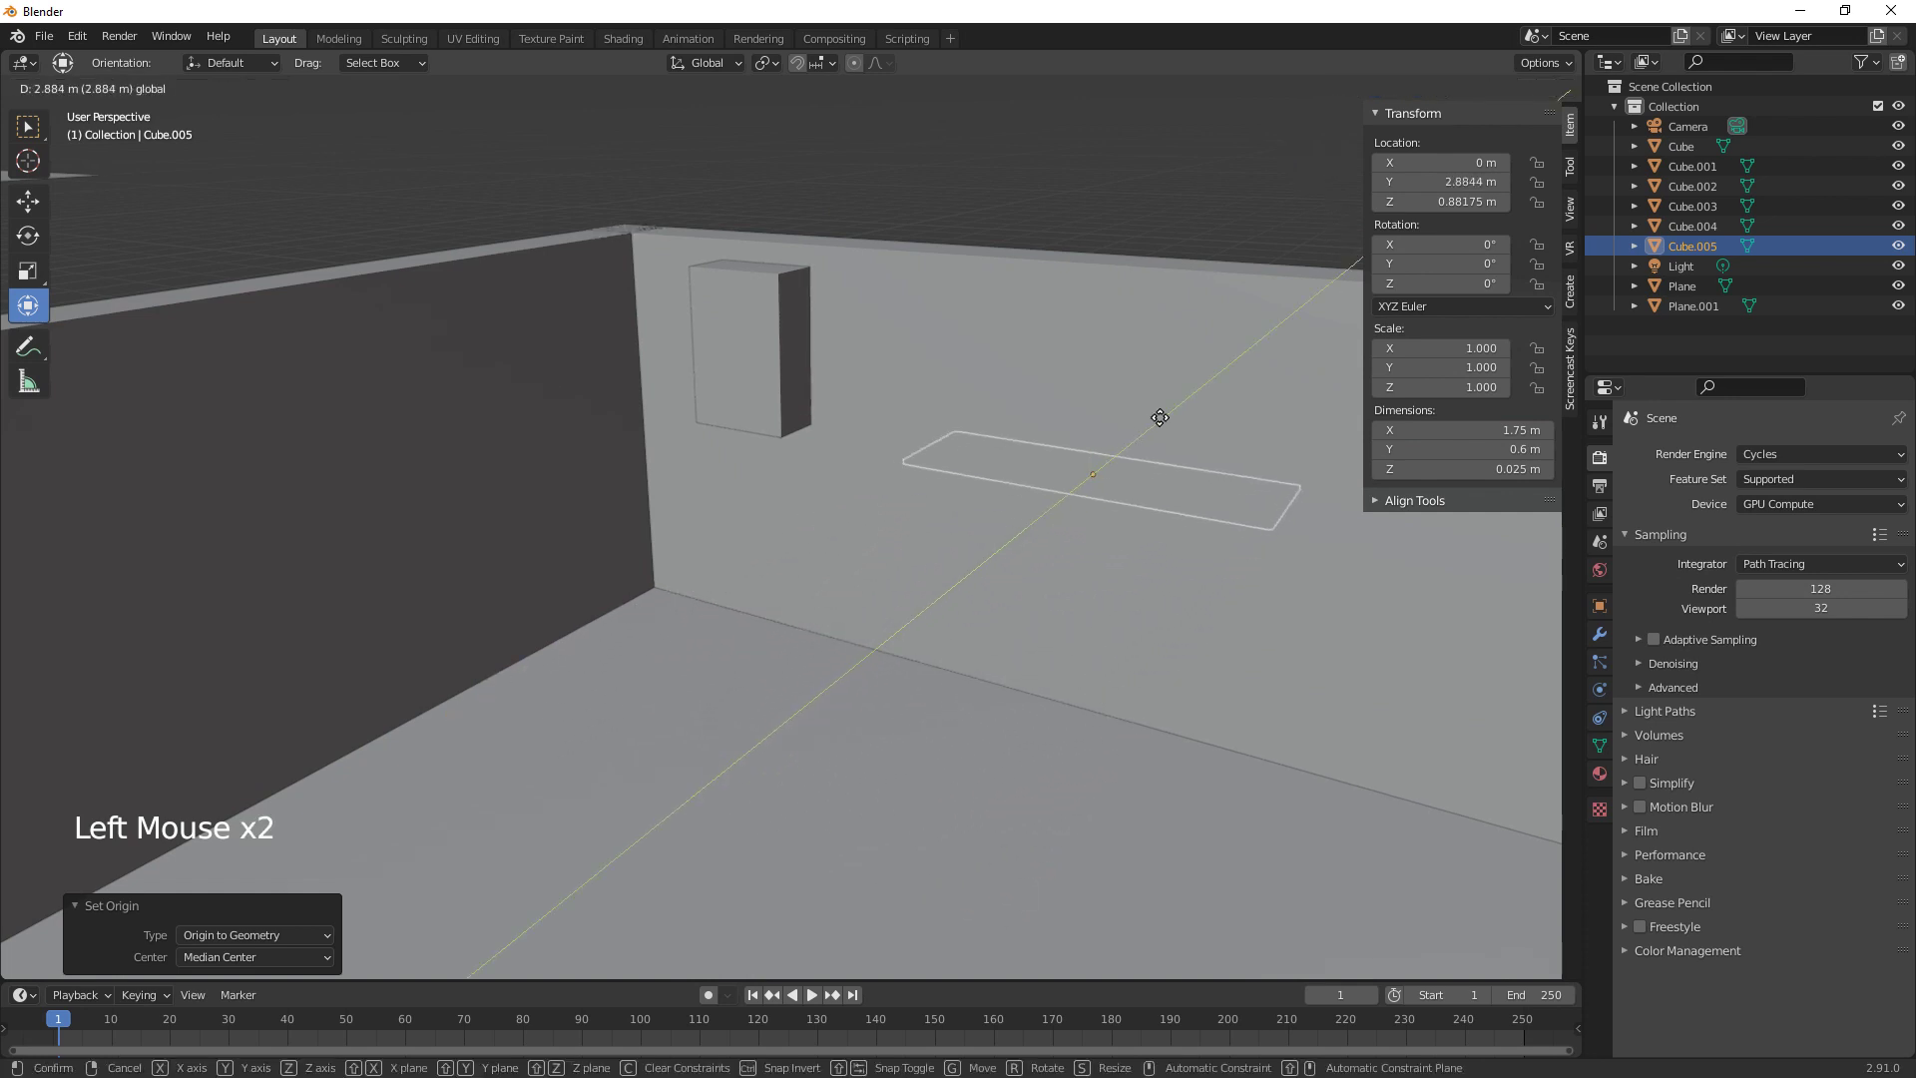
left_click(1138, 560)
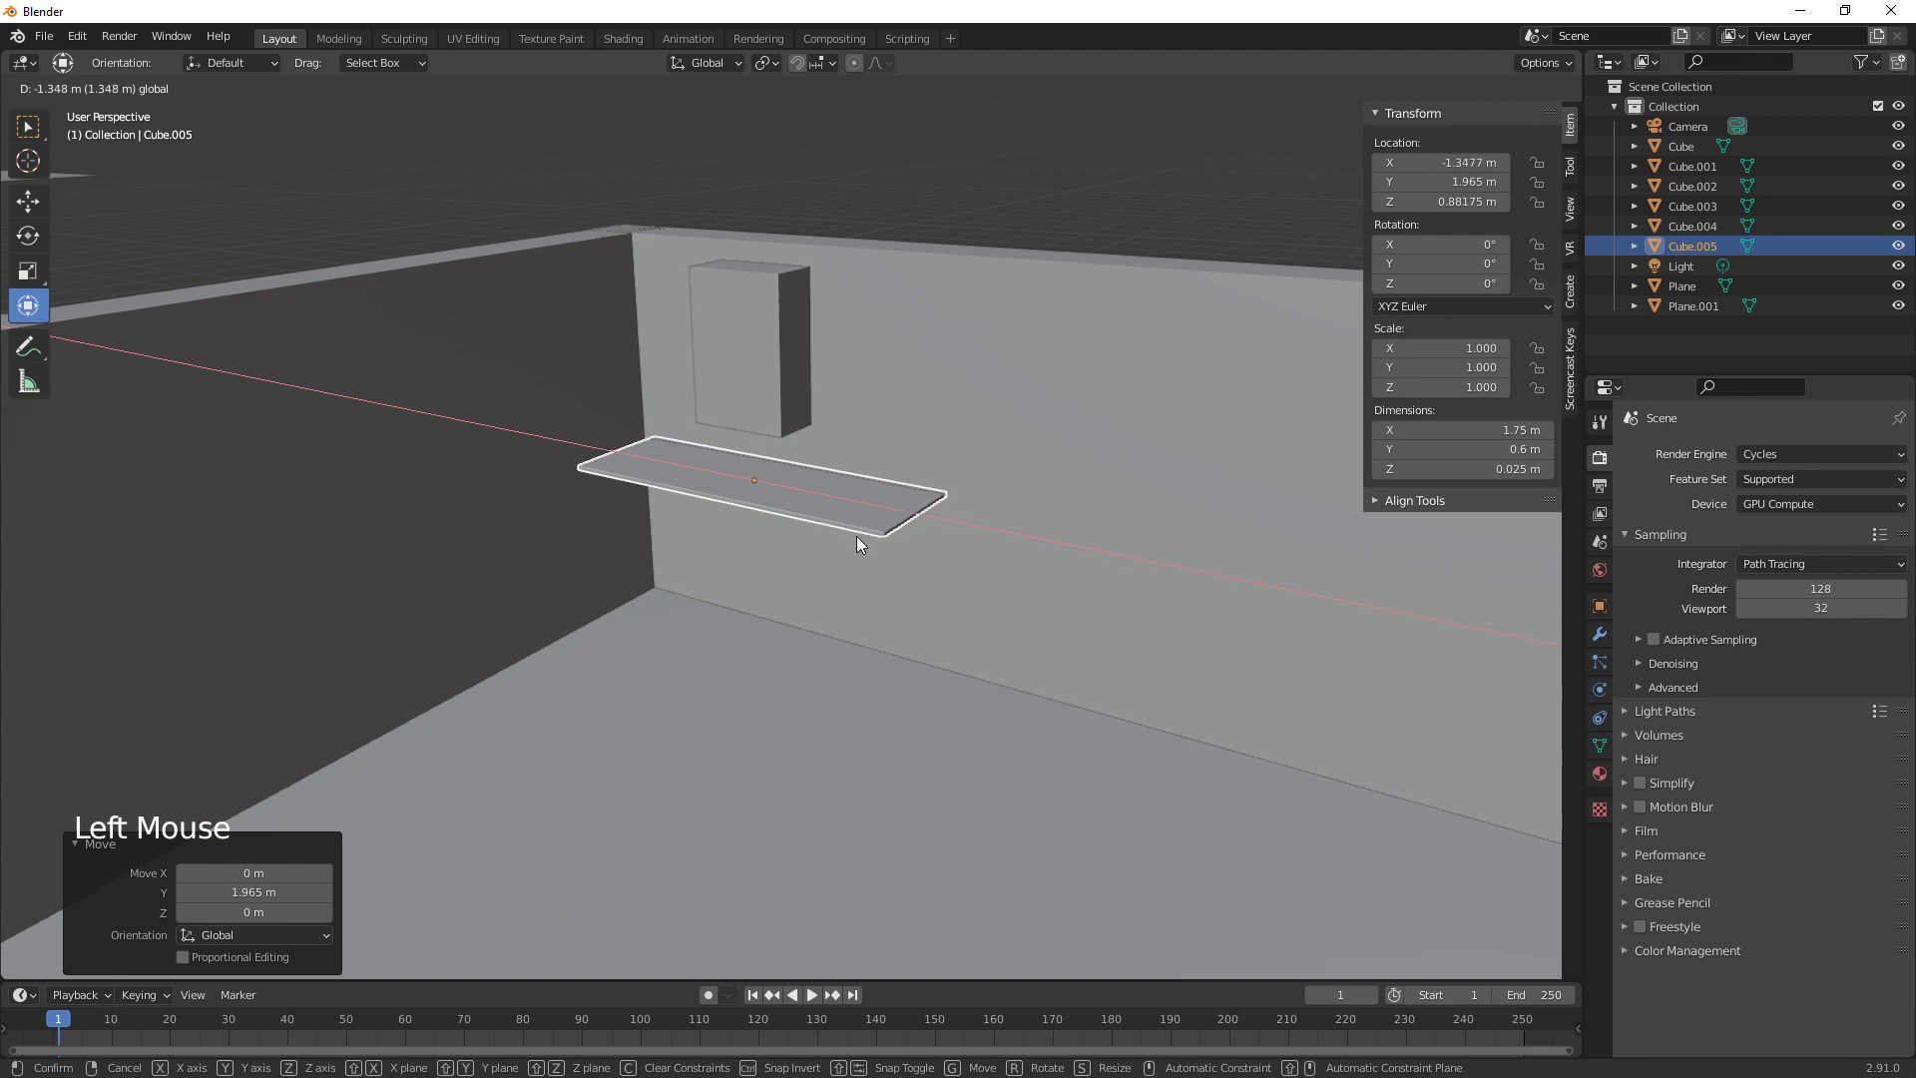
middle_click(899, 625)
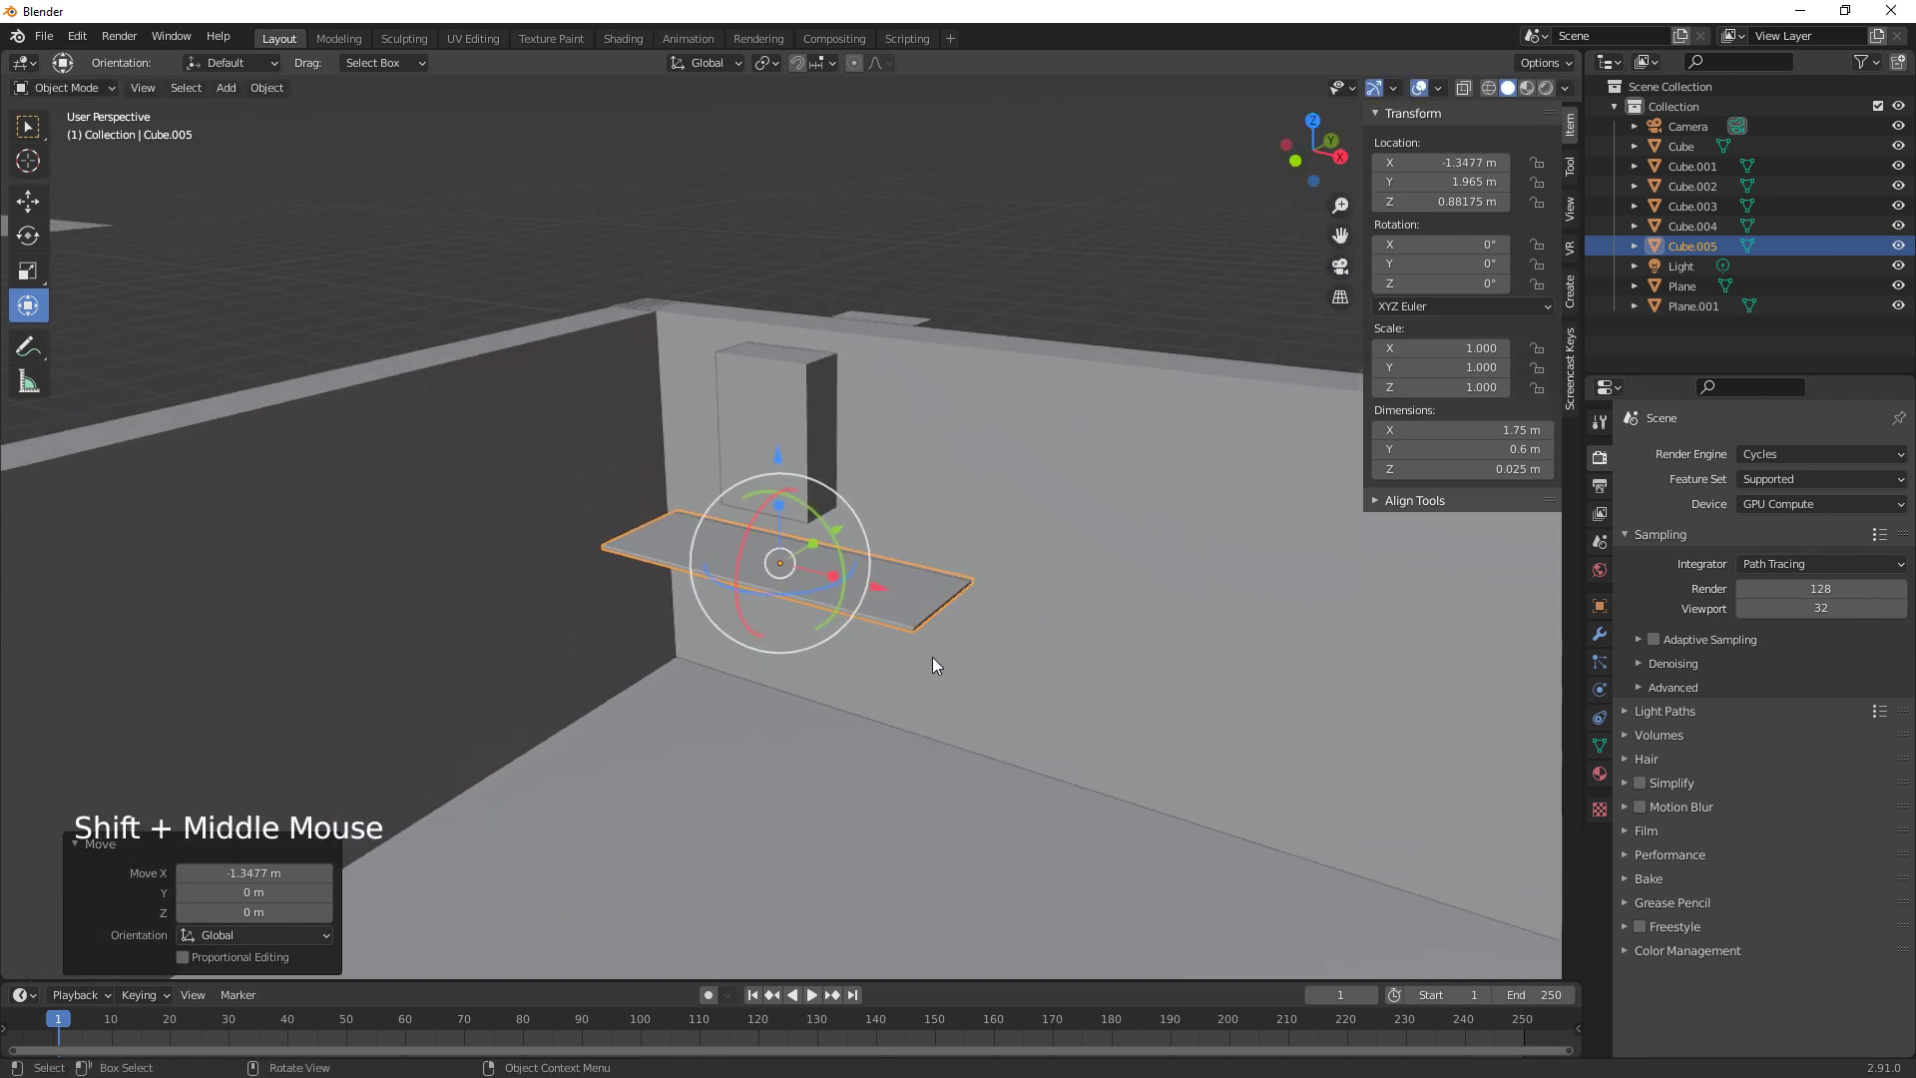
key("KP_Decimal")
scroll("down", 3)
middle_click(935, 676)
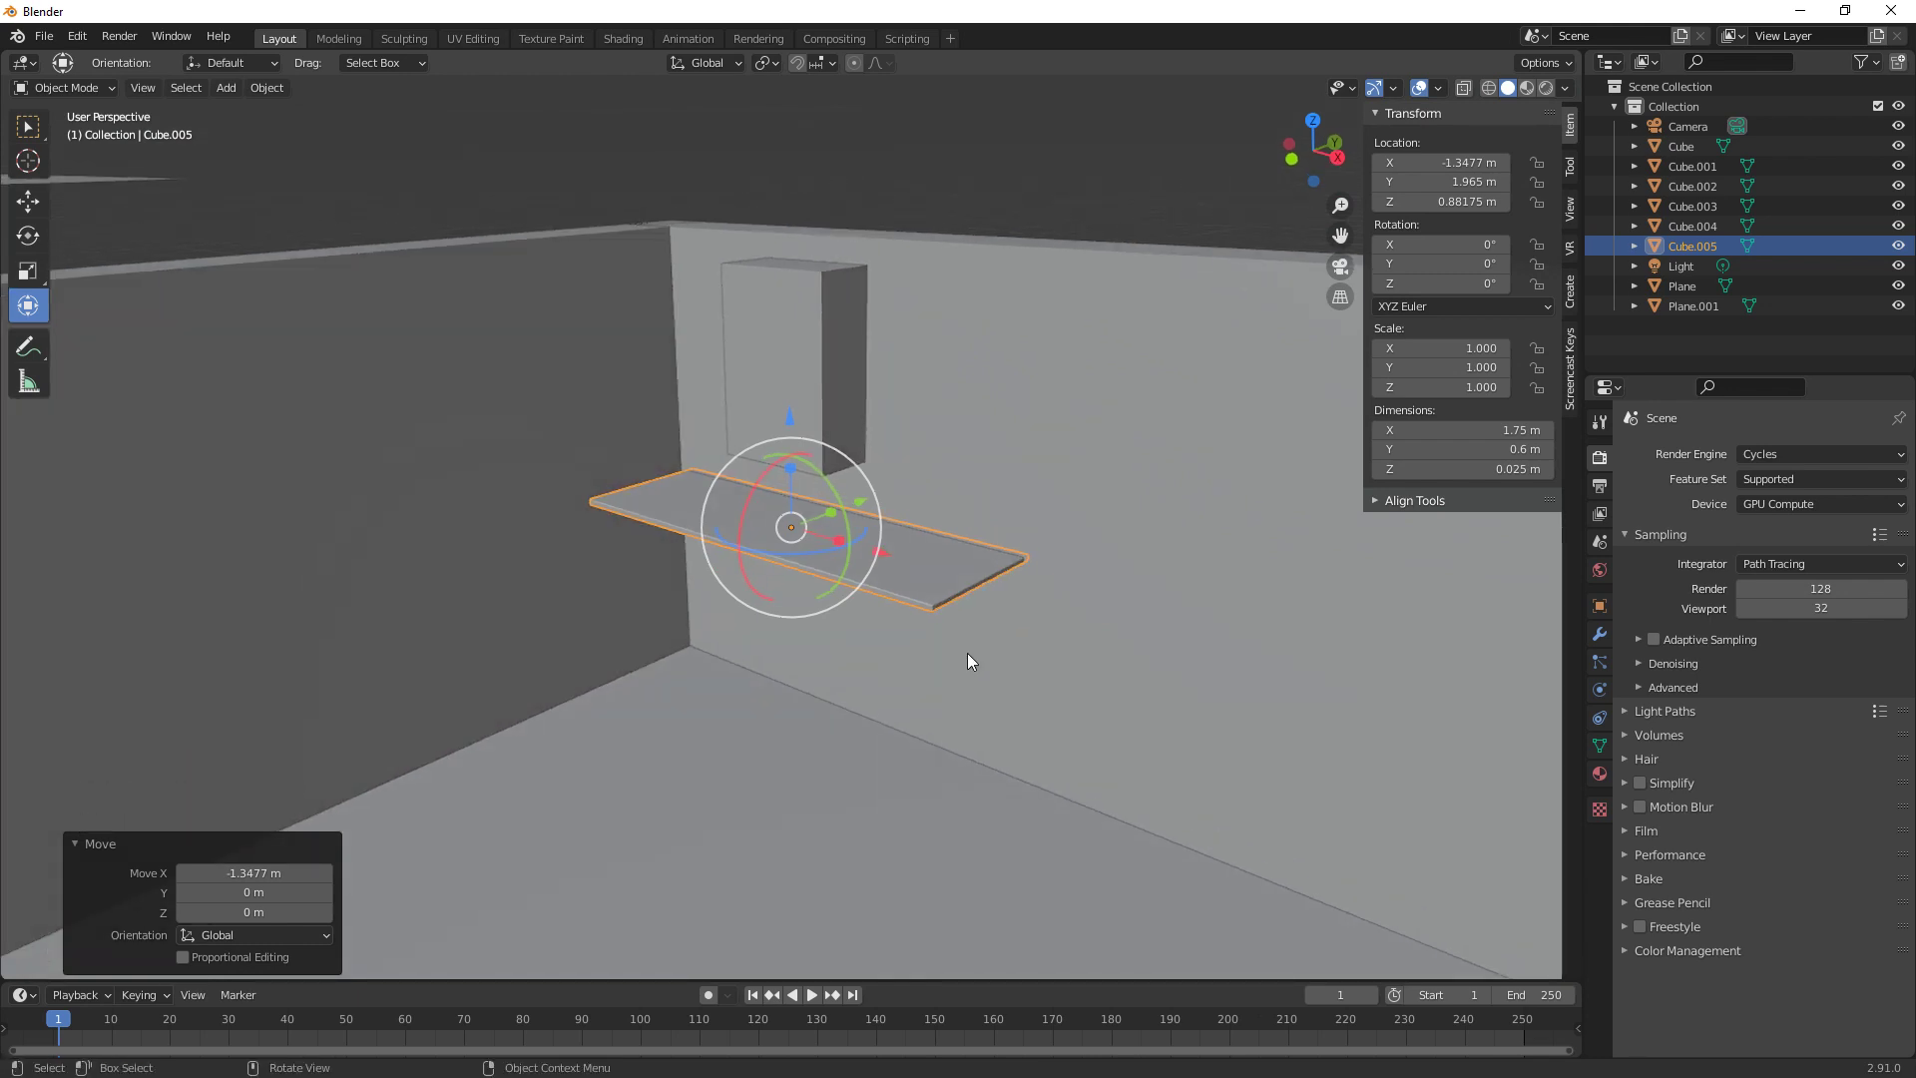
Add a slim cylinder, set its height to 0.8 m and move it under the countertop's end
key("shift+a")
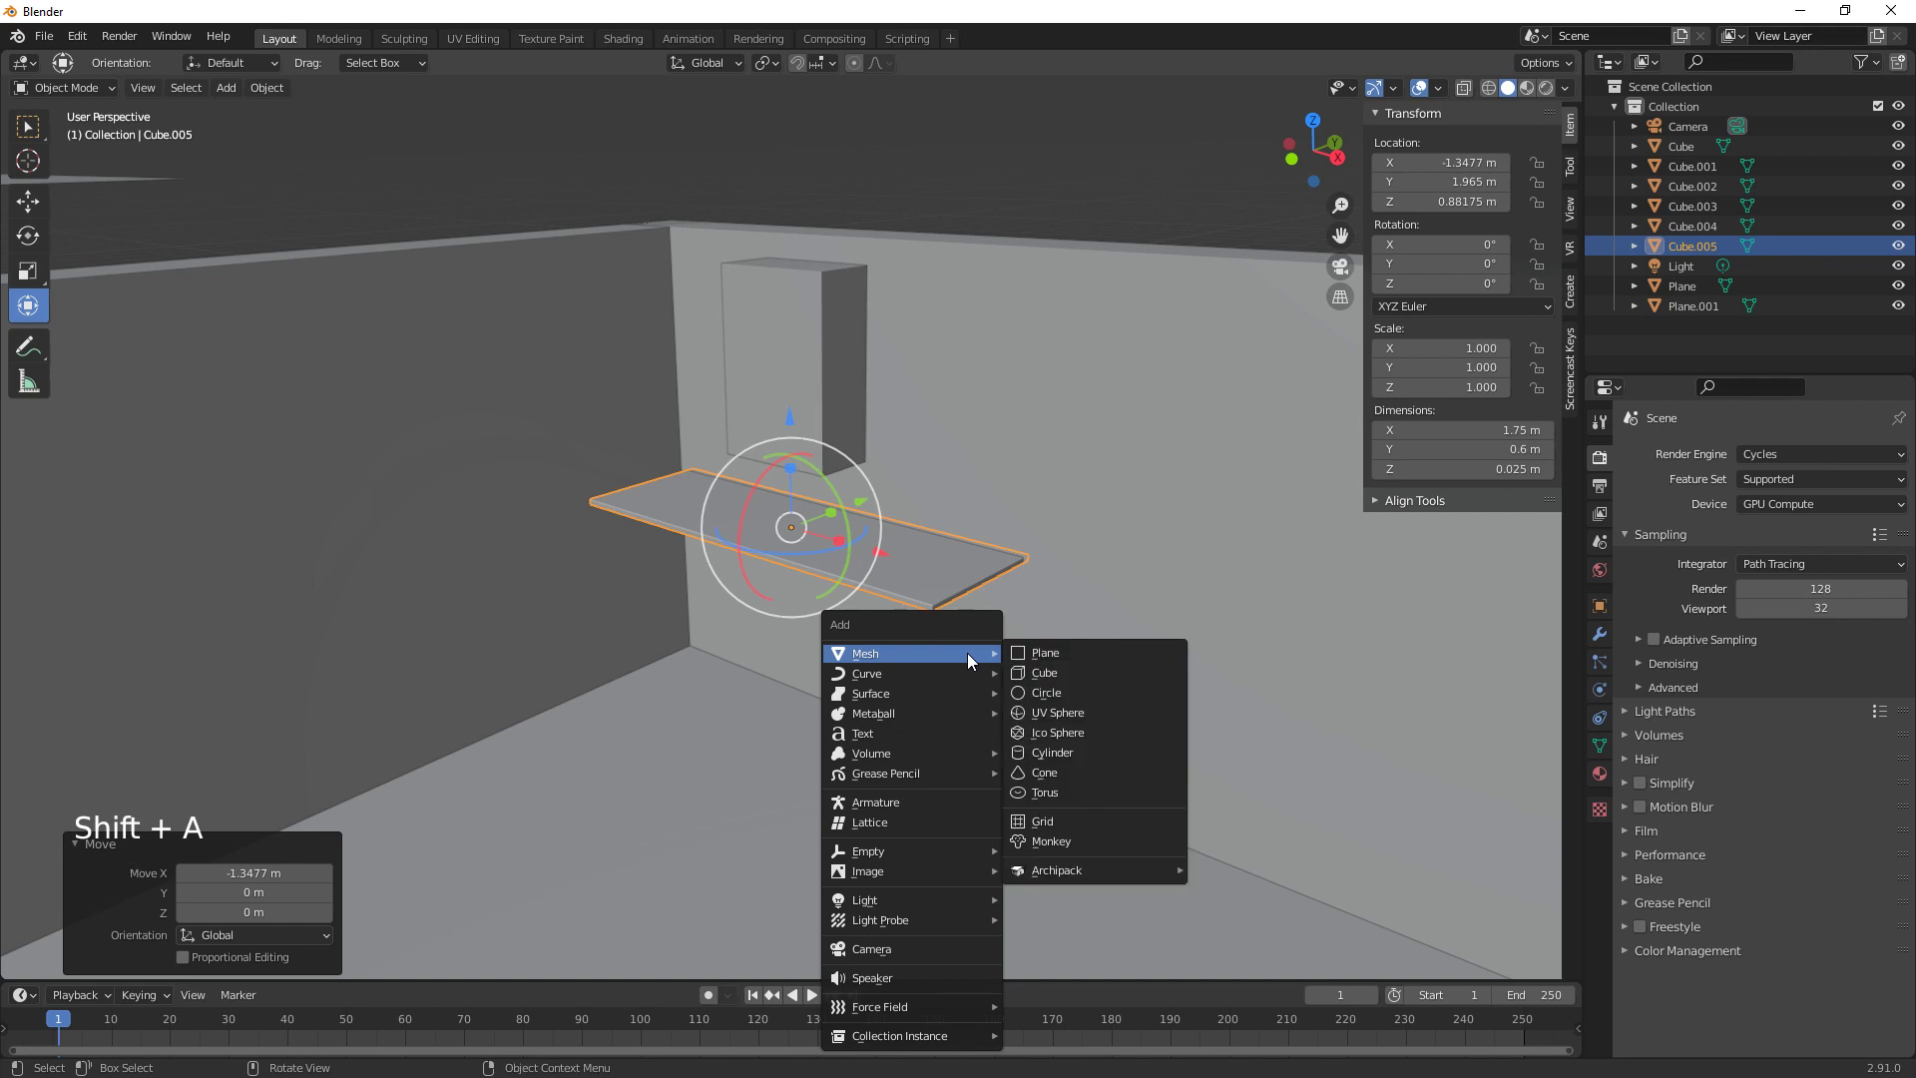
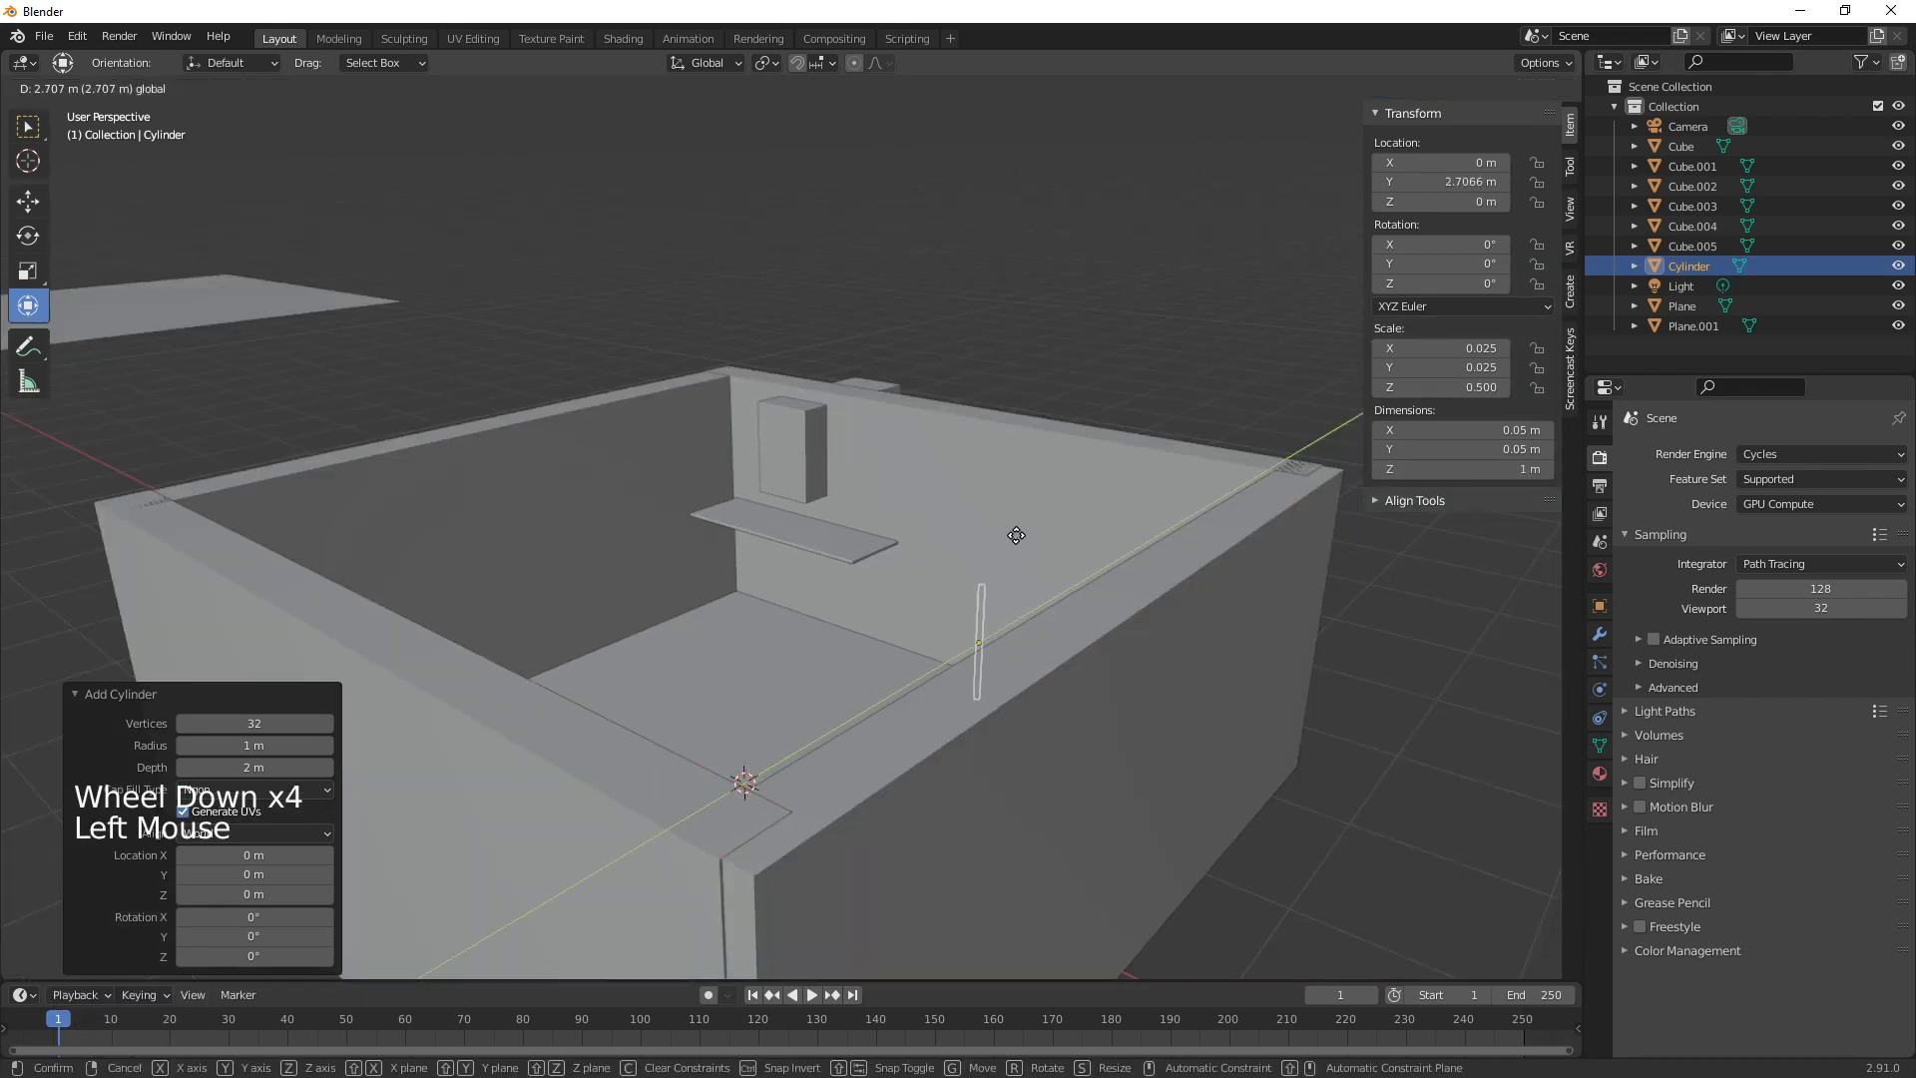
left_click(1099, 673)
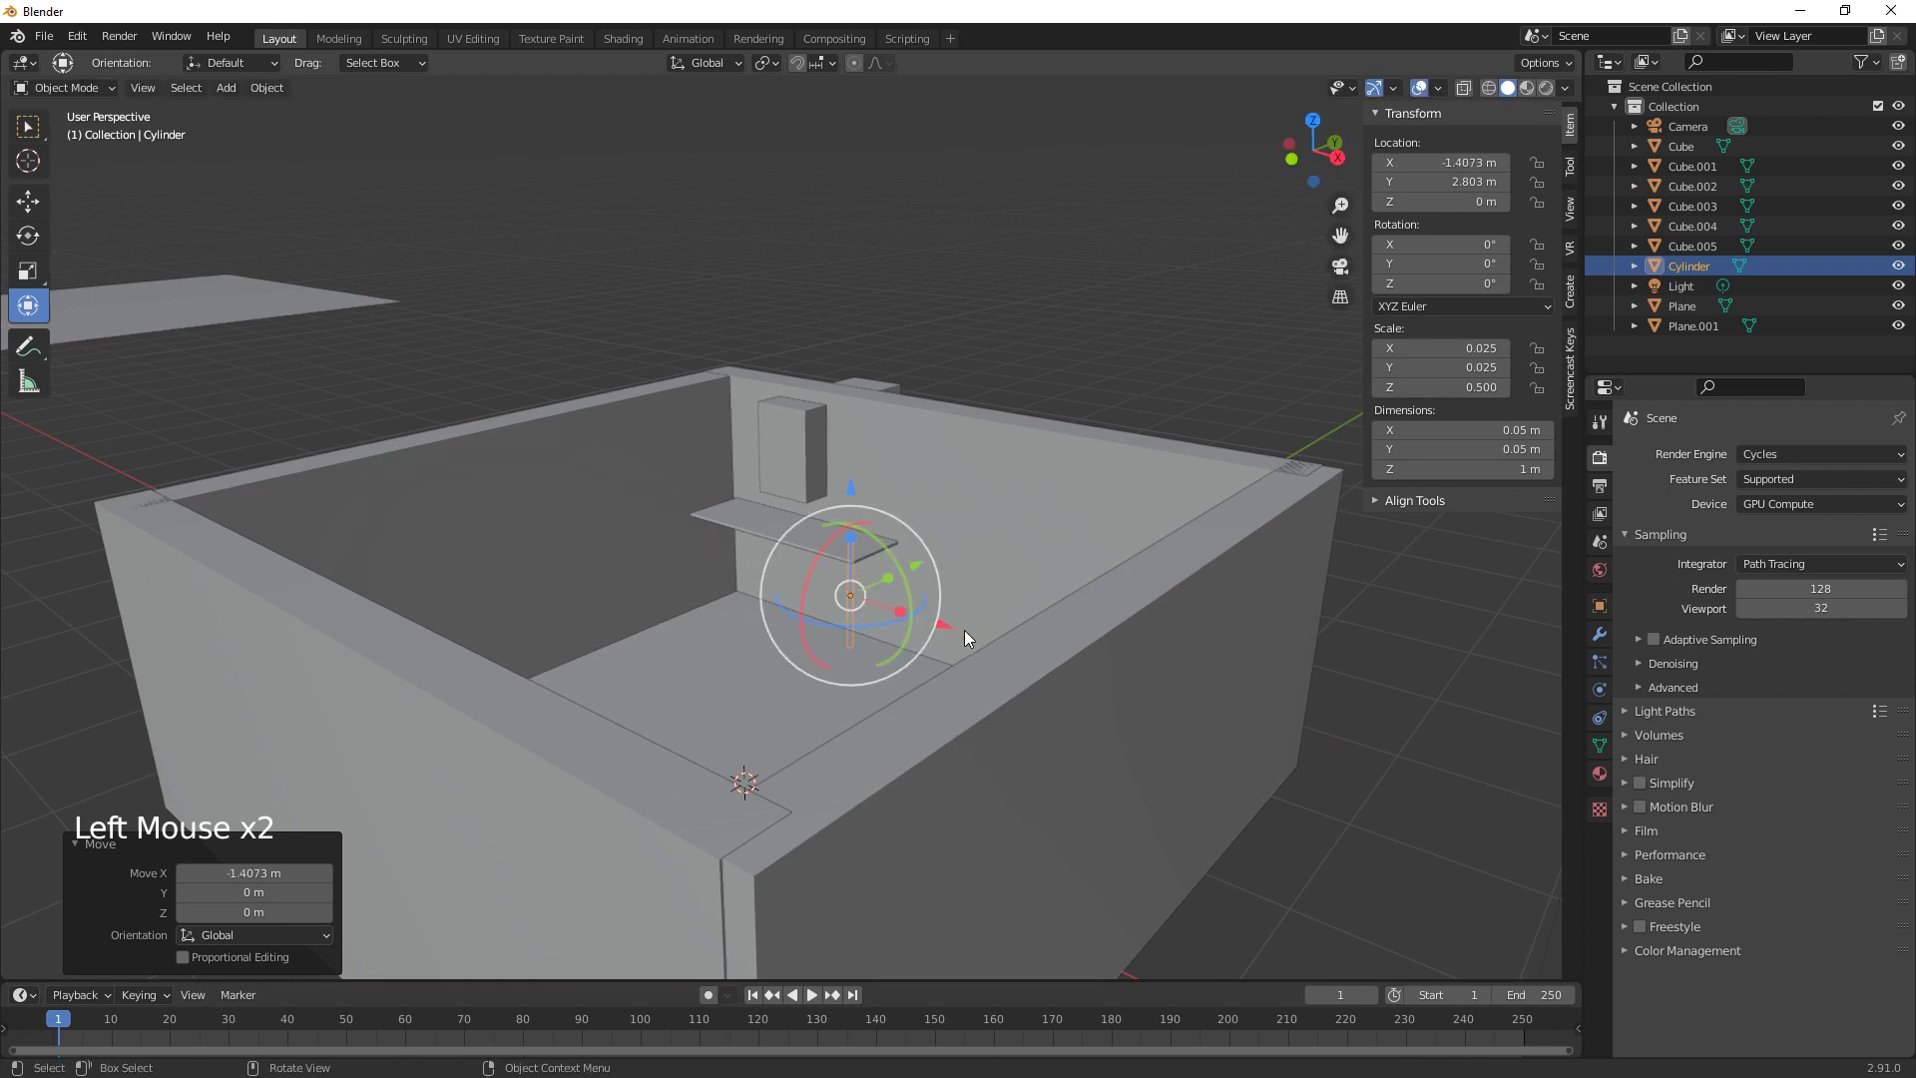
scroll("up", 3)
middle_click(996, 690)
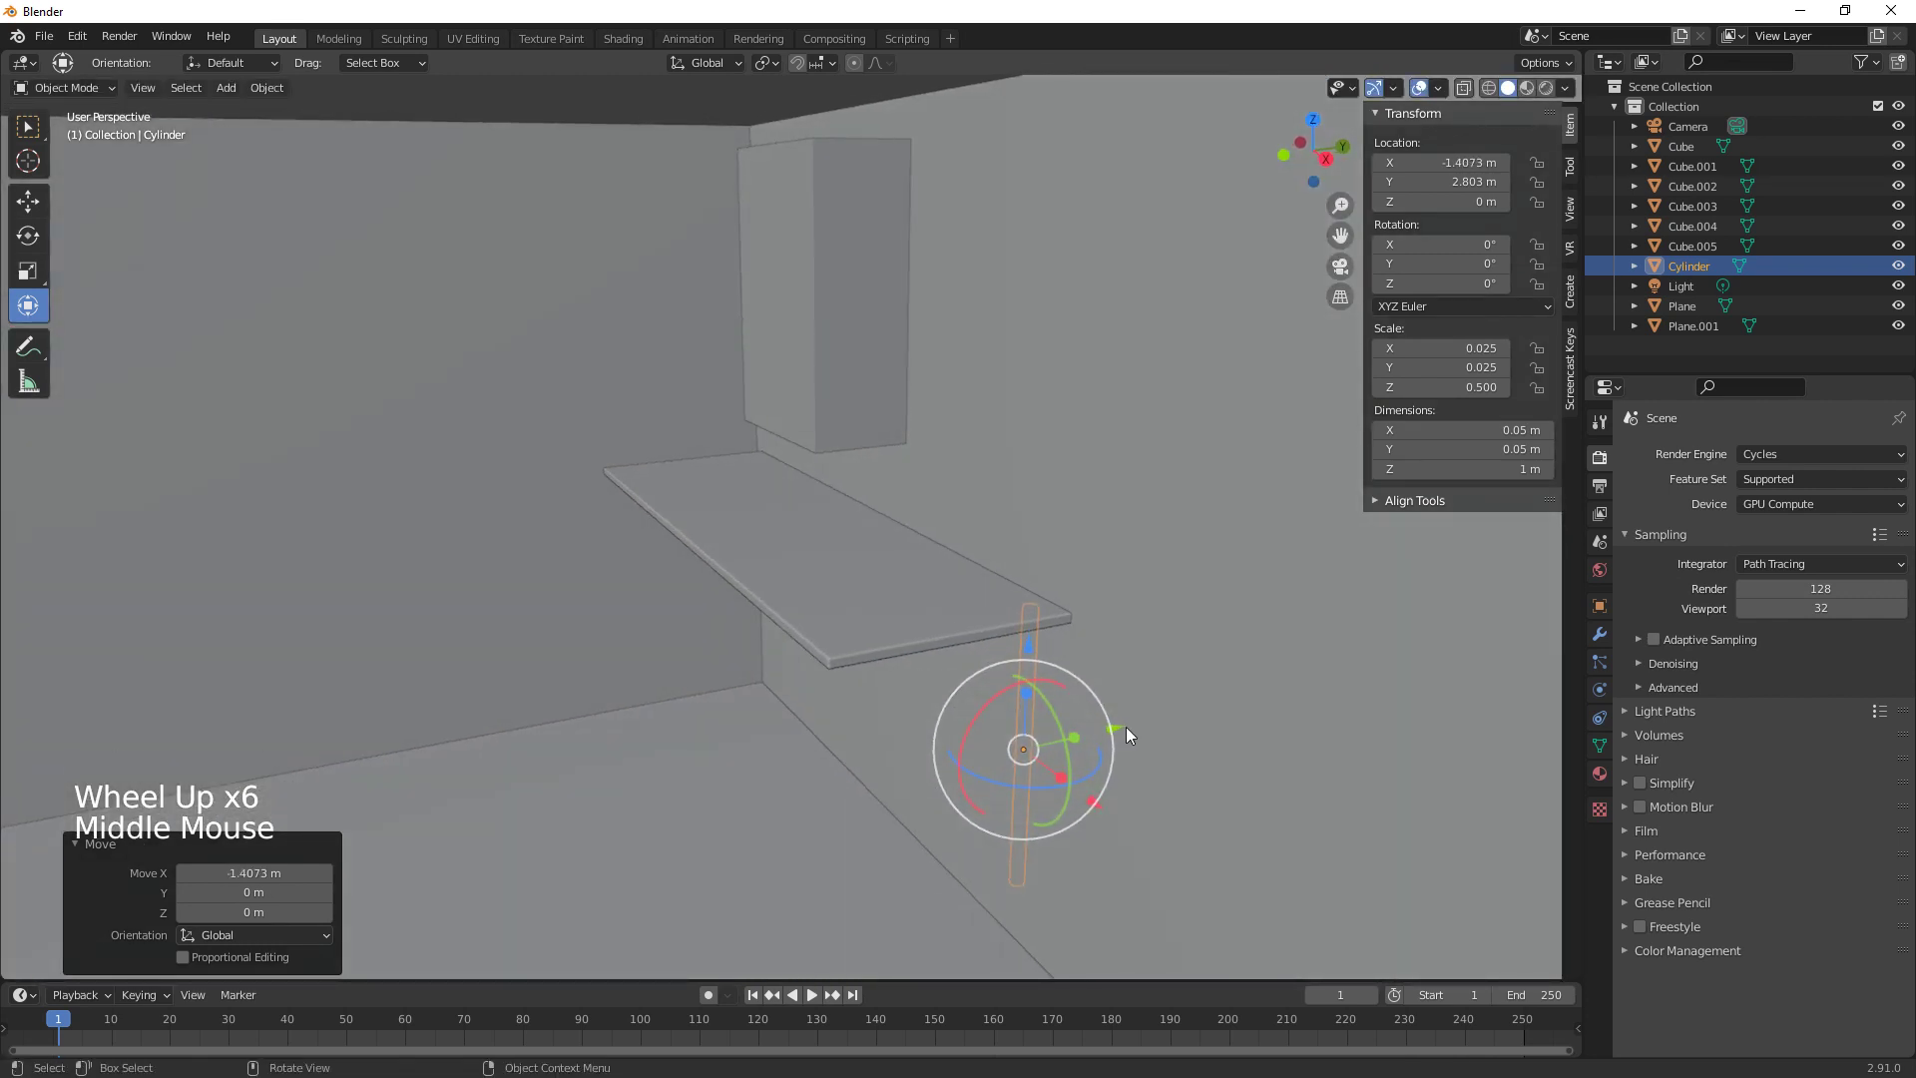
left_click(1124, 725)
middle_click(962, 776)
left_click(799, 696)
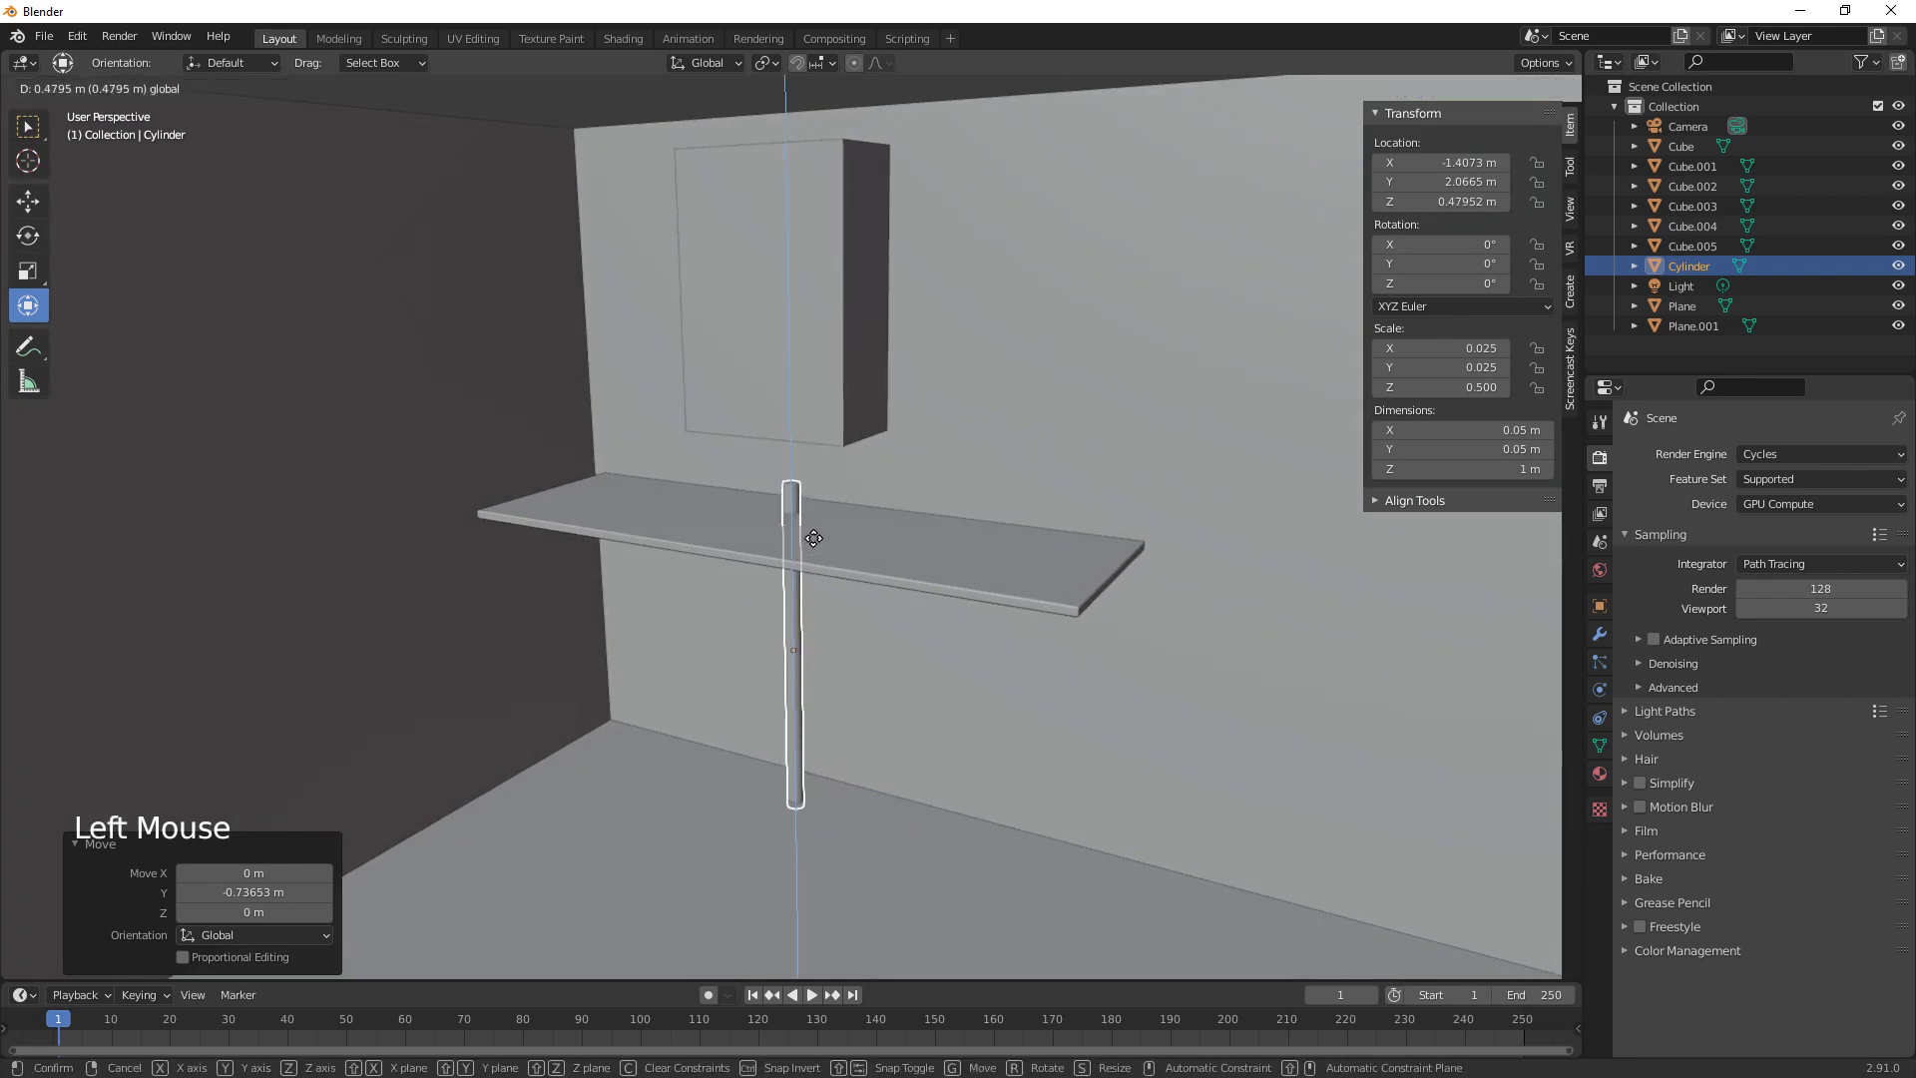
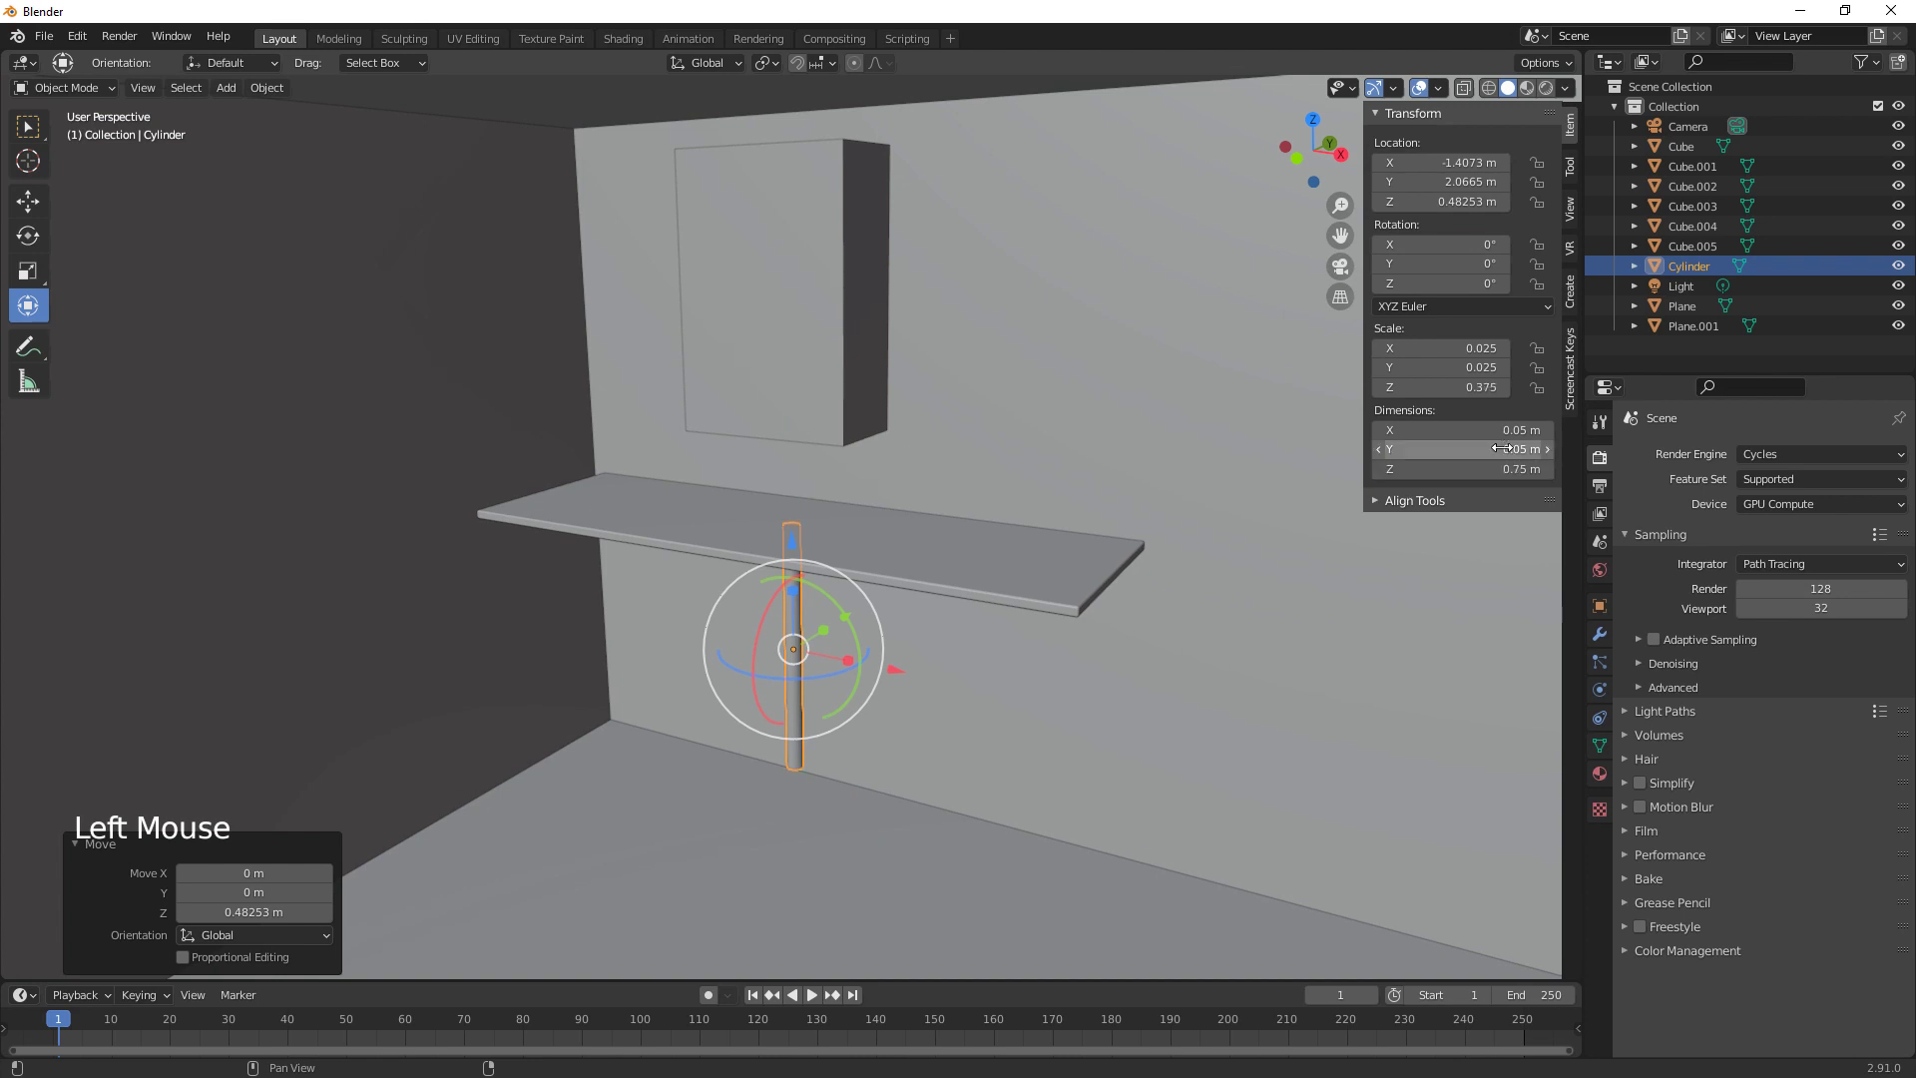
left_click(795, 548)
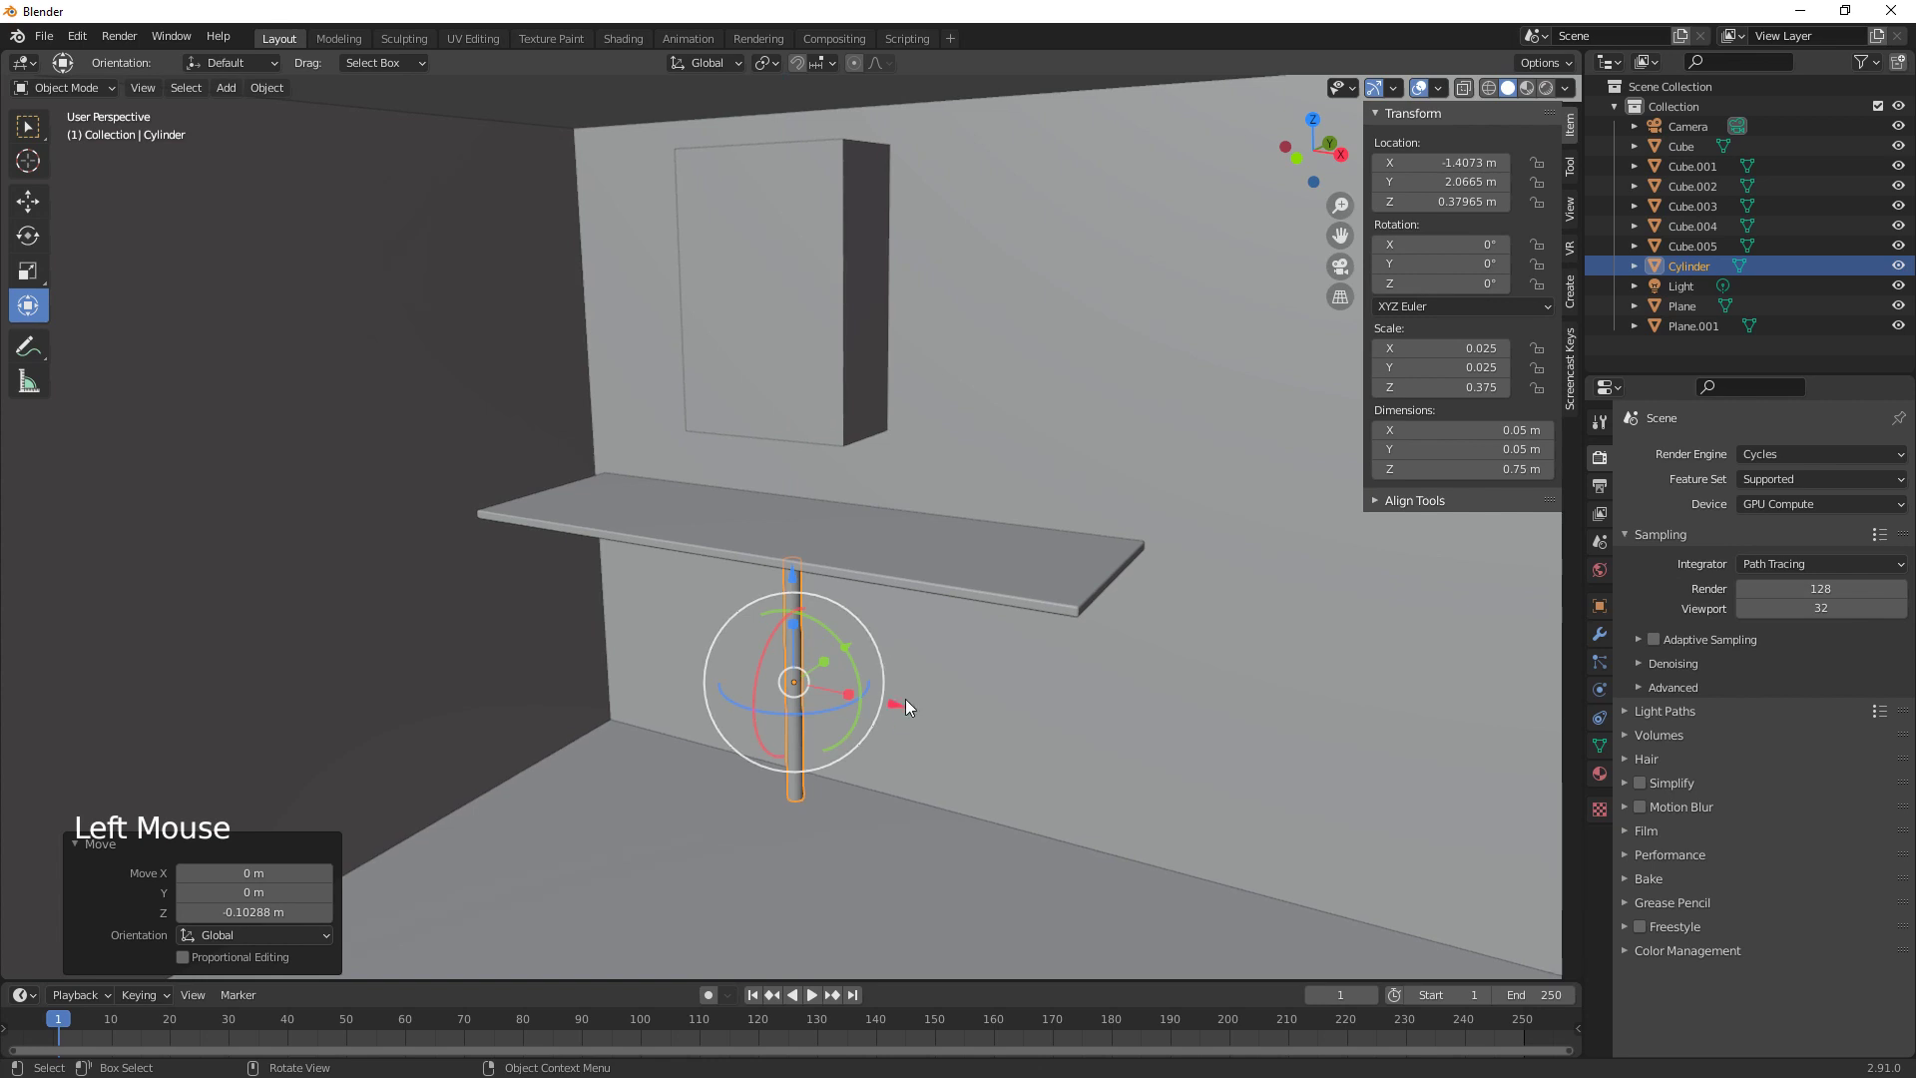
left_click(900, 710)
left_click(43, 42)
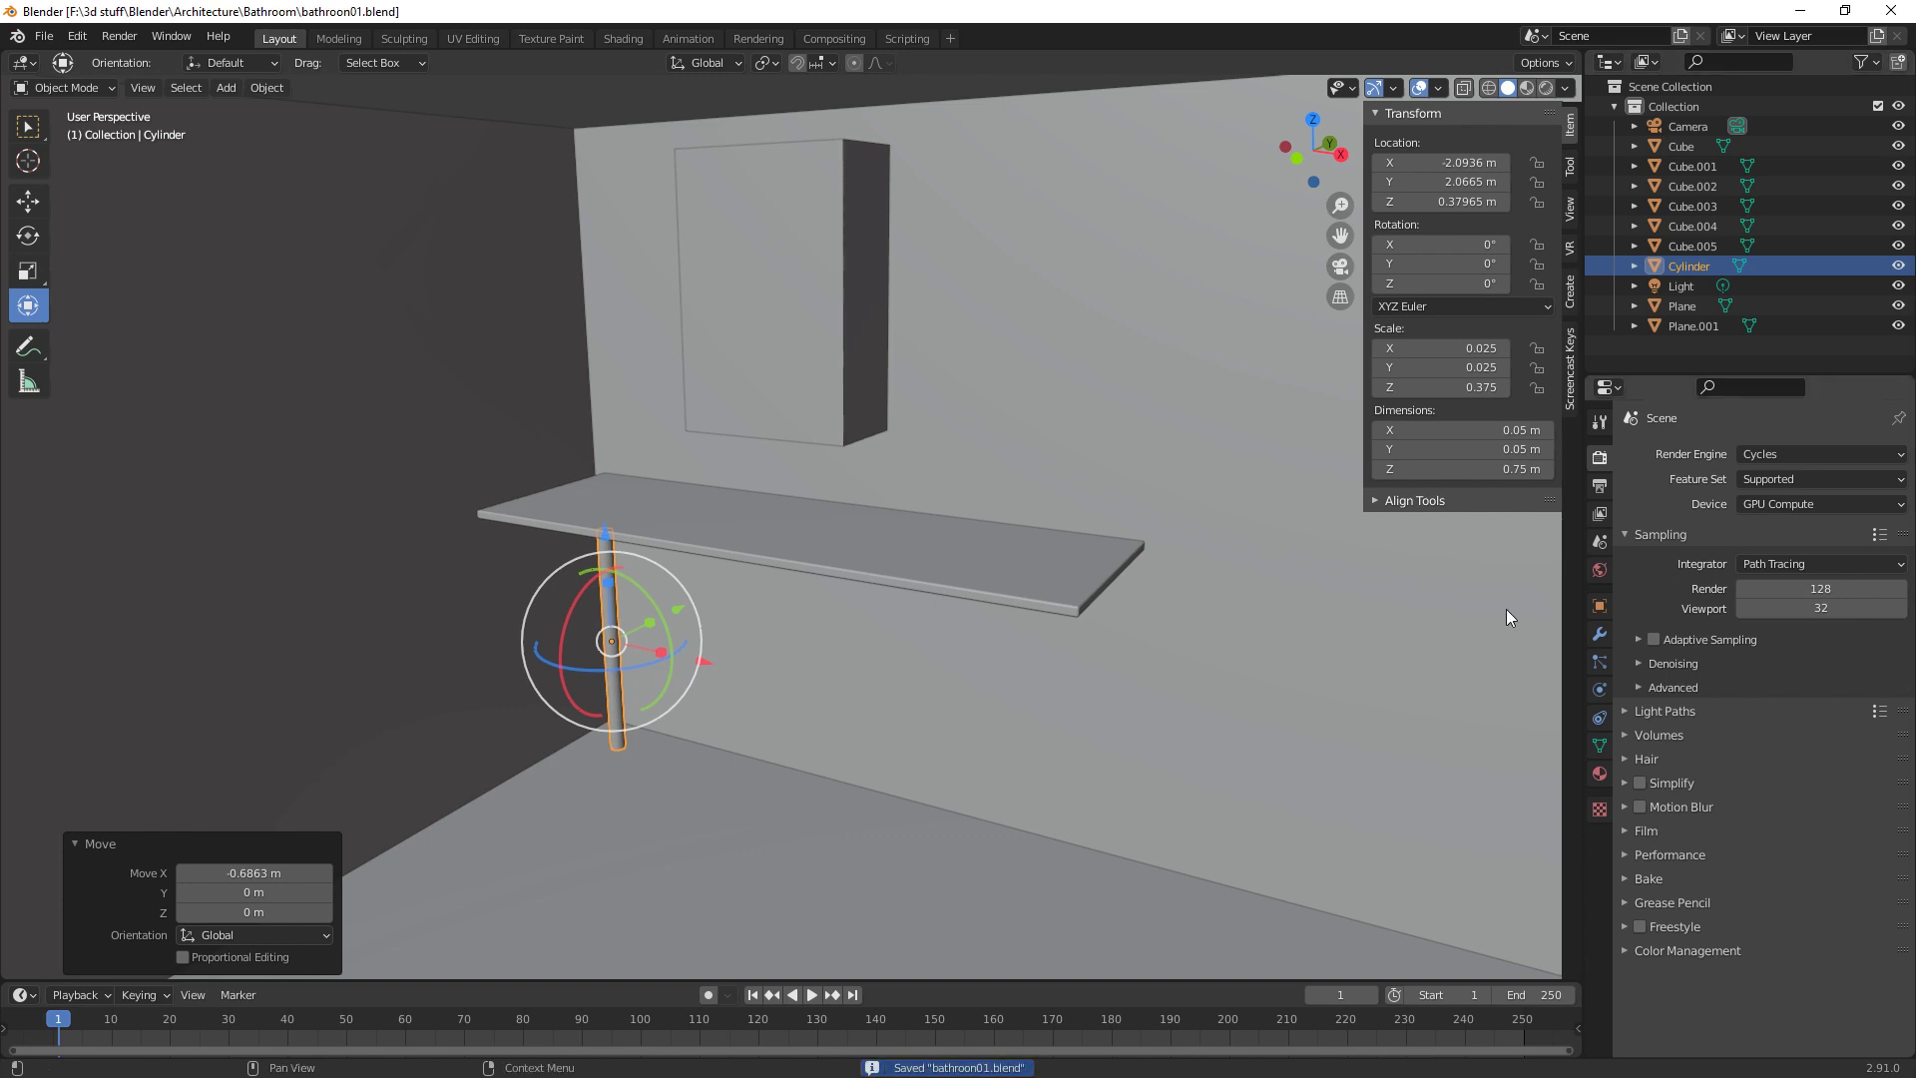
Lower the countertop slab to about 0.79 m so it rests on the leg
middle_click(758, 695)
middle_click(798, 656)
left_click(752, 548)
left_click(794, 424)
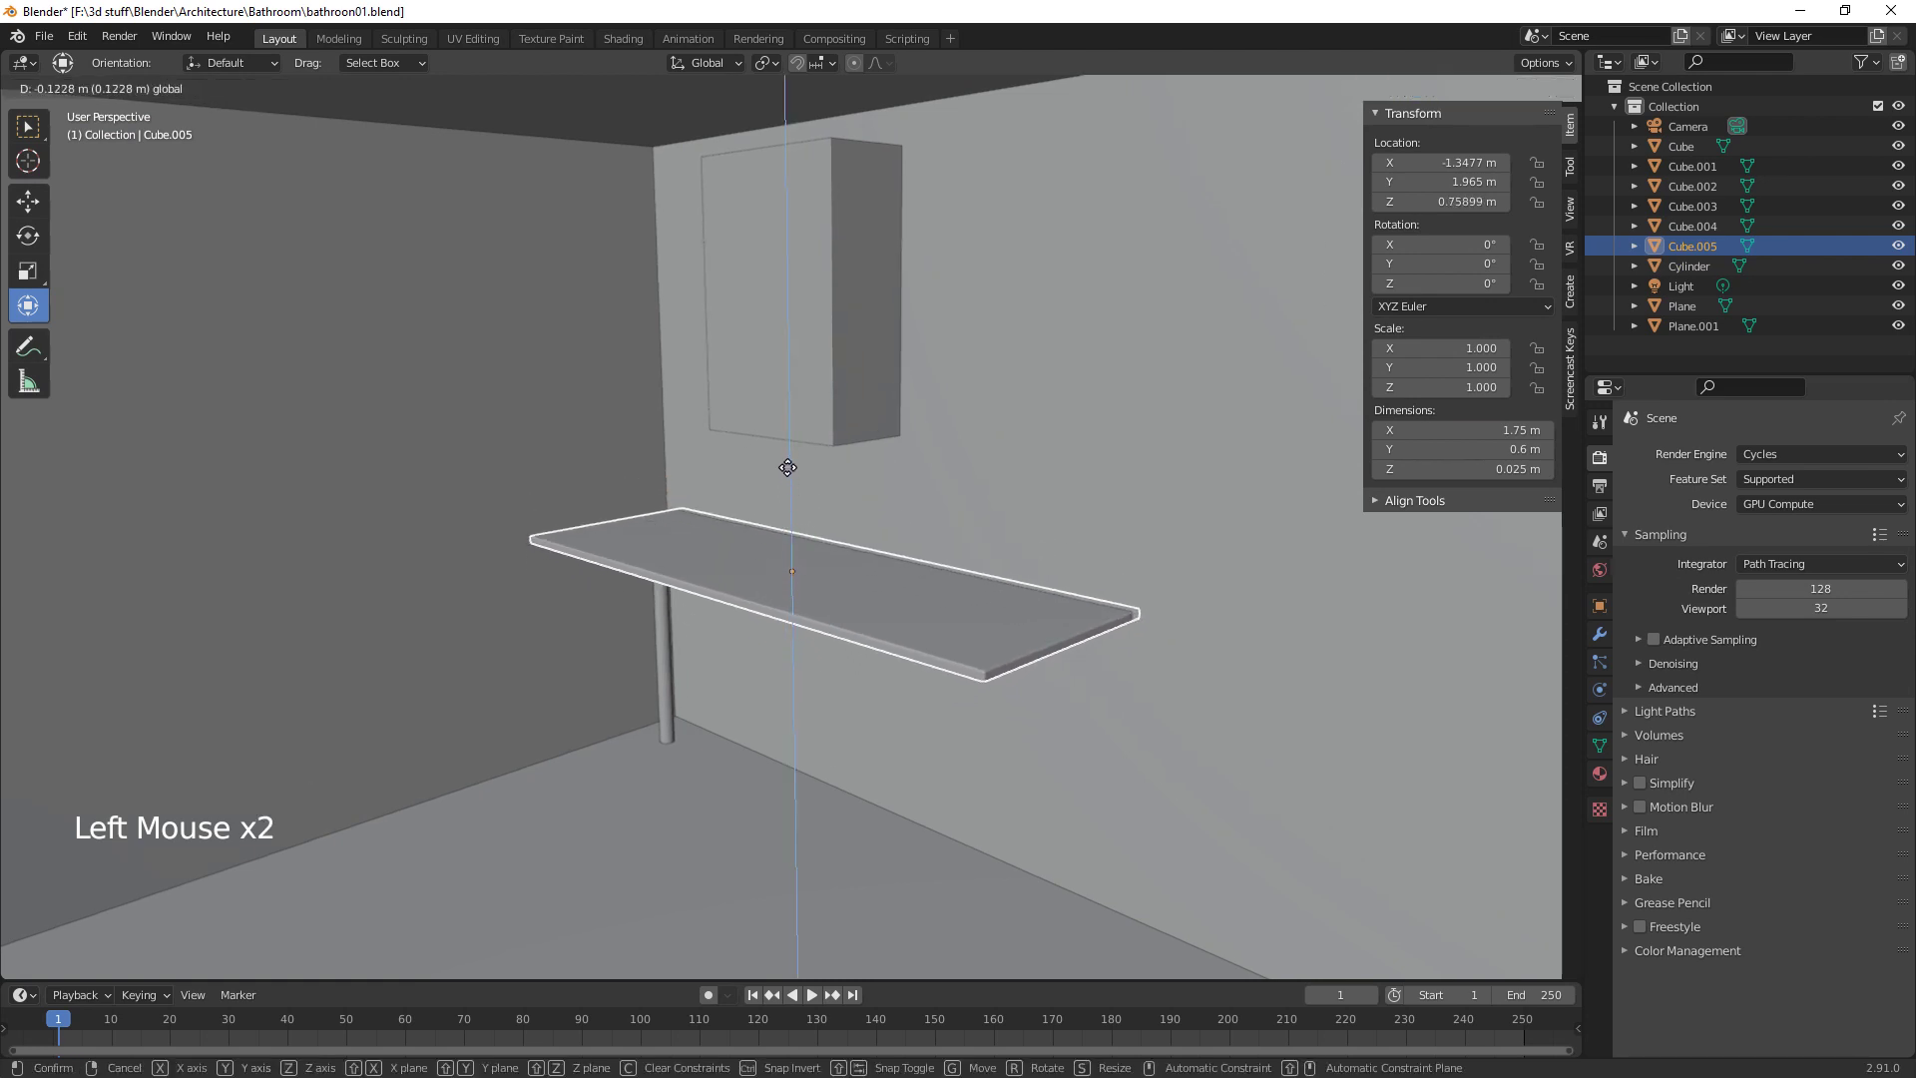
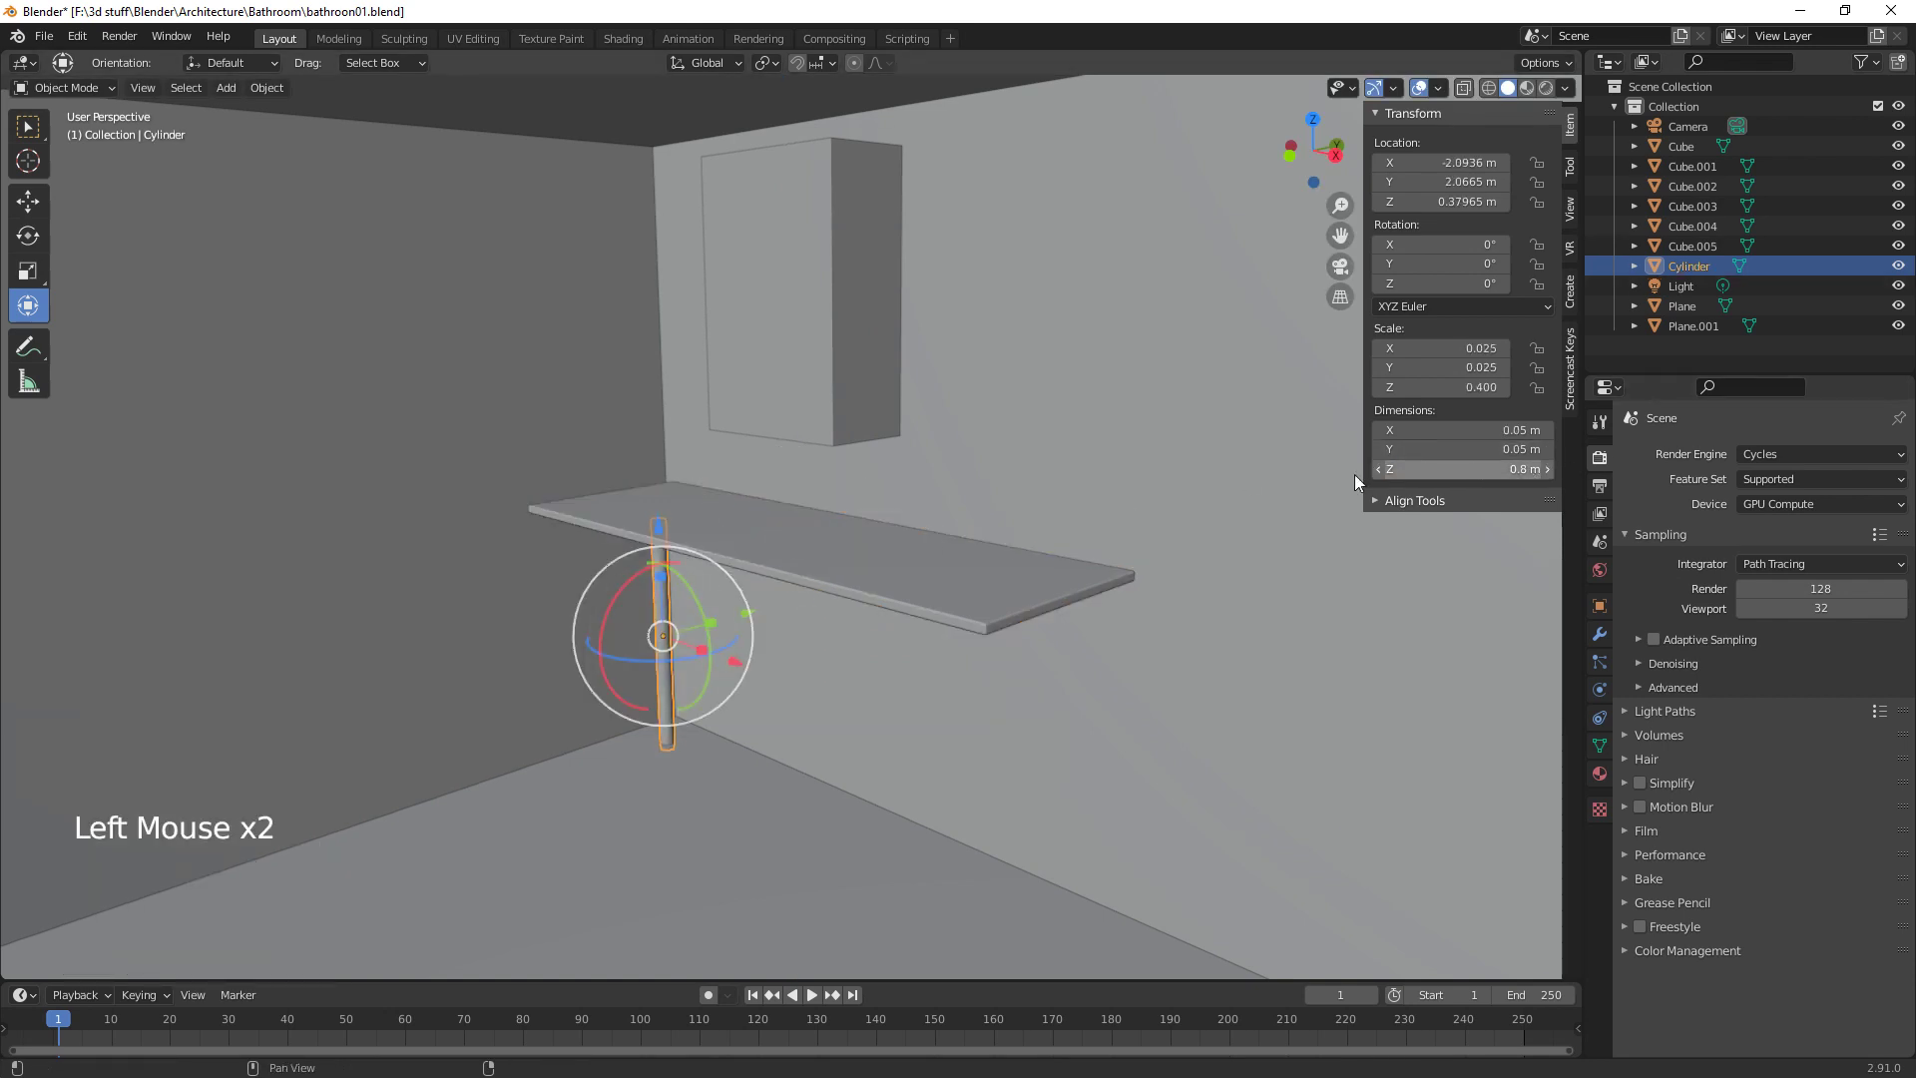
middle_click(873, 662)
left_click(735, 529)
left_click(791, 423)
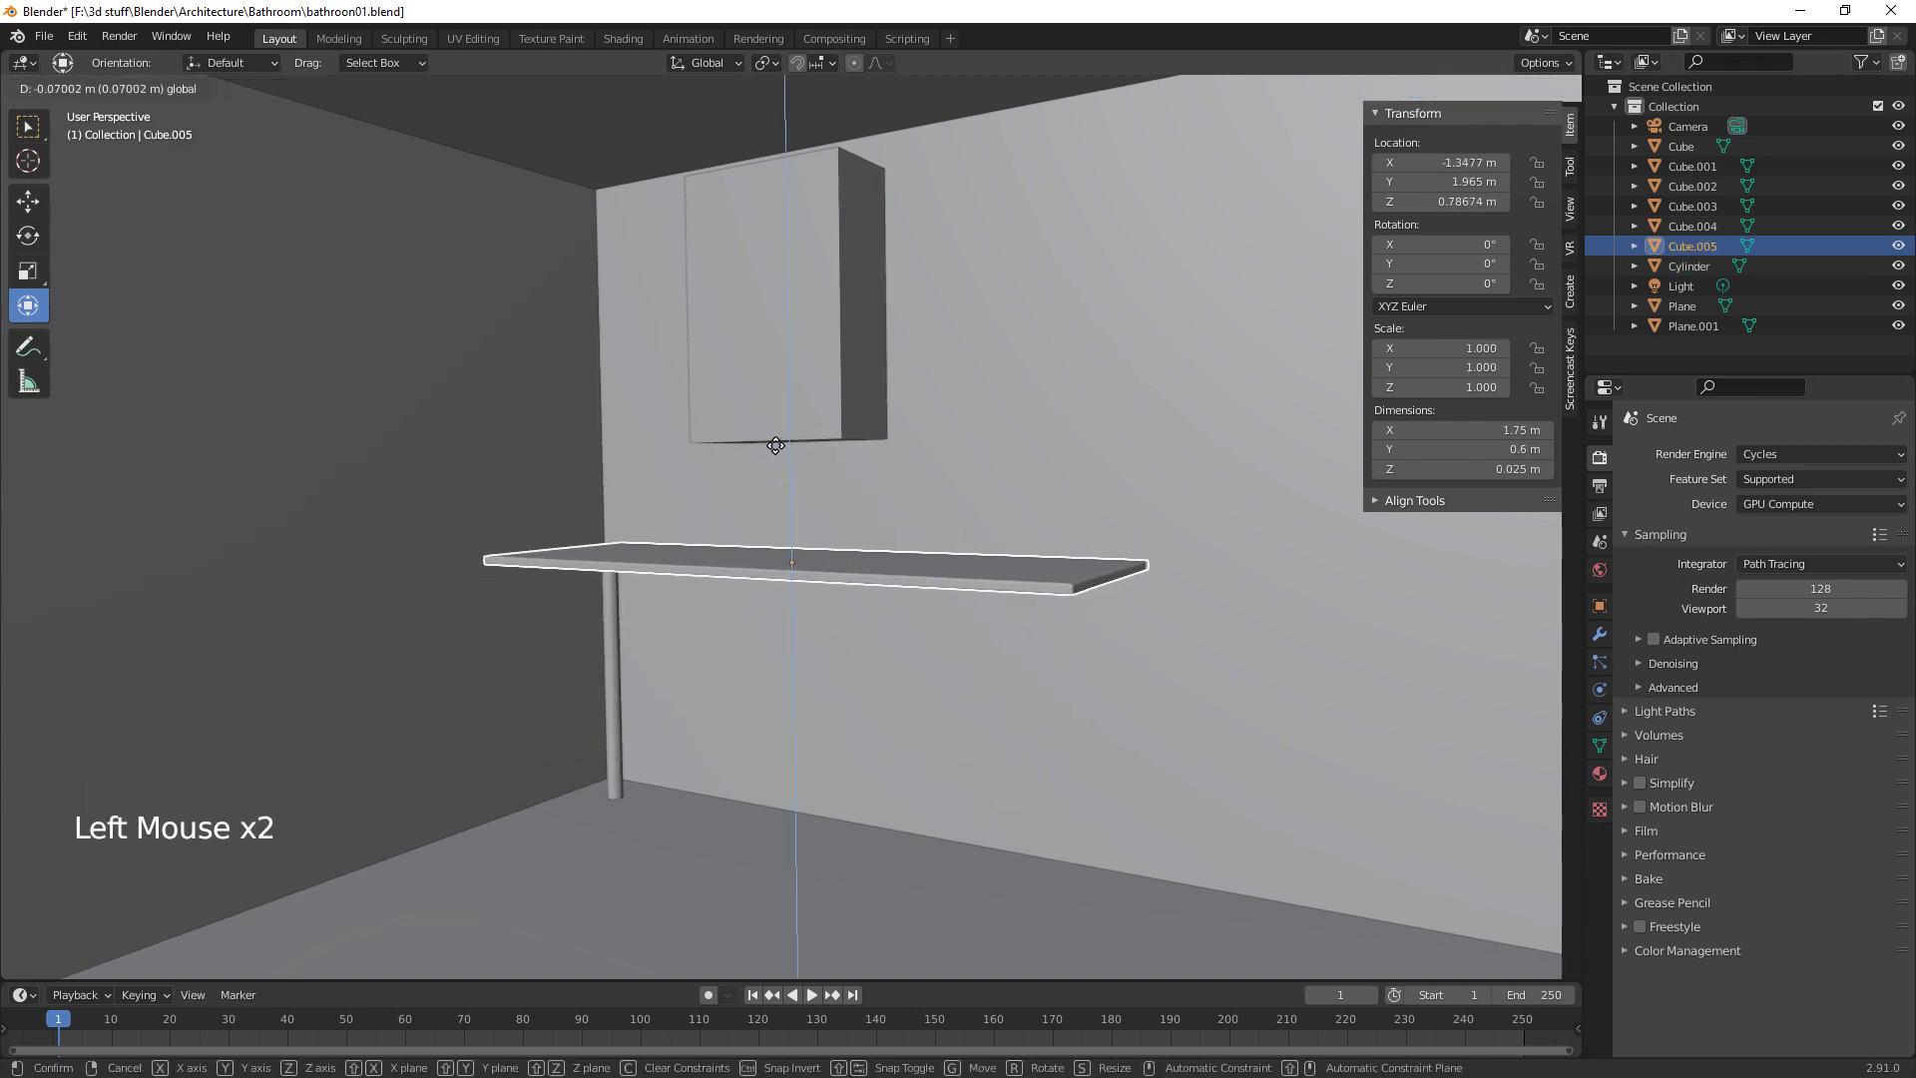
Nudge the cylinder leg into position beneath the countertop's corner
middle_click(773, 627)
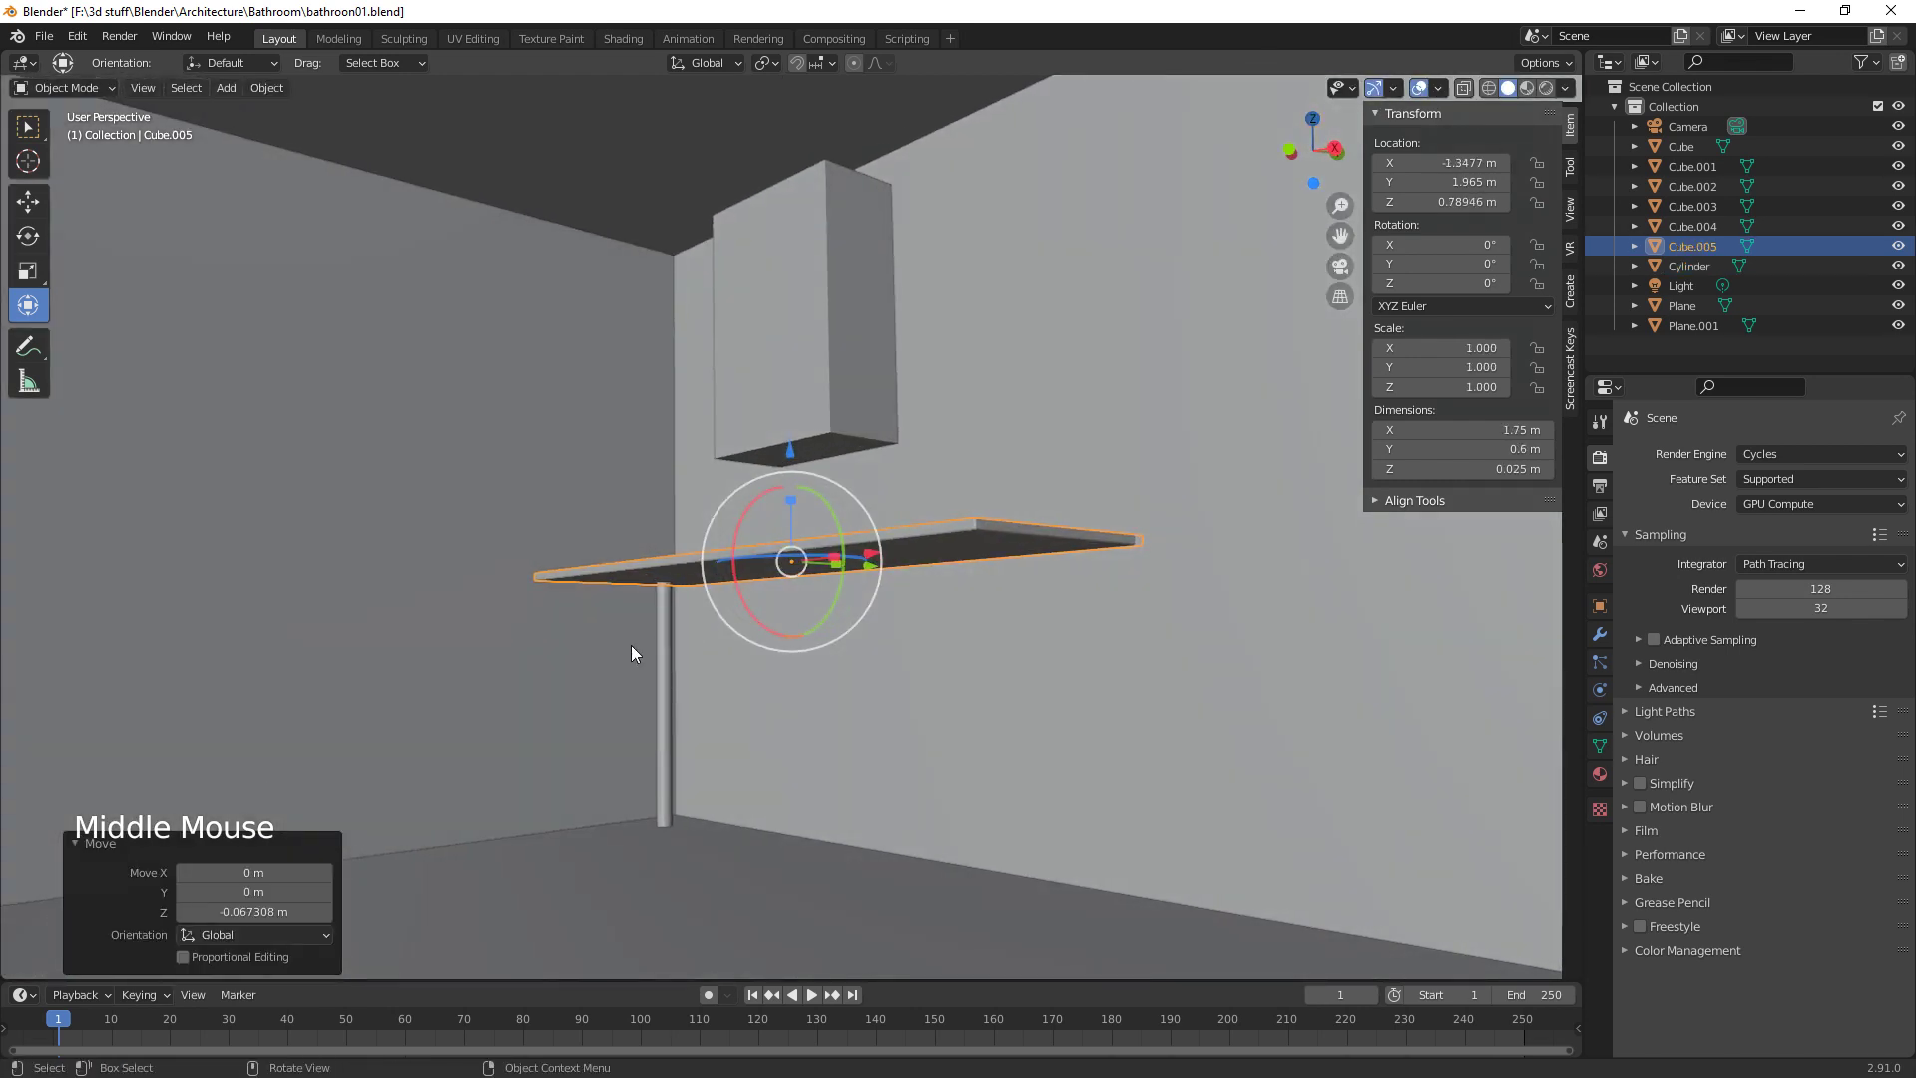
left_click(665, 656)
left_click(750, 705)
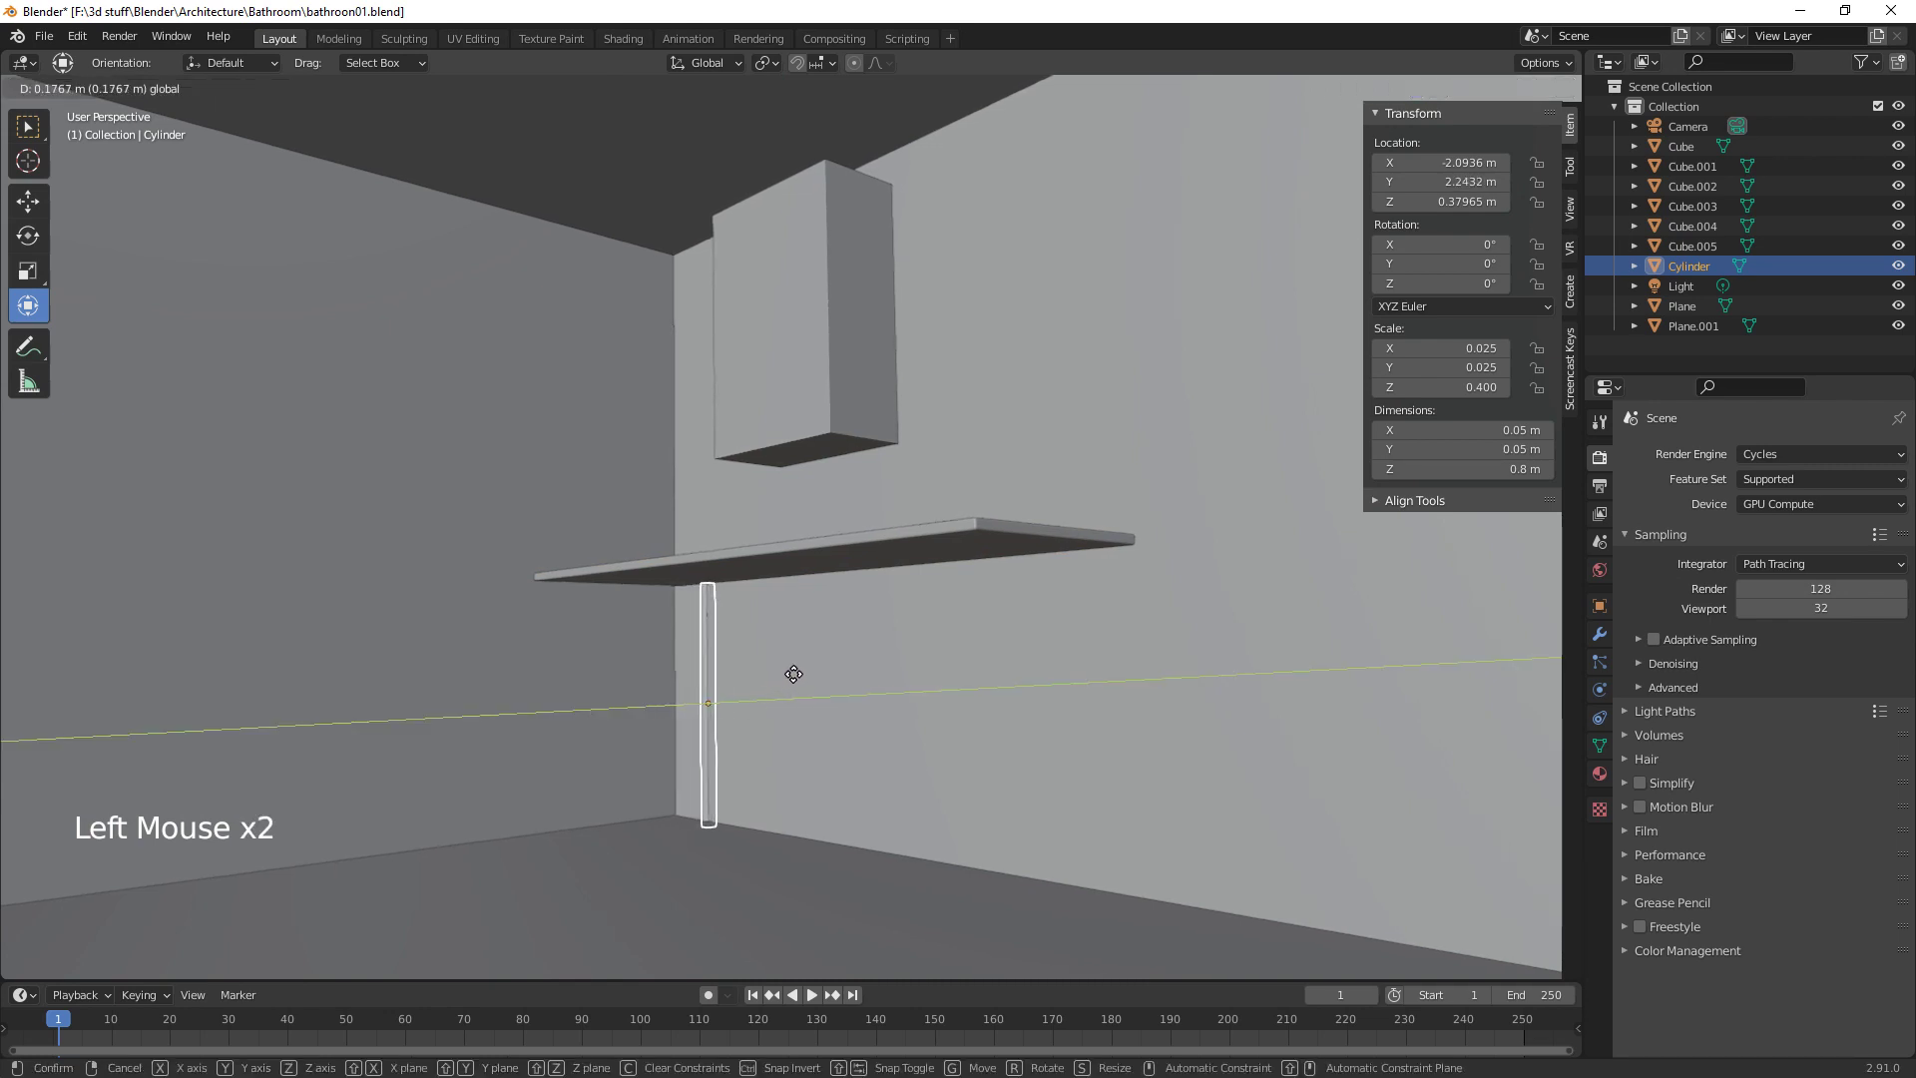
middle_click(801, 722)
left_click(697, 703)
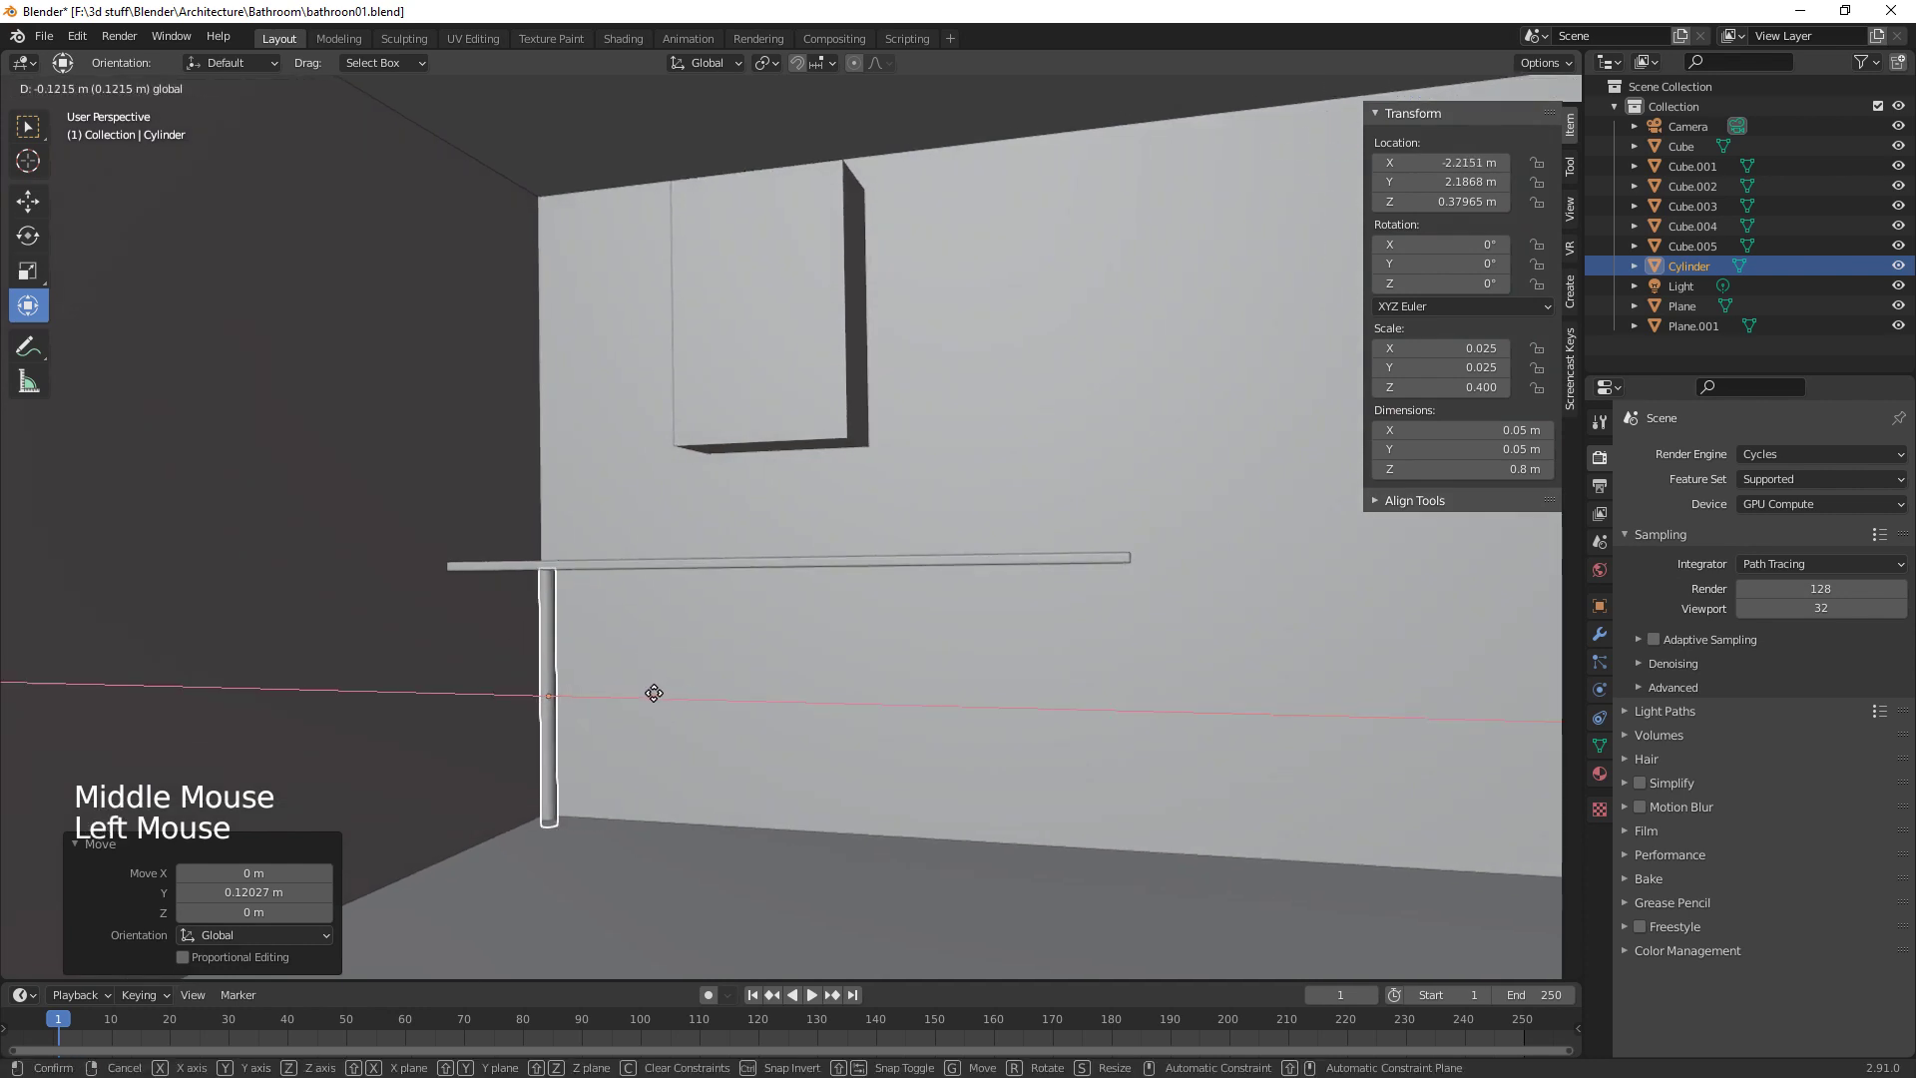
middle_click(807, 767)
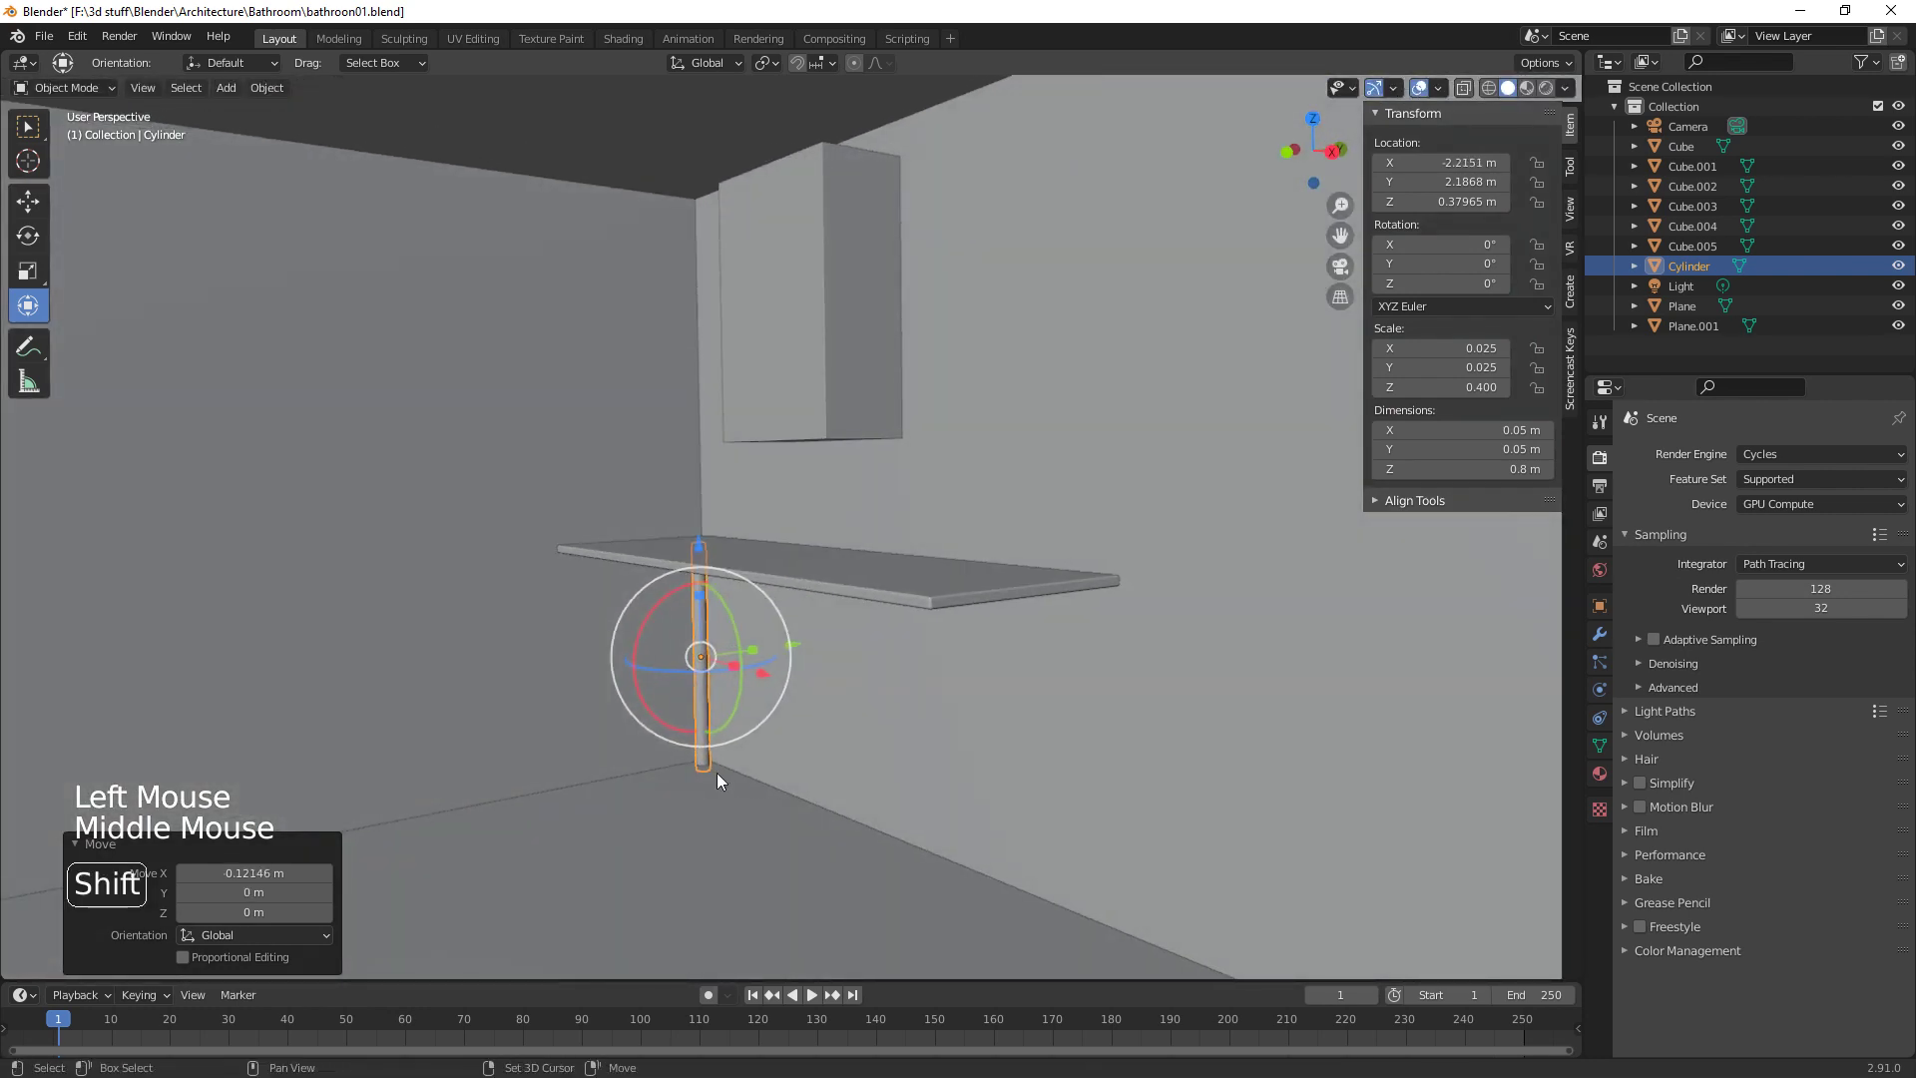
Duplicate the leg along Y to the countertop's front corner
key("shift+d")
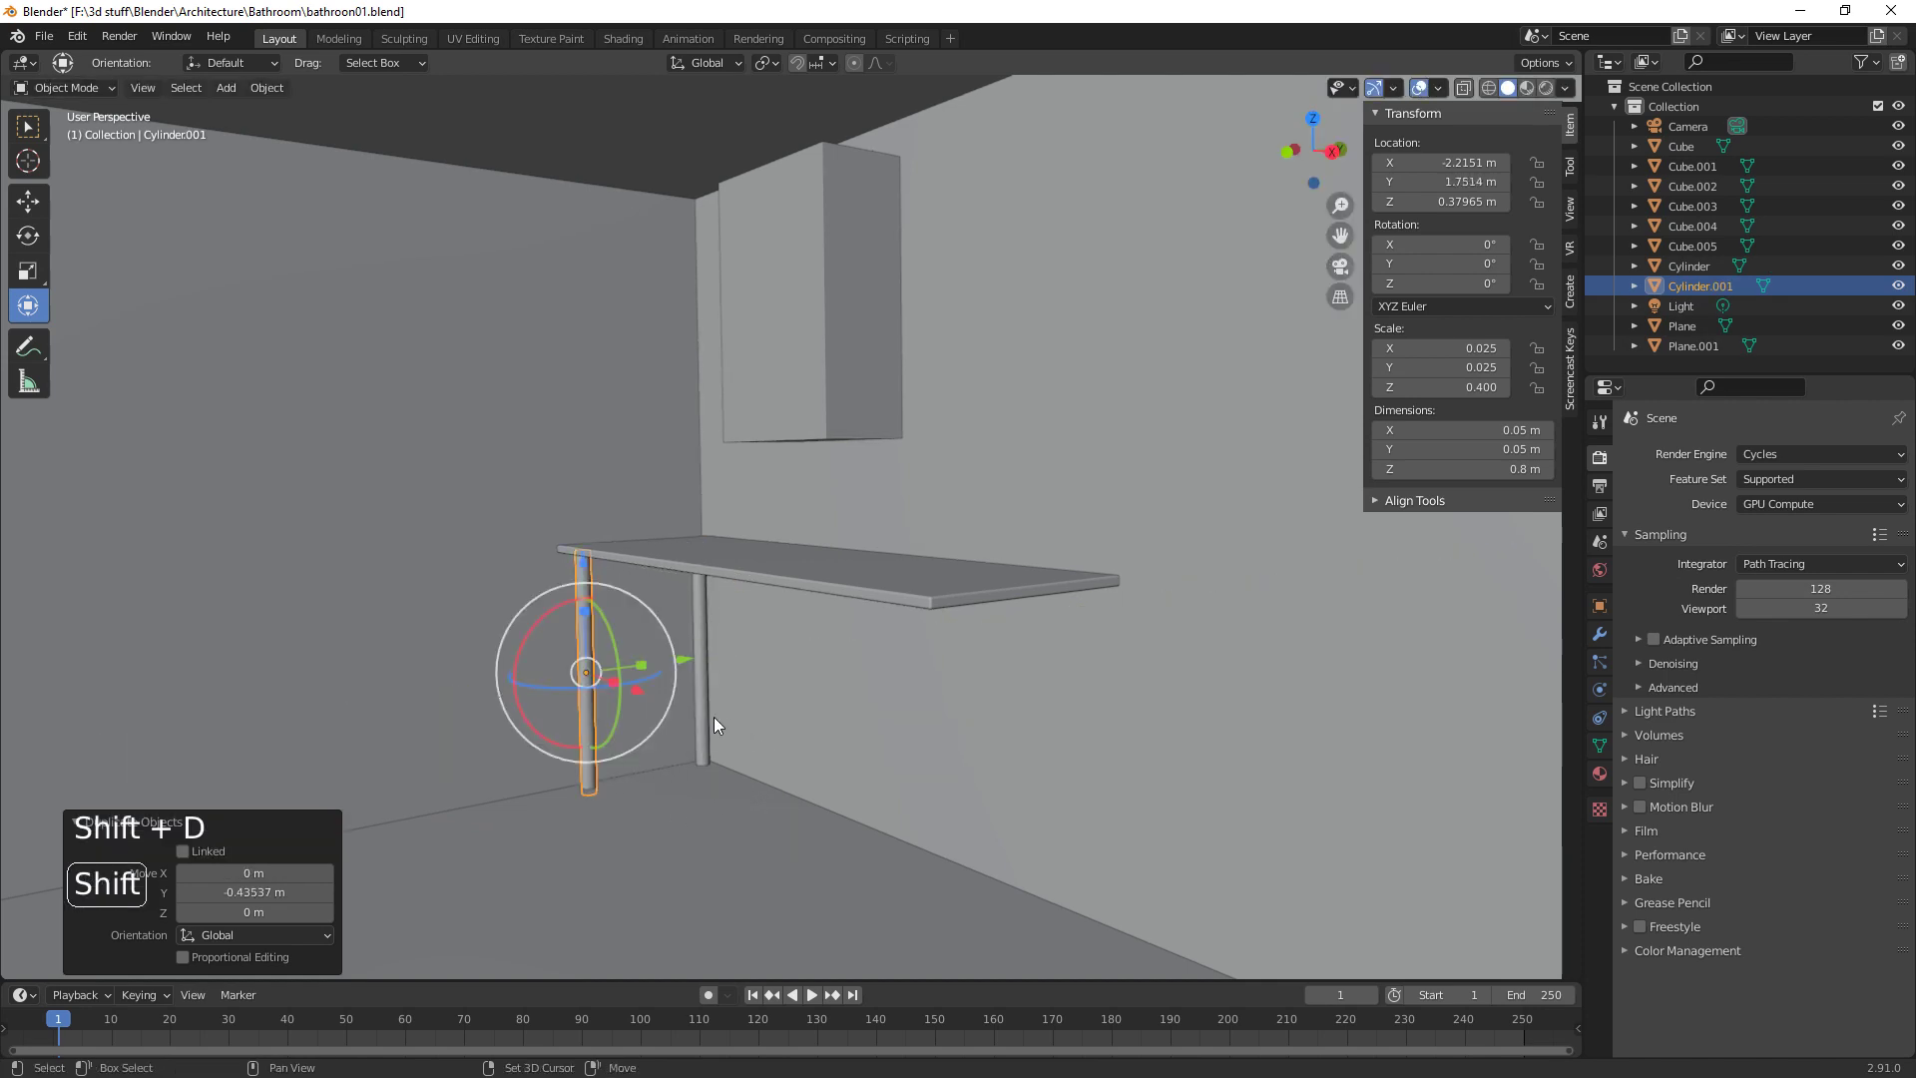
left_click(708, 720)
middle_click(862, 911)
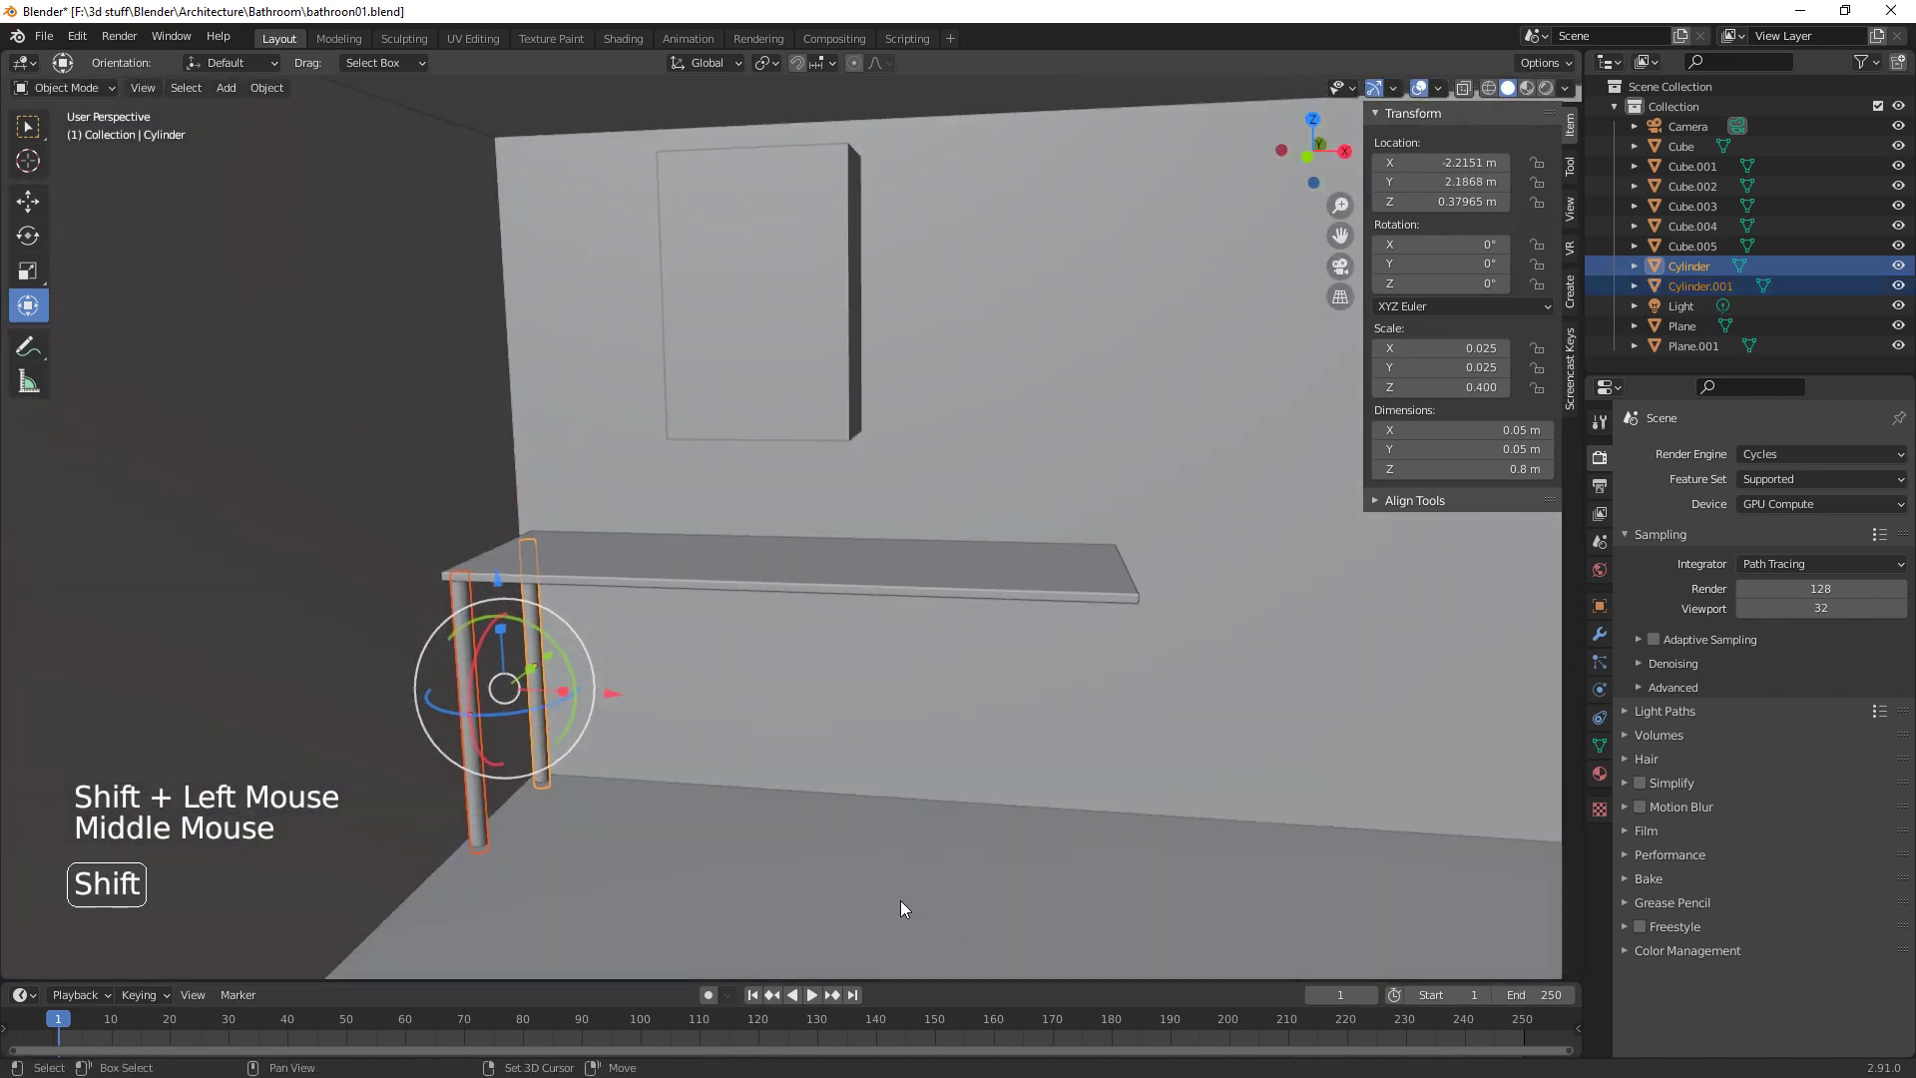
Duplicate both legs along X to stand under the countertop's other end
key("shift+d")
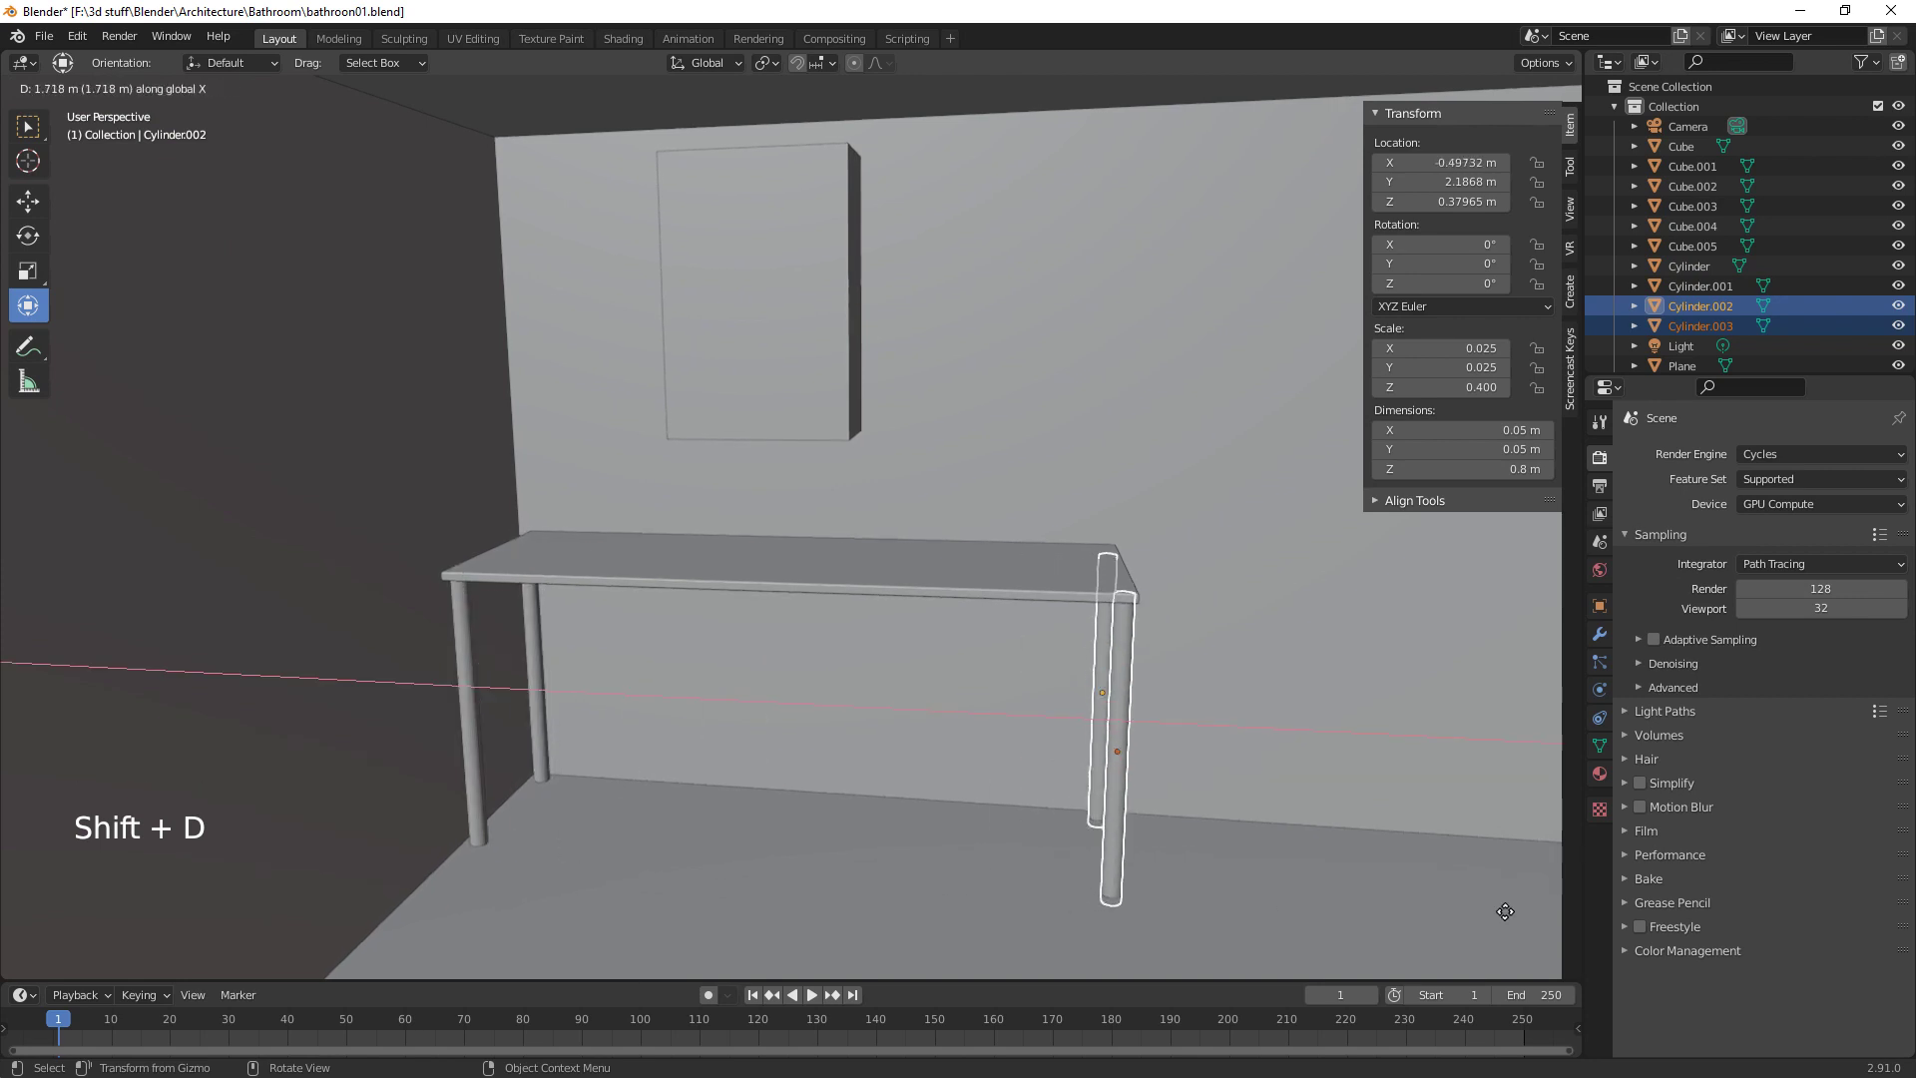
middle_click(1307, 843)
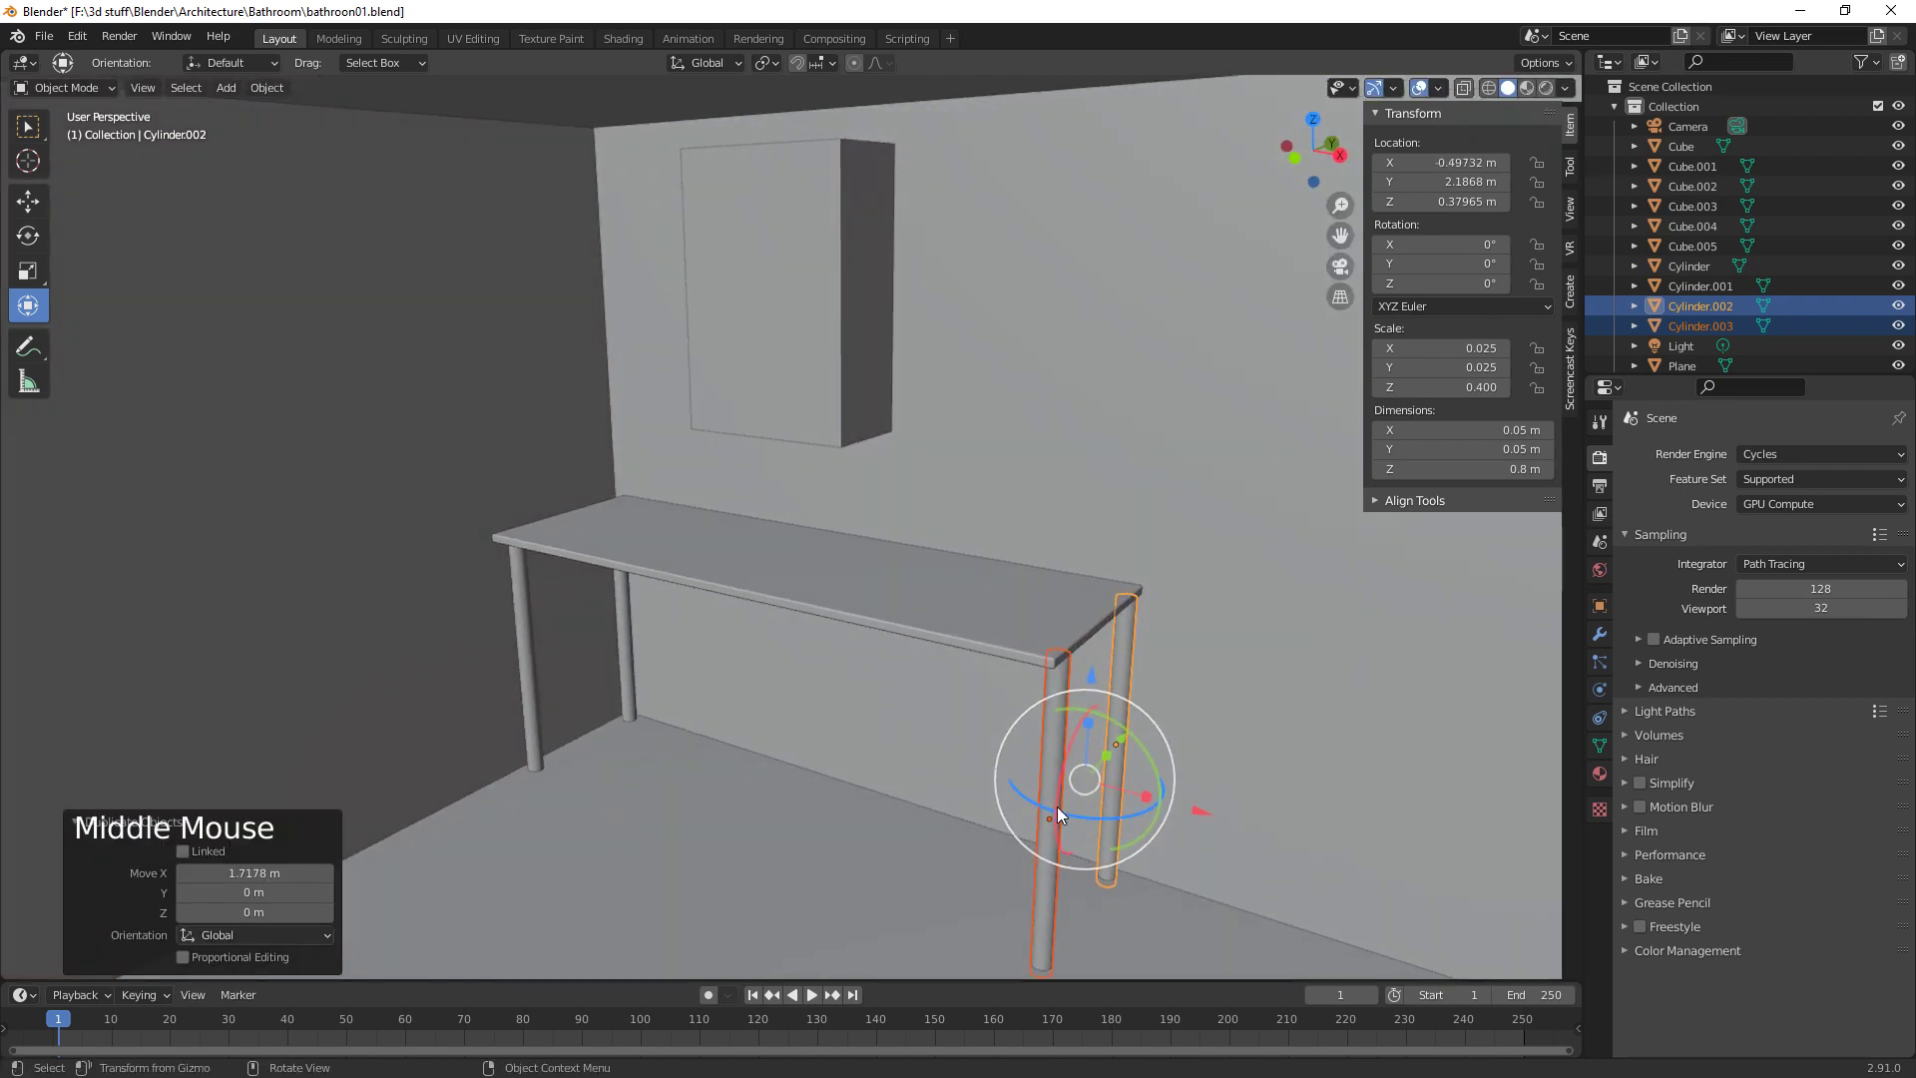
left_click(1057, 719)
middle_click(1107, 817)
middle_click(1079, 836)
middle_click(1206, 741)
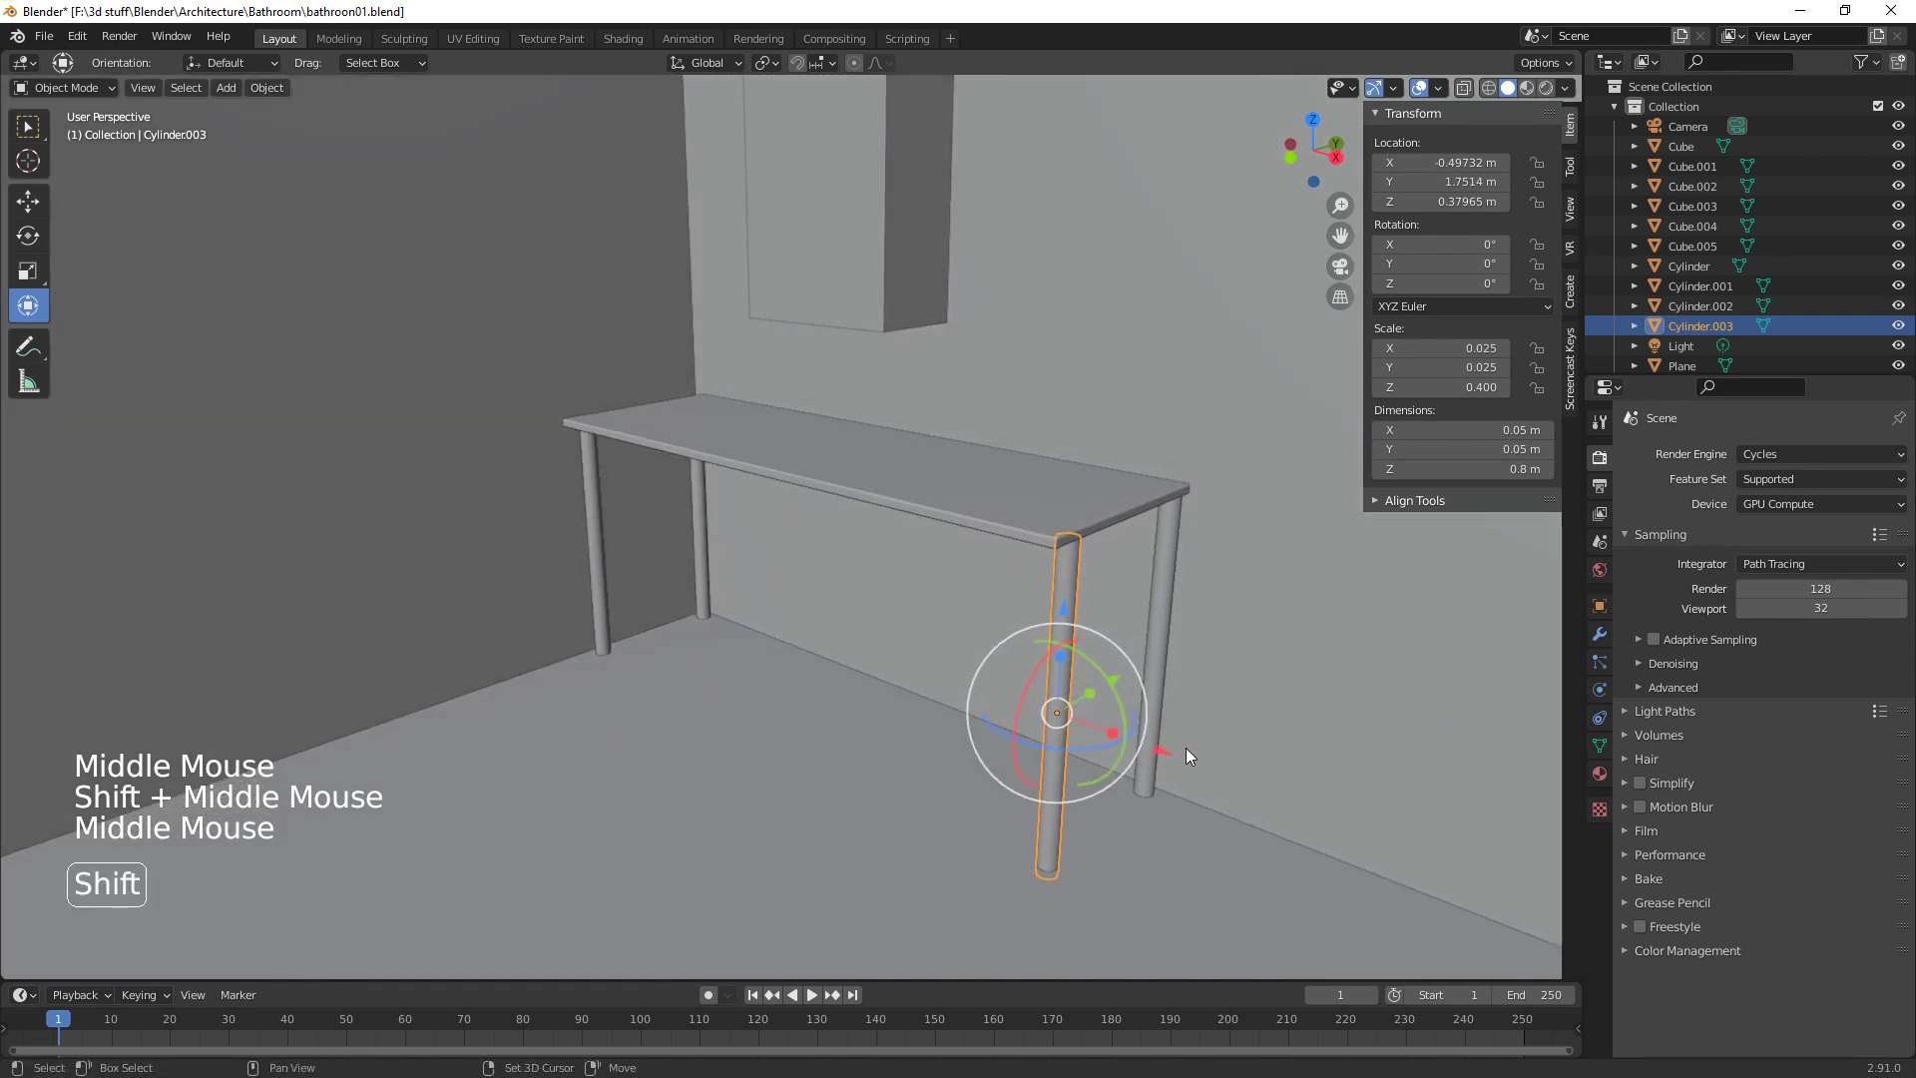
Duplicate a leg, rotate it onto its side and thin it into a long crossbar rod
key("shift+d")
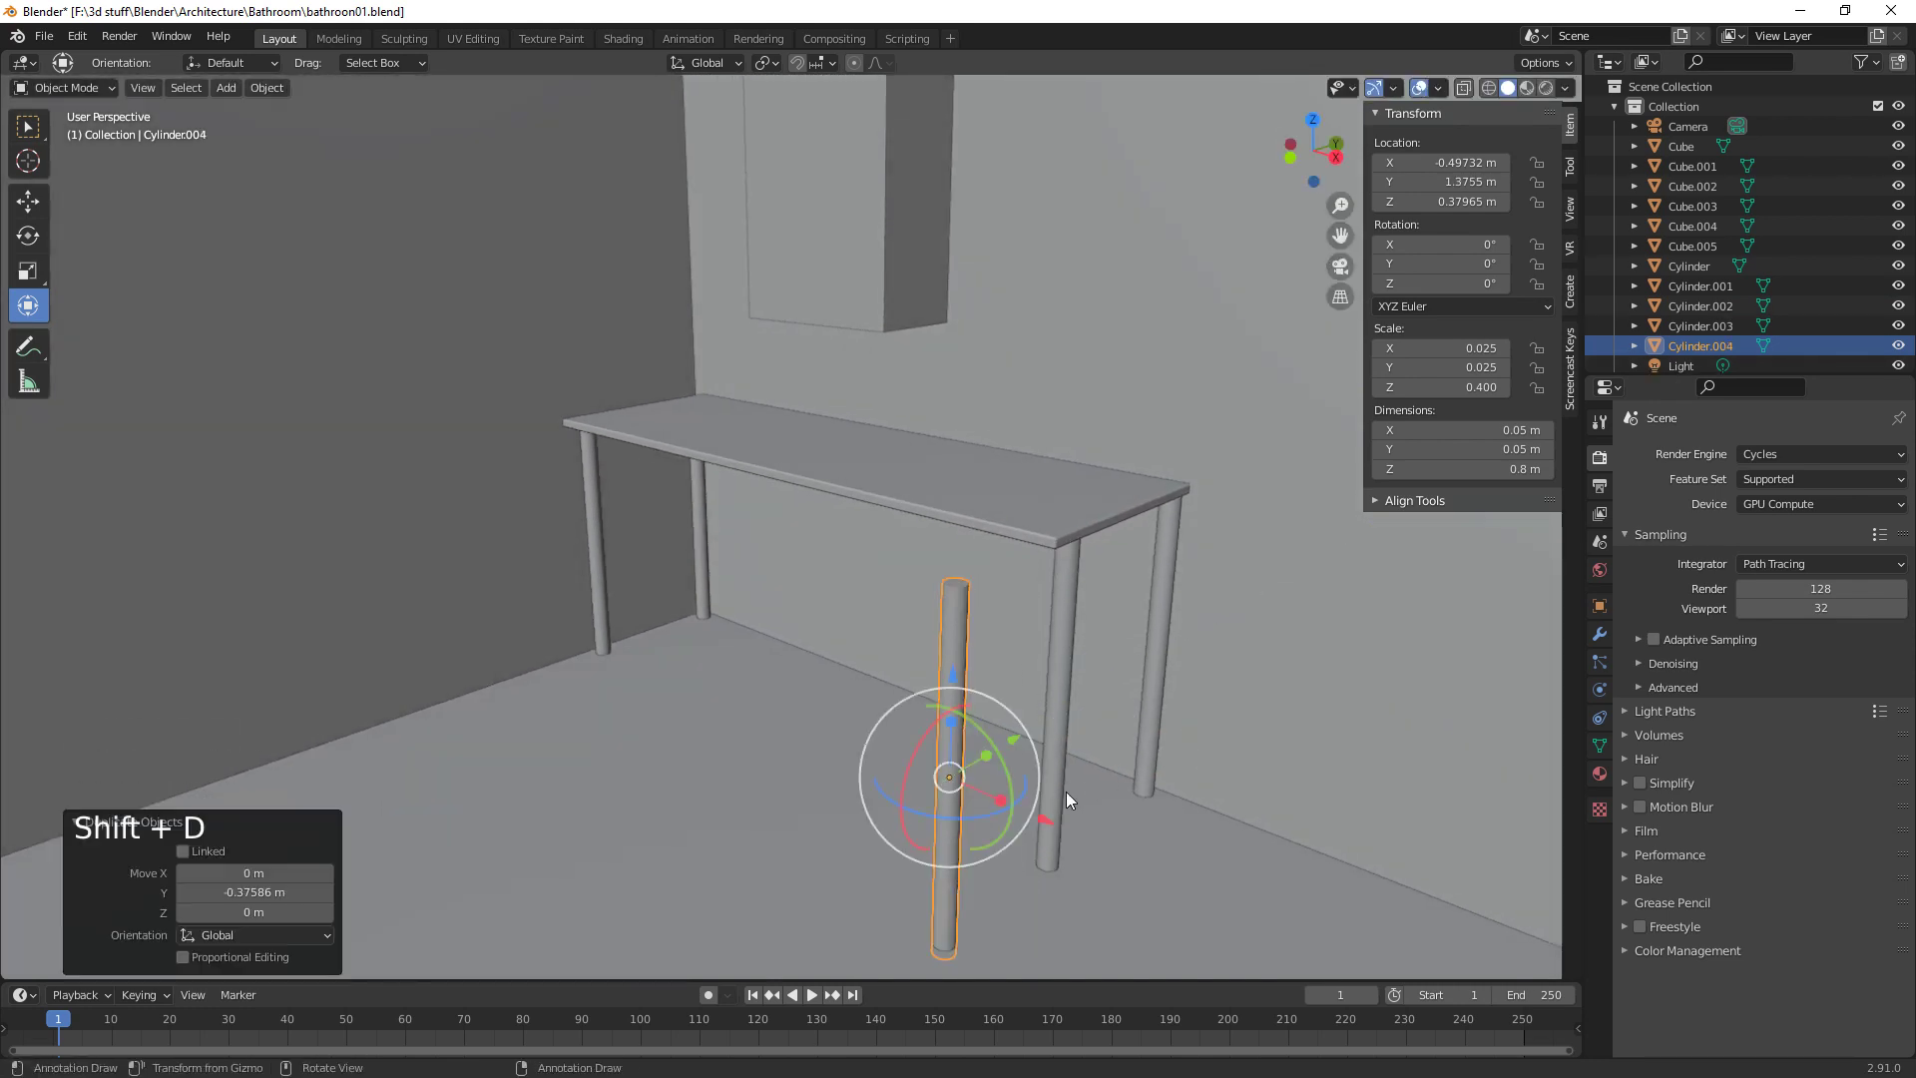
key("r")
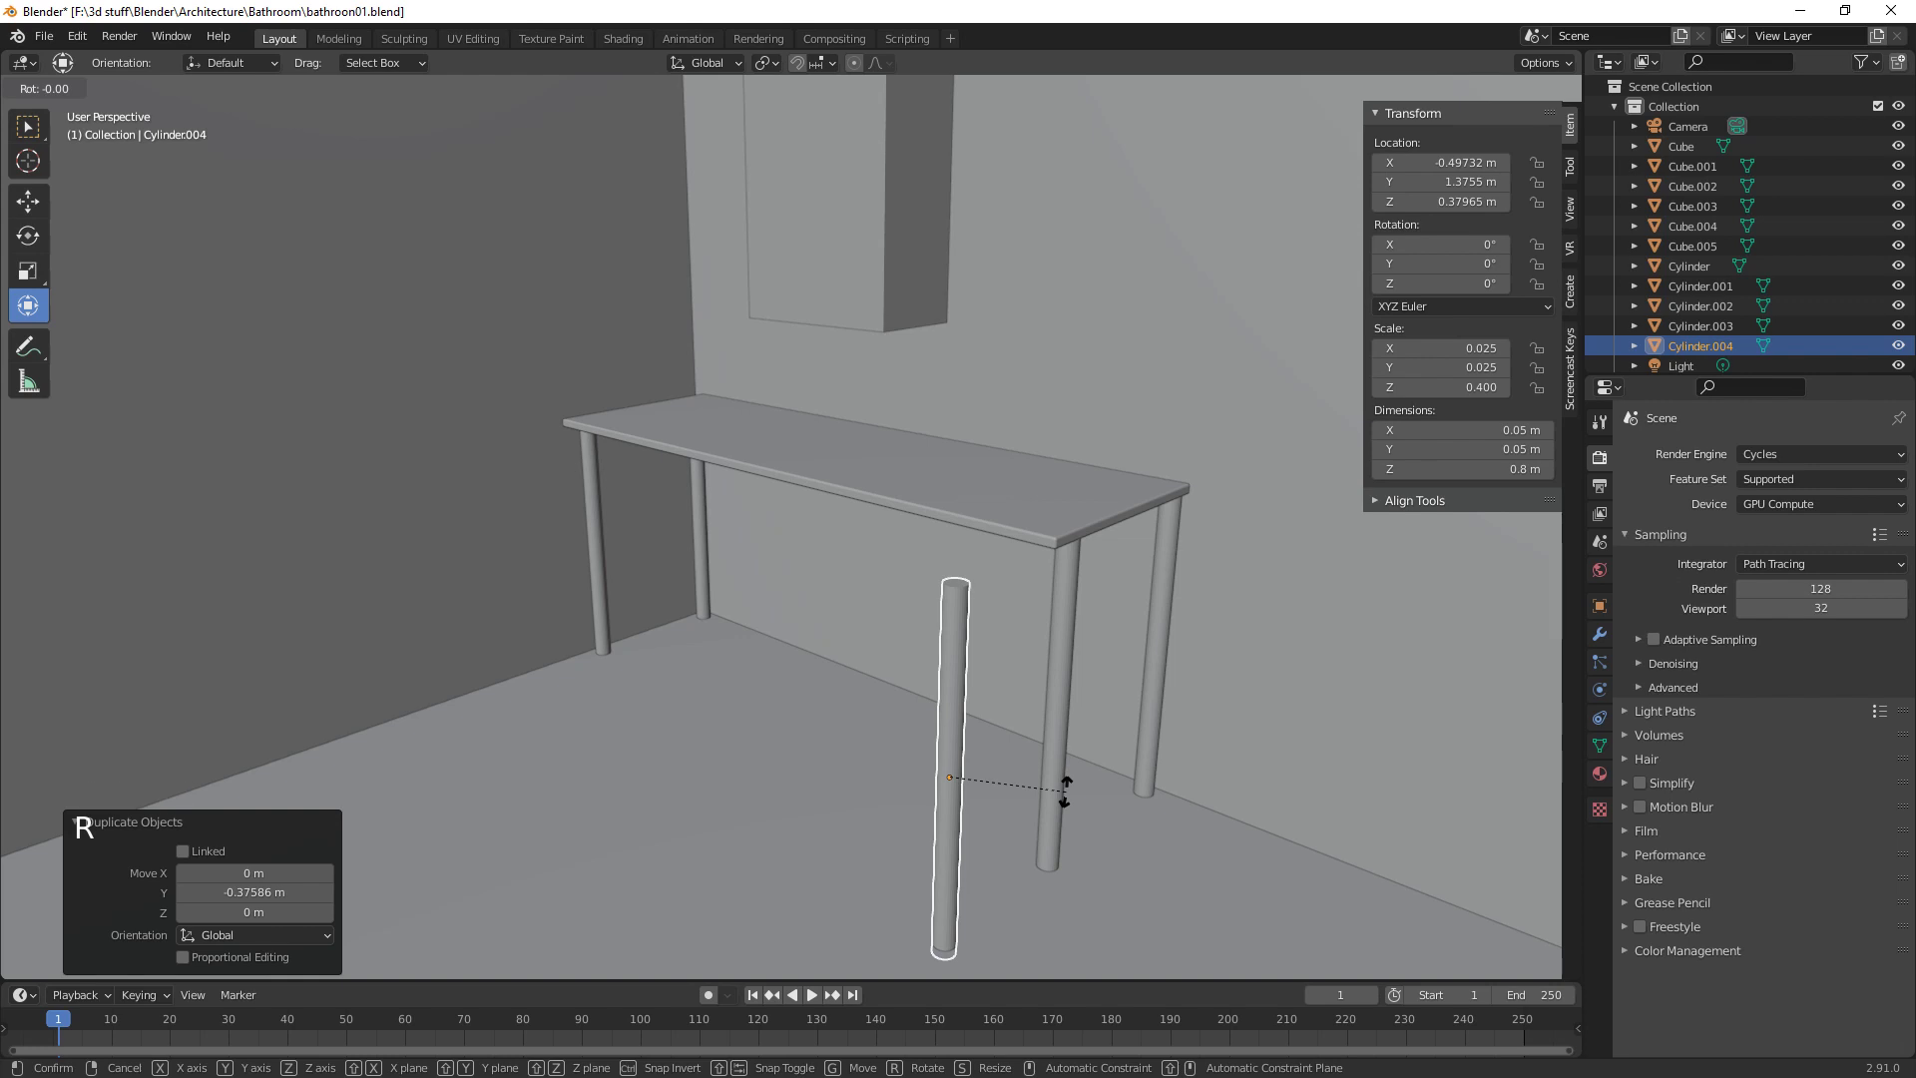
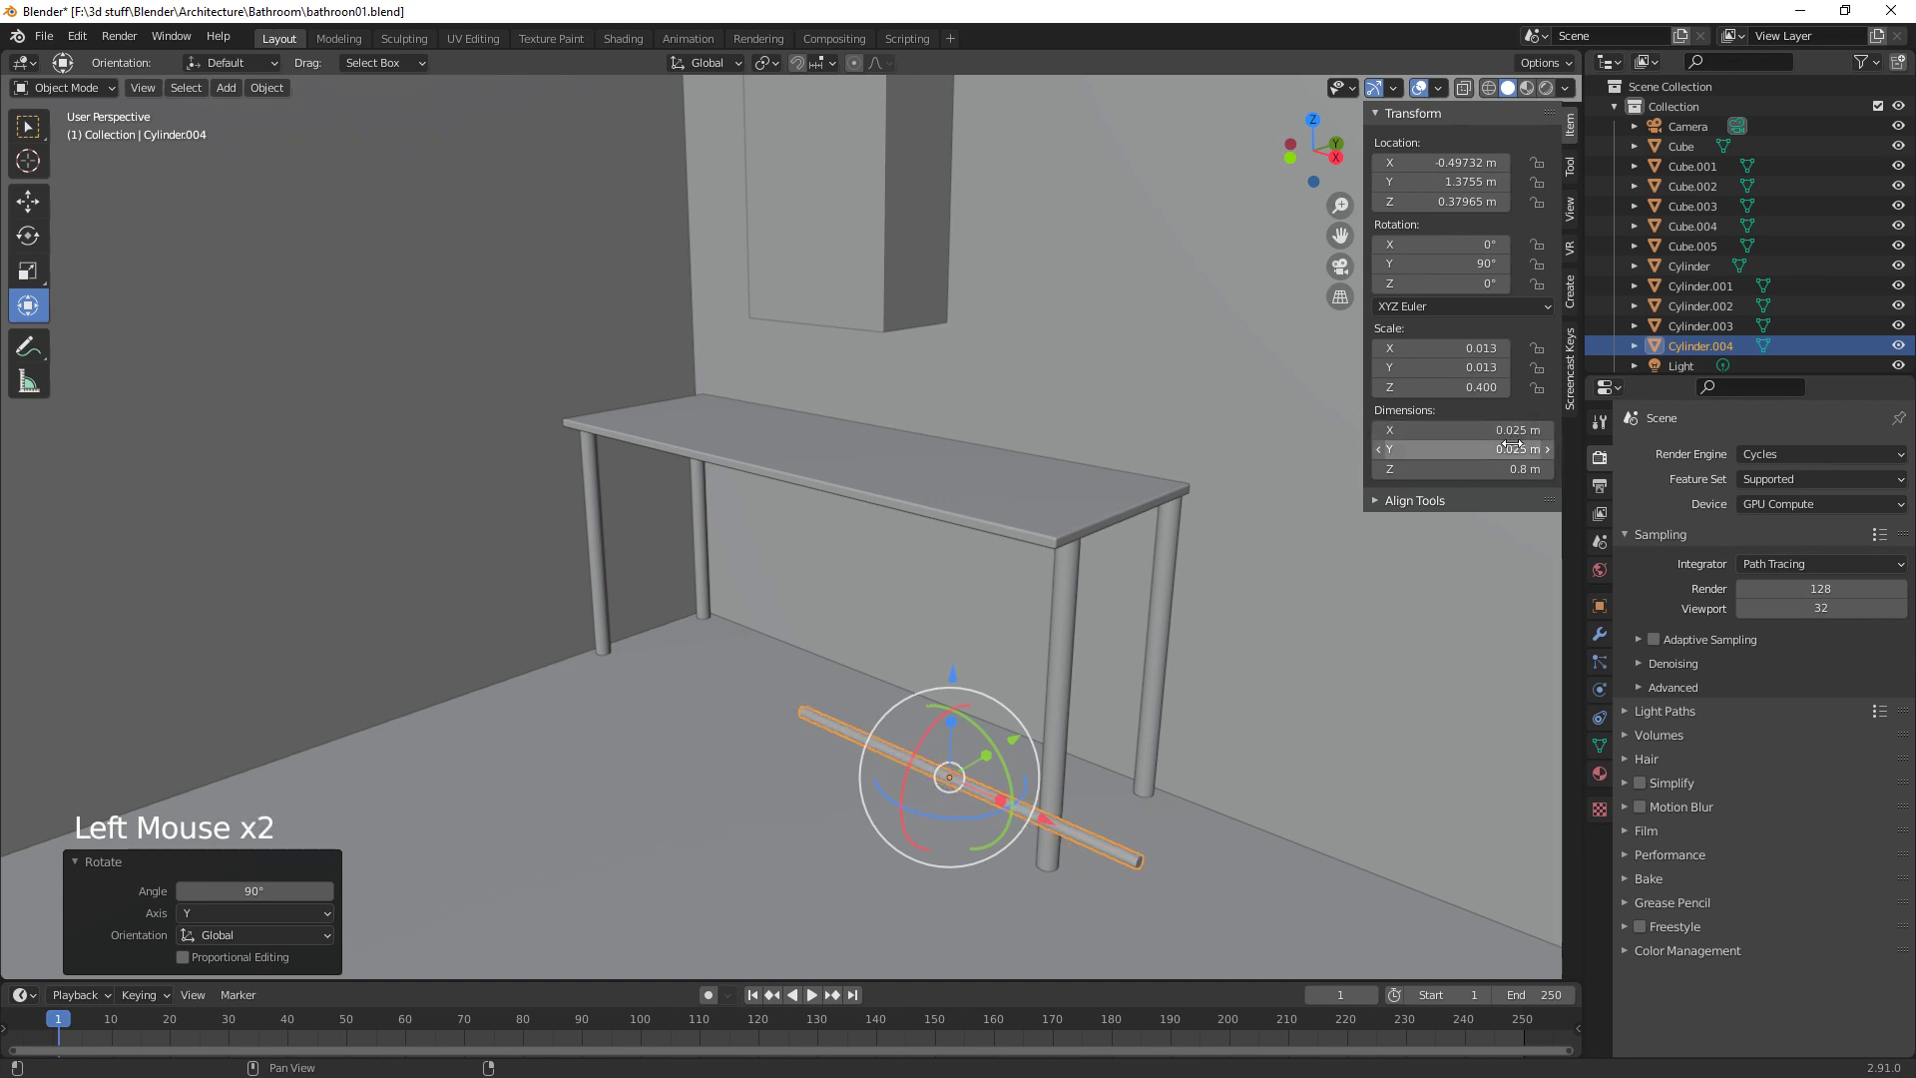
left_click(1051, 825)
left_click(693, 563)
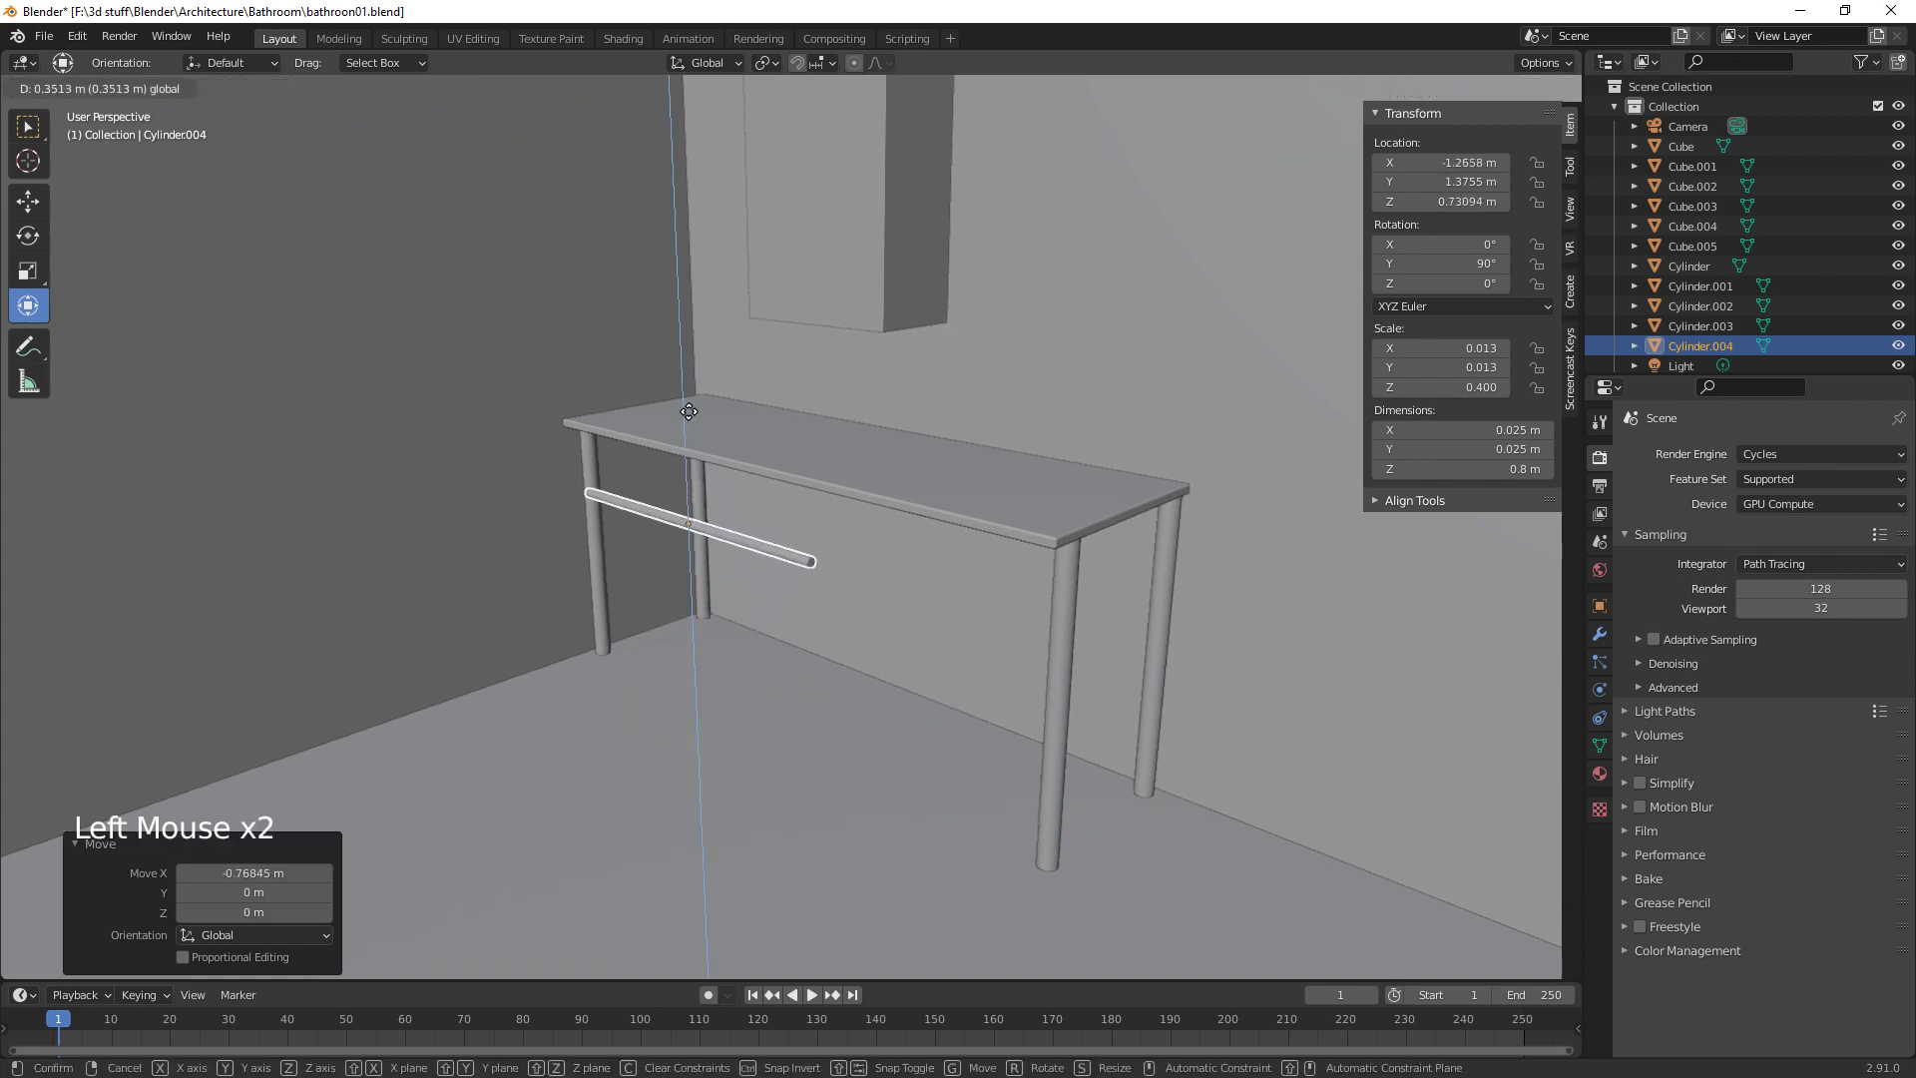
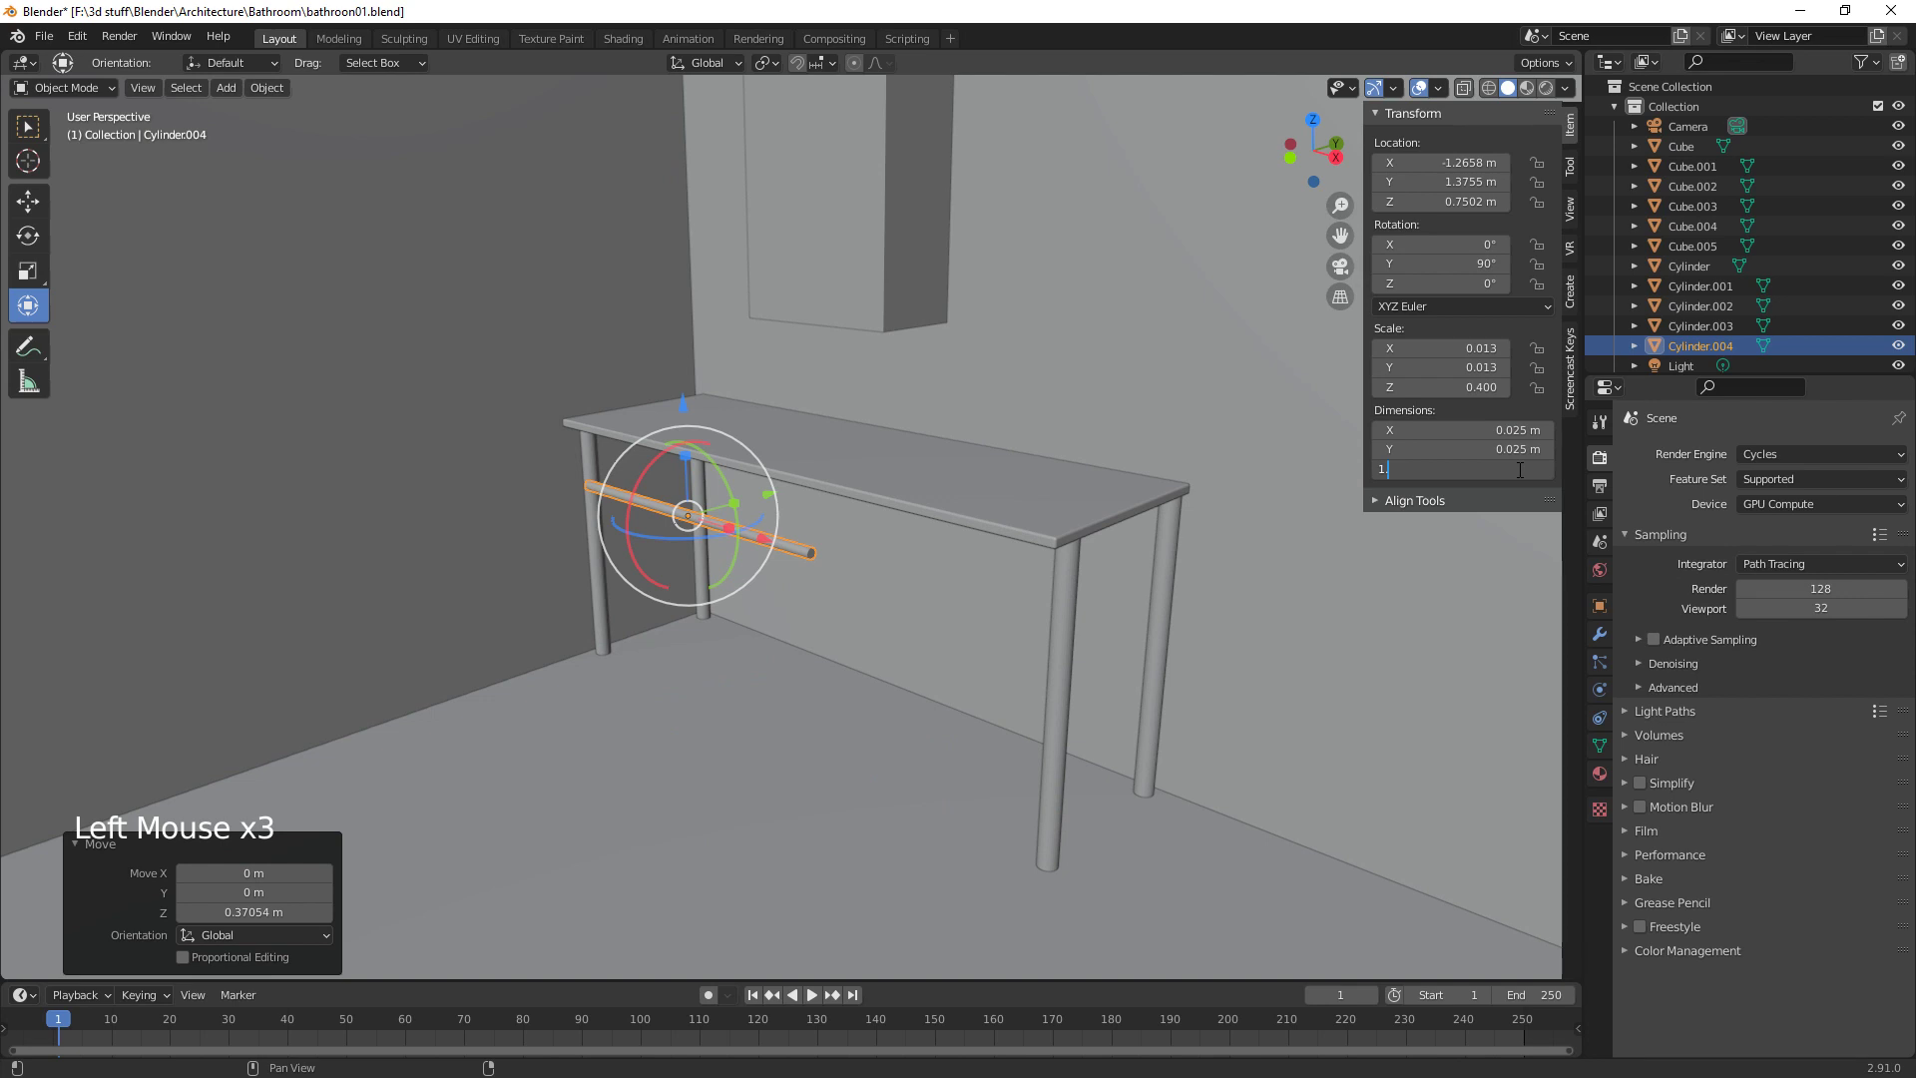
middle_click(1155, 776)
middle_click(1311, 750)
Shift the rod along the counter to sit just under the front edge, then select the countertop Cube.005
left_click(745, 502)
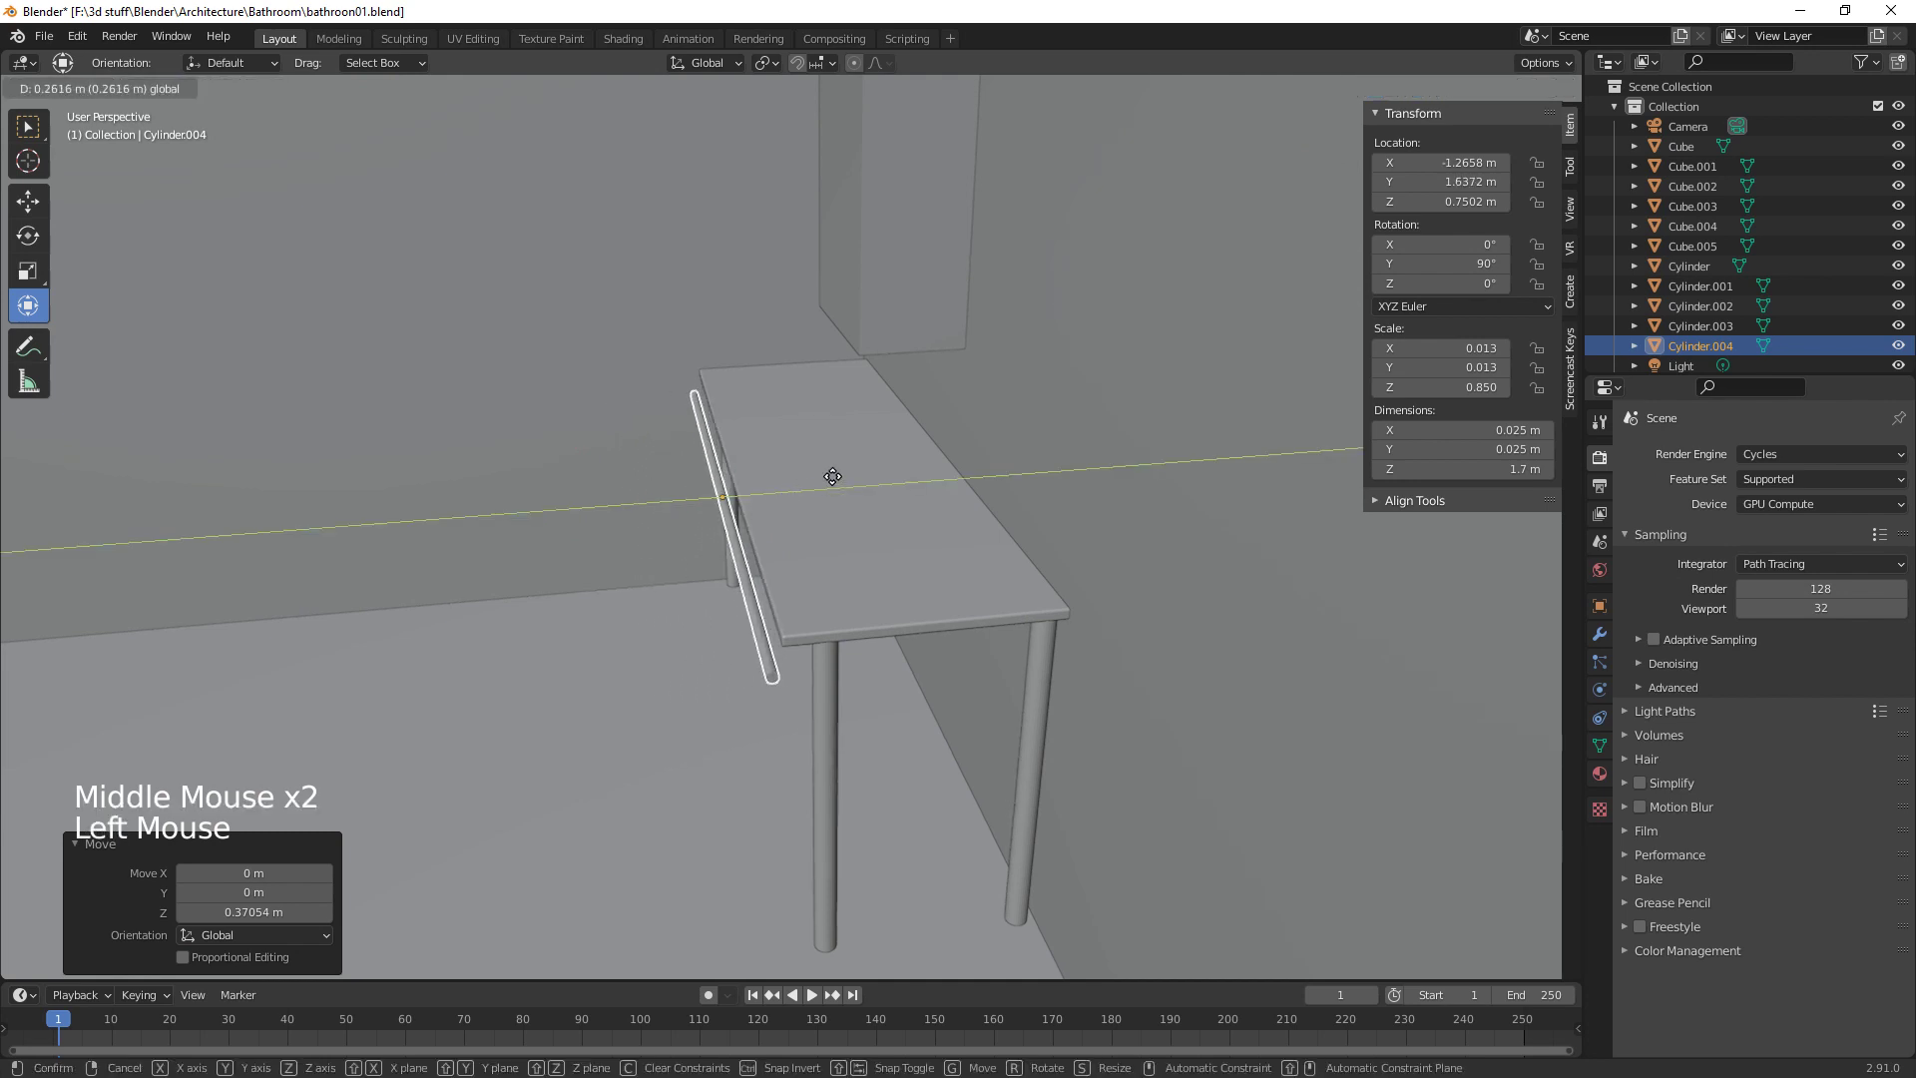
middle_click(913, 576)
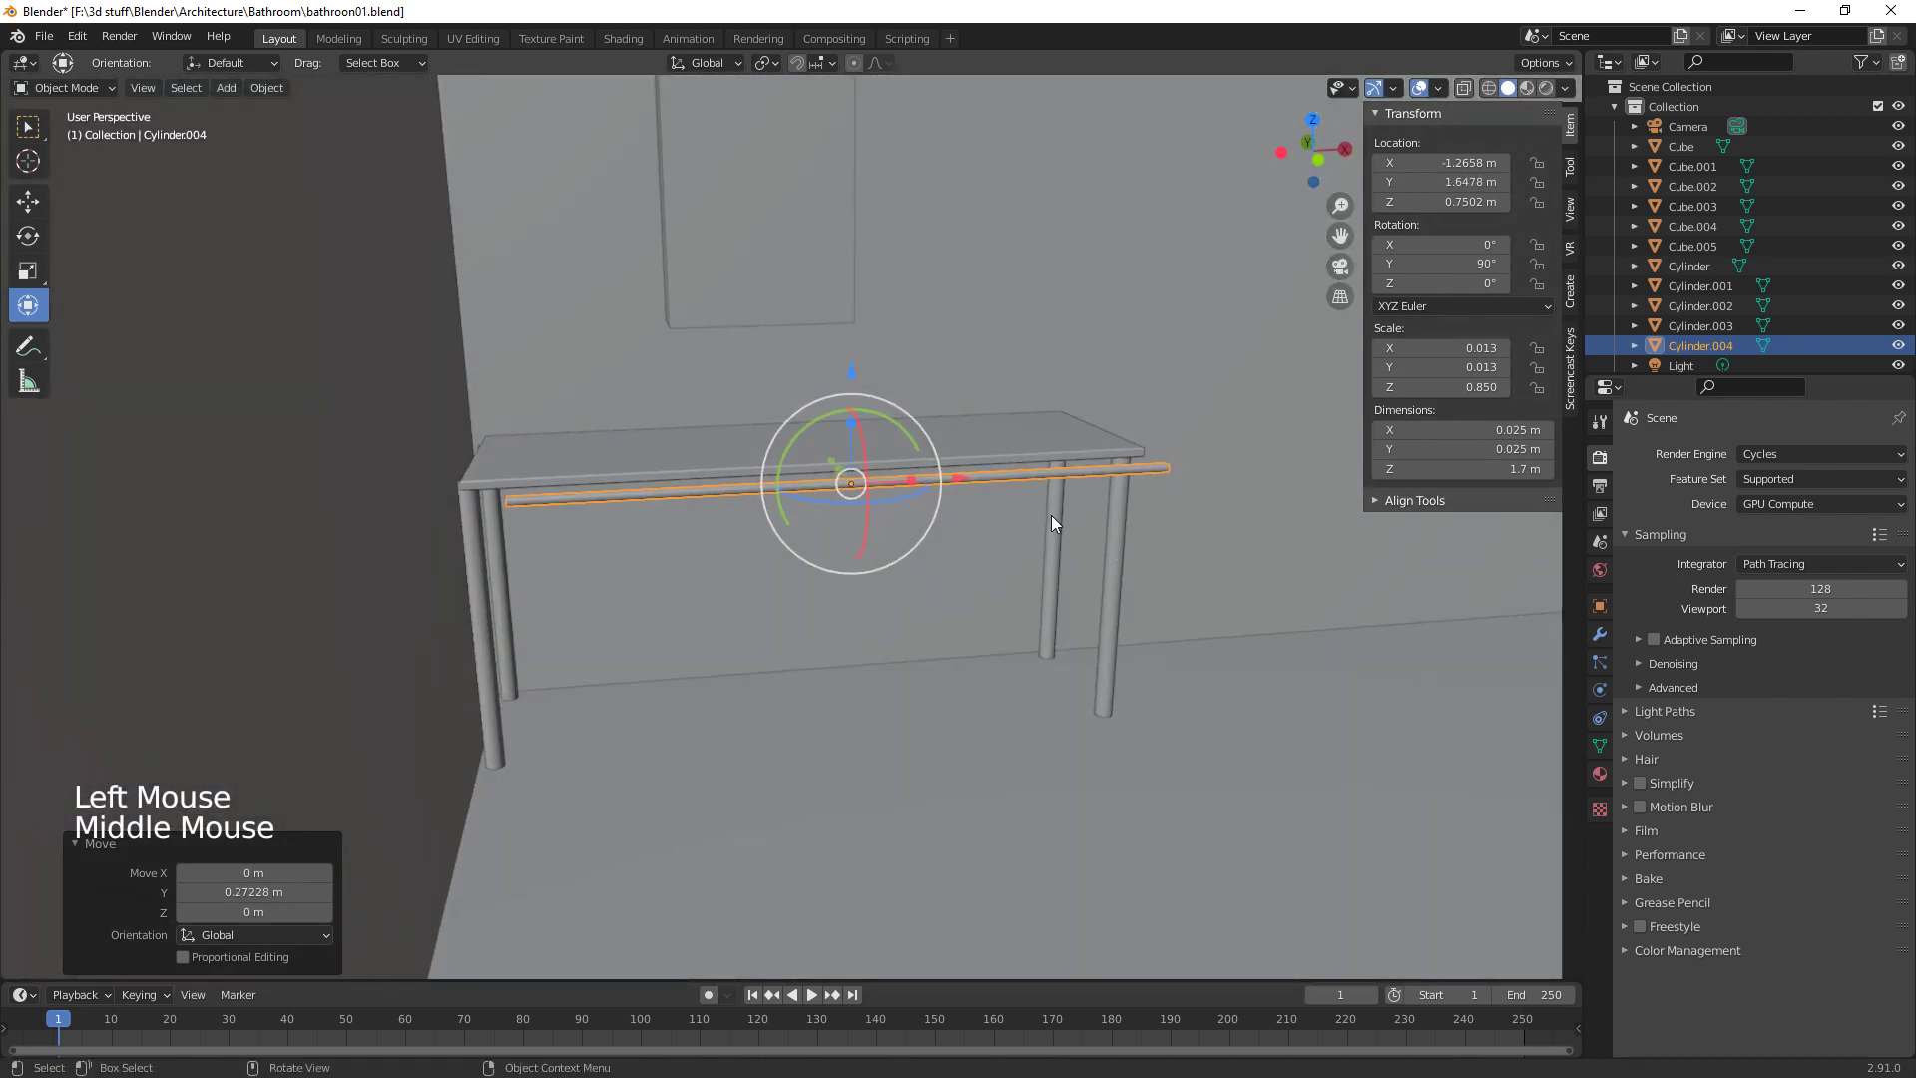
left_click(968, 479)
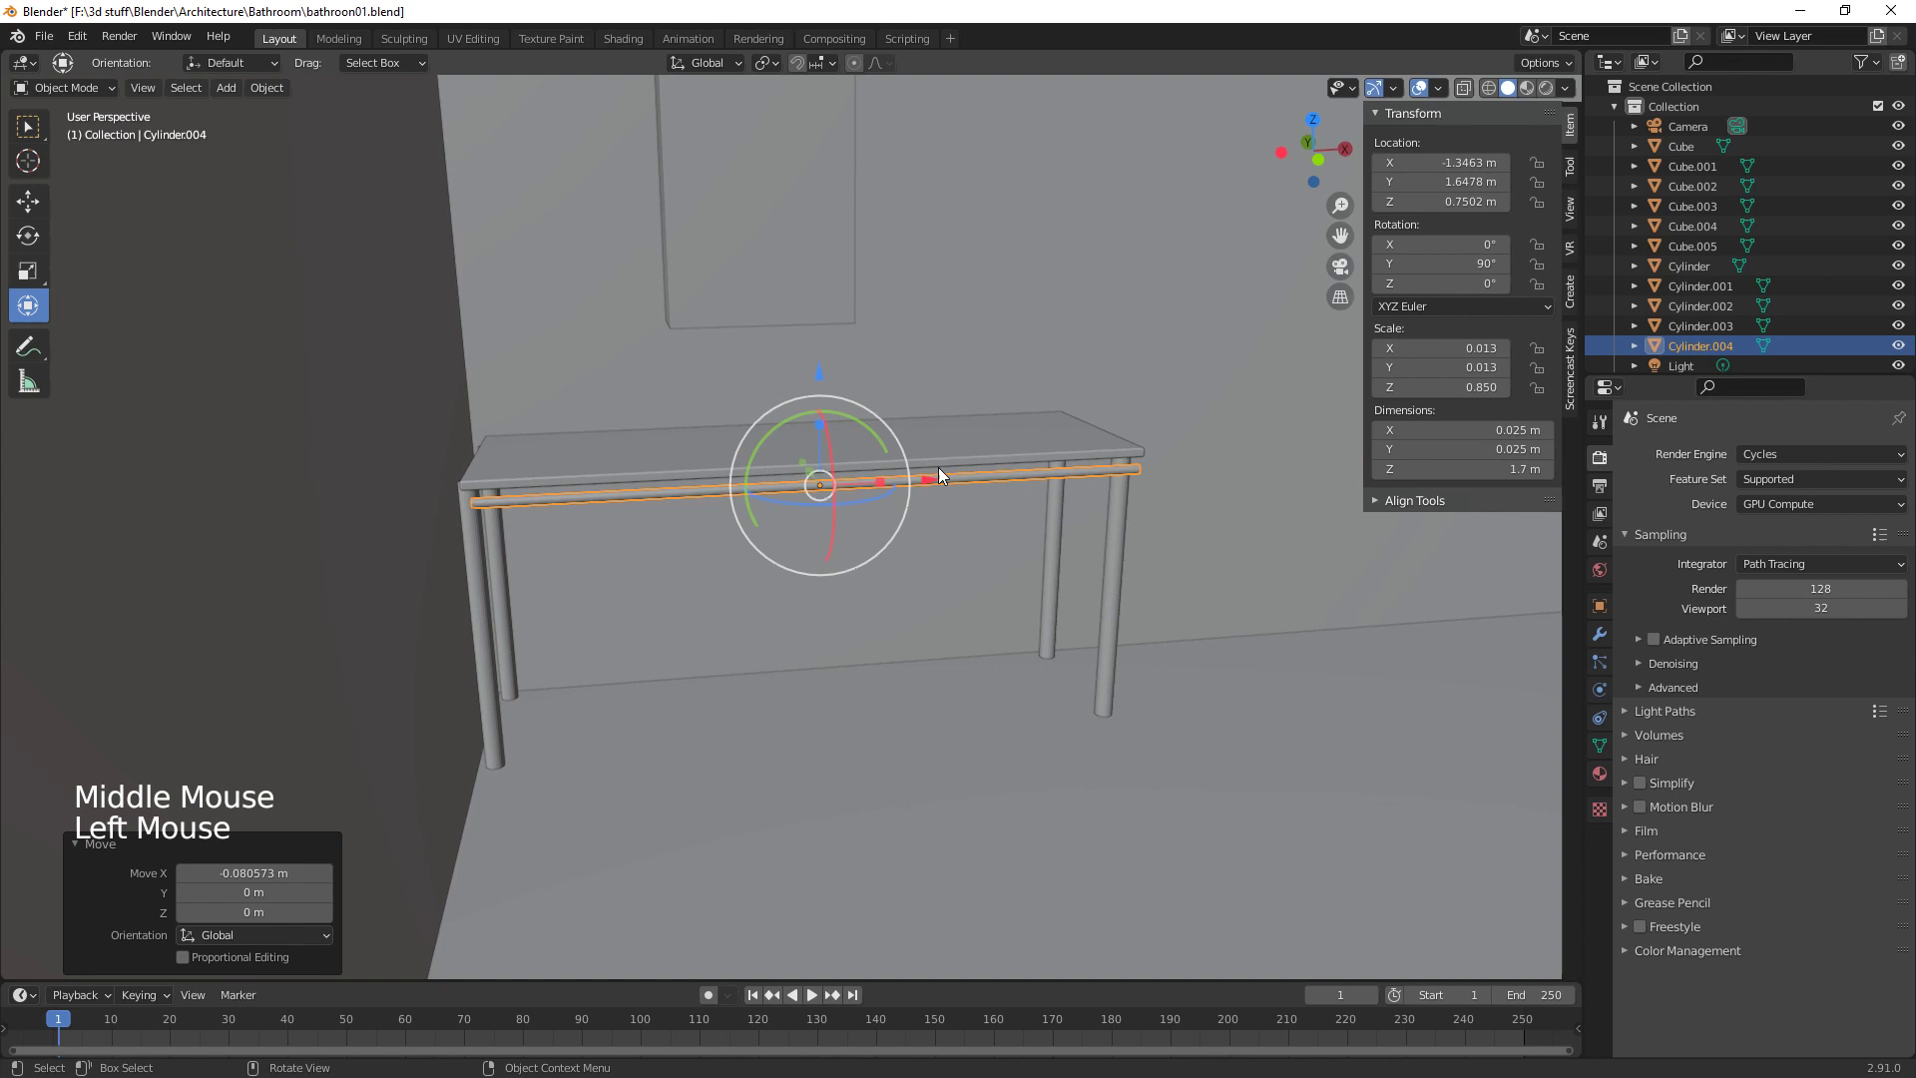
left_click(959, 449)
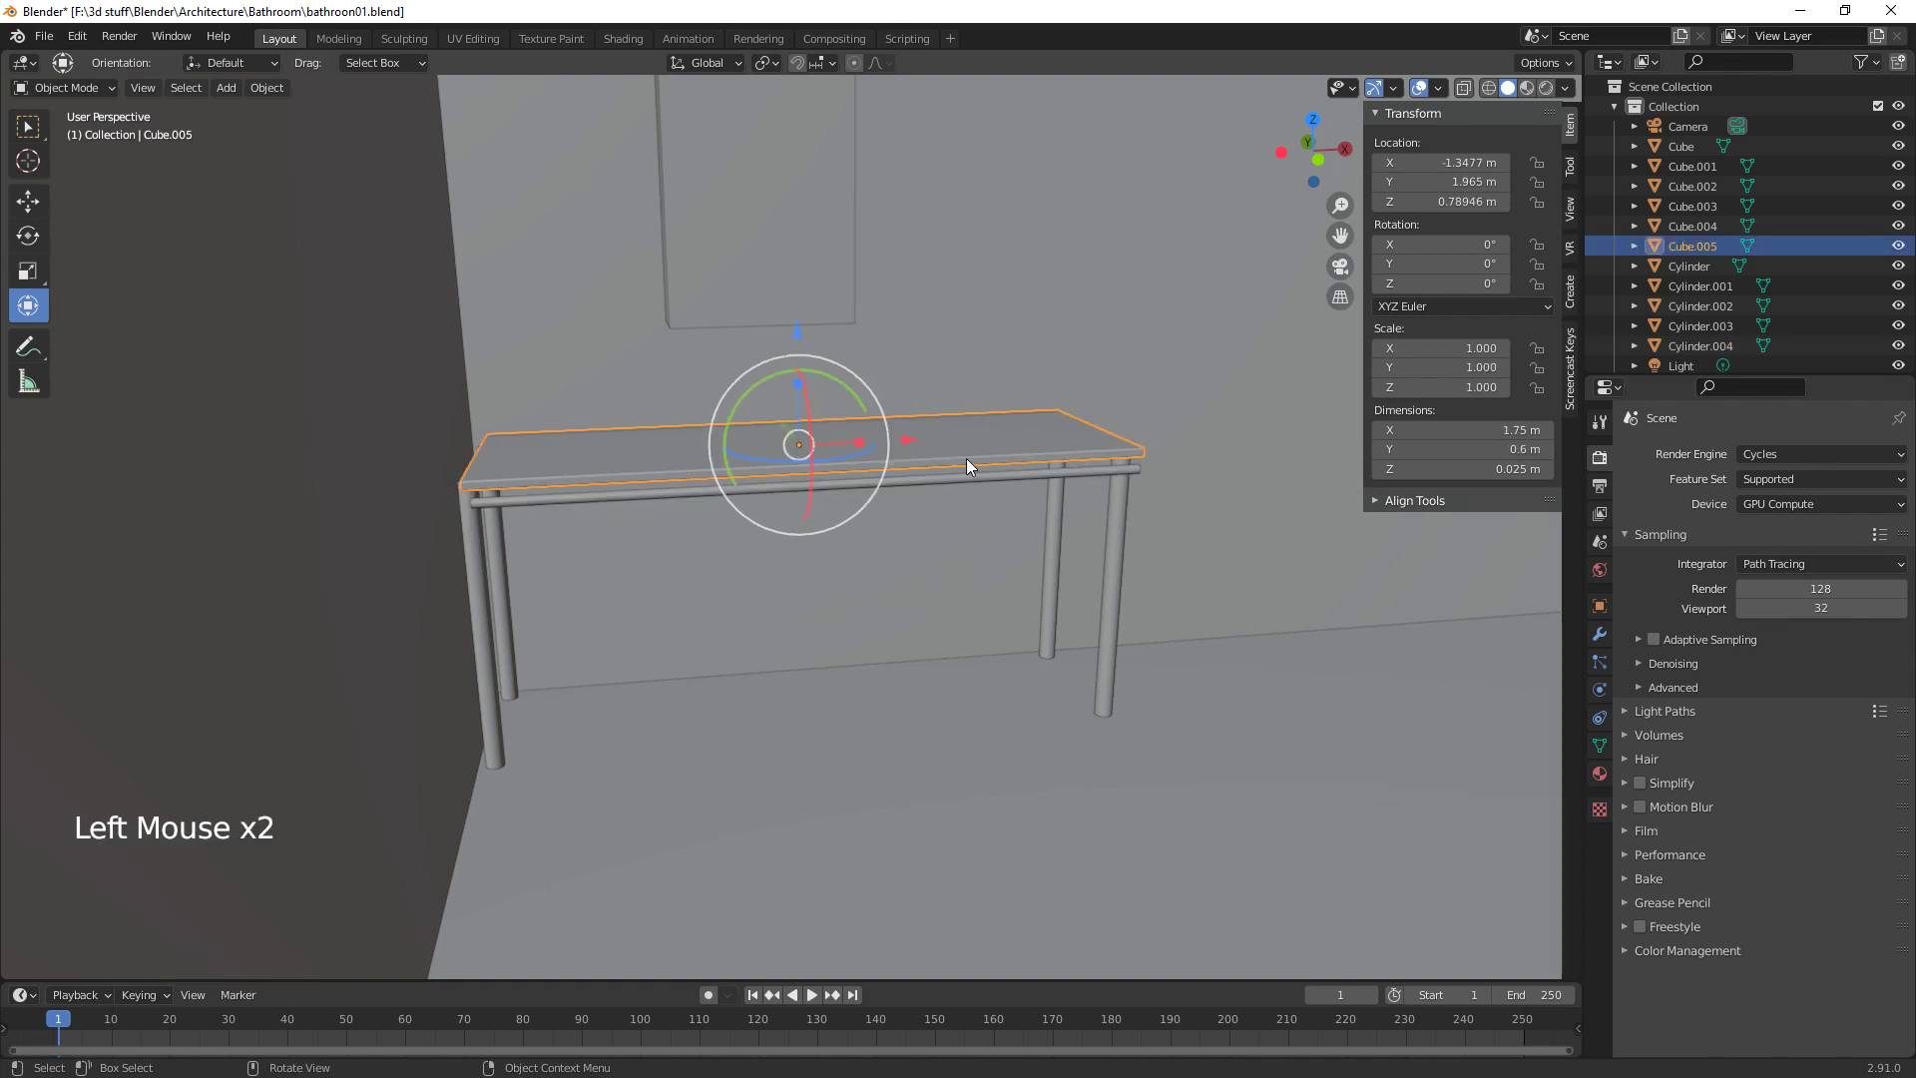
left_click(948, 484)
middle_click(1190, 739)
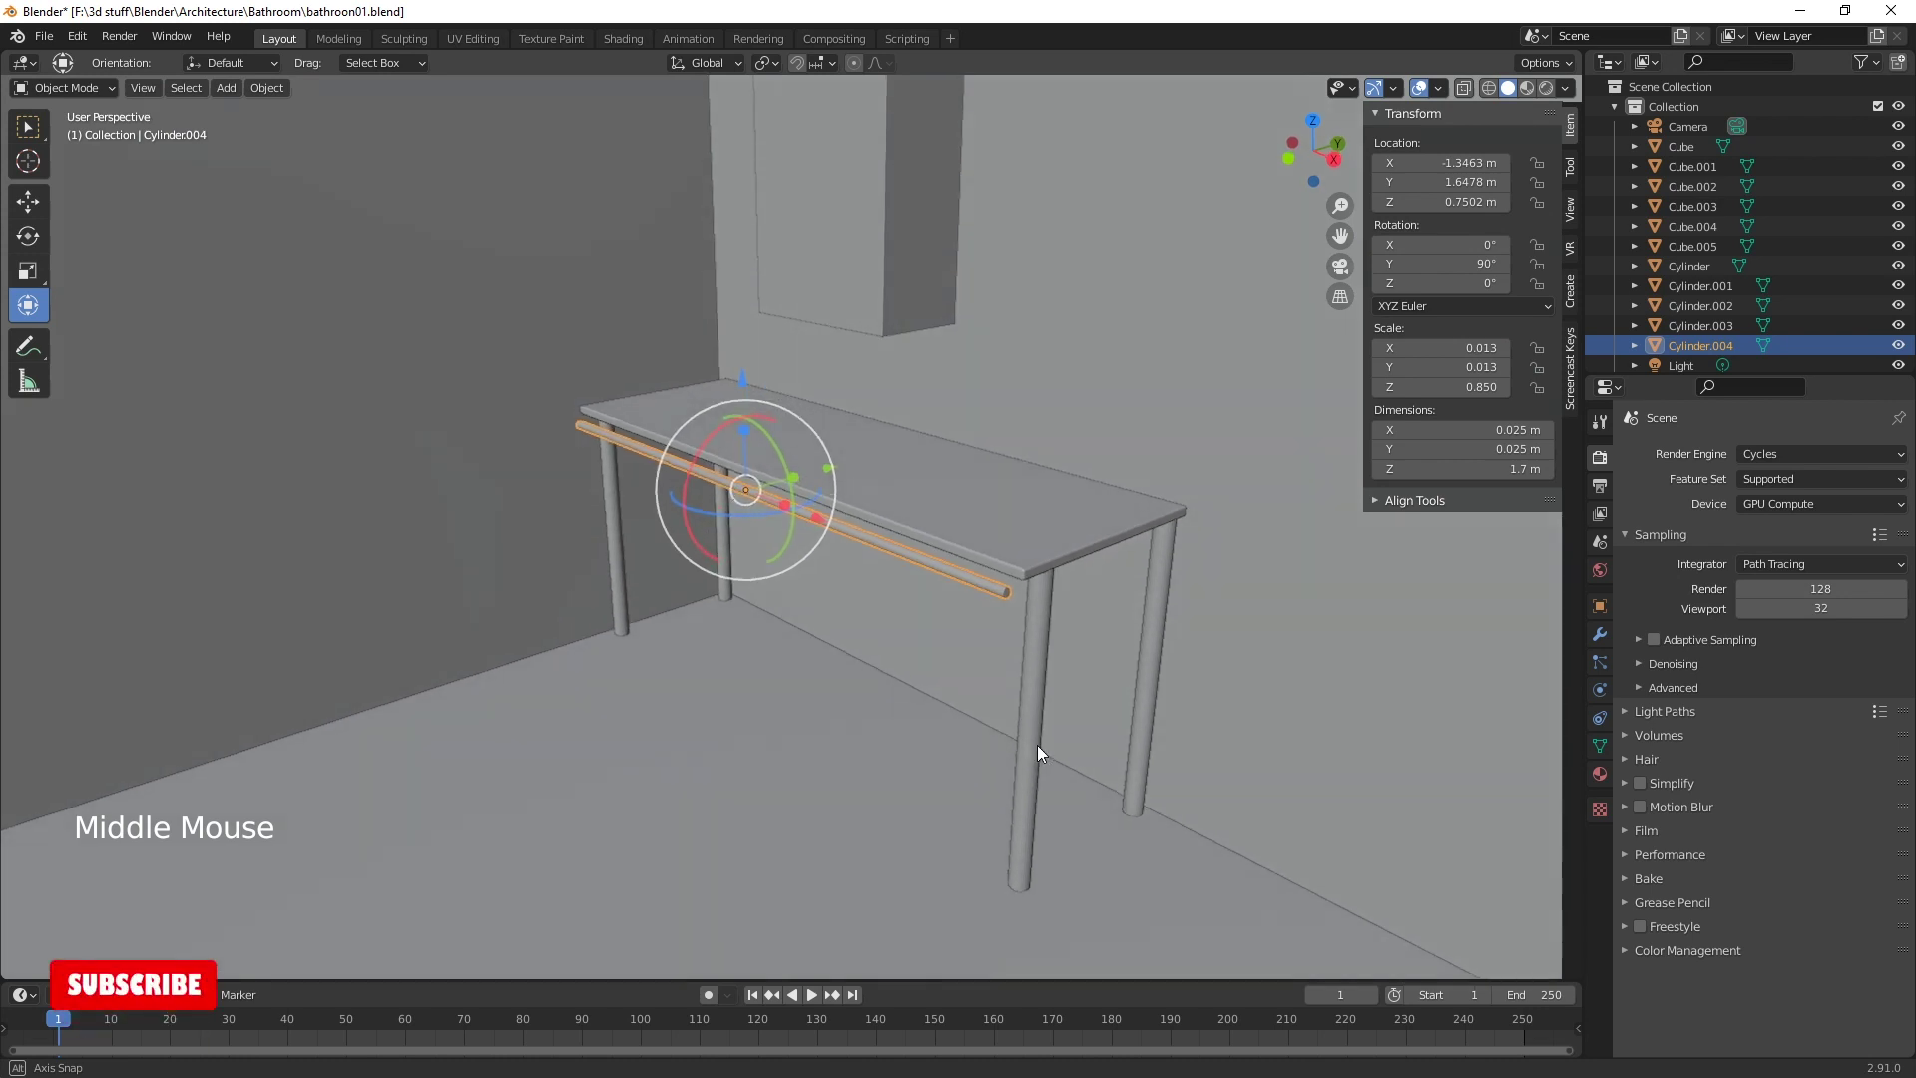
left_click(1009, 523)
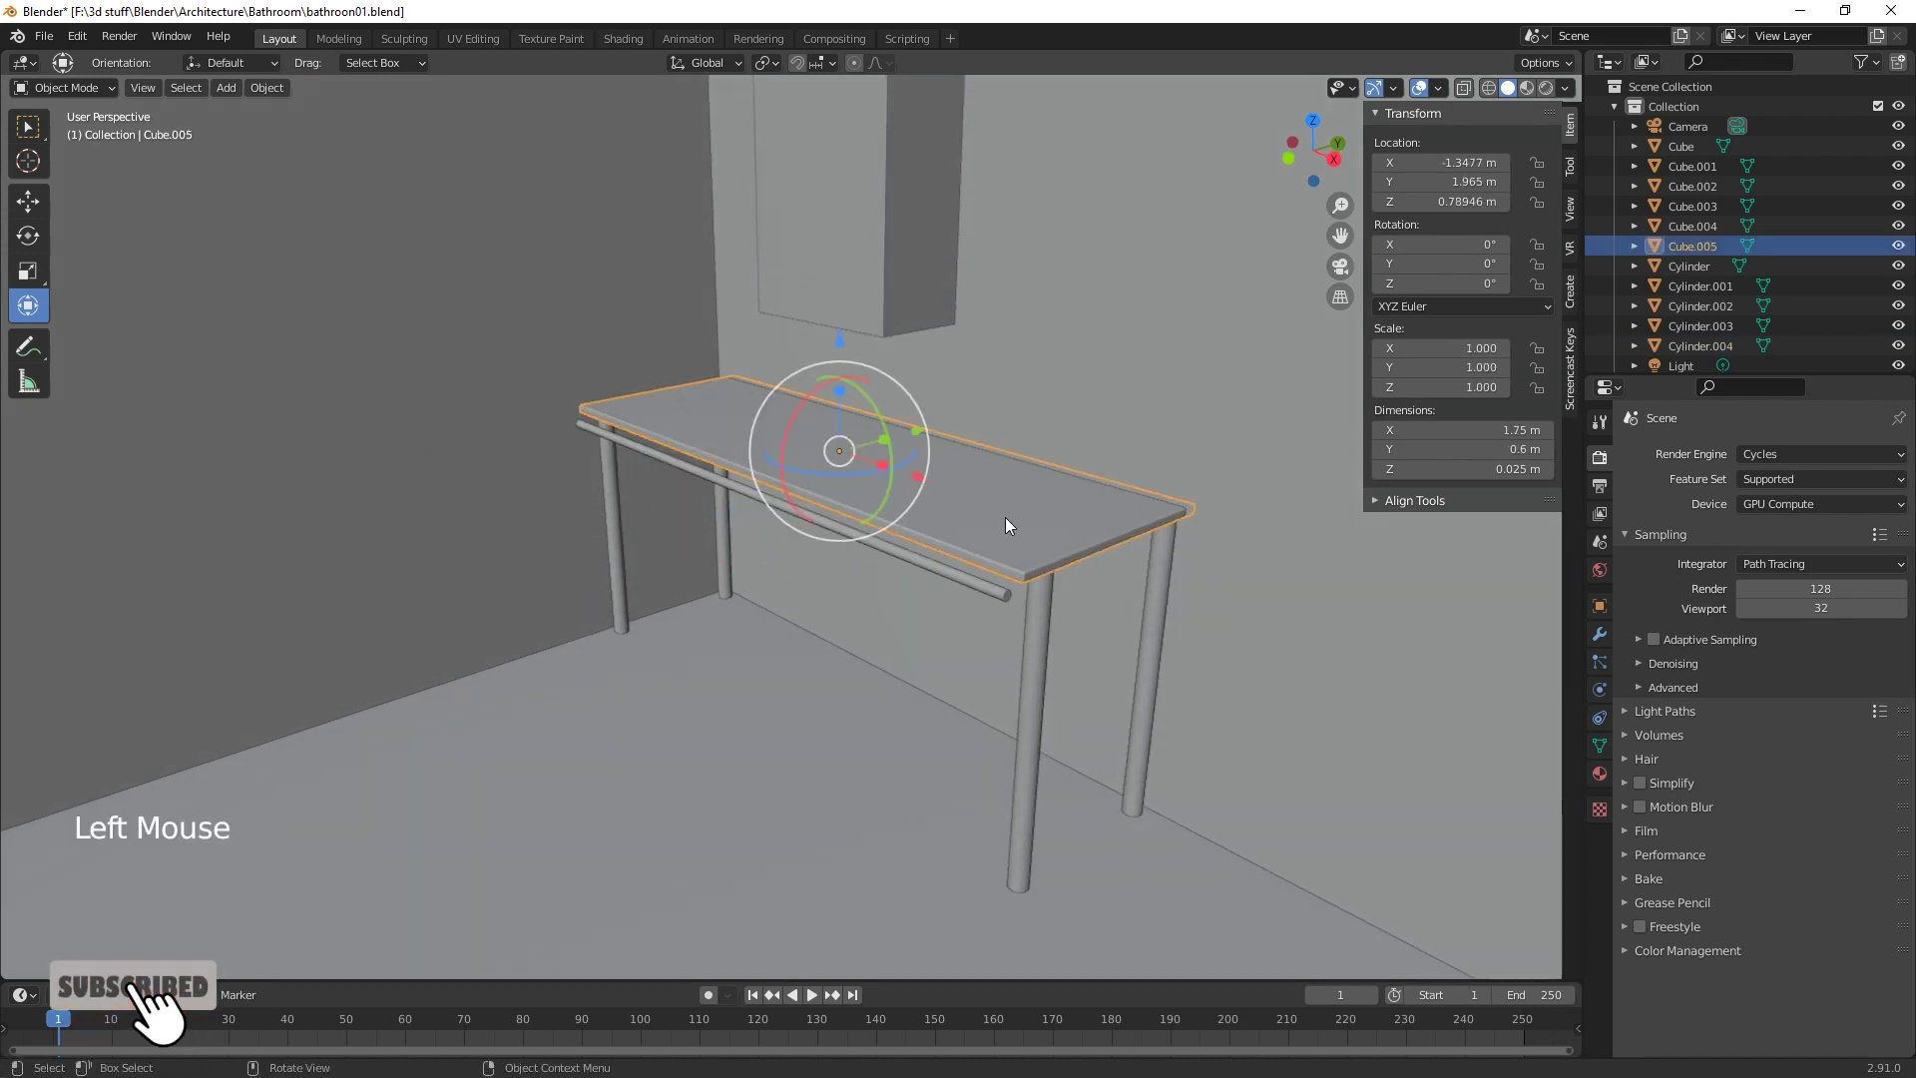
Duplicate the countertop in place and scale it on X to about -0.028 into a narrow slat near one end
key("shift+d")
middle_click(1070, 805)
left_click(876, 490)
left_click(874, 488)
middle_click(981, 619)
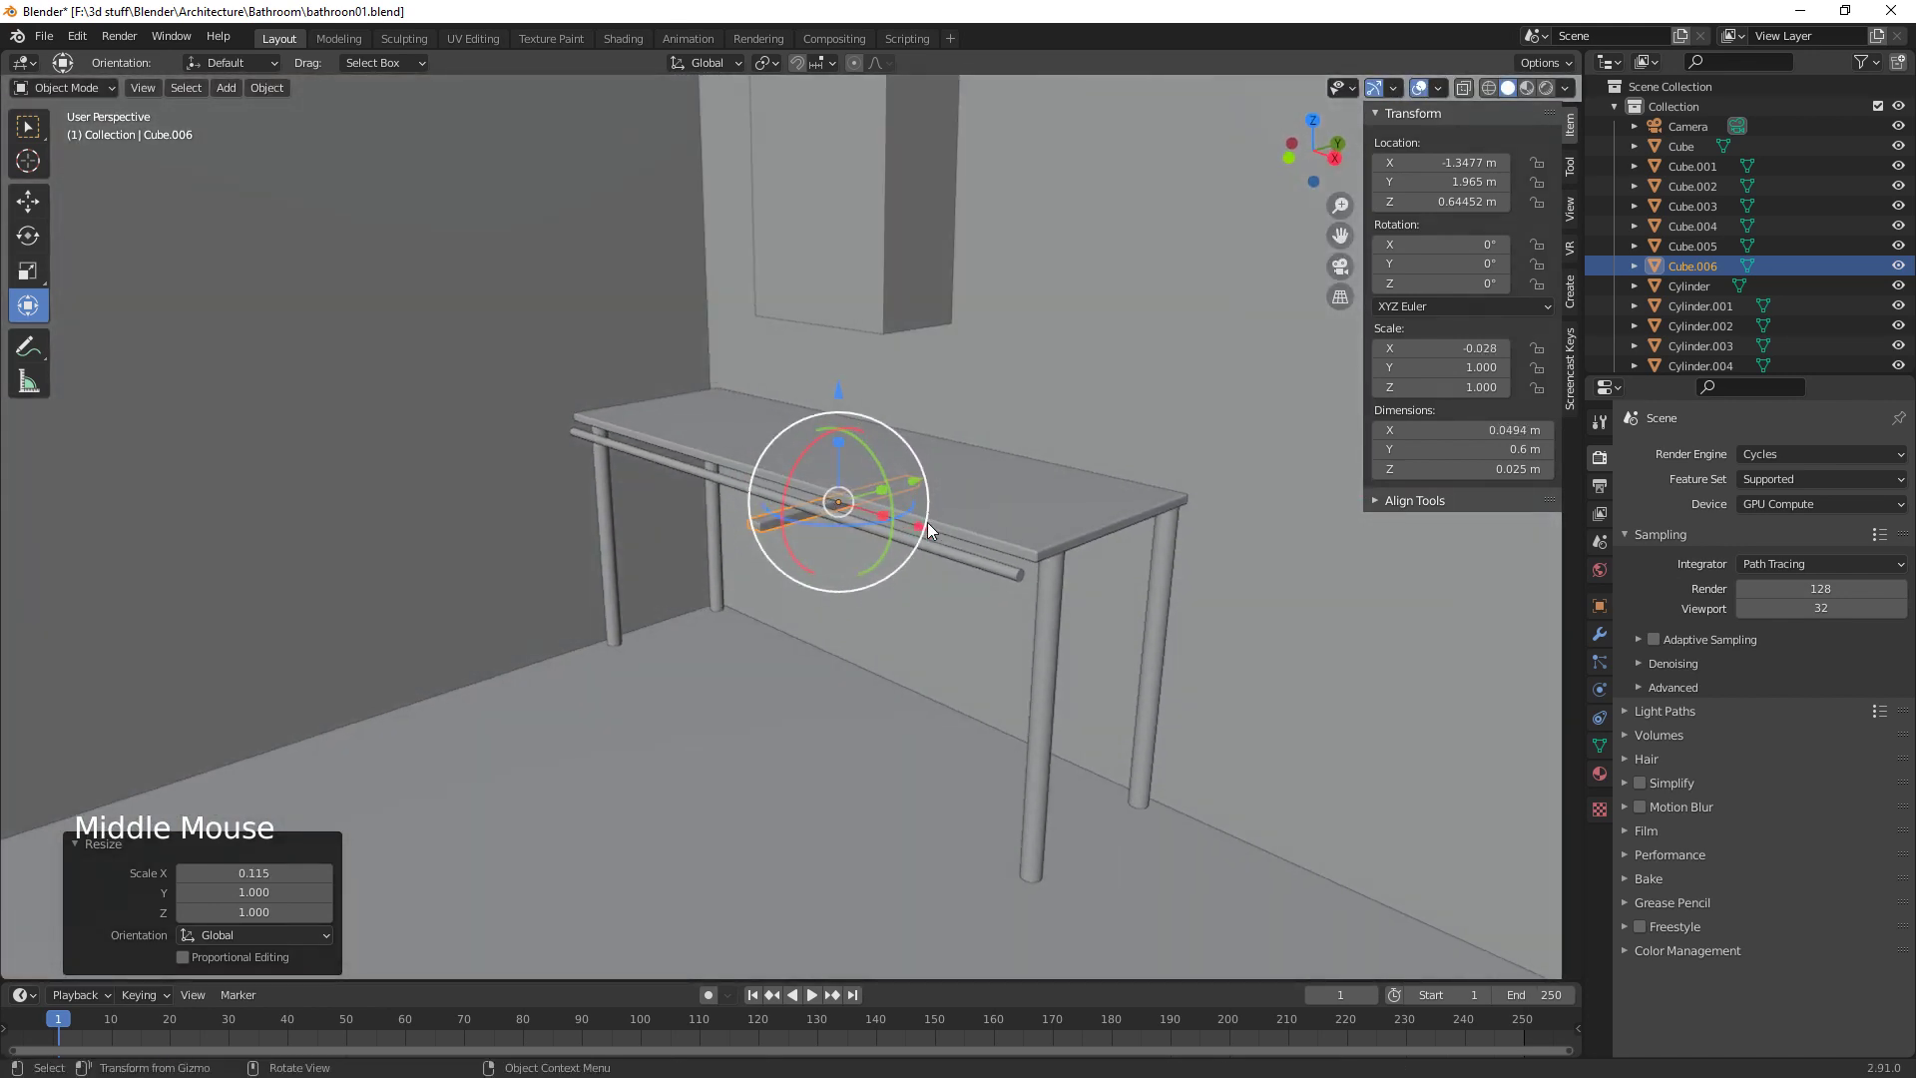
left_click(924, 529)
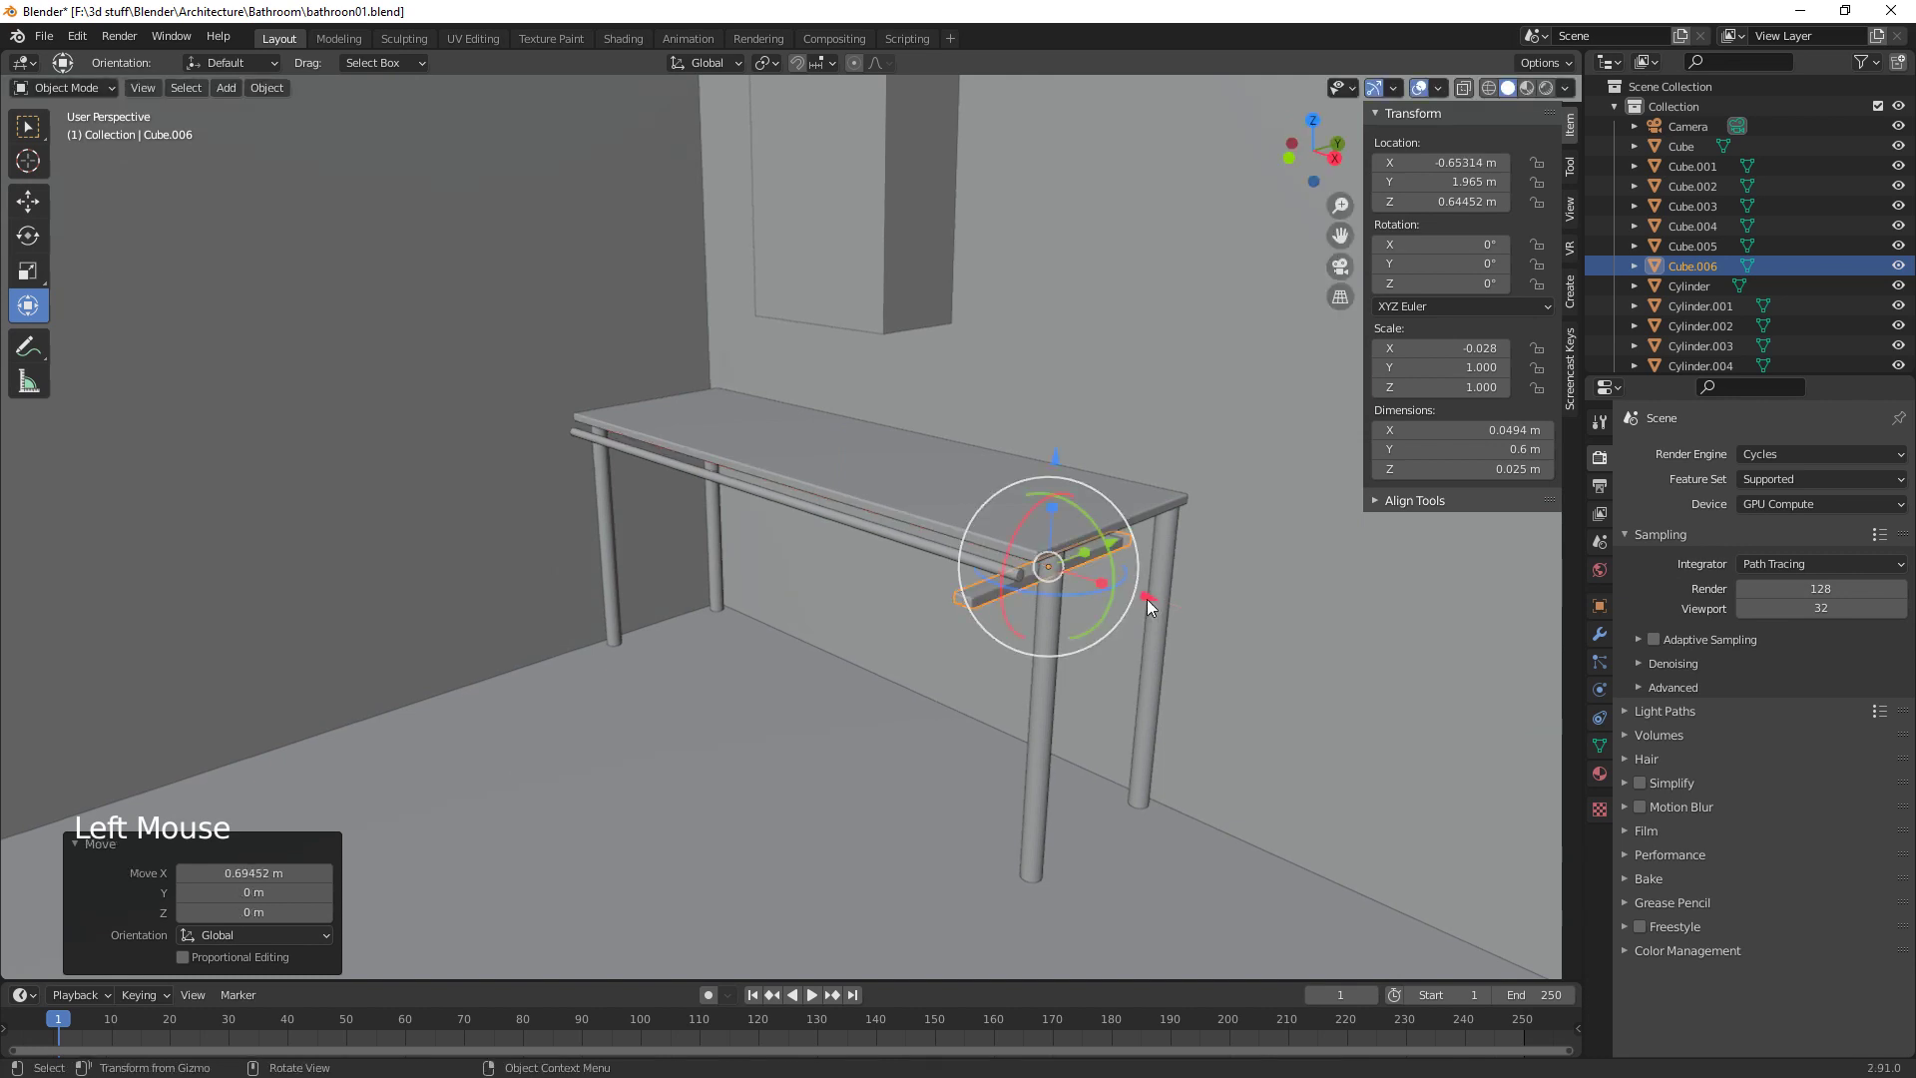
Lower the slat under the countertop's end and nudge it sideways into place
middle_click(1200, 669)
left_click(954, 455)
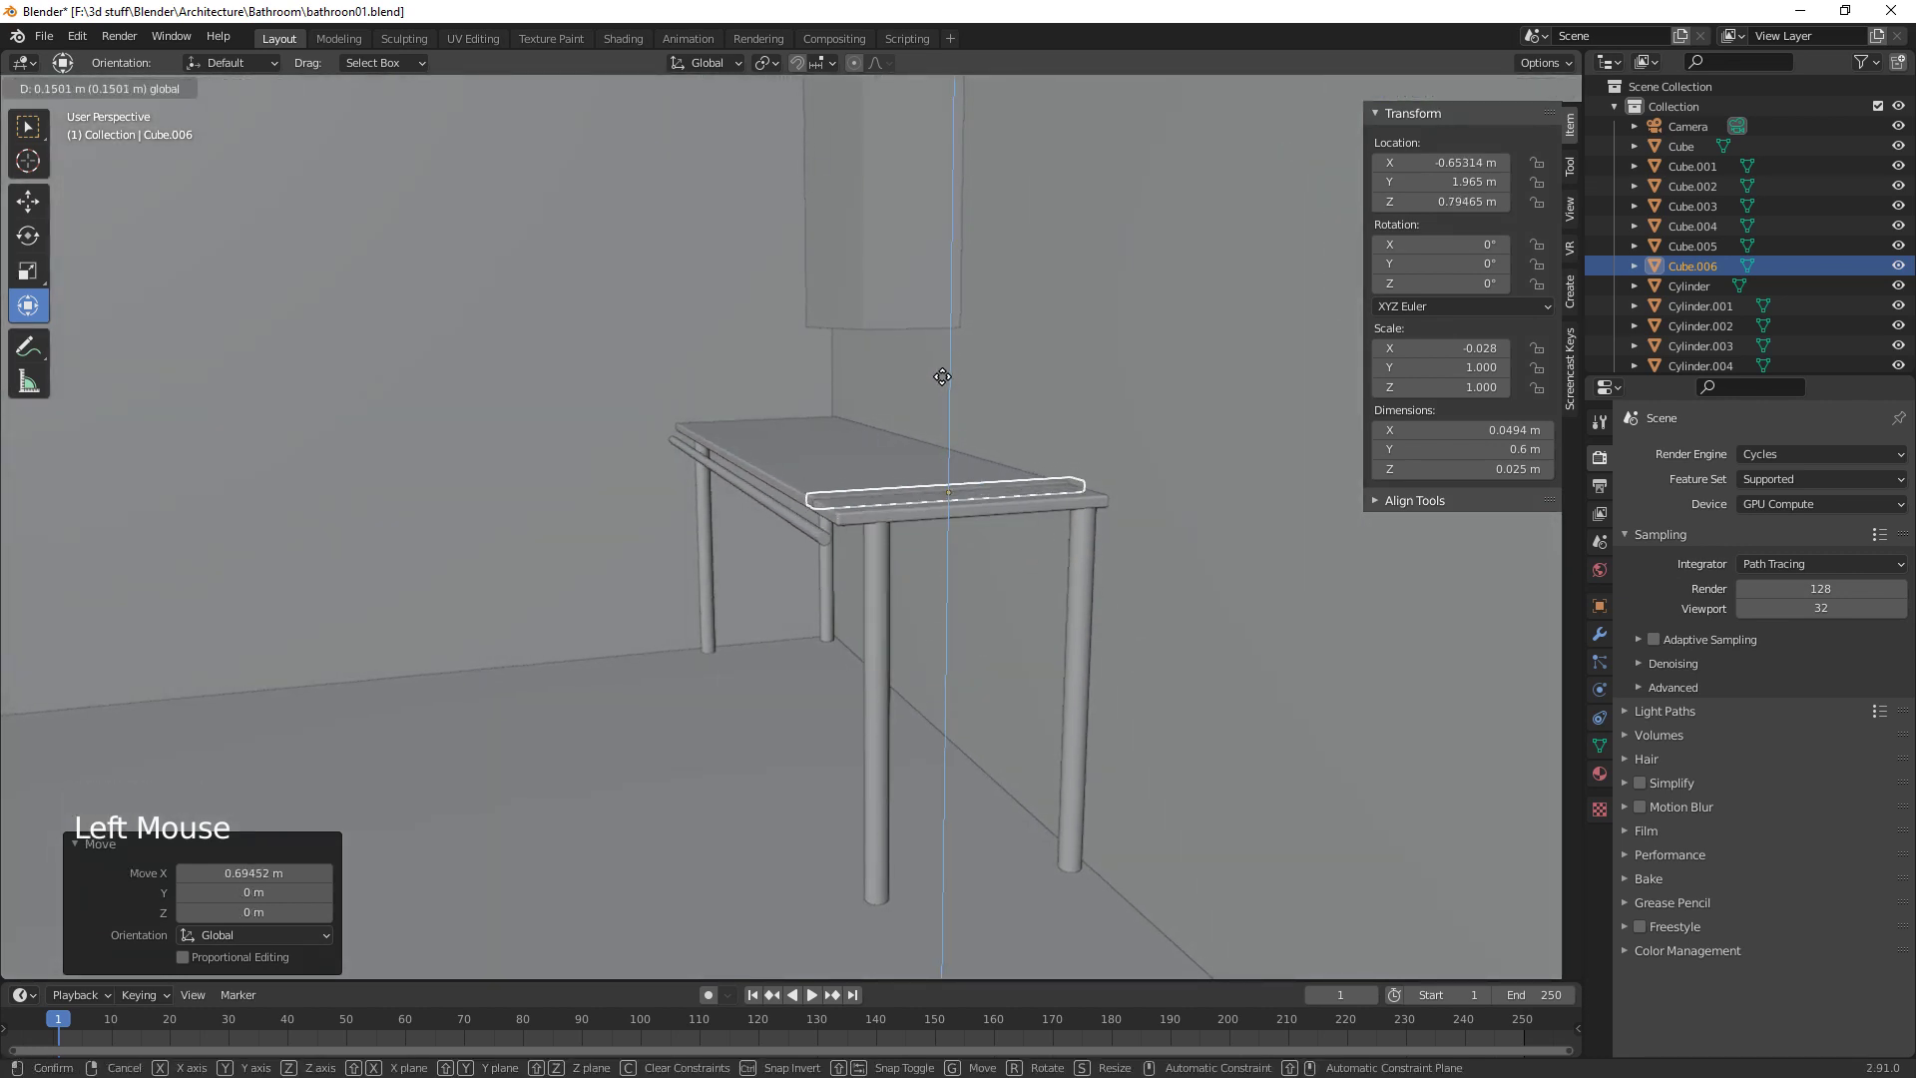
middle_click(1001, 527)
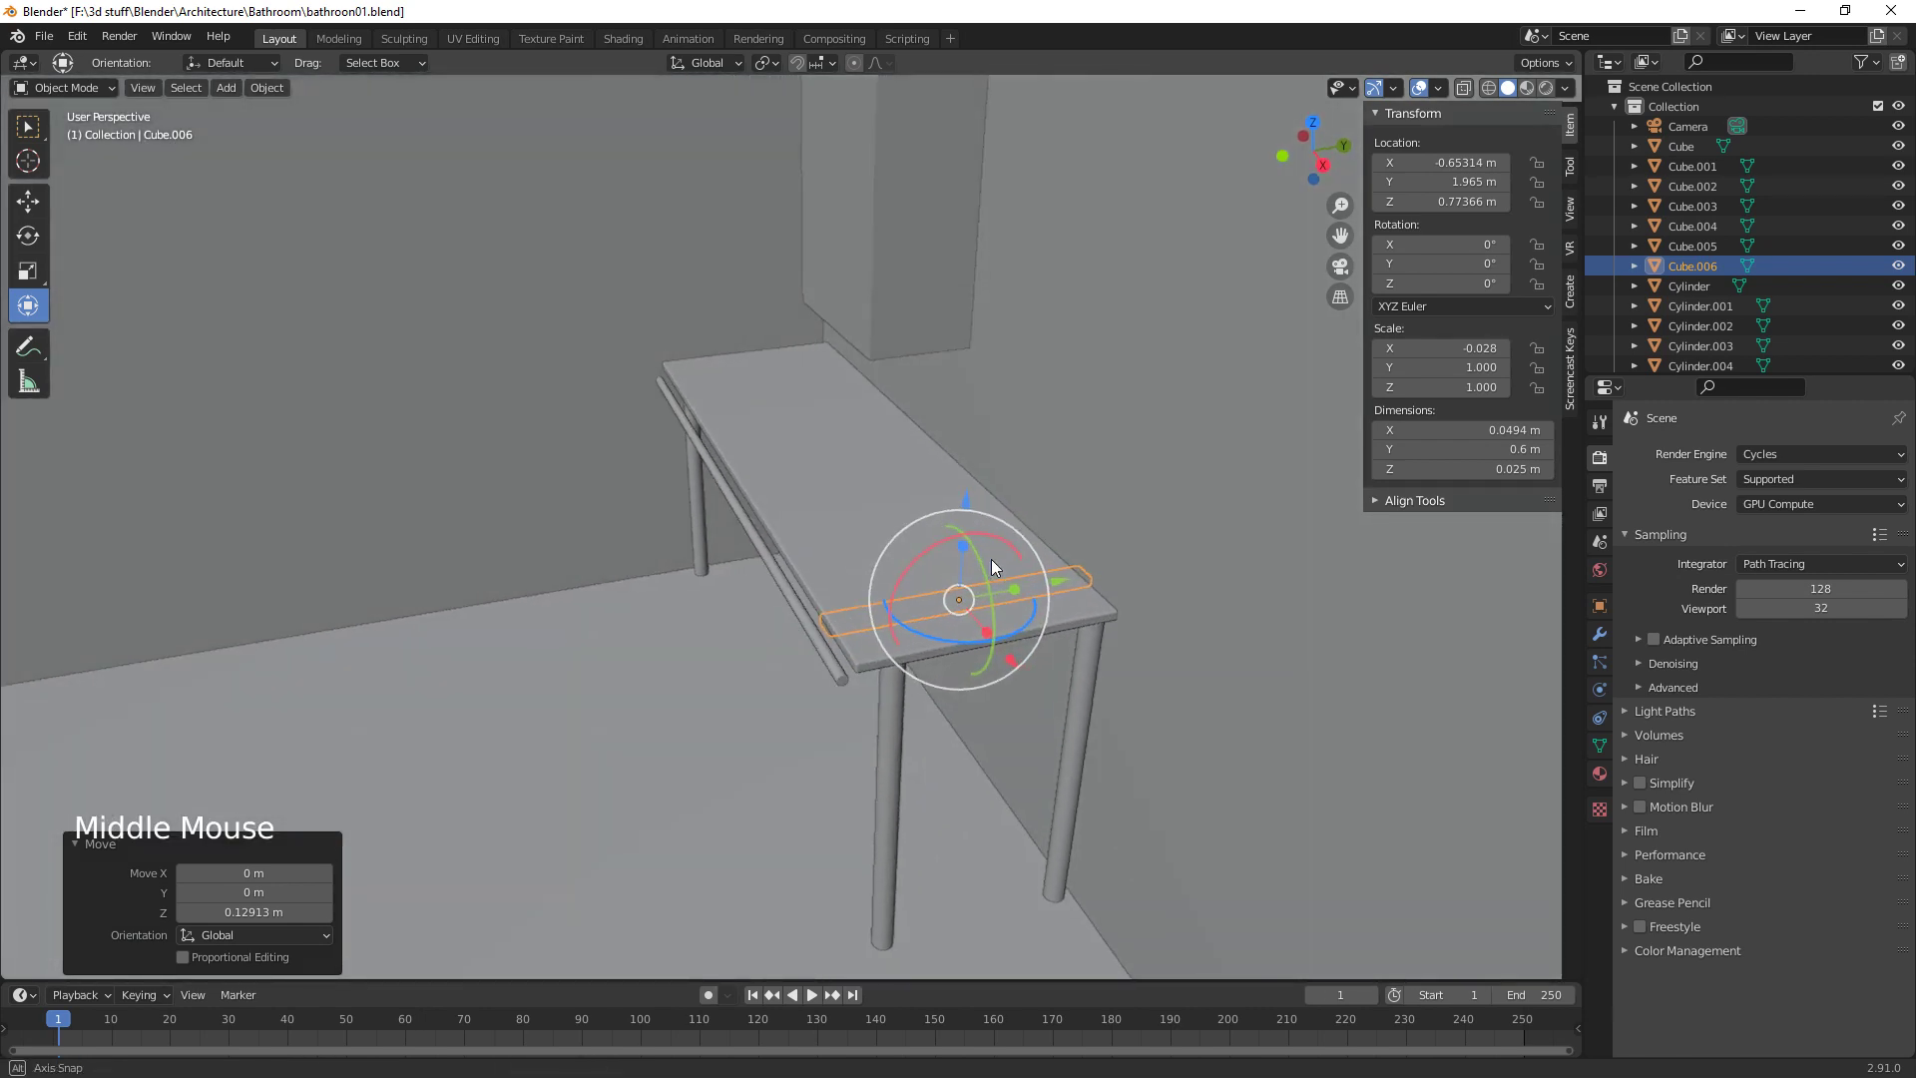
left_click(1065, 588)
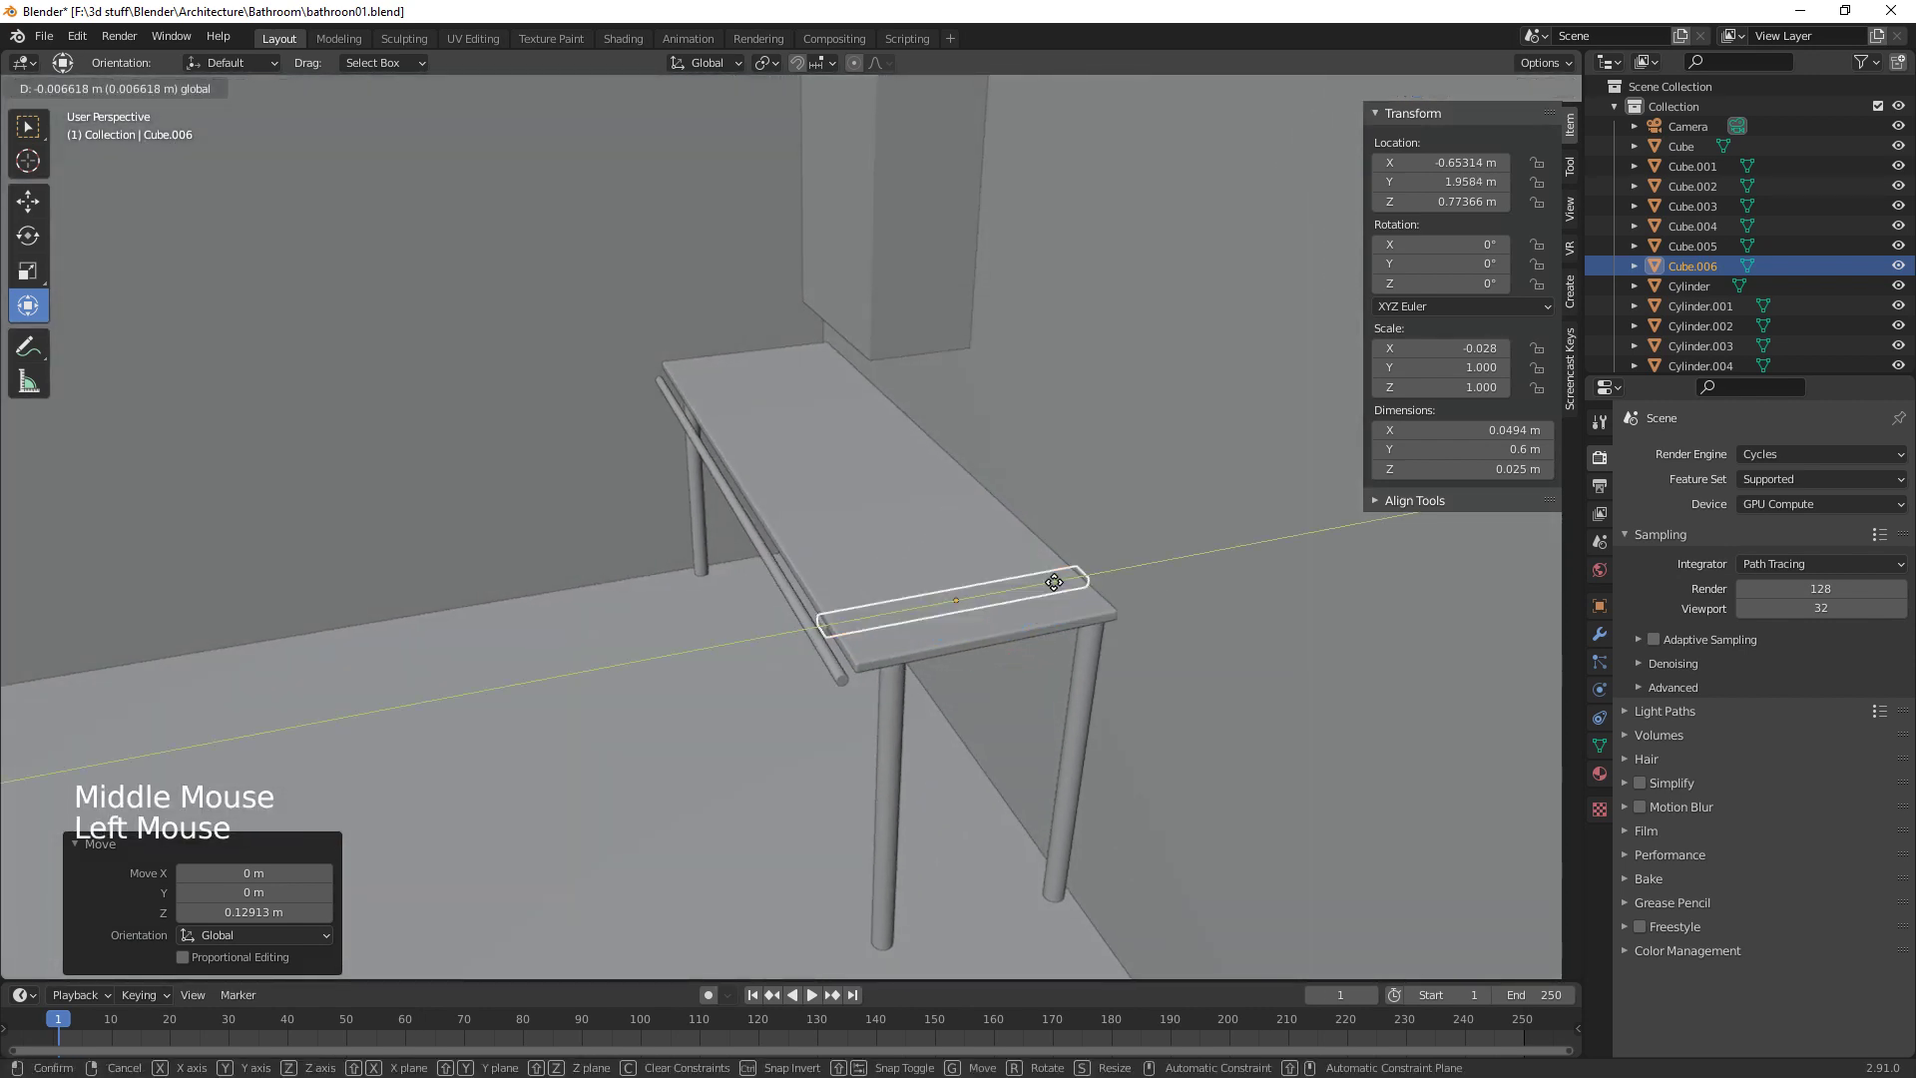
middle_click(1021, 682)
left_click(758, 509)
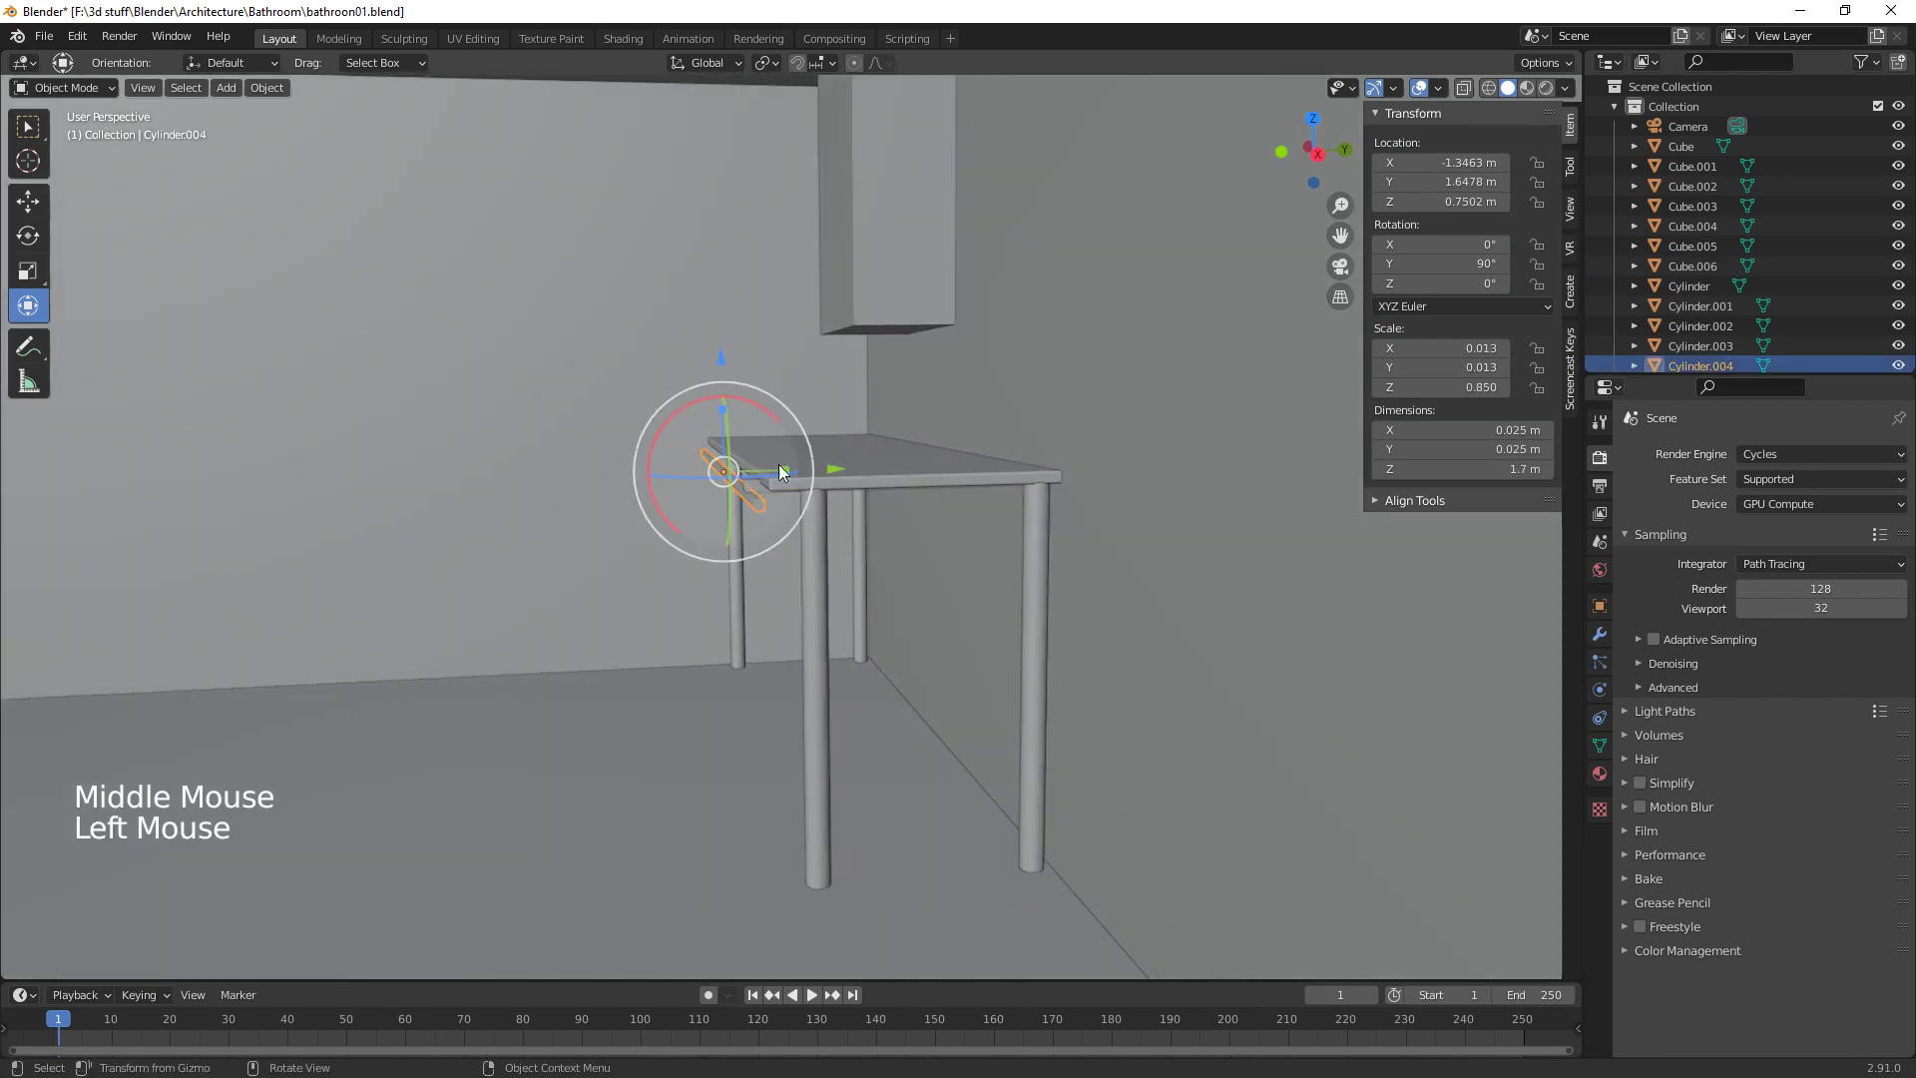
Raise the front rod Cylinder.004 slightly on Z and check the slat from below the counter
left_click(724, 346)
left_click(837, 465)
middle_click(829, 559)
middle_click(1154, 680)
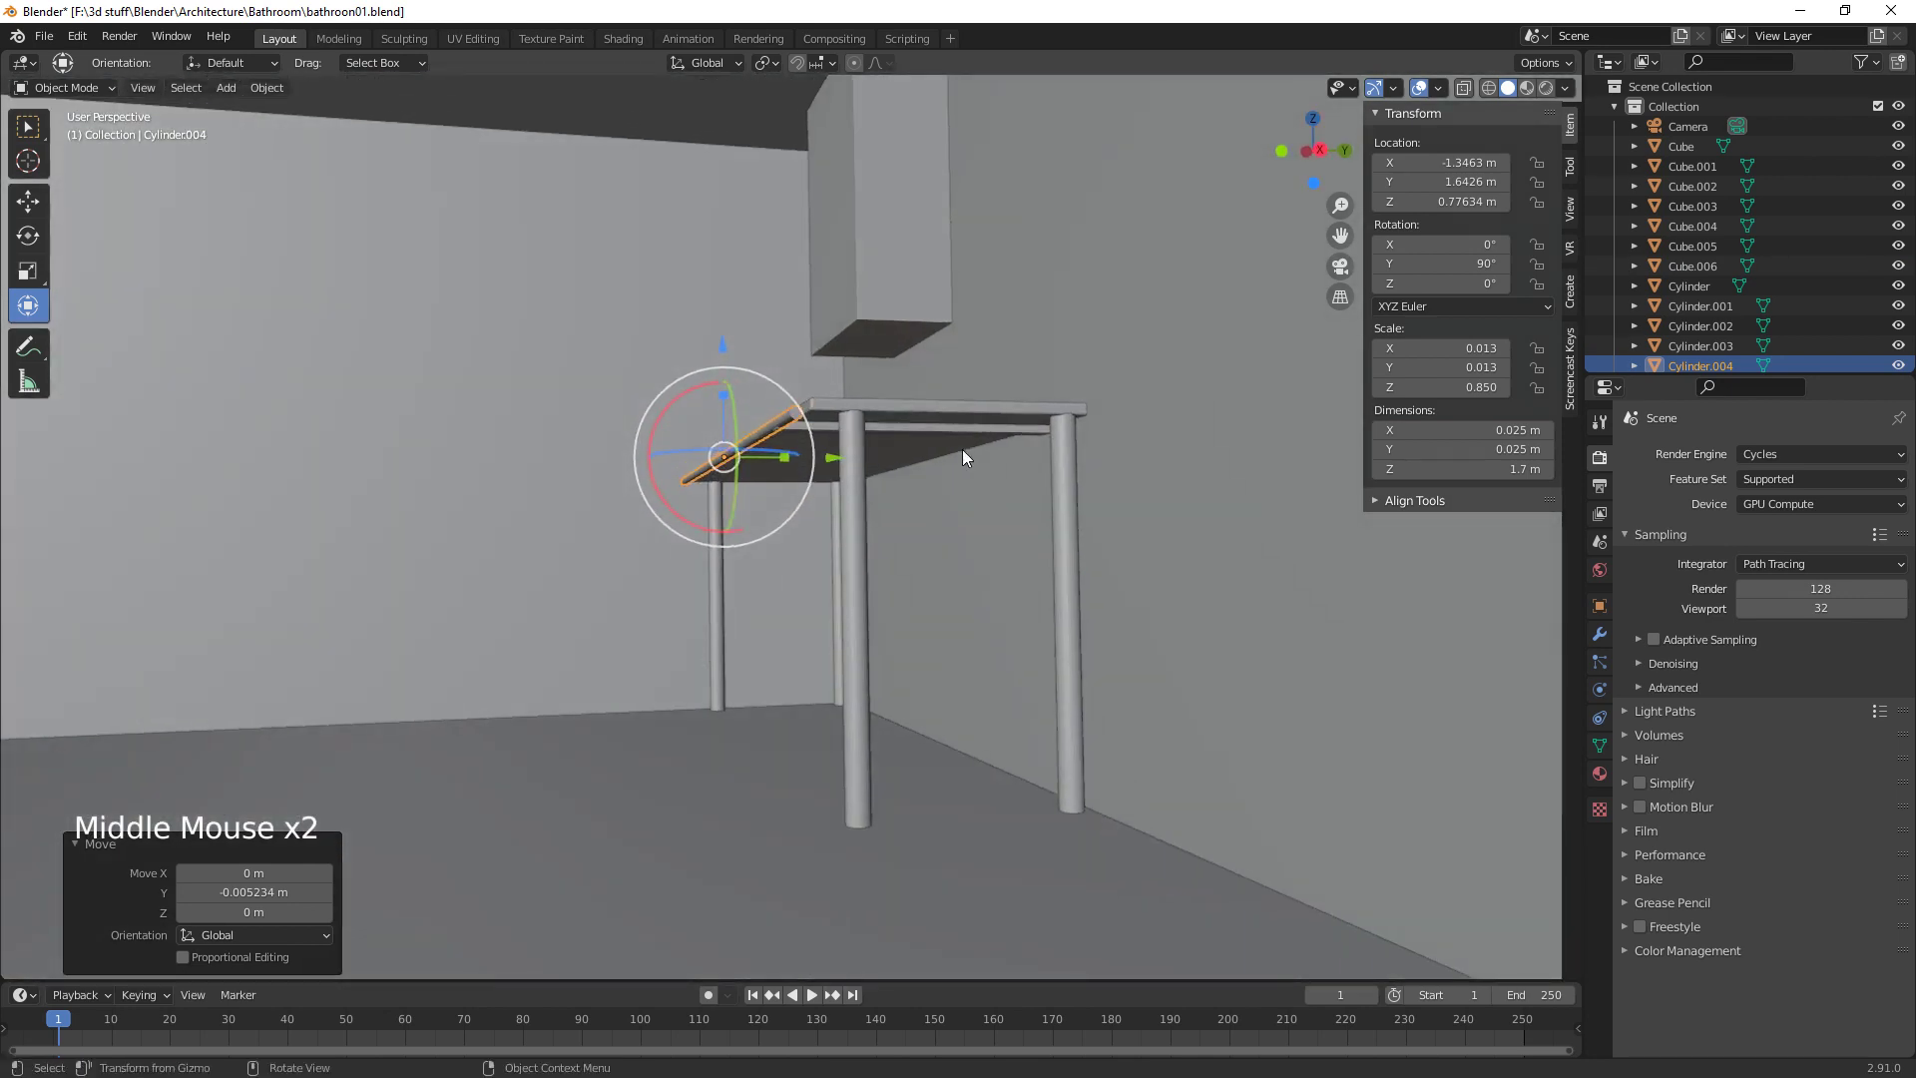
left_click(941, 432)
left_click(944, 433)
middle_click(896, 649)
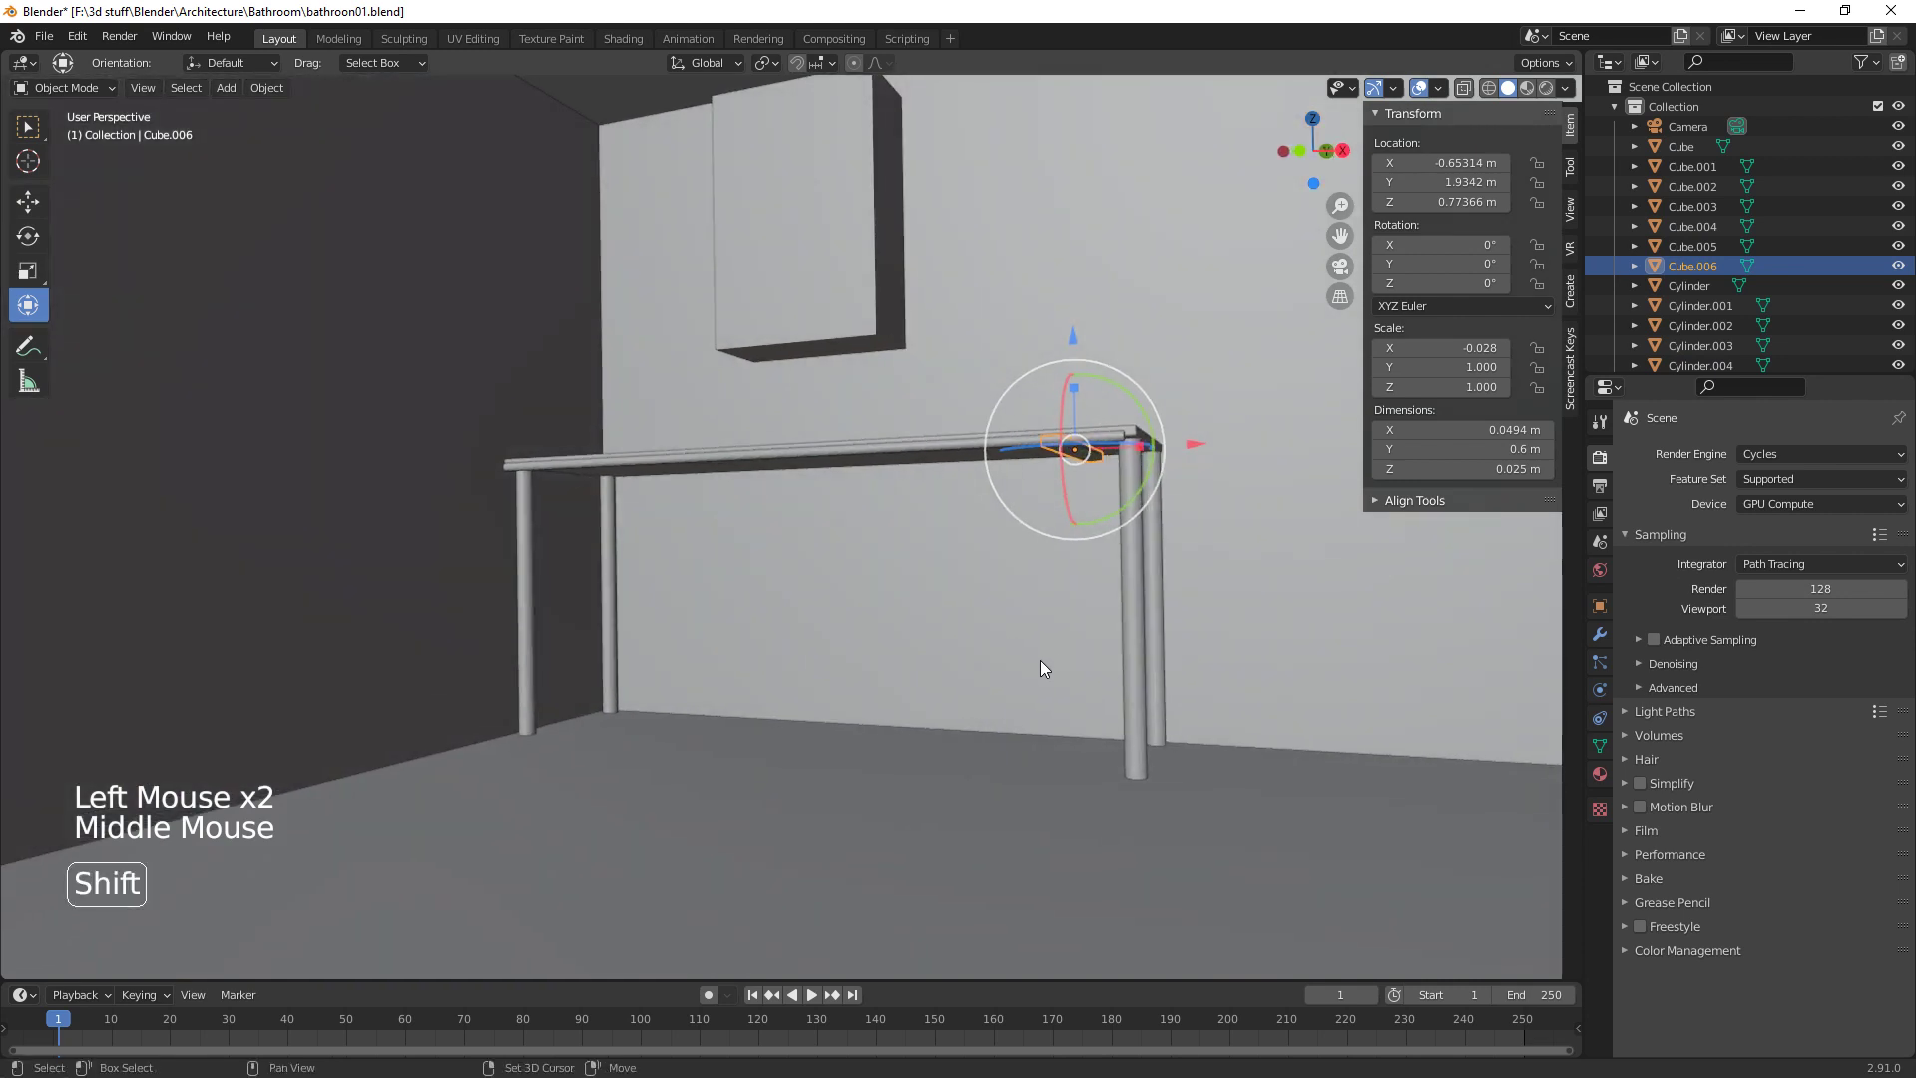
Duplicate the slat and place the copy at the opposite end of the counter along X
key("shift+d")
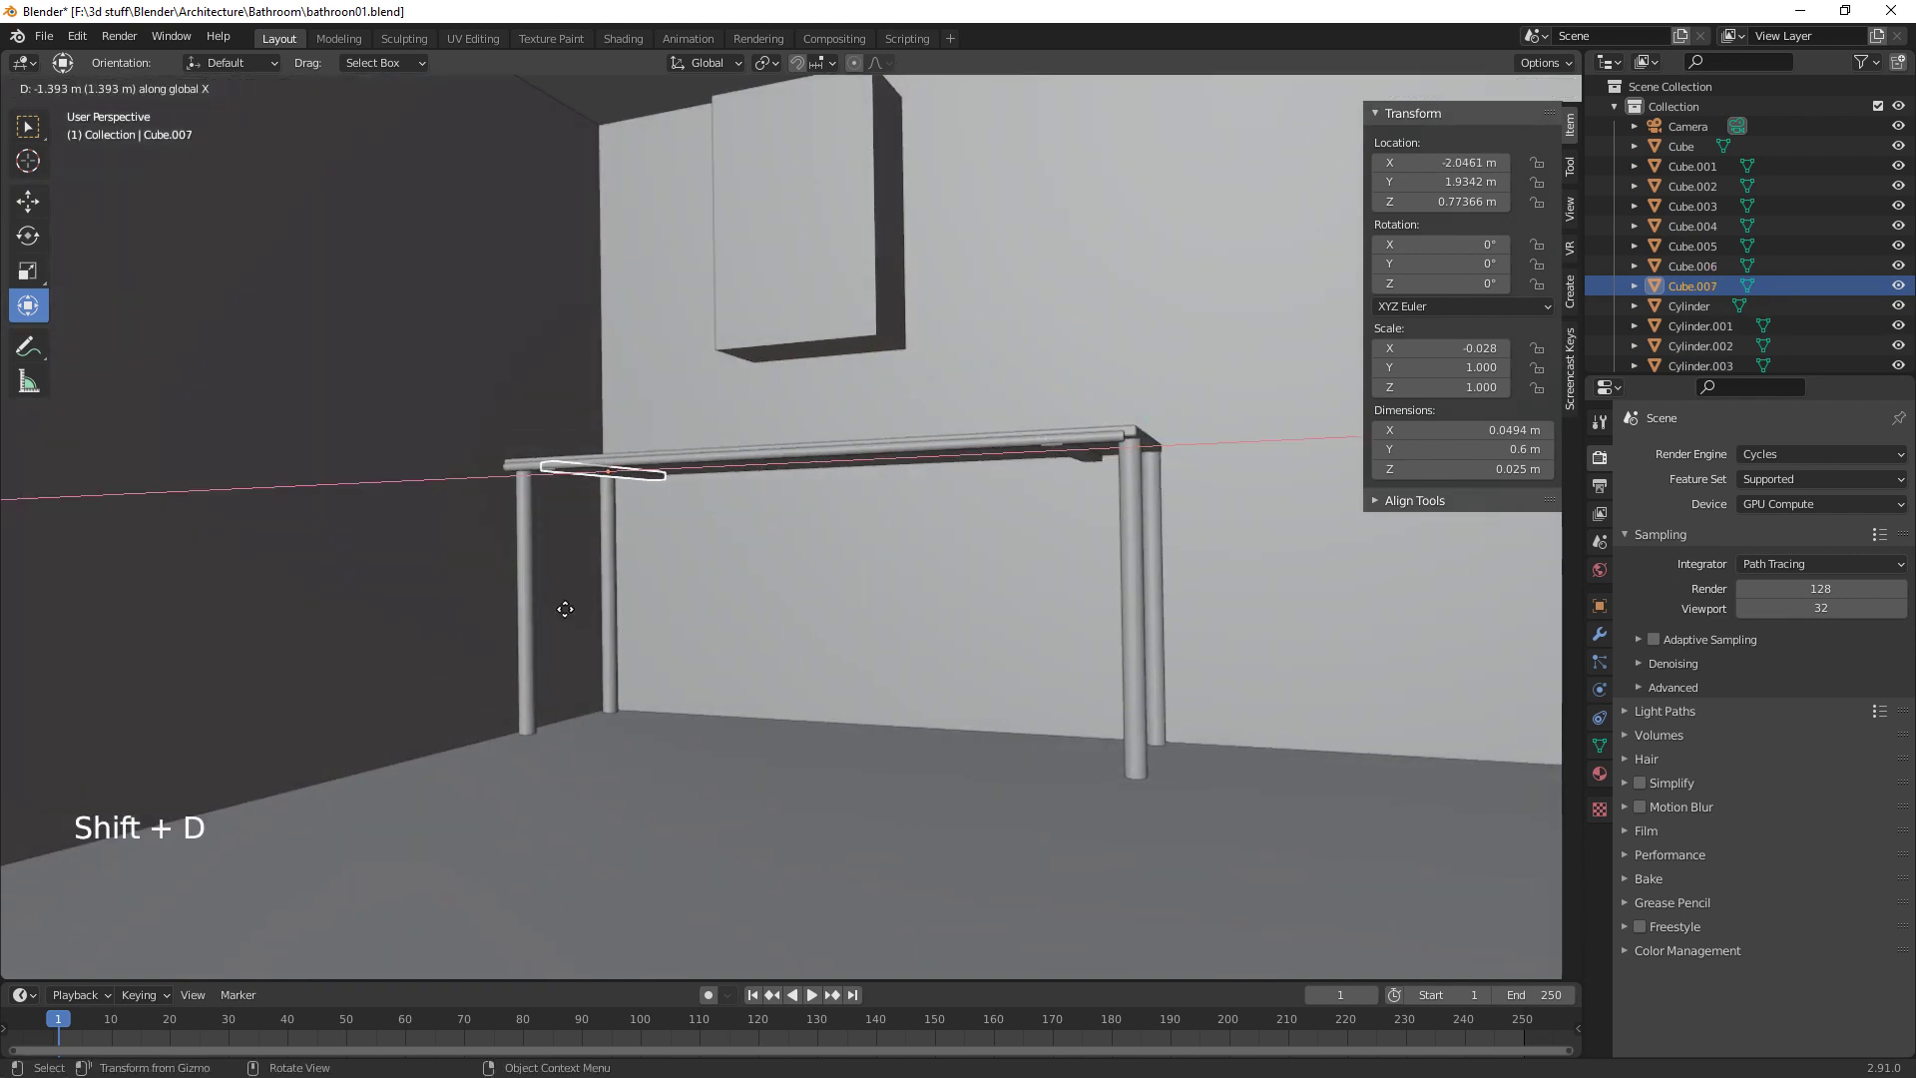
middle_click(952, 604)
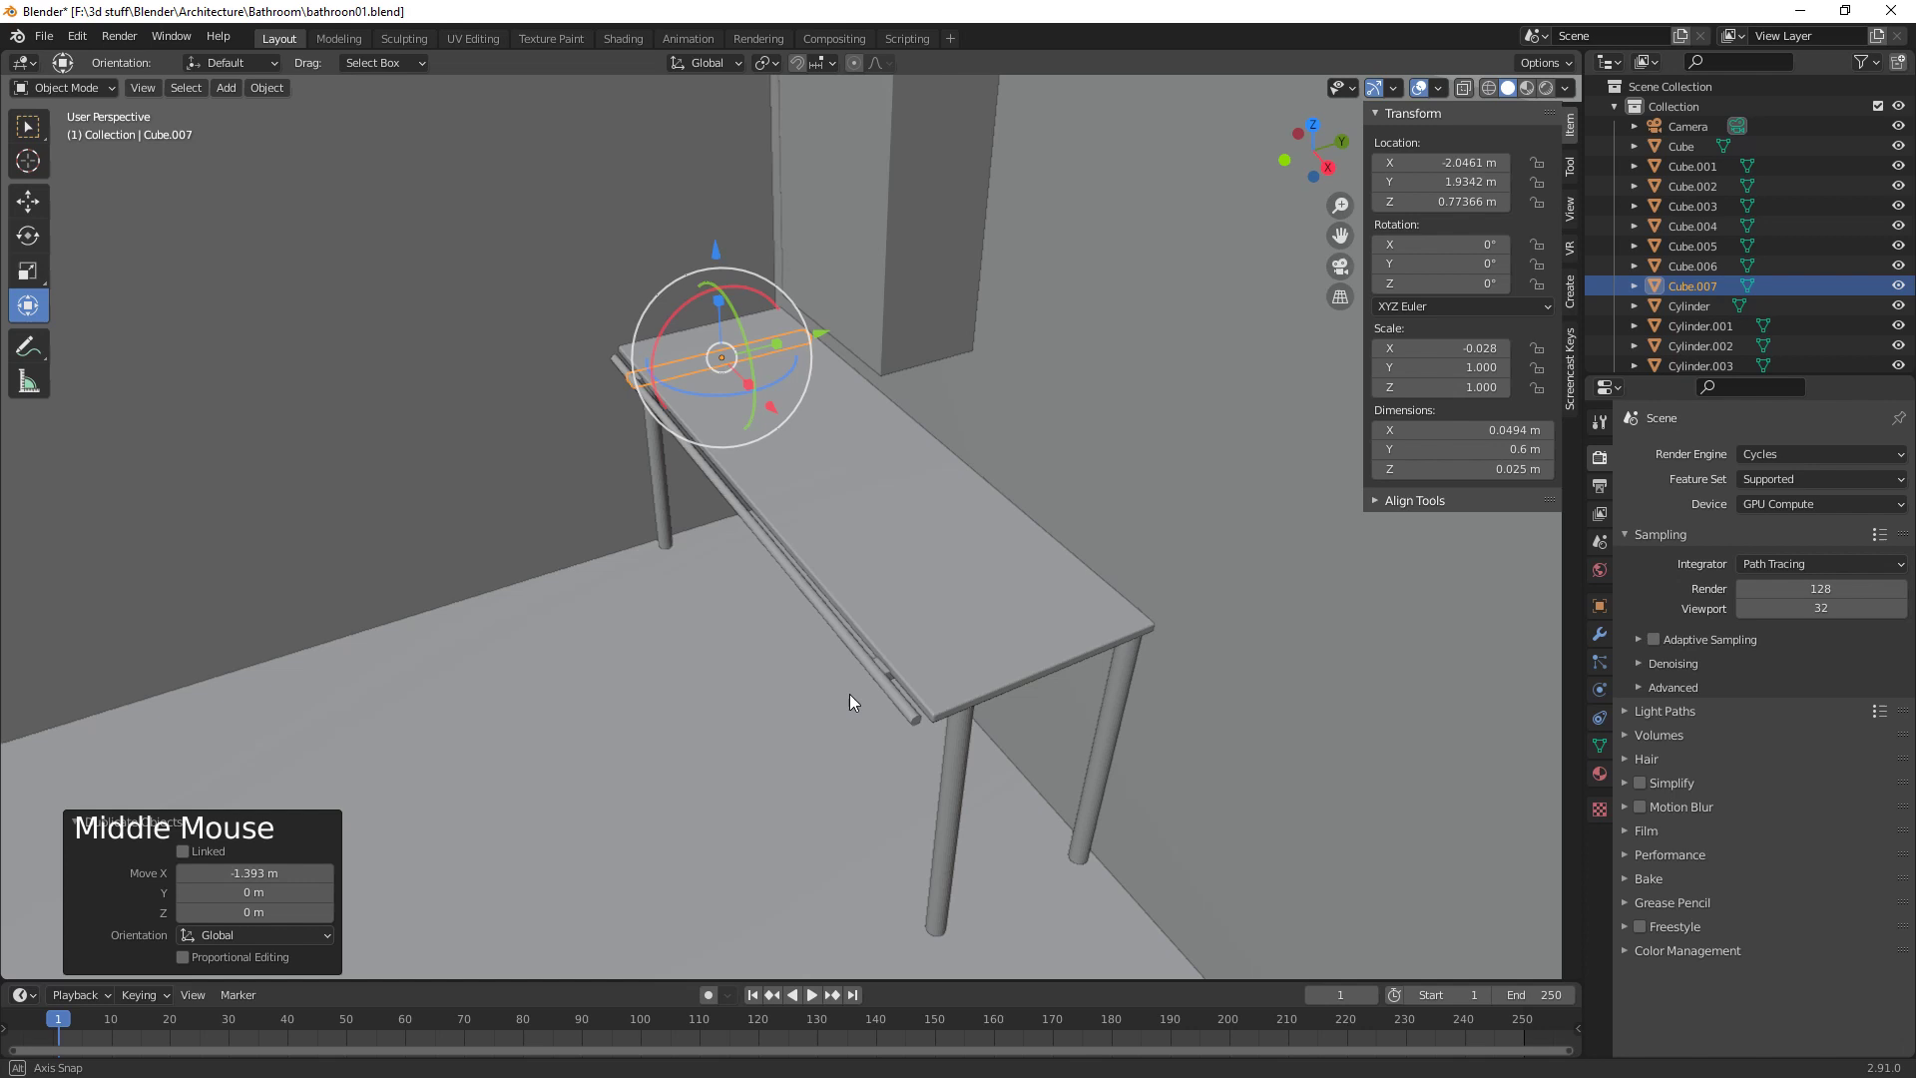
left_click(845, 661)
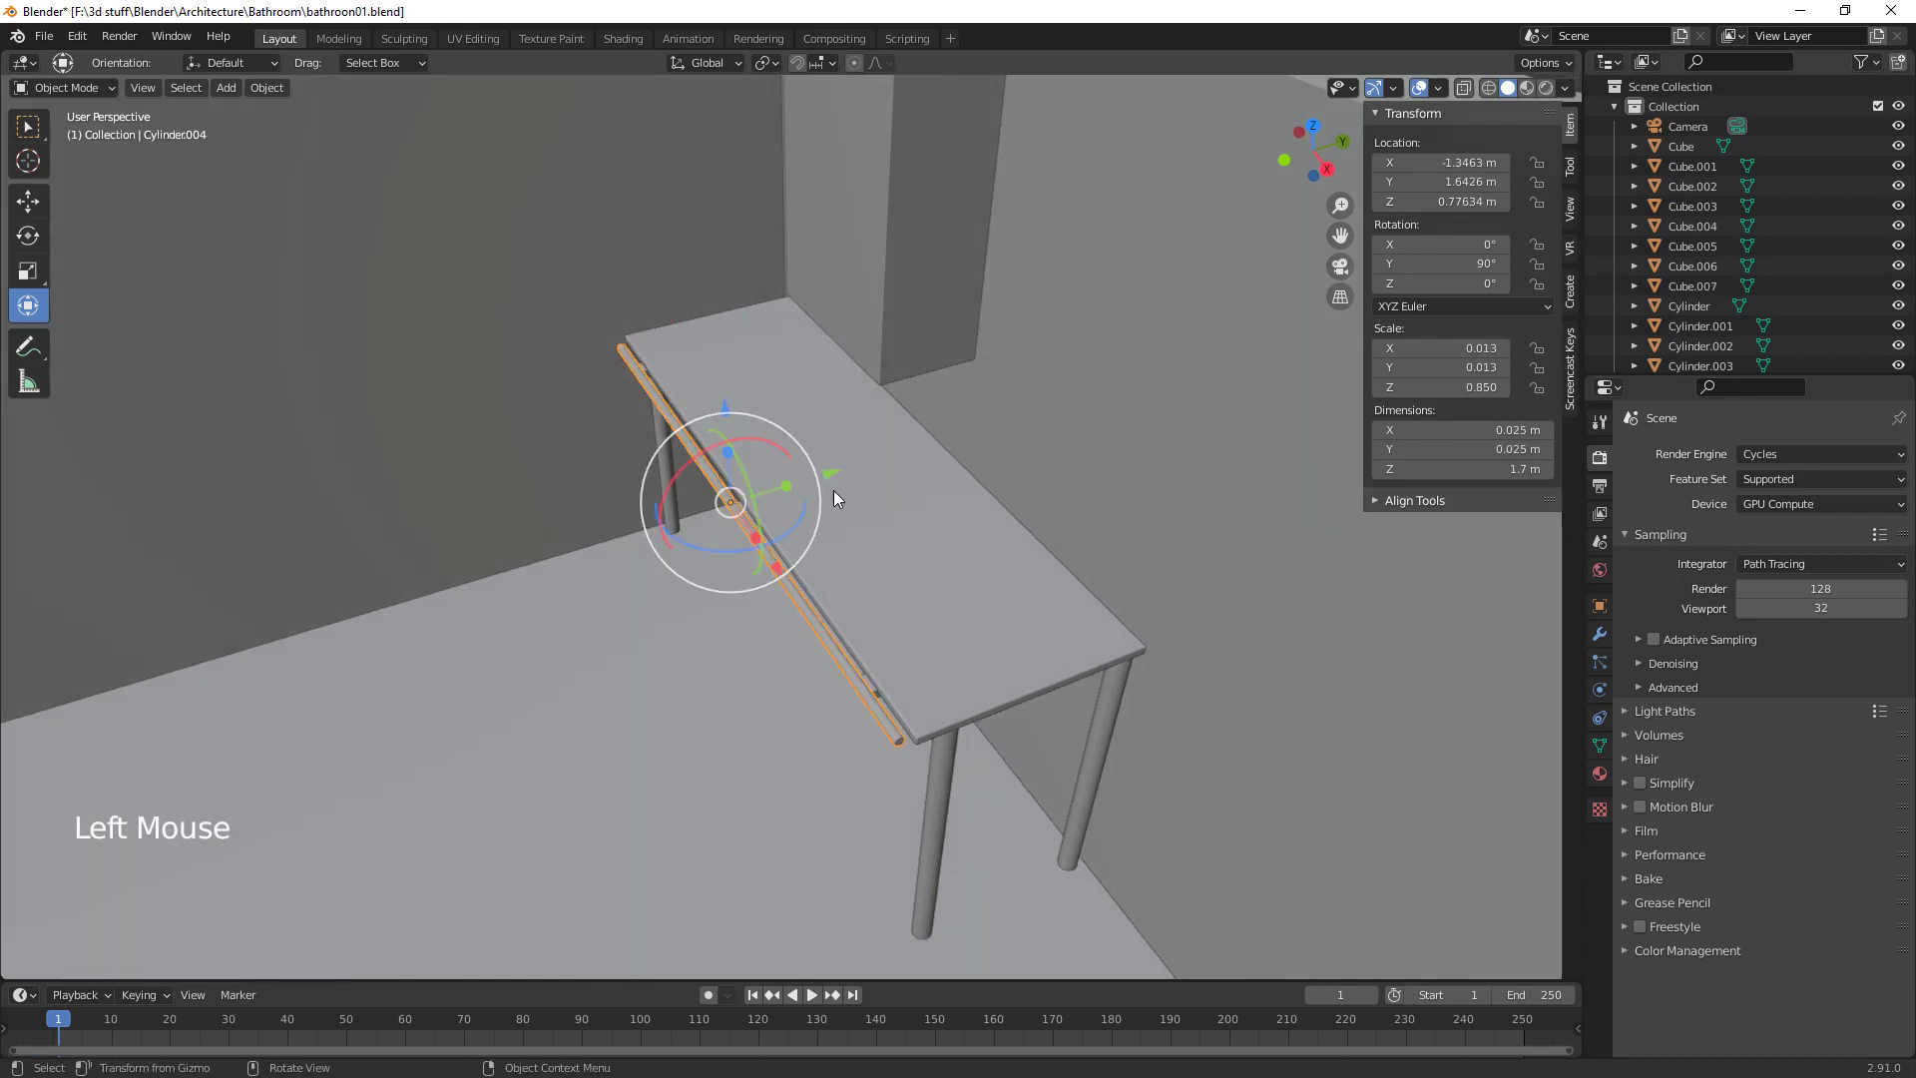
left_click(841, 479)
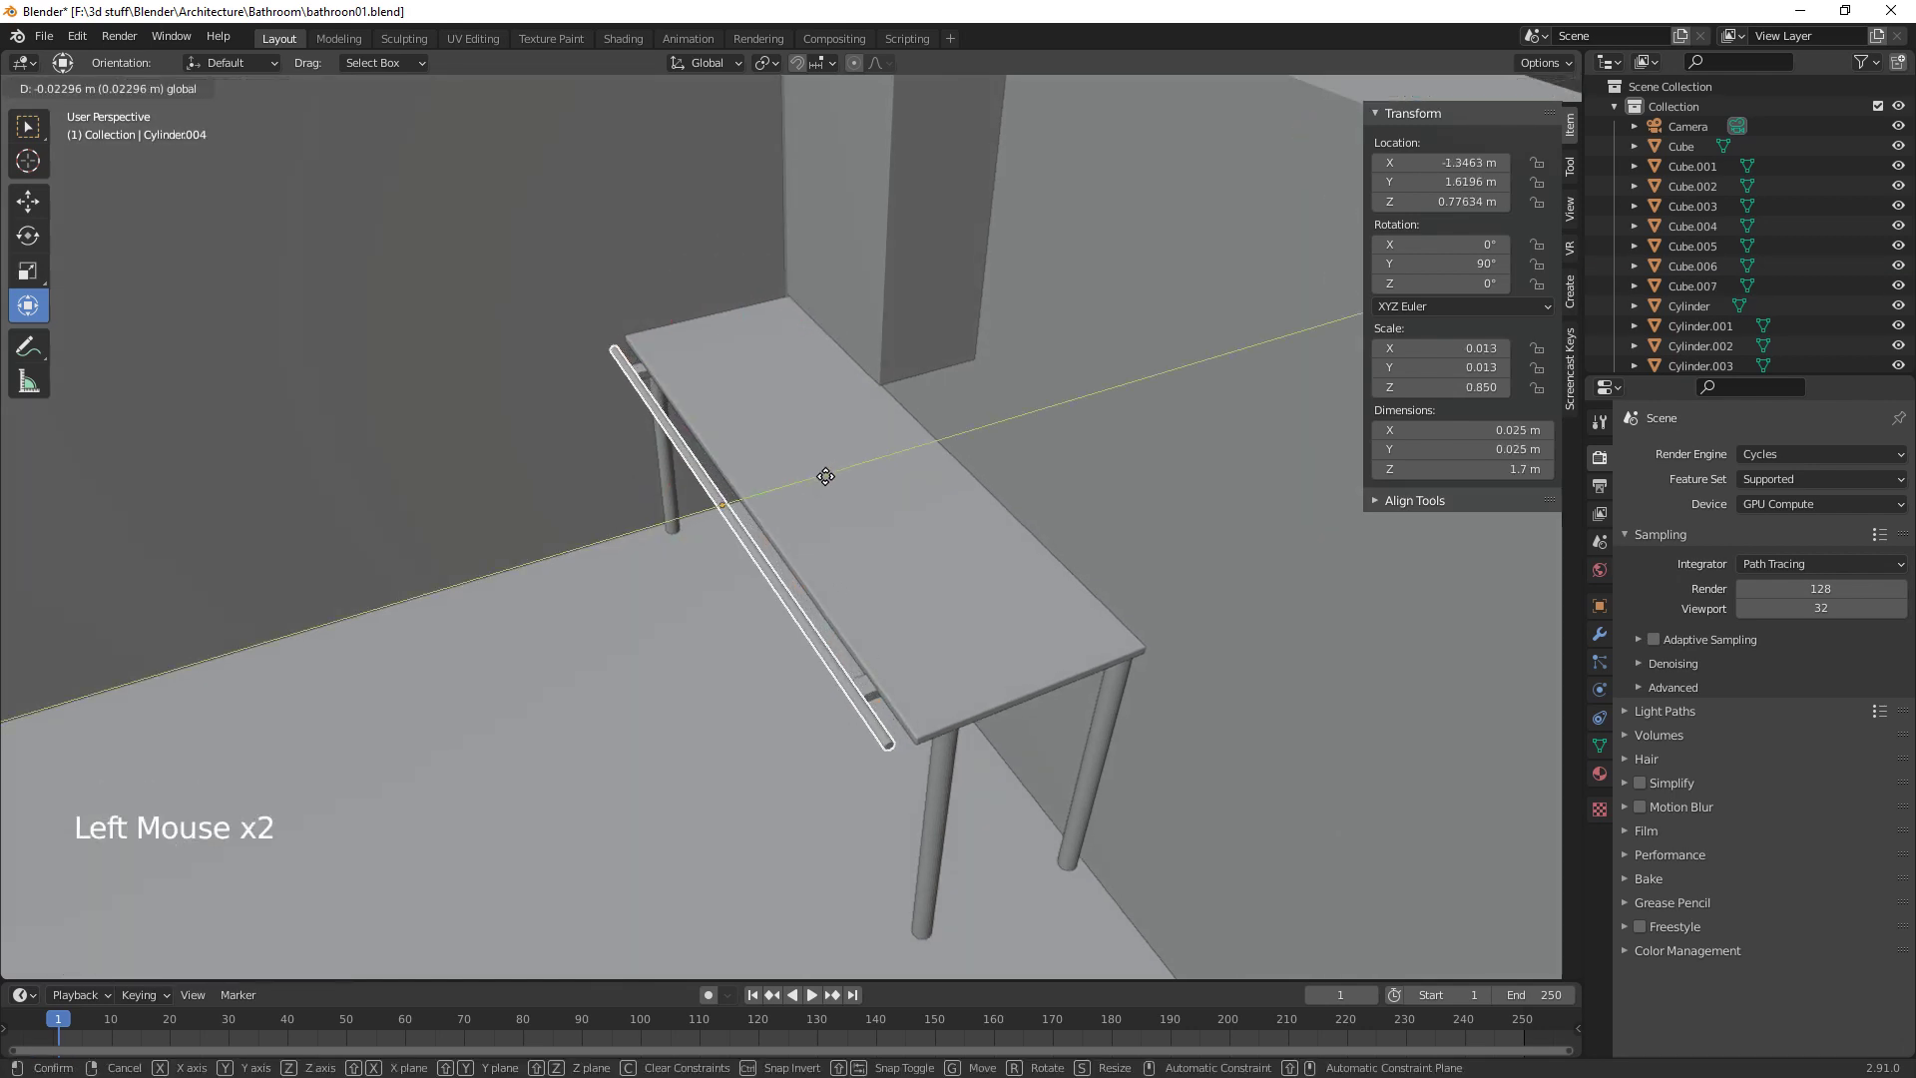
left_click(870, 693)
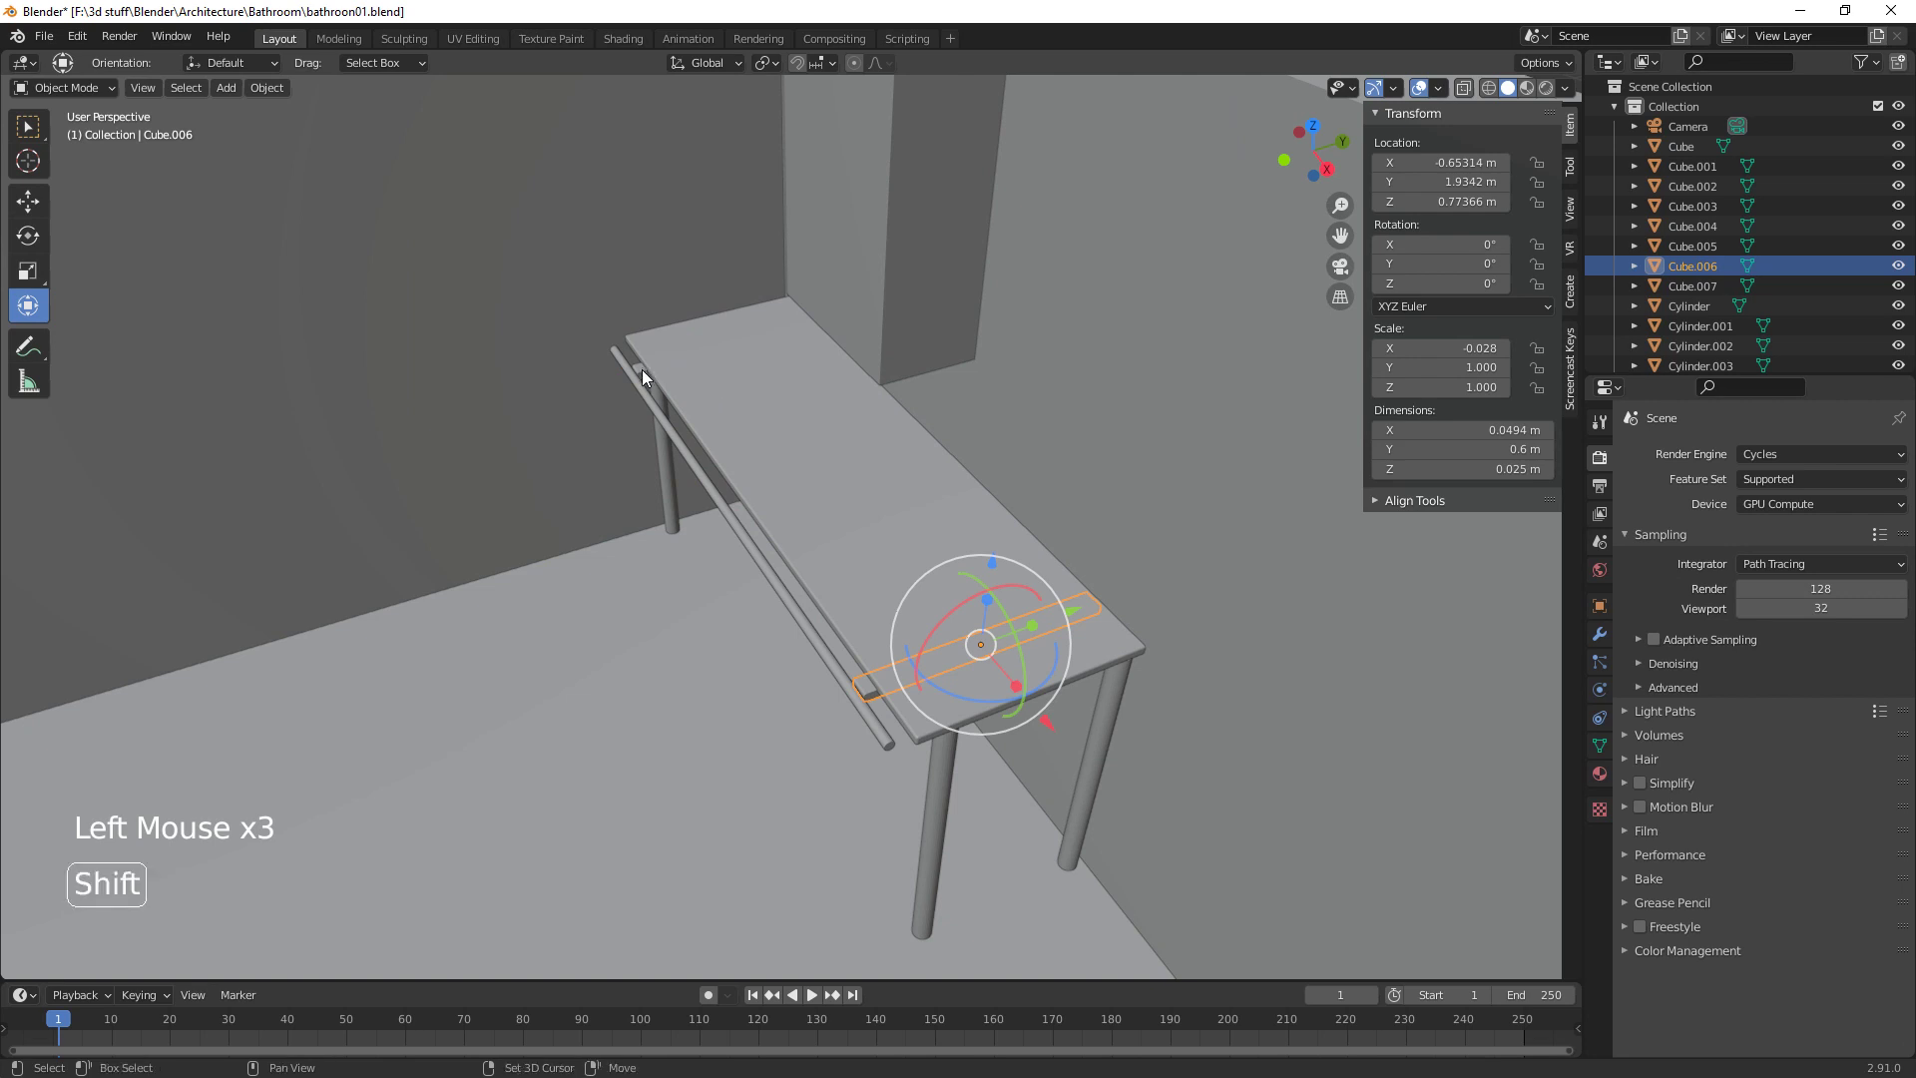
Nudge the front rod and both end slats back on Y, then pick one slat for the next copy
left_click(645, 376)
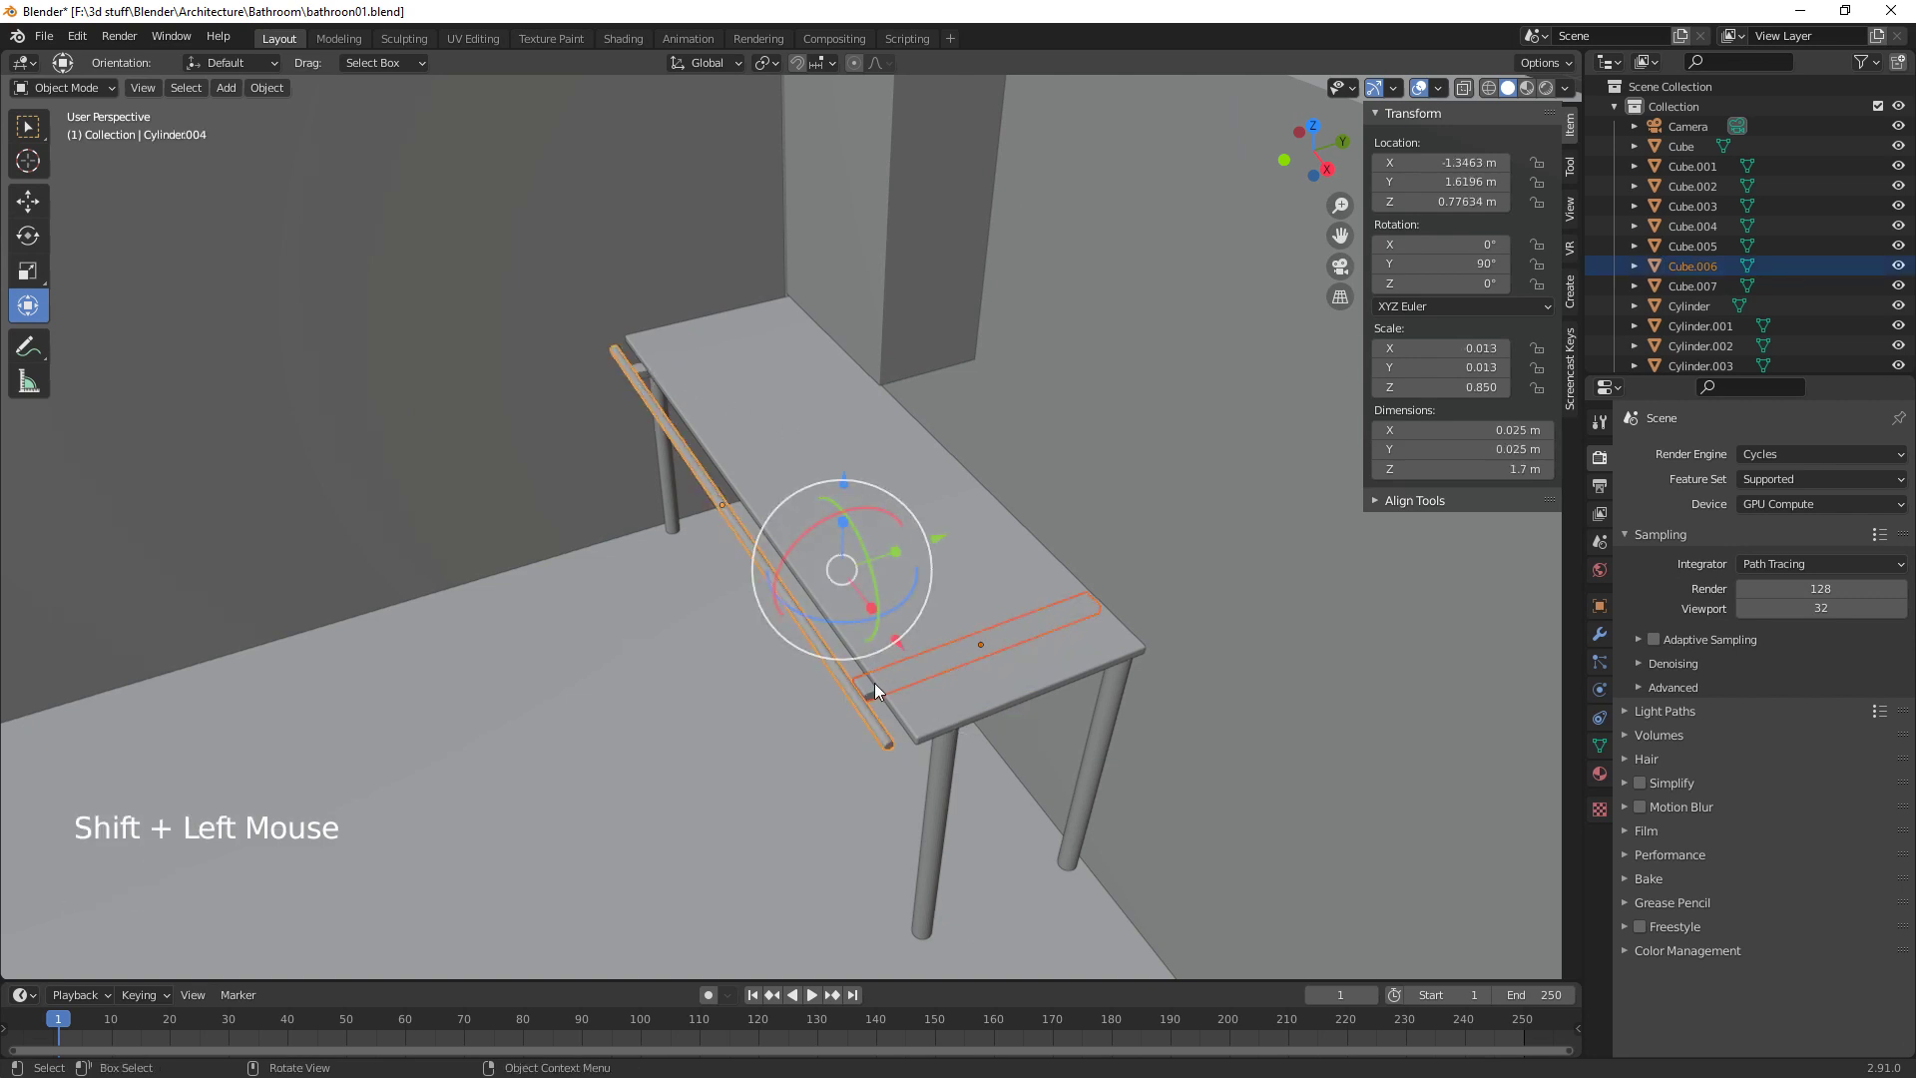
left_click(873, 691)
left_click(644, 372)
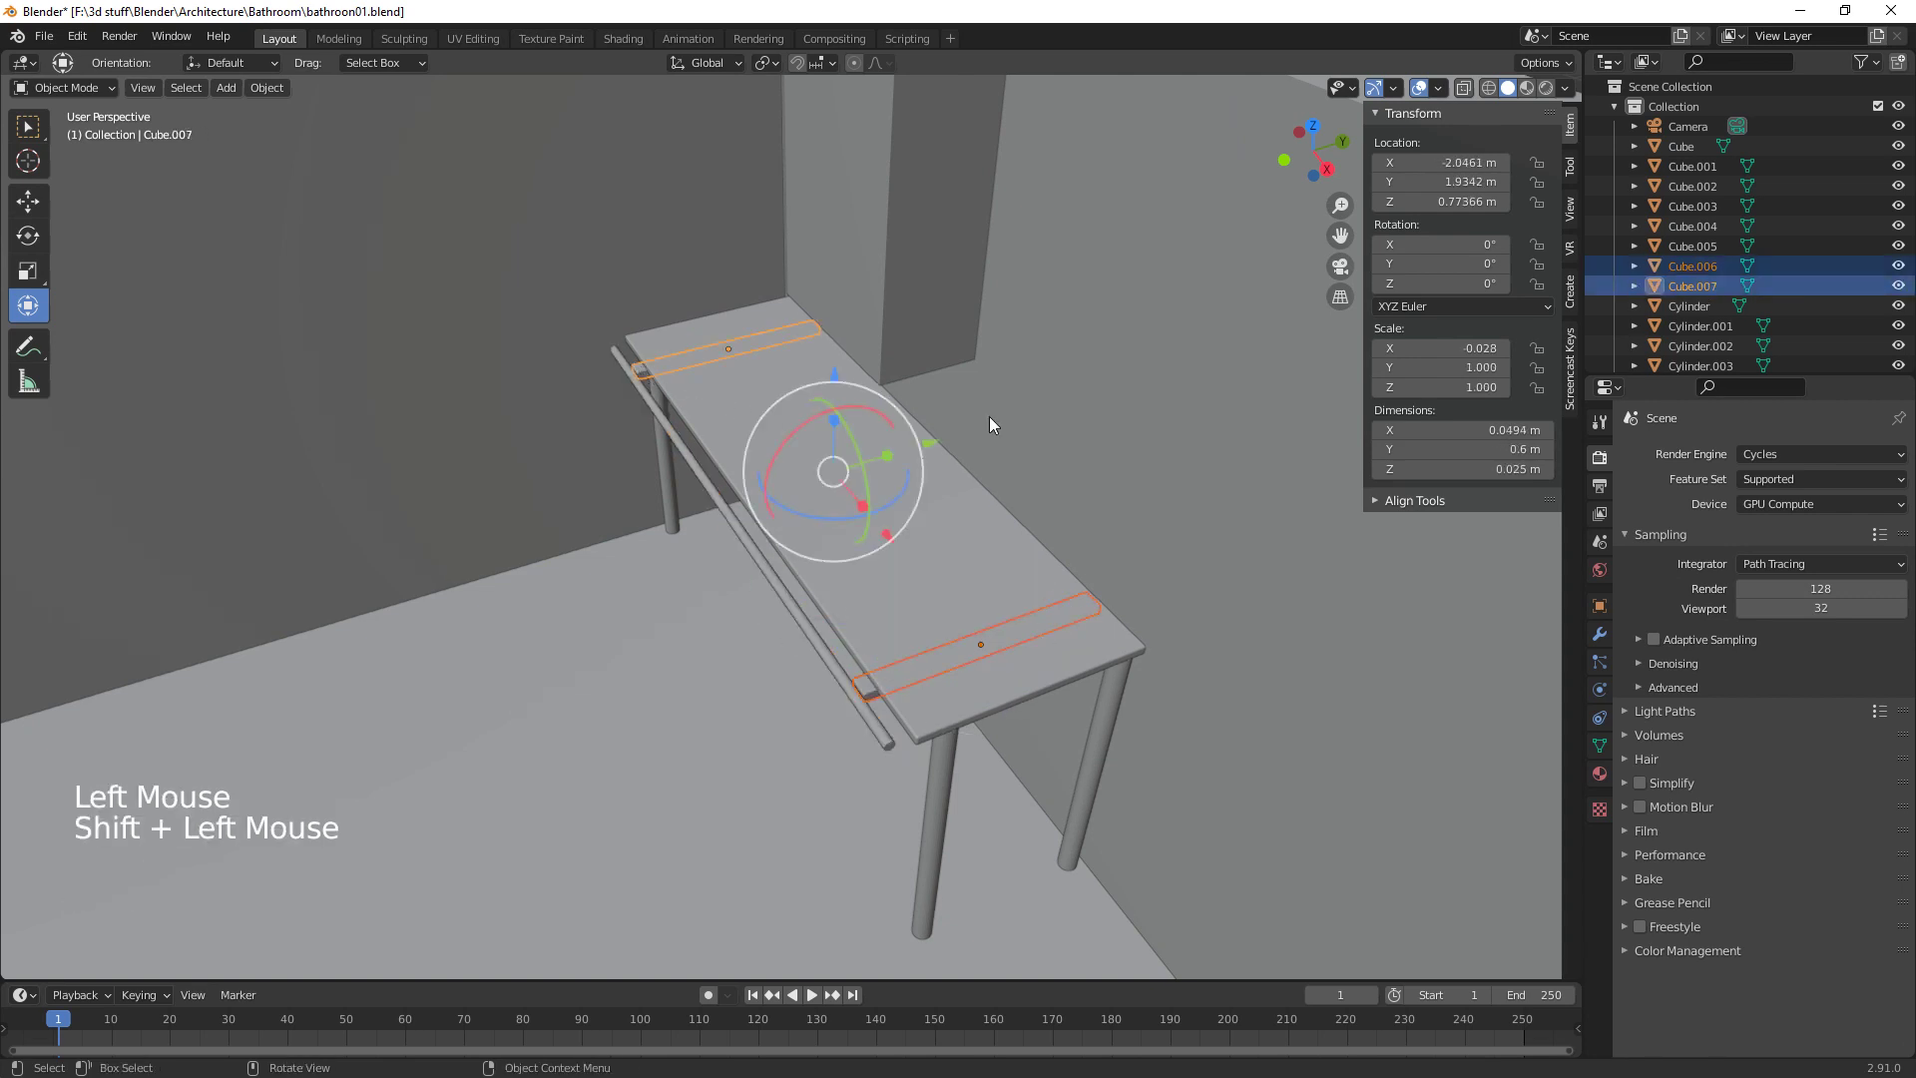
left_click(937, 443)
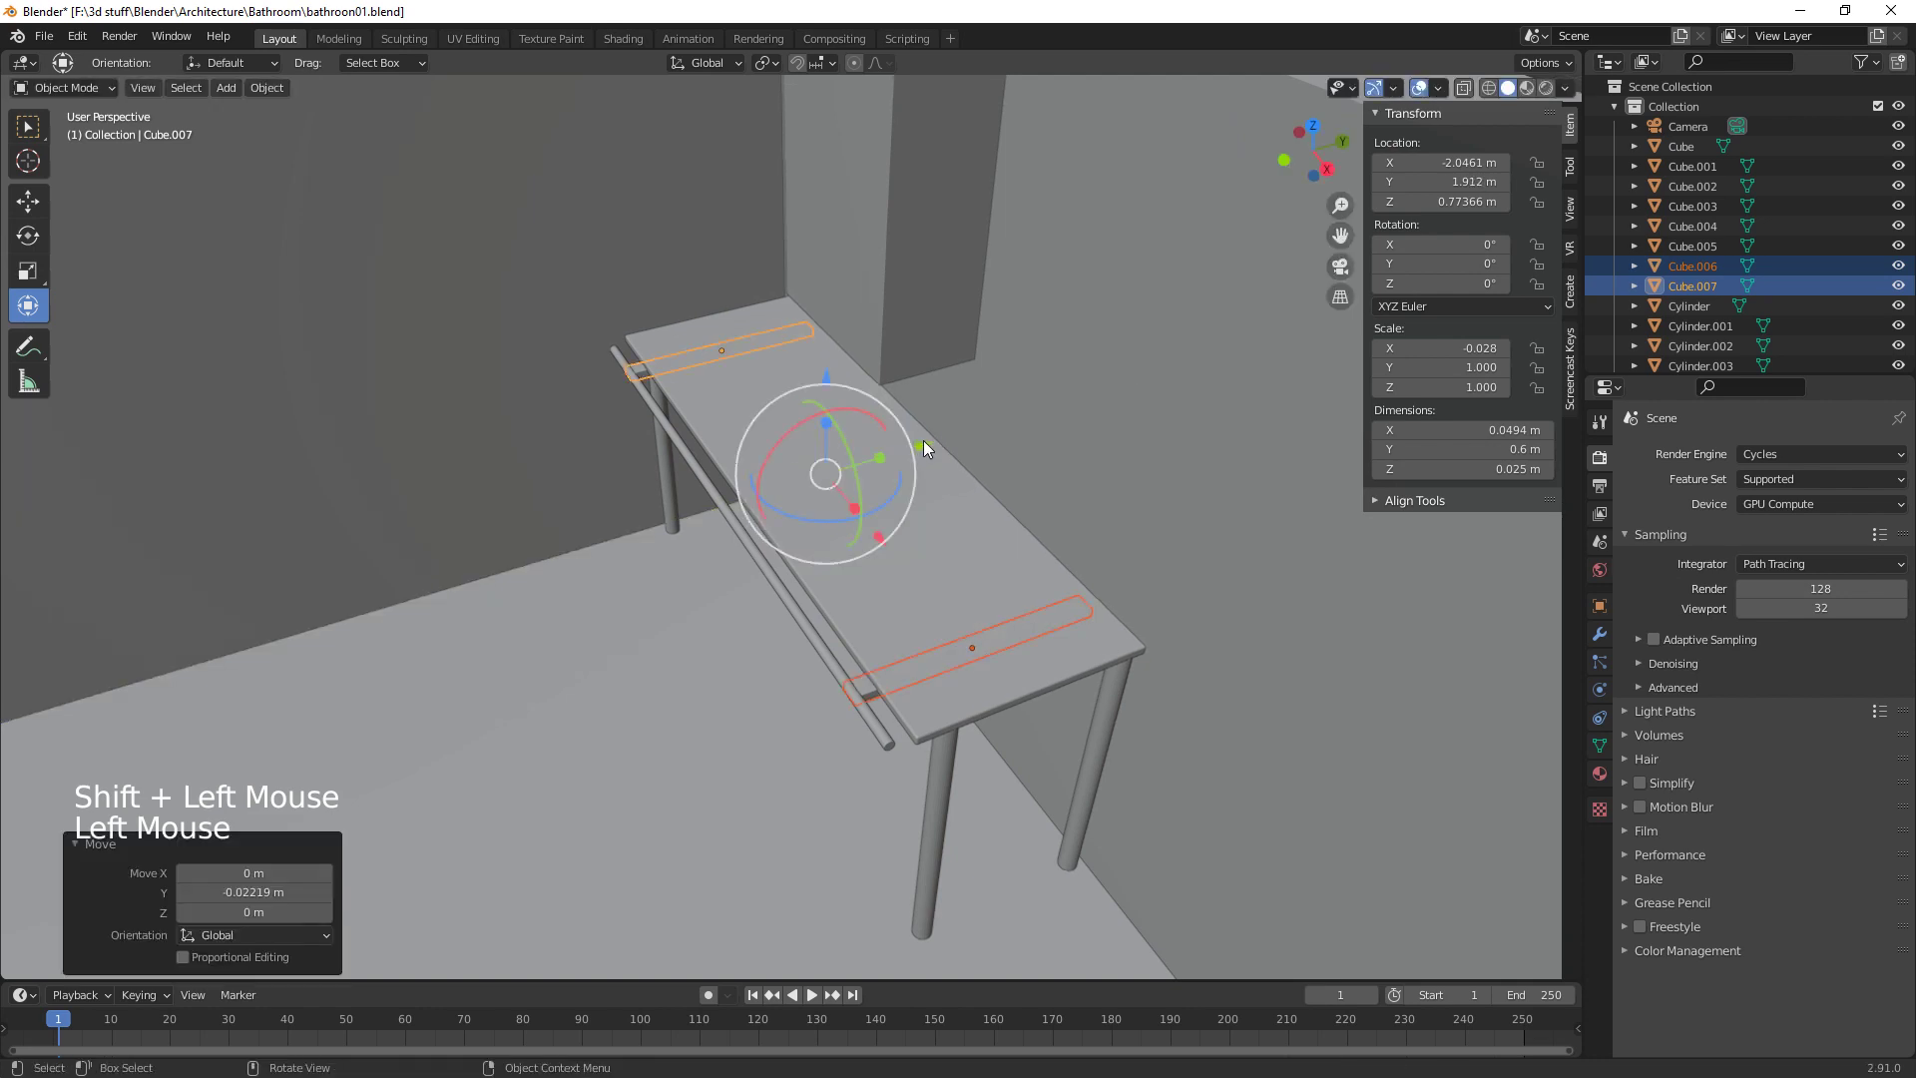
middle_click(1033, 670)
middle_click(979, 657)
middle_click(956, 725)
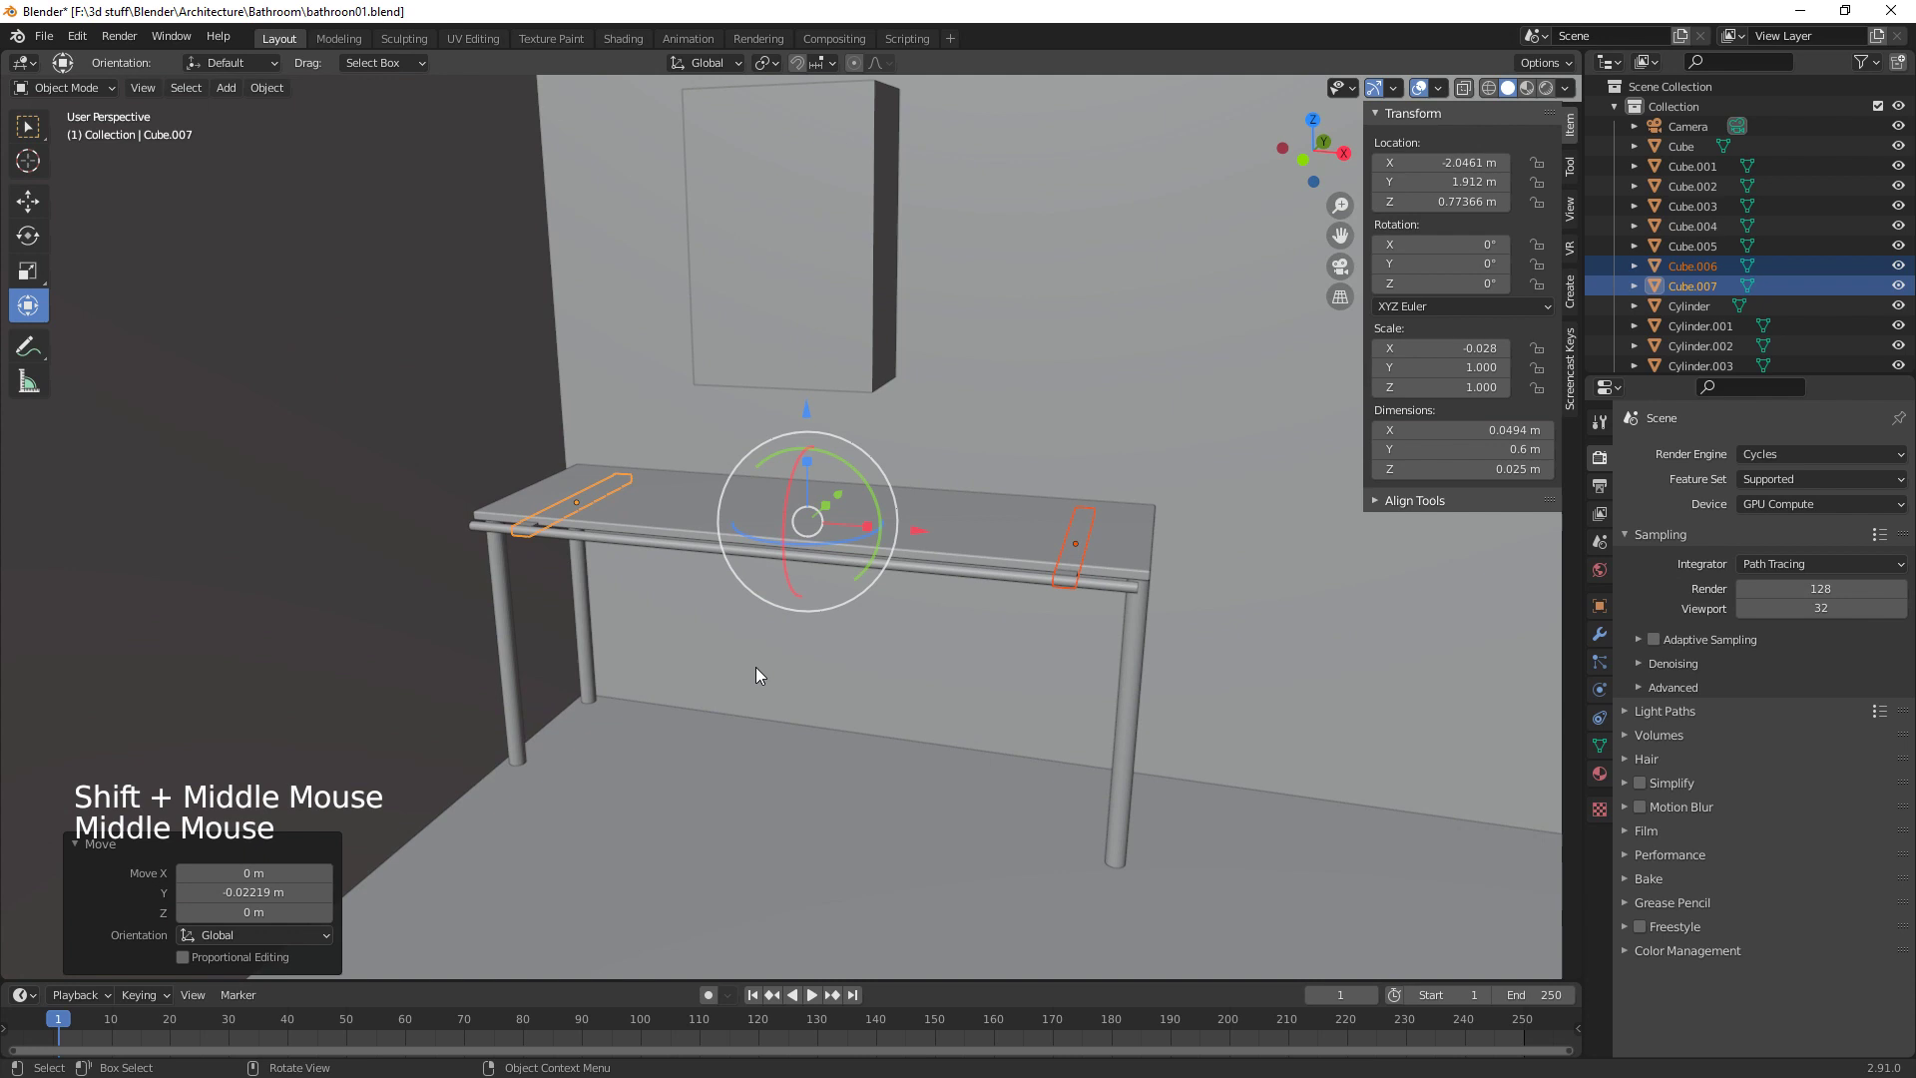
middle_click(951, 672)
middle_click(866, 645)
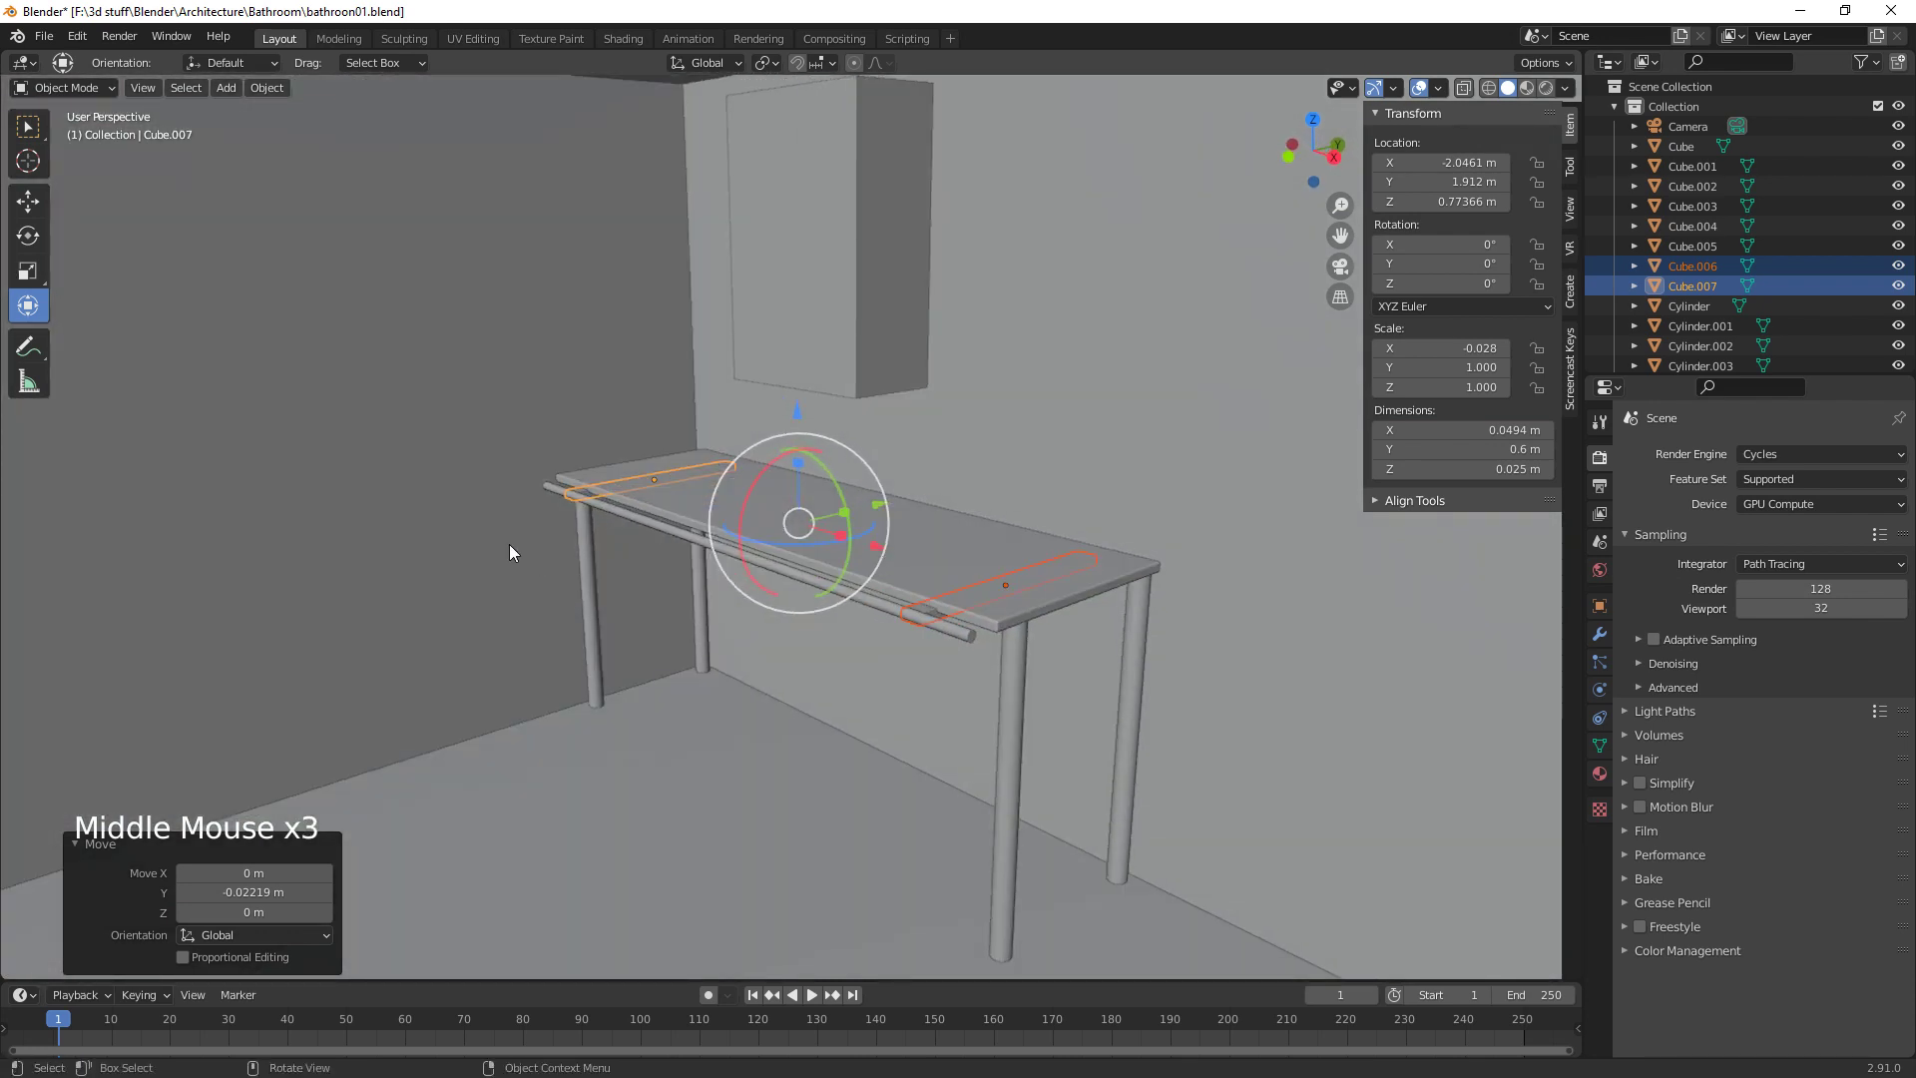
left_click(571, 504)
left_click(586, 494)
Duplicate the slat, turn it a quarter turn, thin it into a long bar and drop it to floor level
key("shift+d")
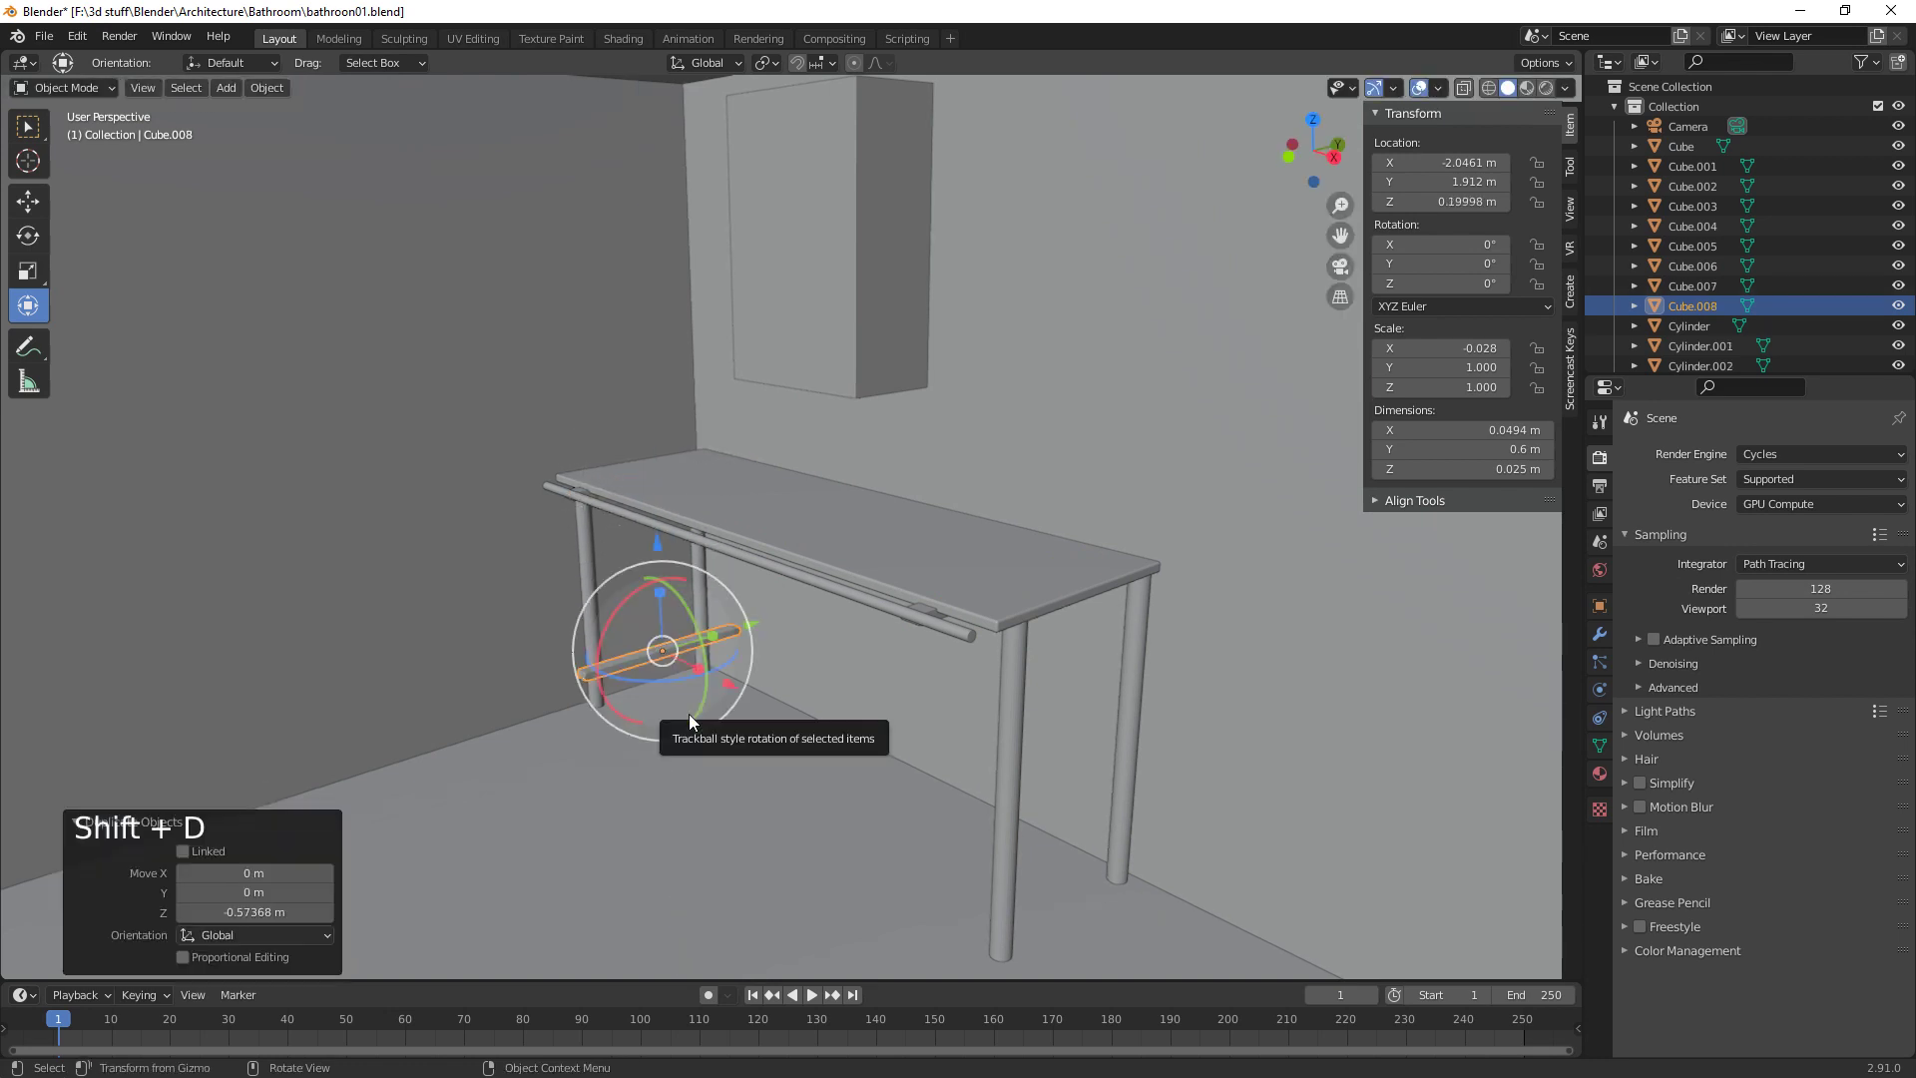
key("r")
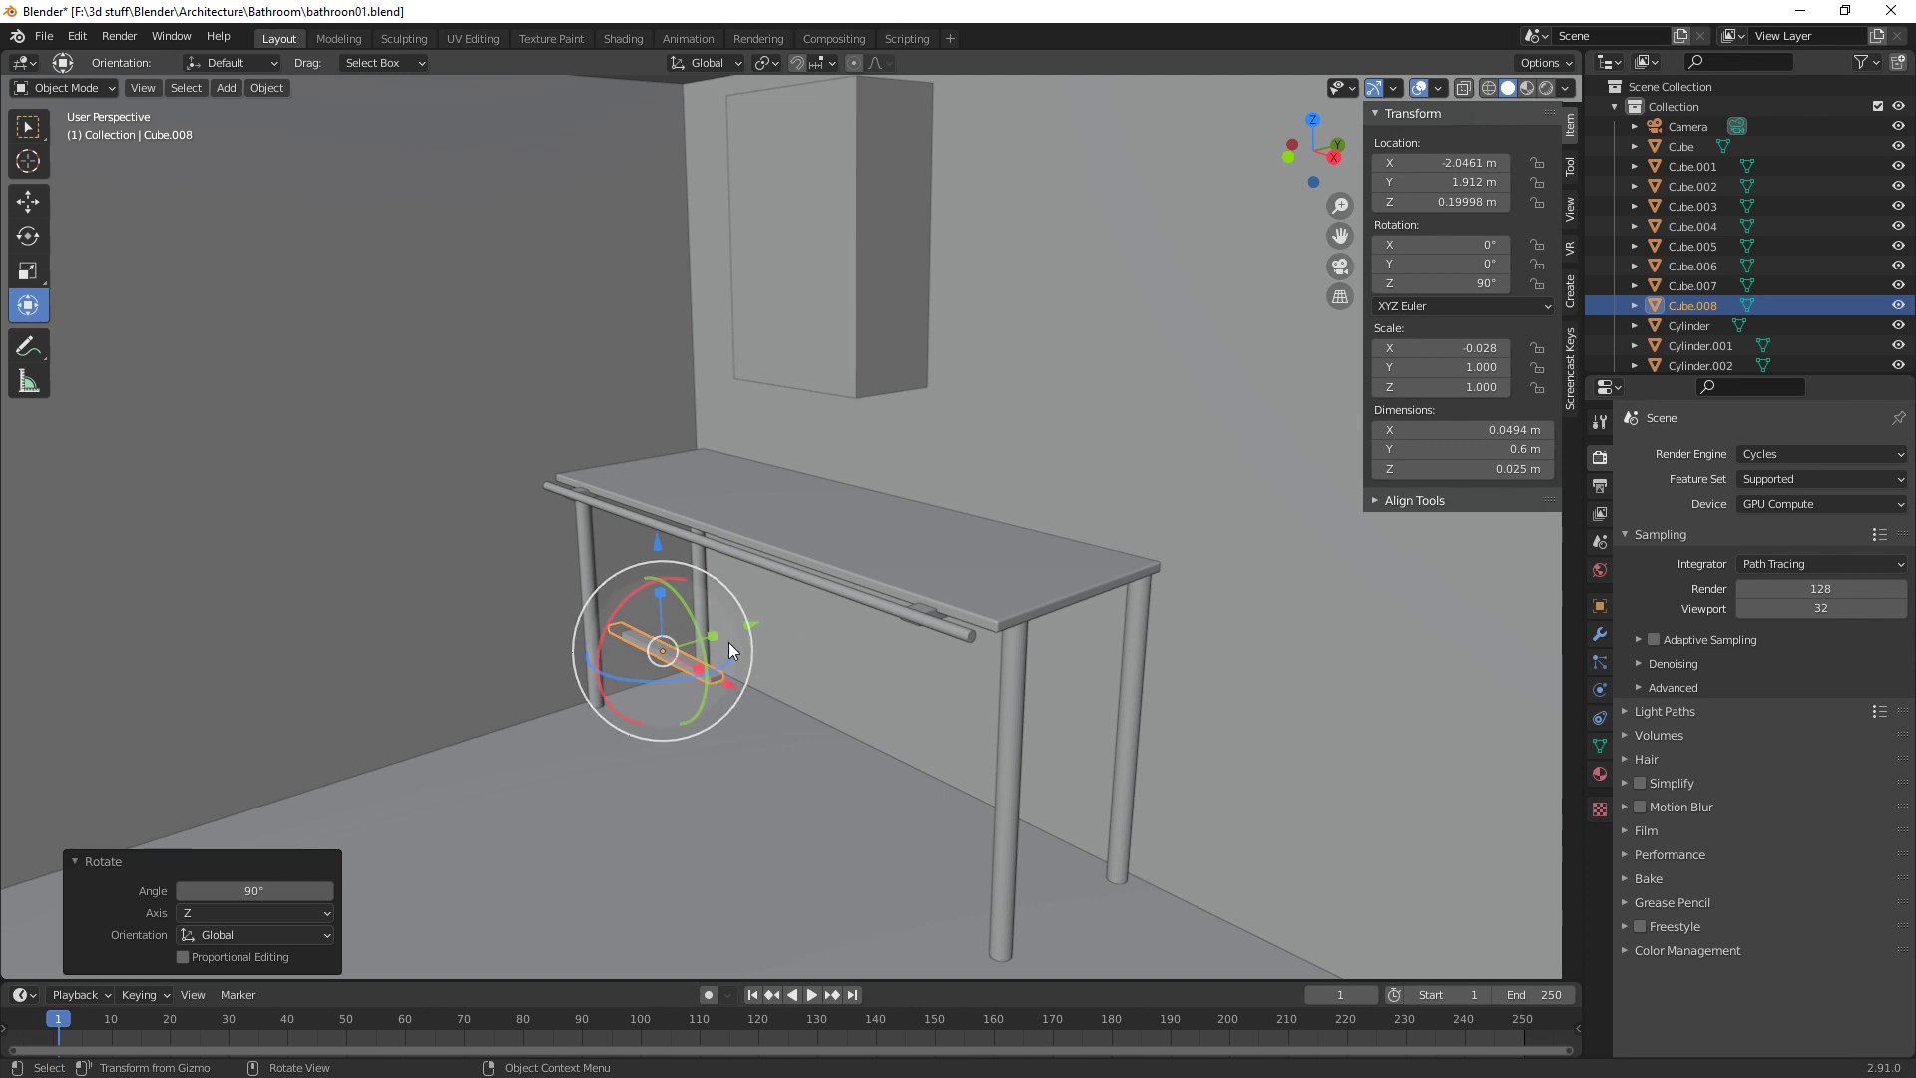
left_click(714, 640)
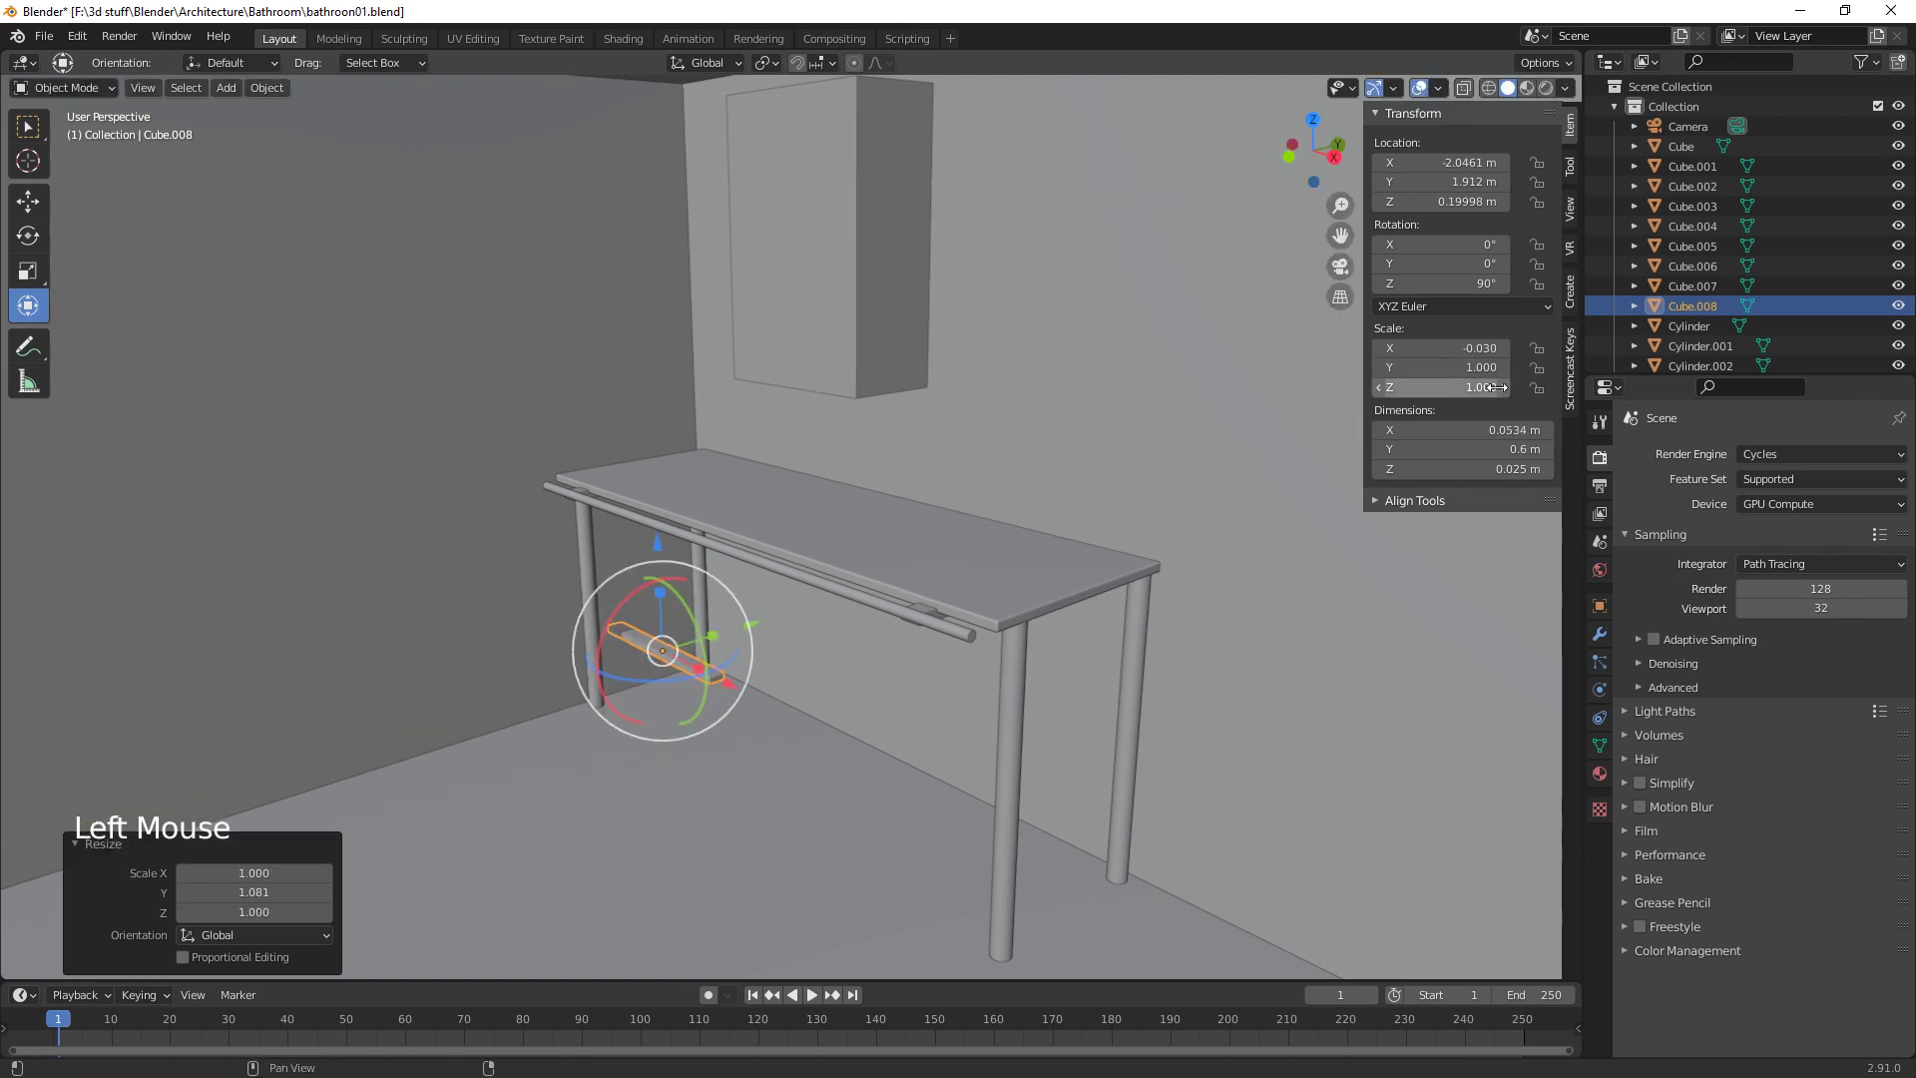
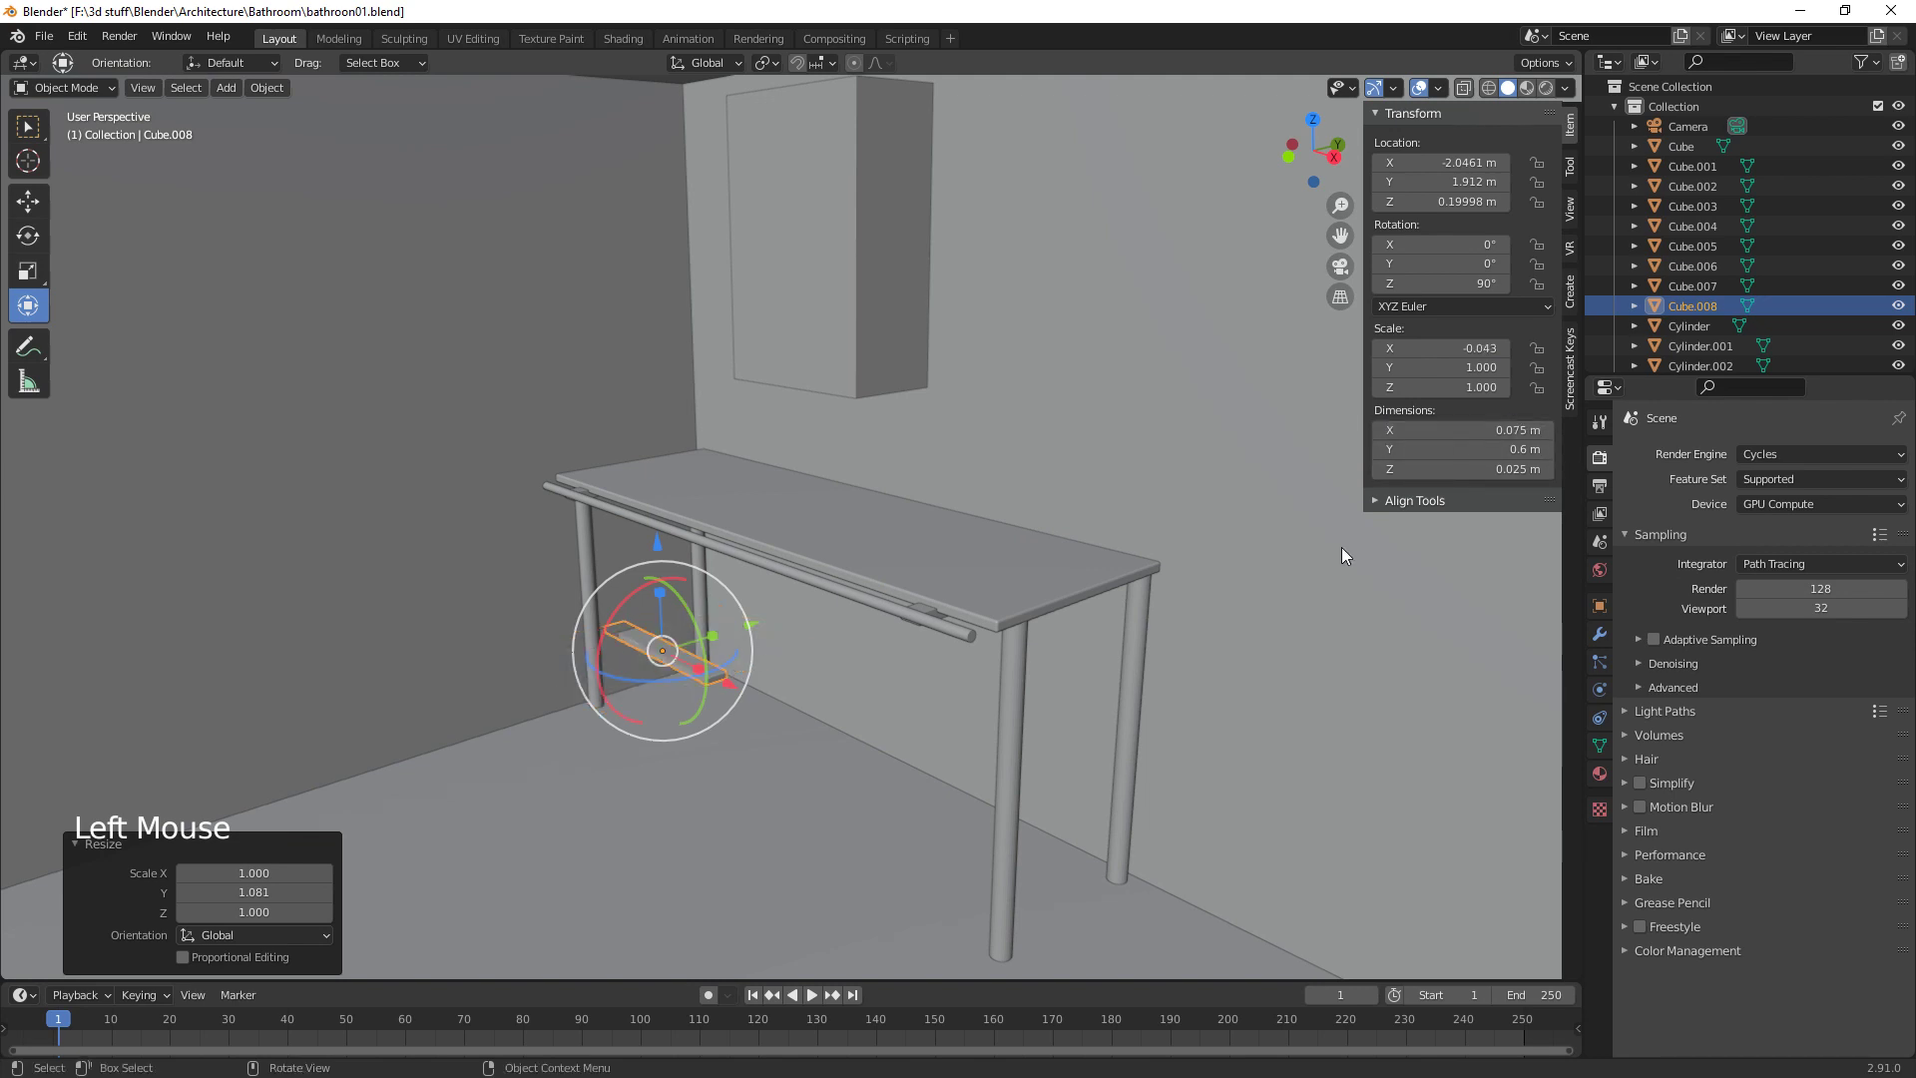
left_click(738, 688)
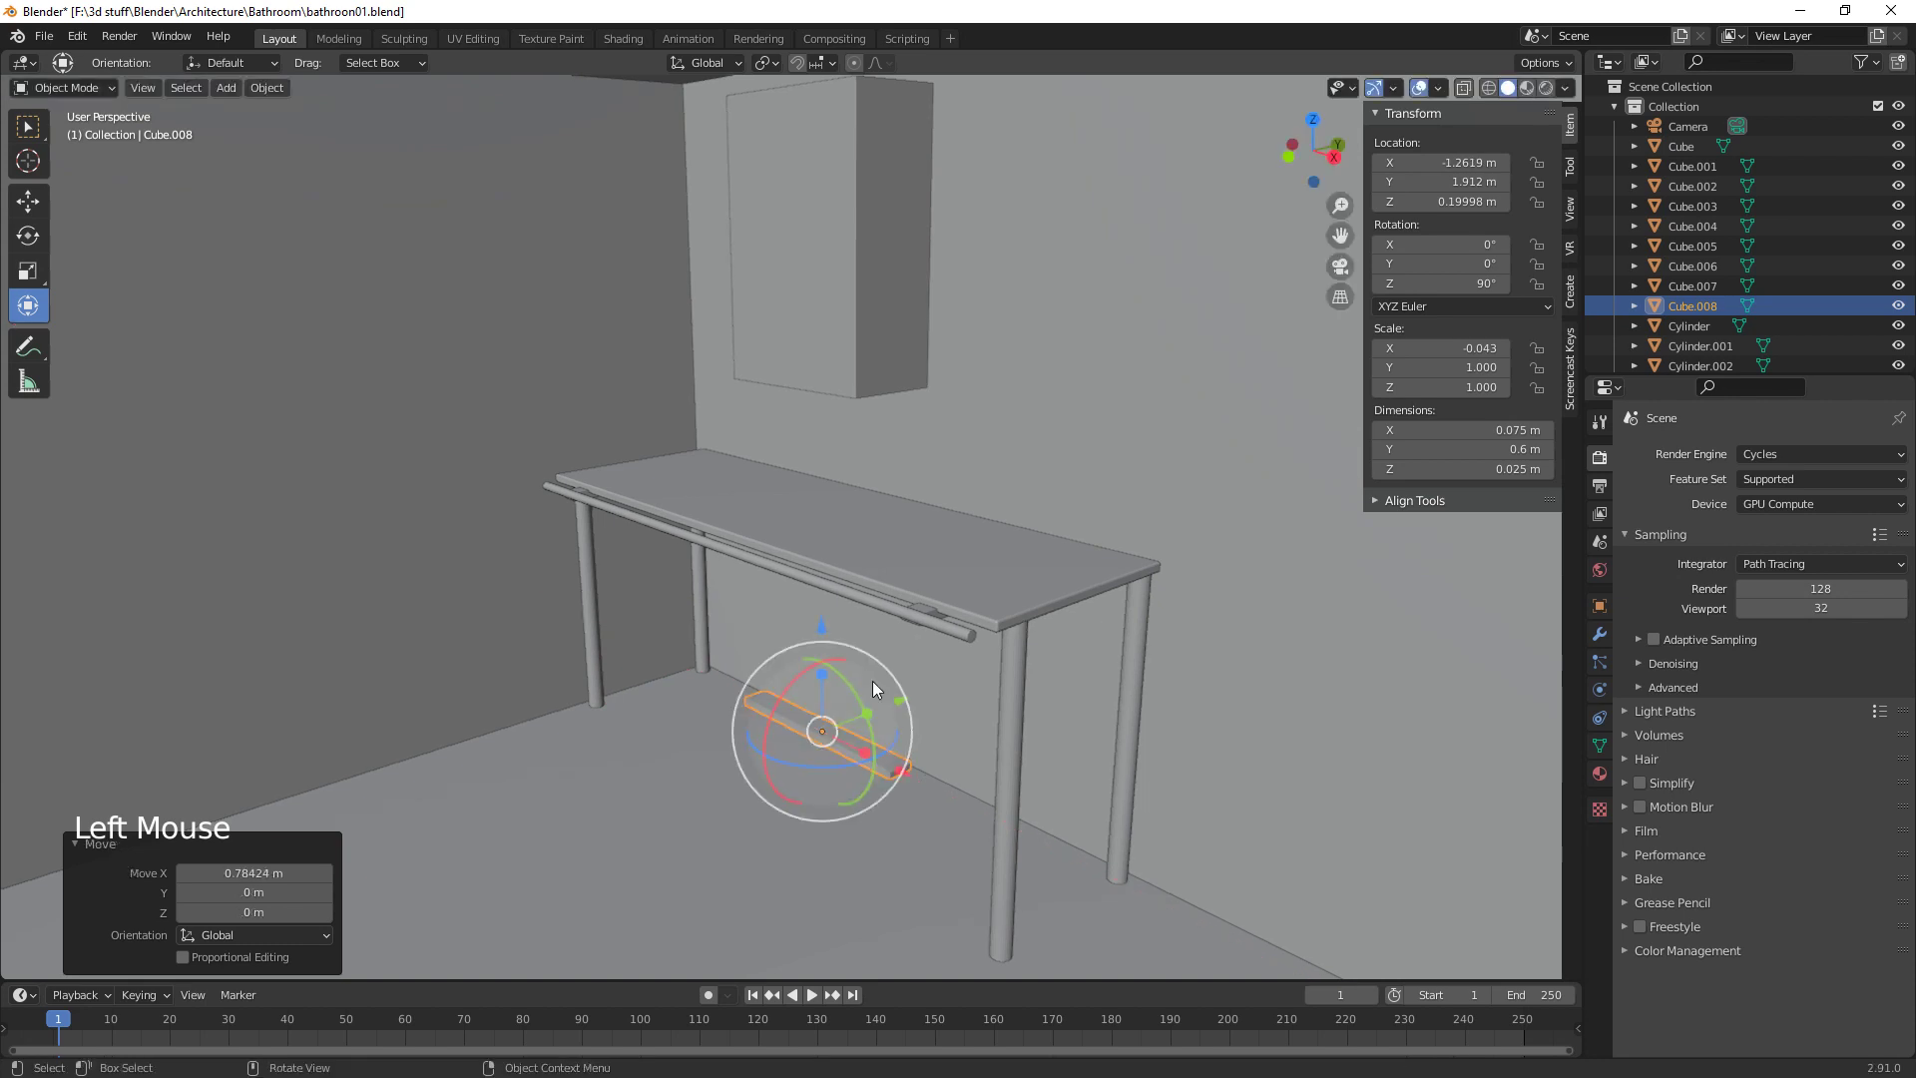
left_click(824, 625)
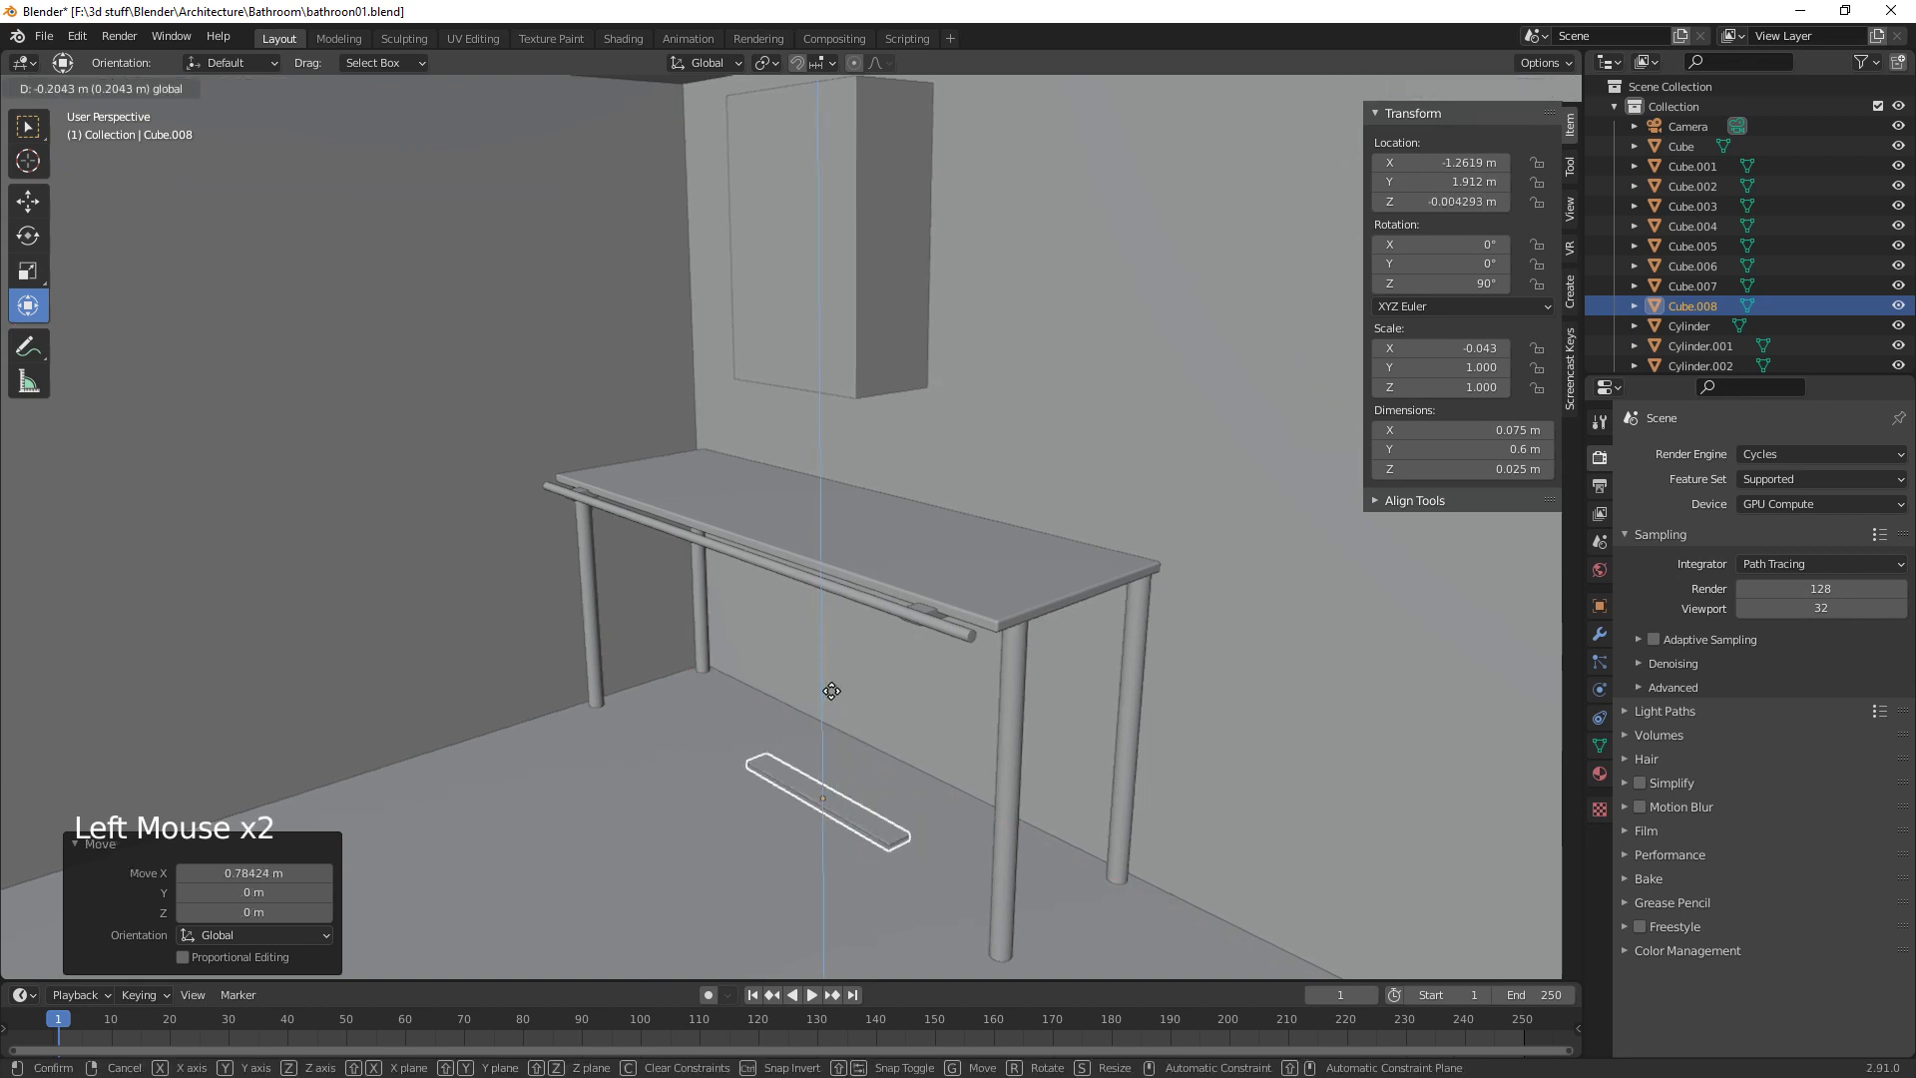
left_click(903, 767)
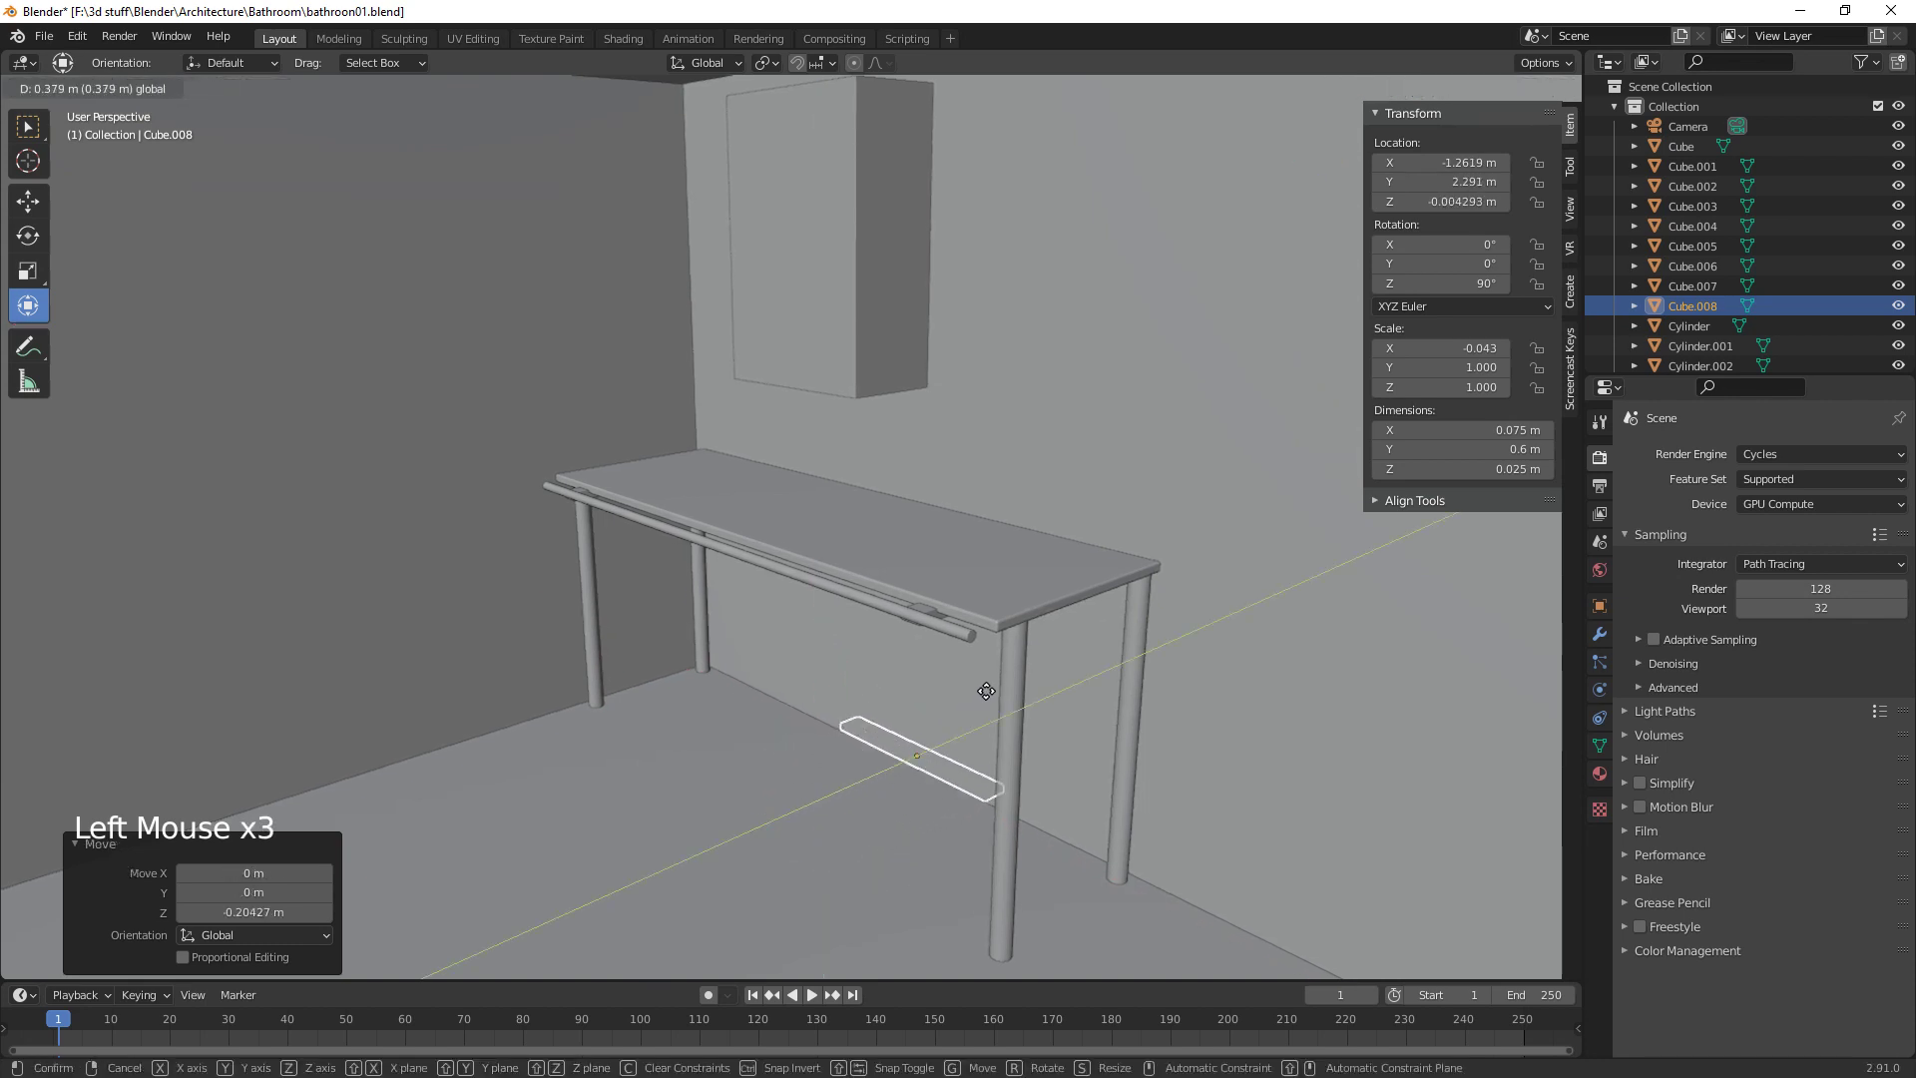
Slide the roughly 1.77 m bar toward the wall so it runs between the counter legs
middle_click(998, 814)
left_click(870, 653)
left_click(928, 747)
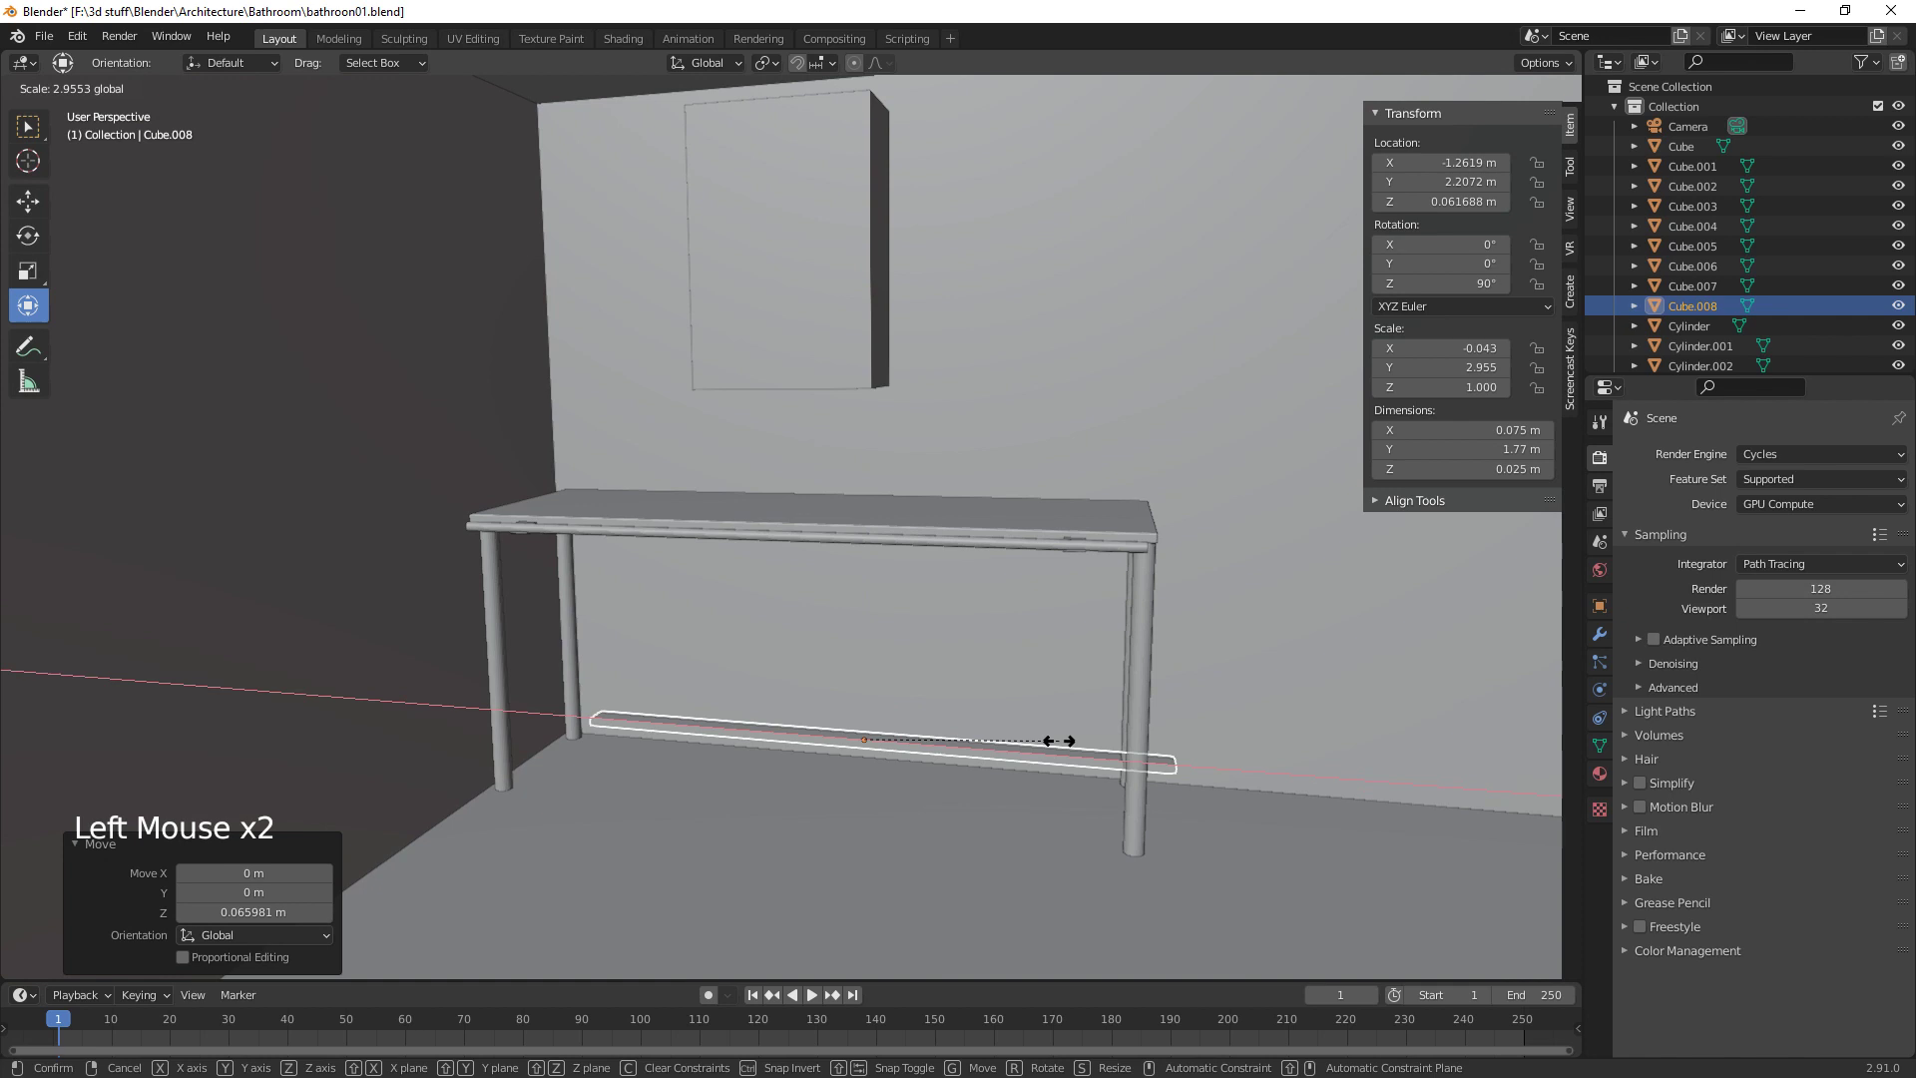
left_click(979, 757)
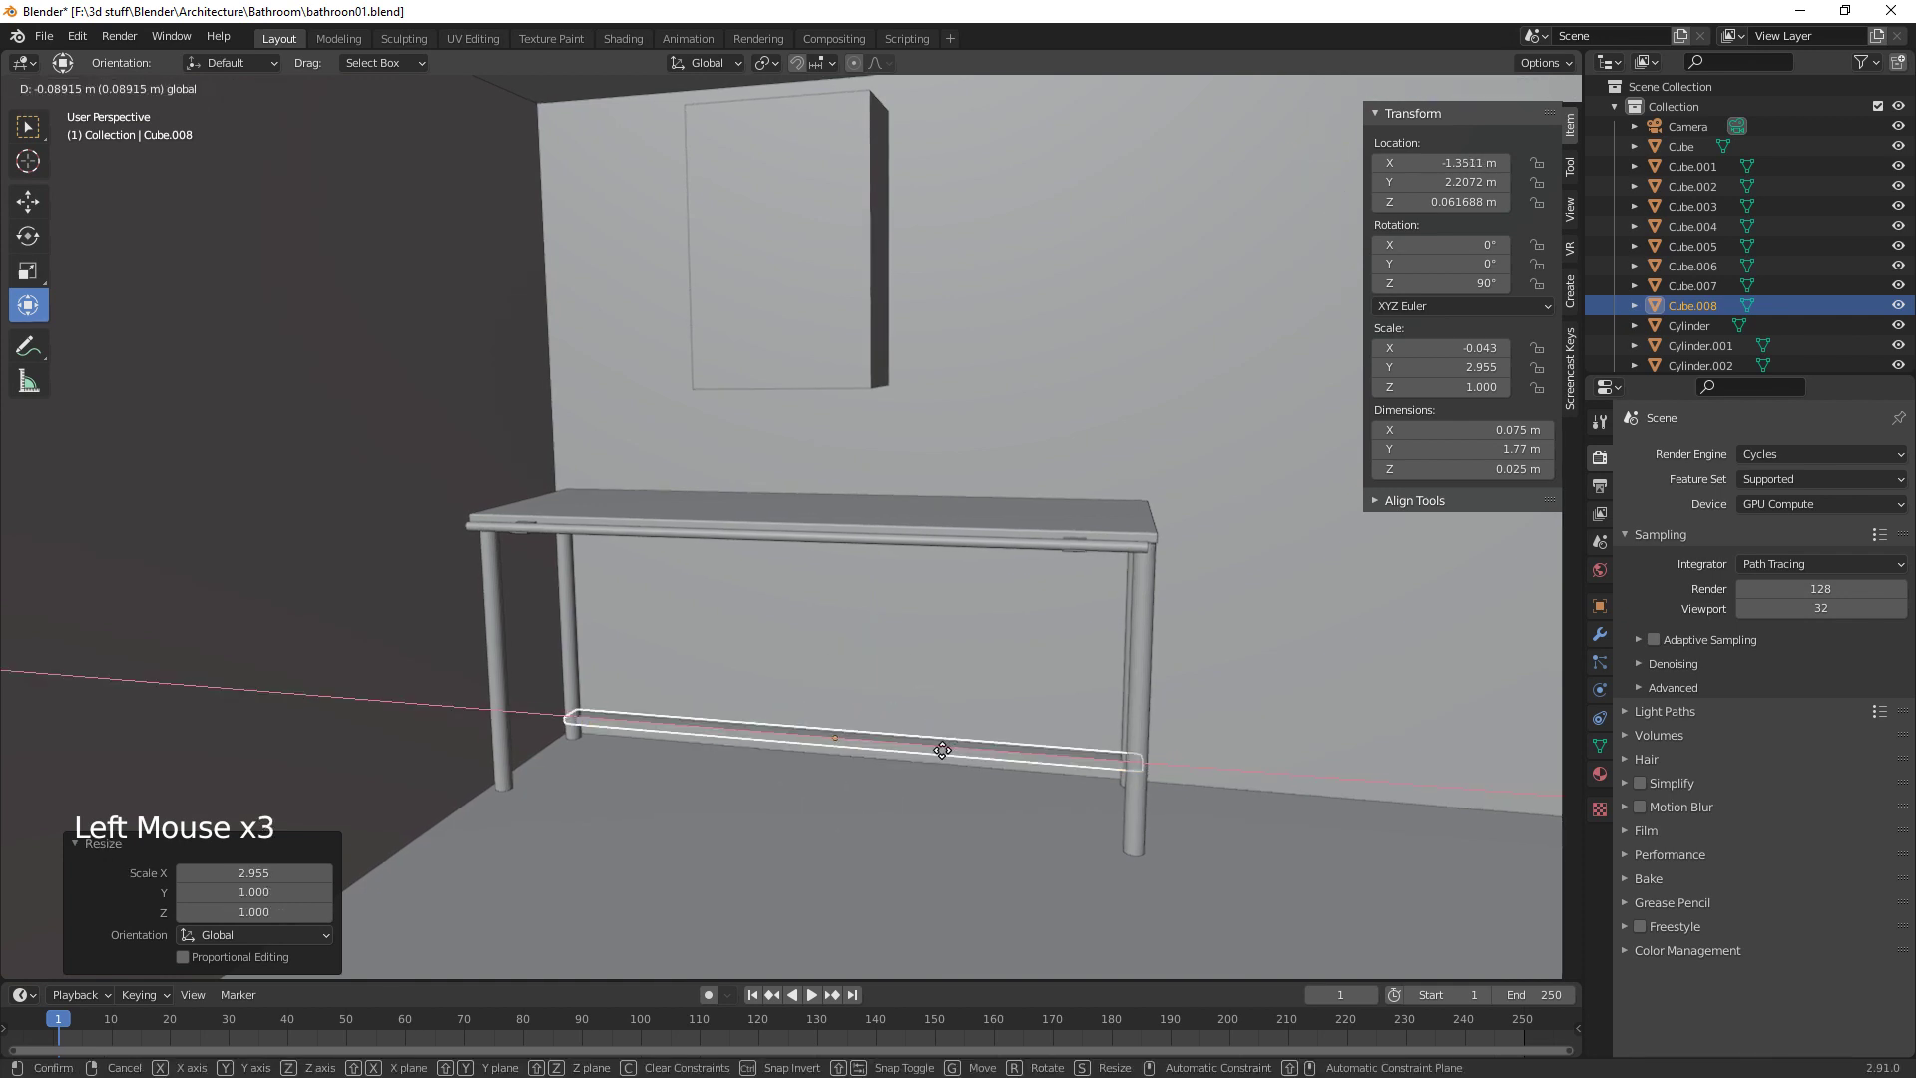
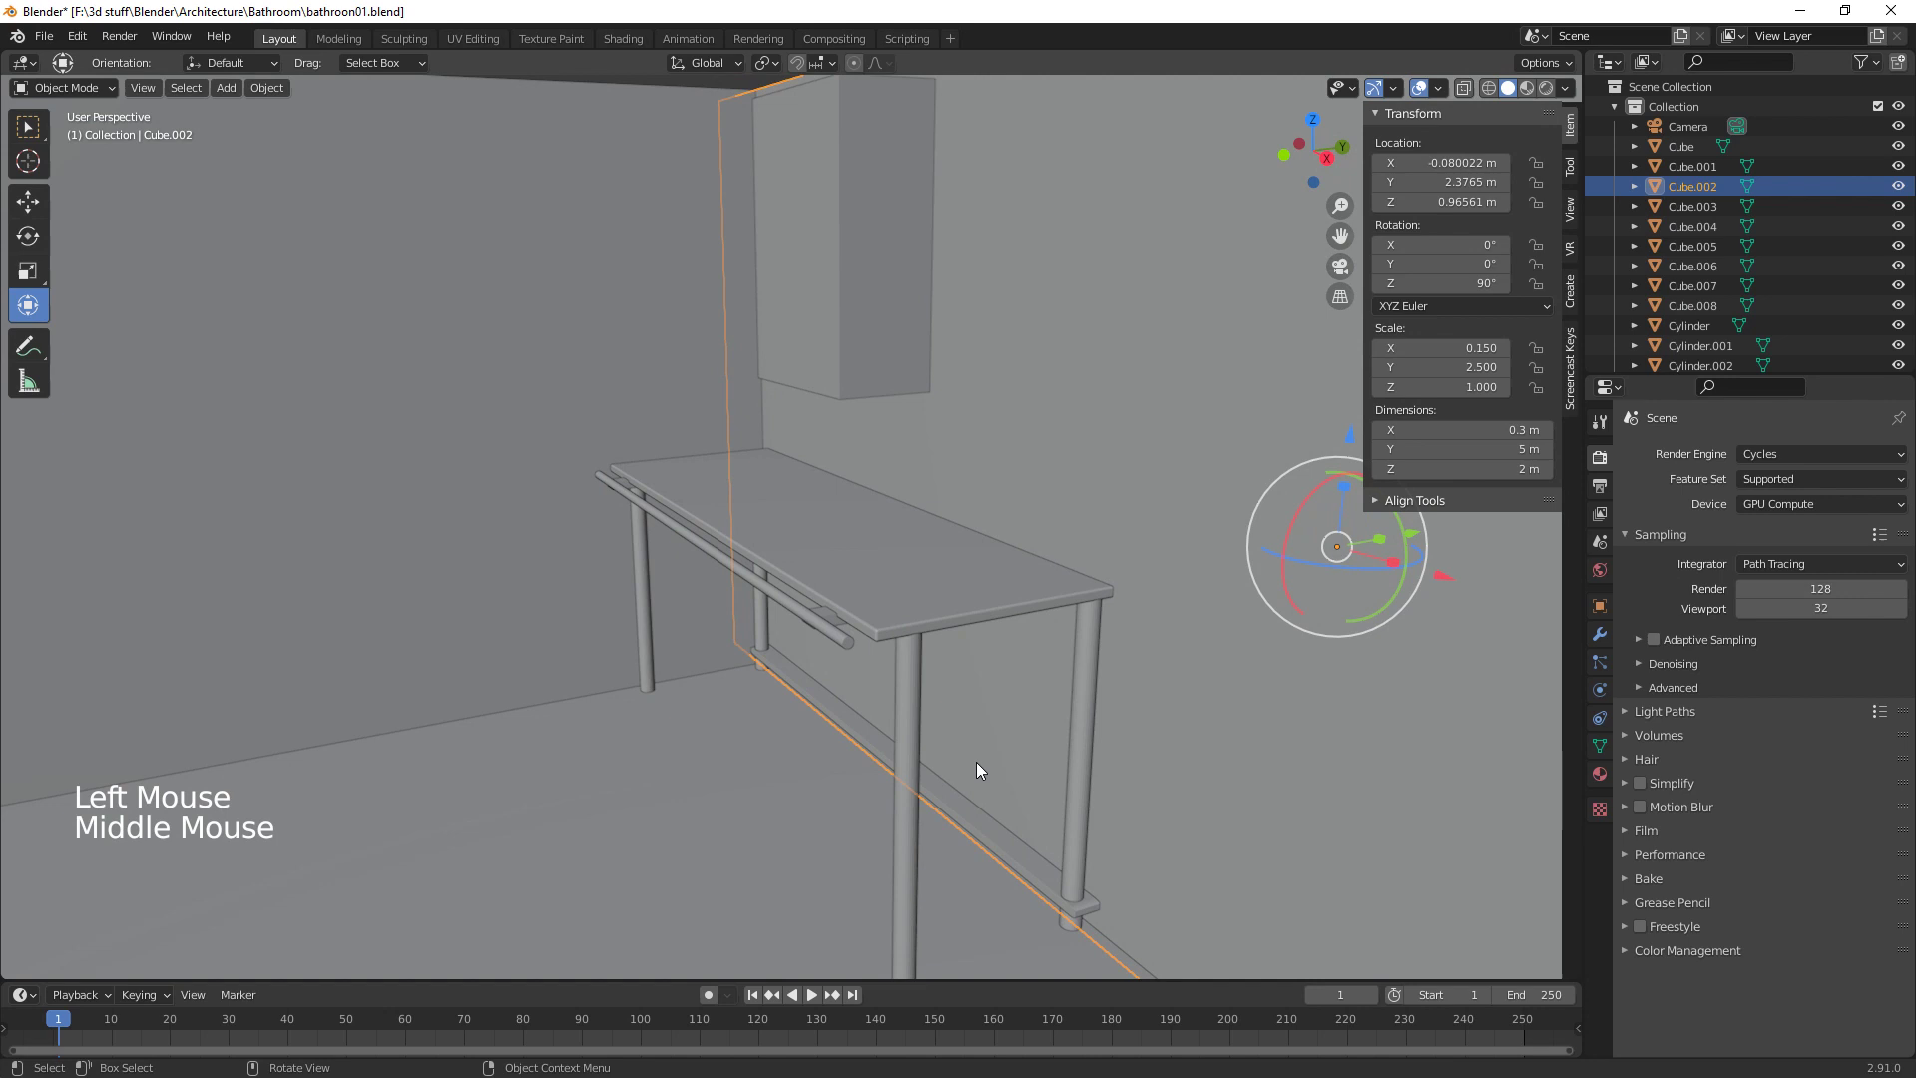
Duplicate the lower bar and move the copy along Y to form the rail on the opposite side
left_click(985, 821)
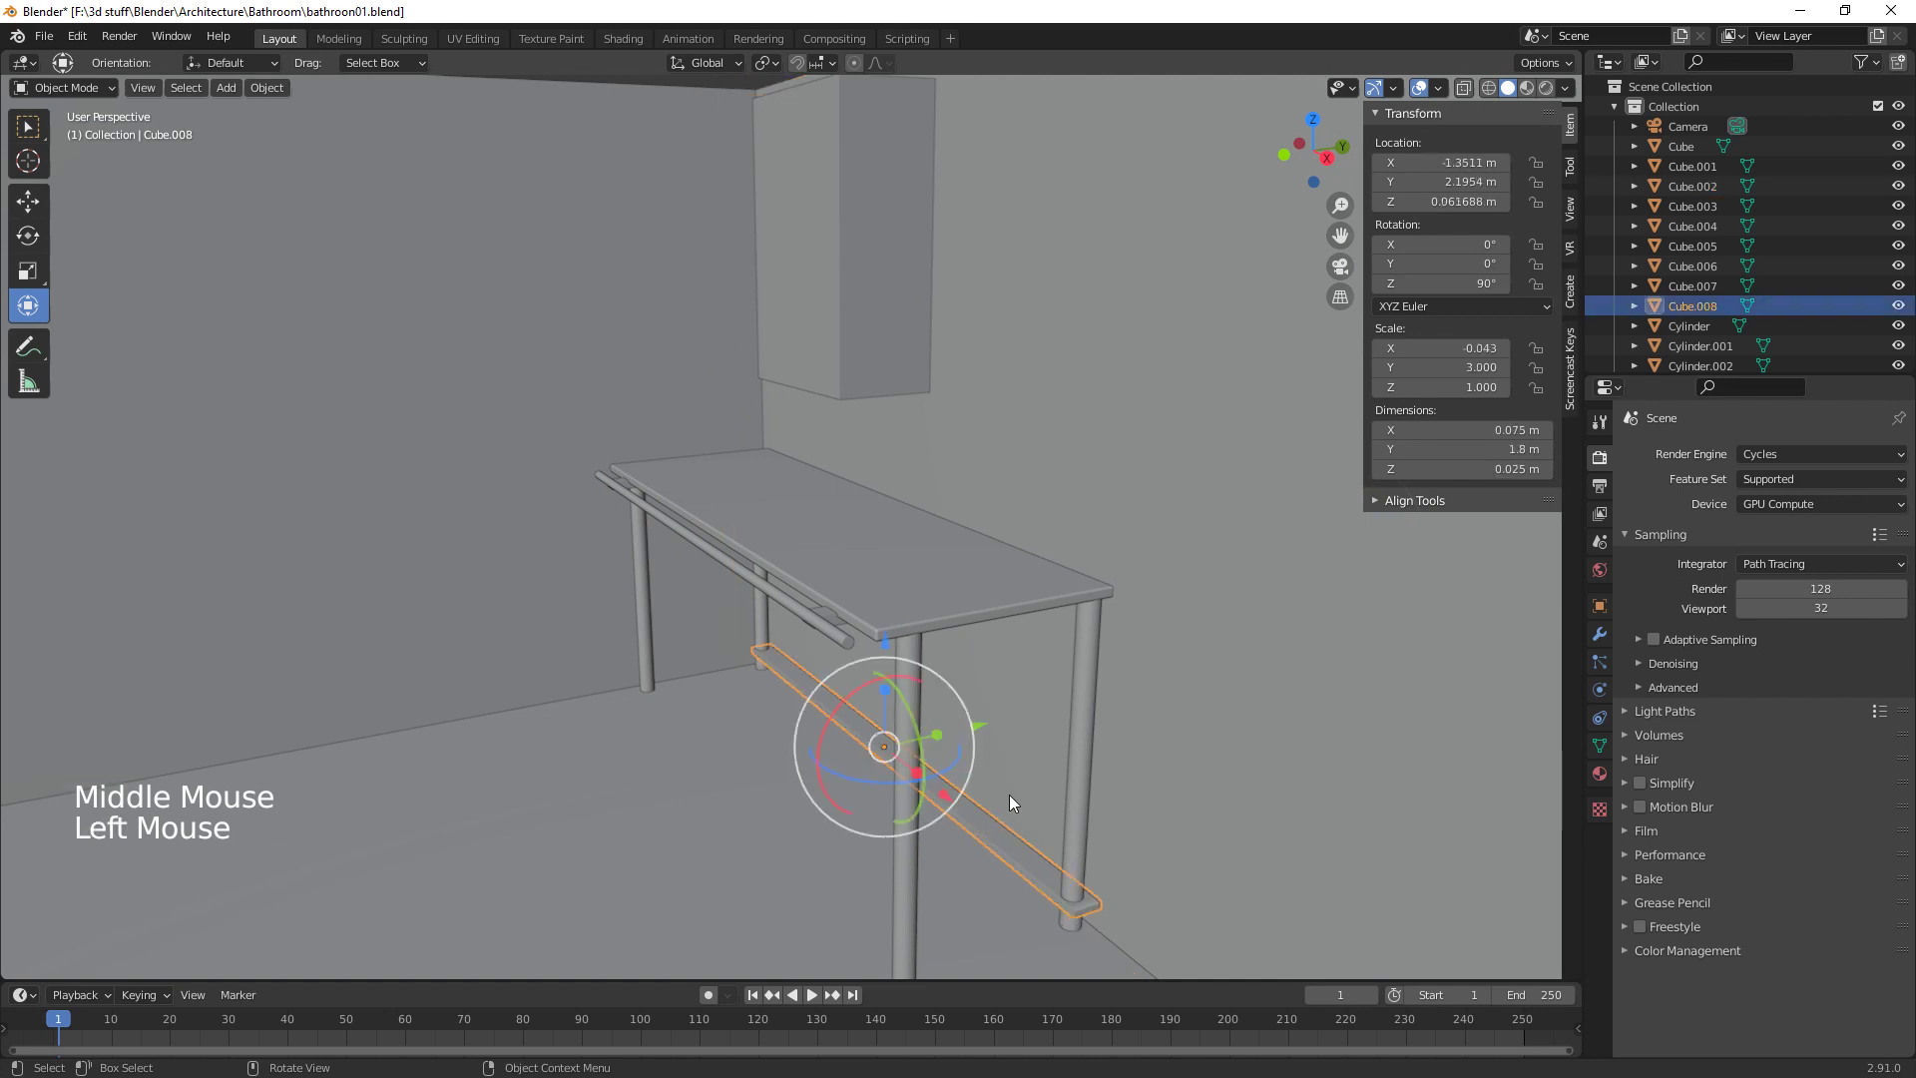
key("shift+d")
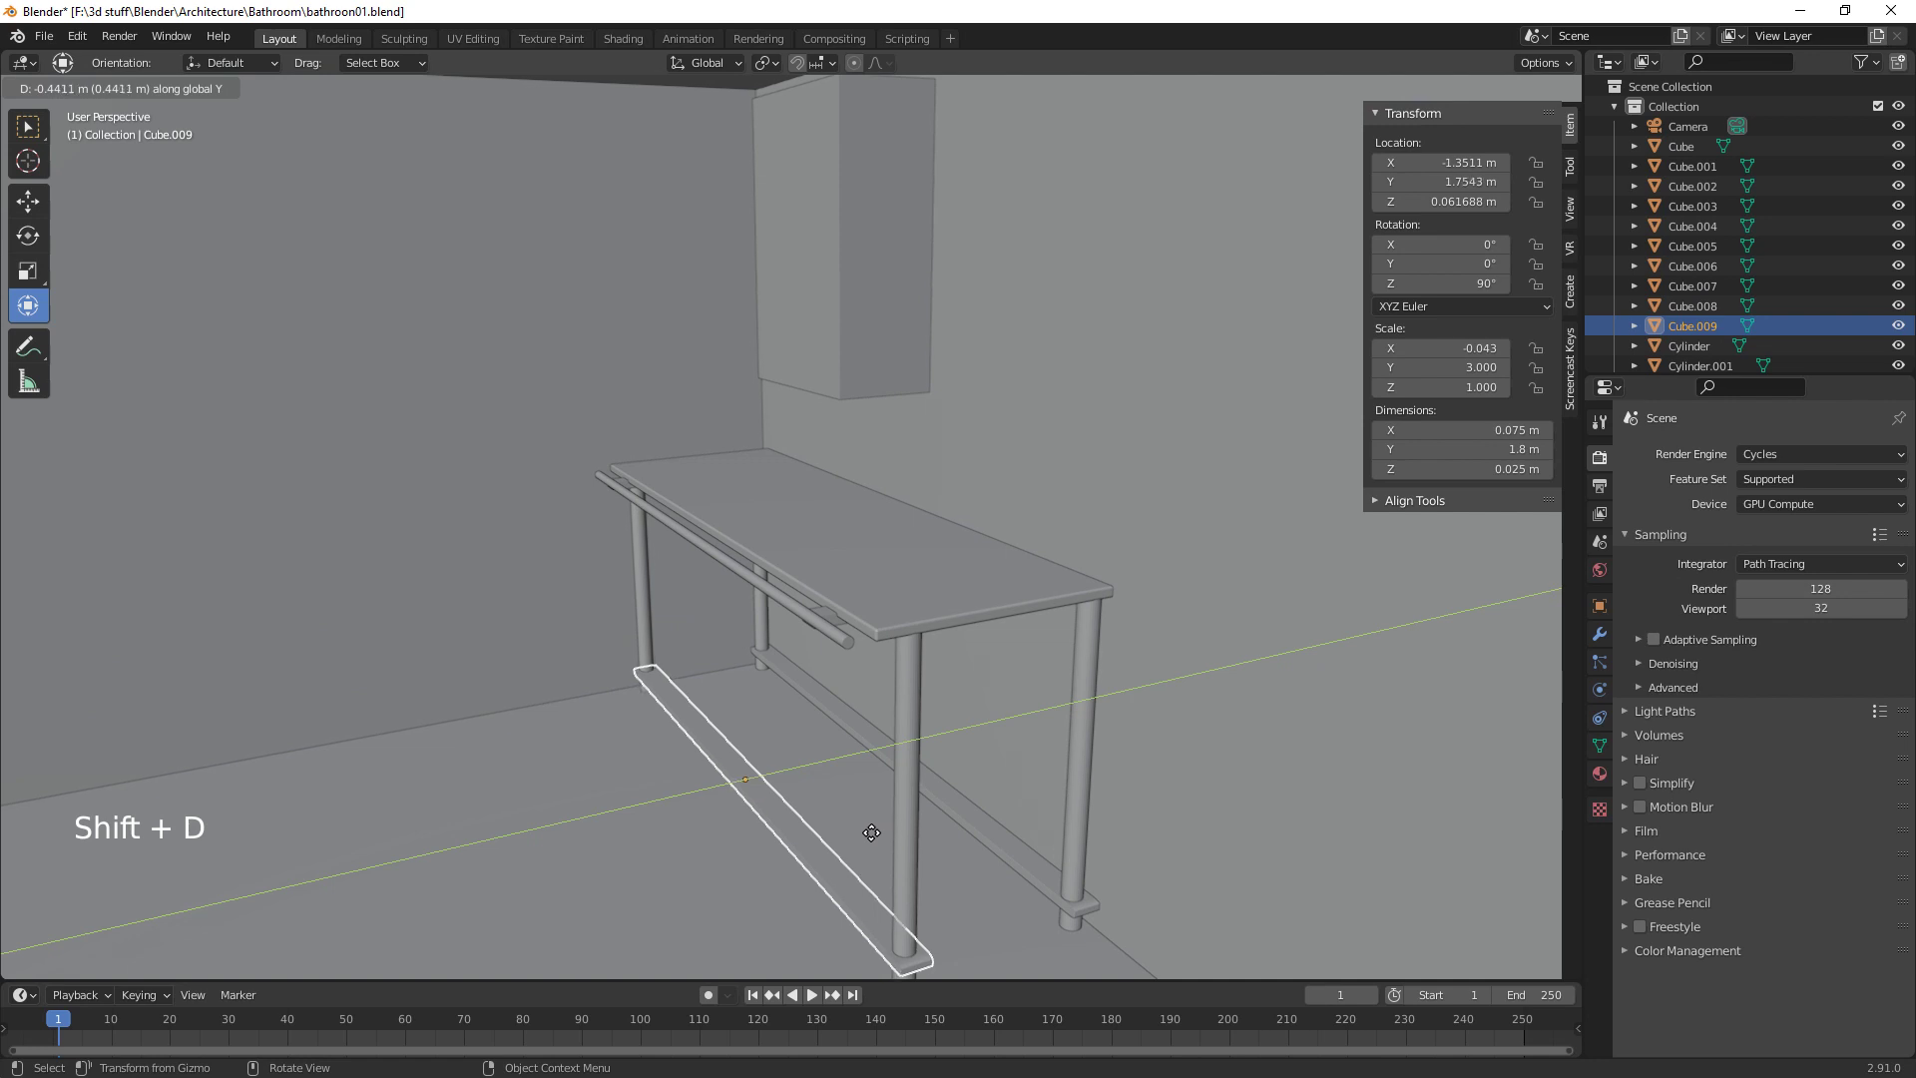
middle_click(877, 889)
middle_click(772, 922)
left_click(696, 731)
left_click(696, 730)
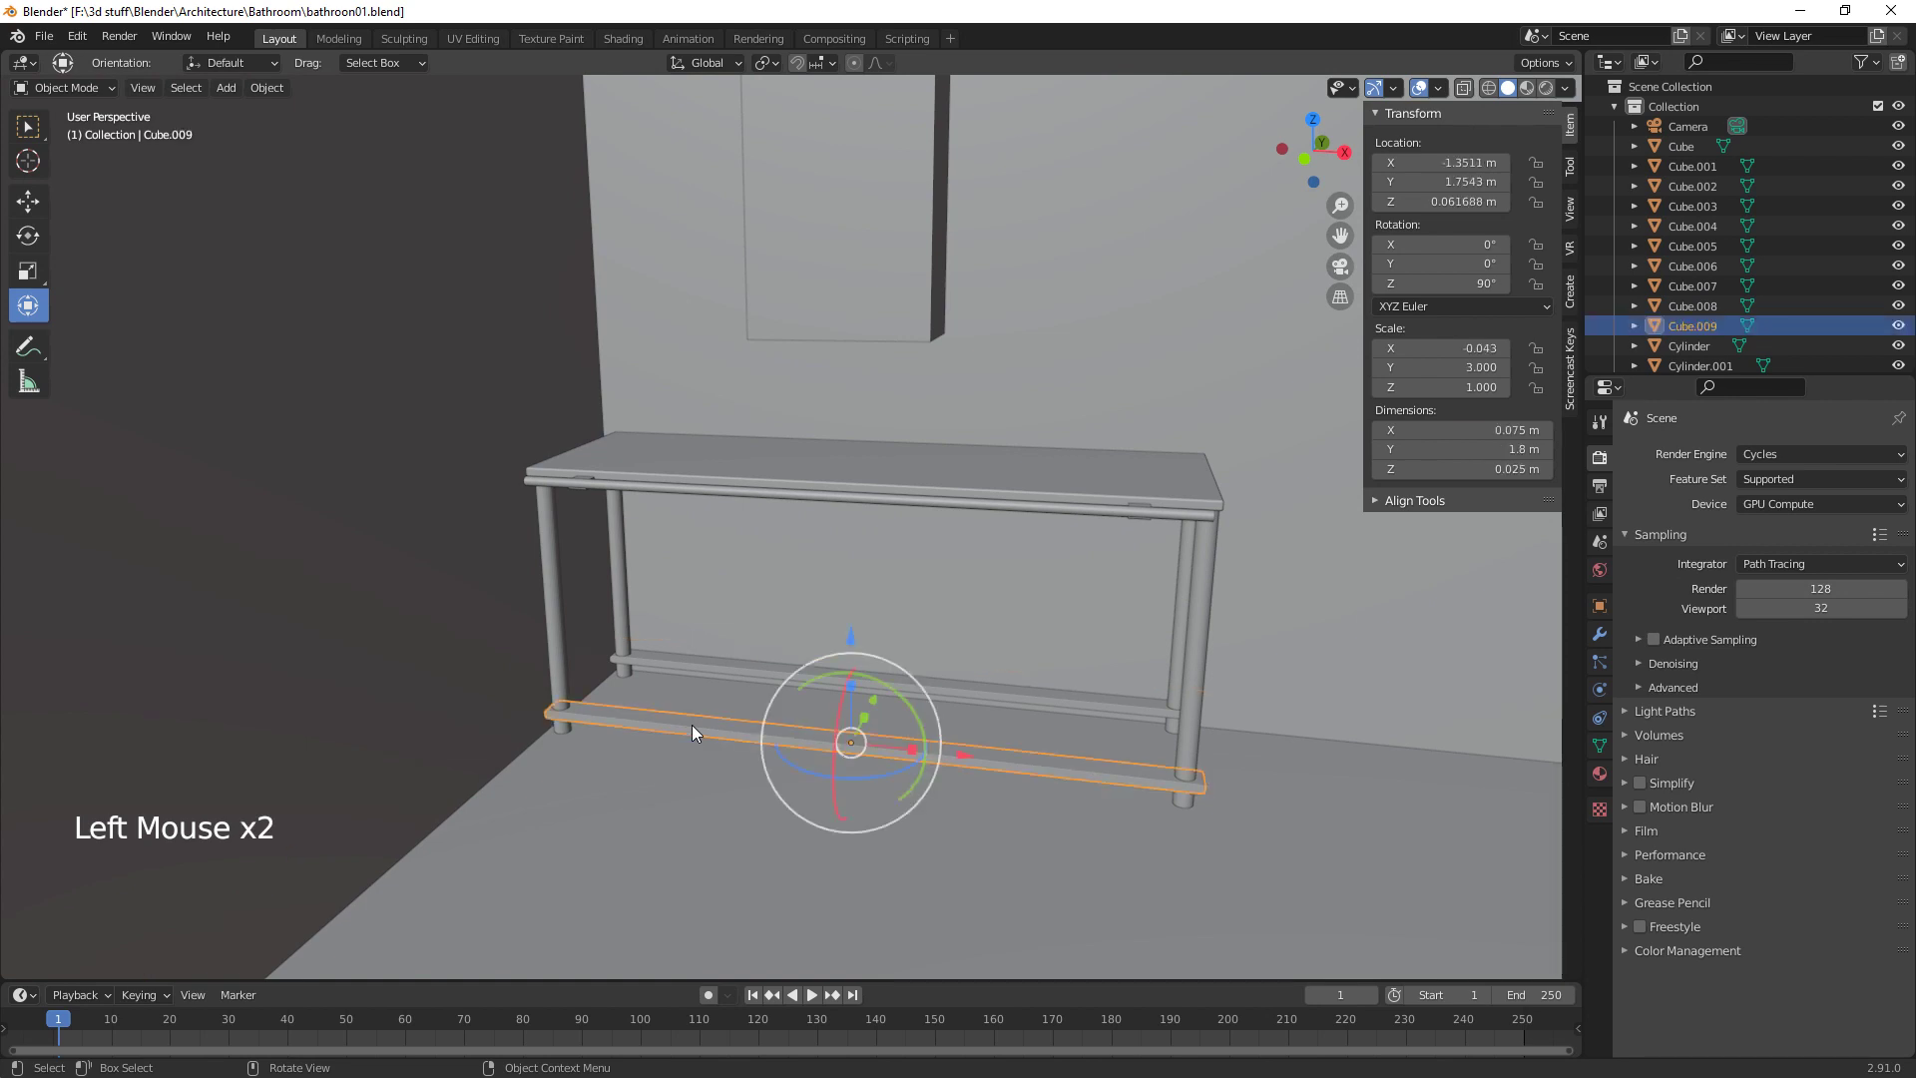
Duplicate a rail into a 0.6 m crosswise slat resting on both rails at the shelf's left end
key("shift+d")
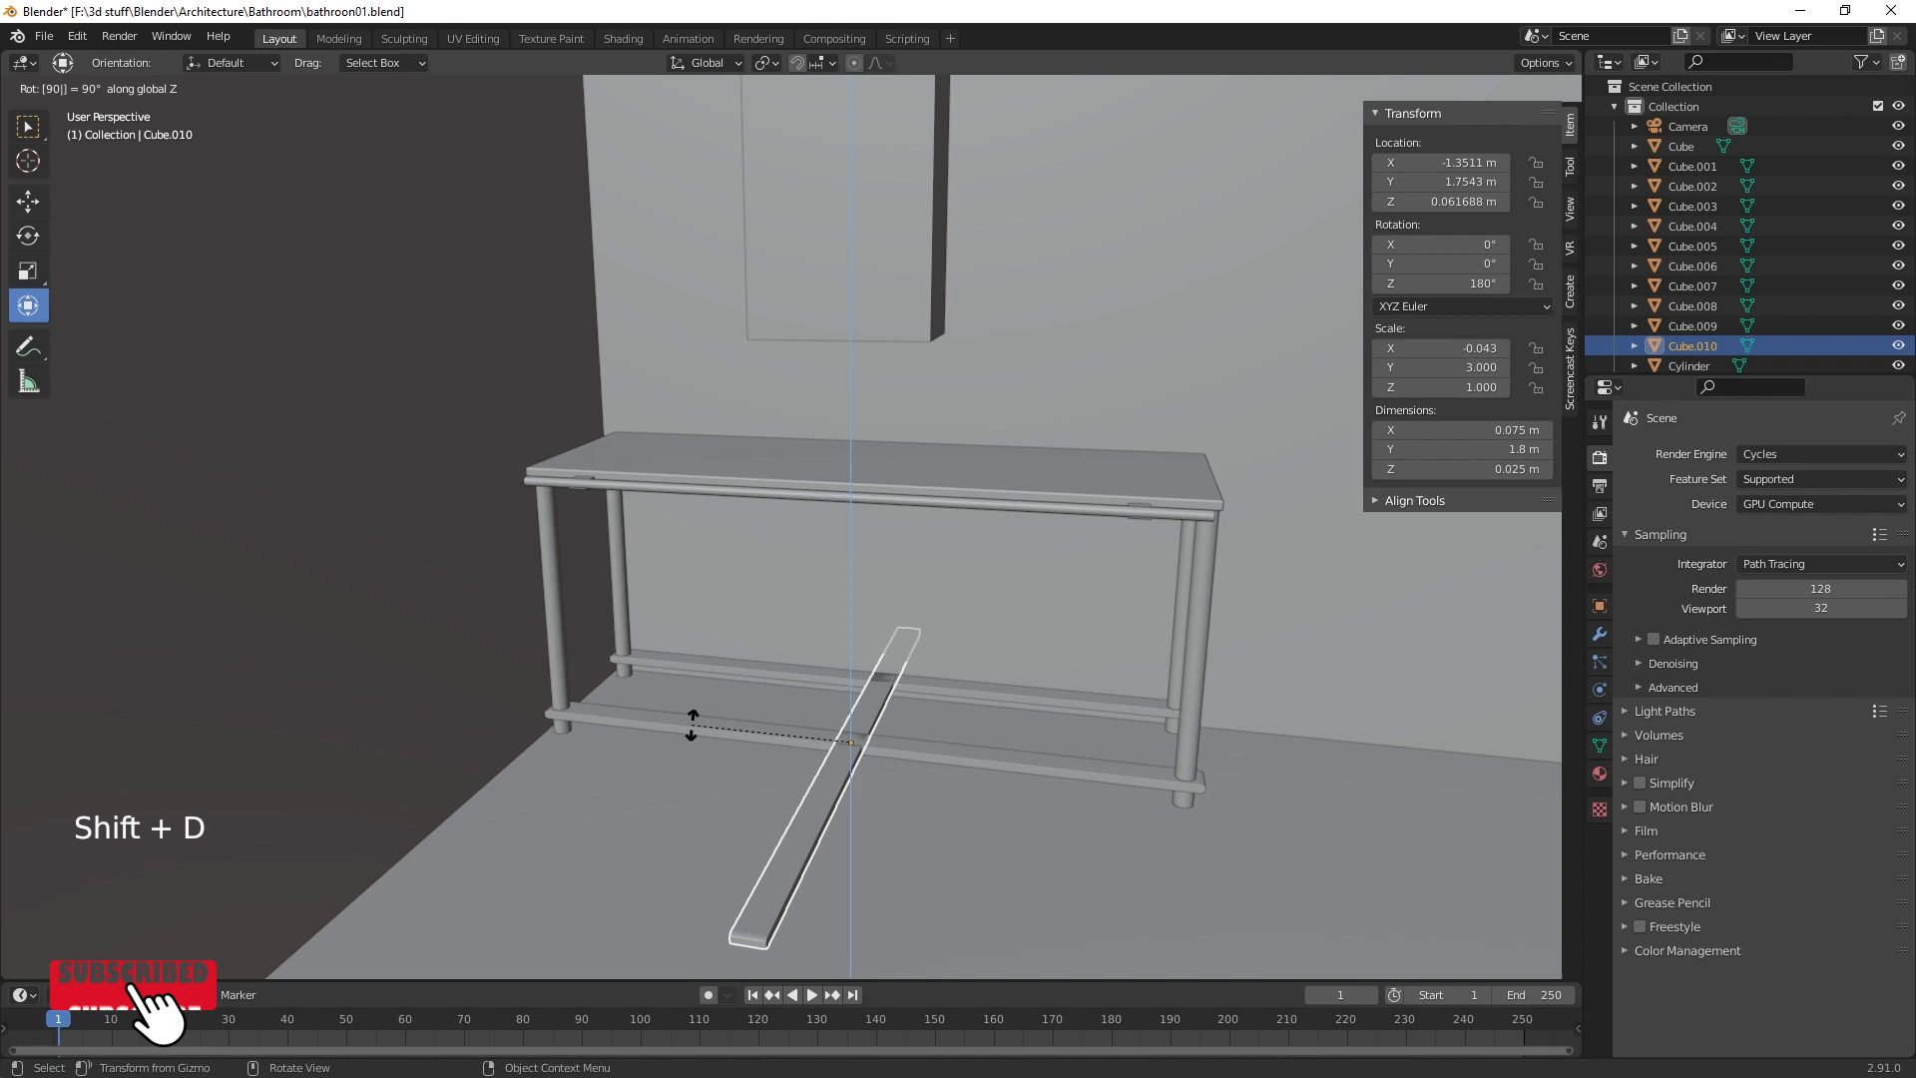
middle_click(1066, 827)
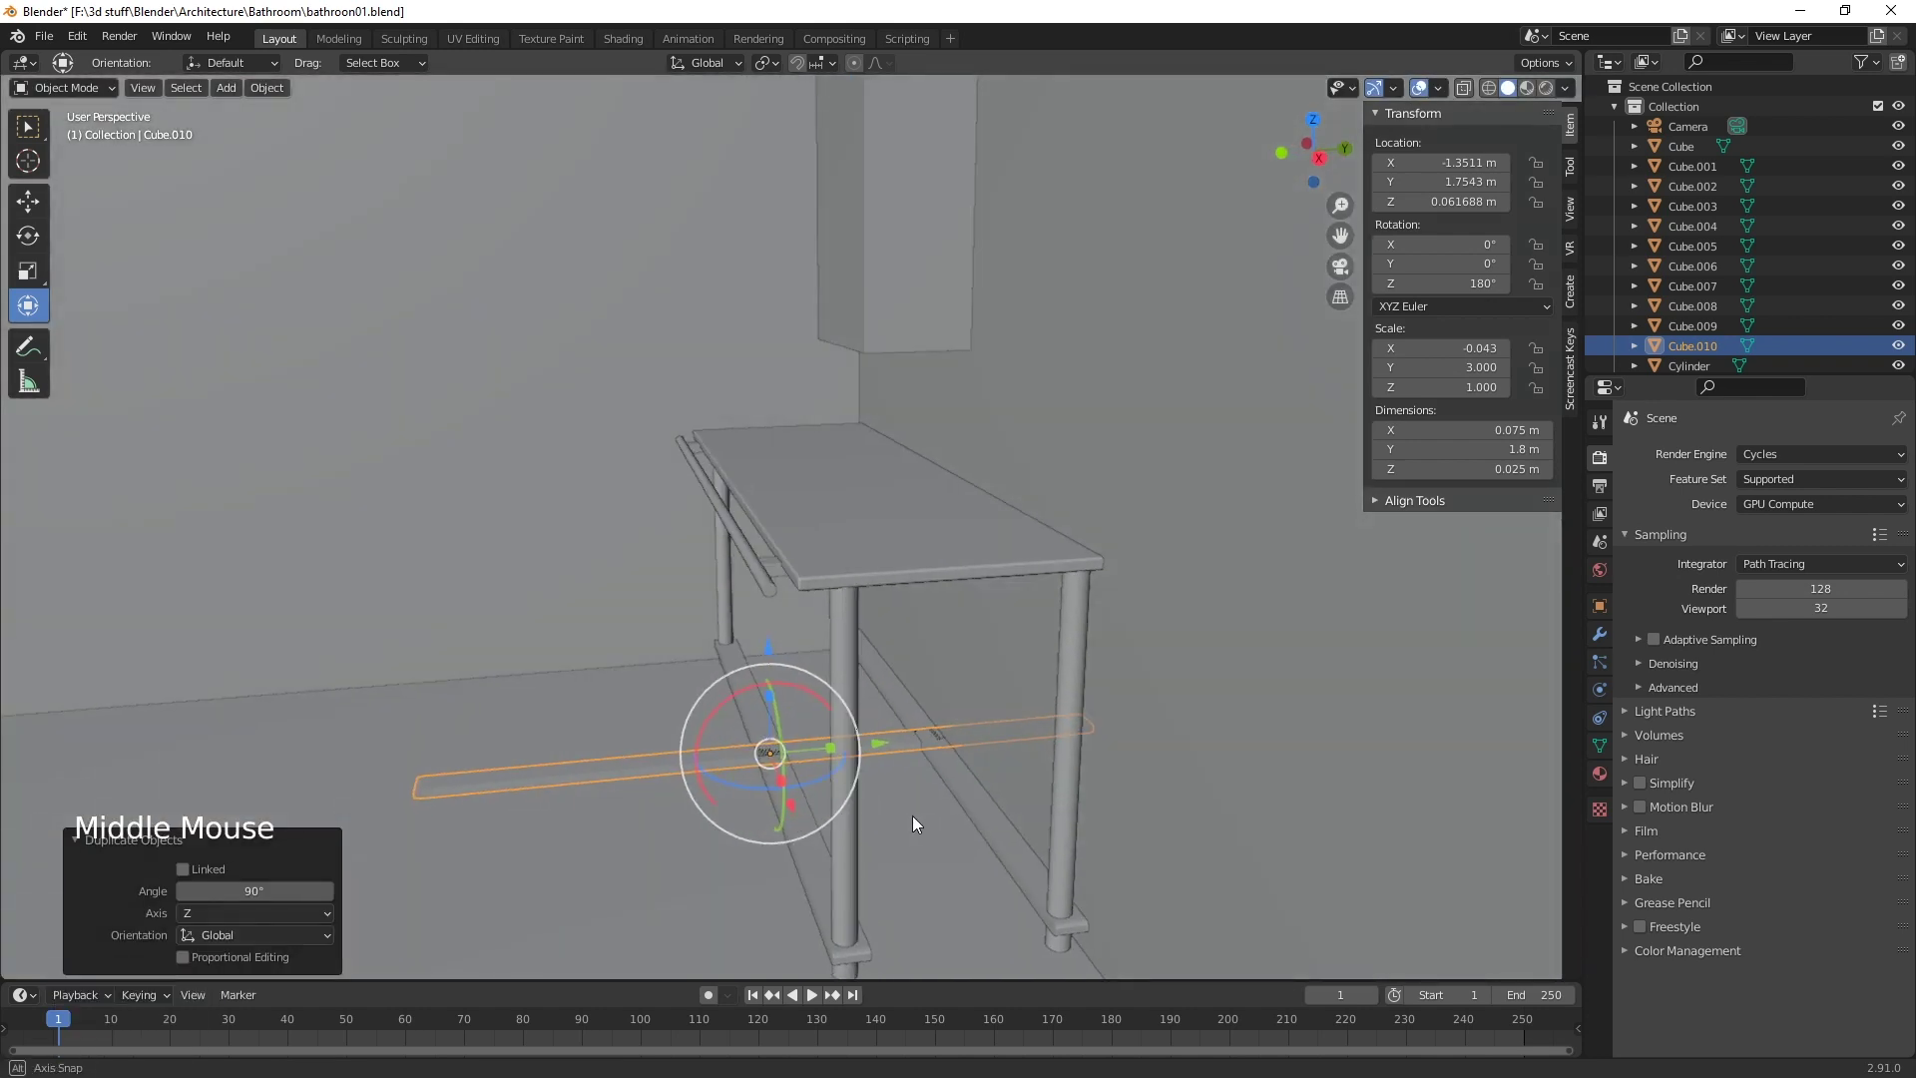
left_click(949, 554)
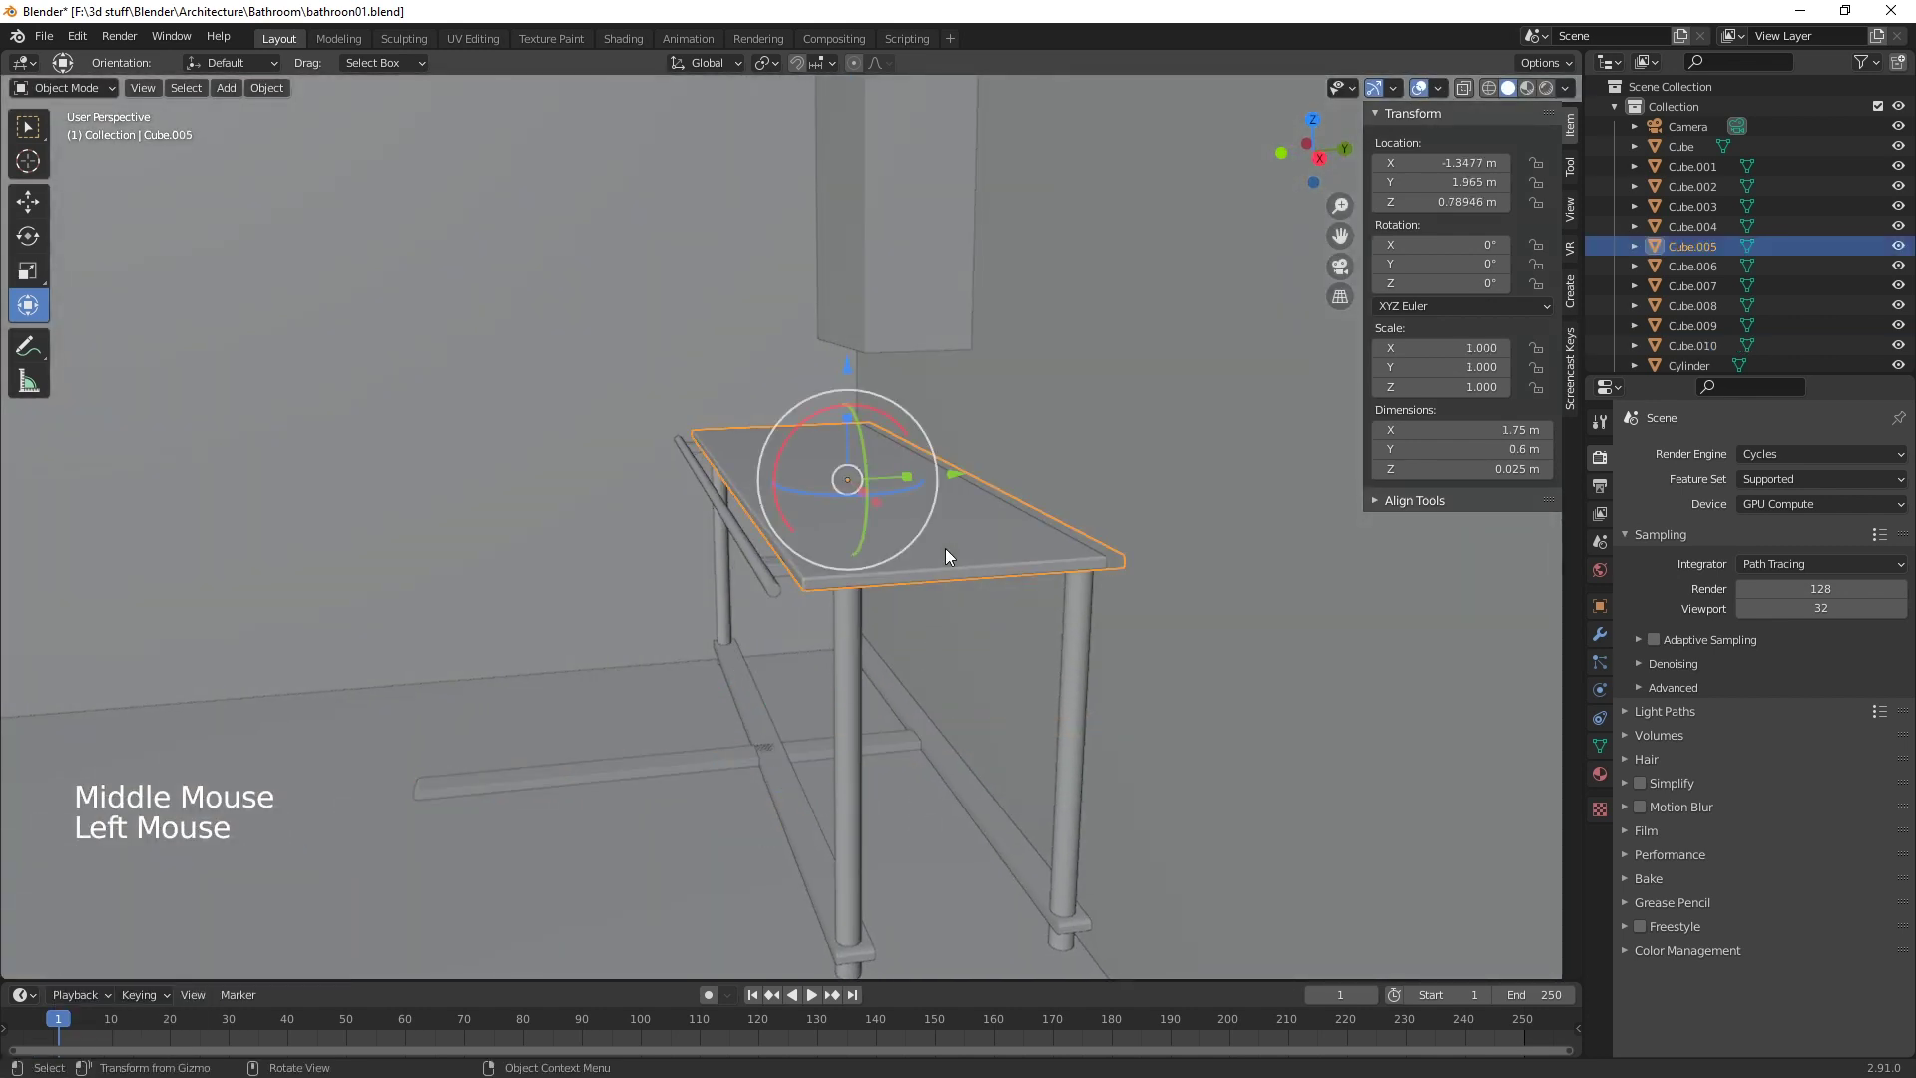
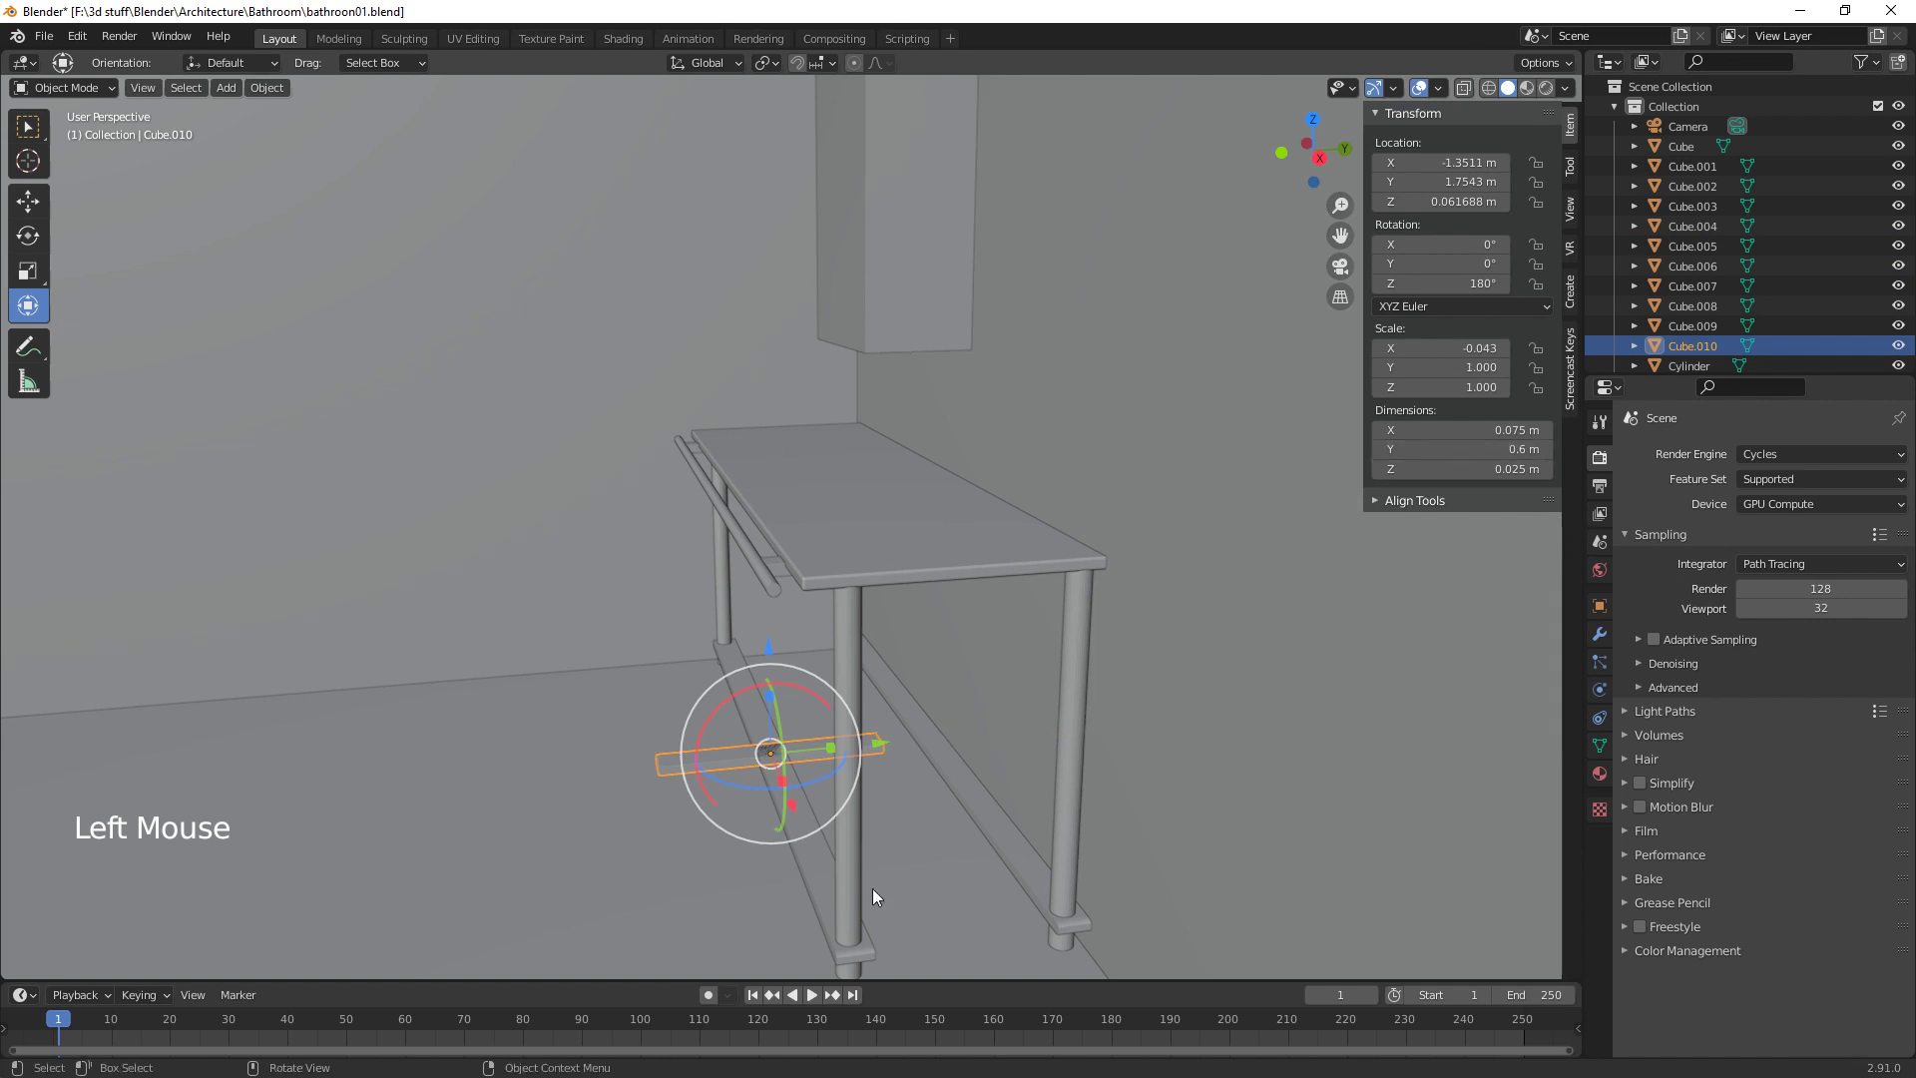
middle_click(880, 873)
left_click(832, 647)
middle_click(1001, 805)
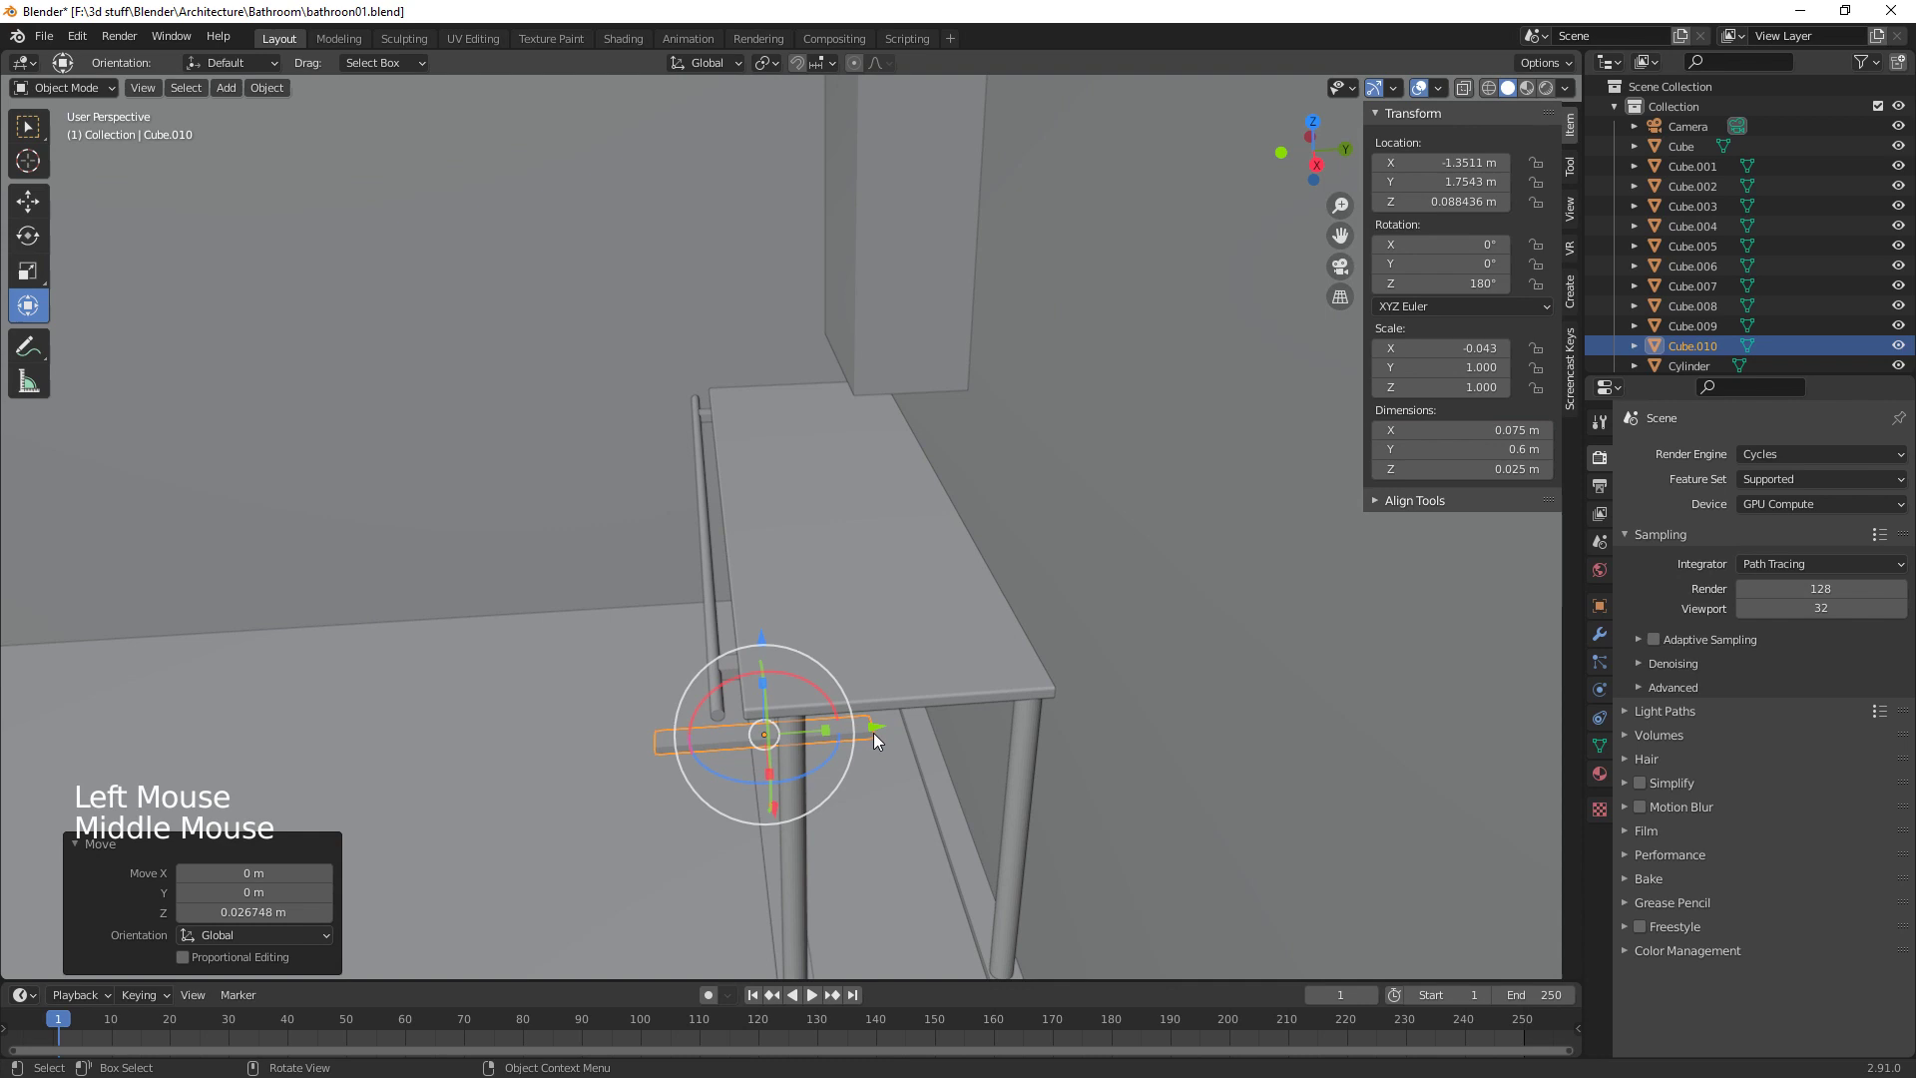
left_click(883, 730)
middle_click(974, 881)
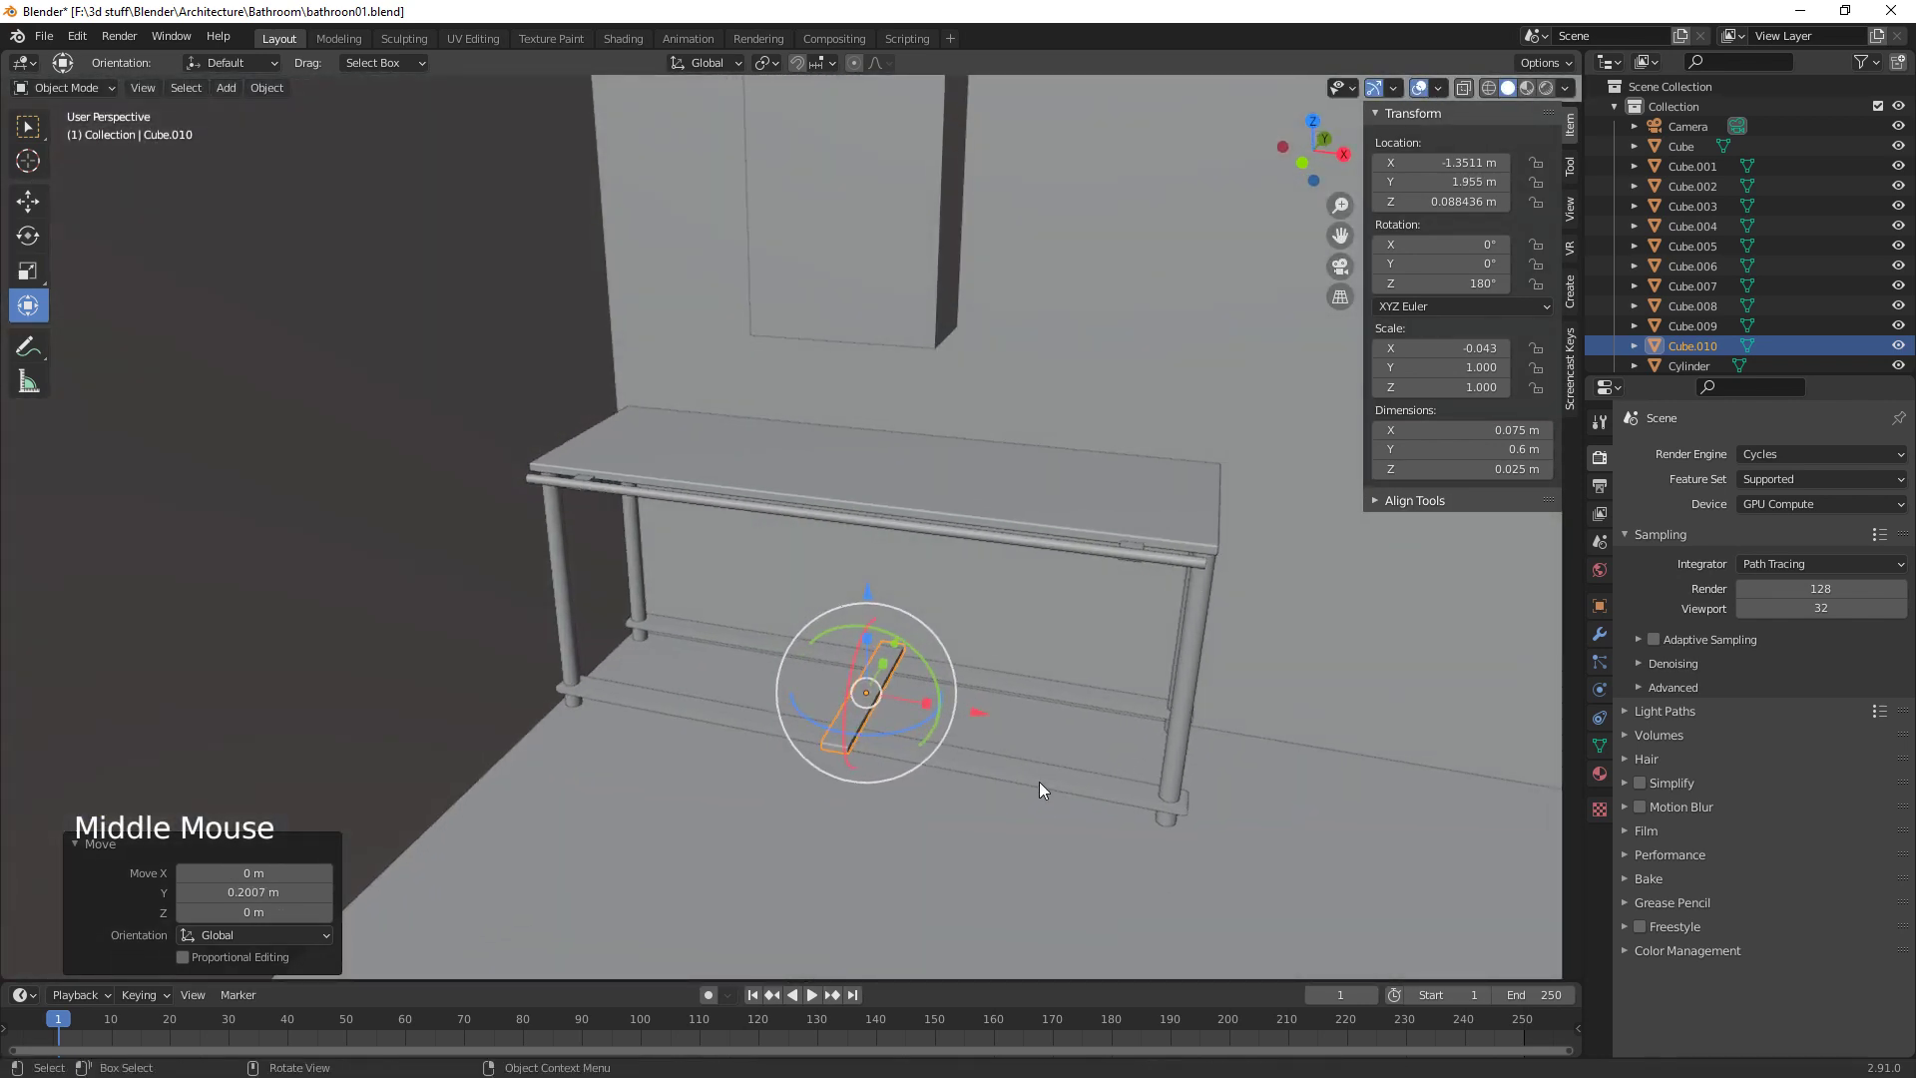
left_click(991, 717)
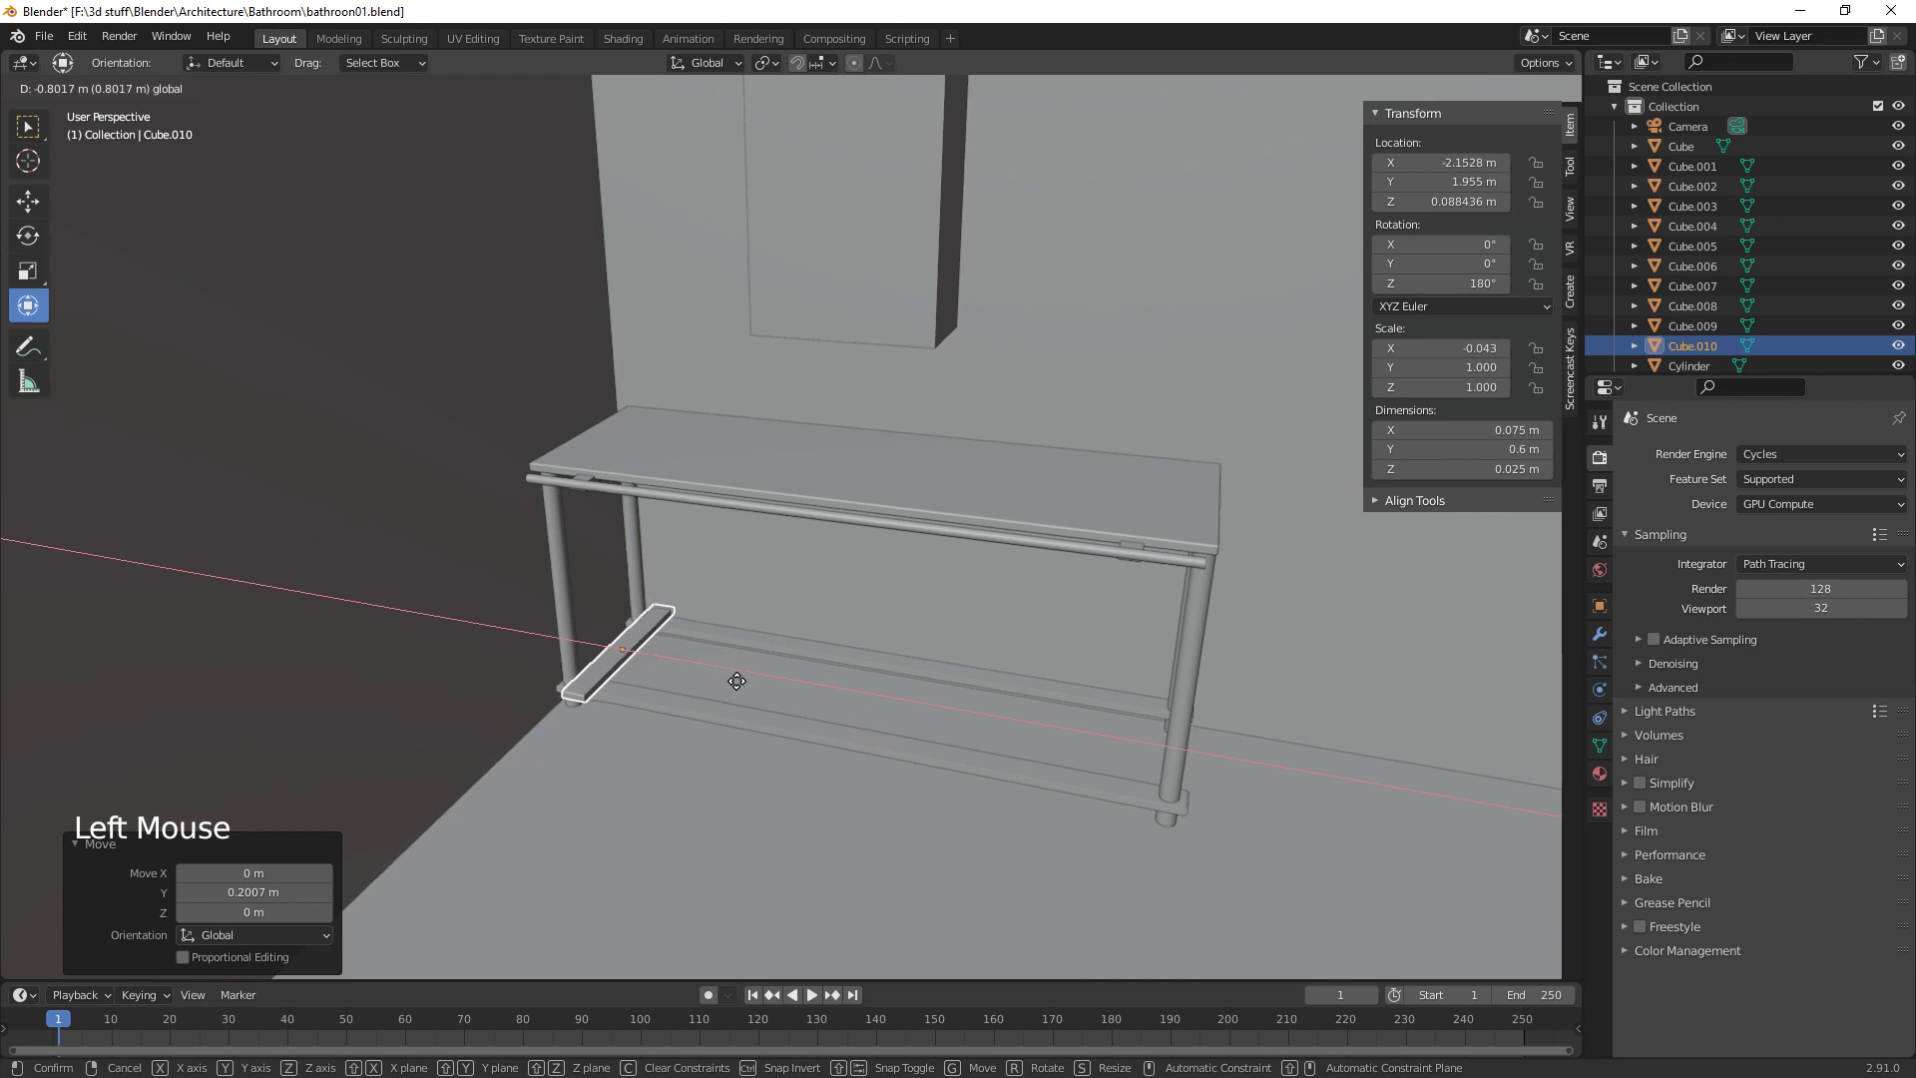
middle_click(825, 743)
middle_click(719, 775)
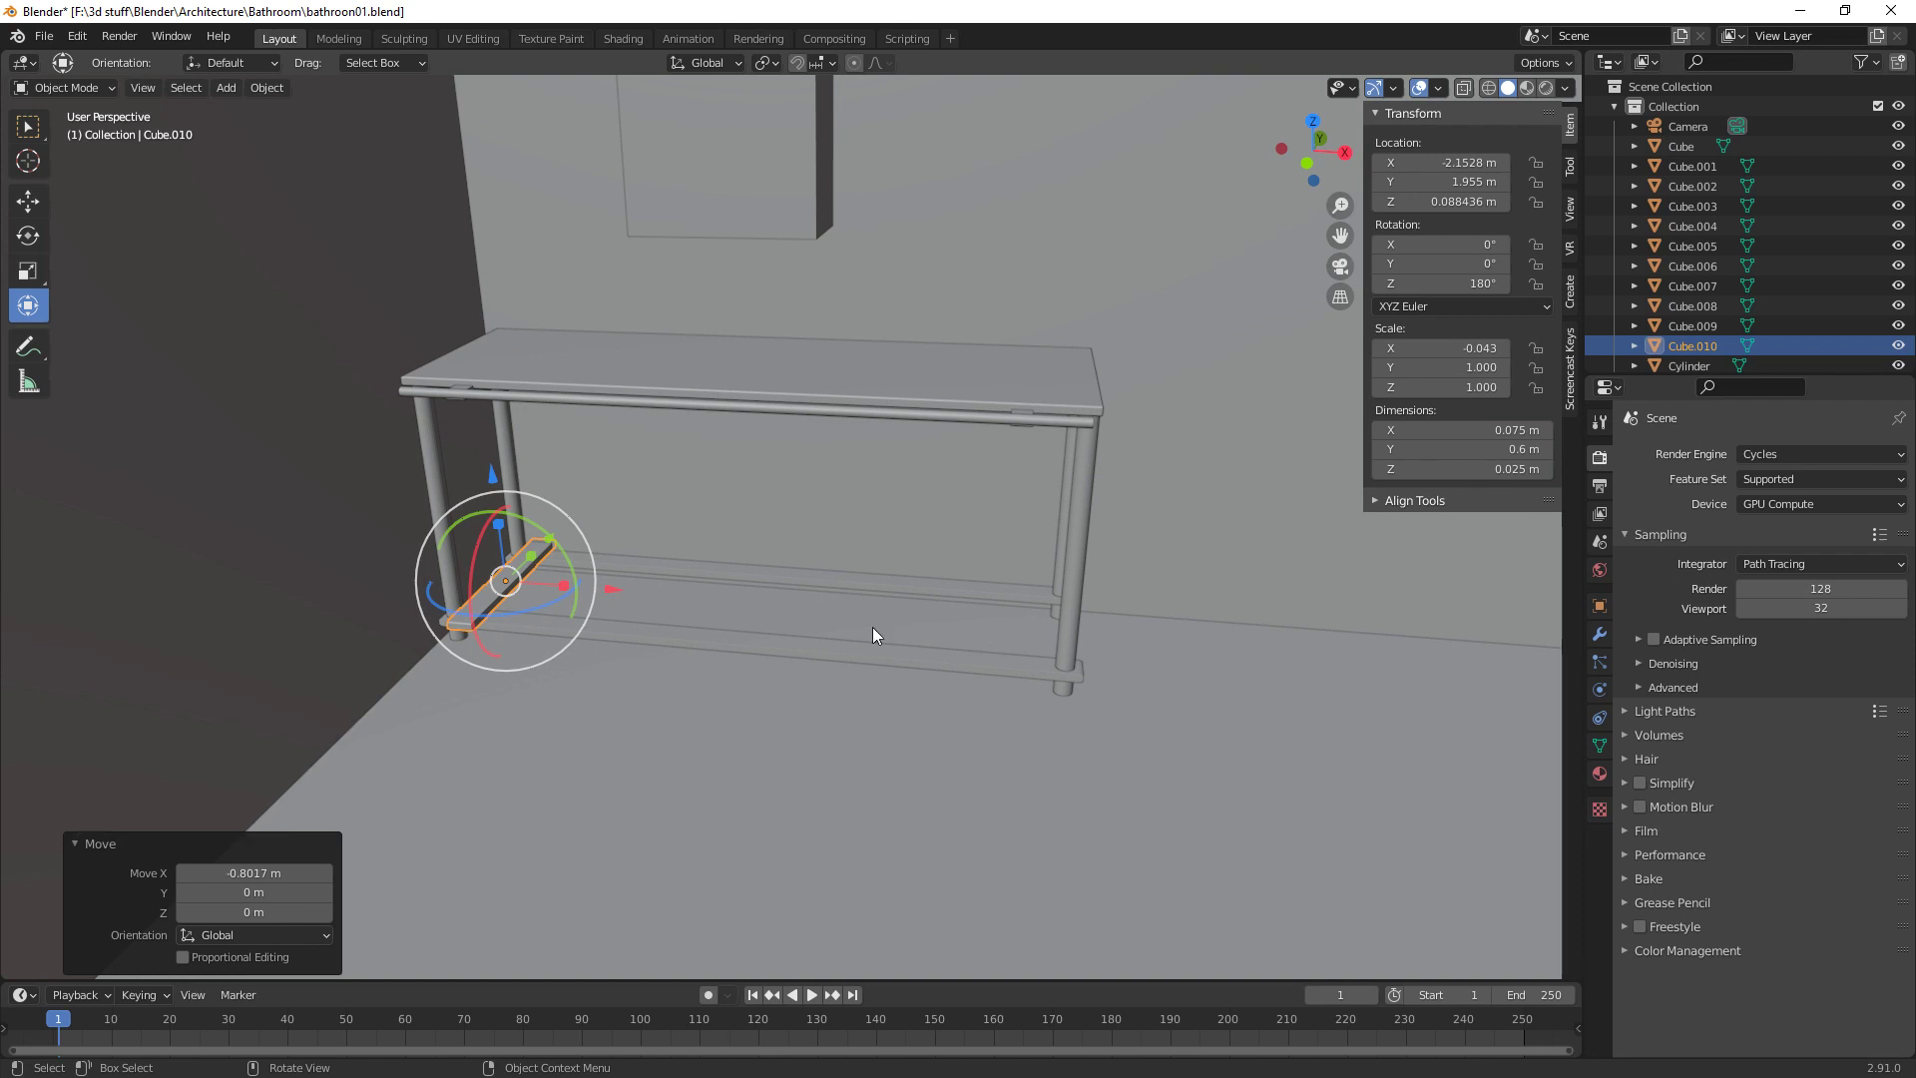
Add an Array modifier to the slat with Count 18 and Relative Offset X 1.25 to fill the lower shelf
left_click(1605, 641)
left_click(1667, 456)
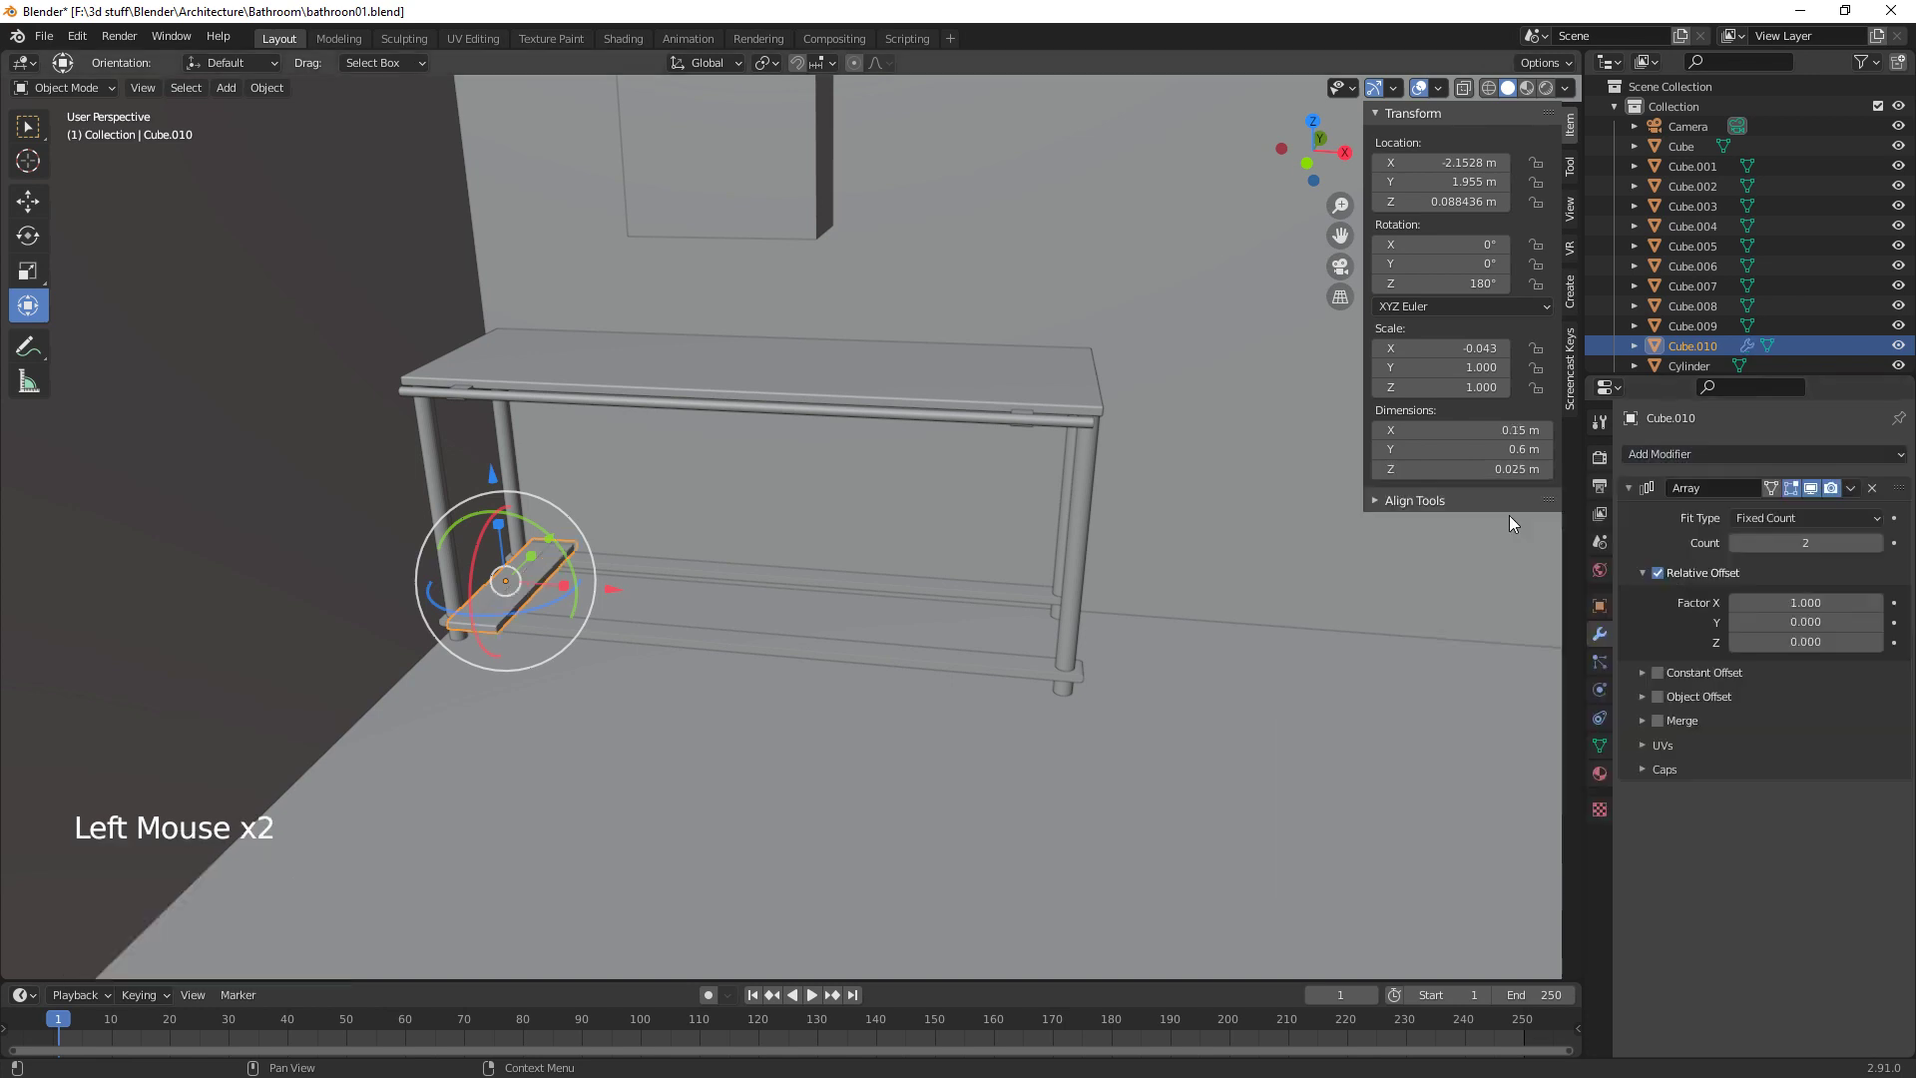
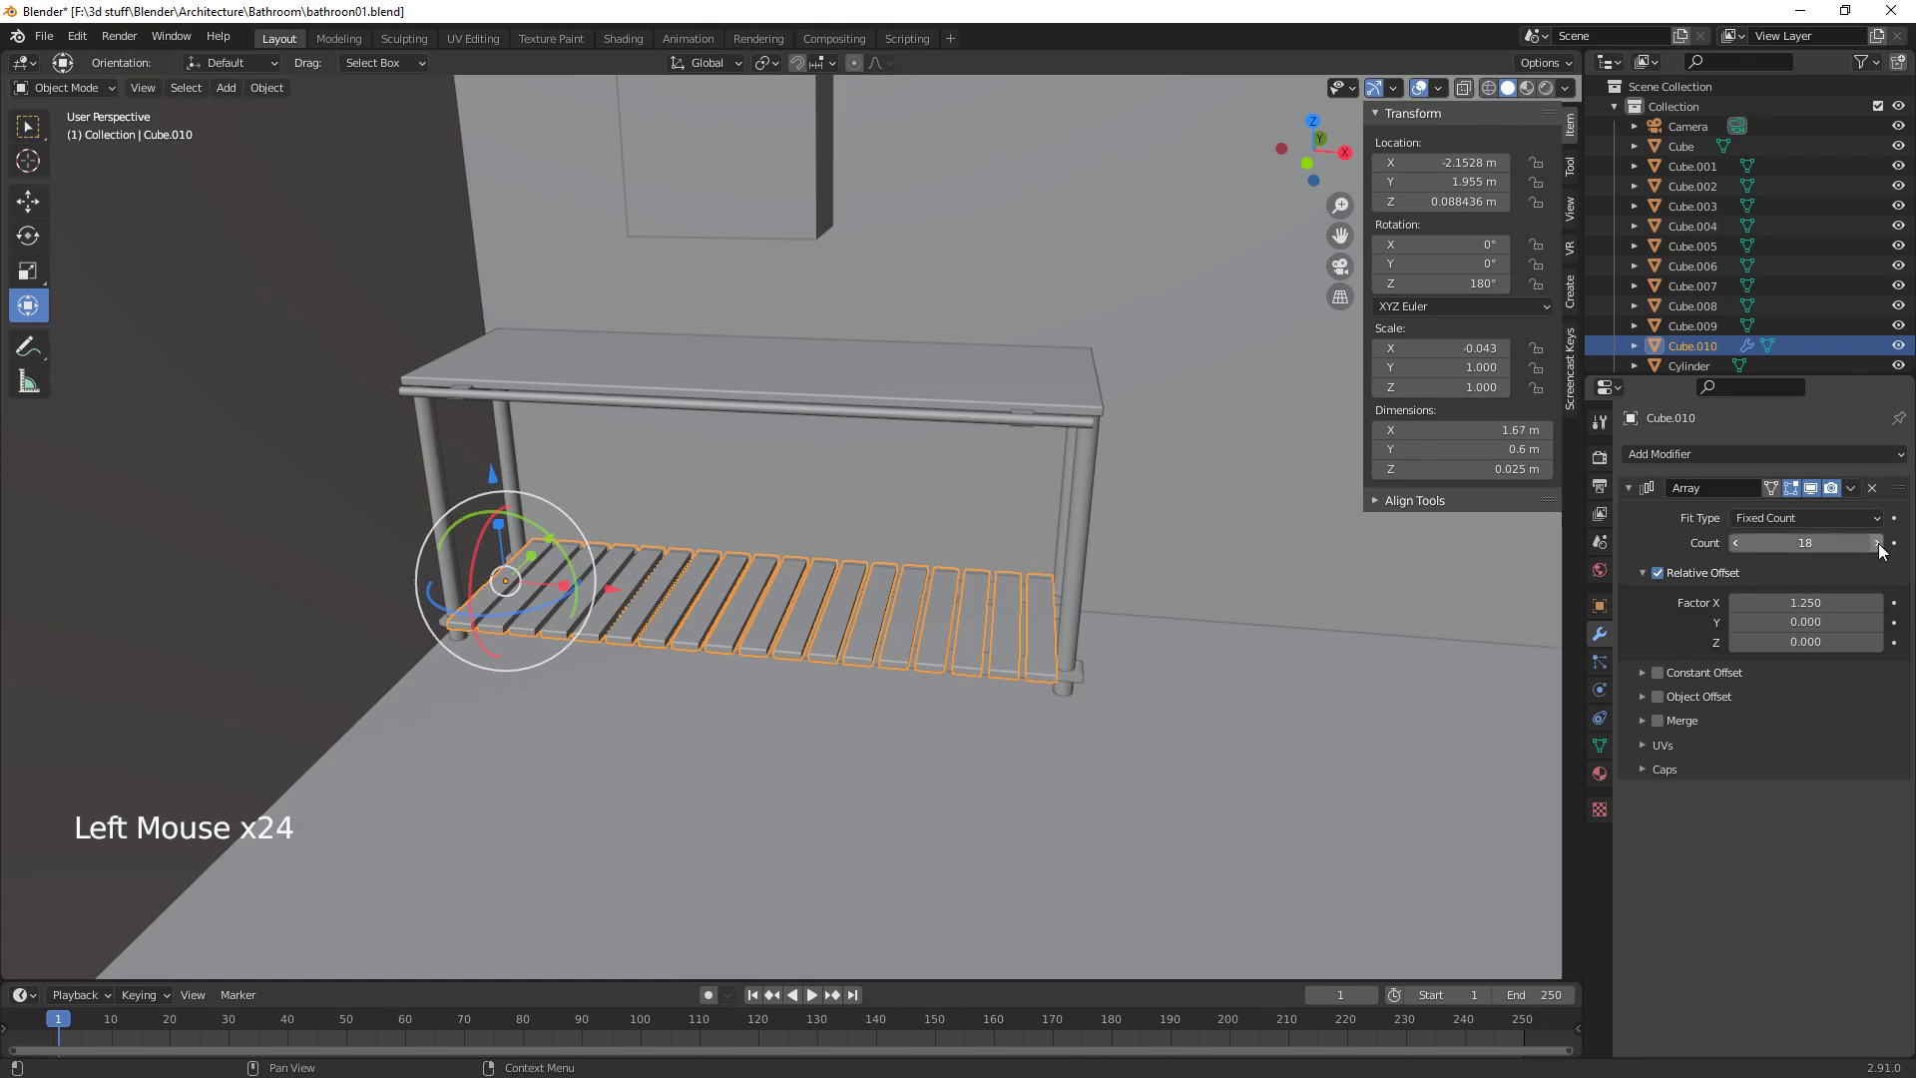
middle_click(1141, 758)
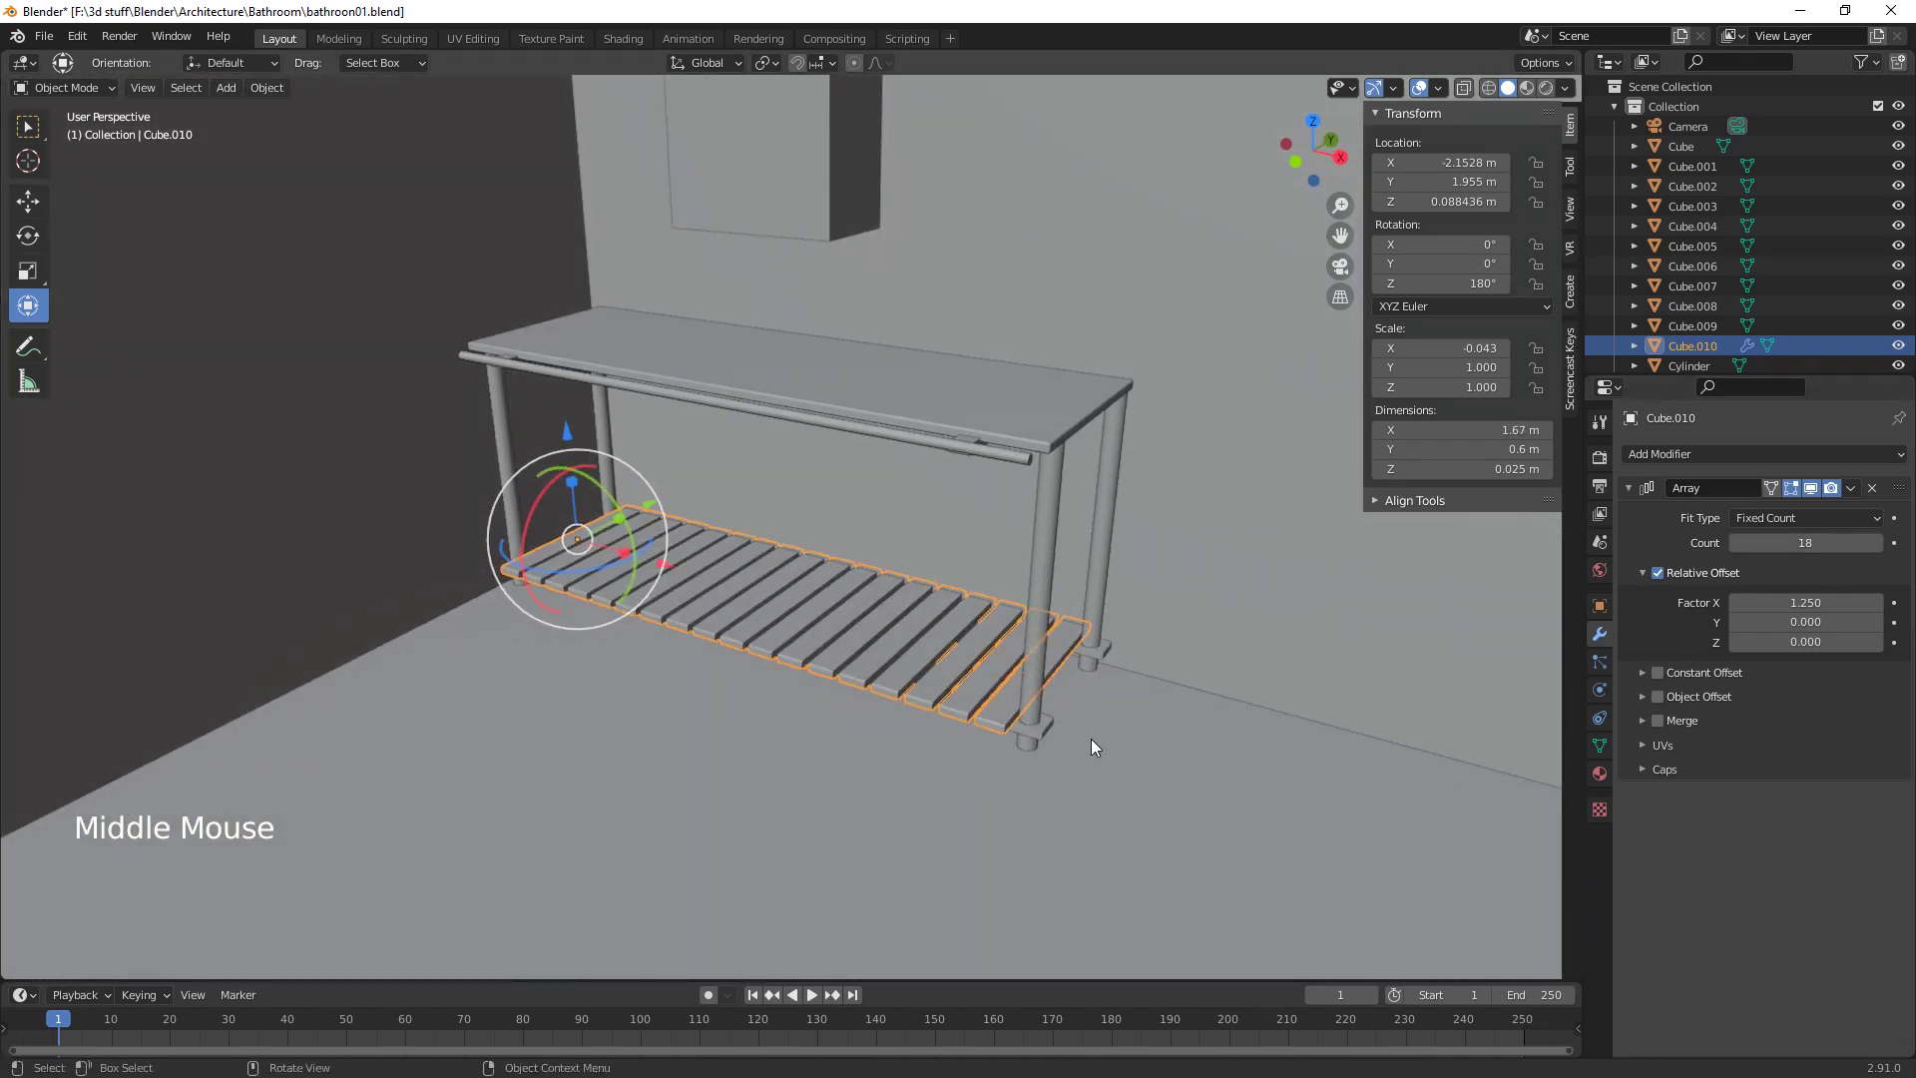
key("Tab")
key("Tab")
middle_click(897, 771)
middle_click(913, 749)
left_click(840, 482)
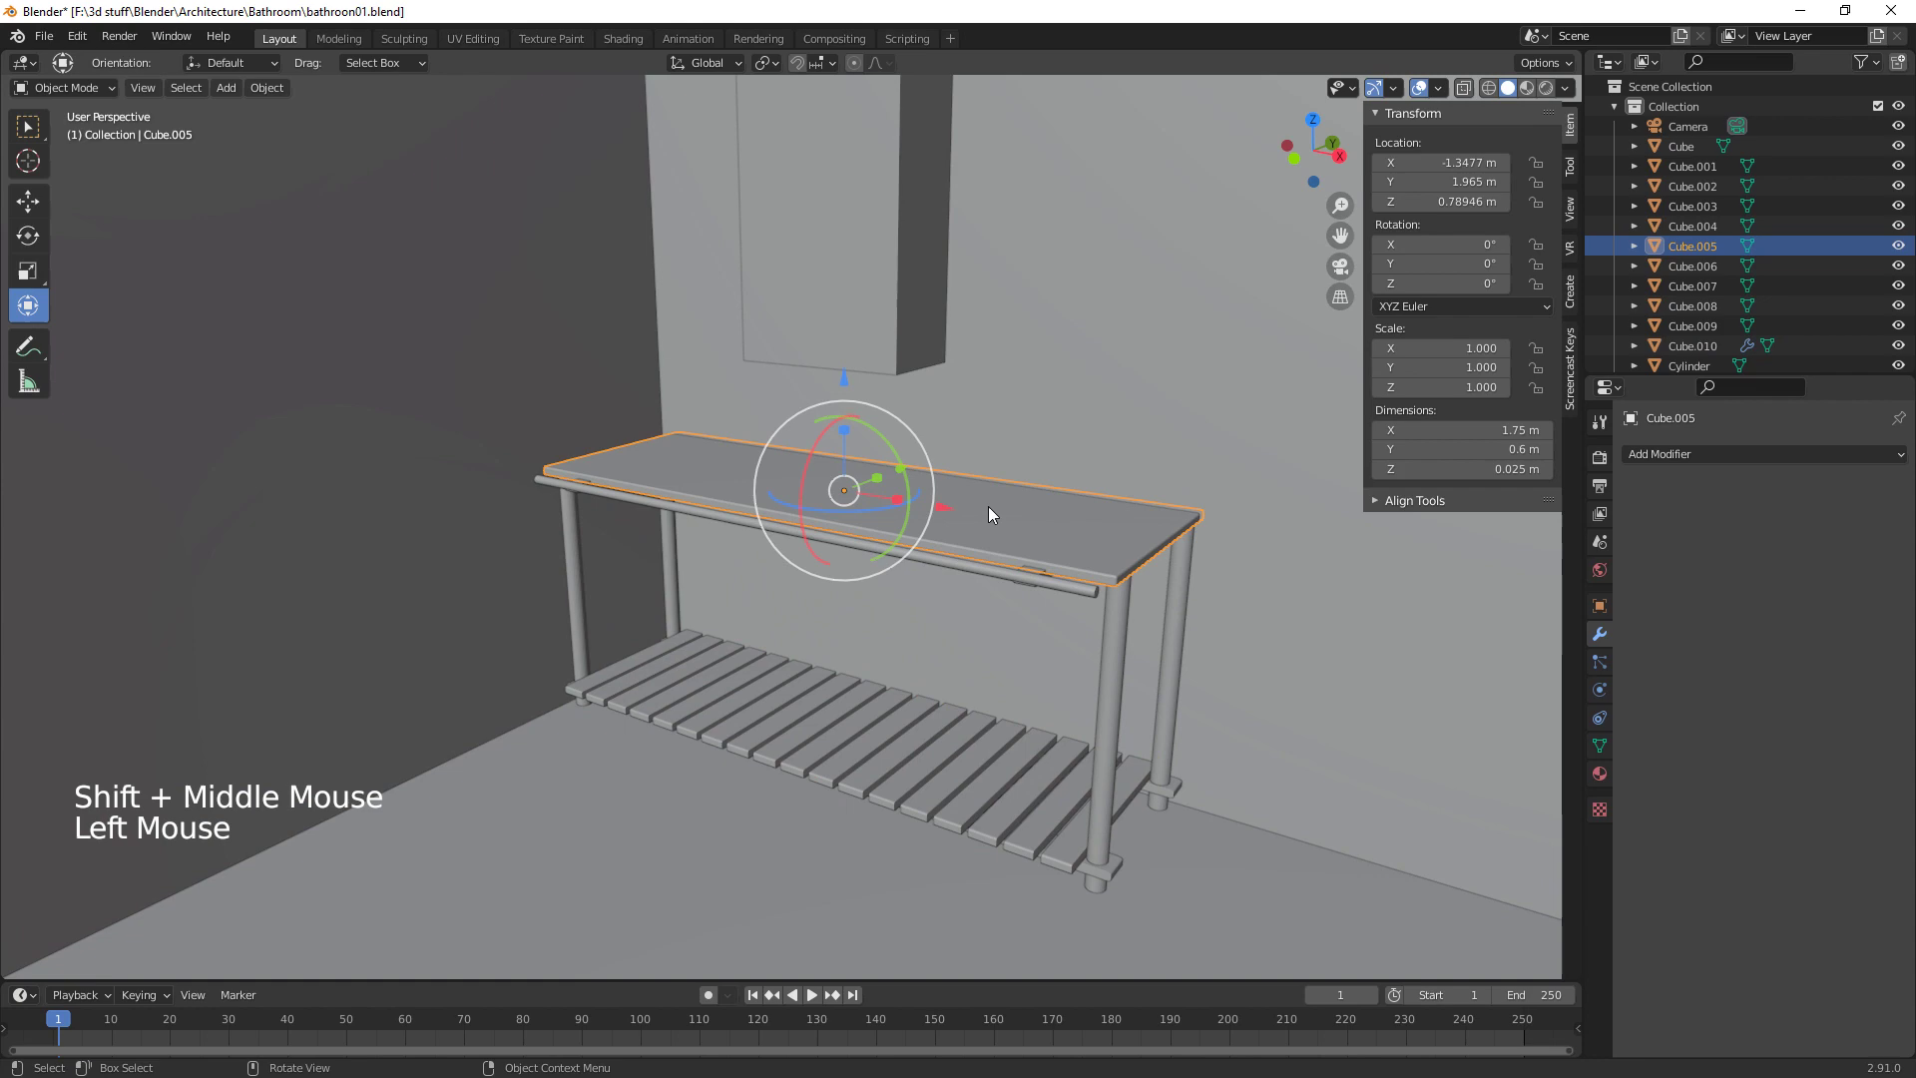
Thin the depth of the Cube.004 box sitting on the back wall
middle_click(997, 553)
middle_click(1013, 517)
middle_click(901, 509)
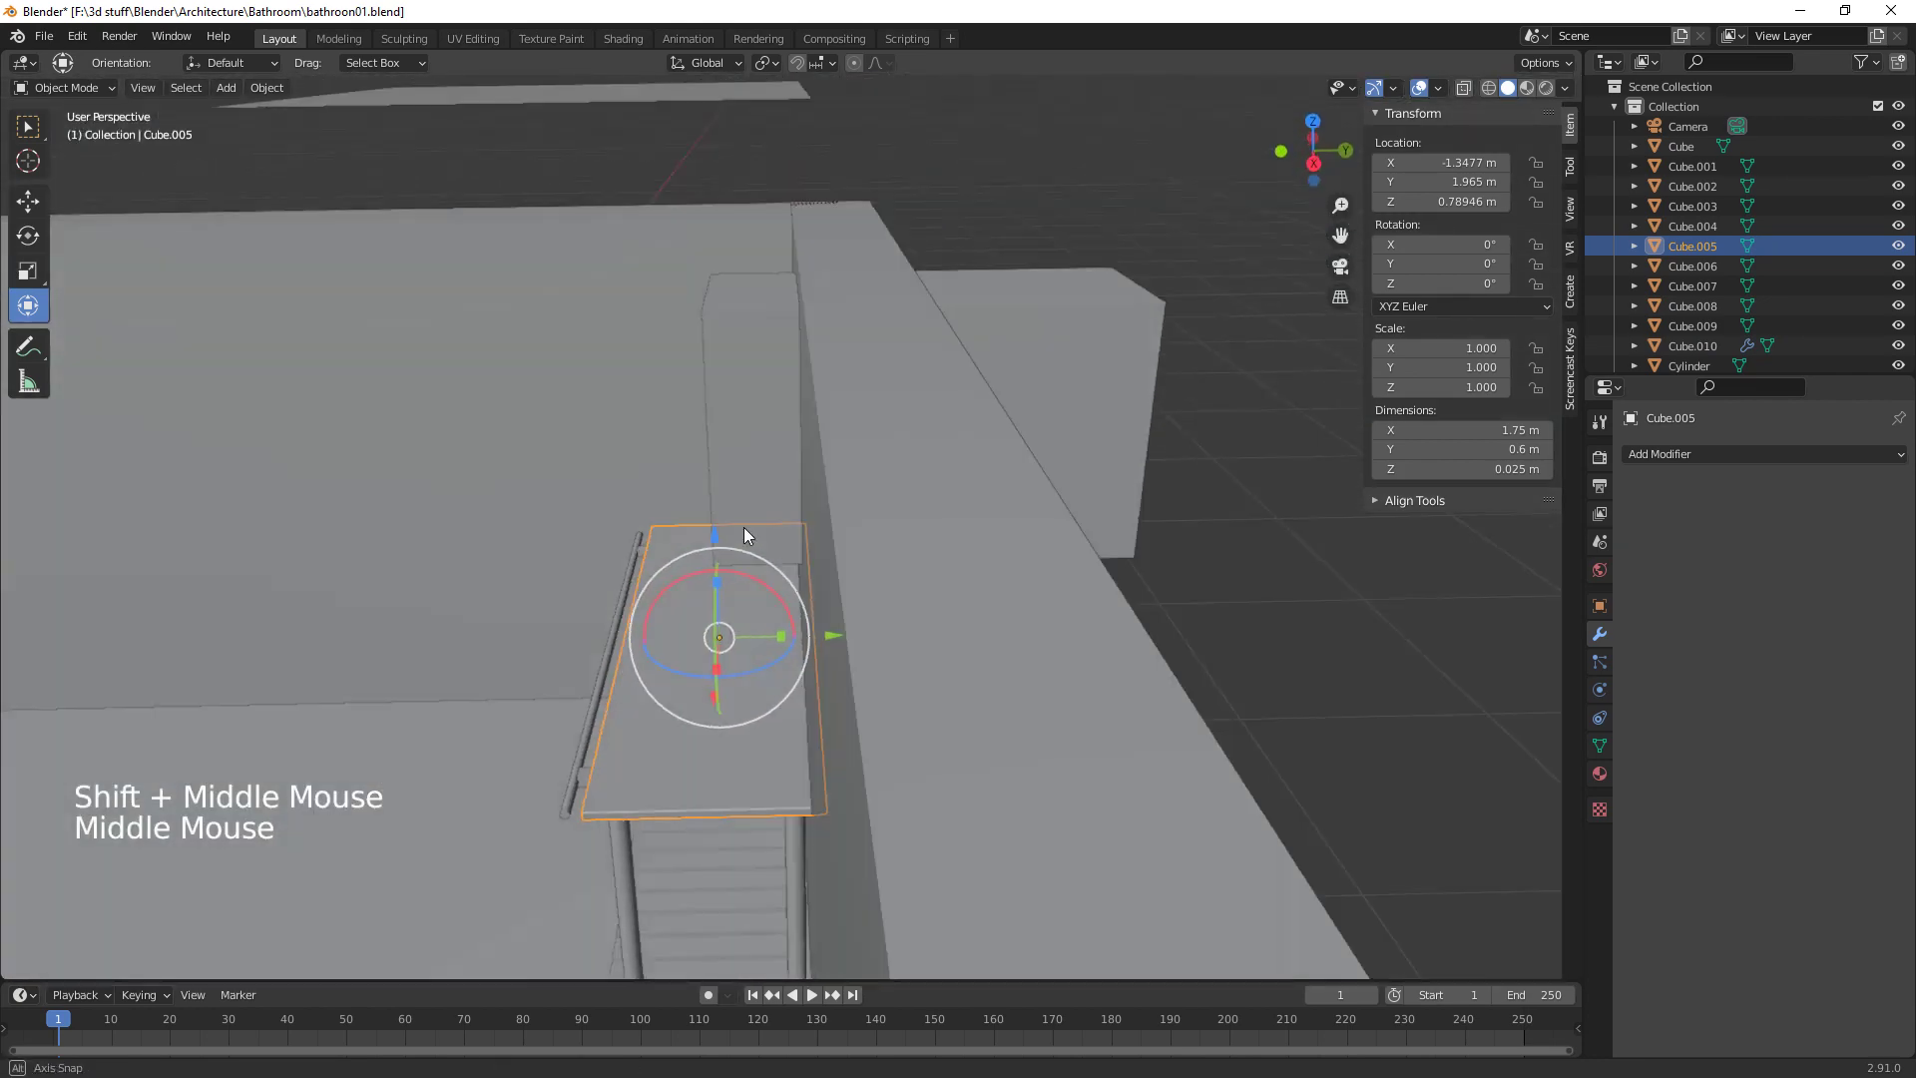
left_click(1067, 386)
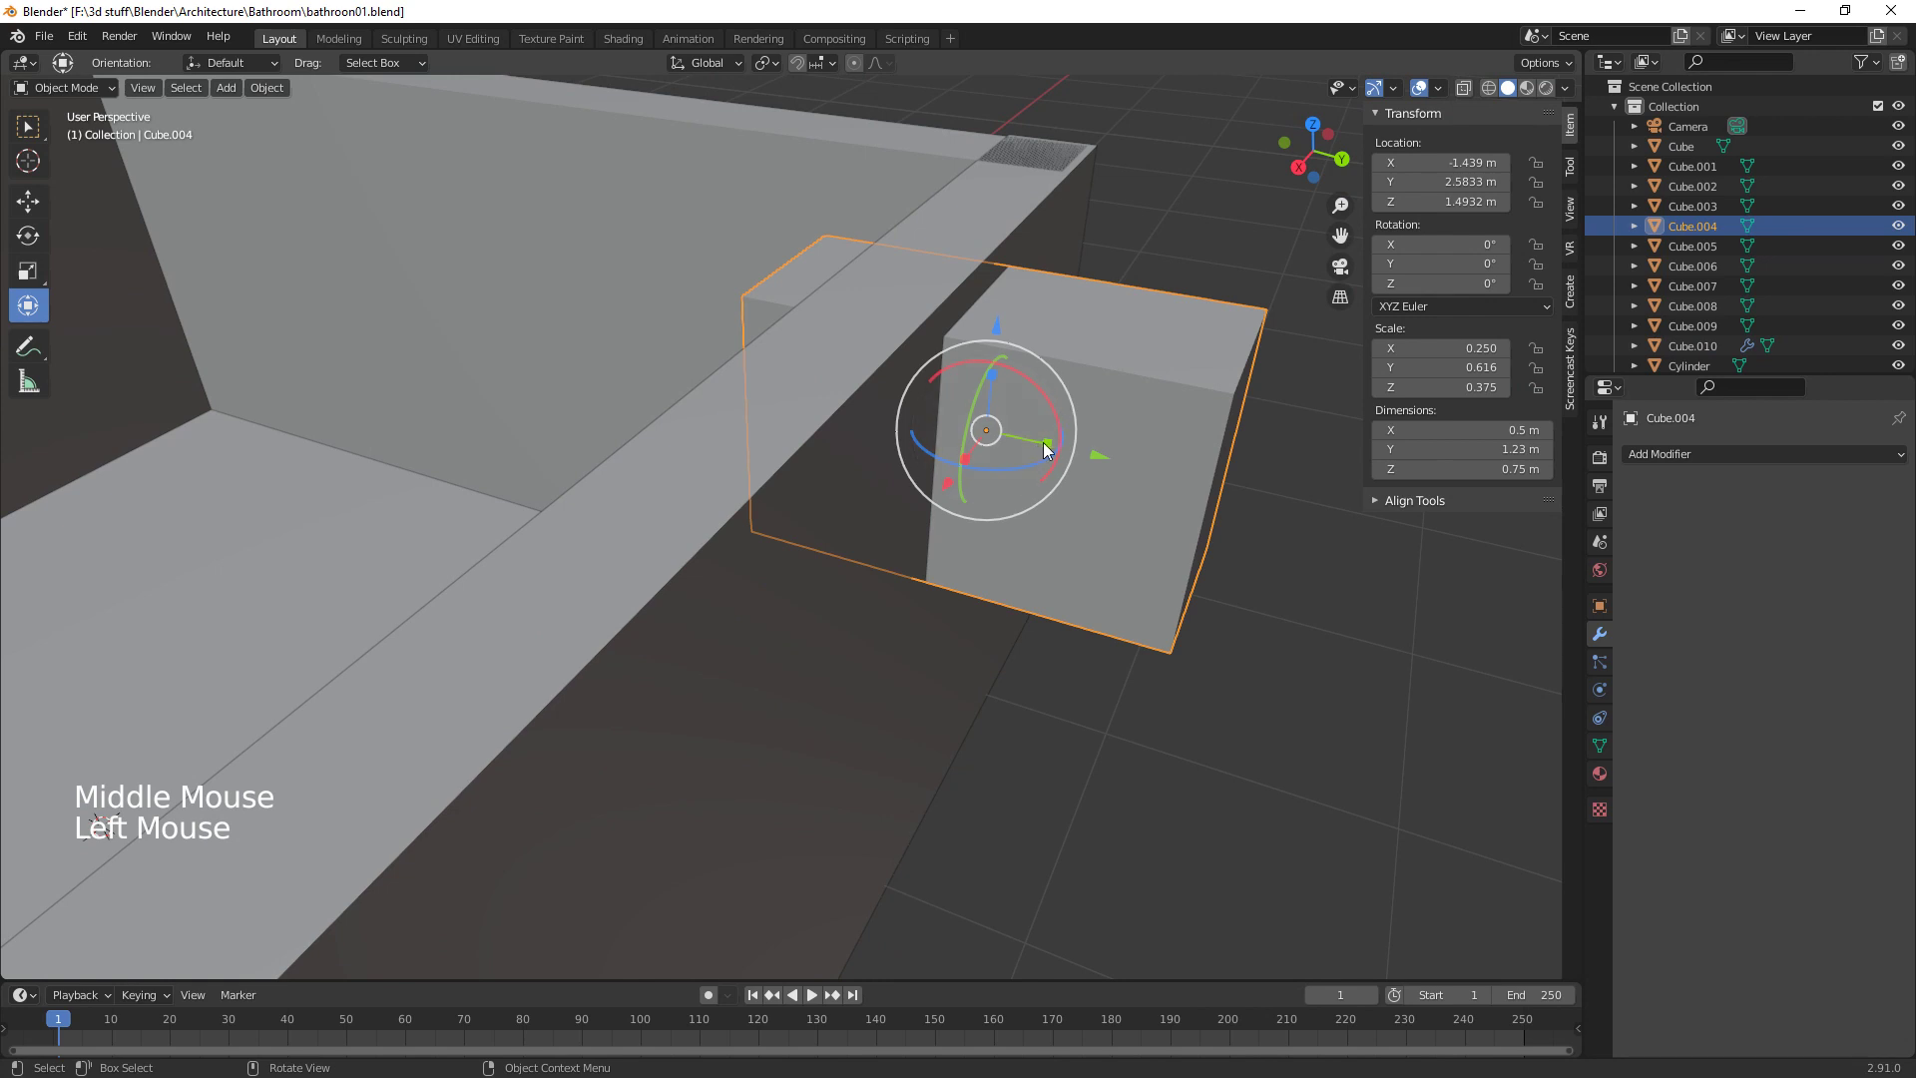
left_click(1046, 447)
left_click(1100, 457)
Cut the window opening with a Boolean Difference on the wall using Cube.004, and apply it
middle_click(1016, 561)
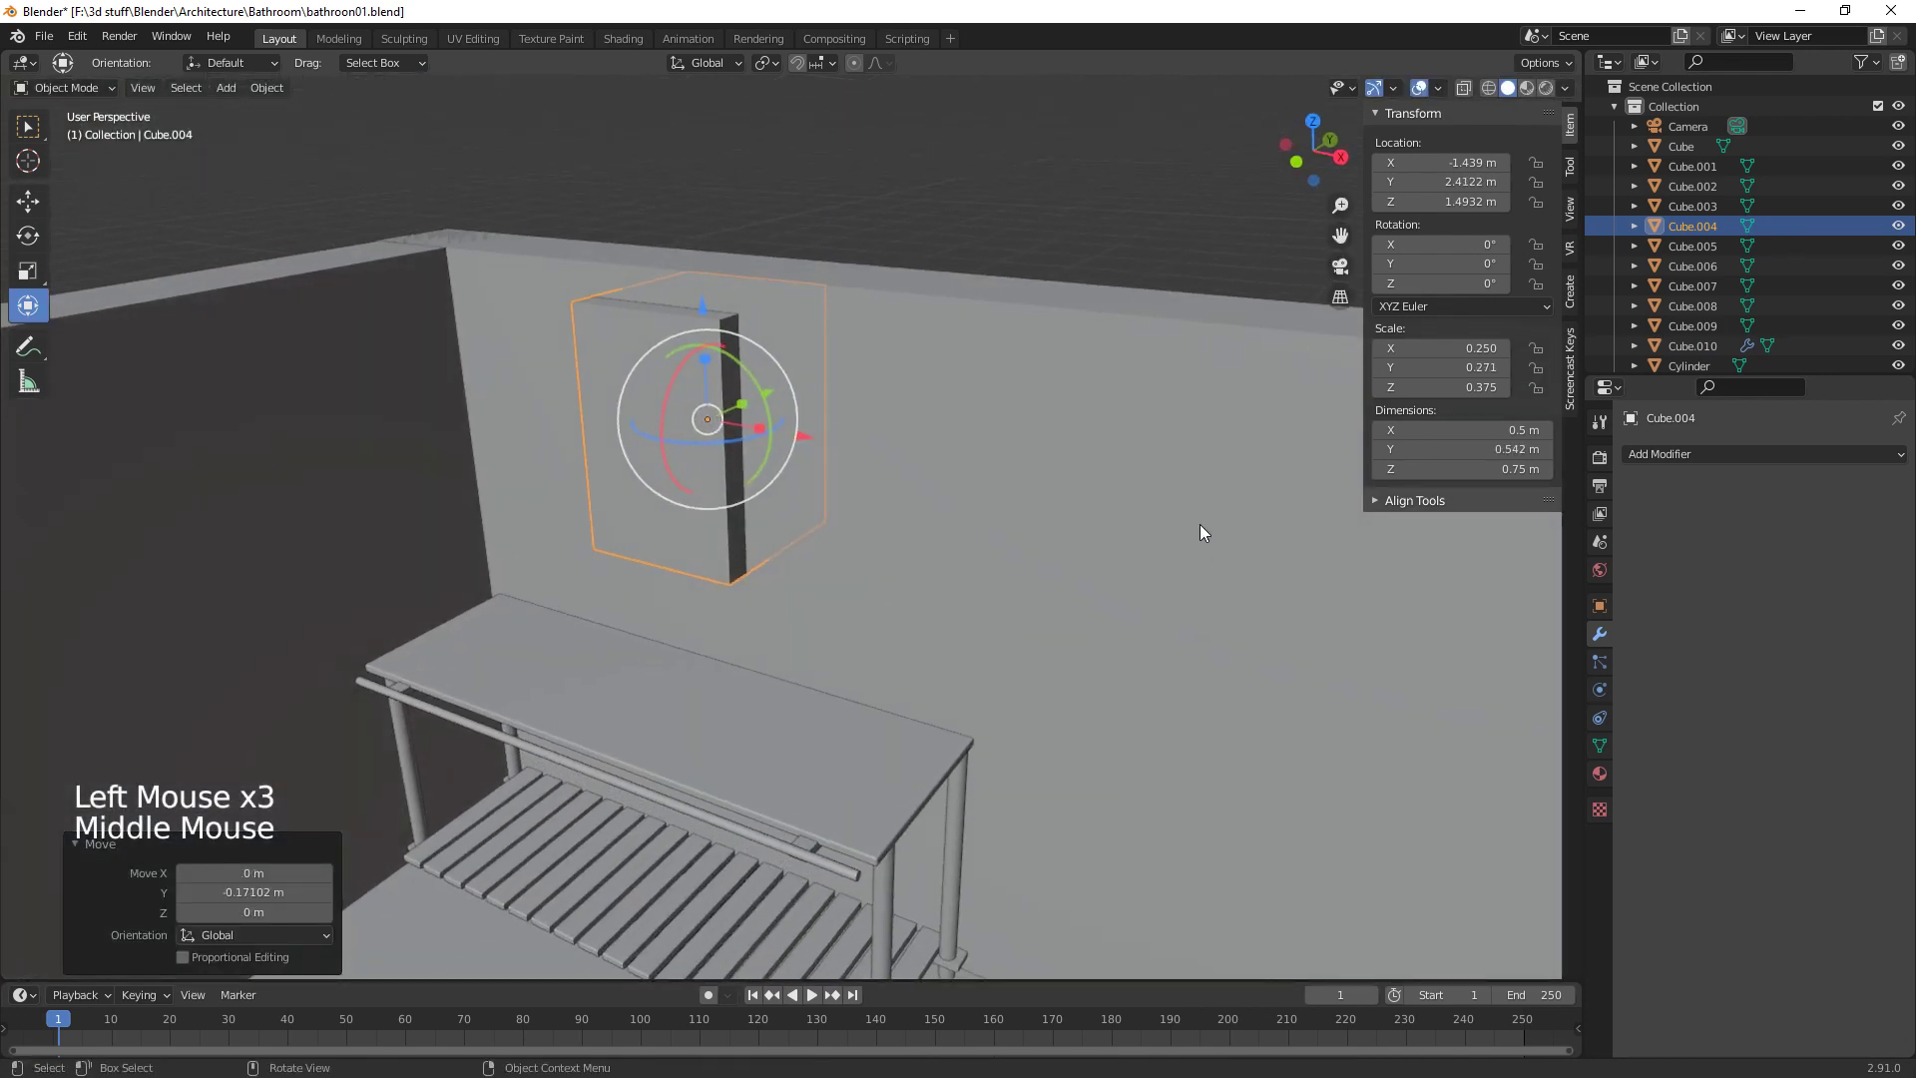
left_click(945, 404)
left_click(1647, 460)
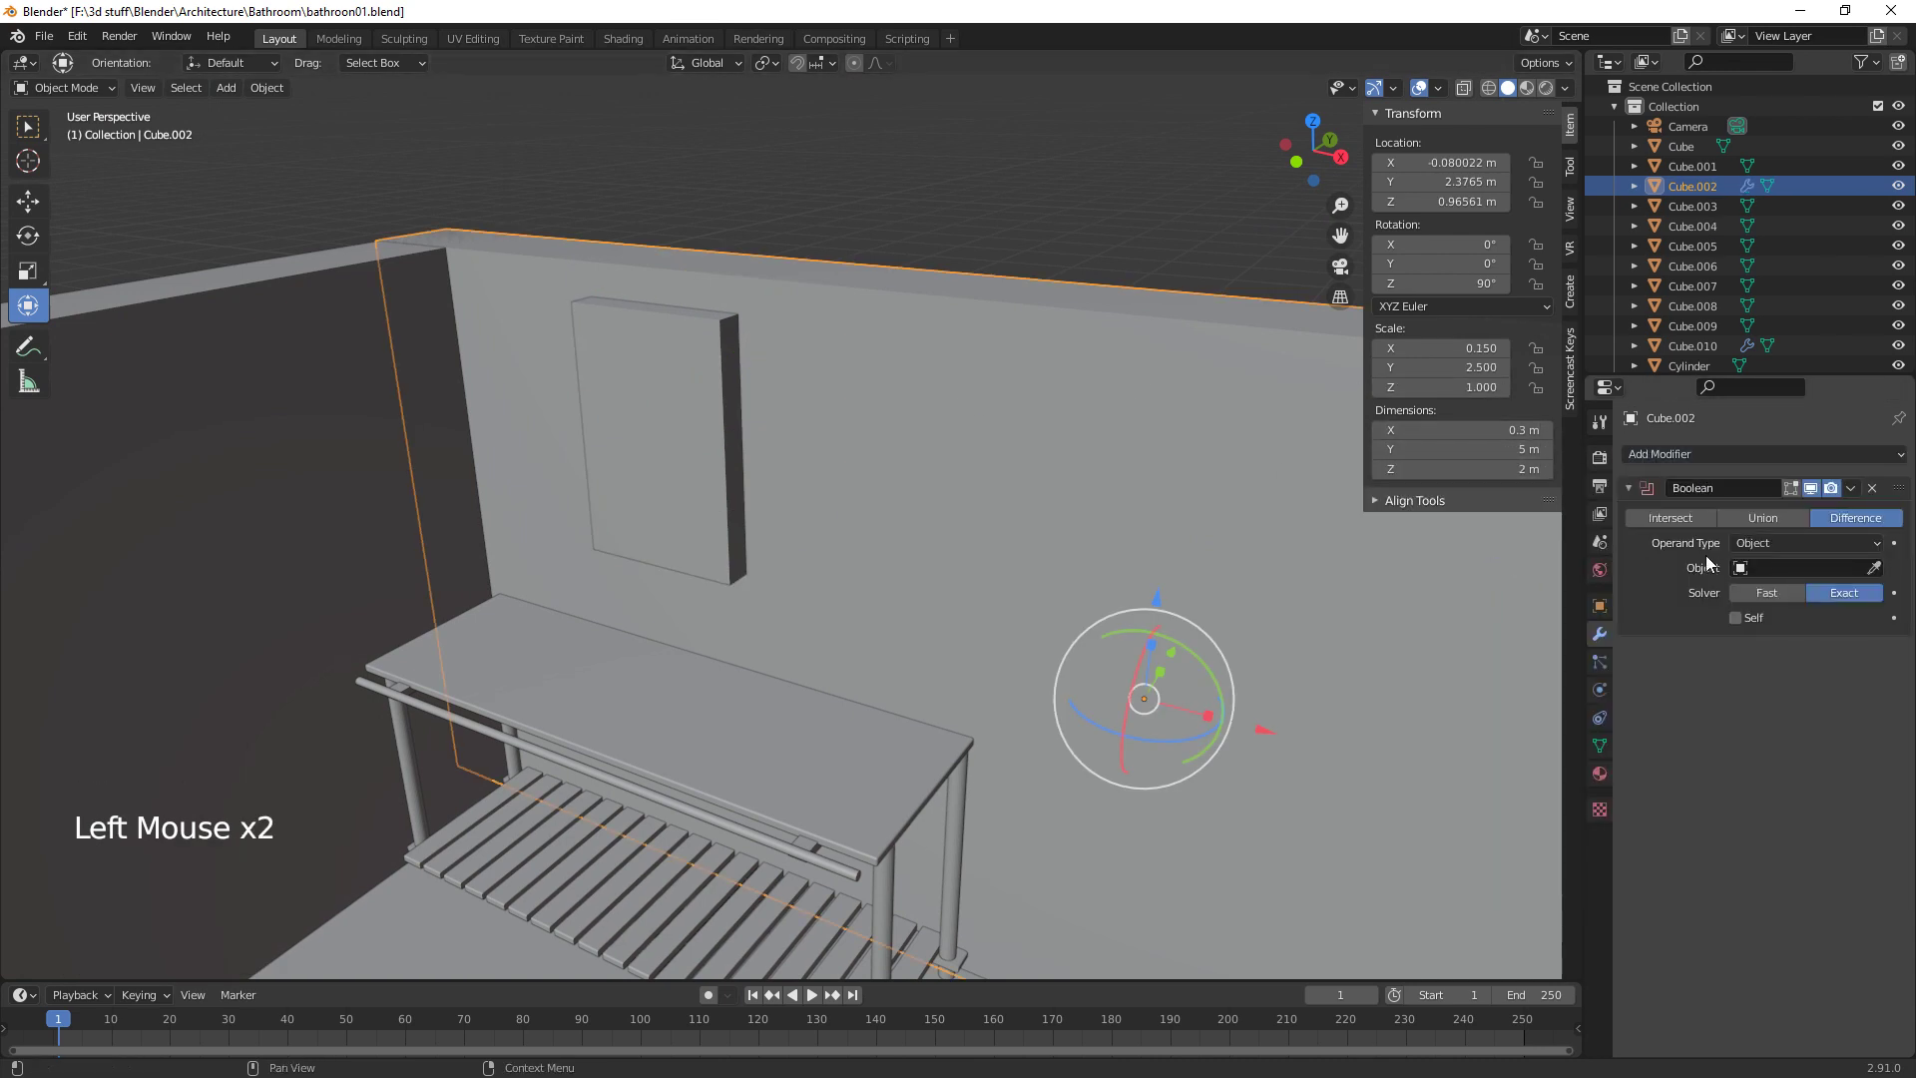
left_click(1875, 572)
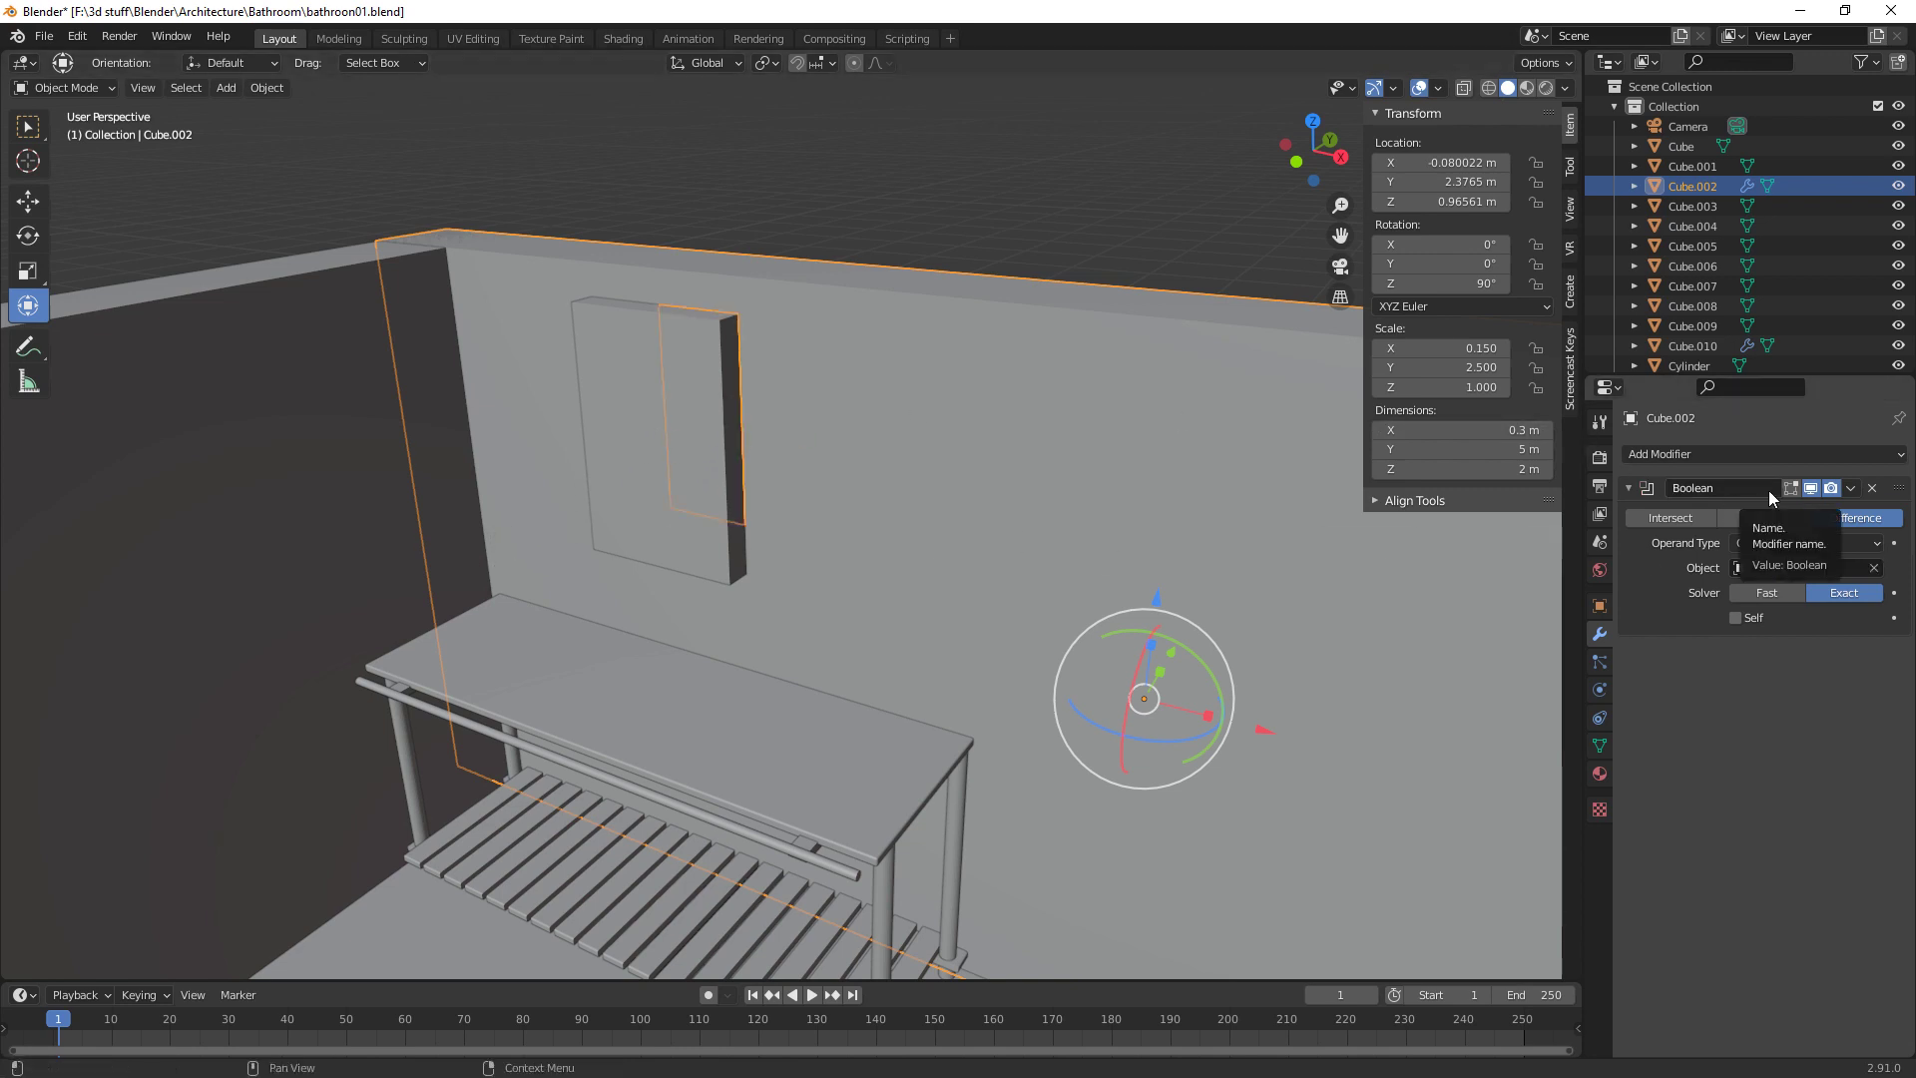
middle_click(958, 555)
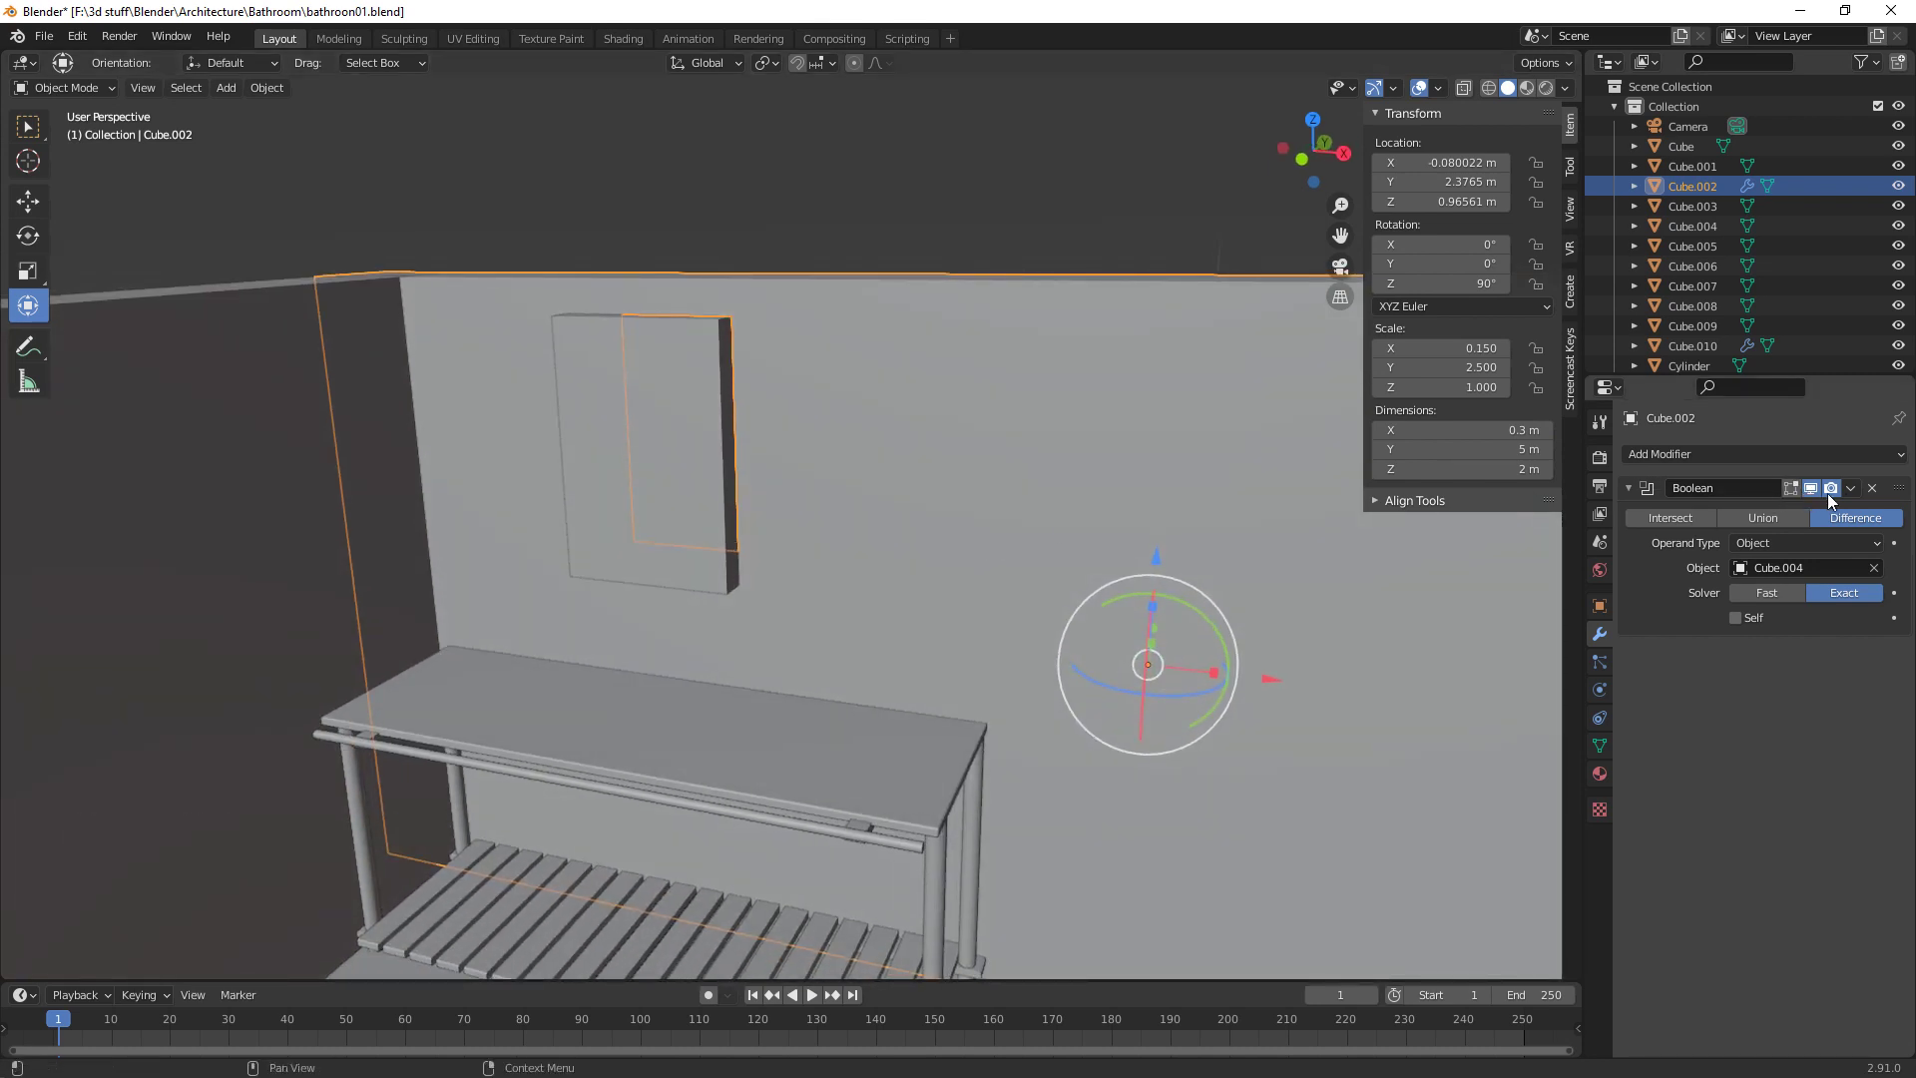
left_click(1854, 499)
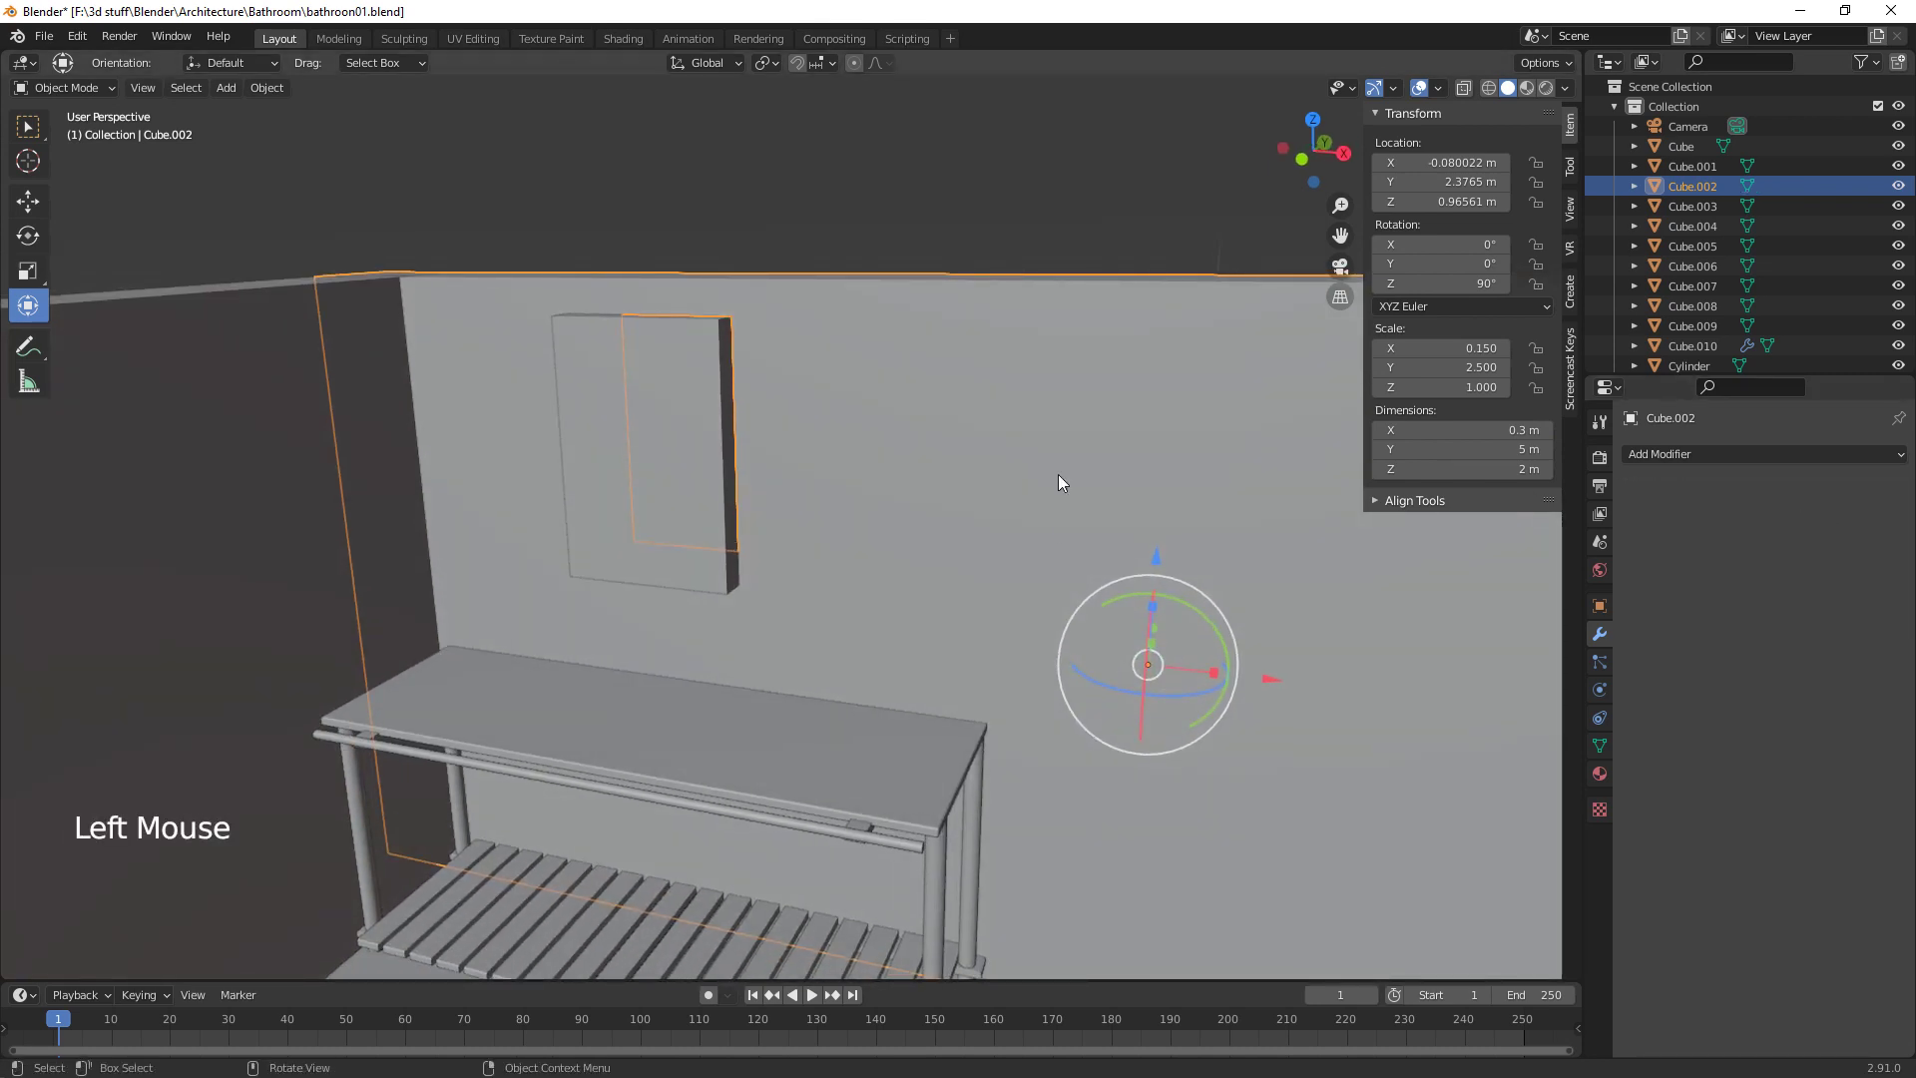
Flatten Cube.004 to about 0.1 m deep, seat it in the opening and apply All Transforms
left_click(675, 437)
middle_click(724, 538)
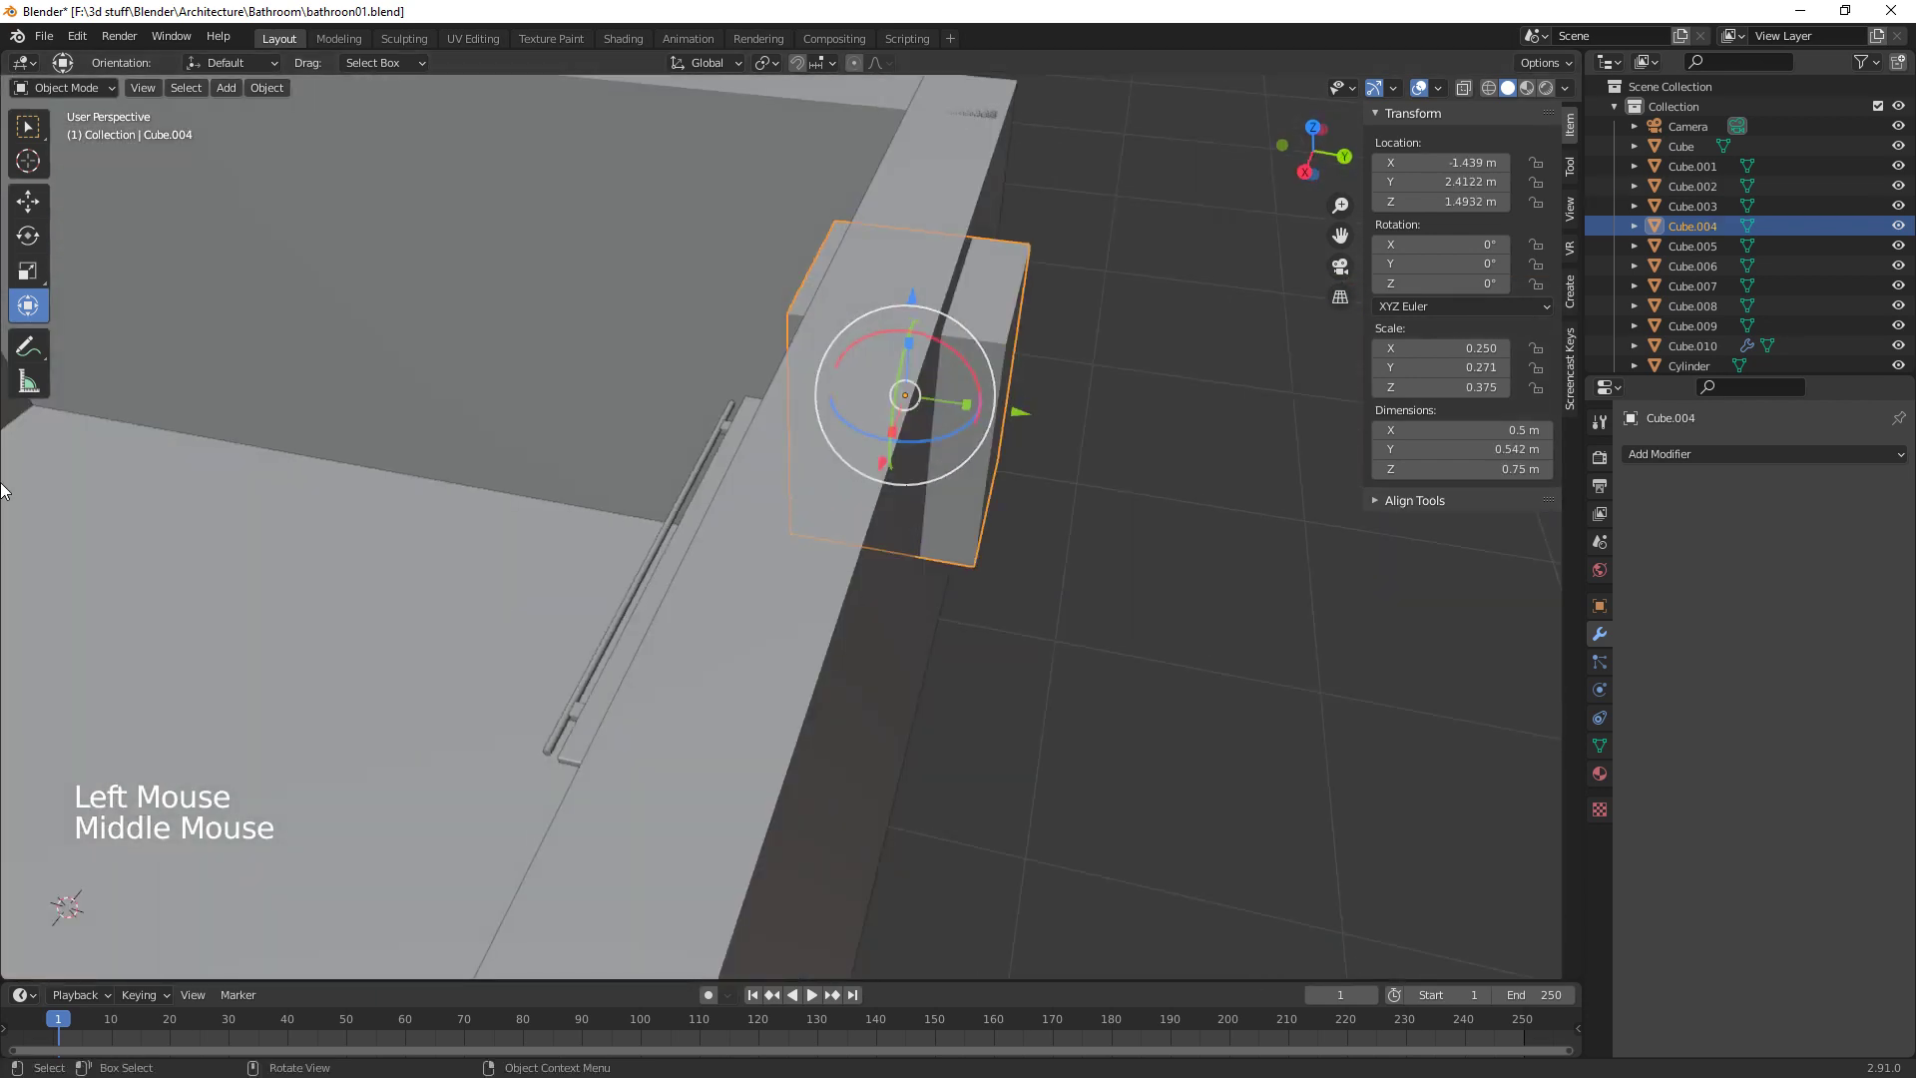
left_click(970, 406)
middle_click(908, 533)
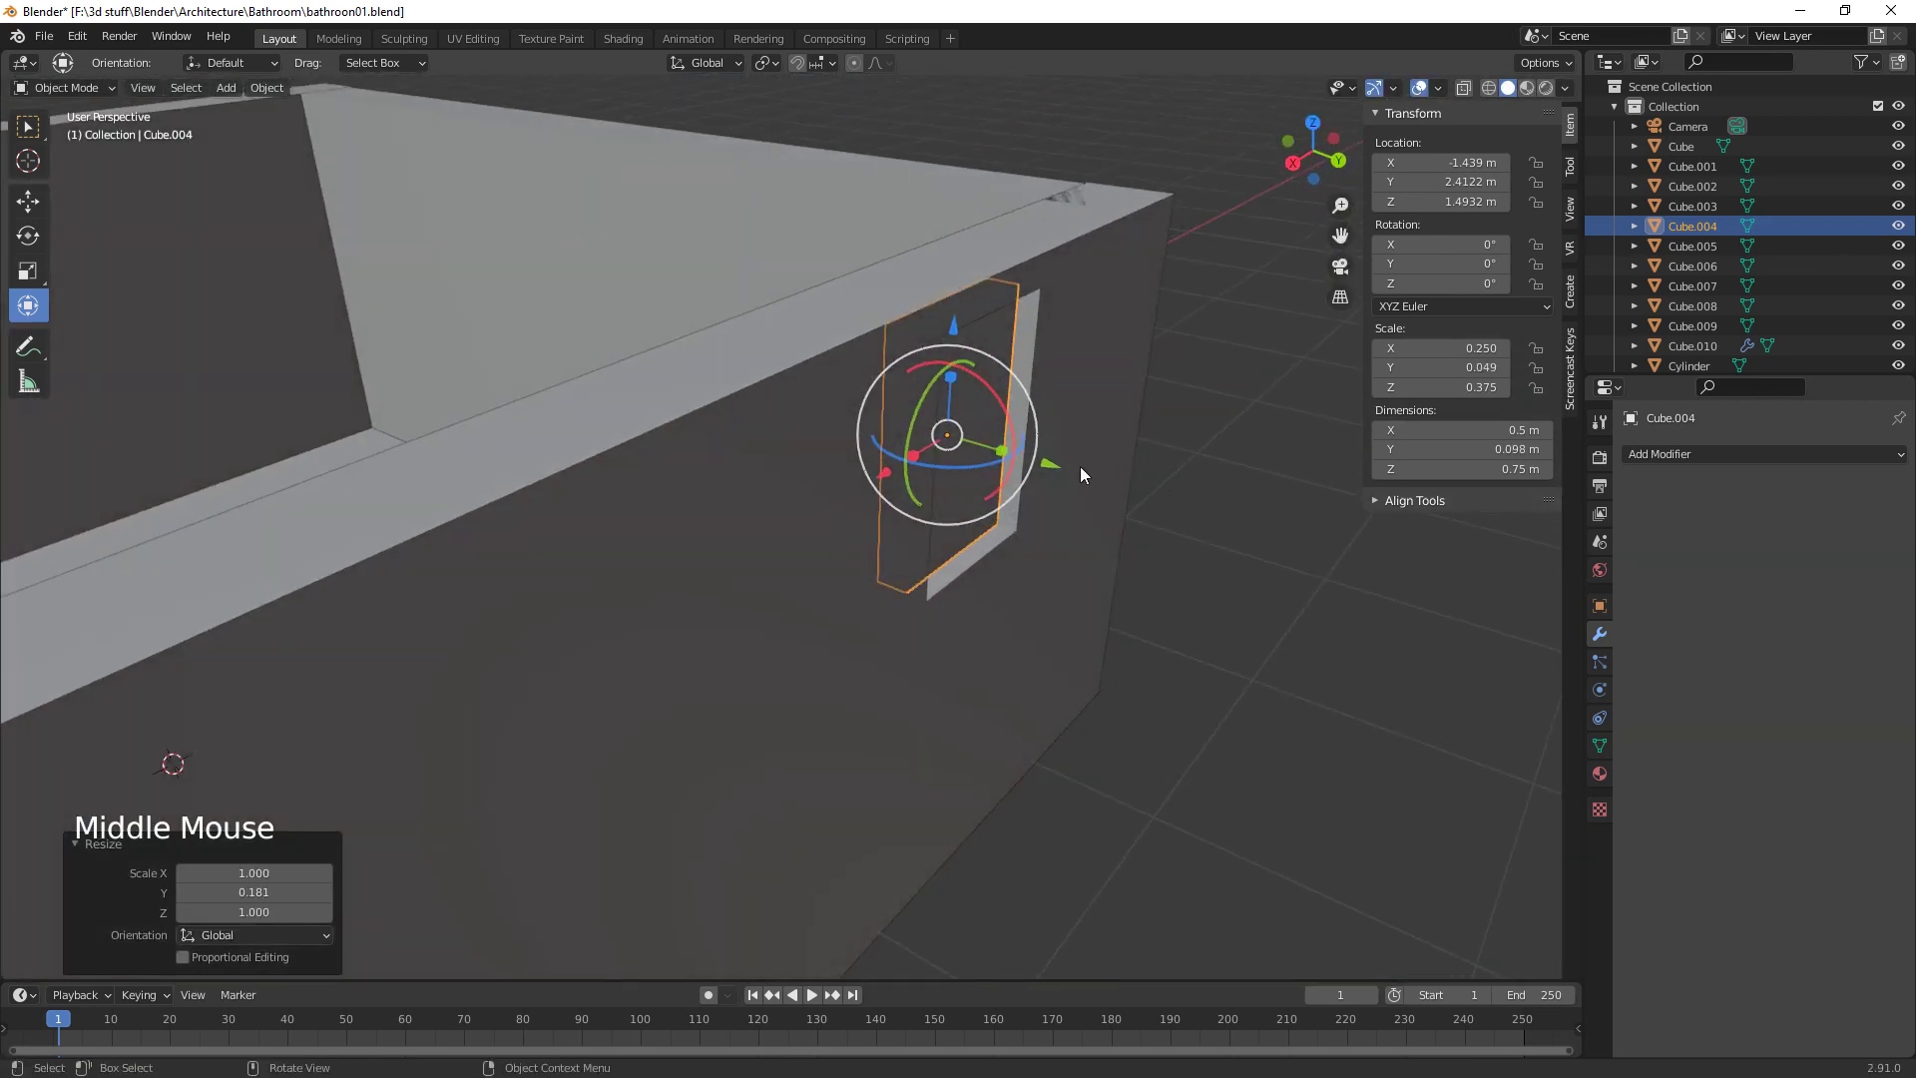
left_click(1062, 469)
middle_click(1154, 564)
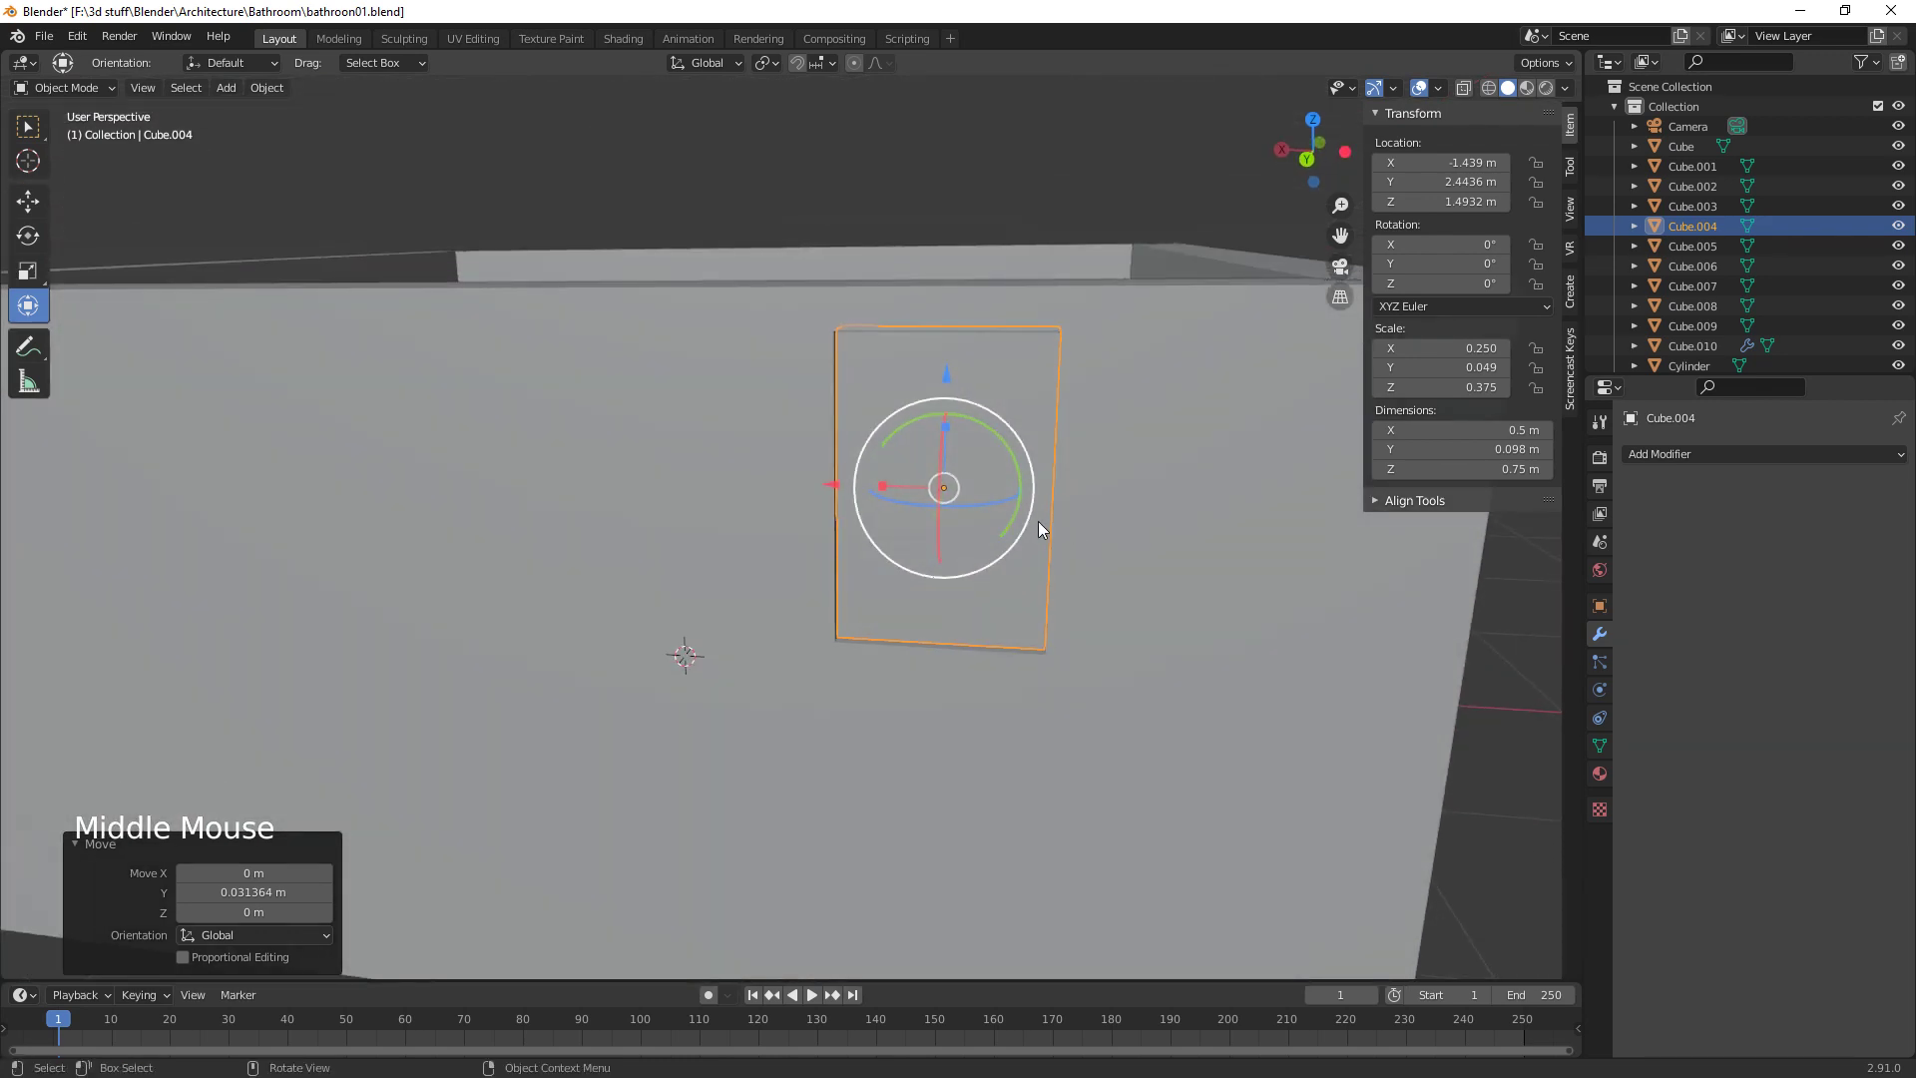
key("ctrl+a")
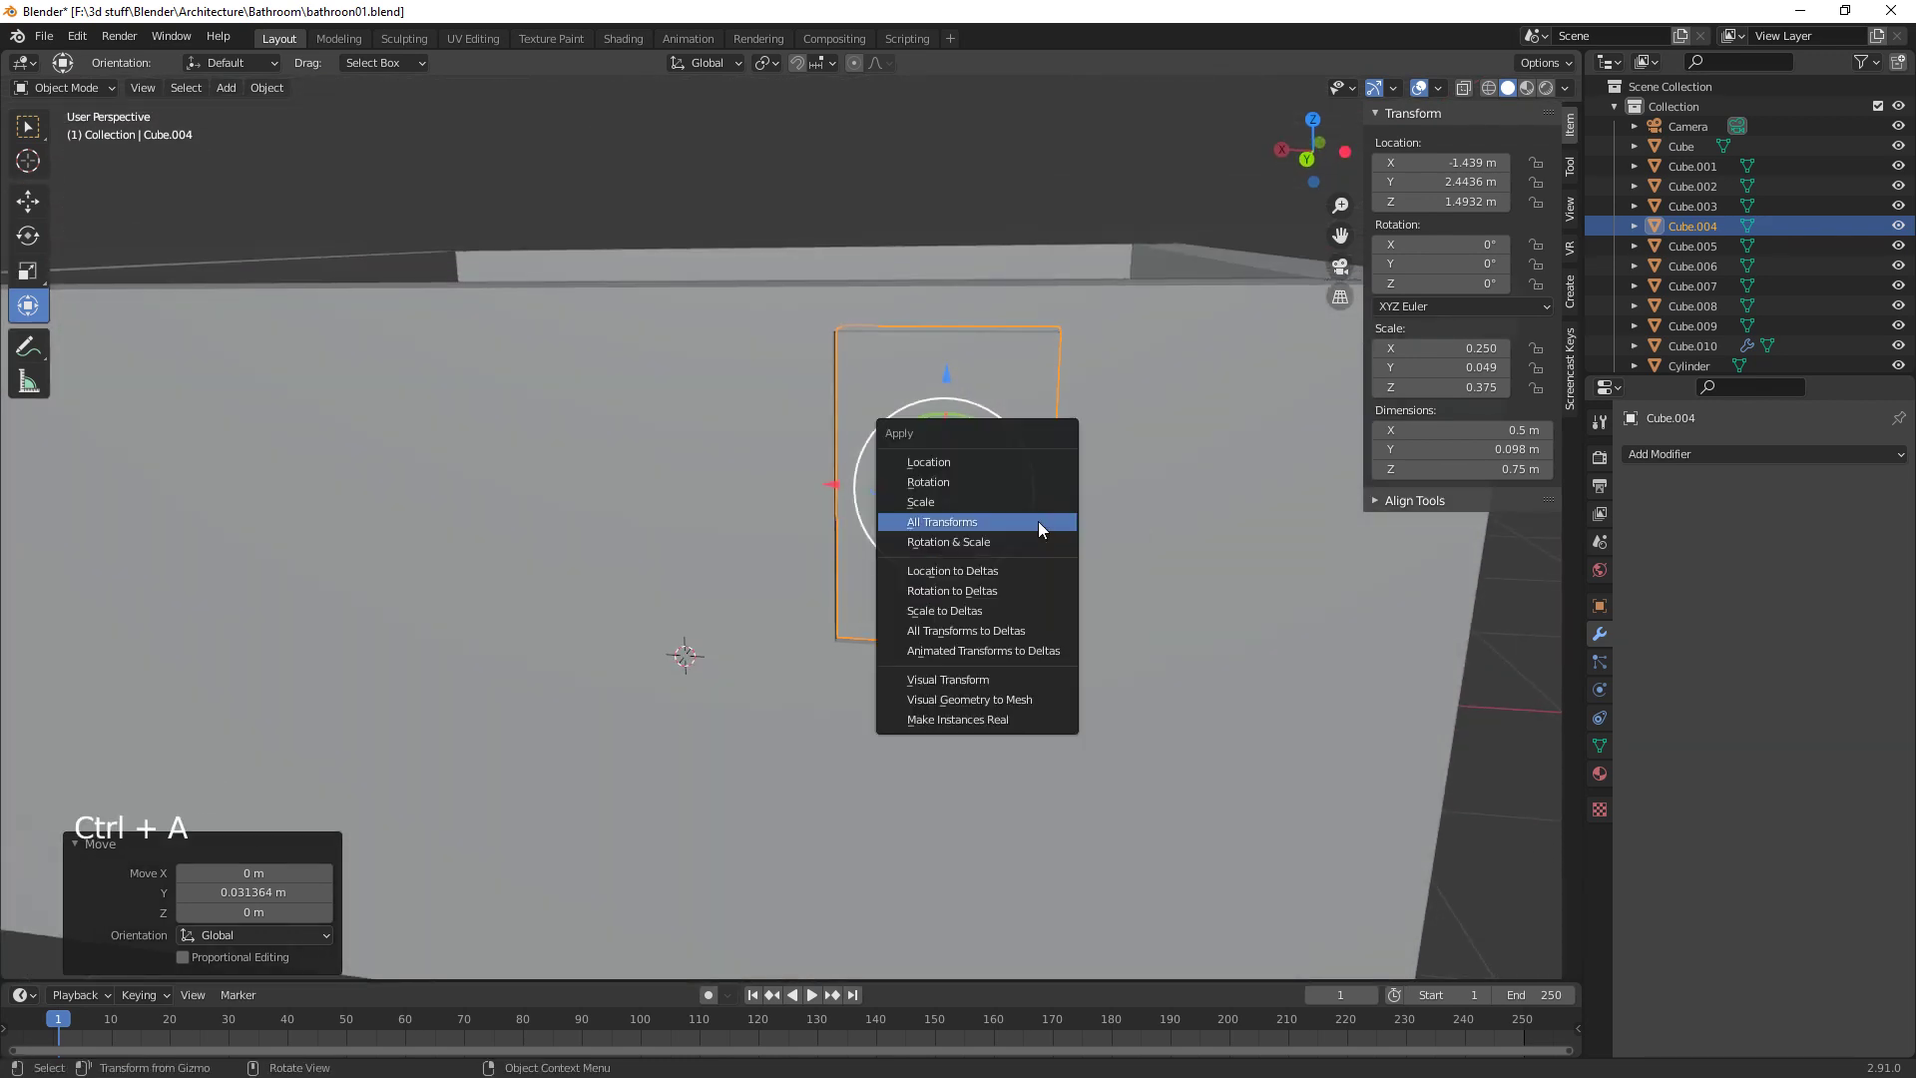
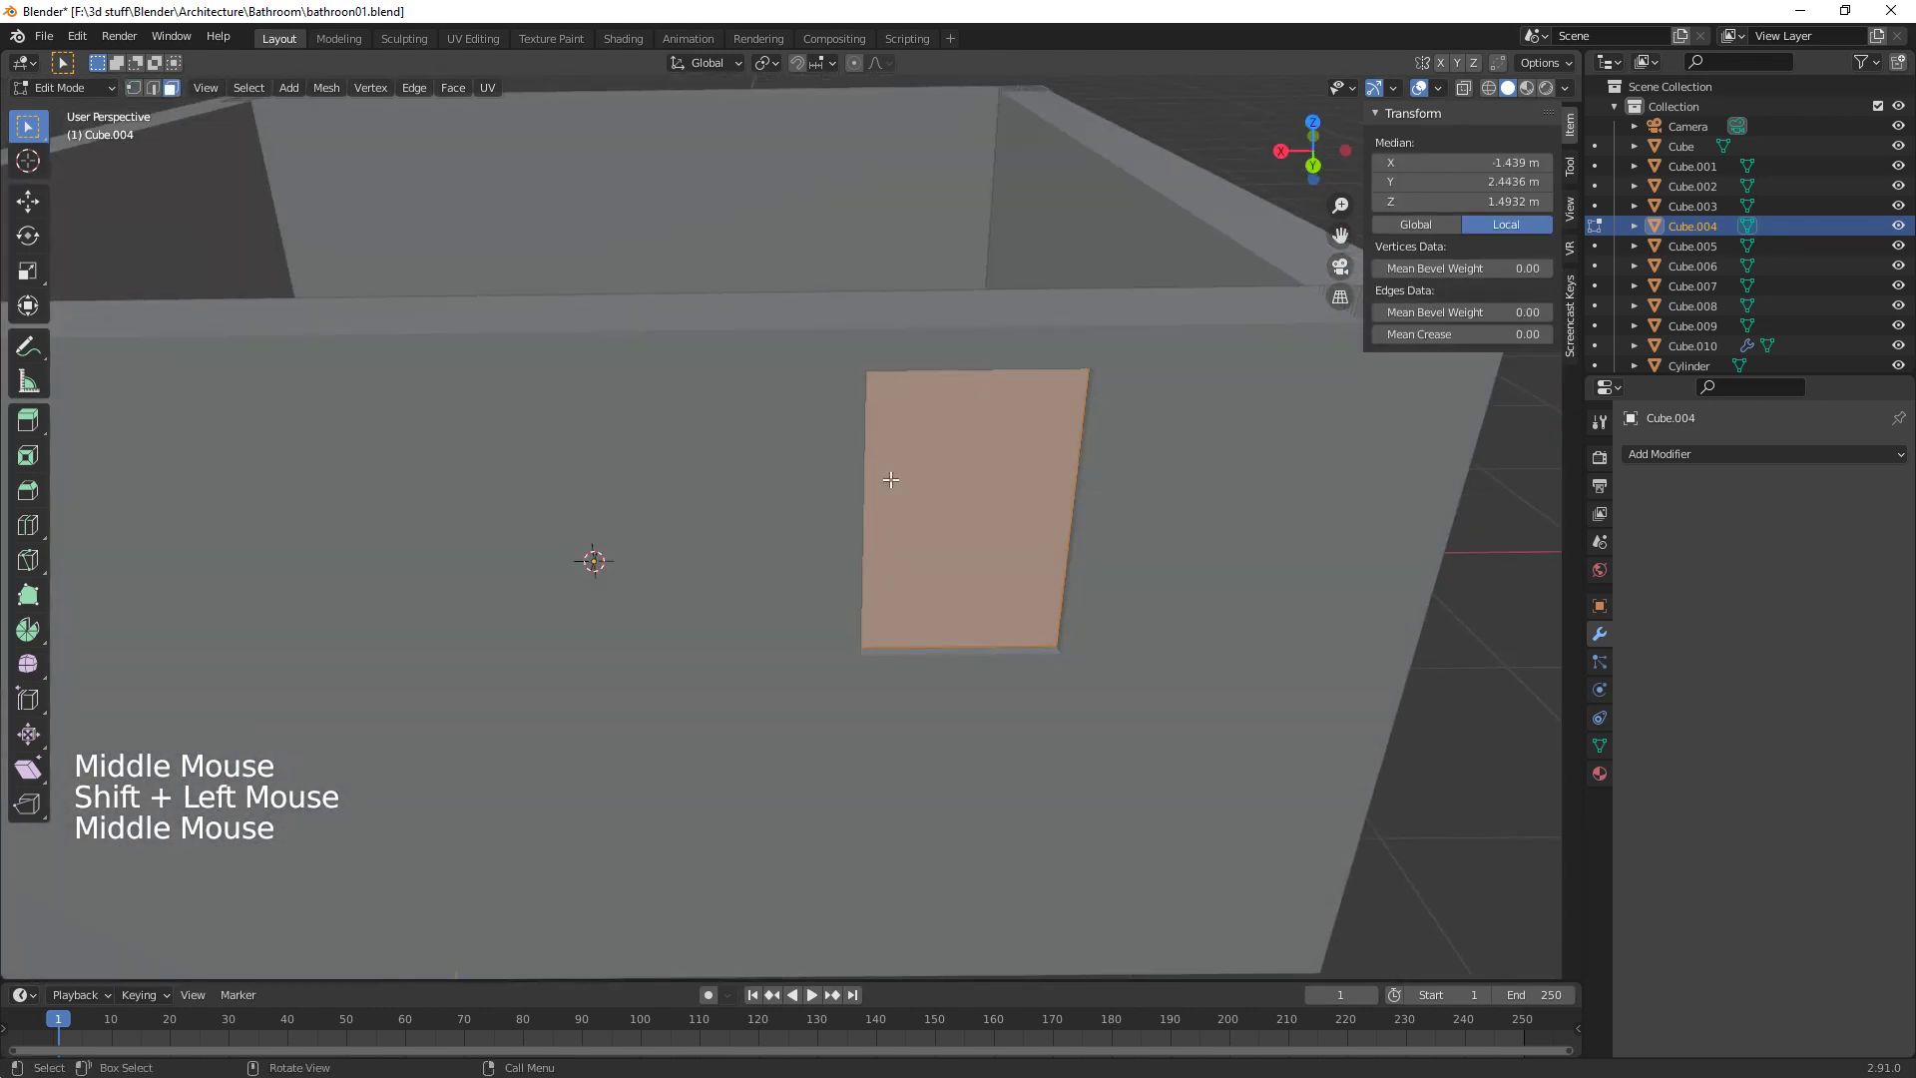
Inset the window frame's front face to form a border, leaving a Shift+D block copy beside the wall
key("i")
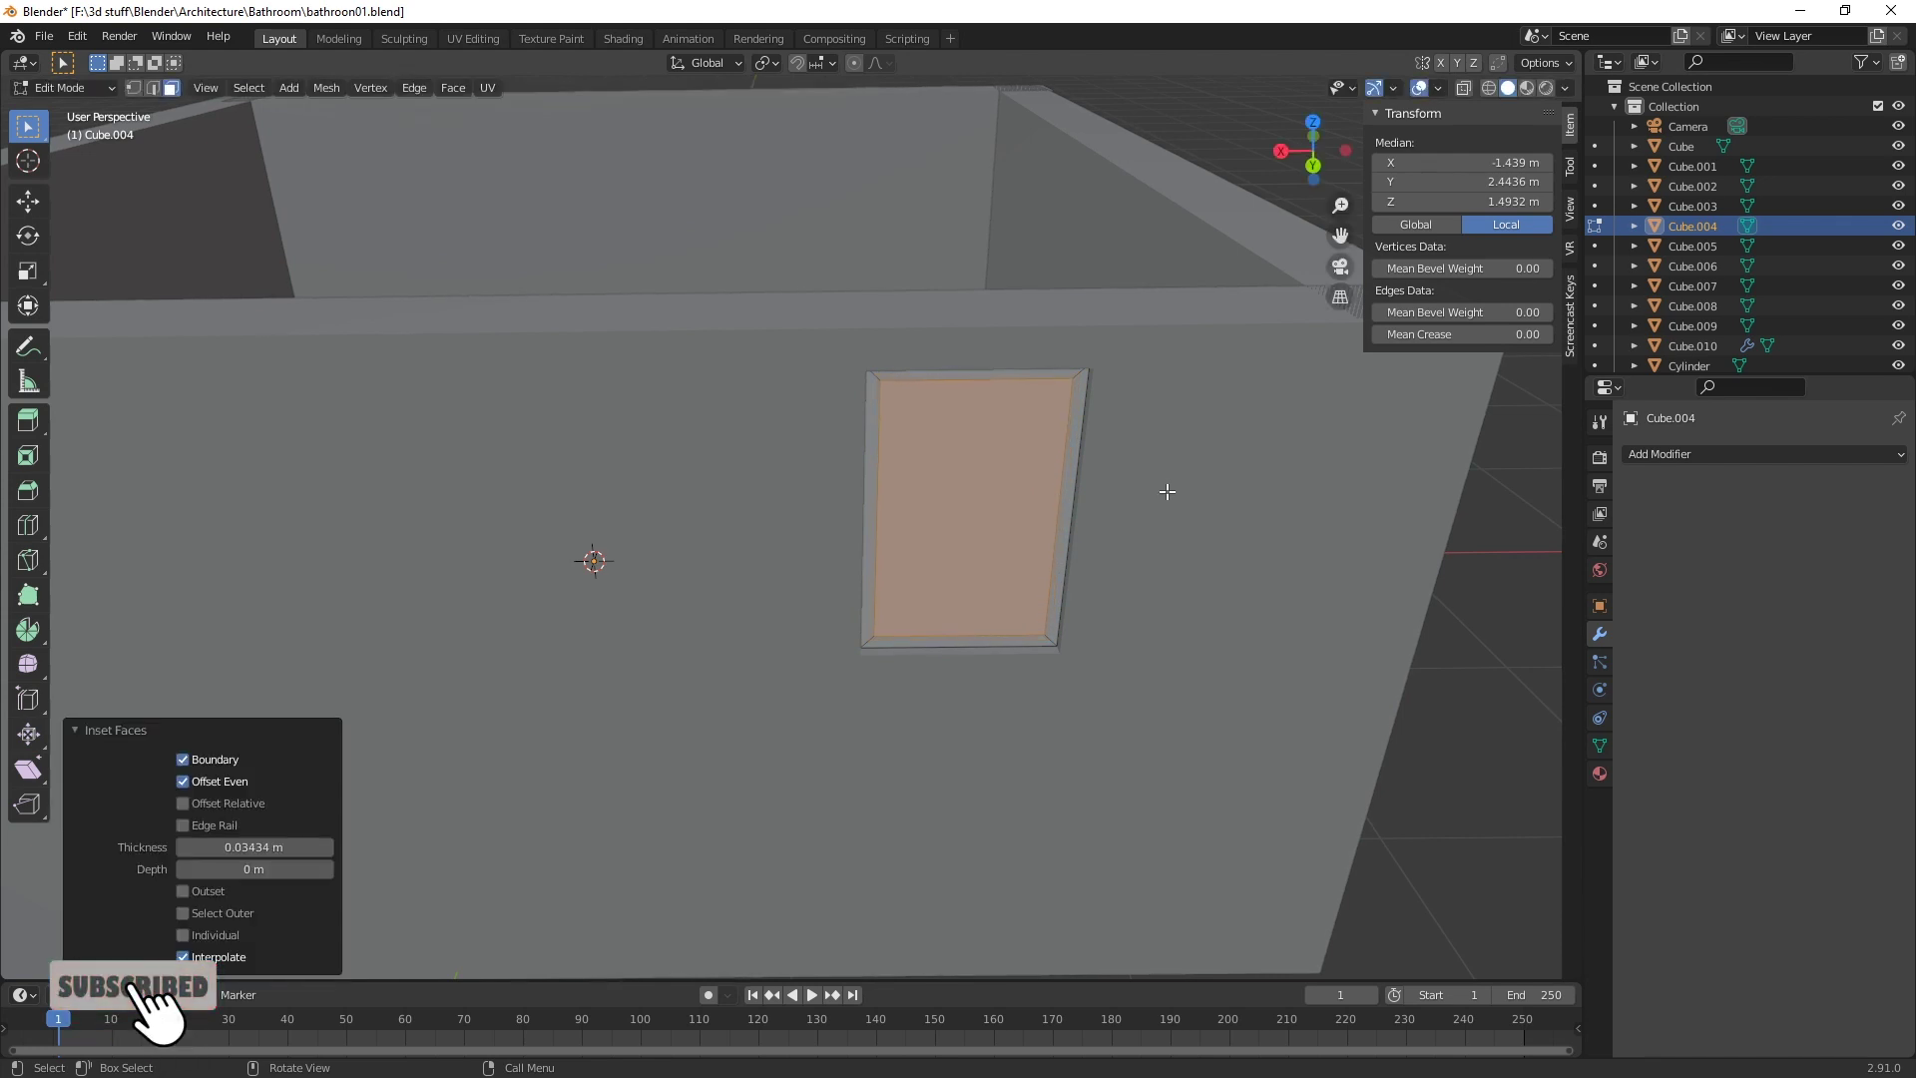
right_click(1007, 497)
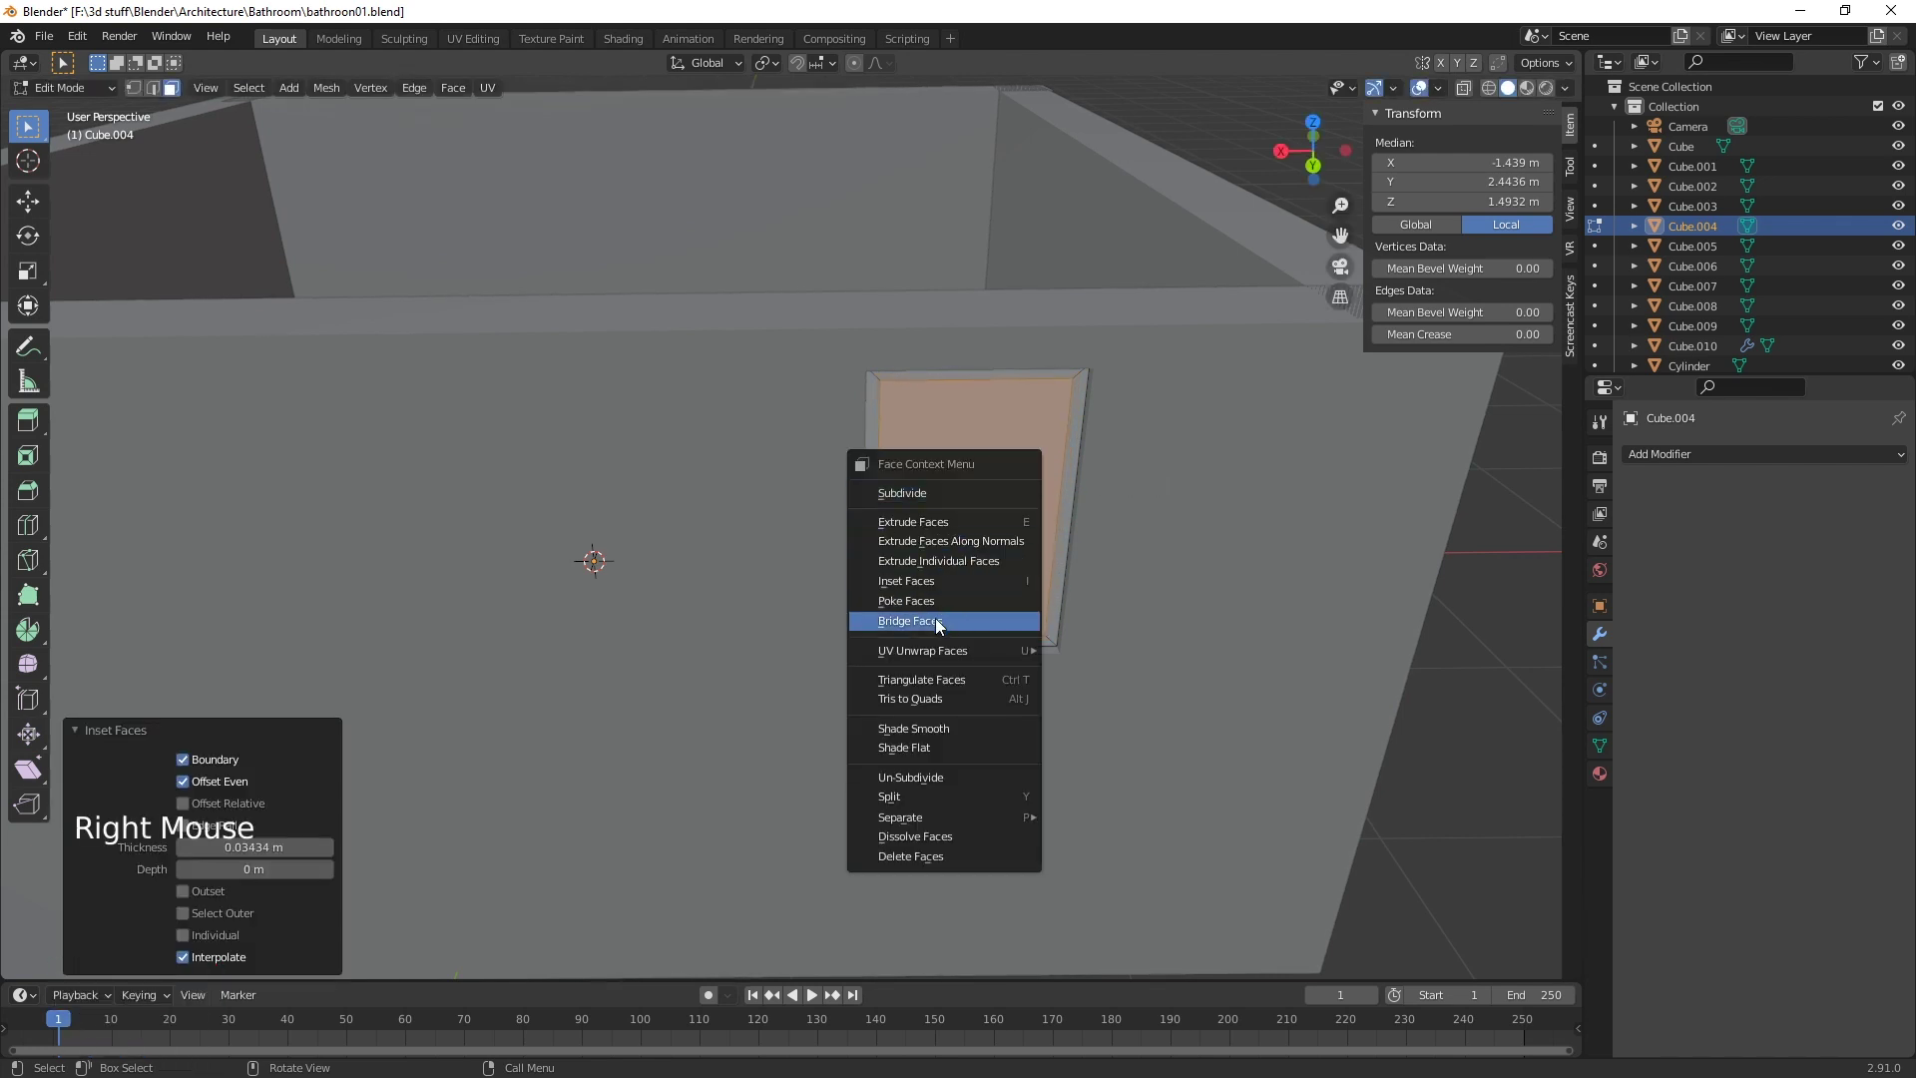
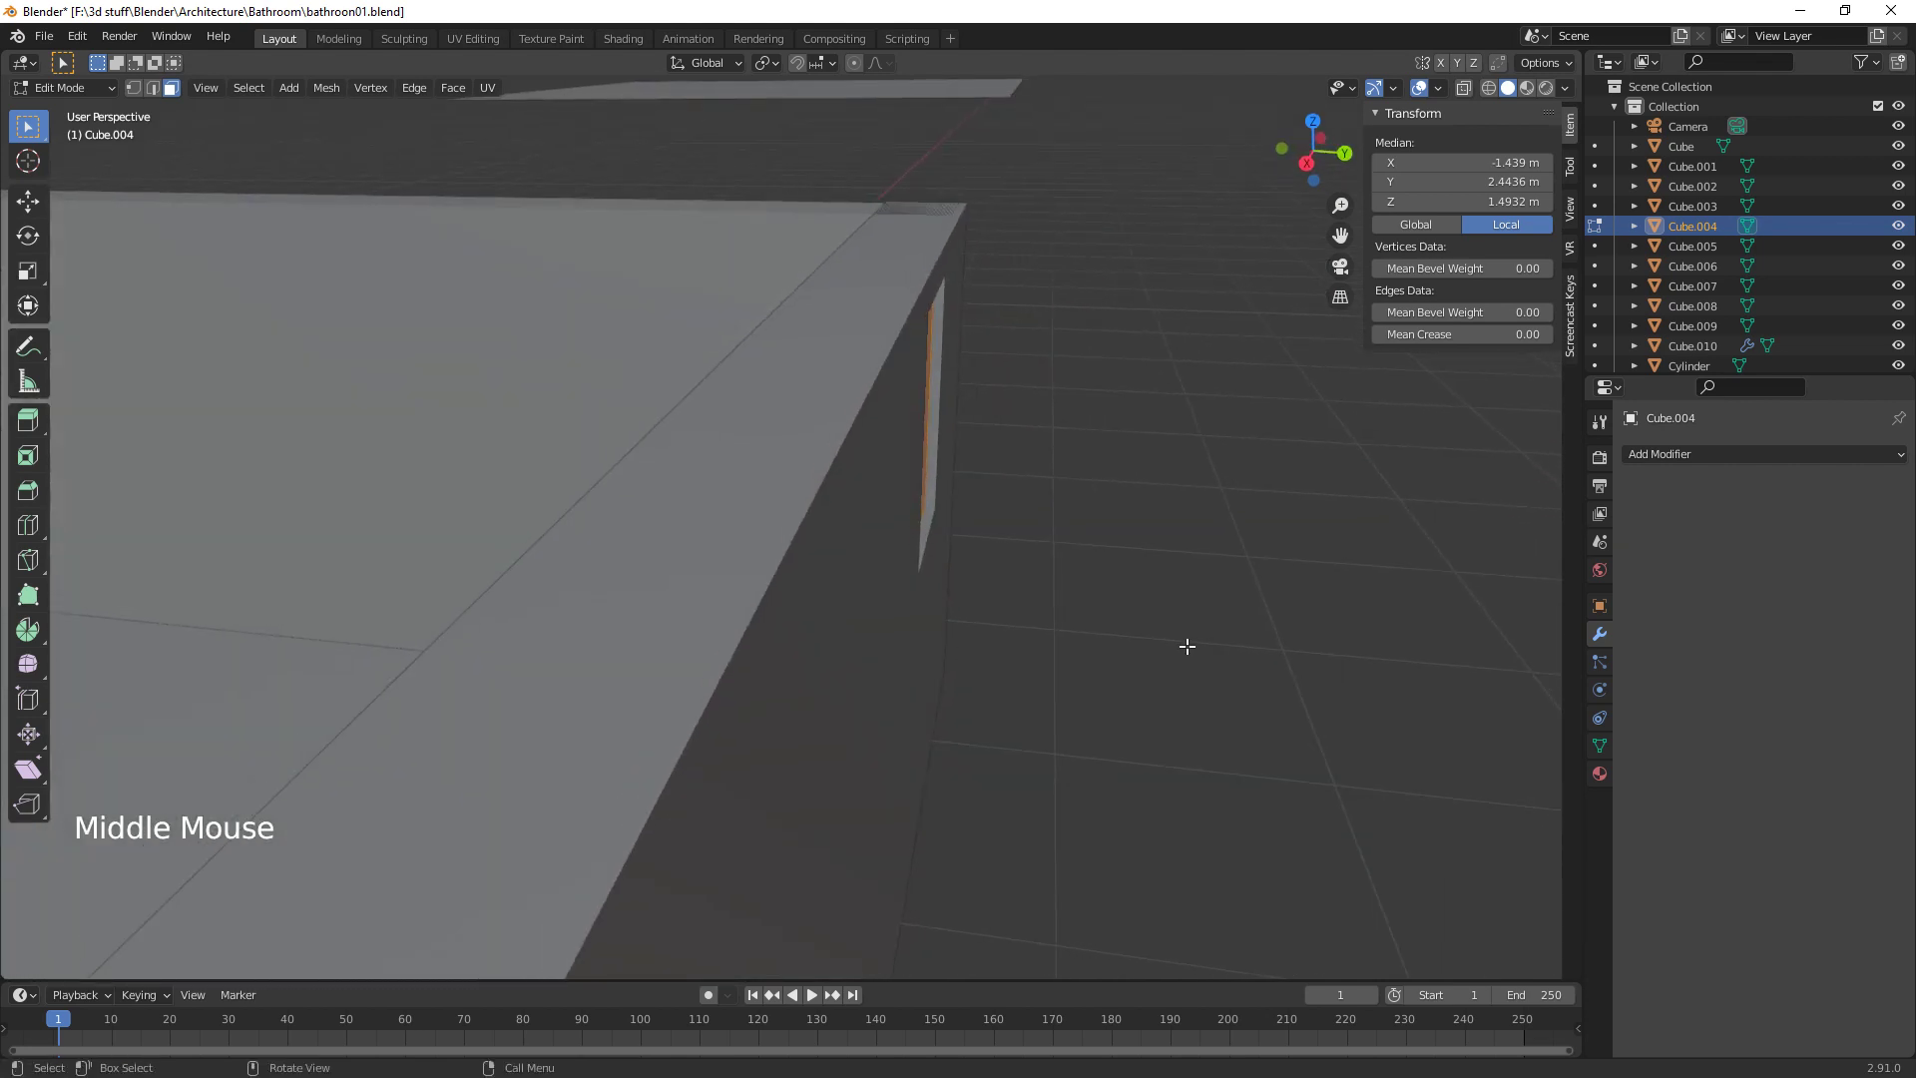
key("shift+d")
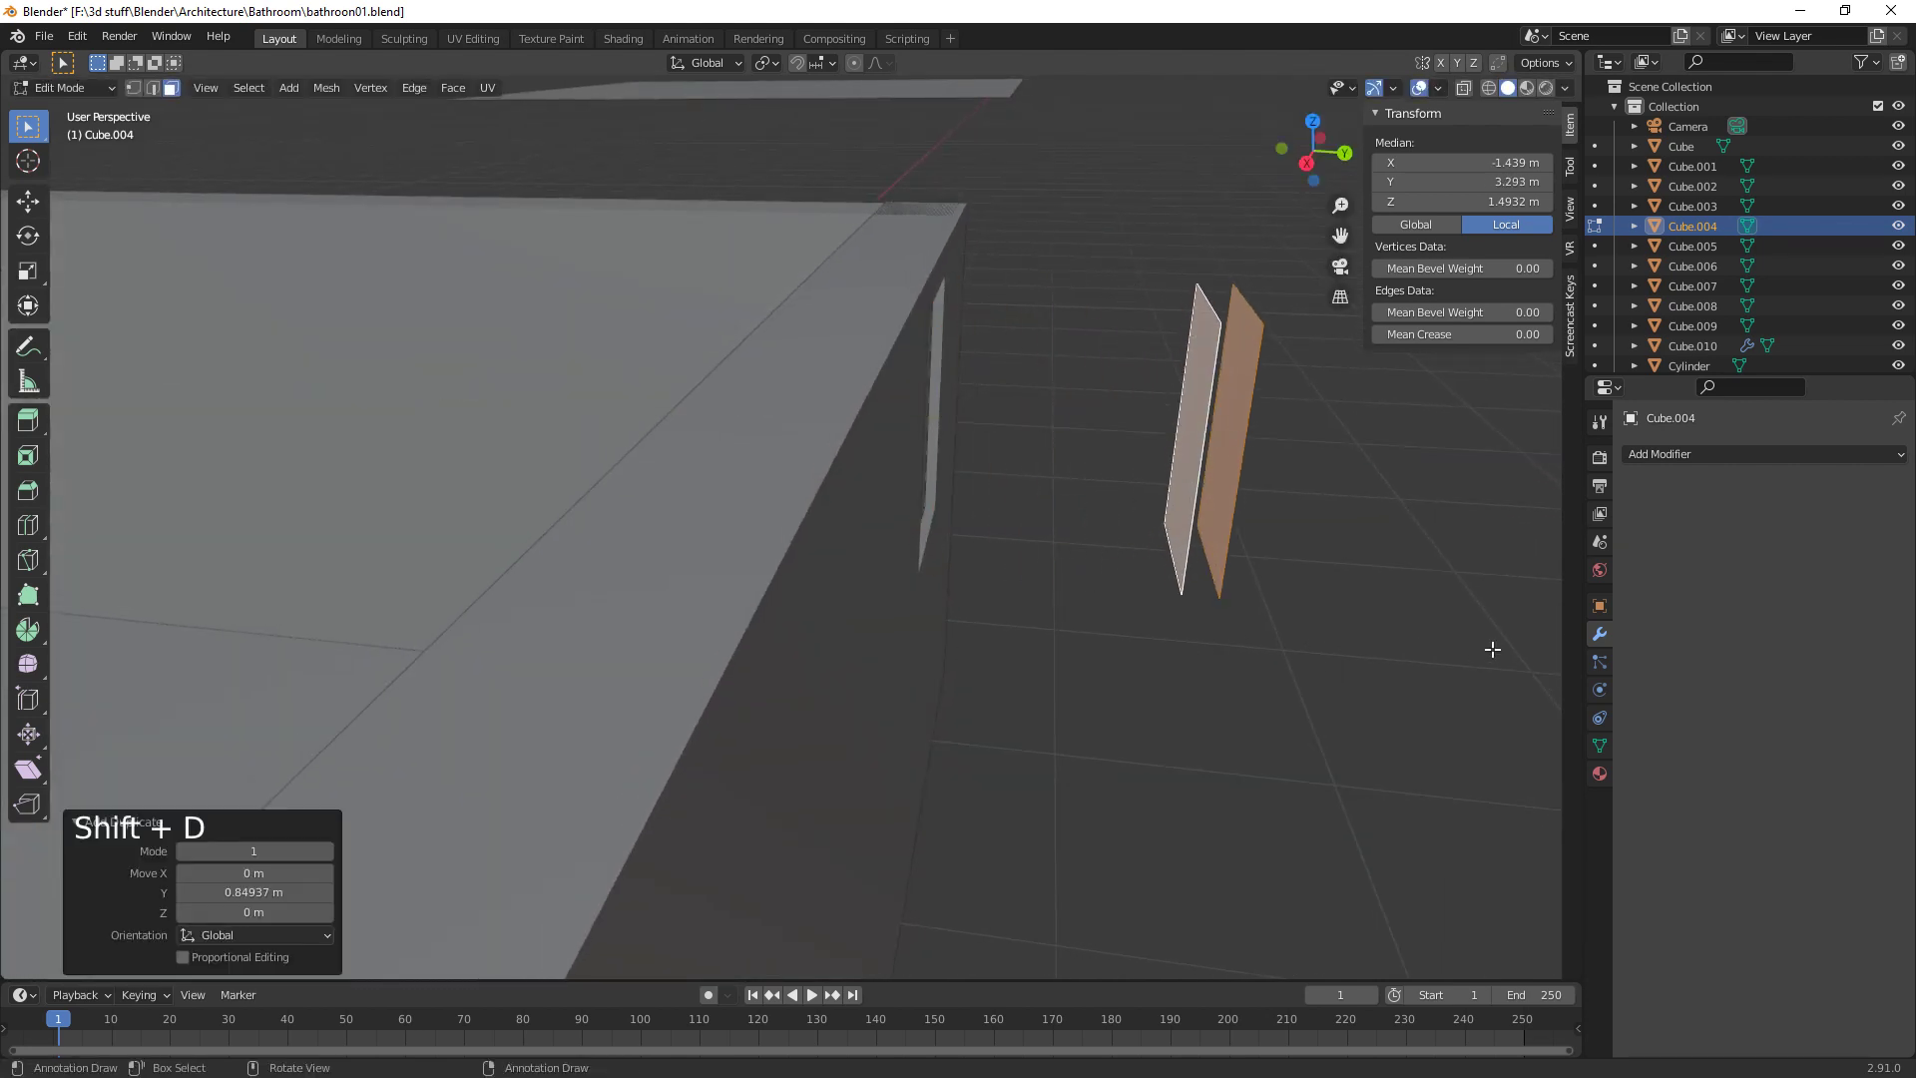
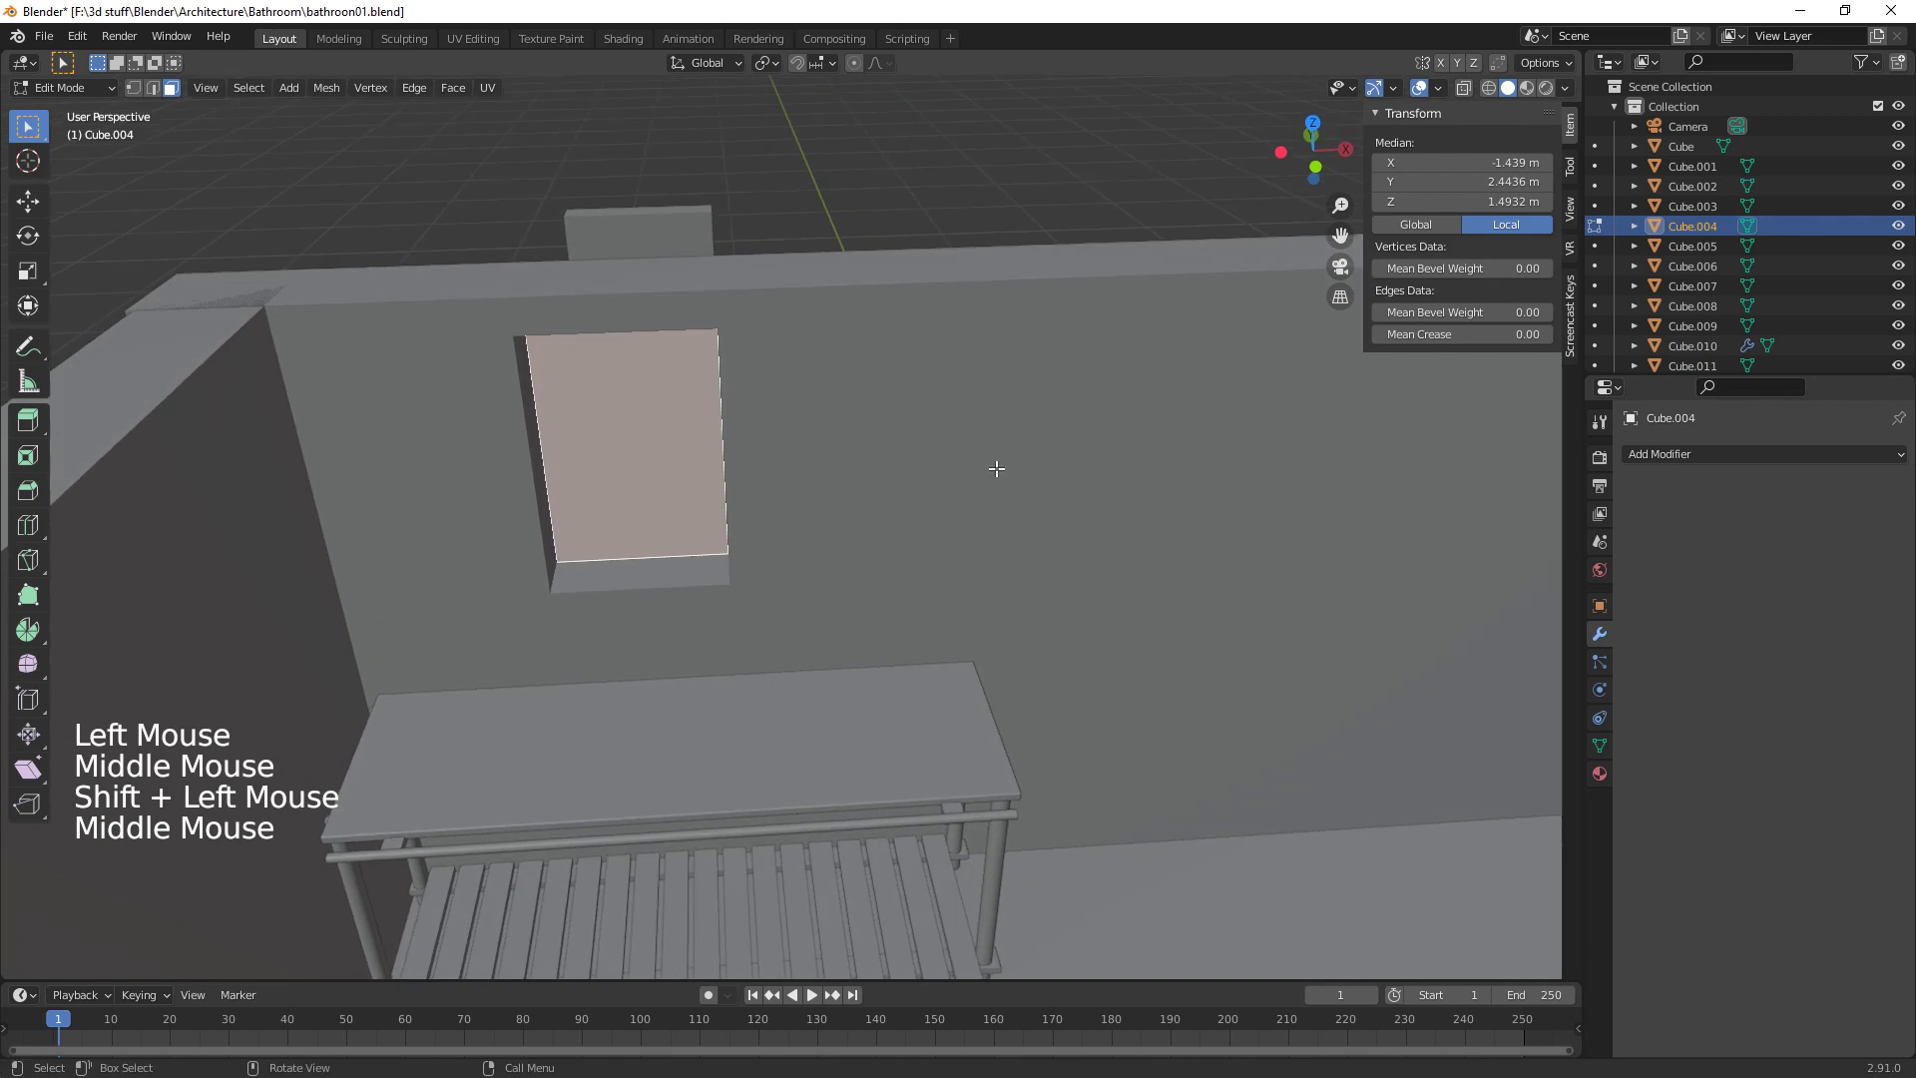
key("i")
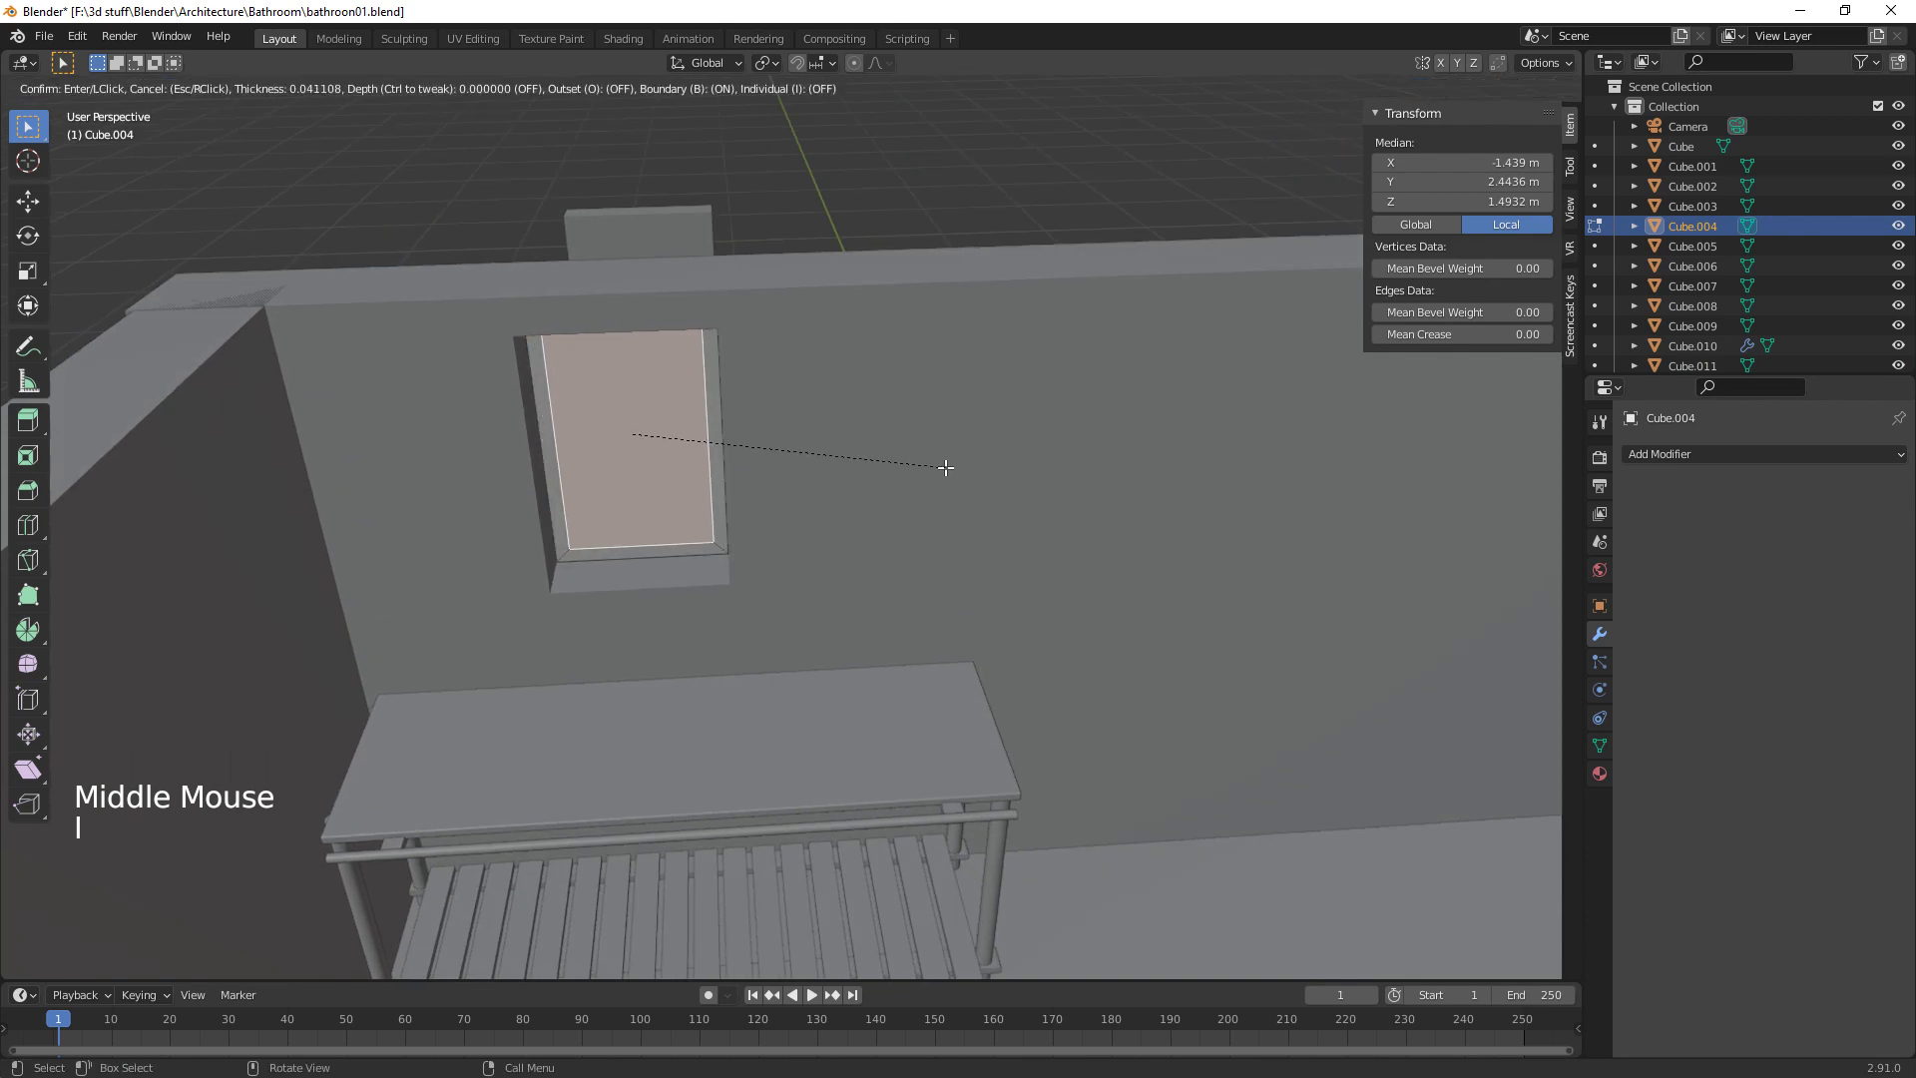
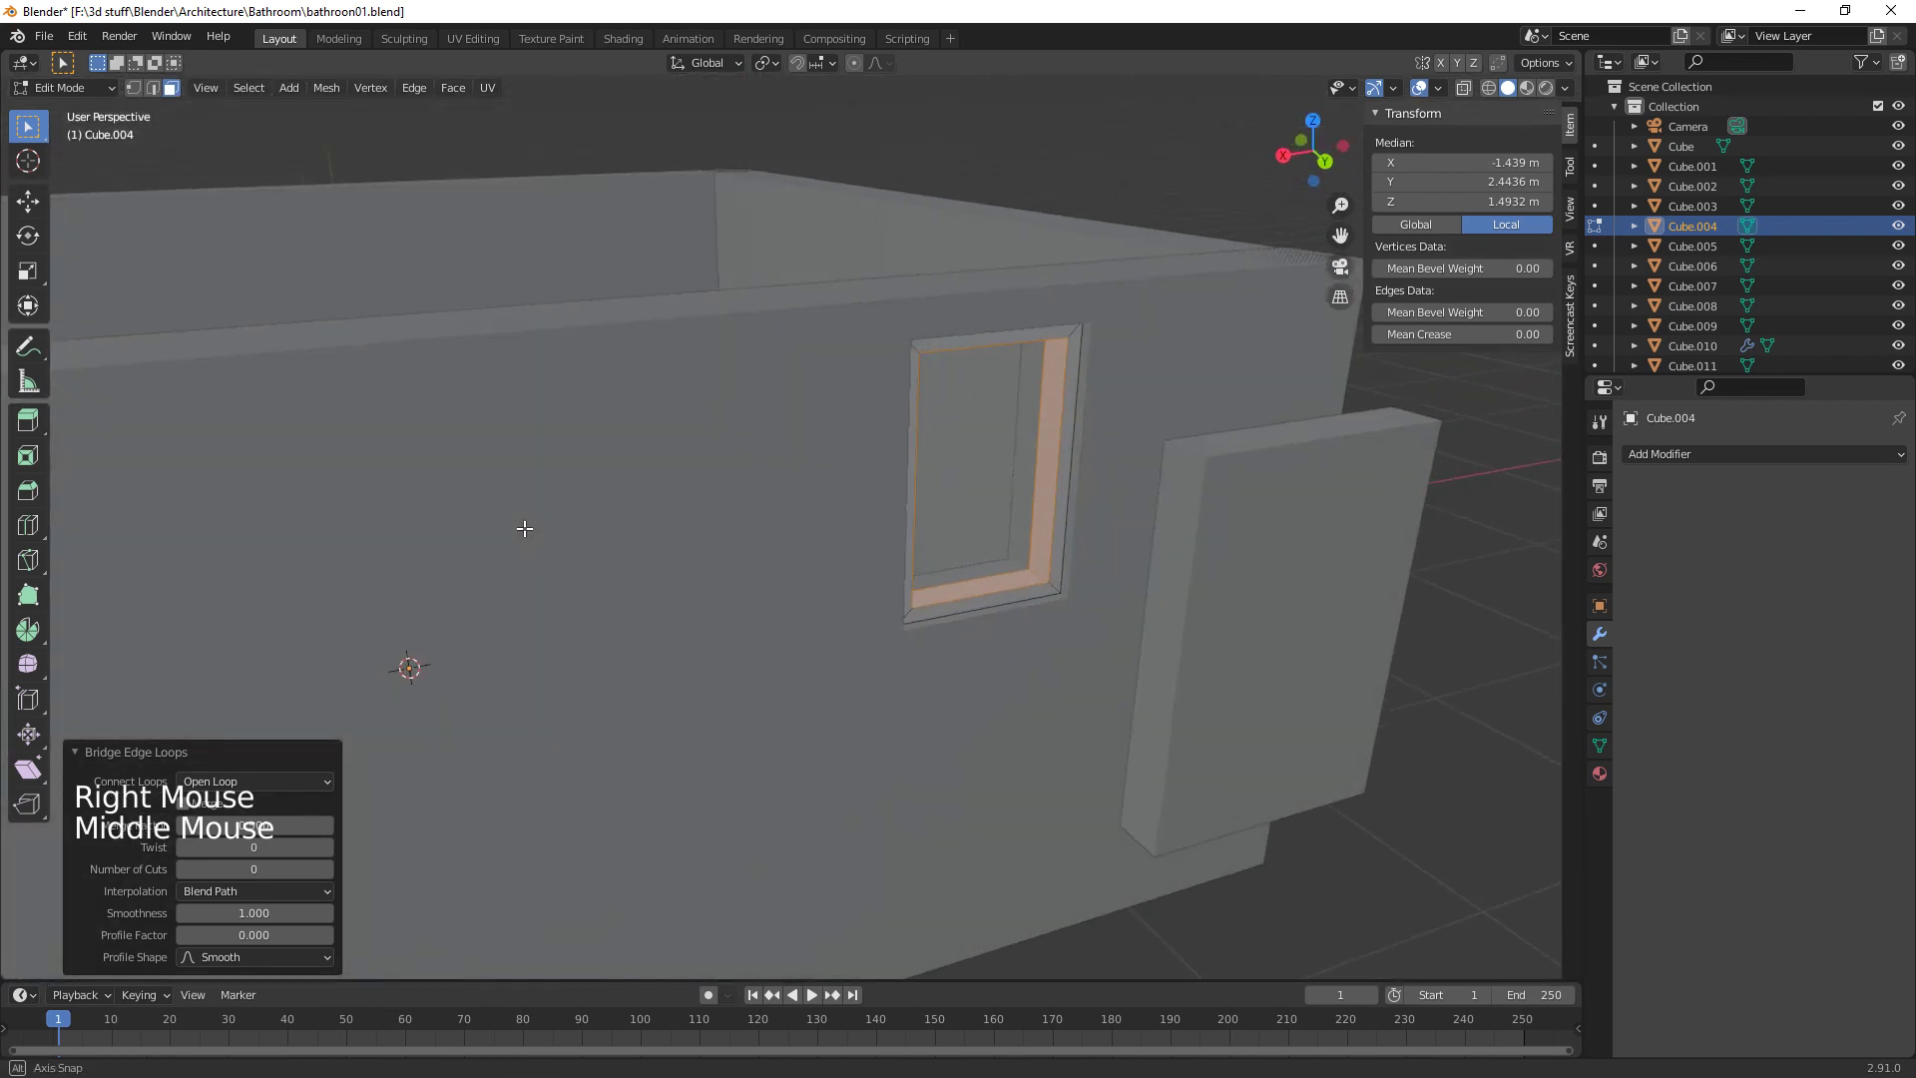
key("Tab")
Leave Edit Mode and select the copied block Cube.011 standing beside the wall
left_click(1257, 606)
middle_click(1286, 643)
left_click(1130, 581)
left_click(1102, 509)
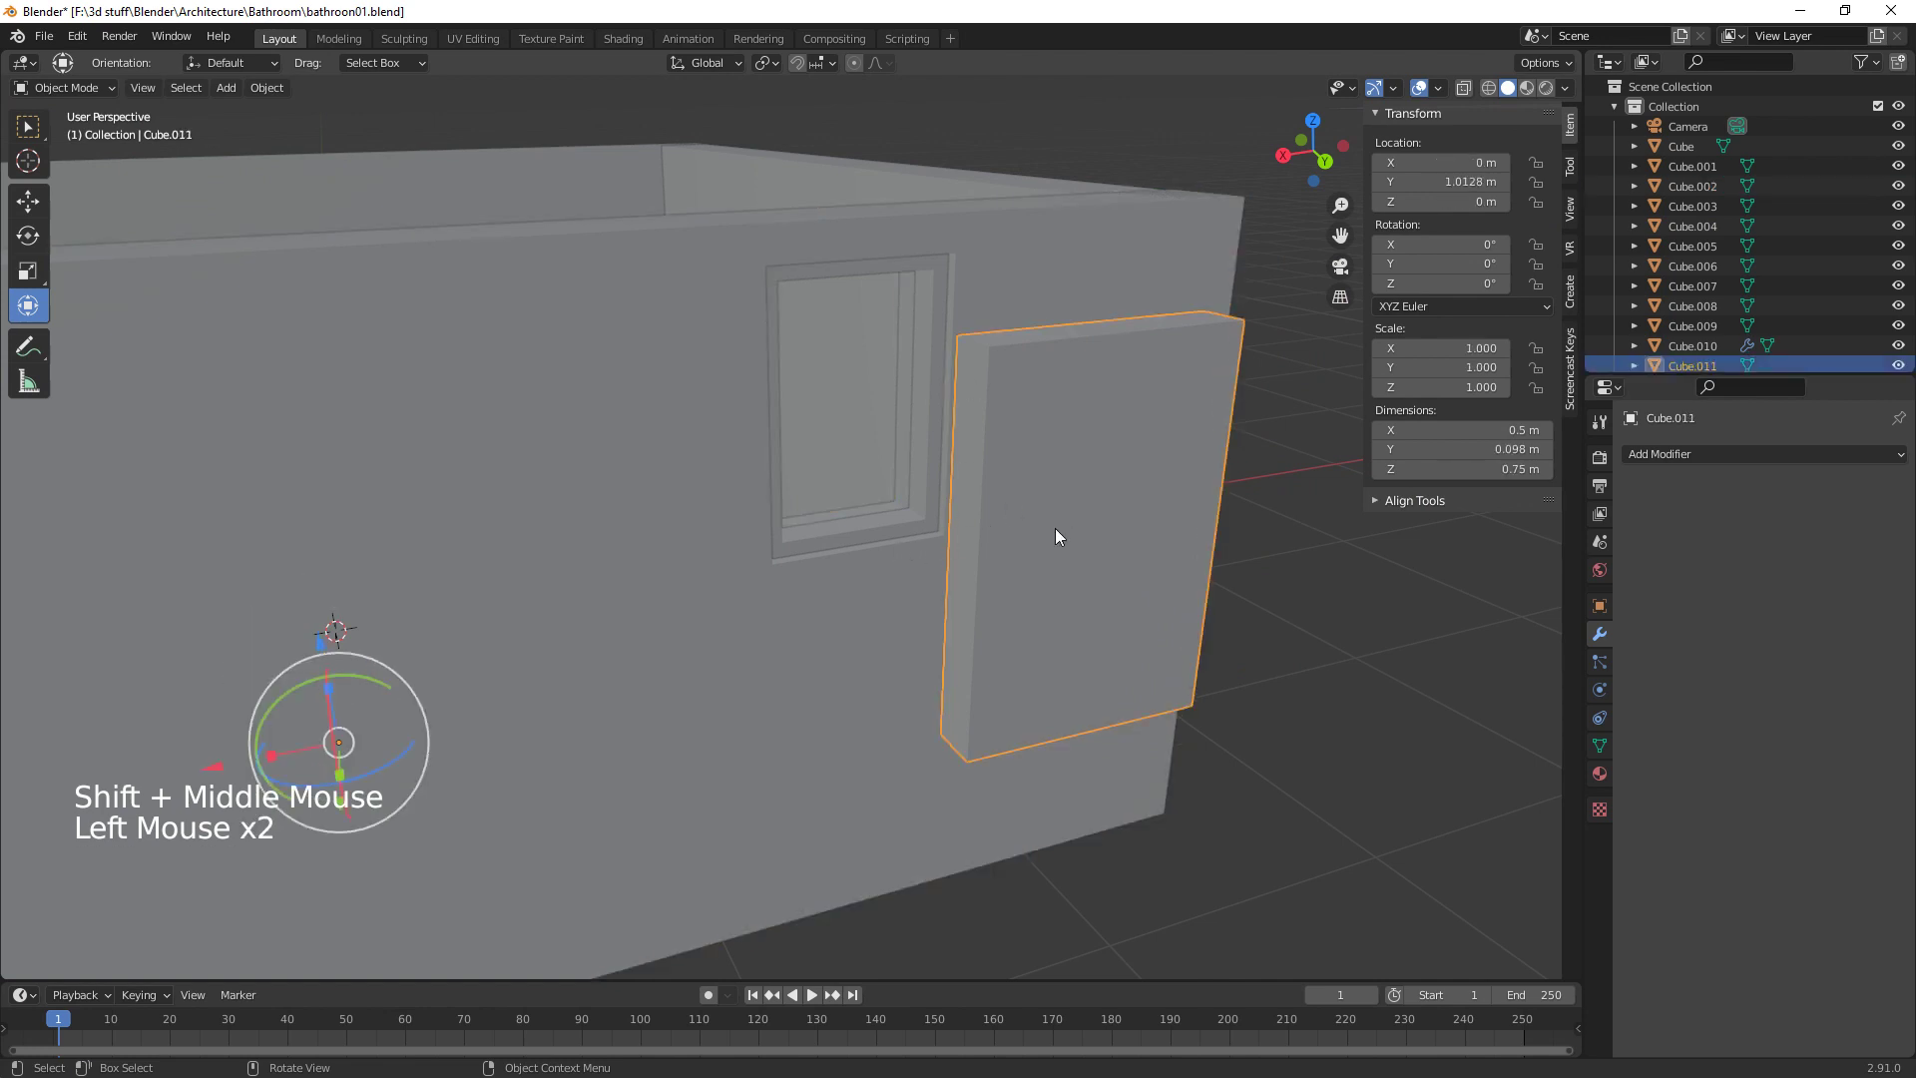
Move Cube.011 into the window opening and scale it to about 0.917 to fit inside the frame
left_click(1071, 546)
left_click(1100, 589)
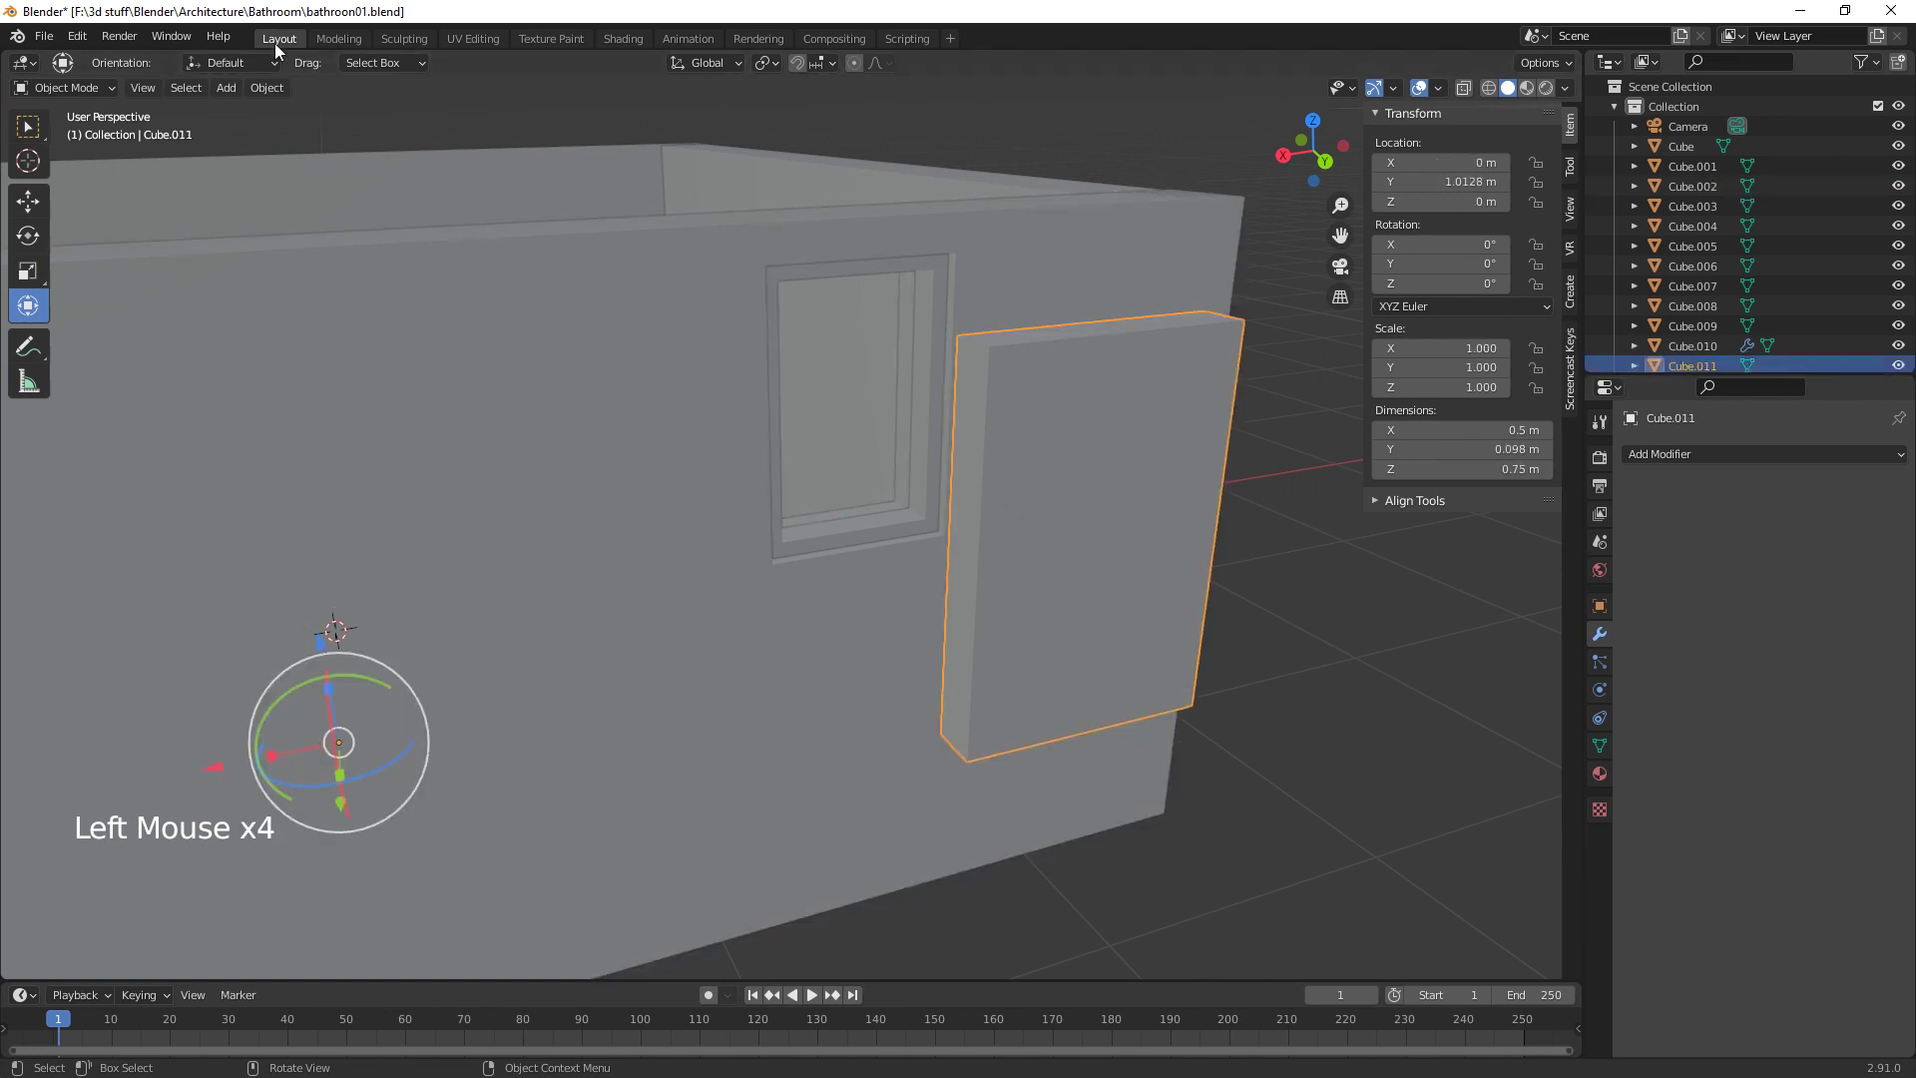
left_click(269, 99)
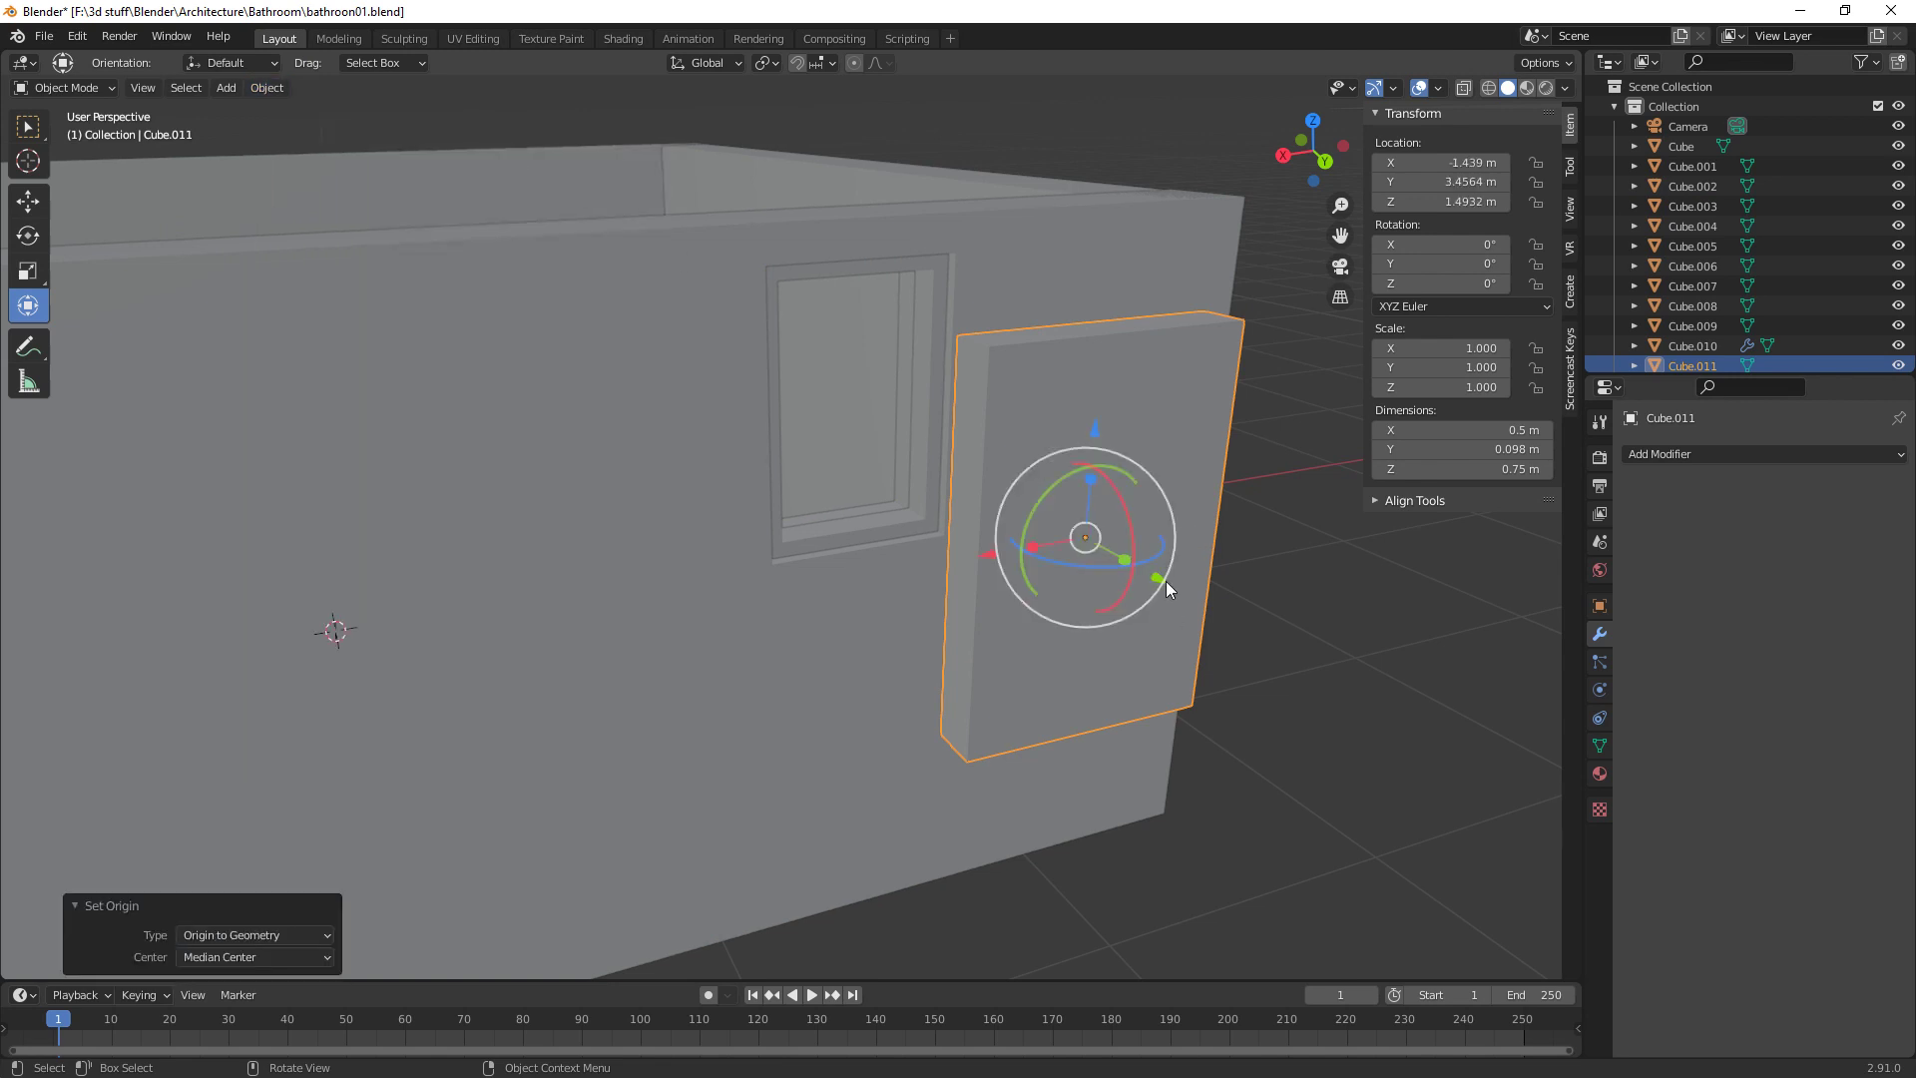
left_click(1169, 582)
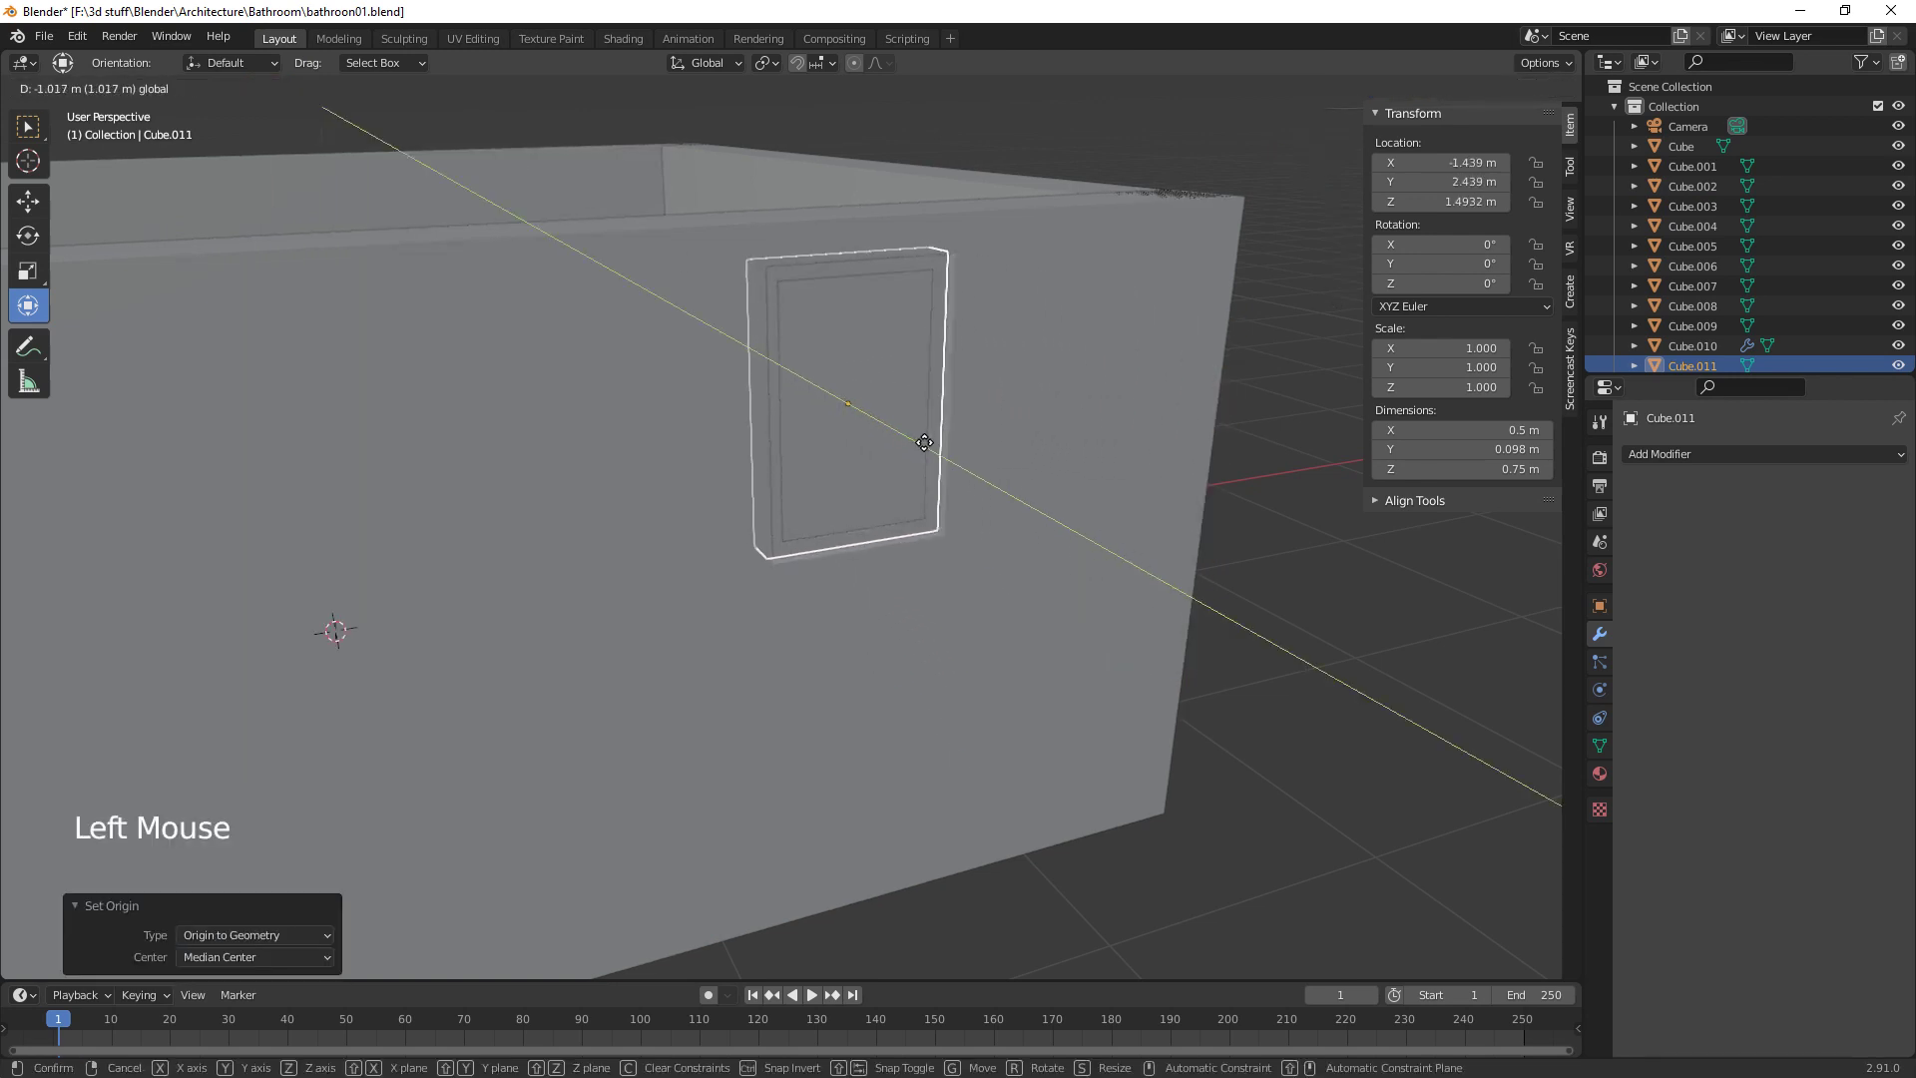
middle_click(1082, 627)
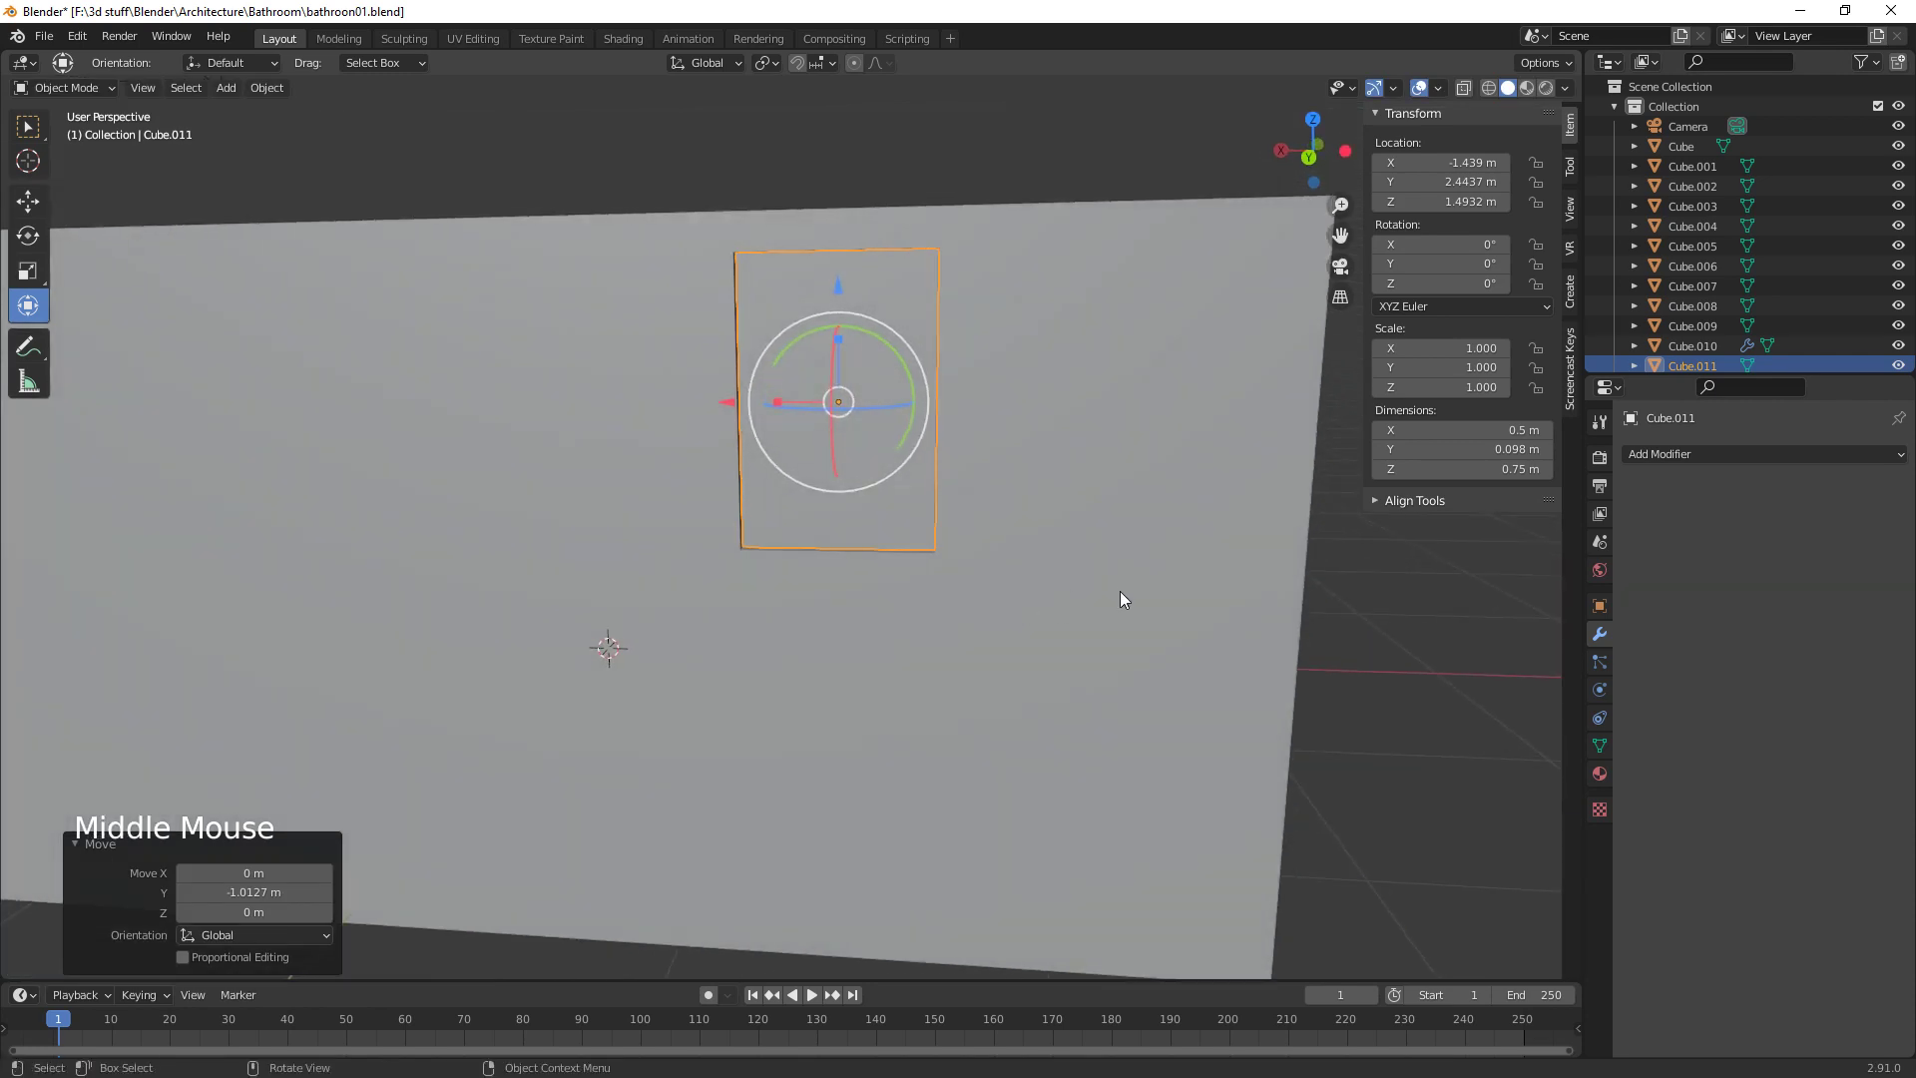
key("s")
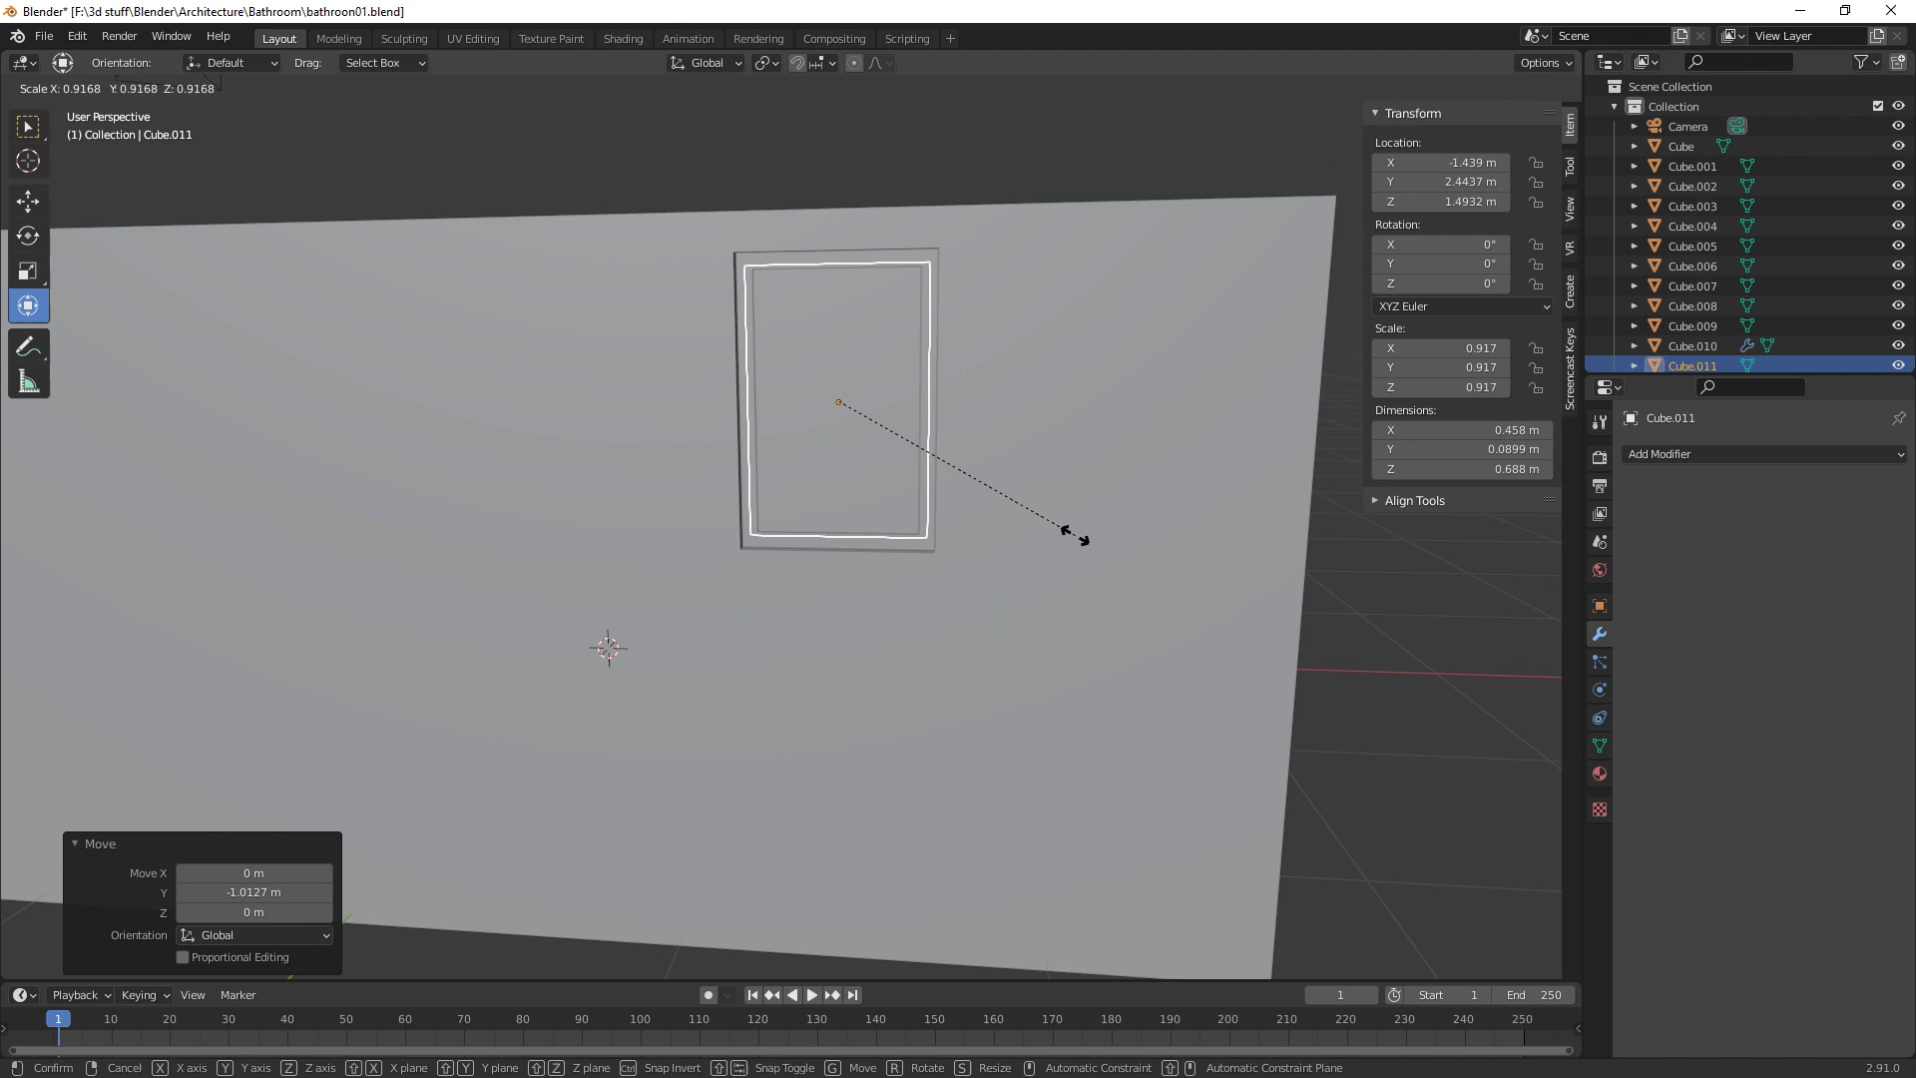
Thin the block on Y into a pane about 0.46 by 0.69 m and reseat it within the frame
middle_click(1052, 603)
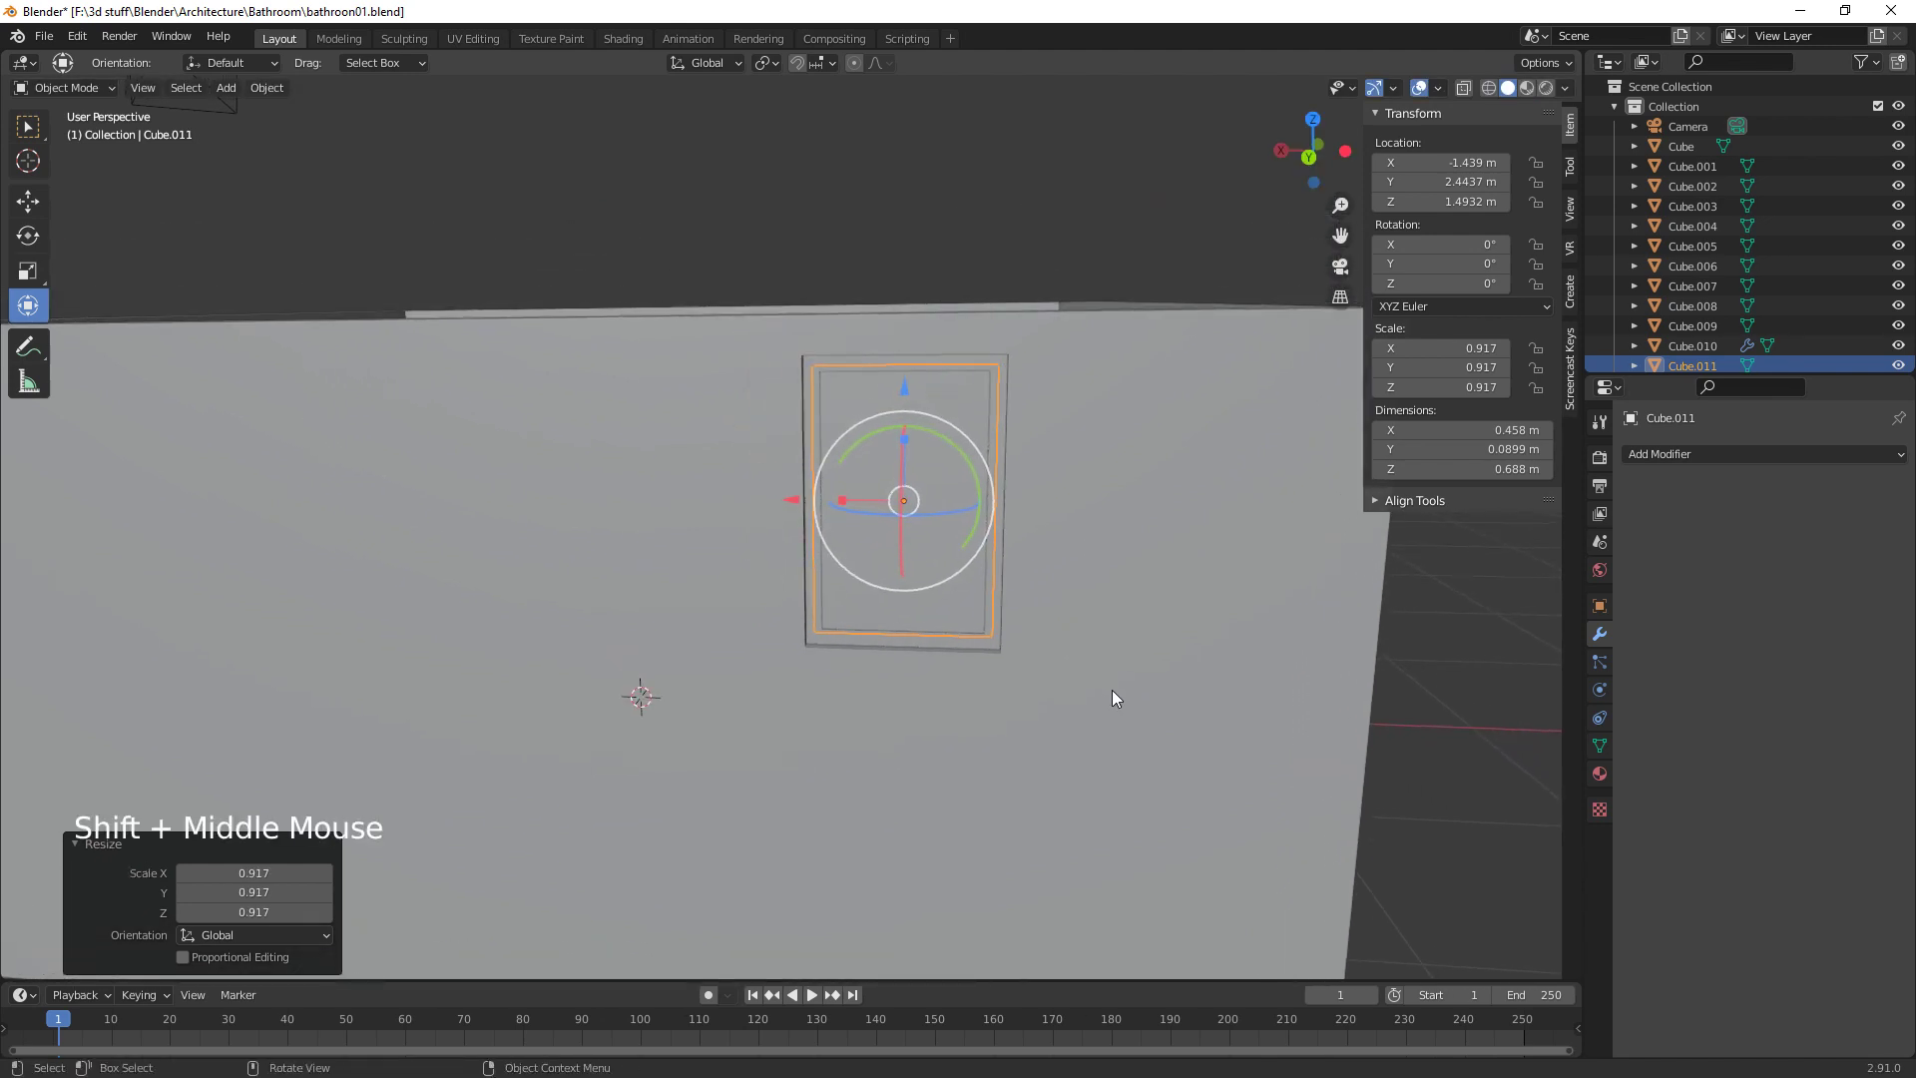
middle_click(1113, 700)
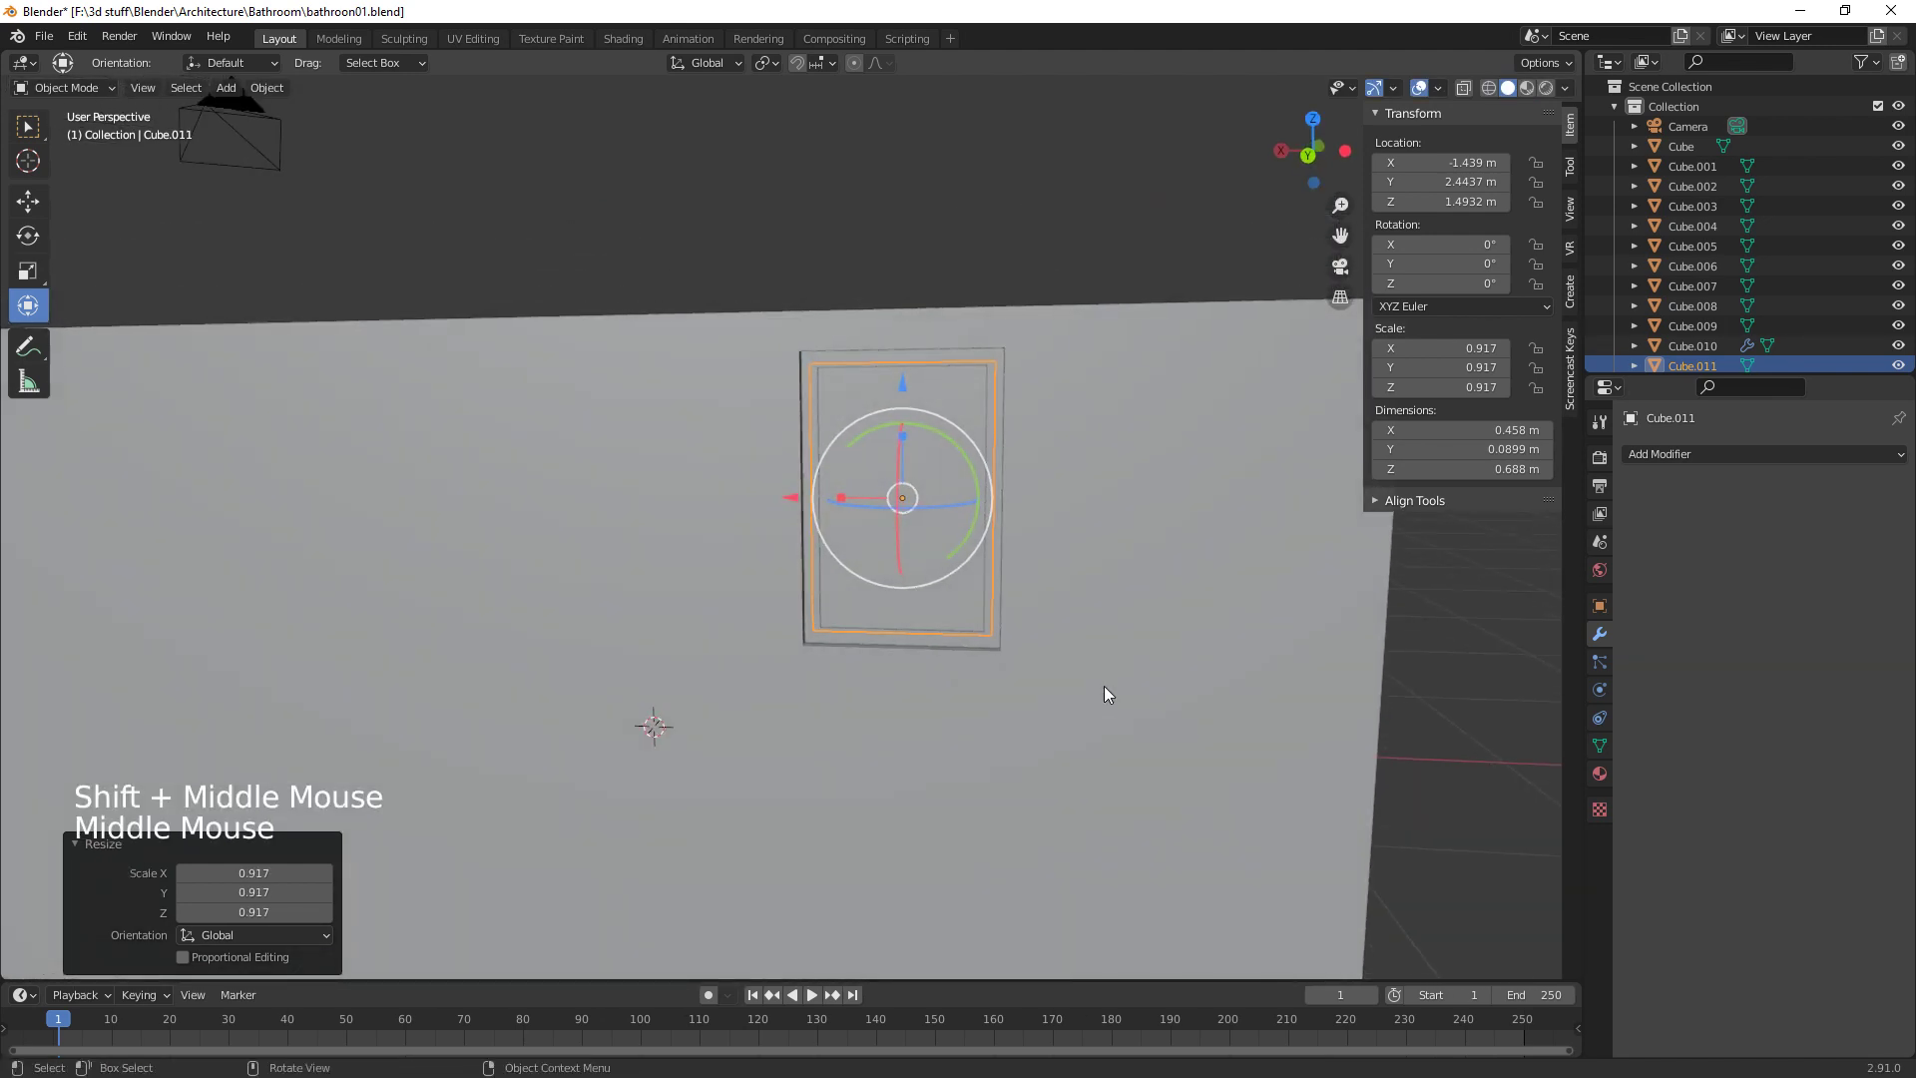
middle_click(981, 720)
left_click(995, 496)
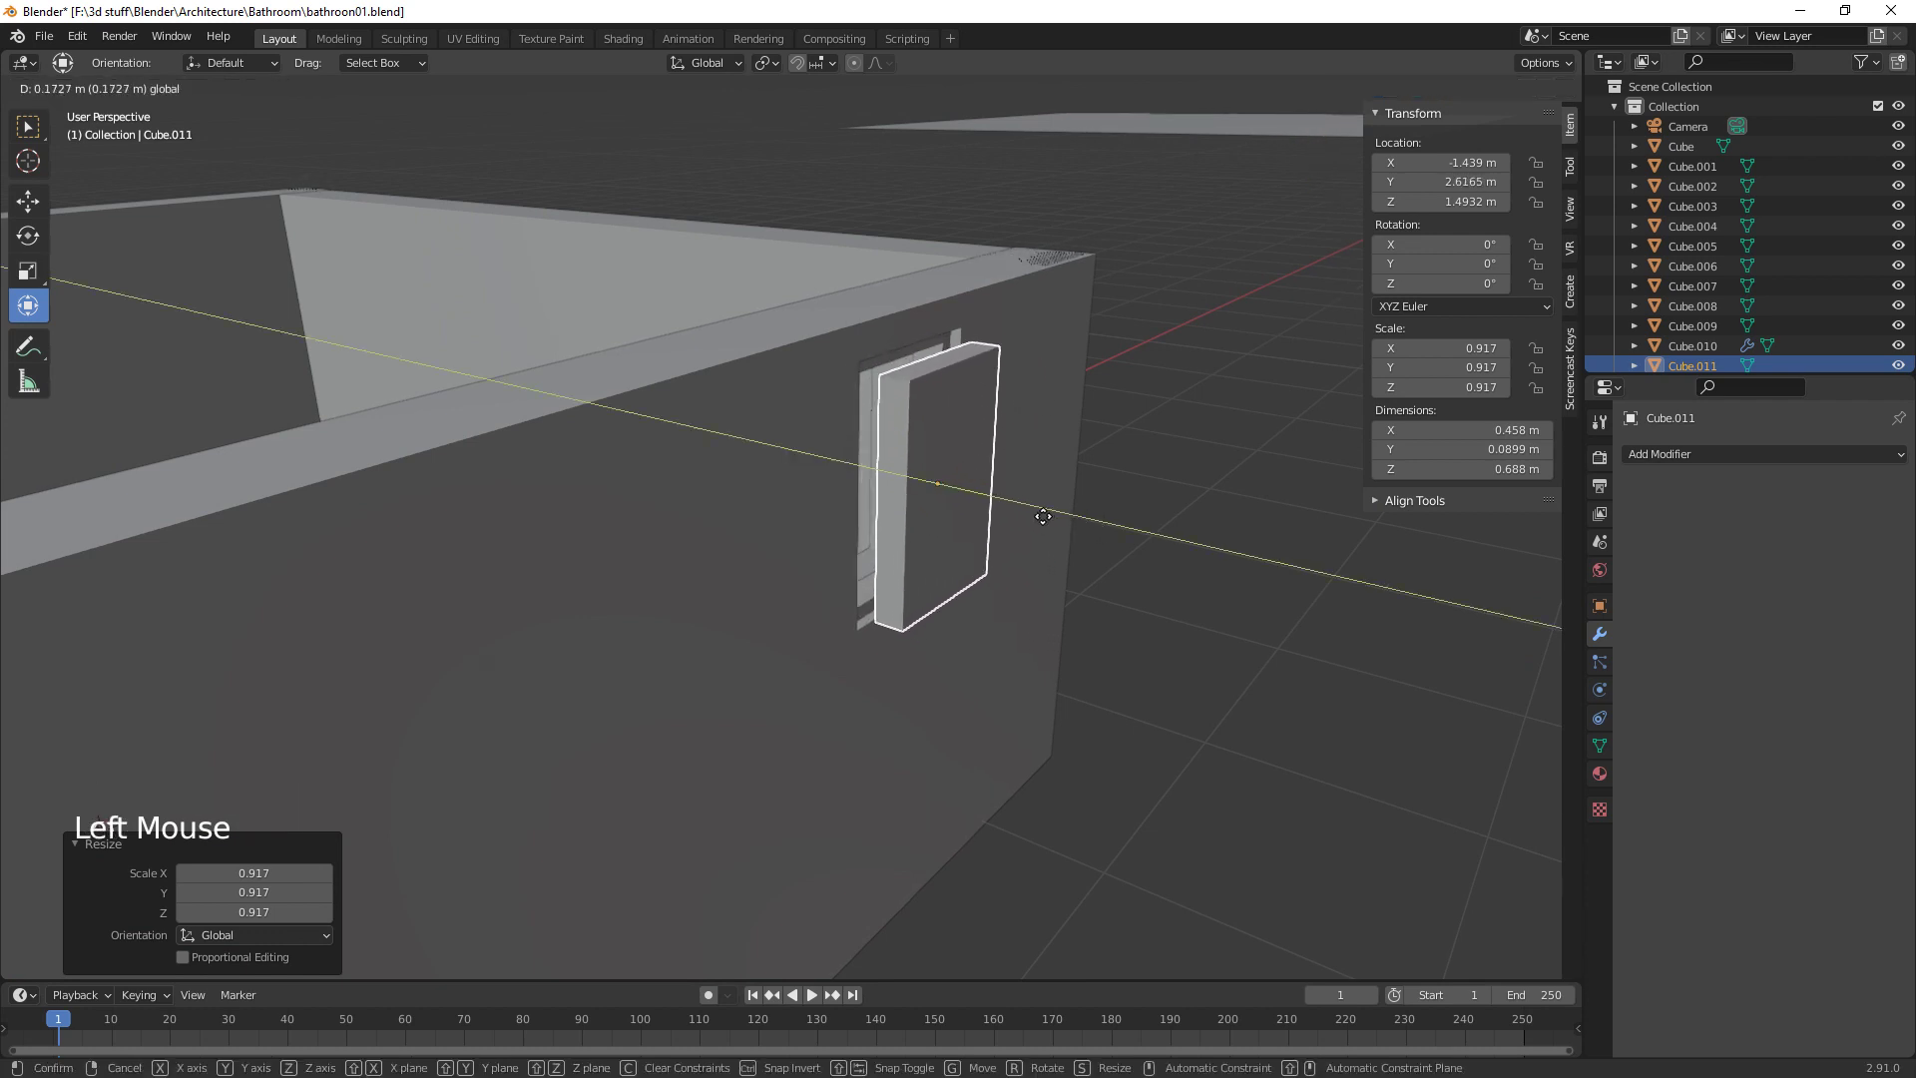
left_click(1028, 508)
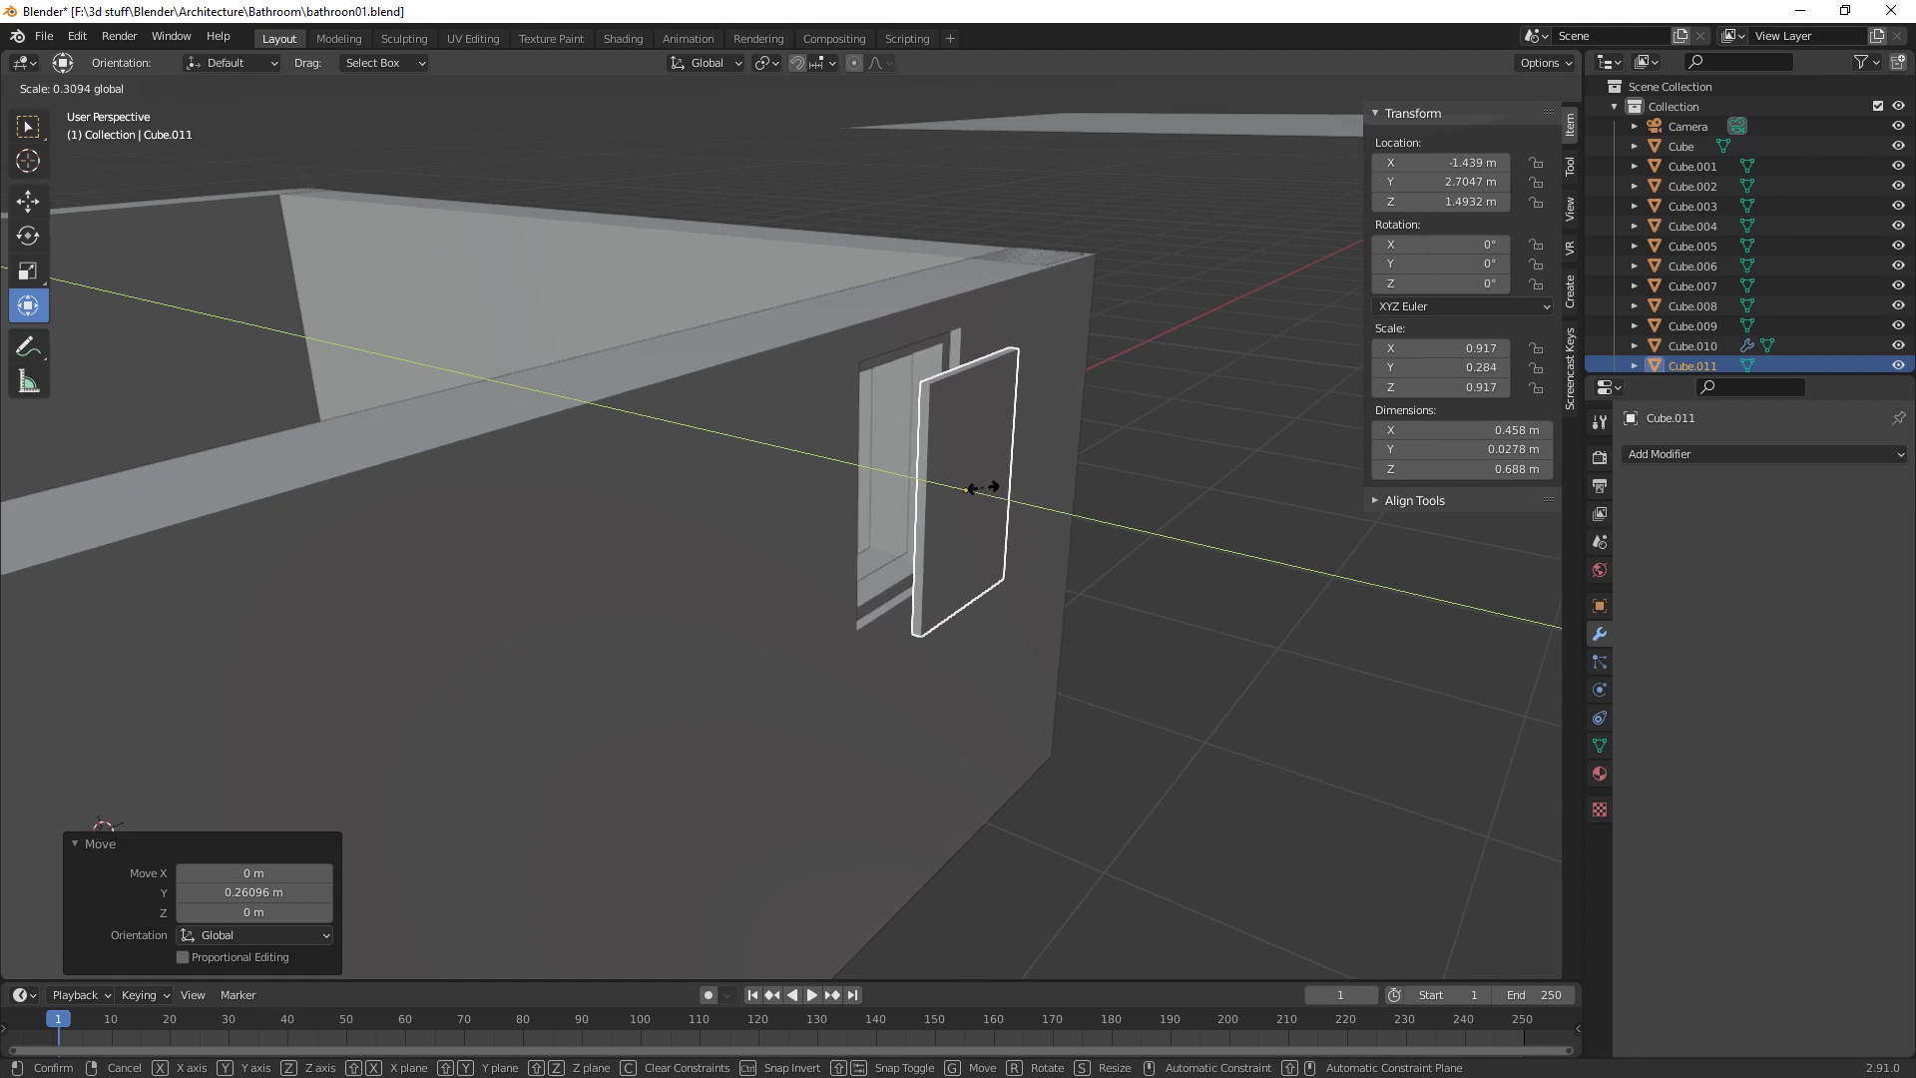
middle_click(1121, 601)
left_click(1069, 518)
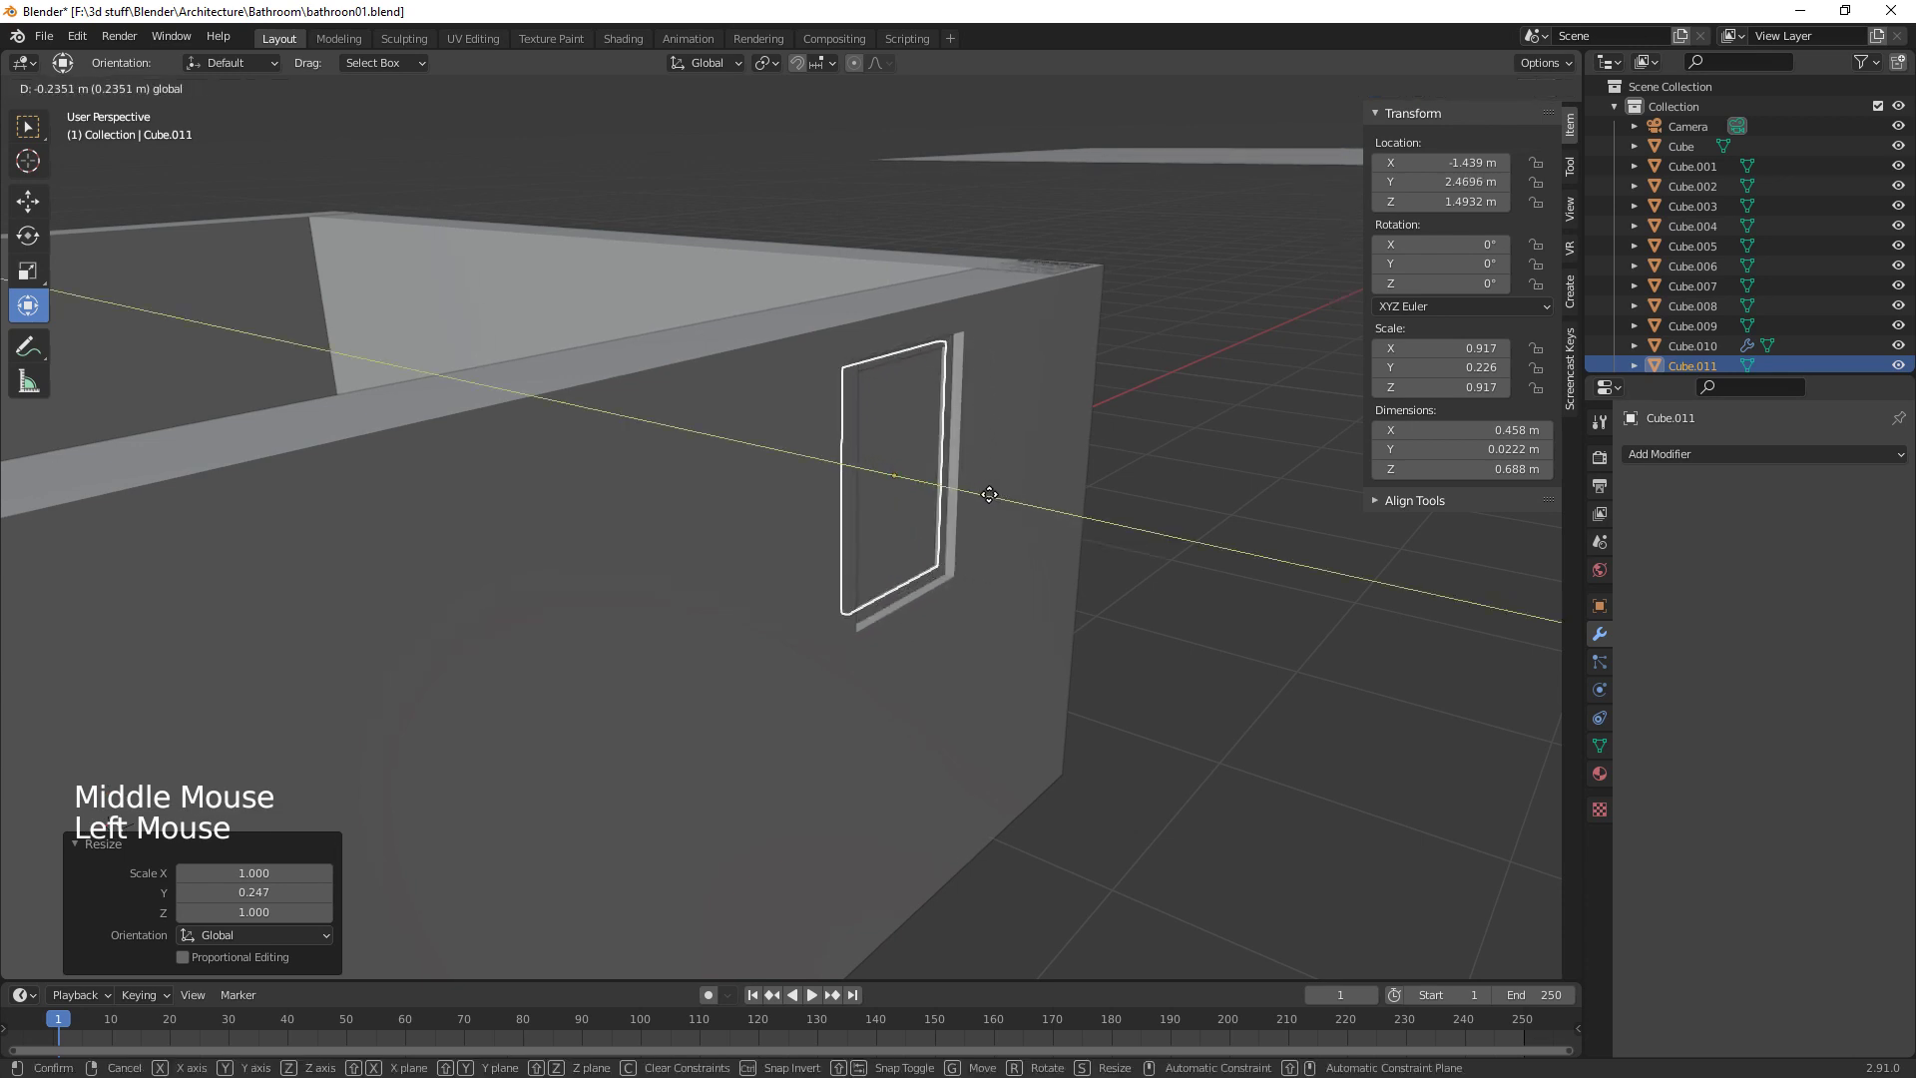
Enter Edit Mode on the pane and select its front face
middle_click(1123, 652)
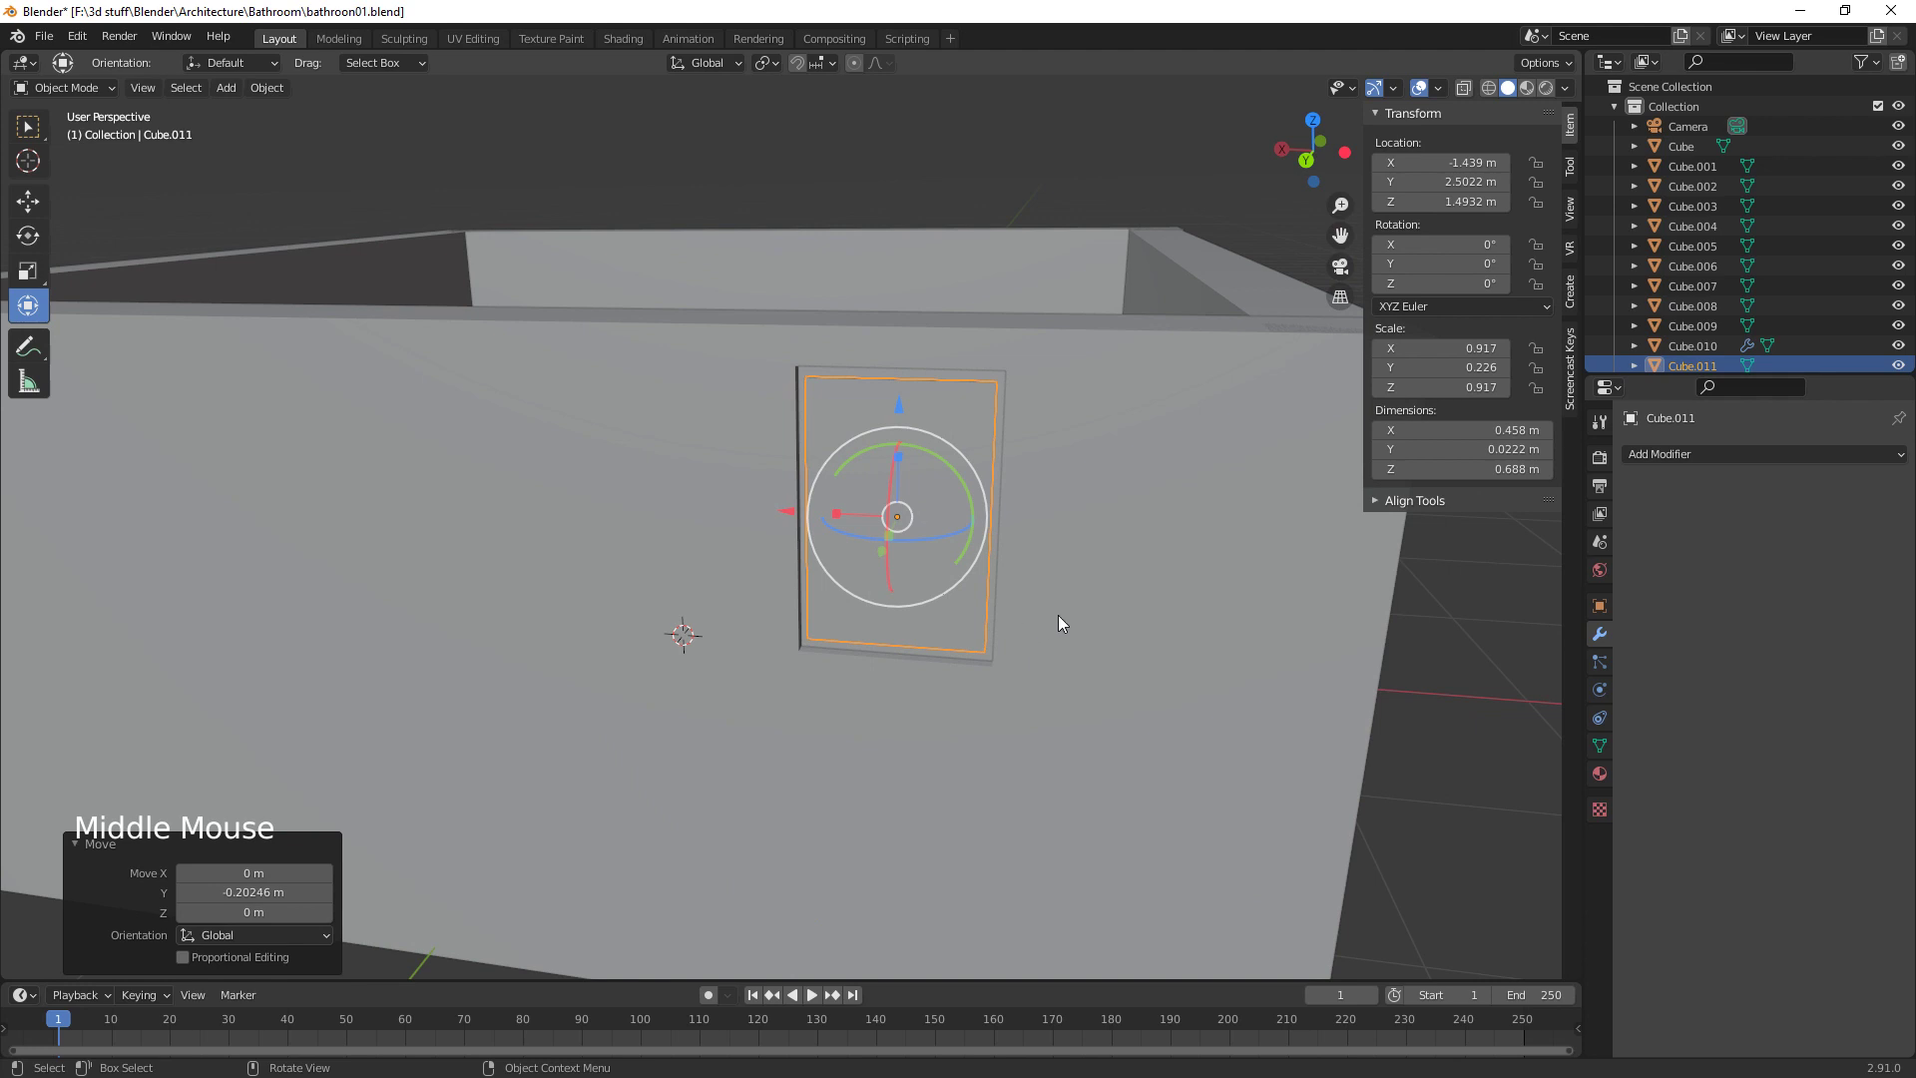
middle_click(966, 643)
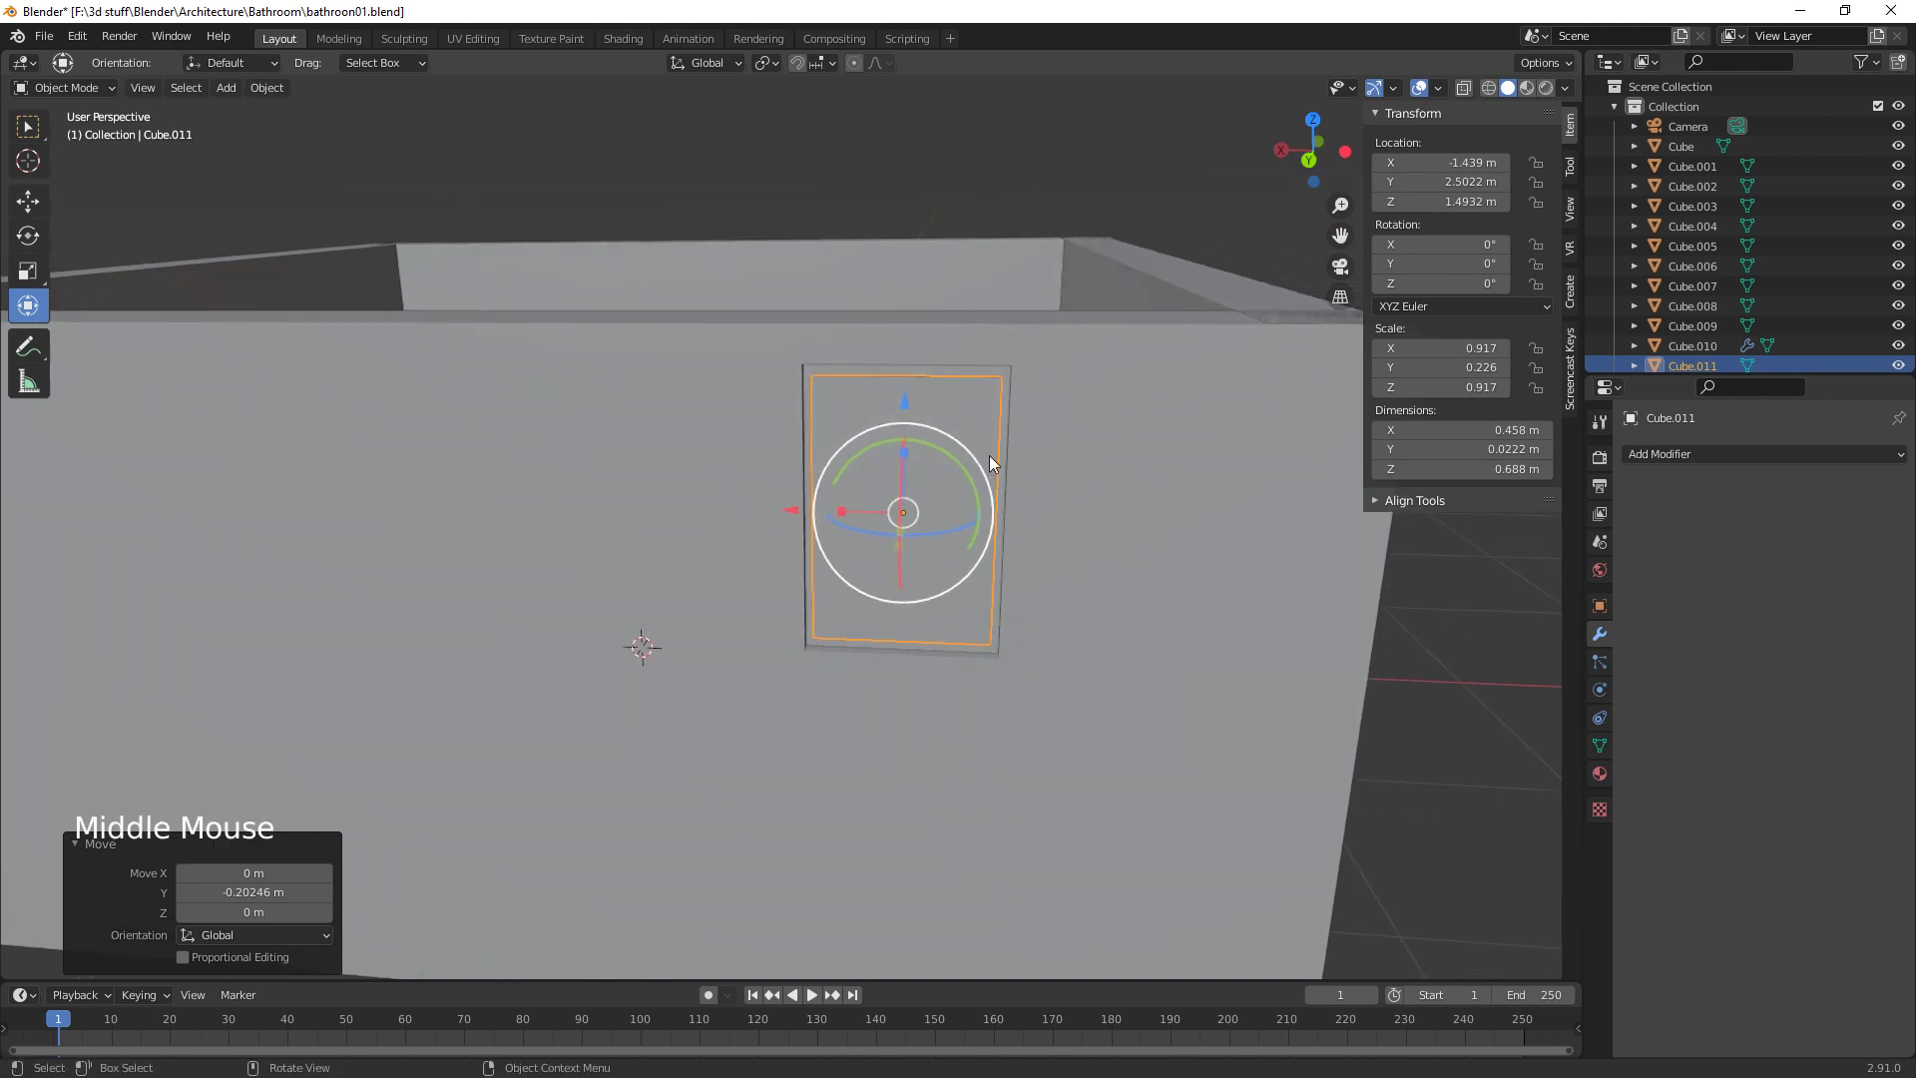
left_click(989, 402)
left_click(968, 417)
Inset the pane's front face, push it back, and inset again to form a recessed inner frame
key("Tab")
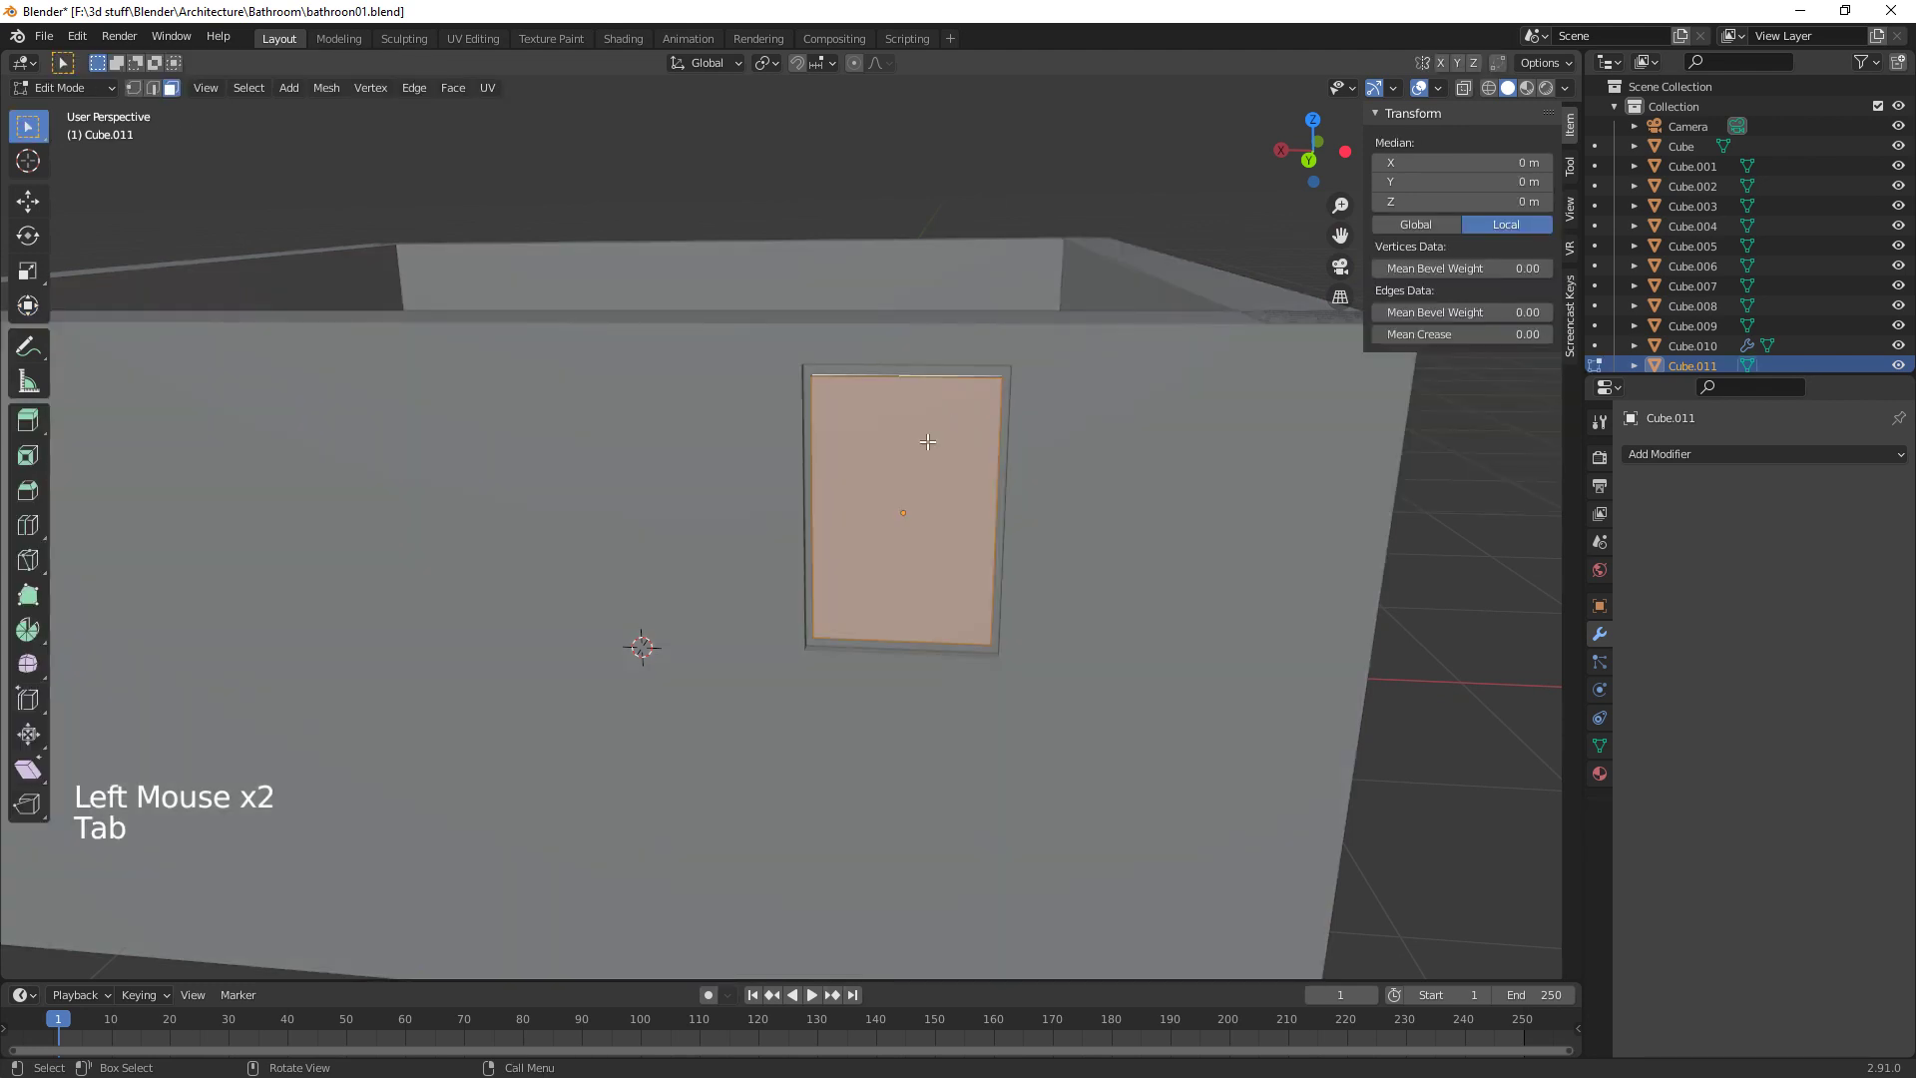
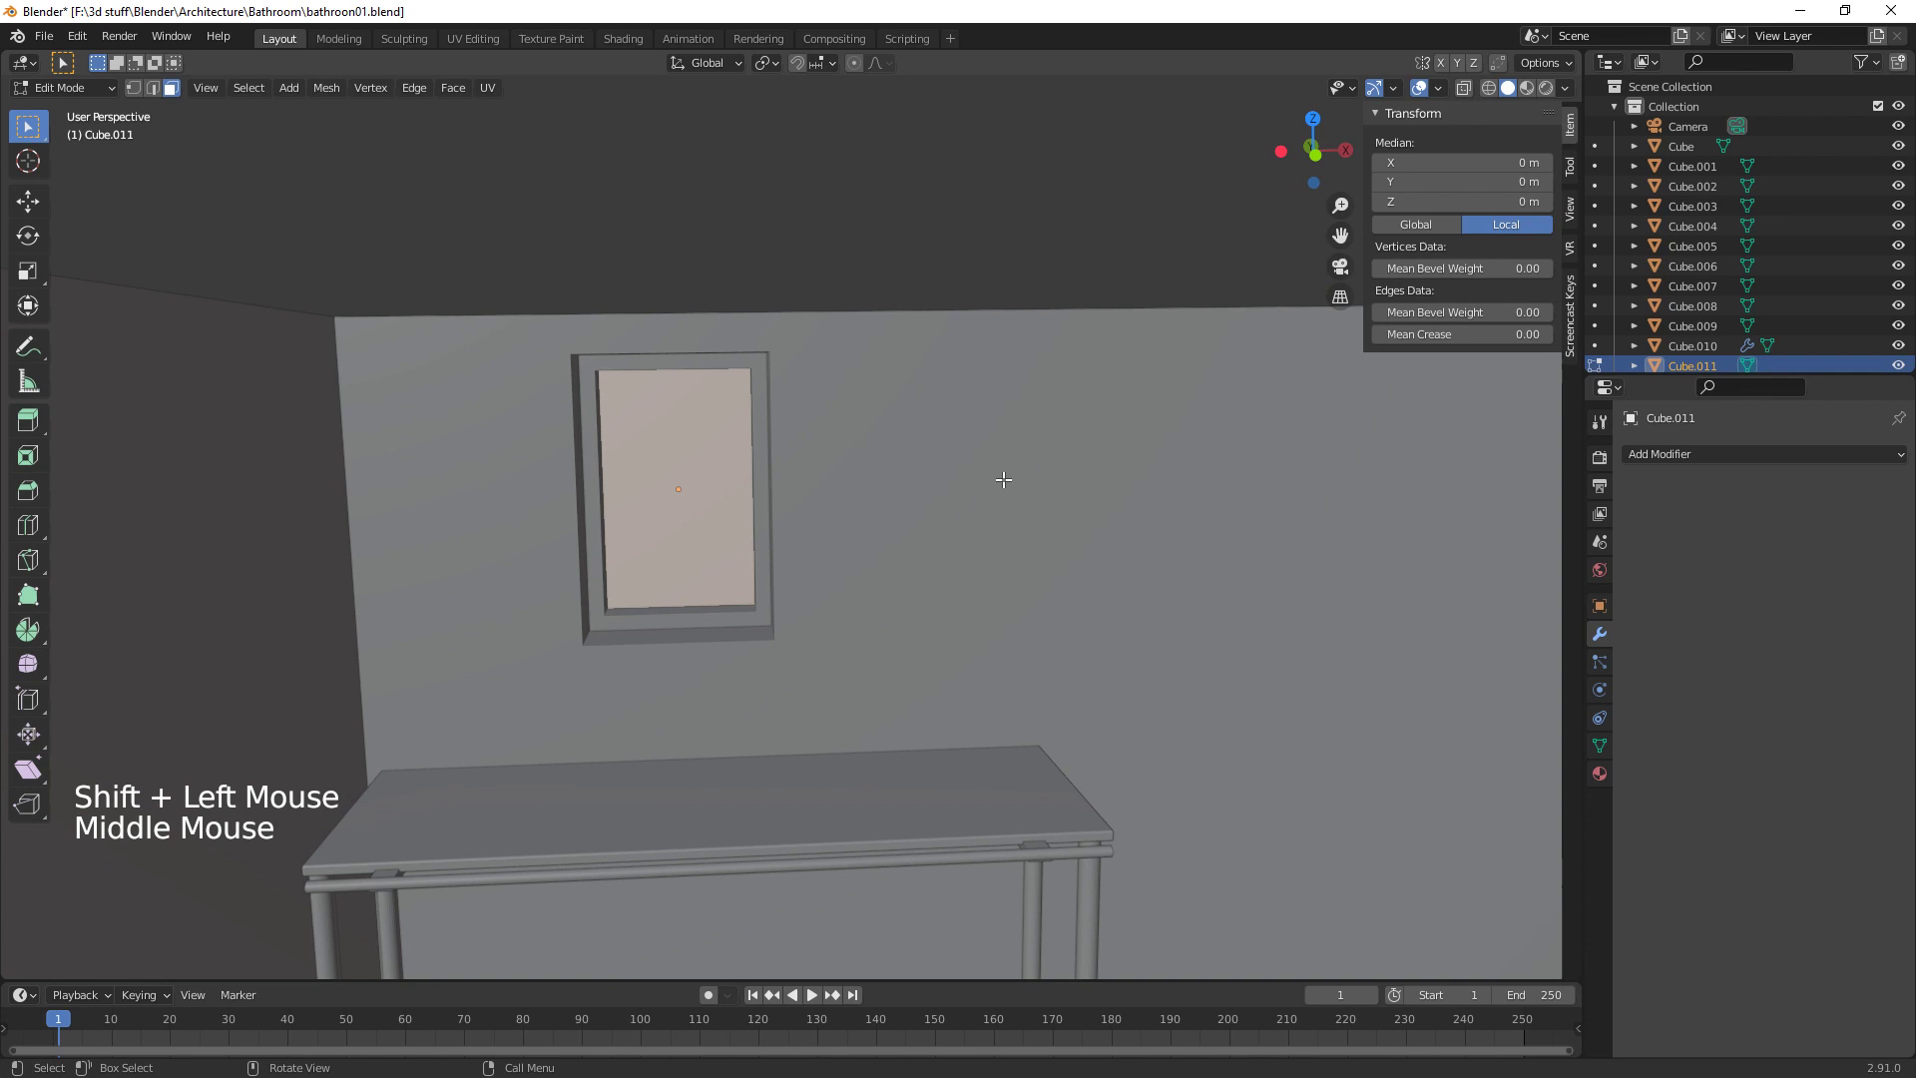
key("i")
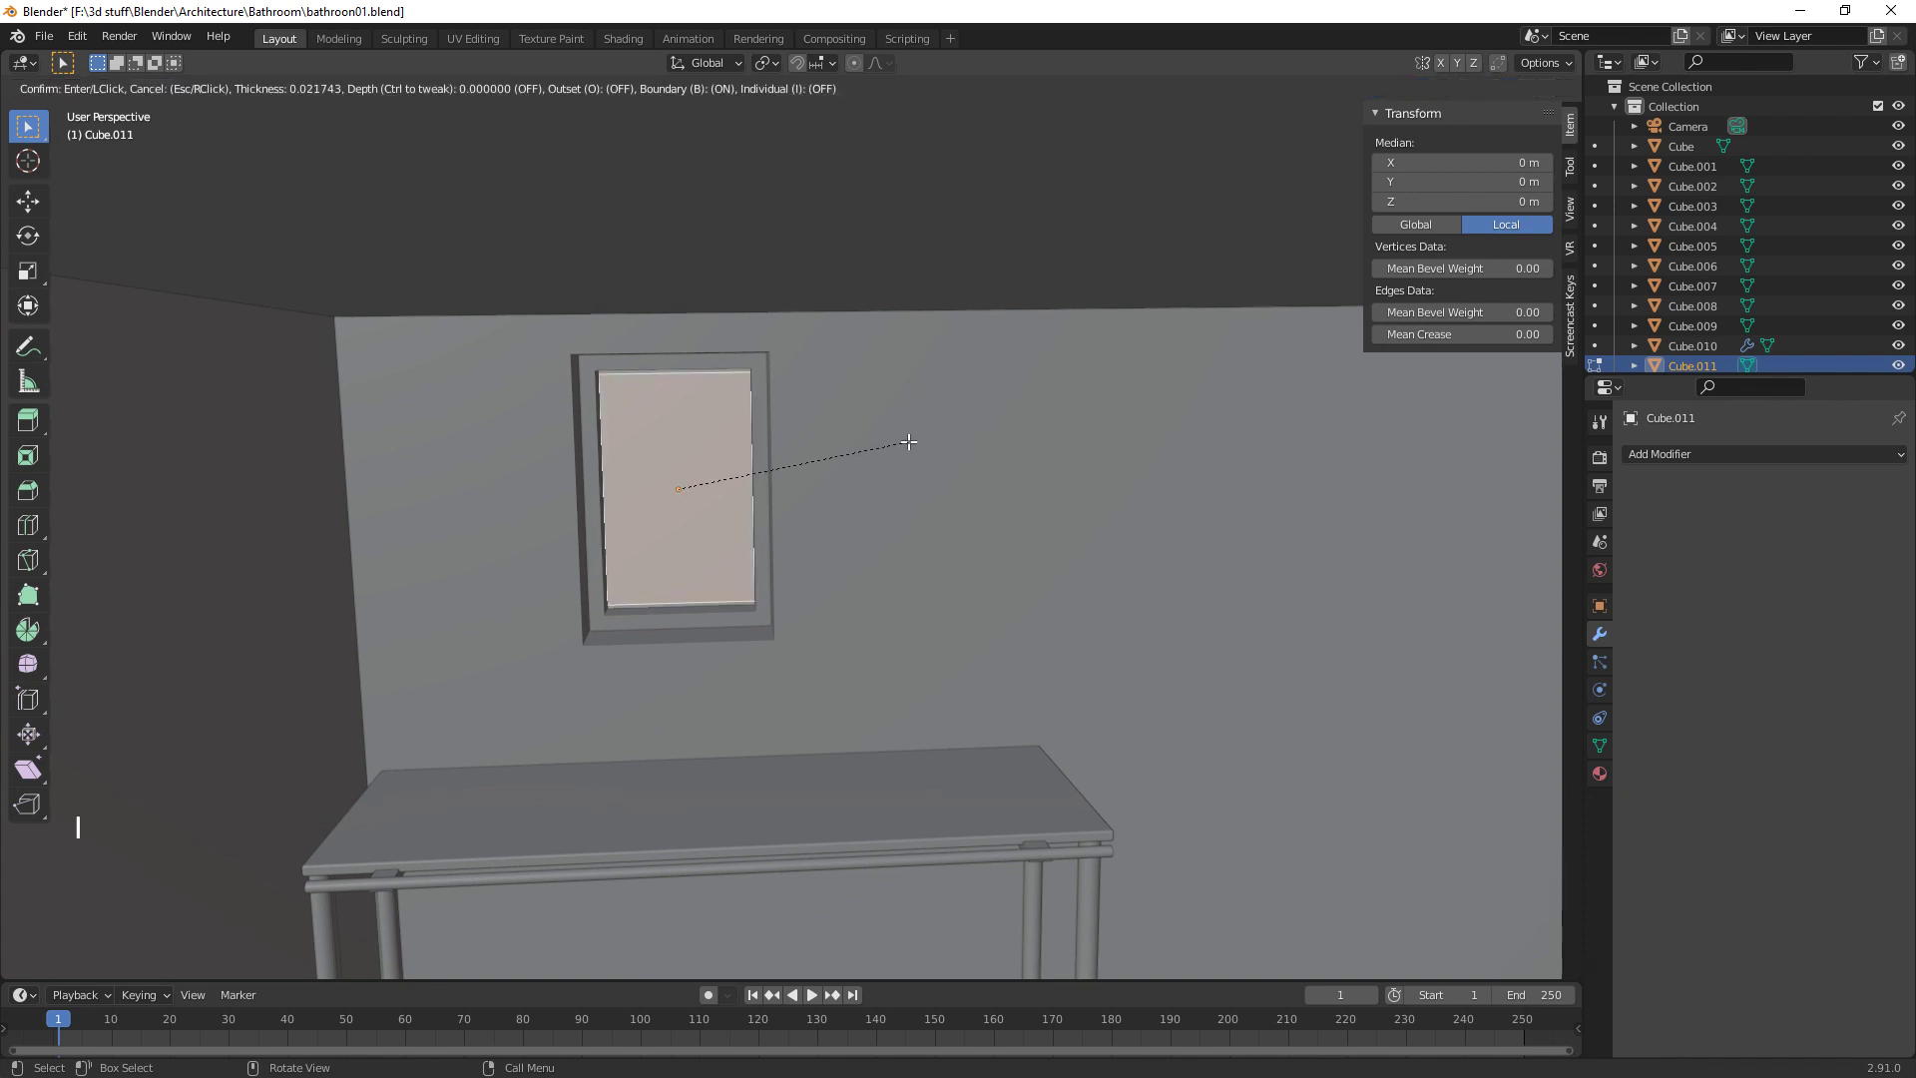
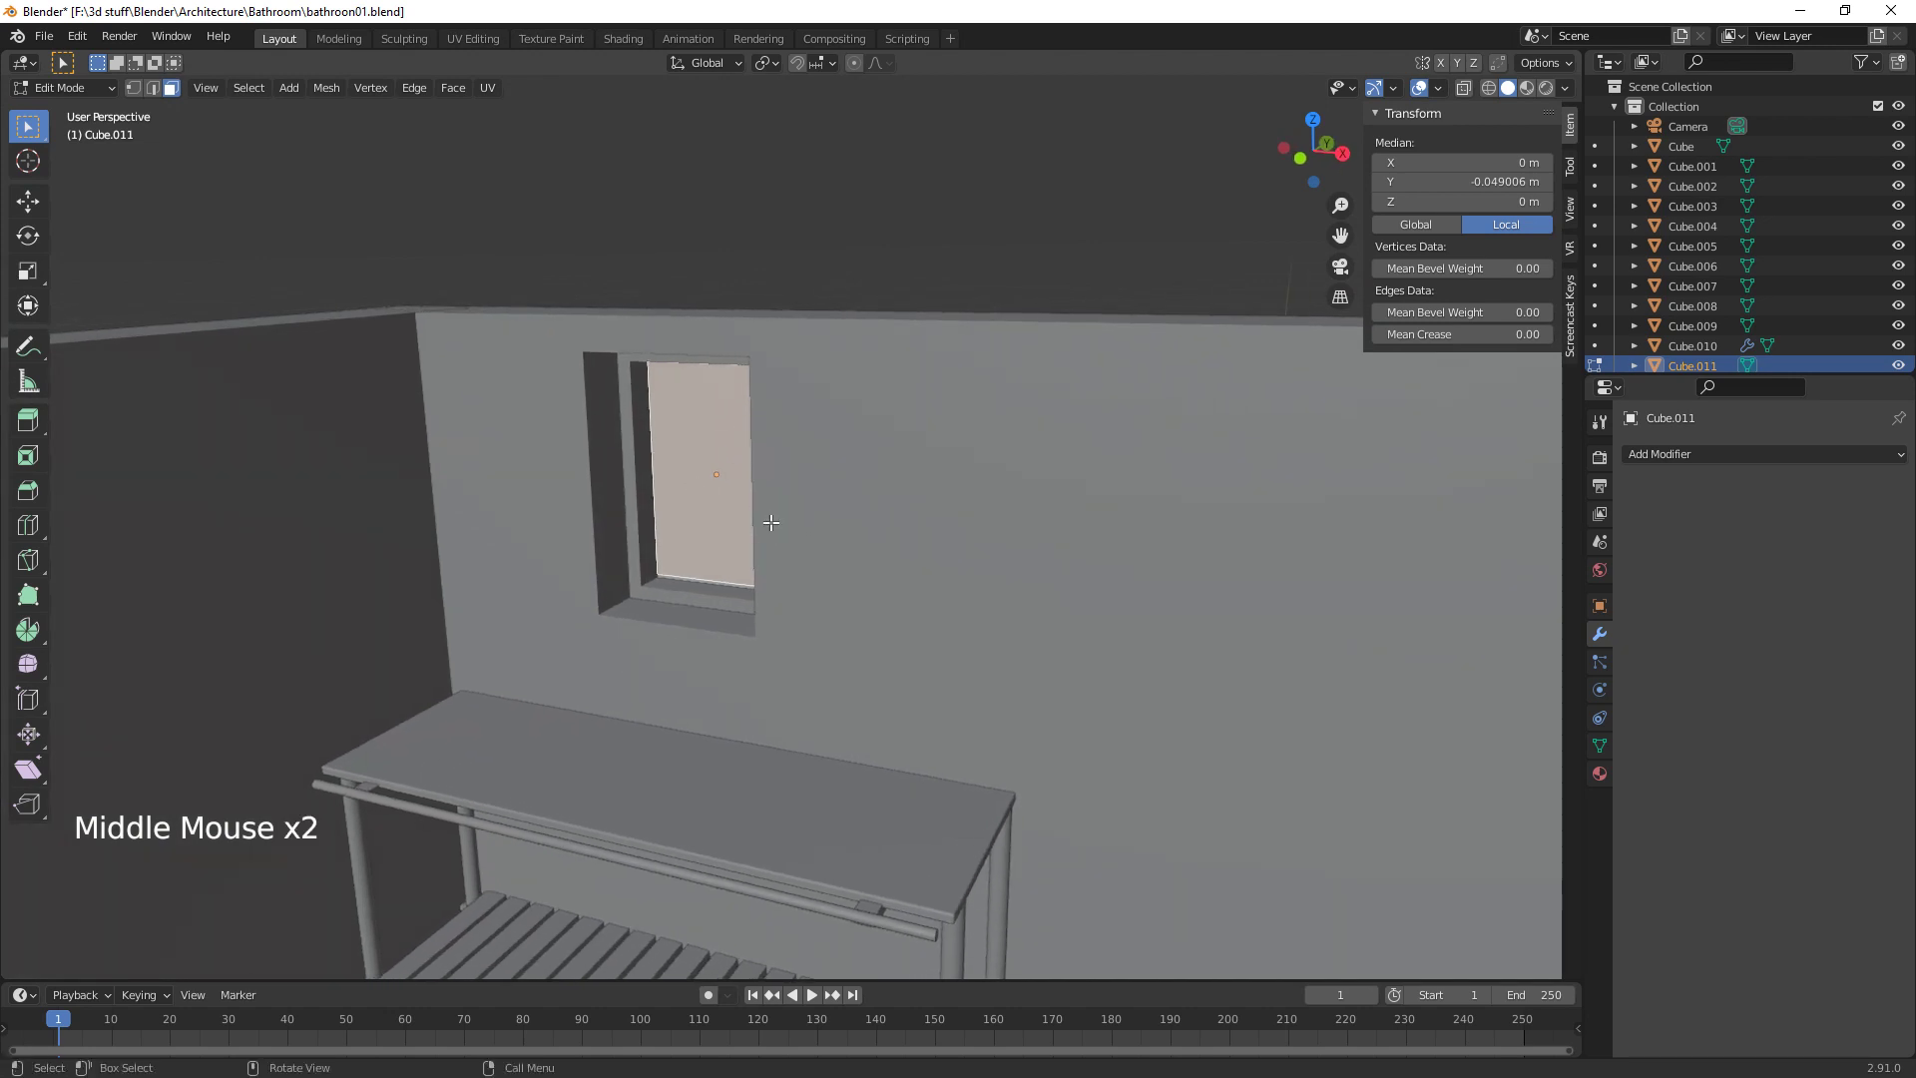
key("e")
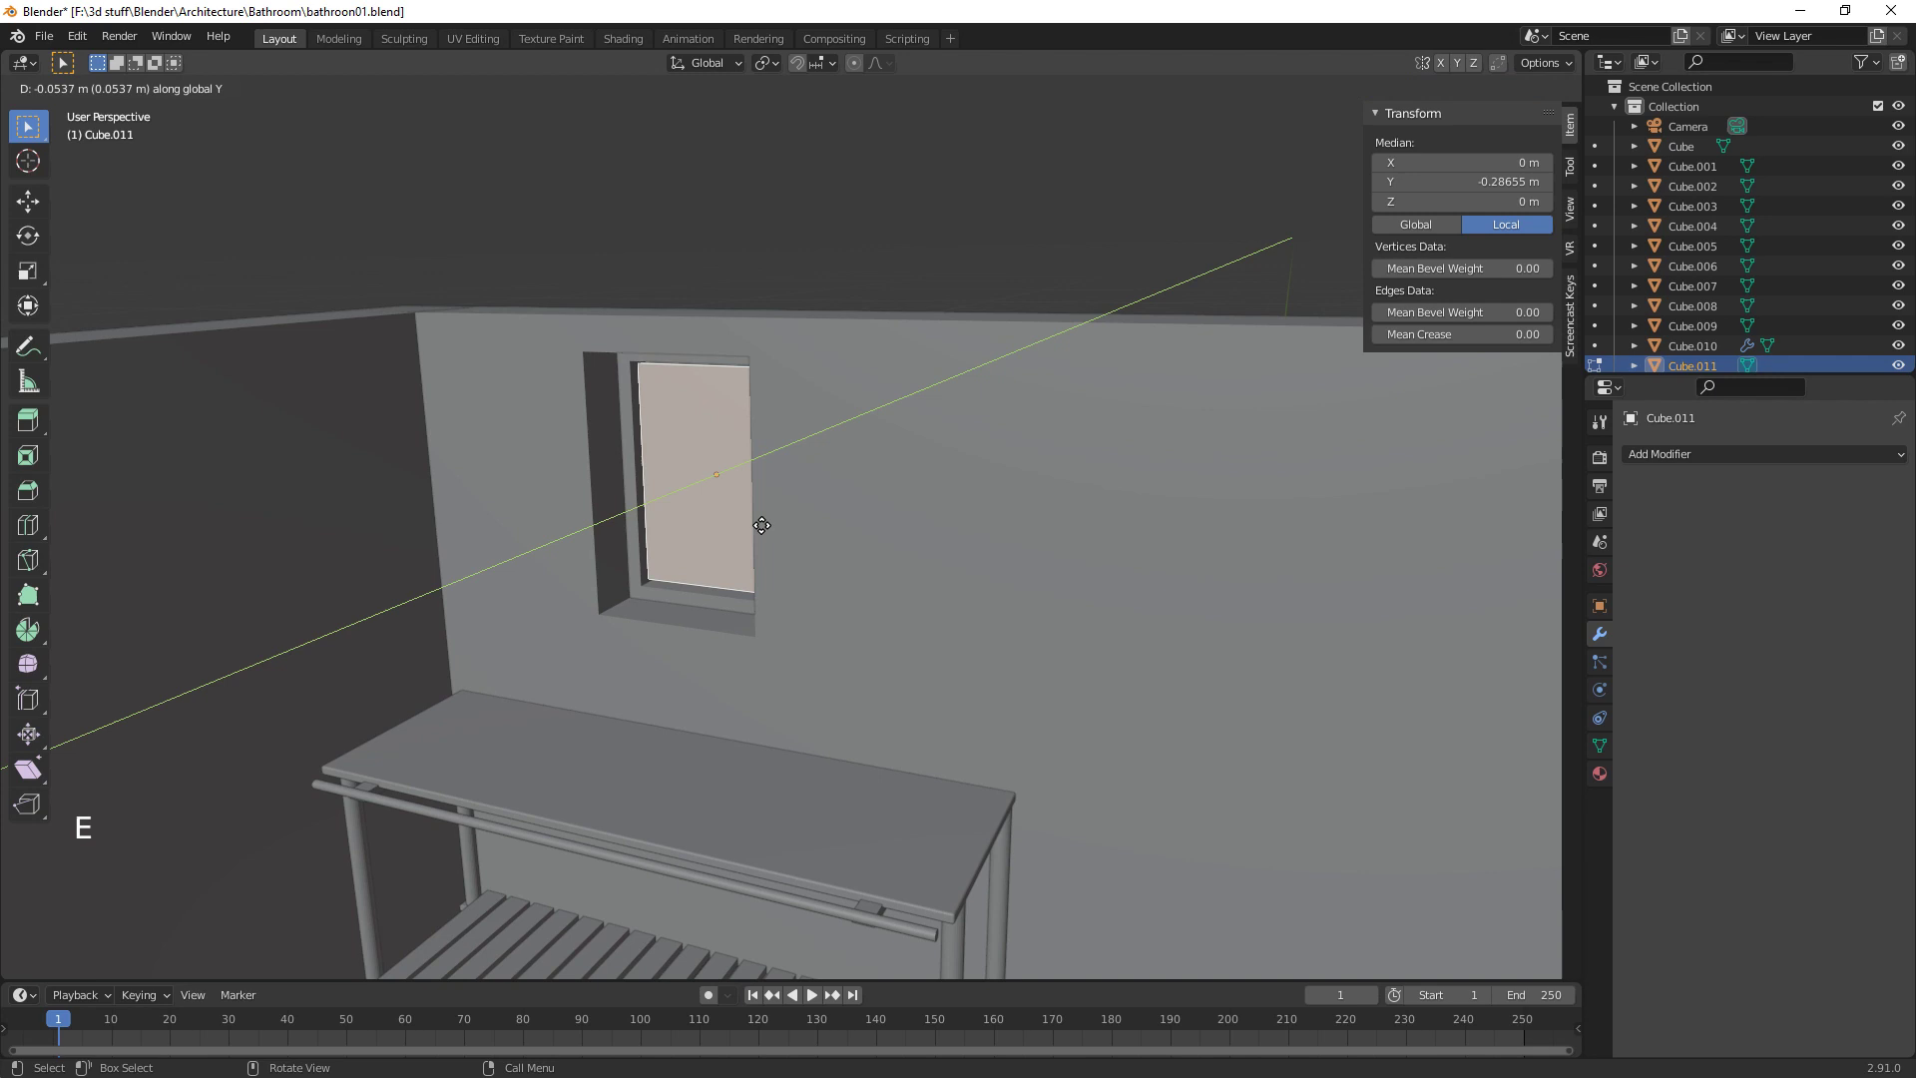
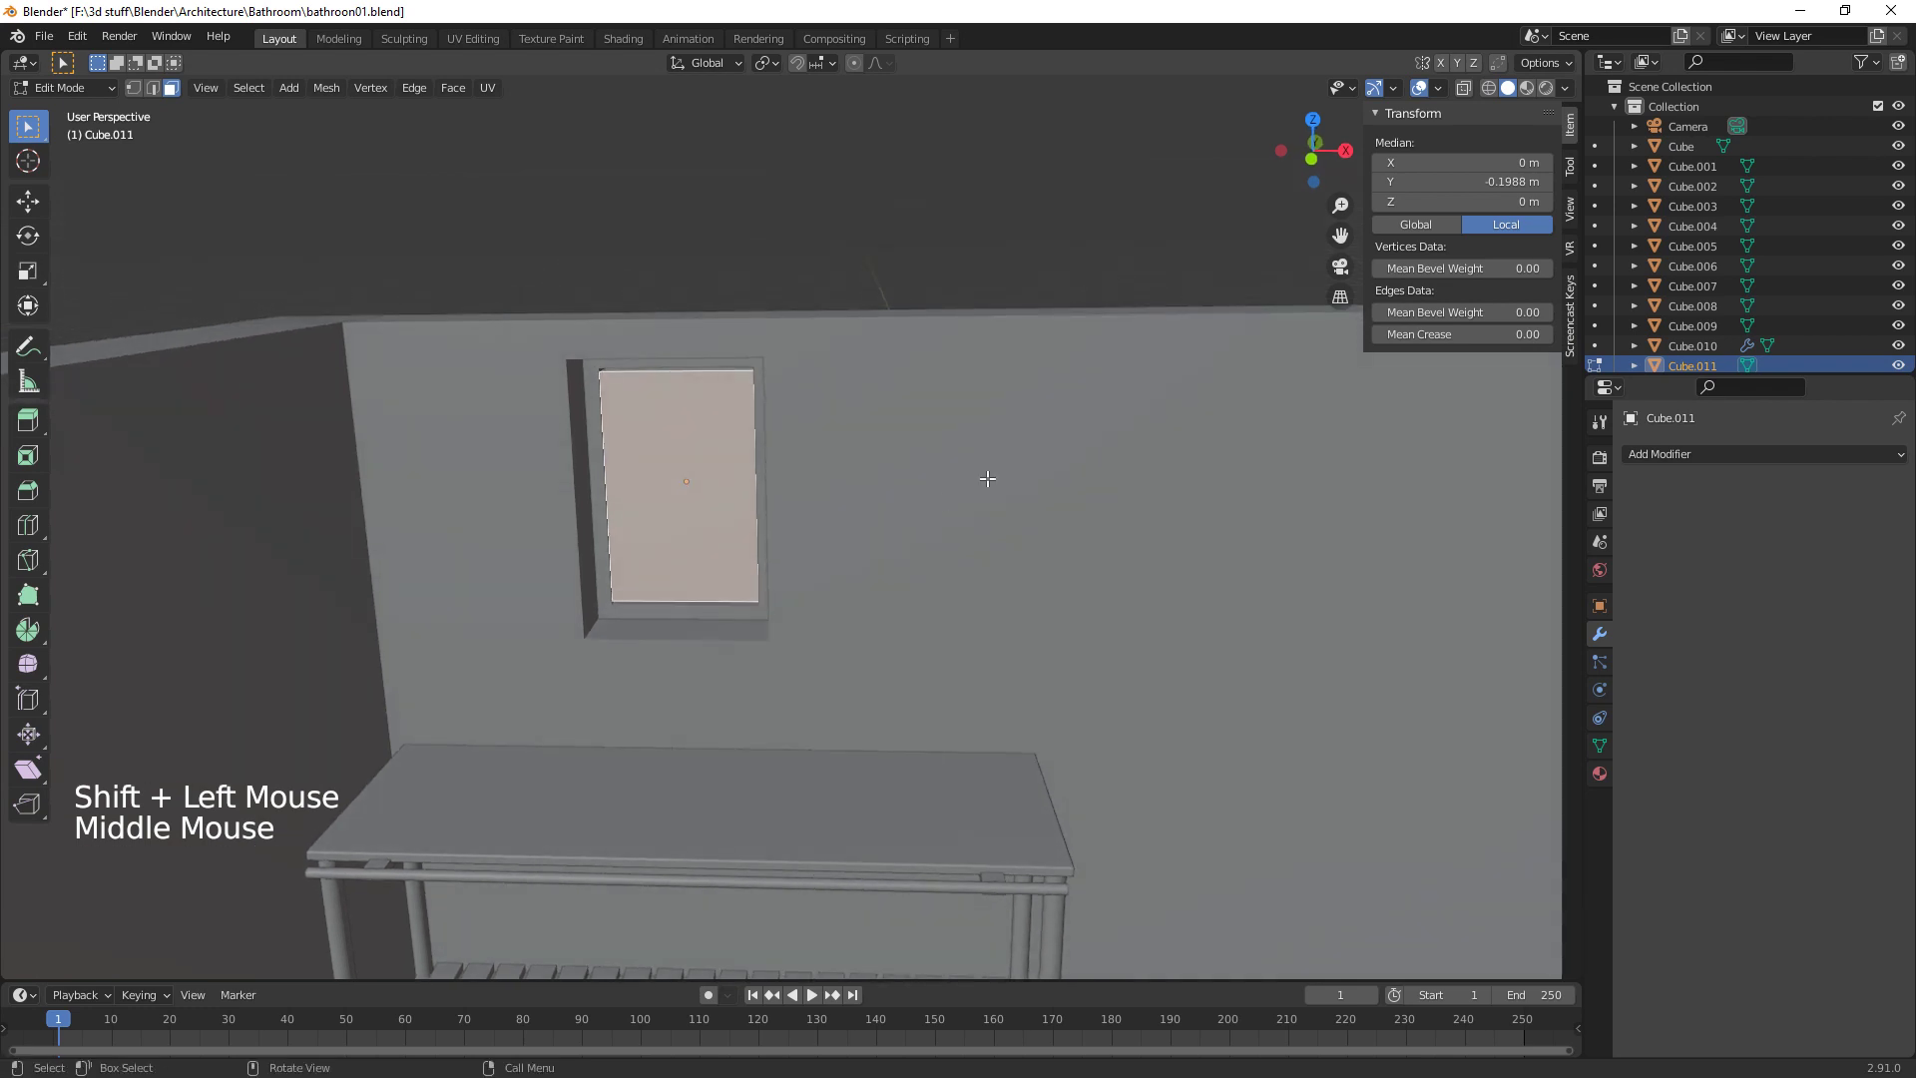
key("i")
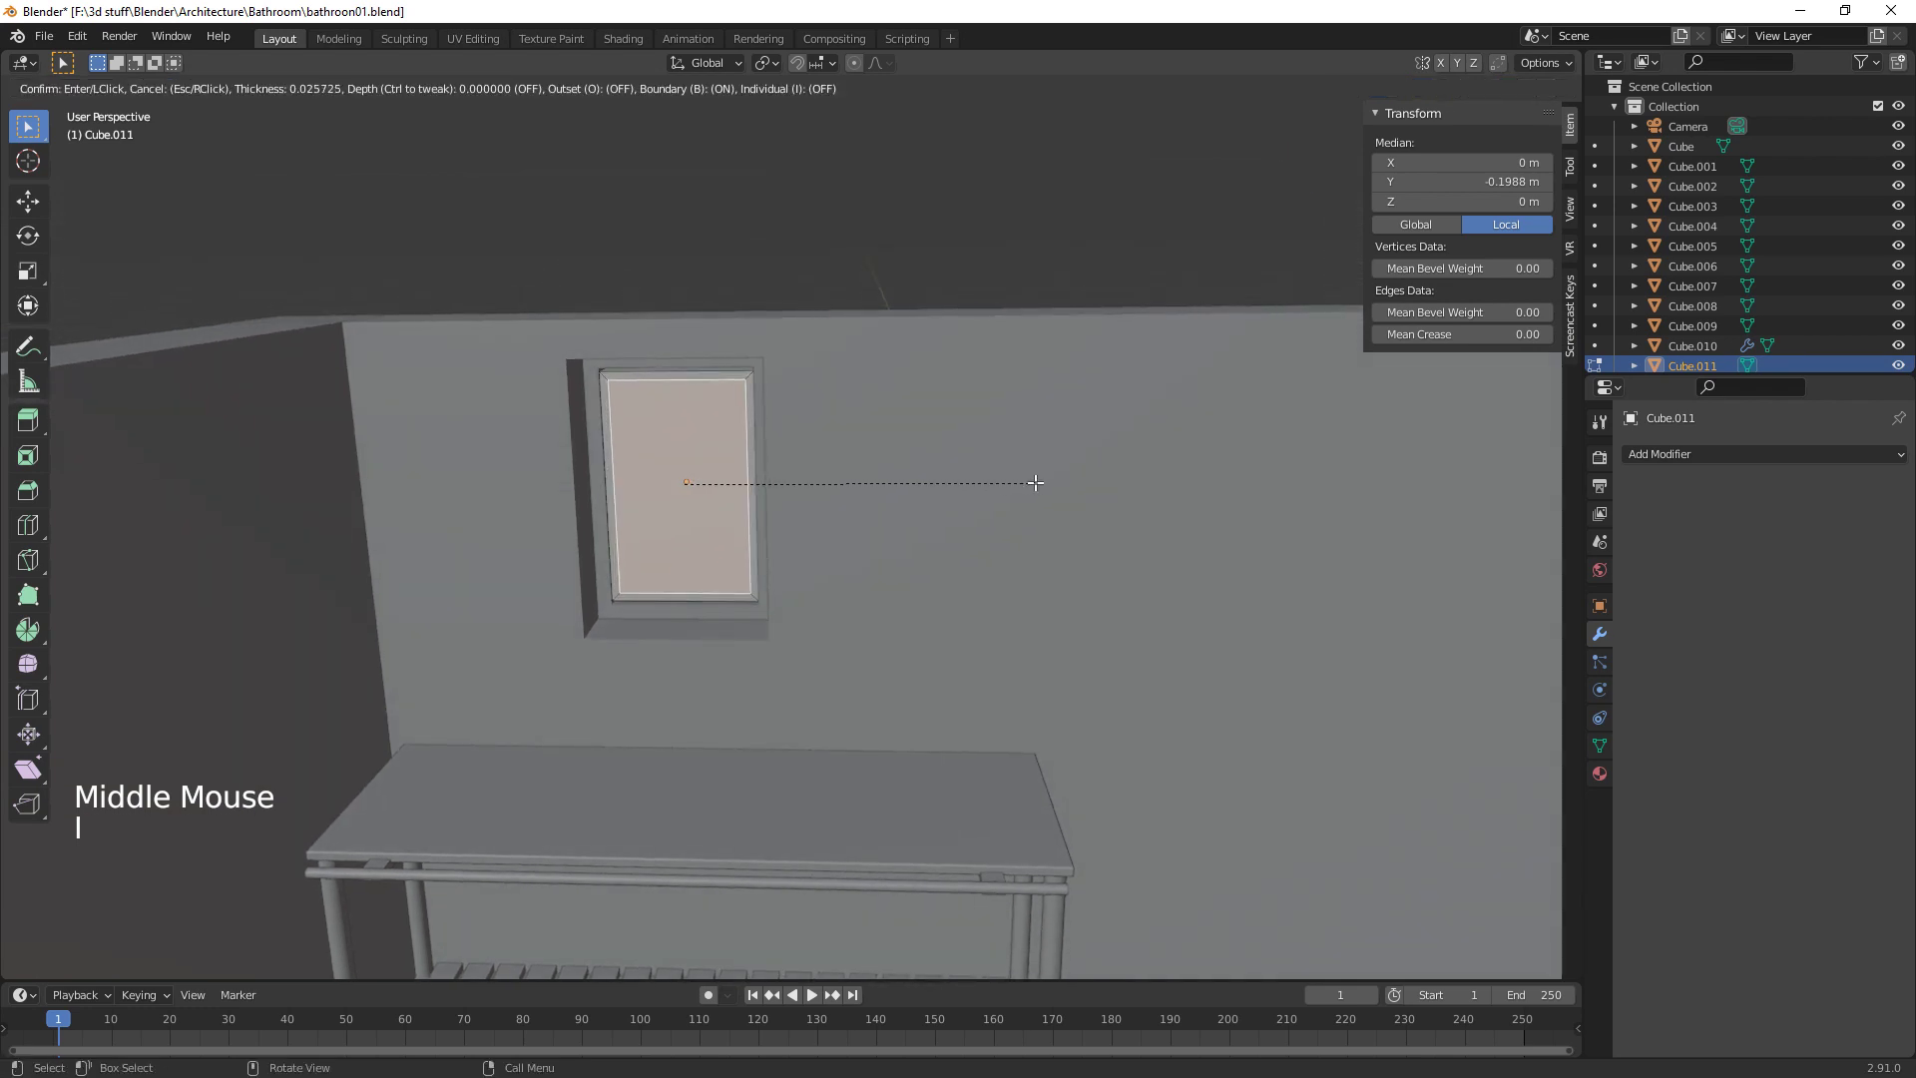
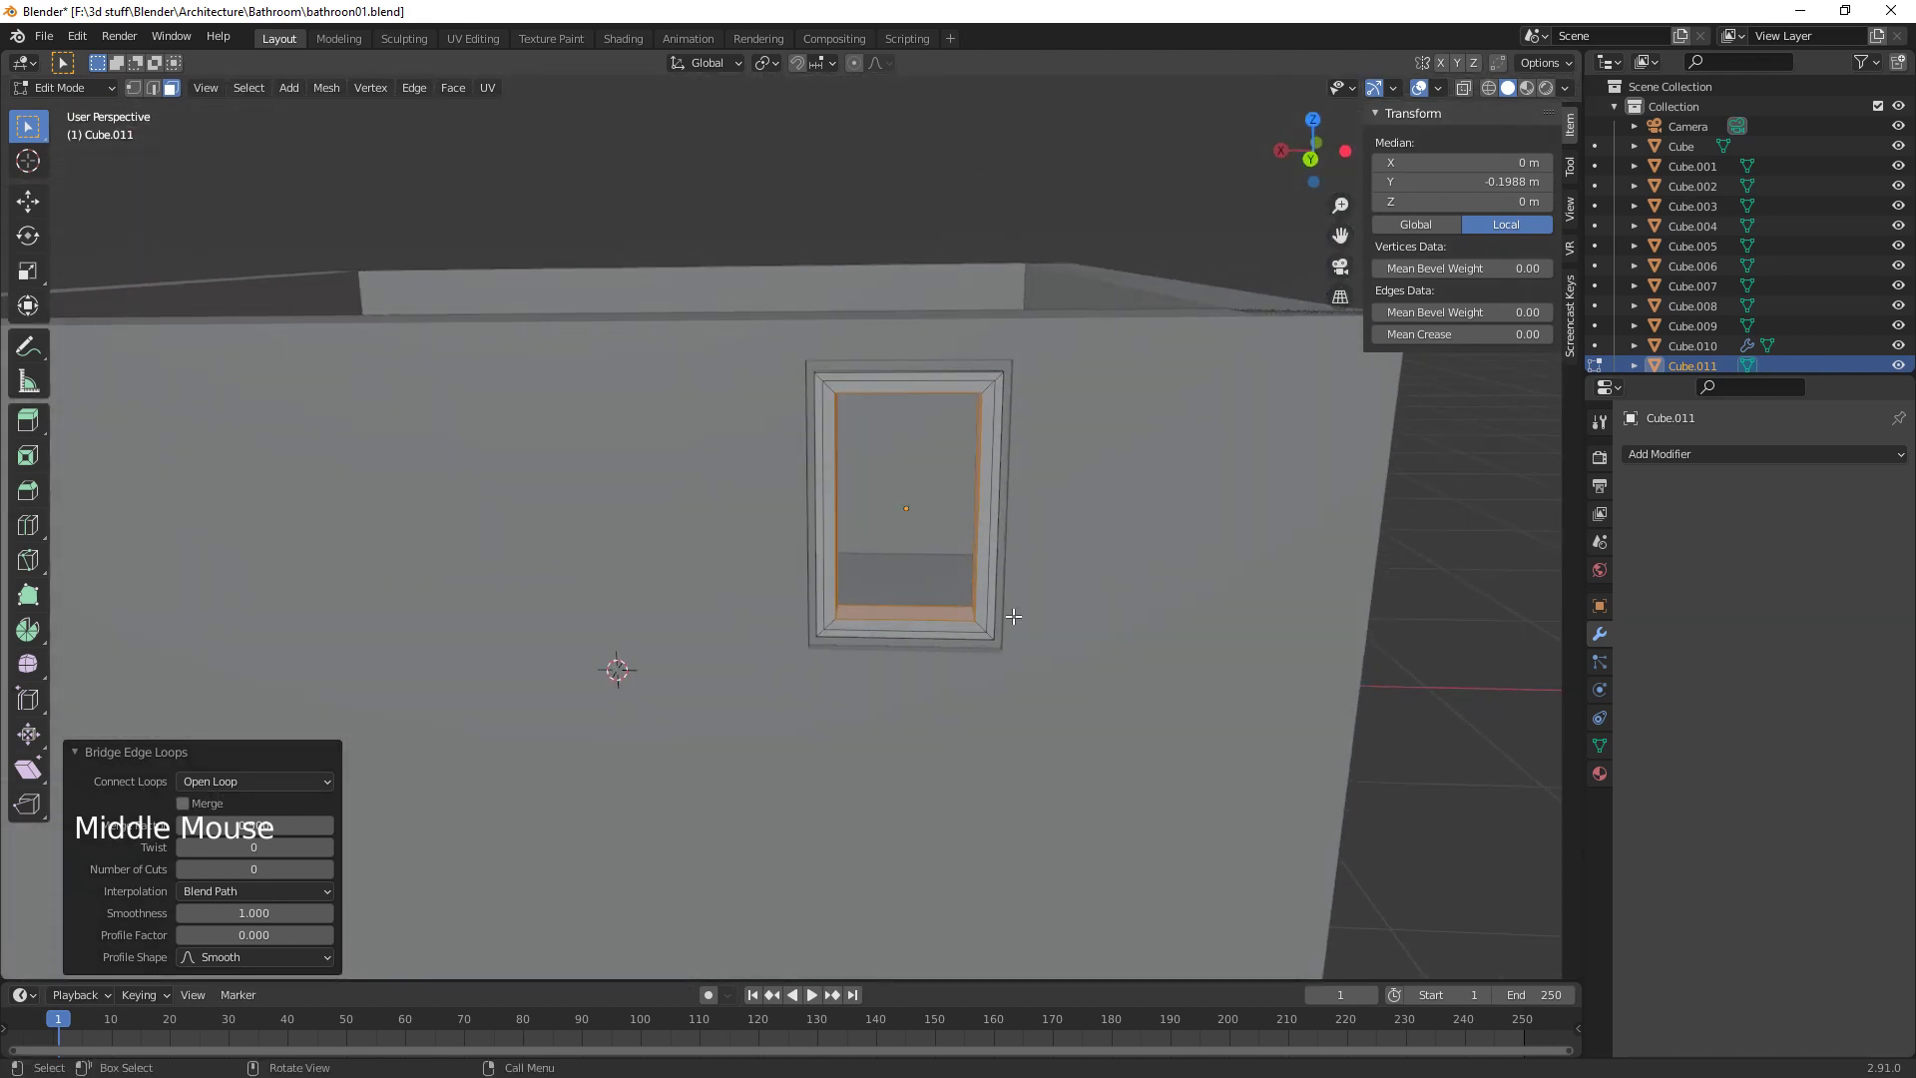
key("Tab")
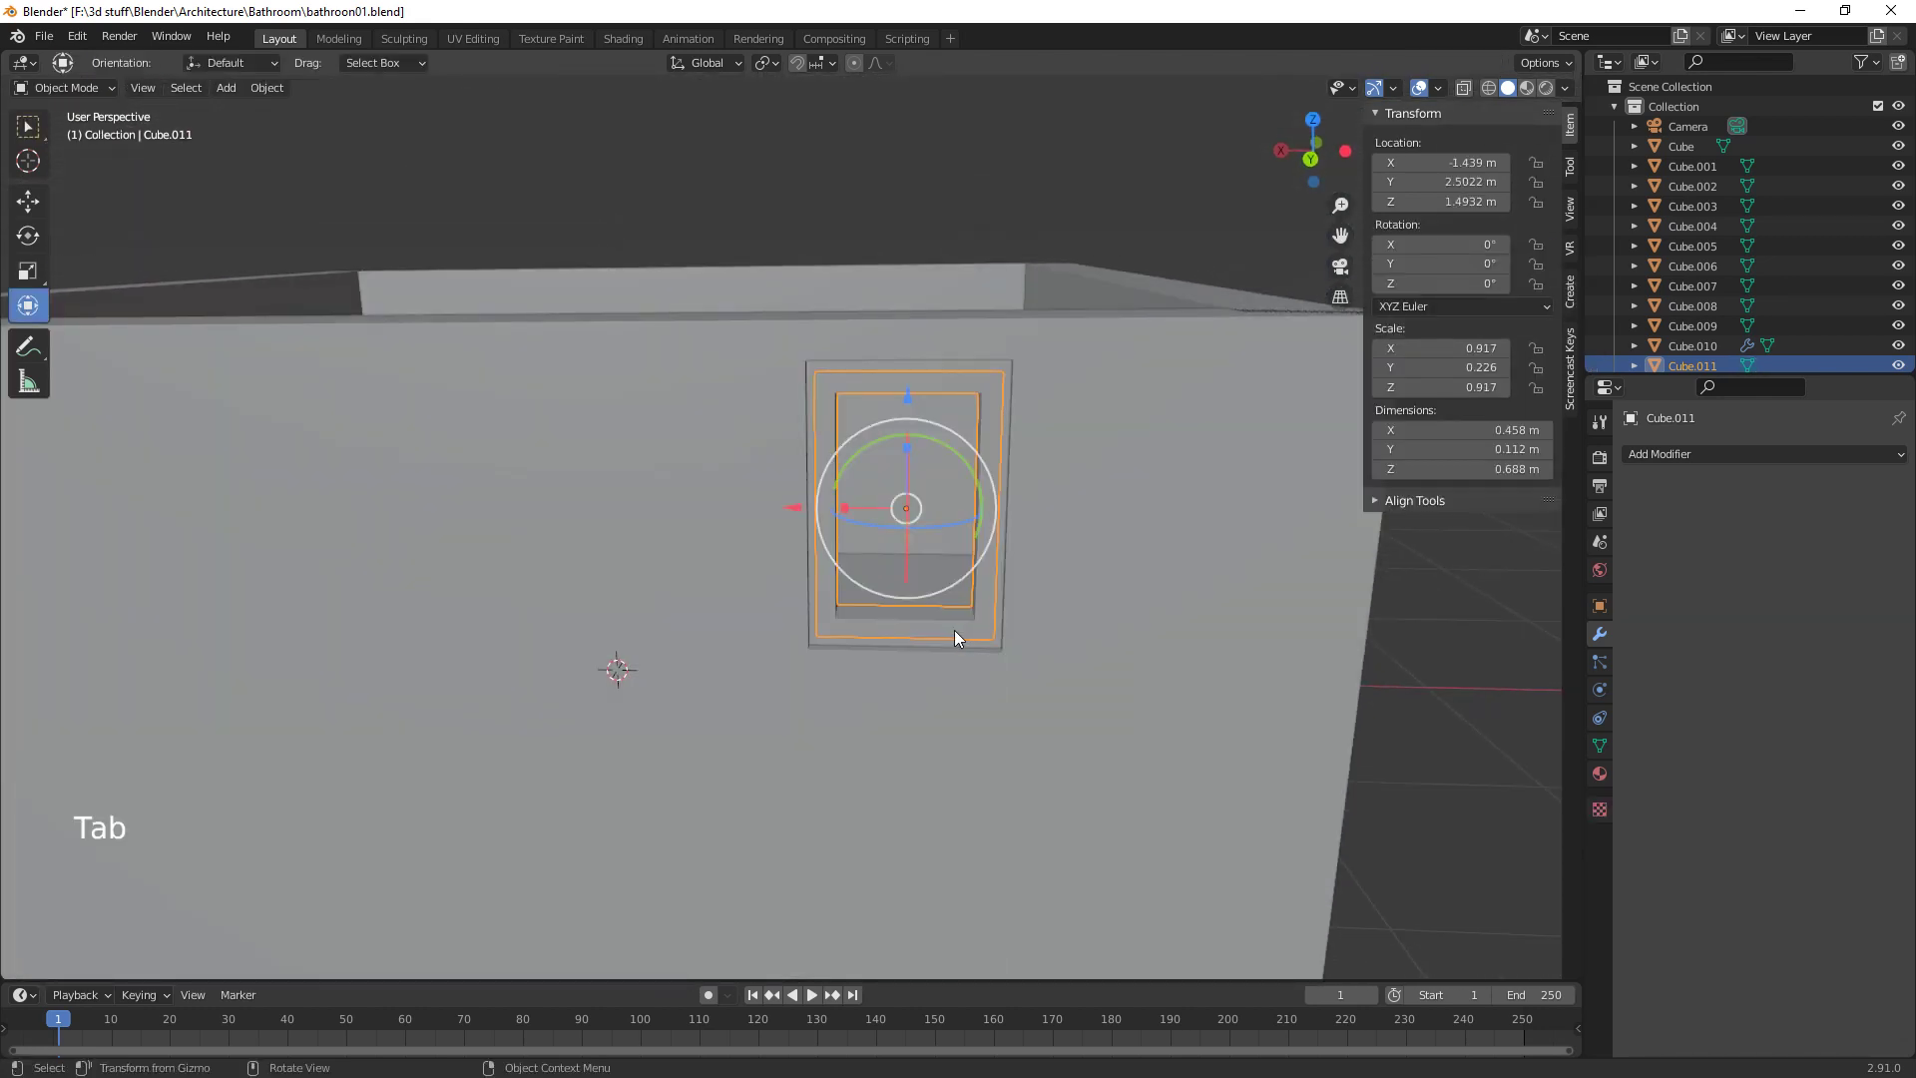
Set the 3D cursor beside the window and add a new plane there with Shift+A
left_click(941, 633)
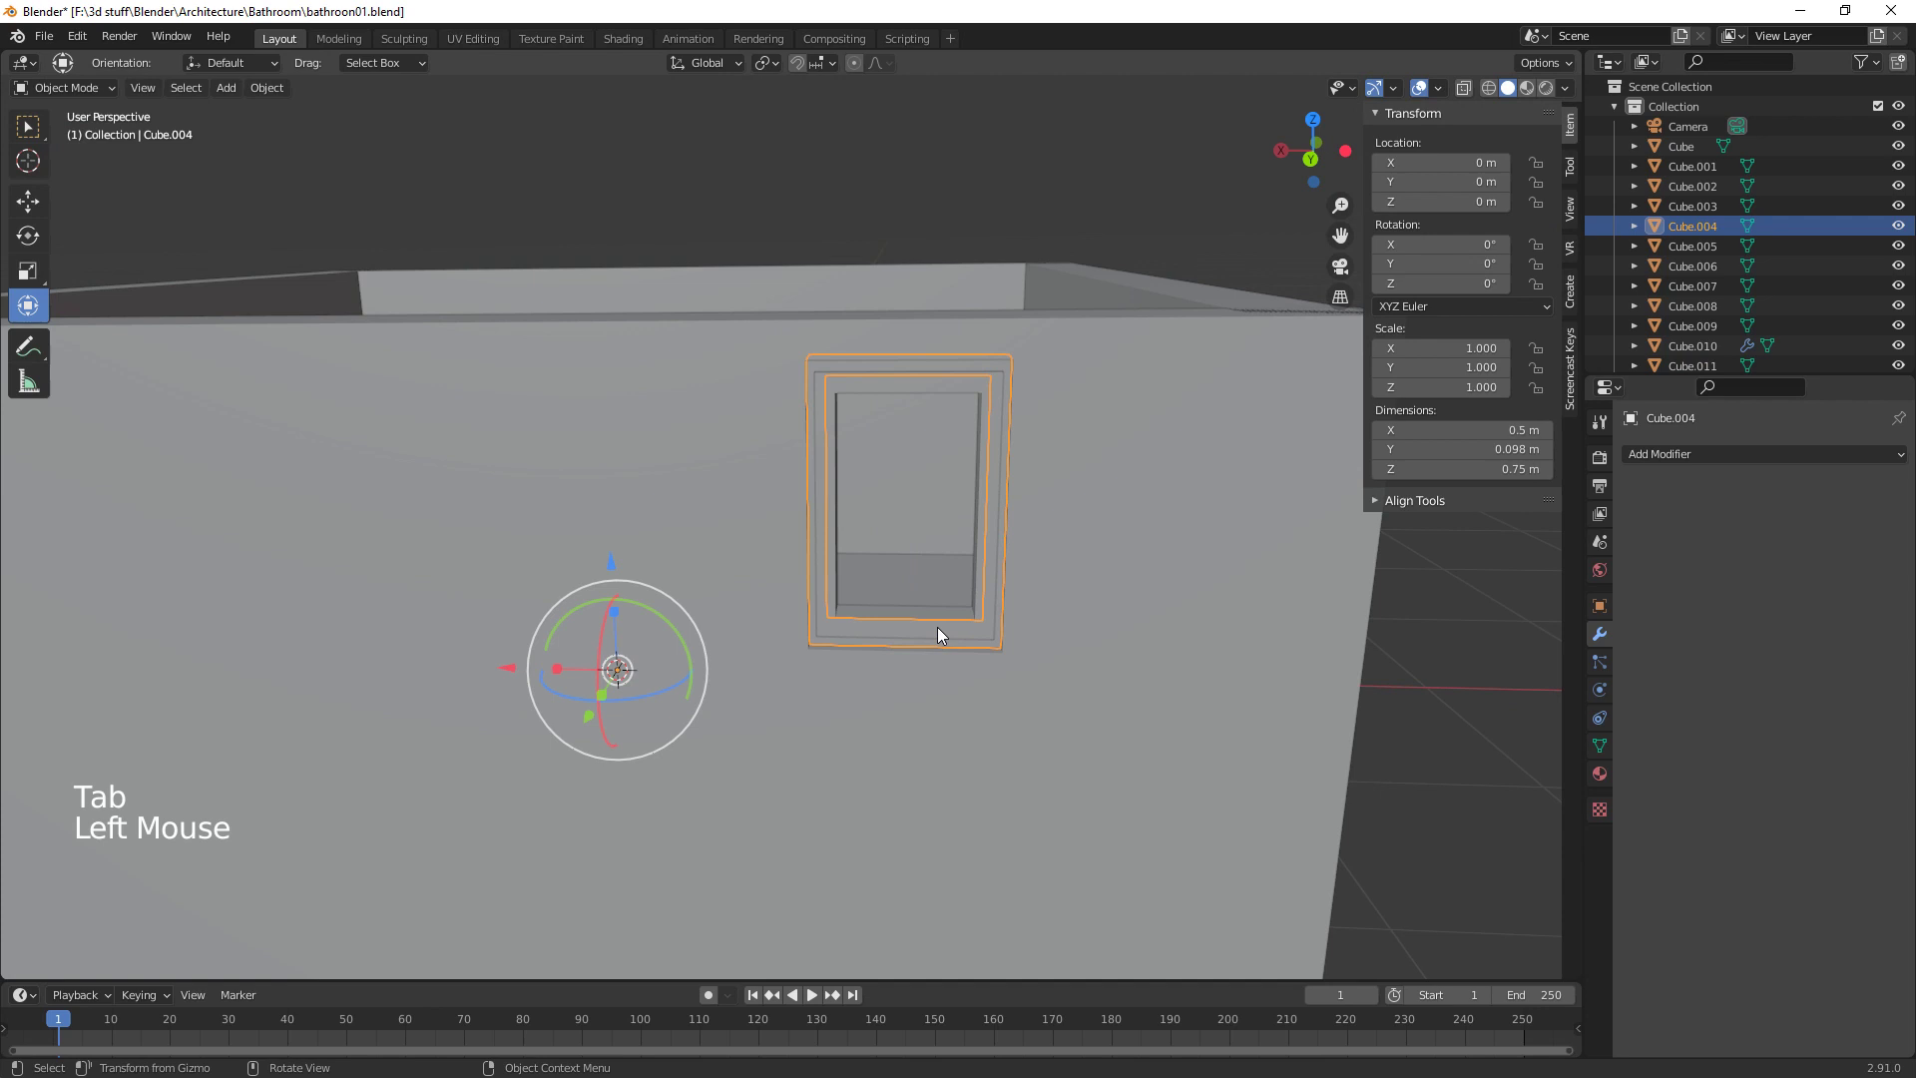
key("space")
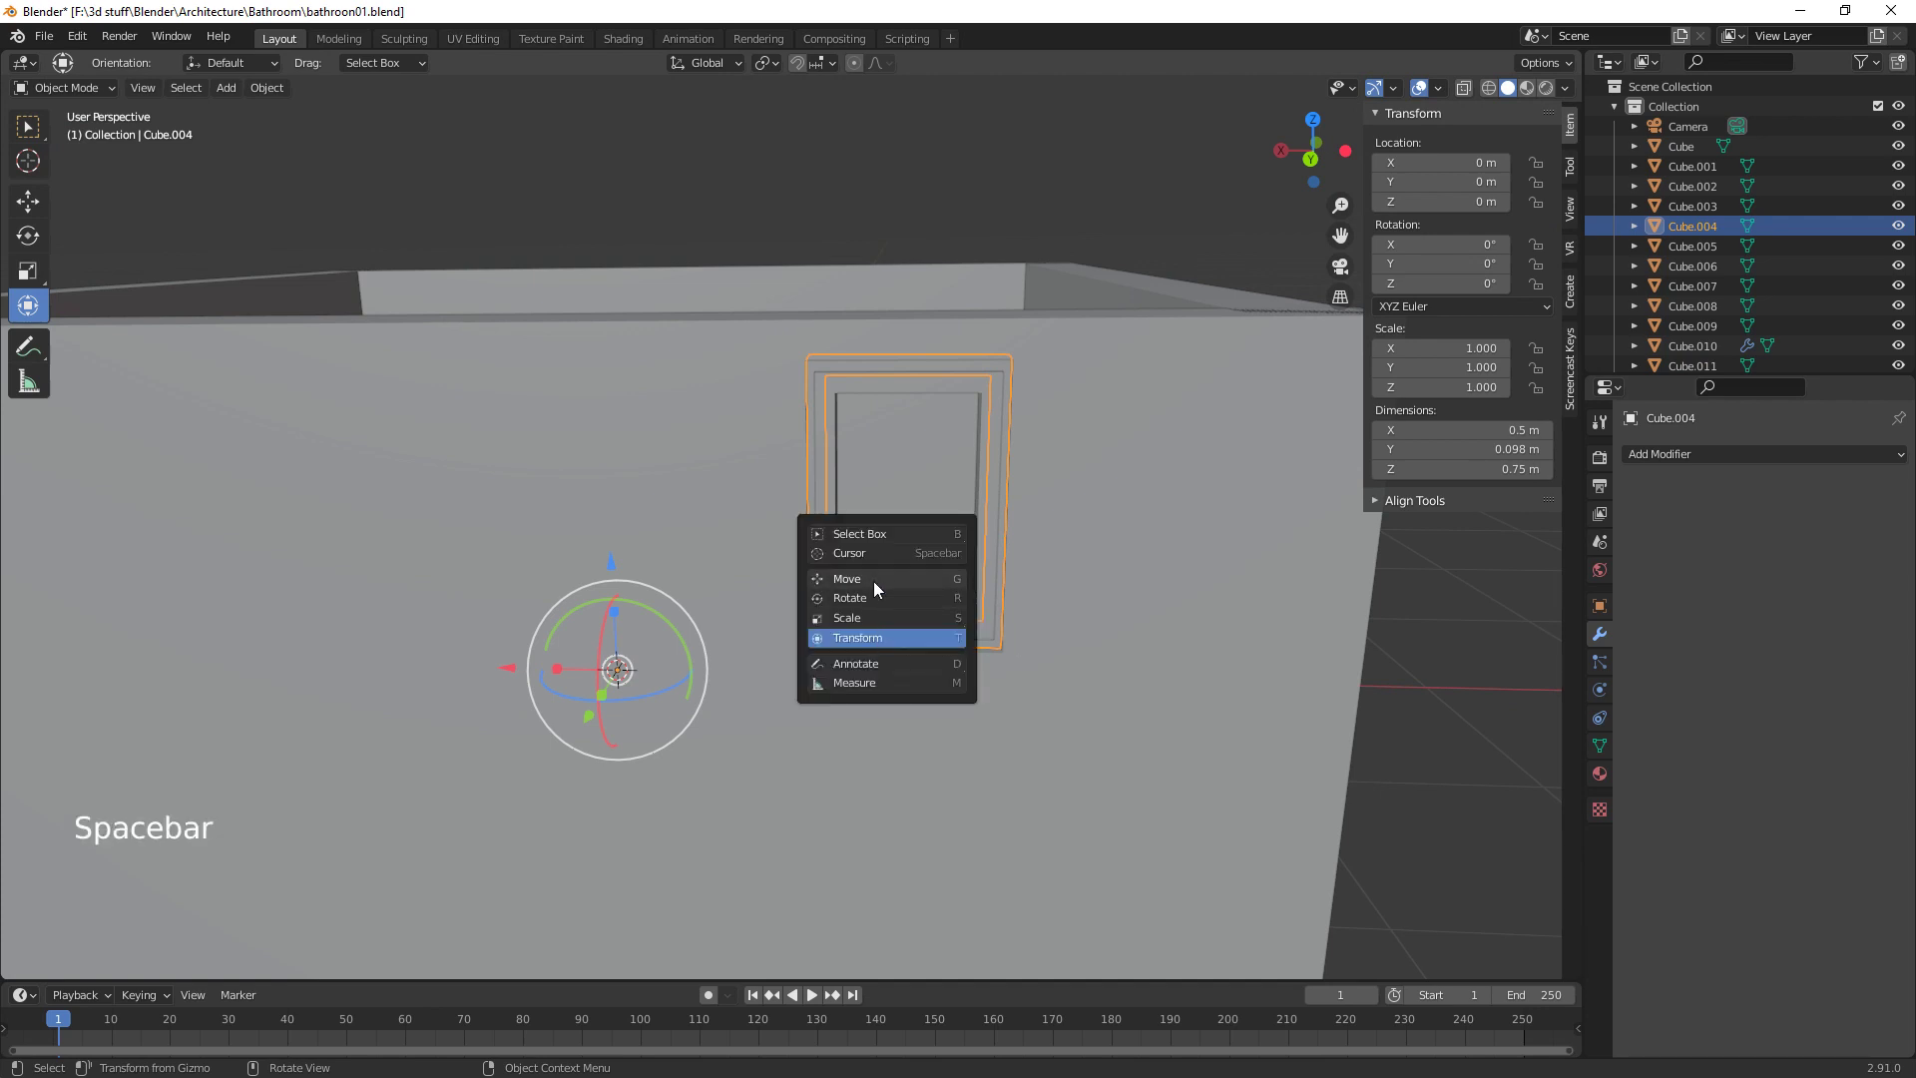
left_click(1094, 616)
key("shift+a")
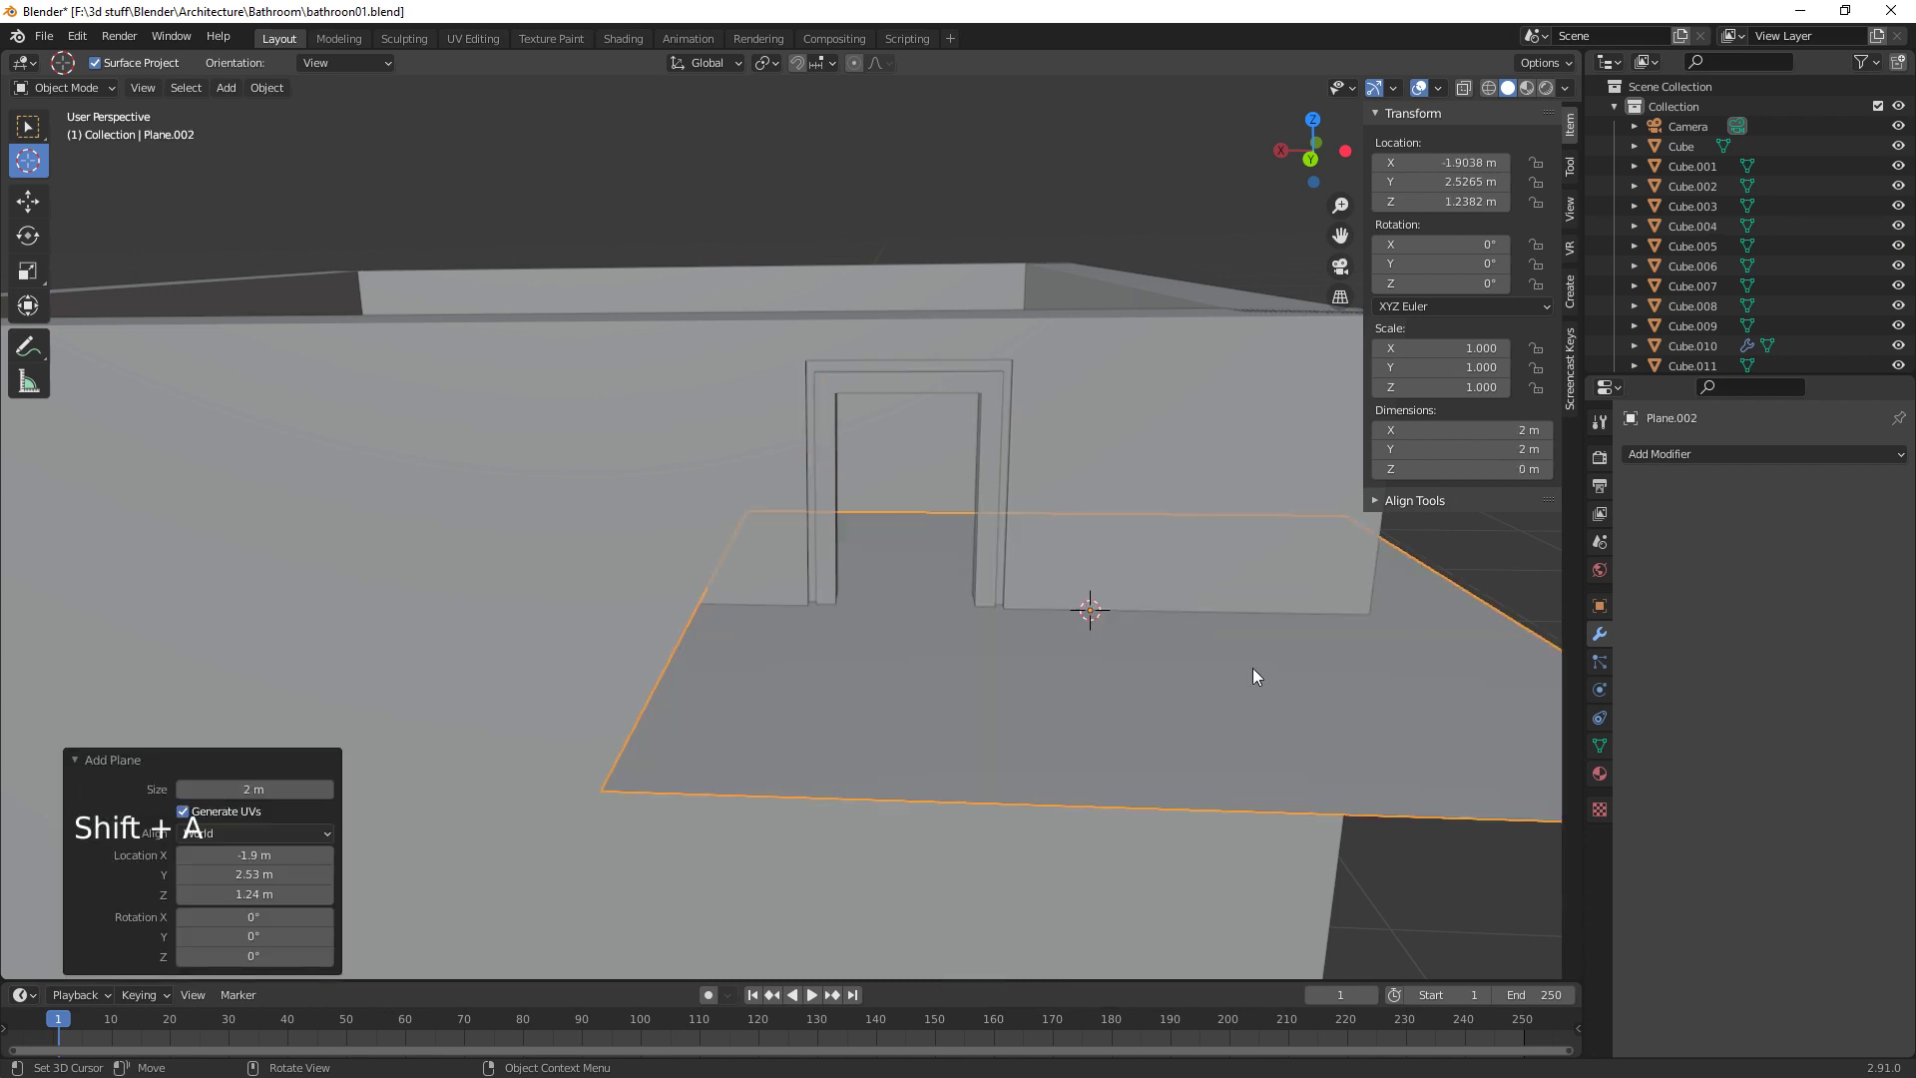
Shrink the plane, stand it upright and move it into position inside the window frame
key("s")
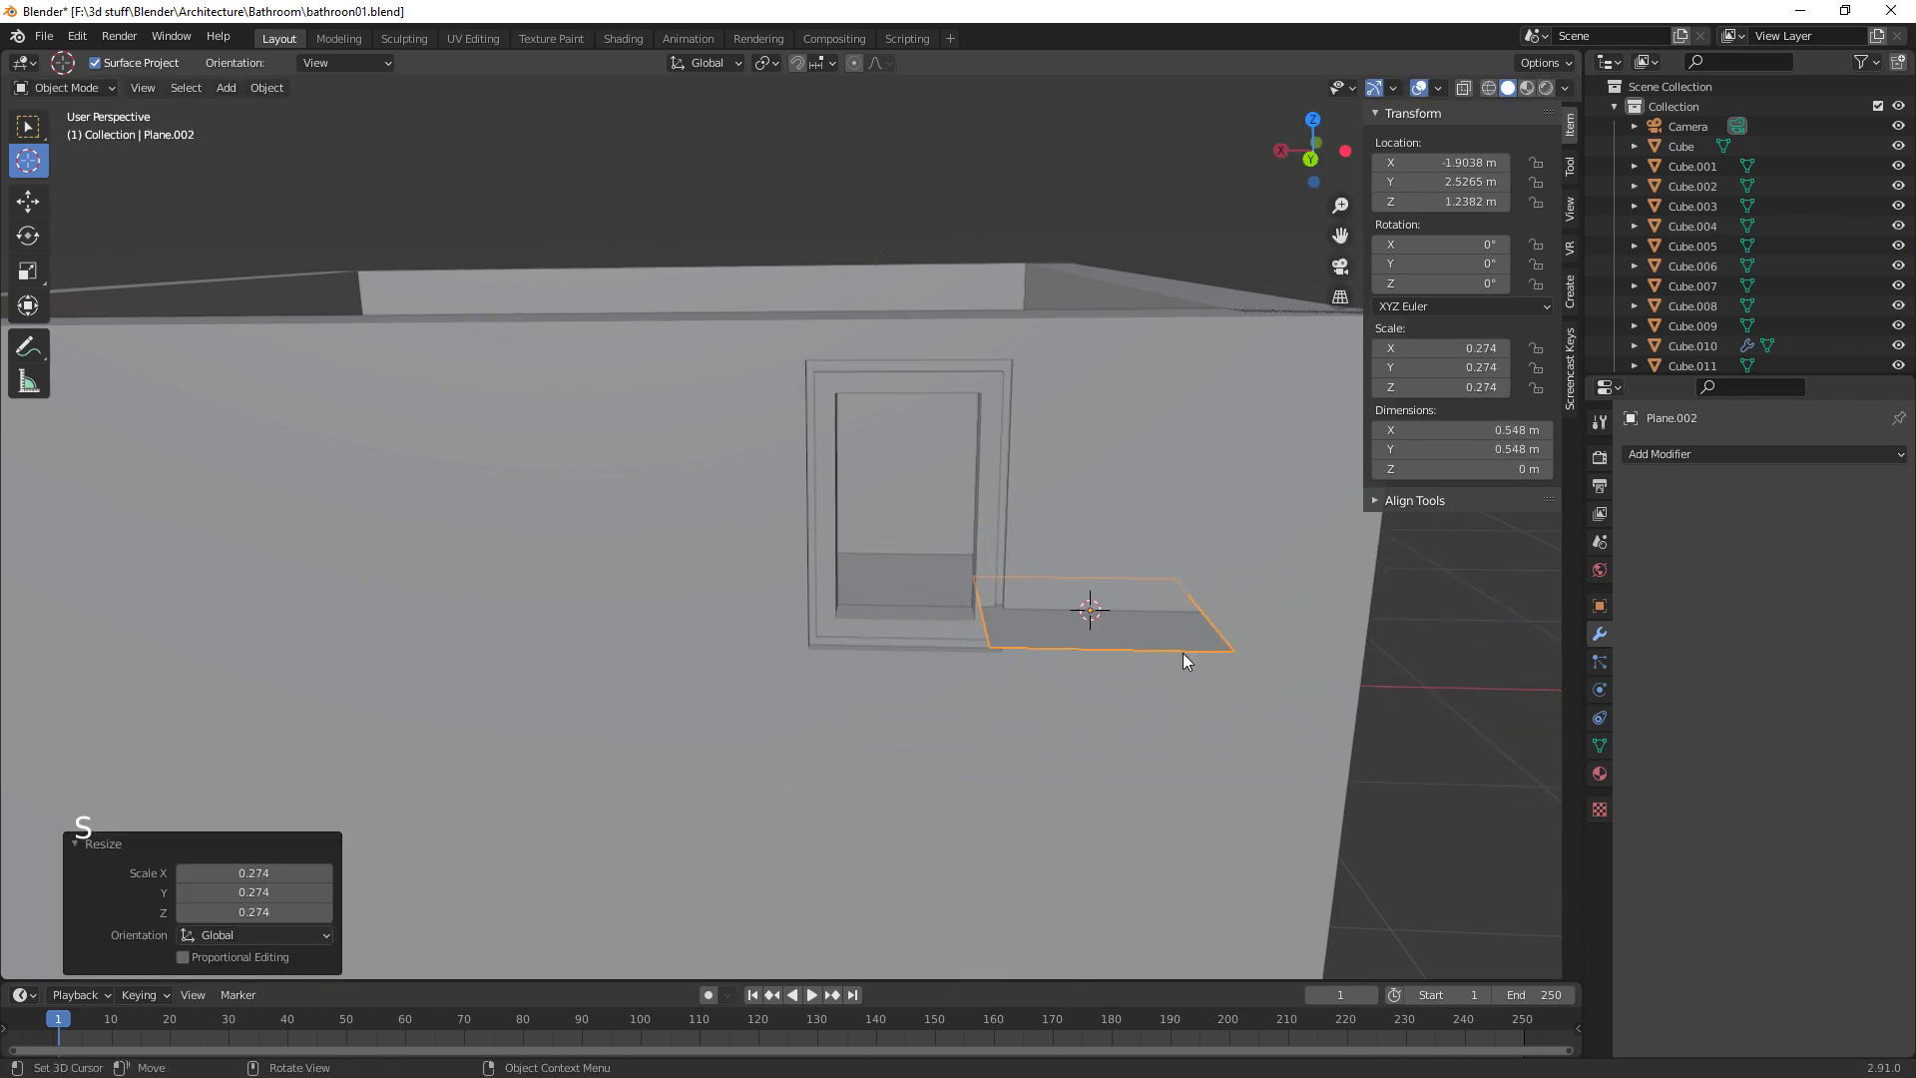
key("r")
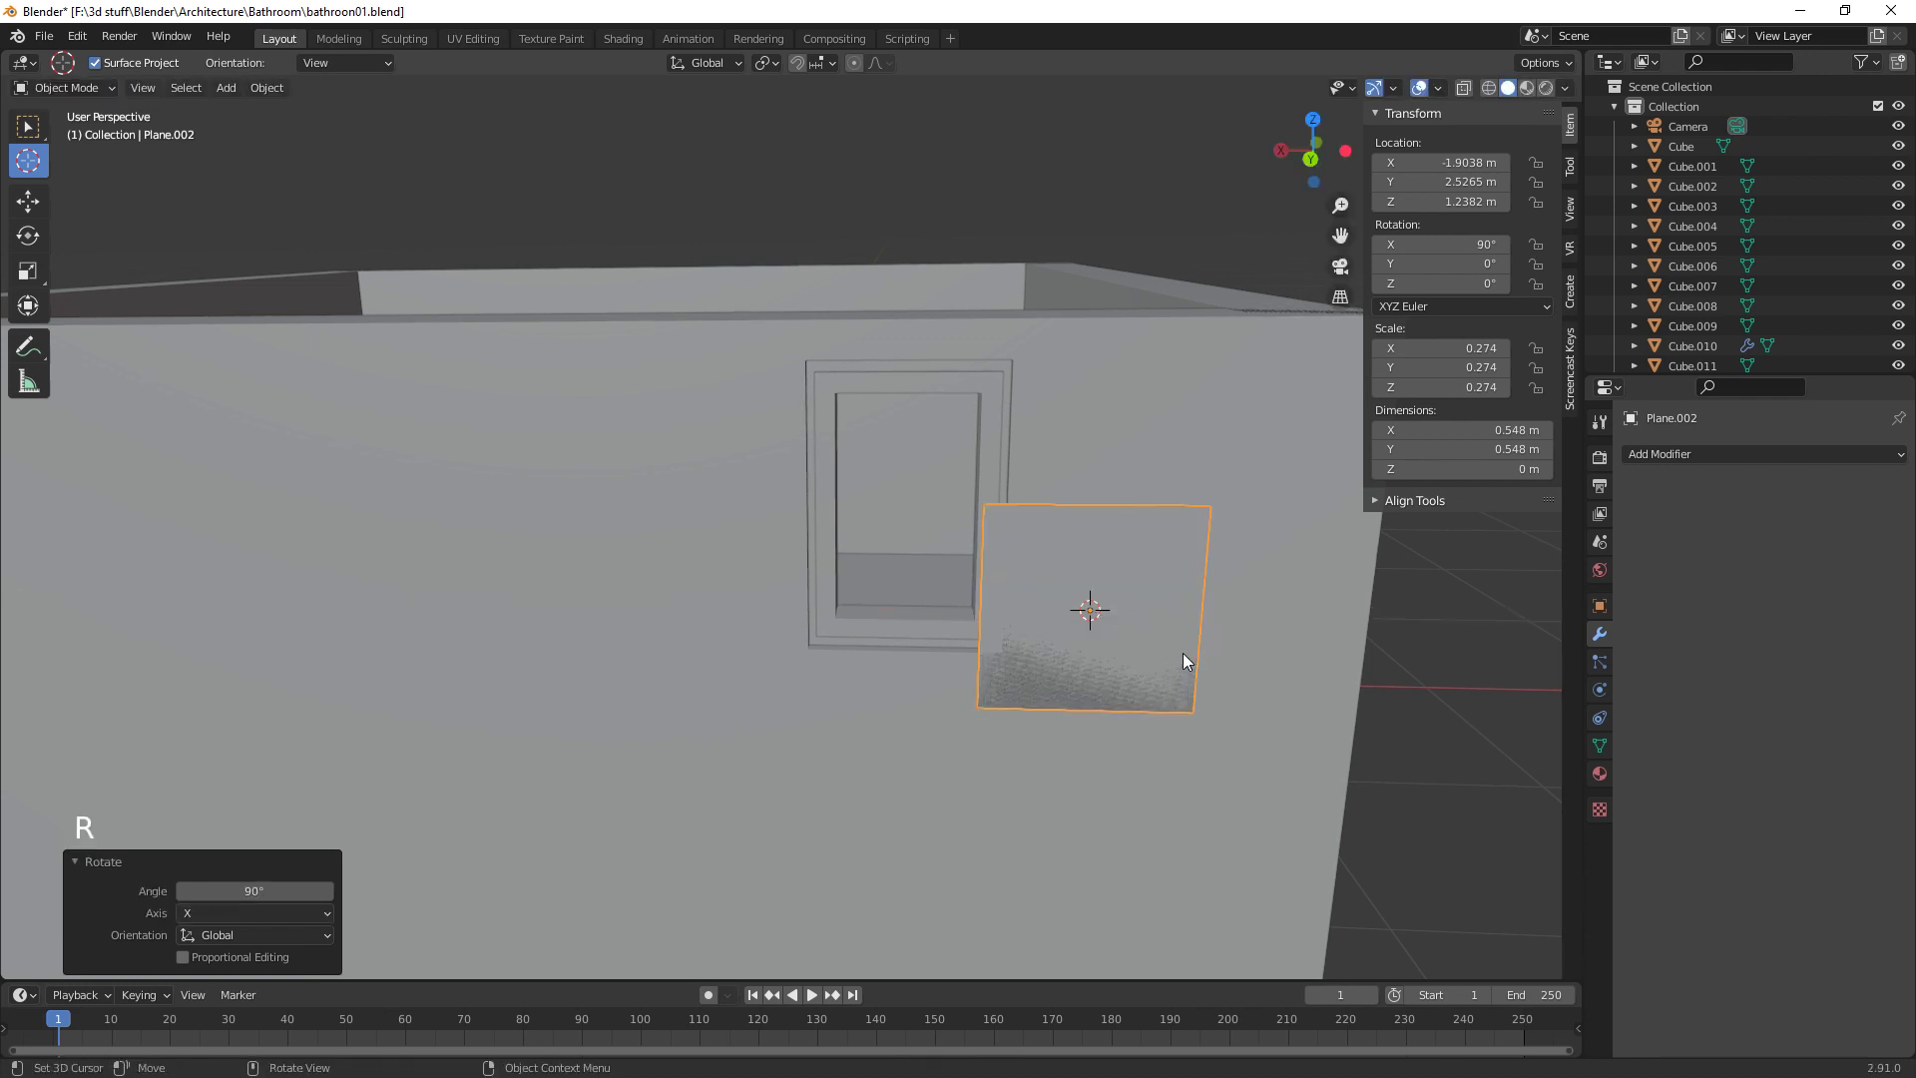
middle_click(1277, 736)
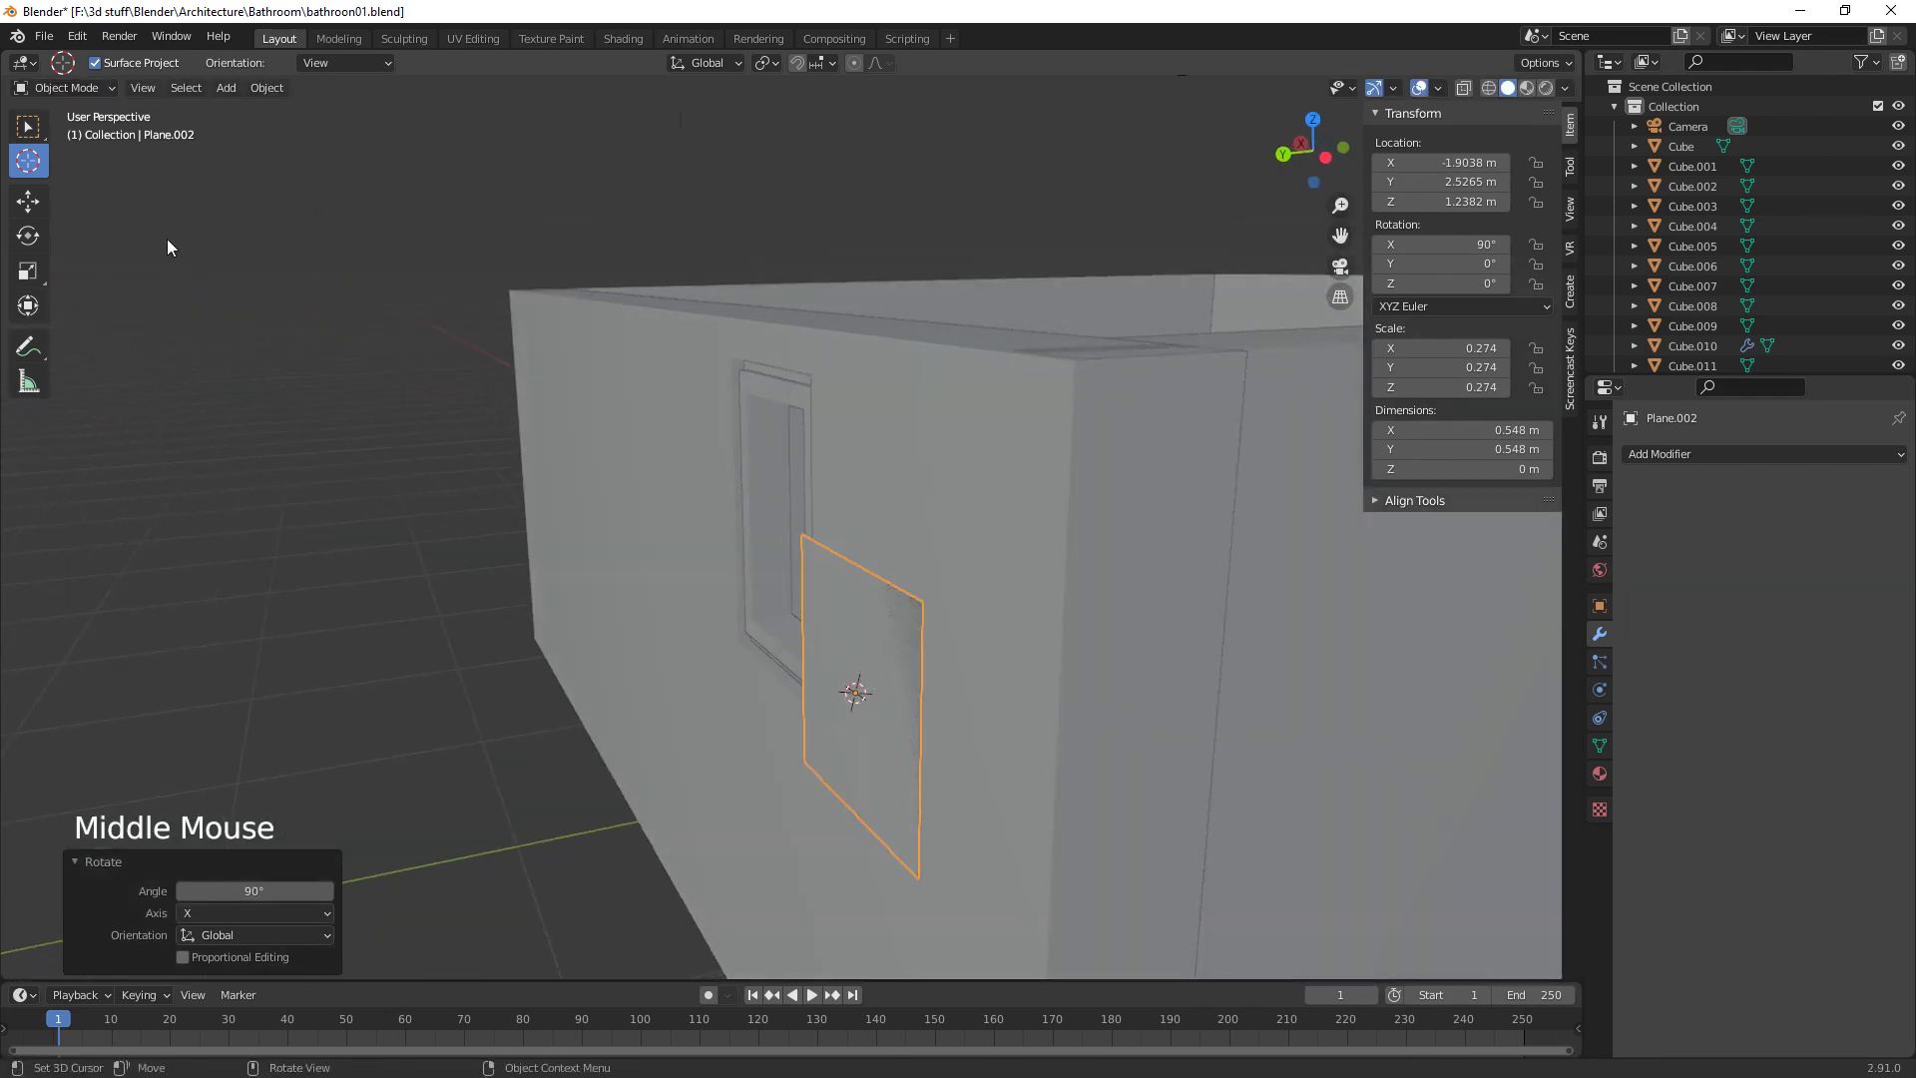
left_click(42, 210)
left_click(784, 711)
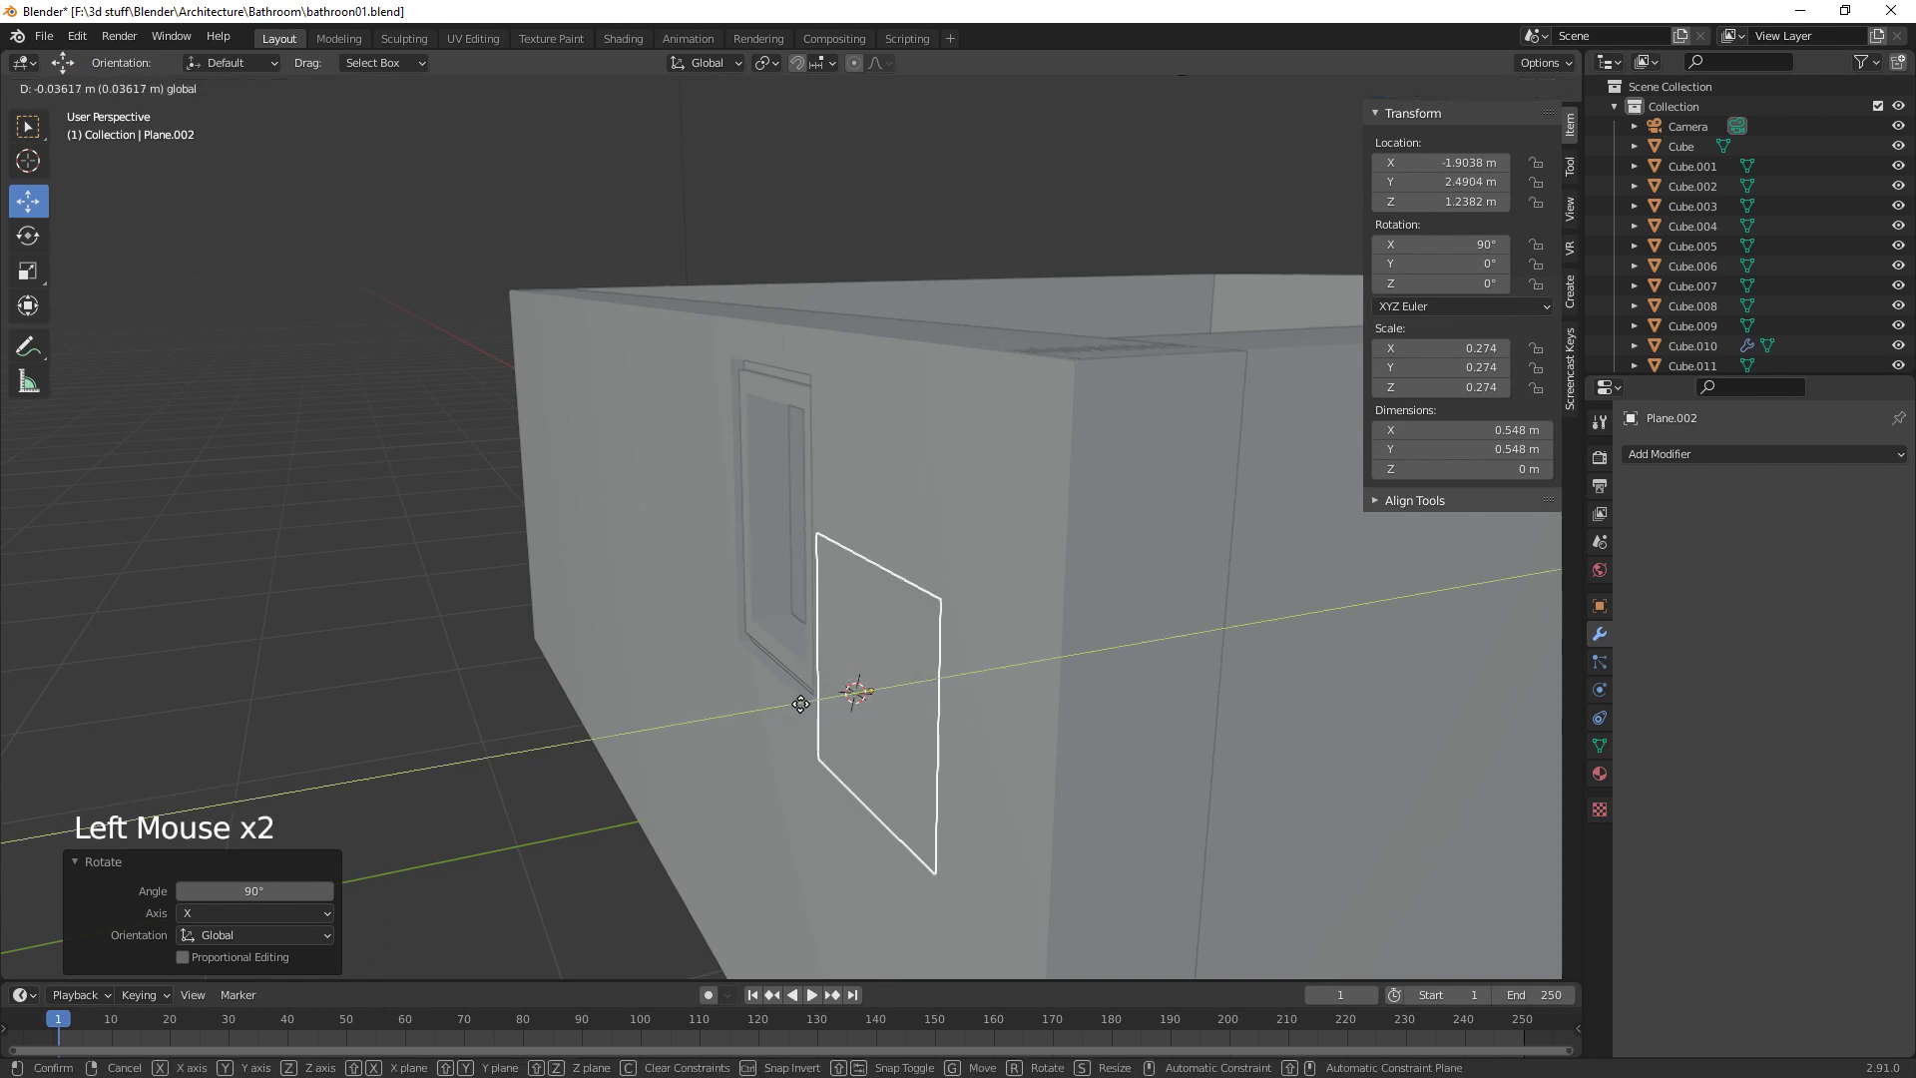
middle_click(912, 759)
left_click(1006, 609)
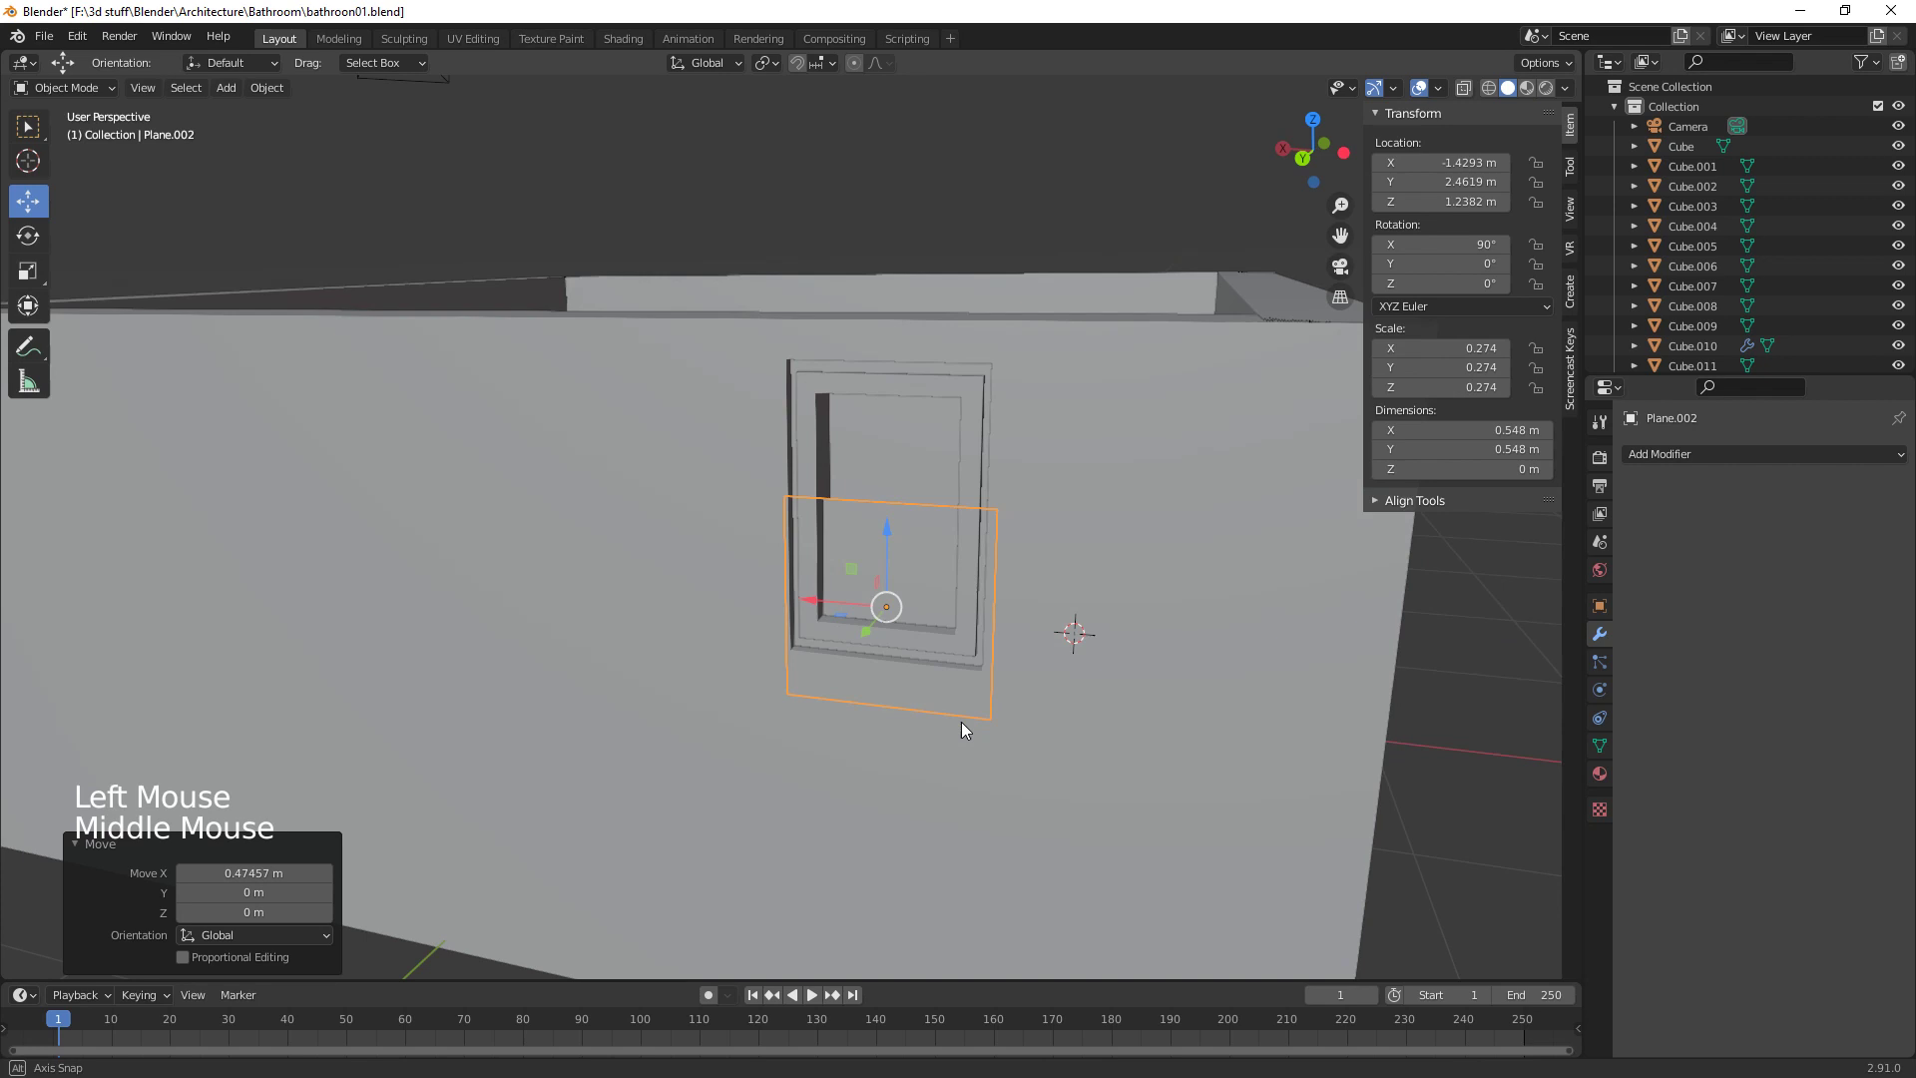
middle_click(774, 662)
left_click(772, 656)
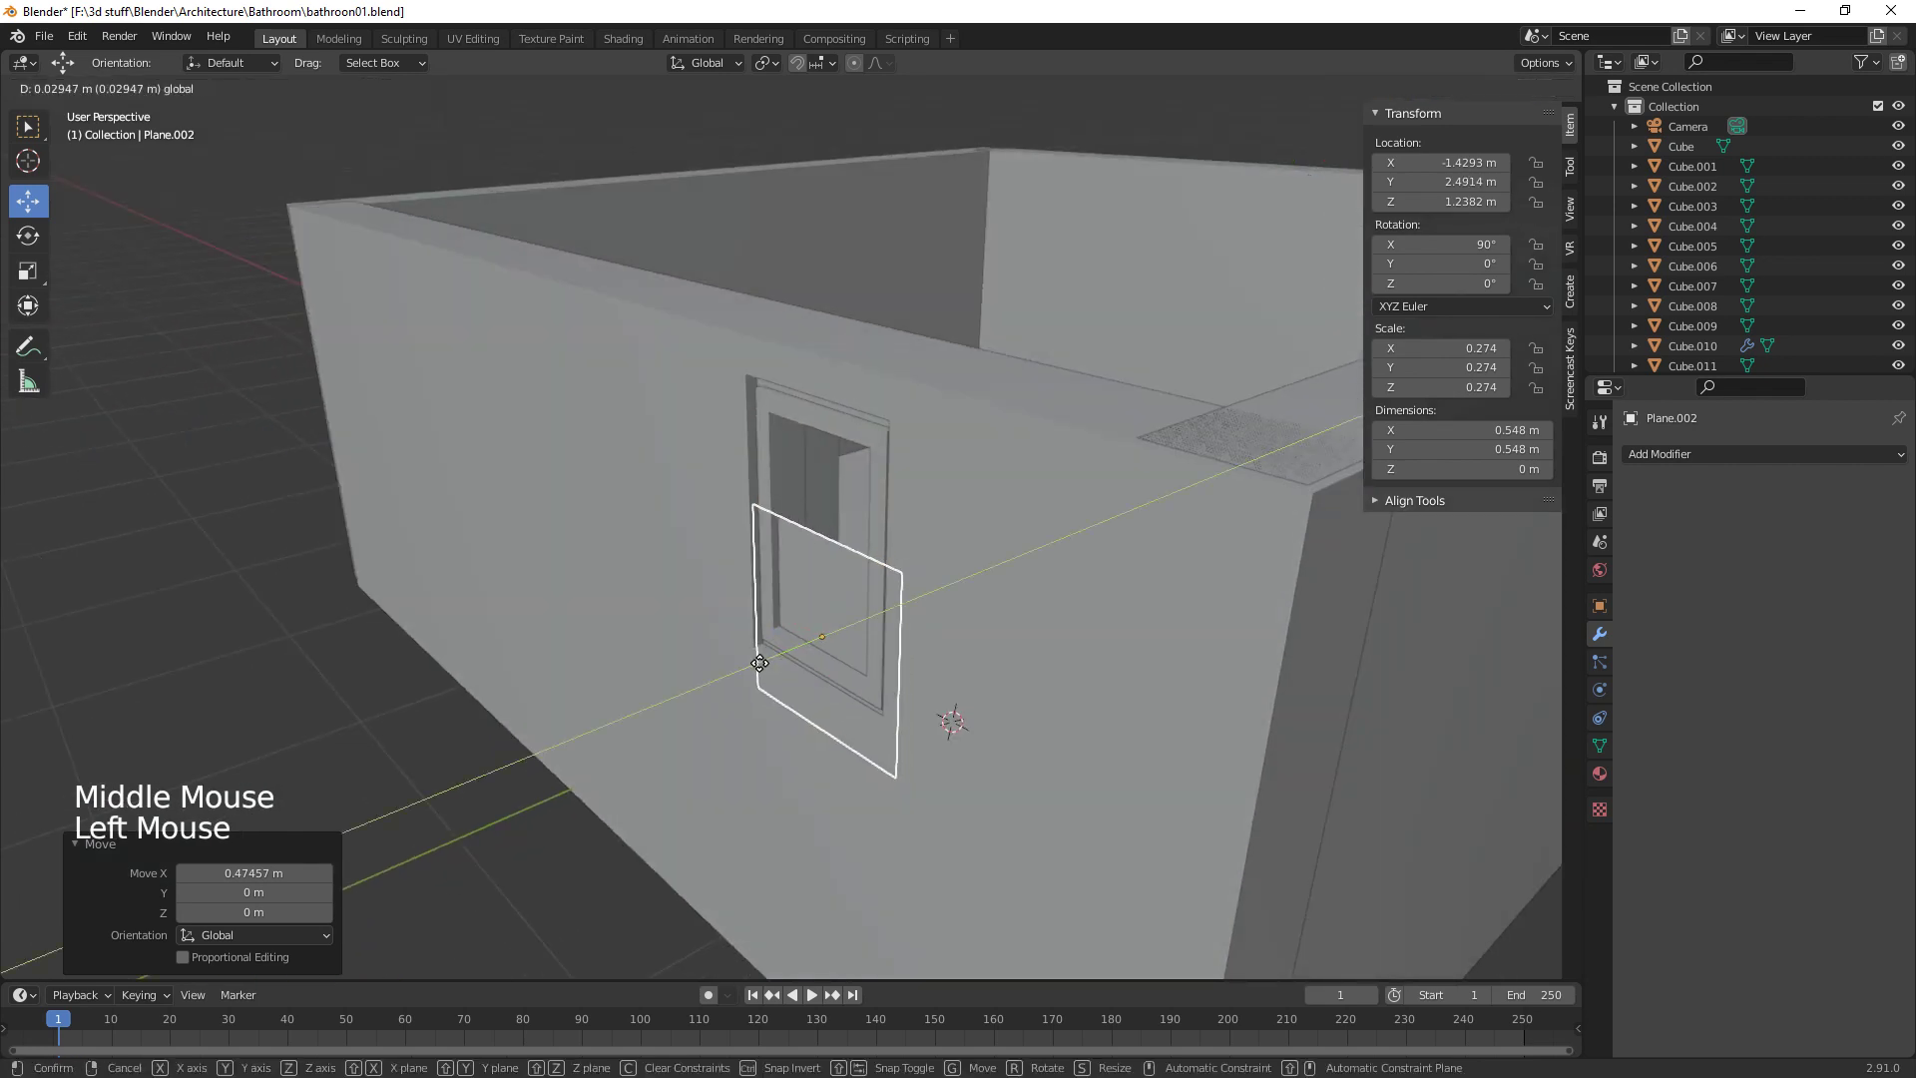
left_click(34, 321)
Scale the plane with the transform gizmo to about 0.42 by 0.62 m so it fills the opening
left_click(825, 541)
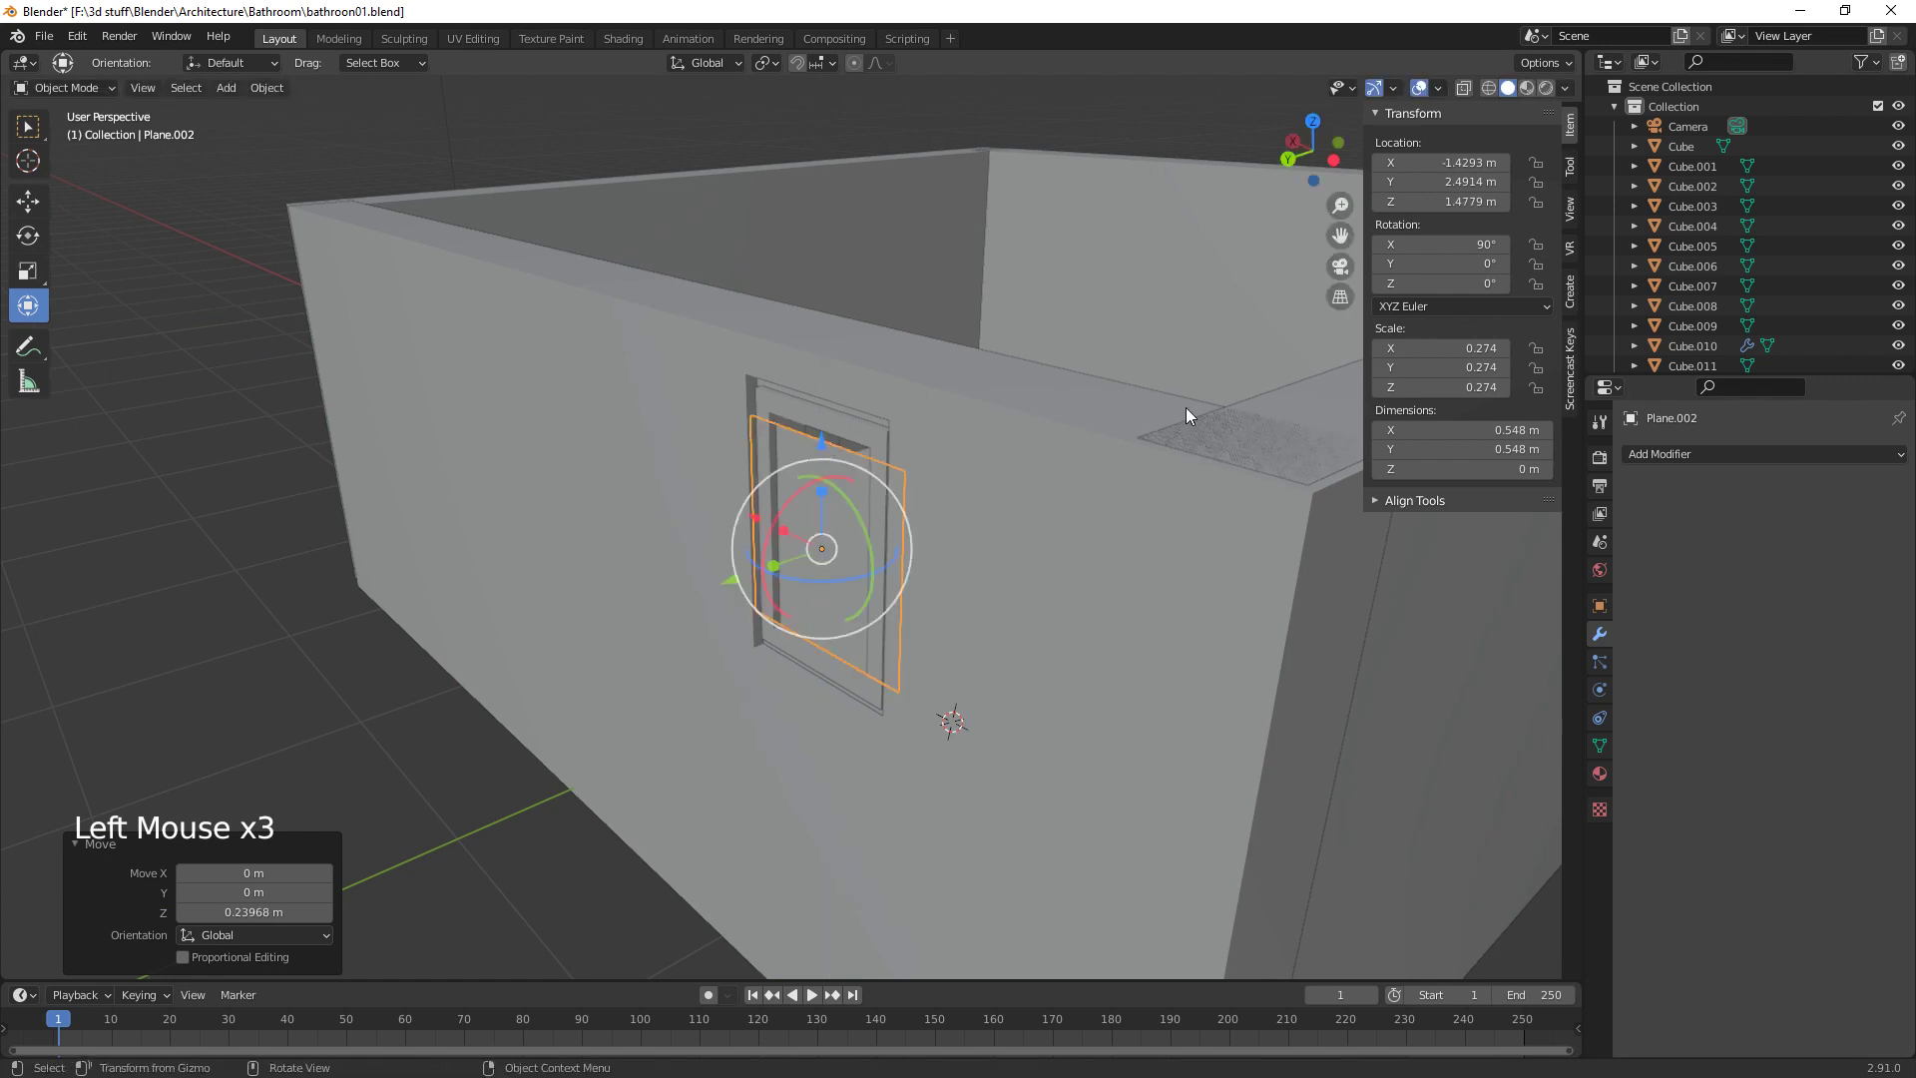
middle_click(1043, 496)
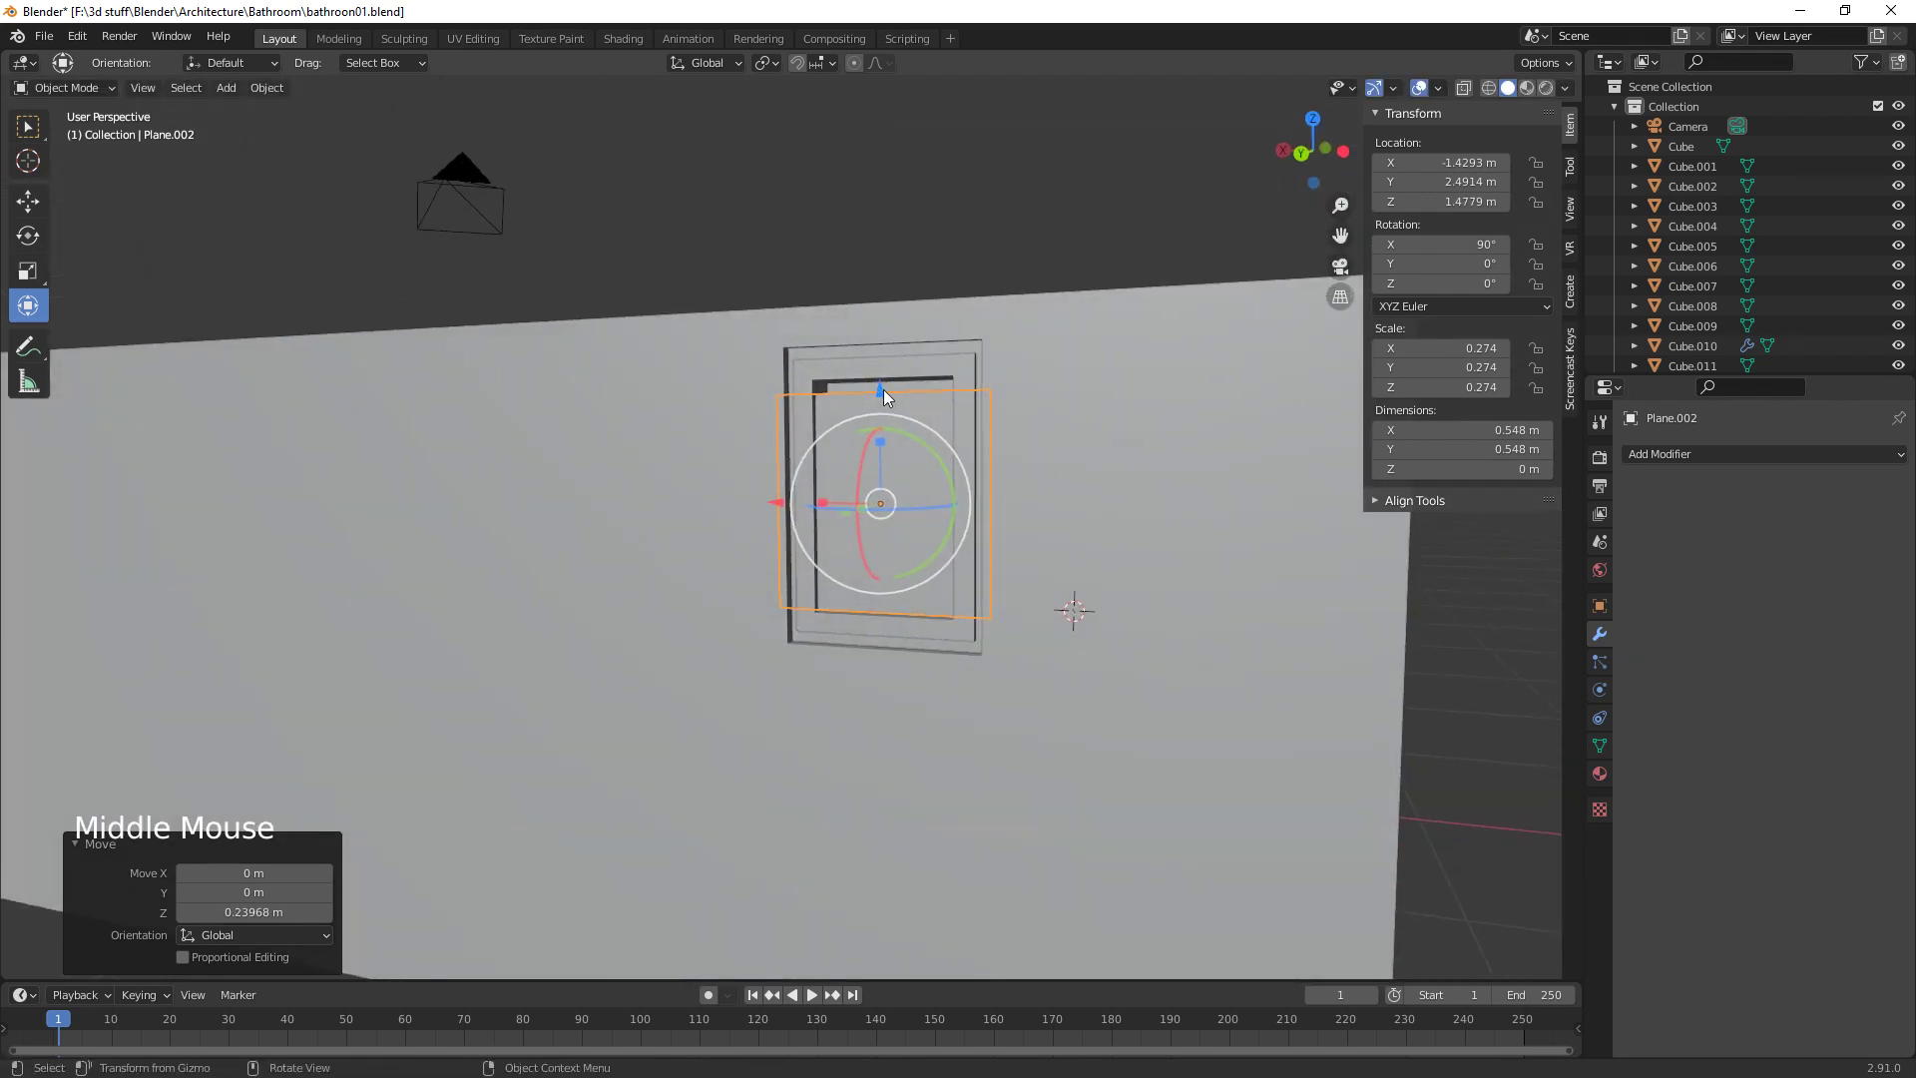
left_click(887, 395)
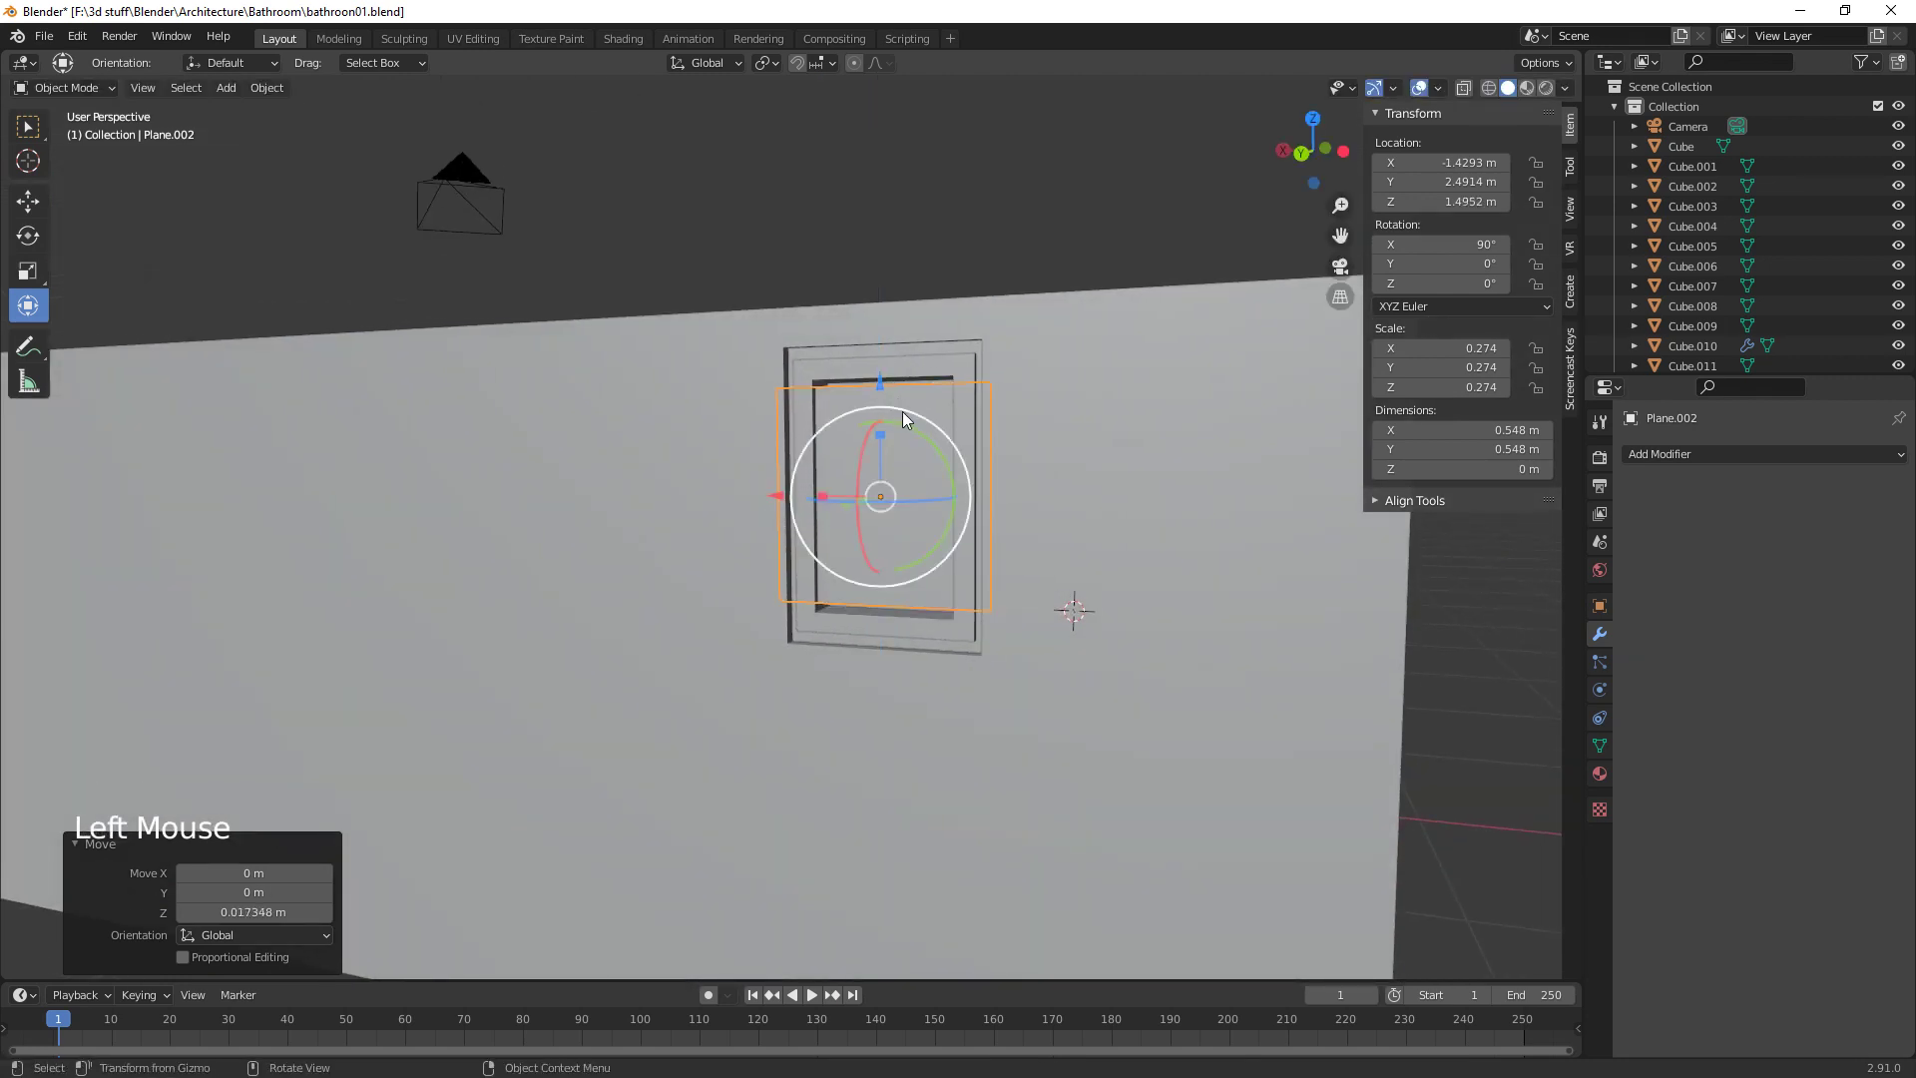
left_click(886, 437)
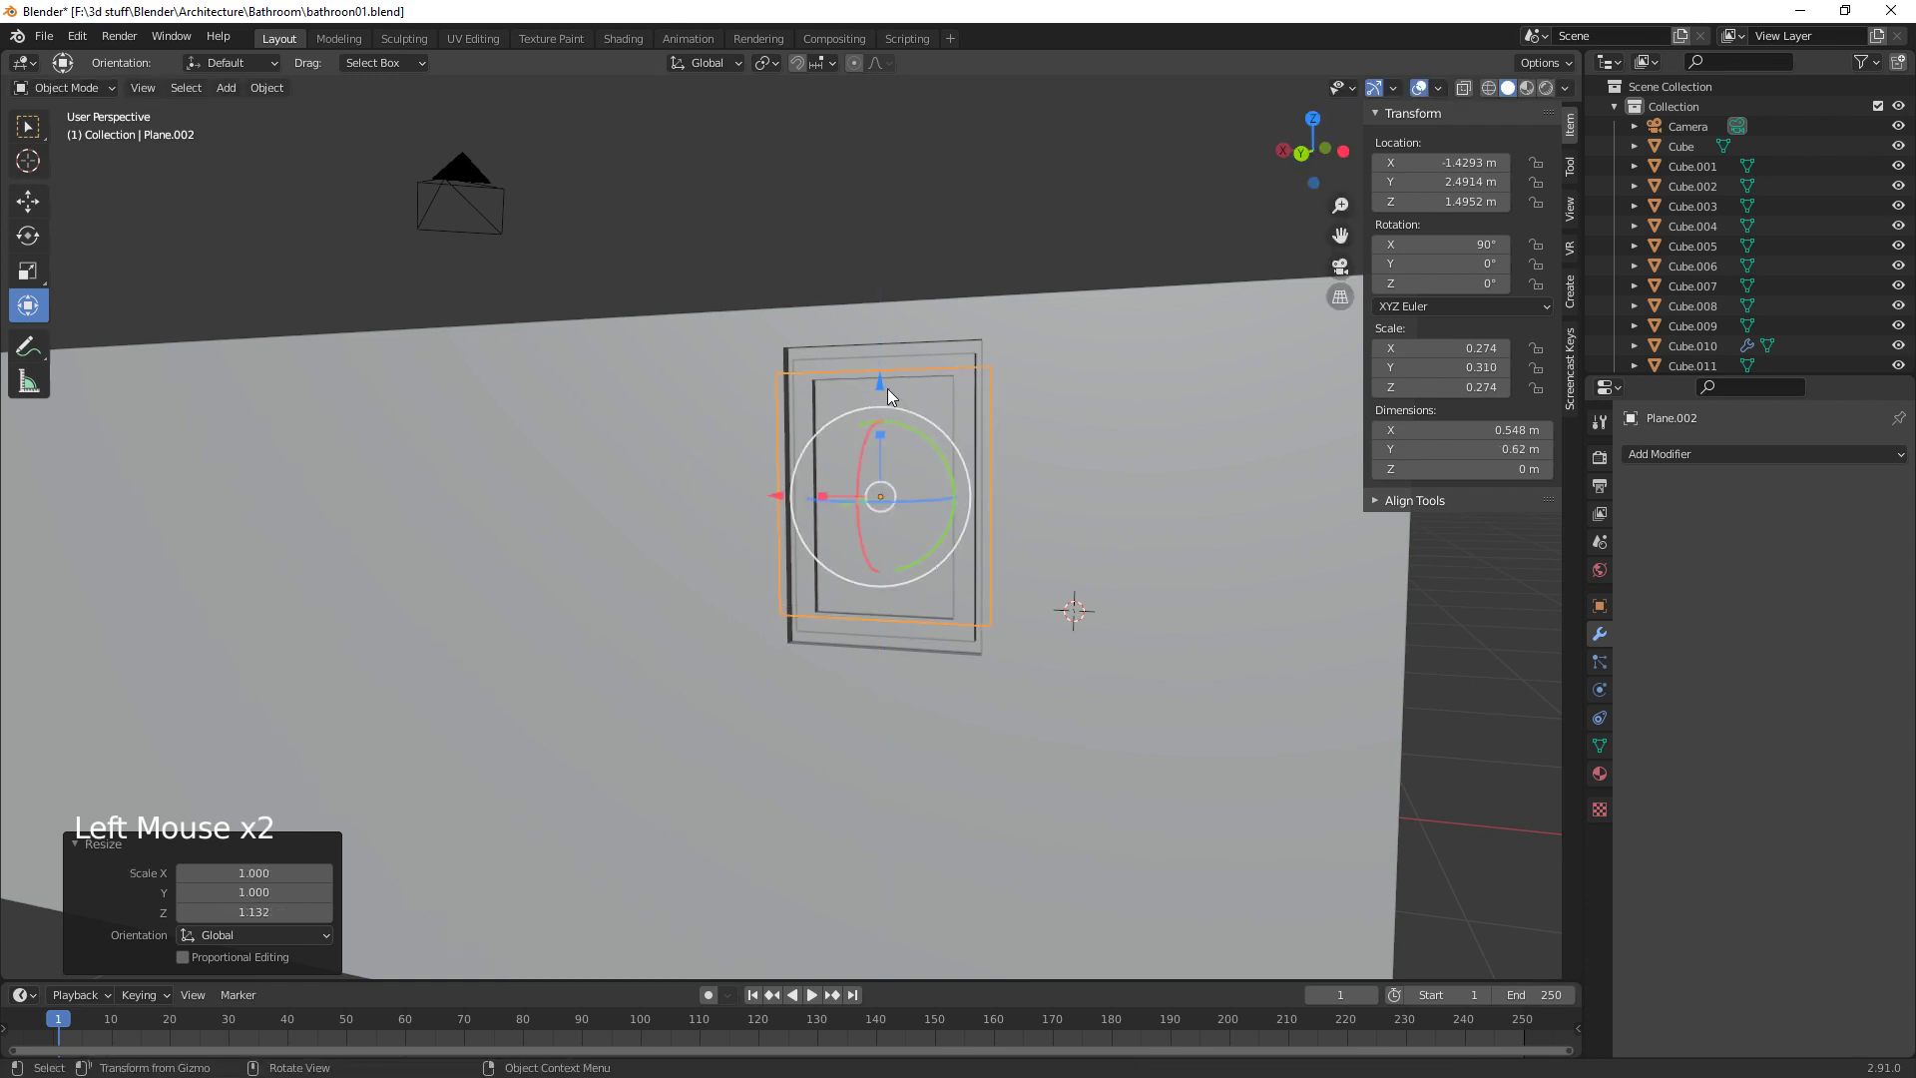
left_click(890, 390)
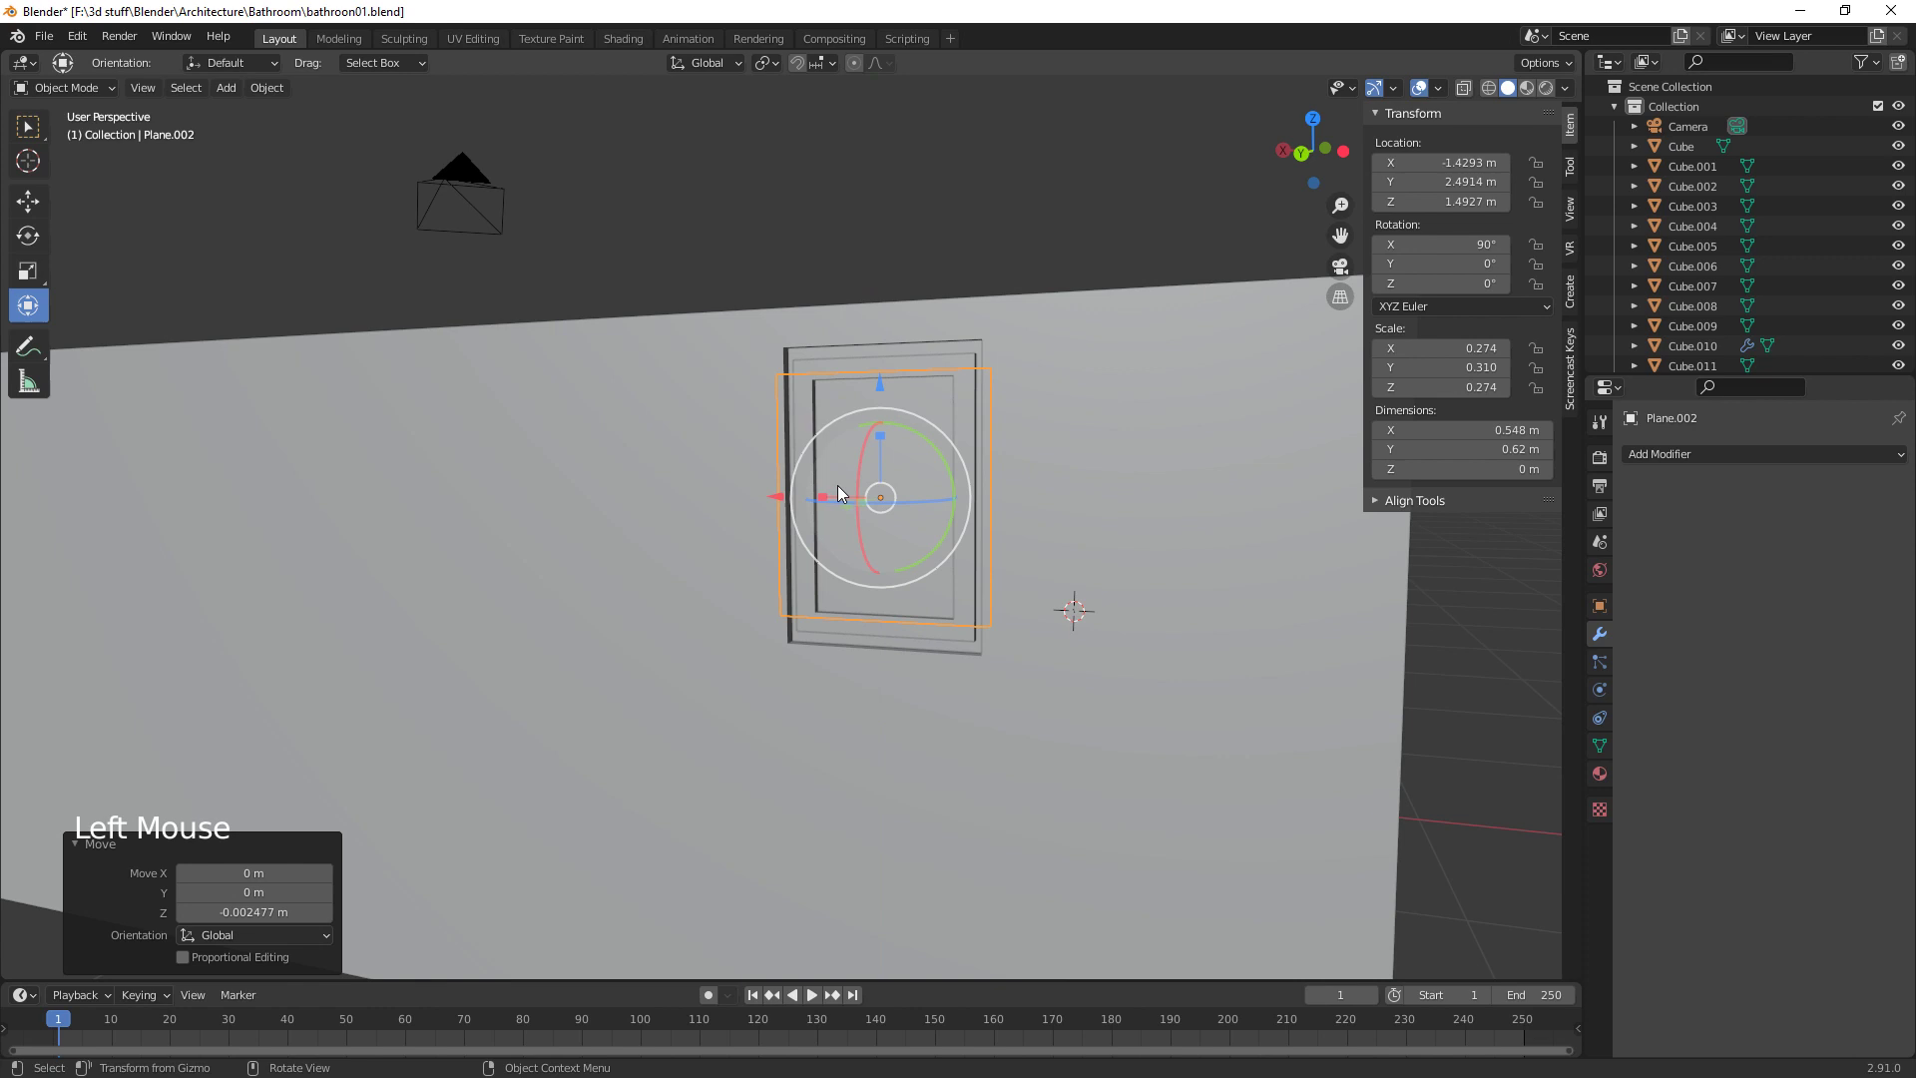
left_click(827, 497)
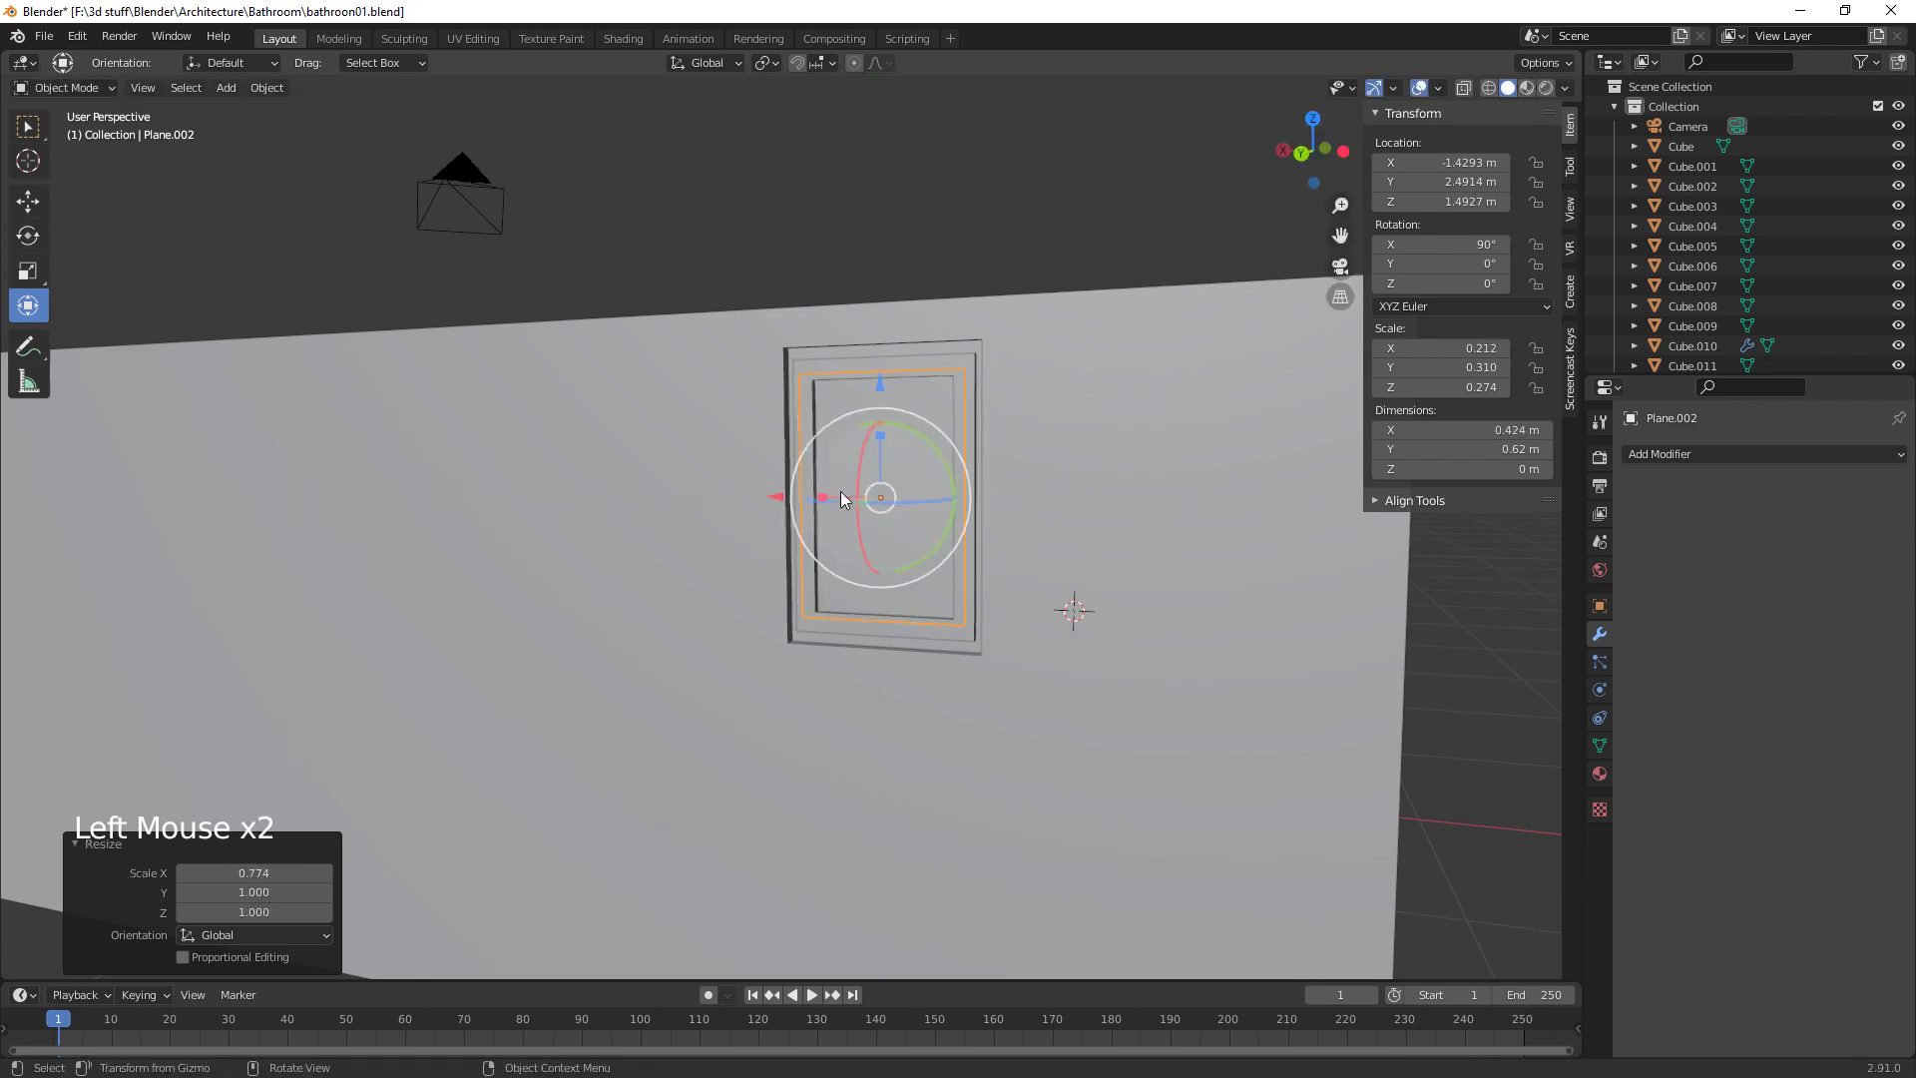
middle_click(1094, 703)
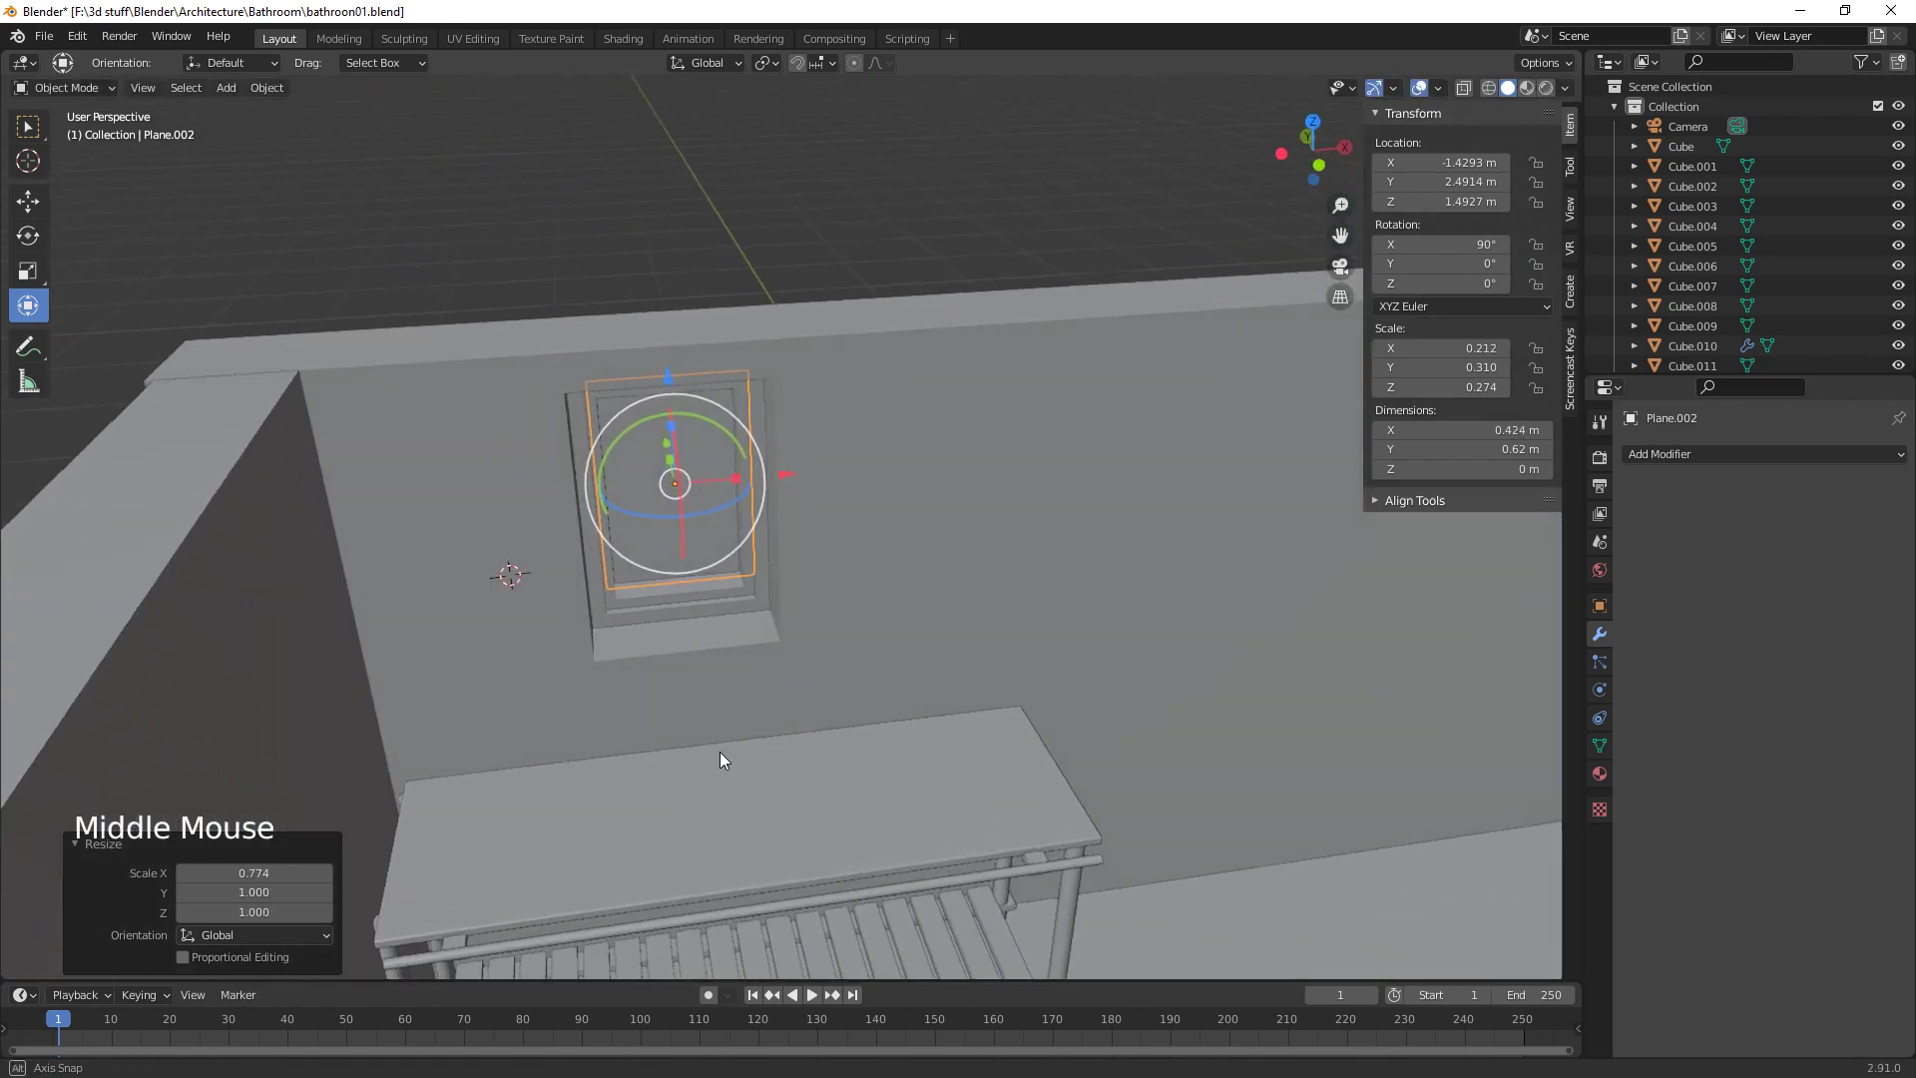
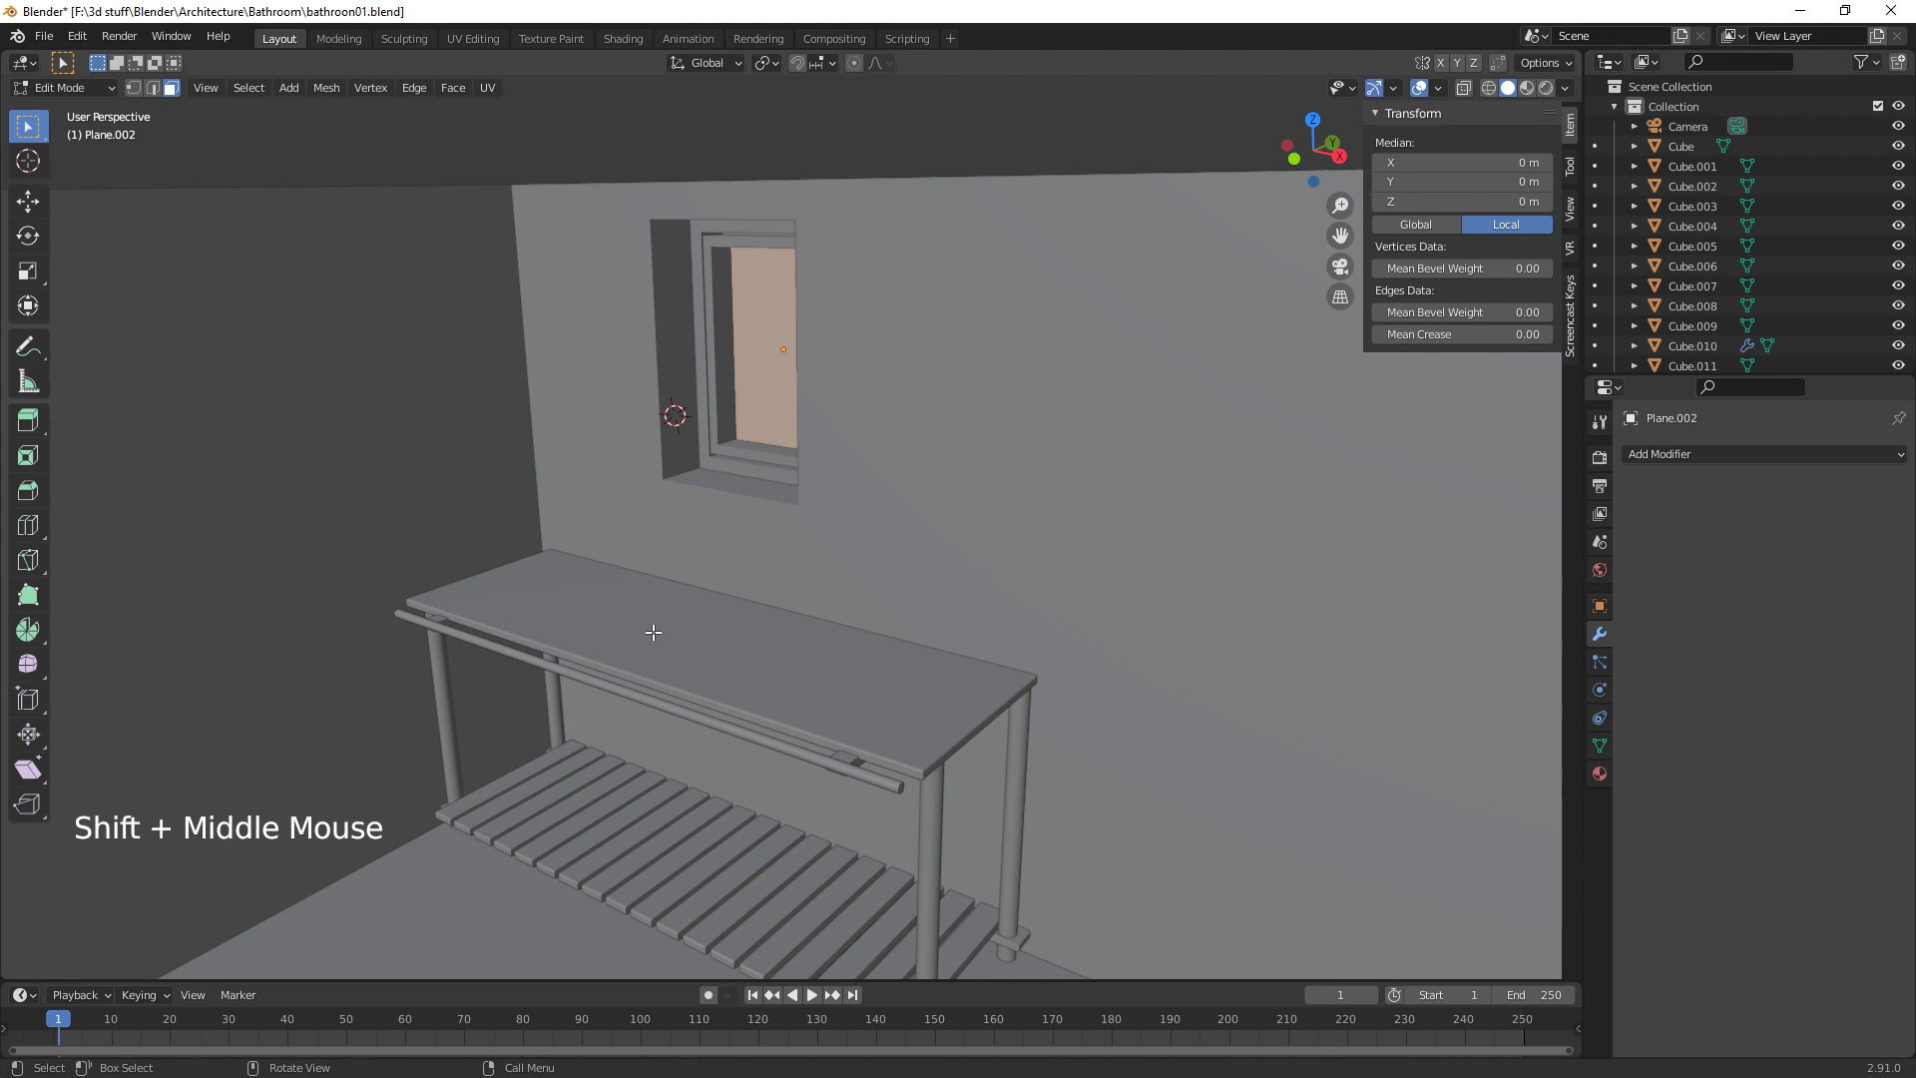
Leave Edit Mode, place the 3D cursor on the countertop and add a 2 m cube there
key("Tab")
left_click(700, 635)
key("space")
left_click(615, 619)
key("shift+a")
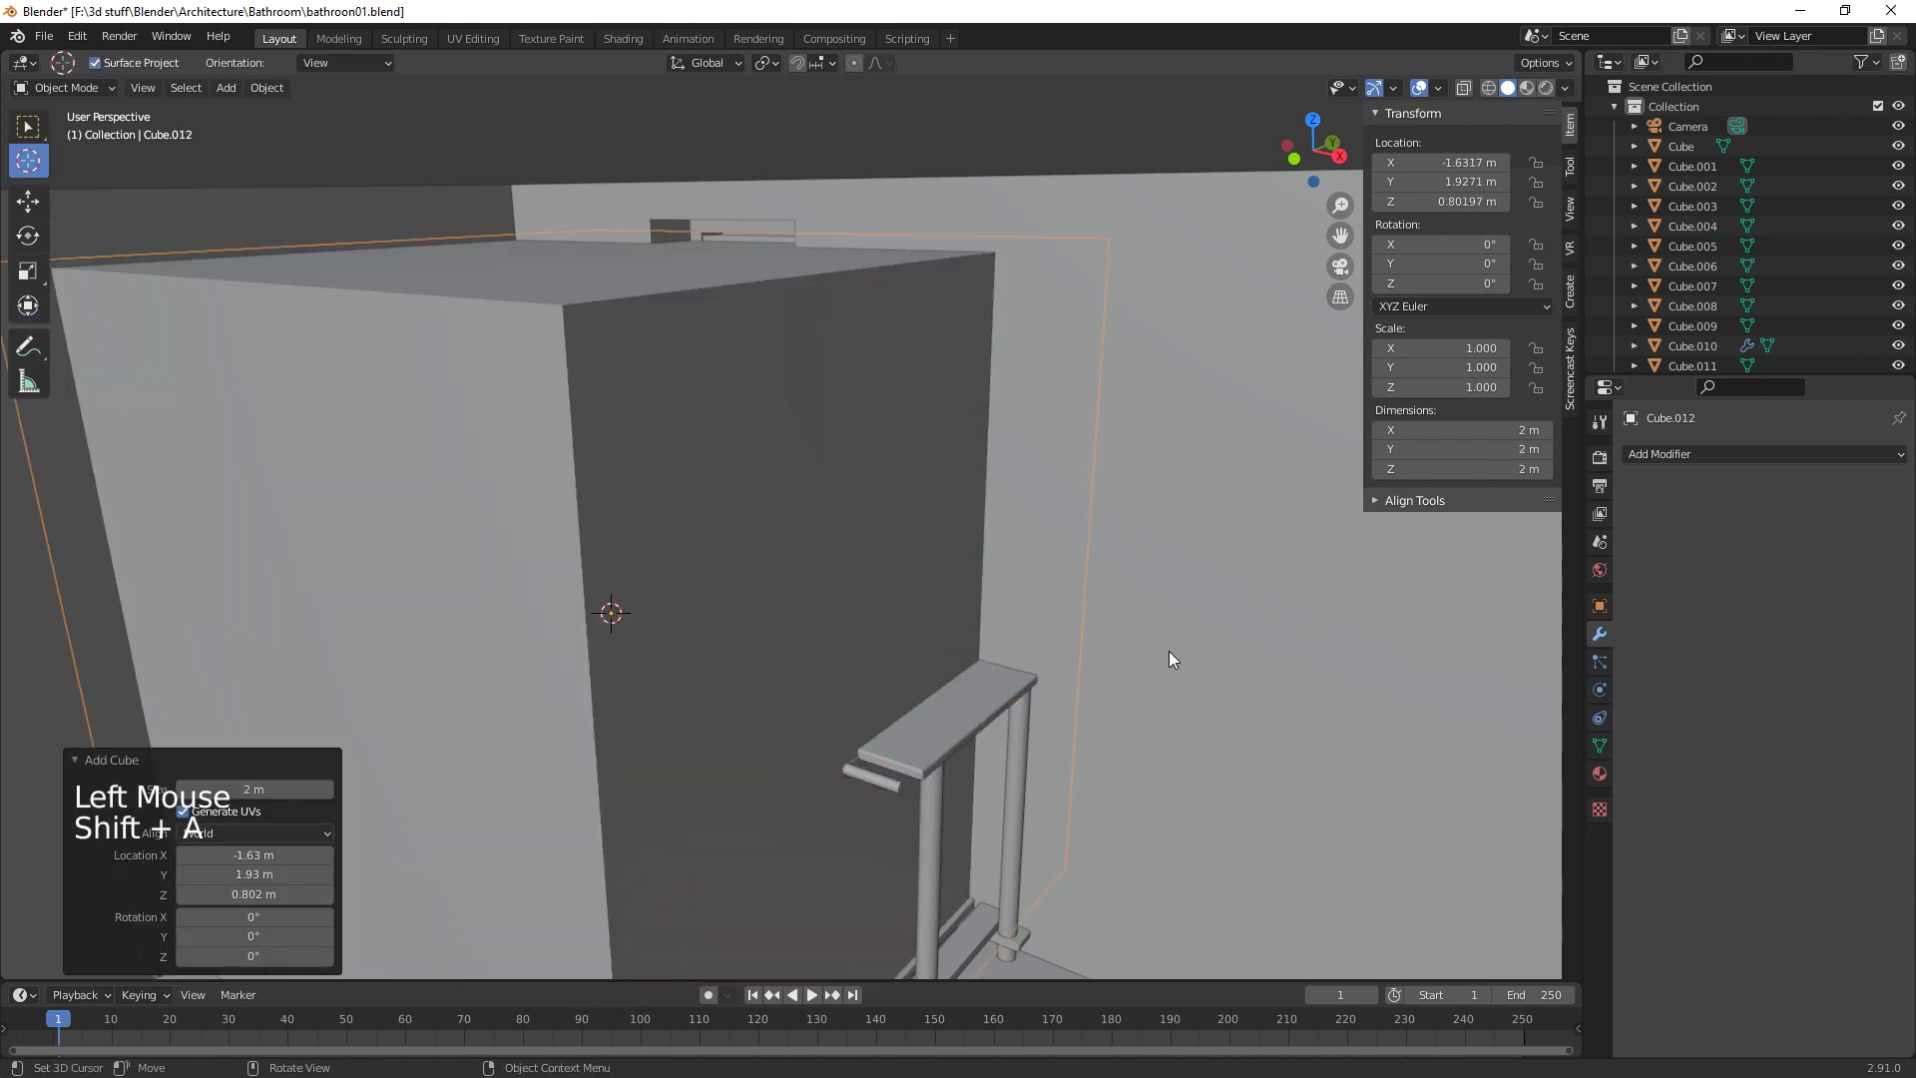
Shrink and flatten the cube, then move it back onto the countertop near the wall
key("s")
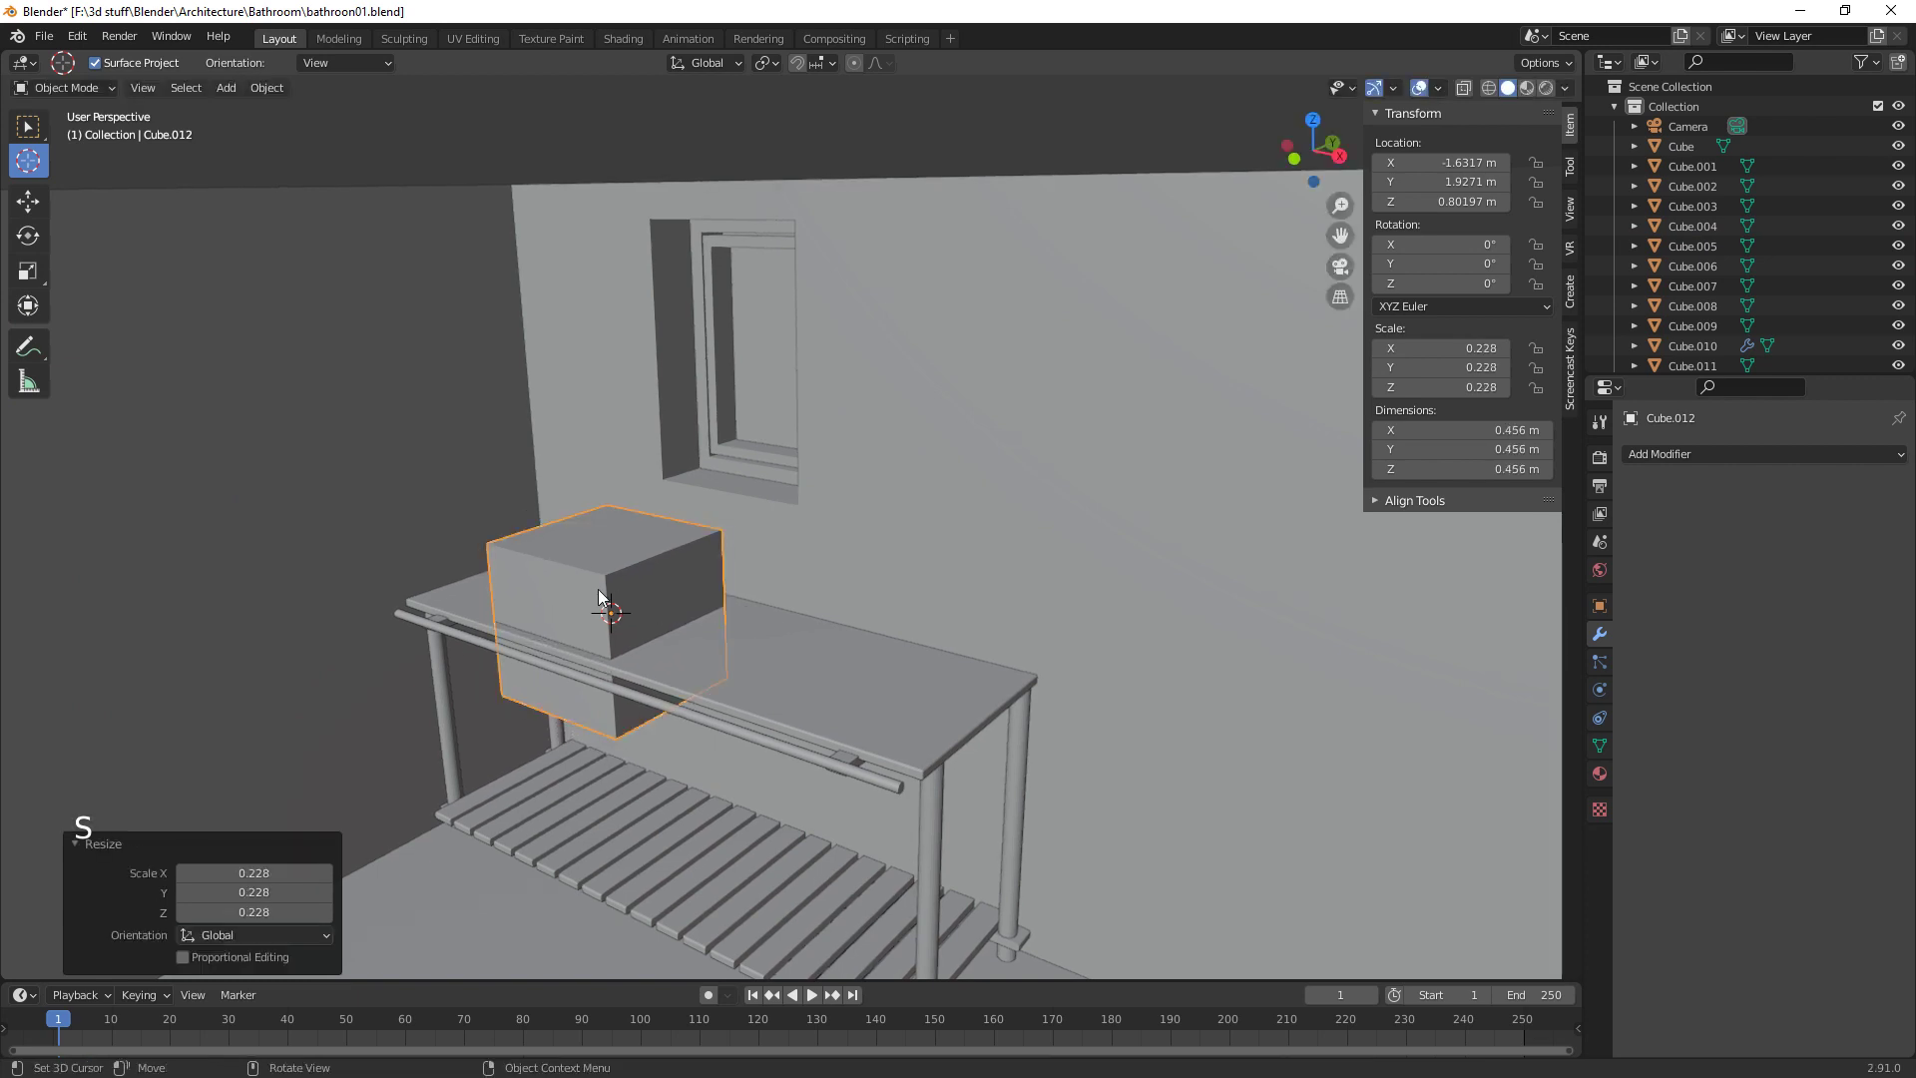
left_click(28, 316)
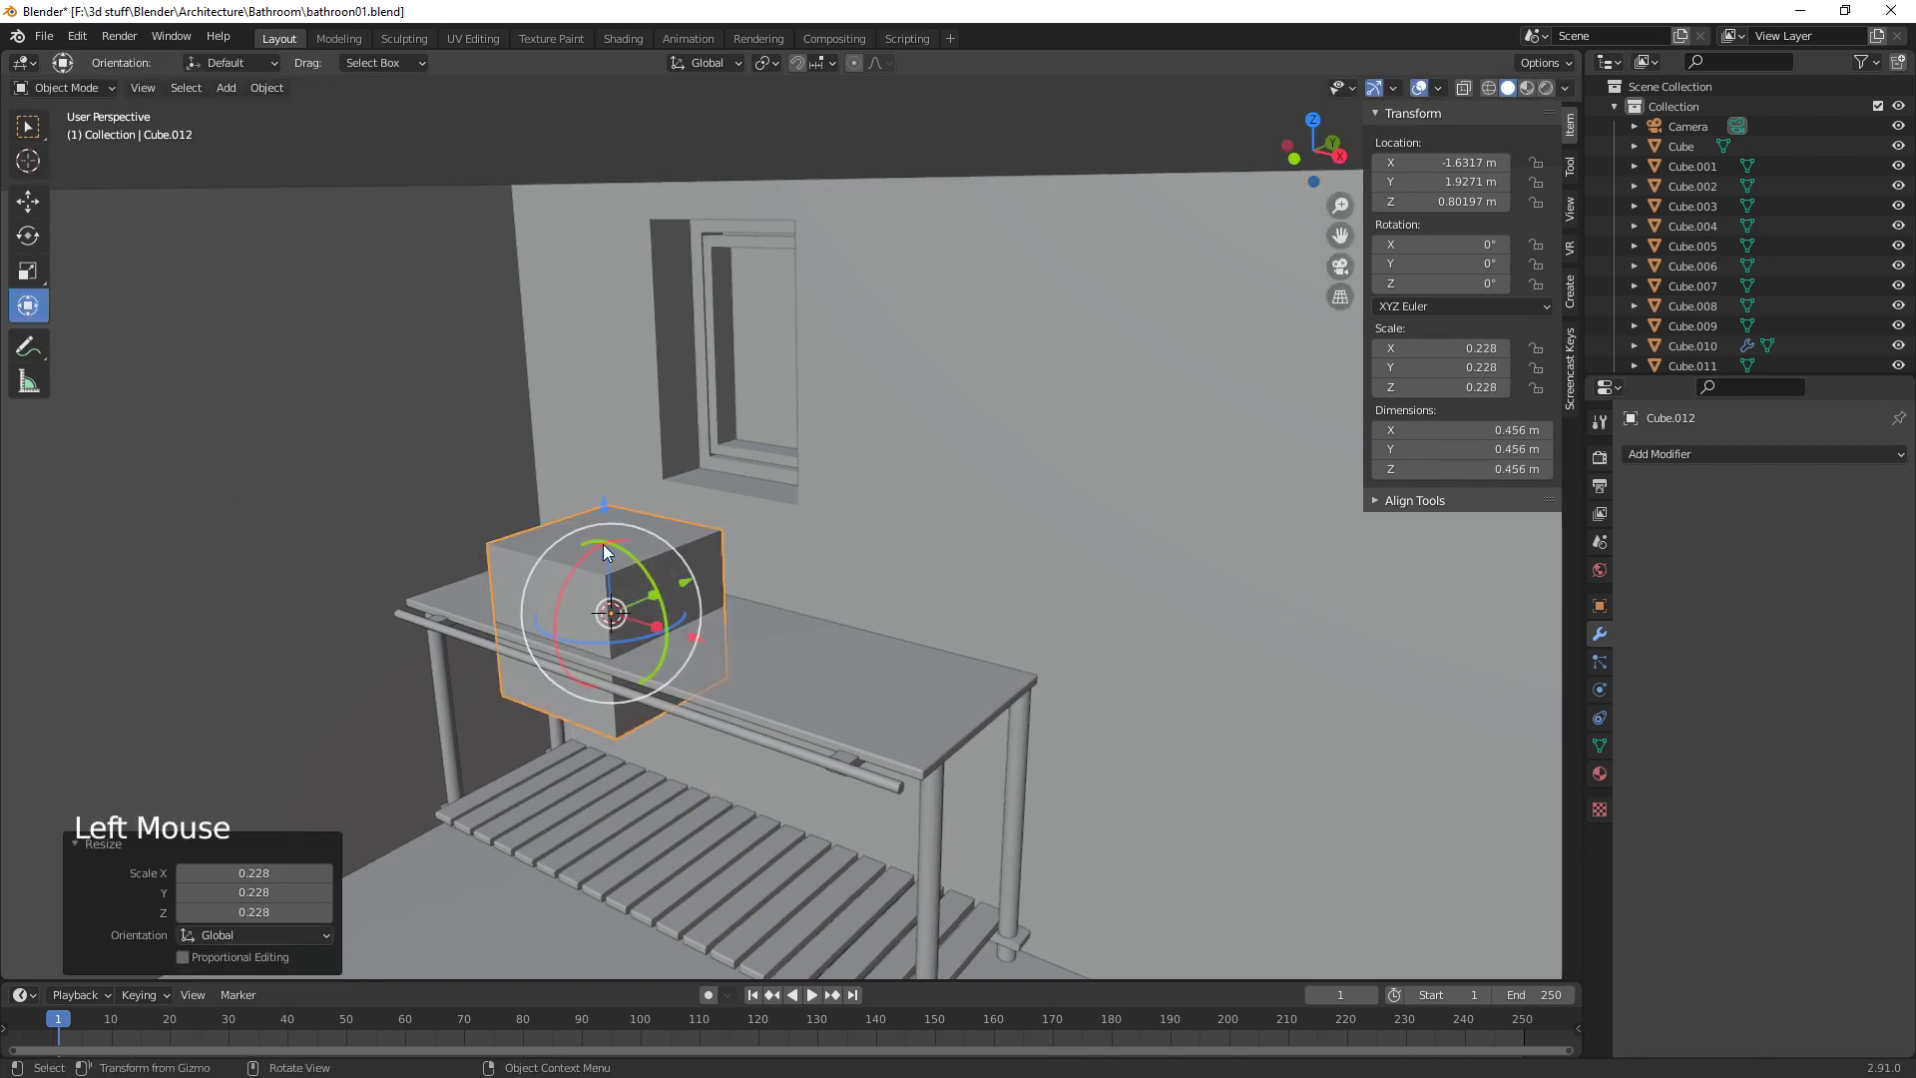
left_click(610, 559)
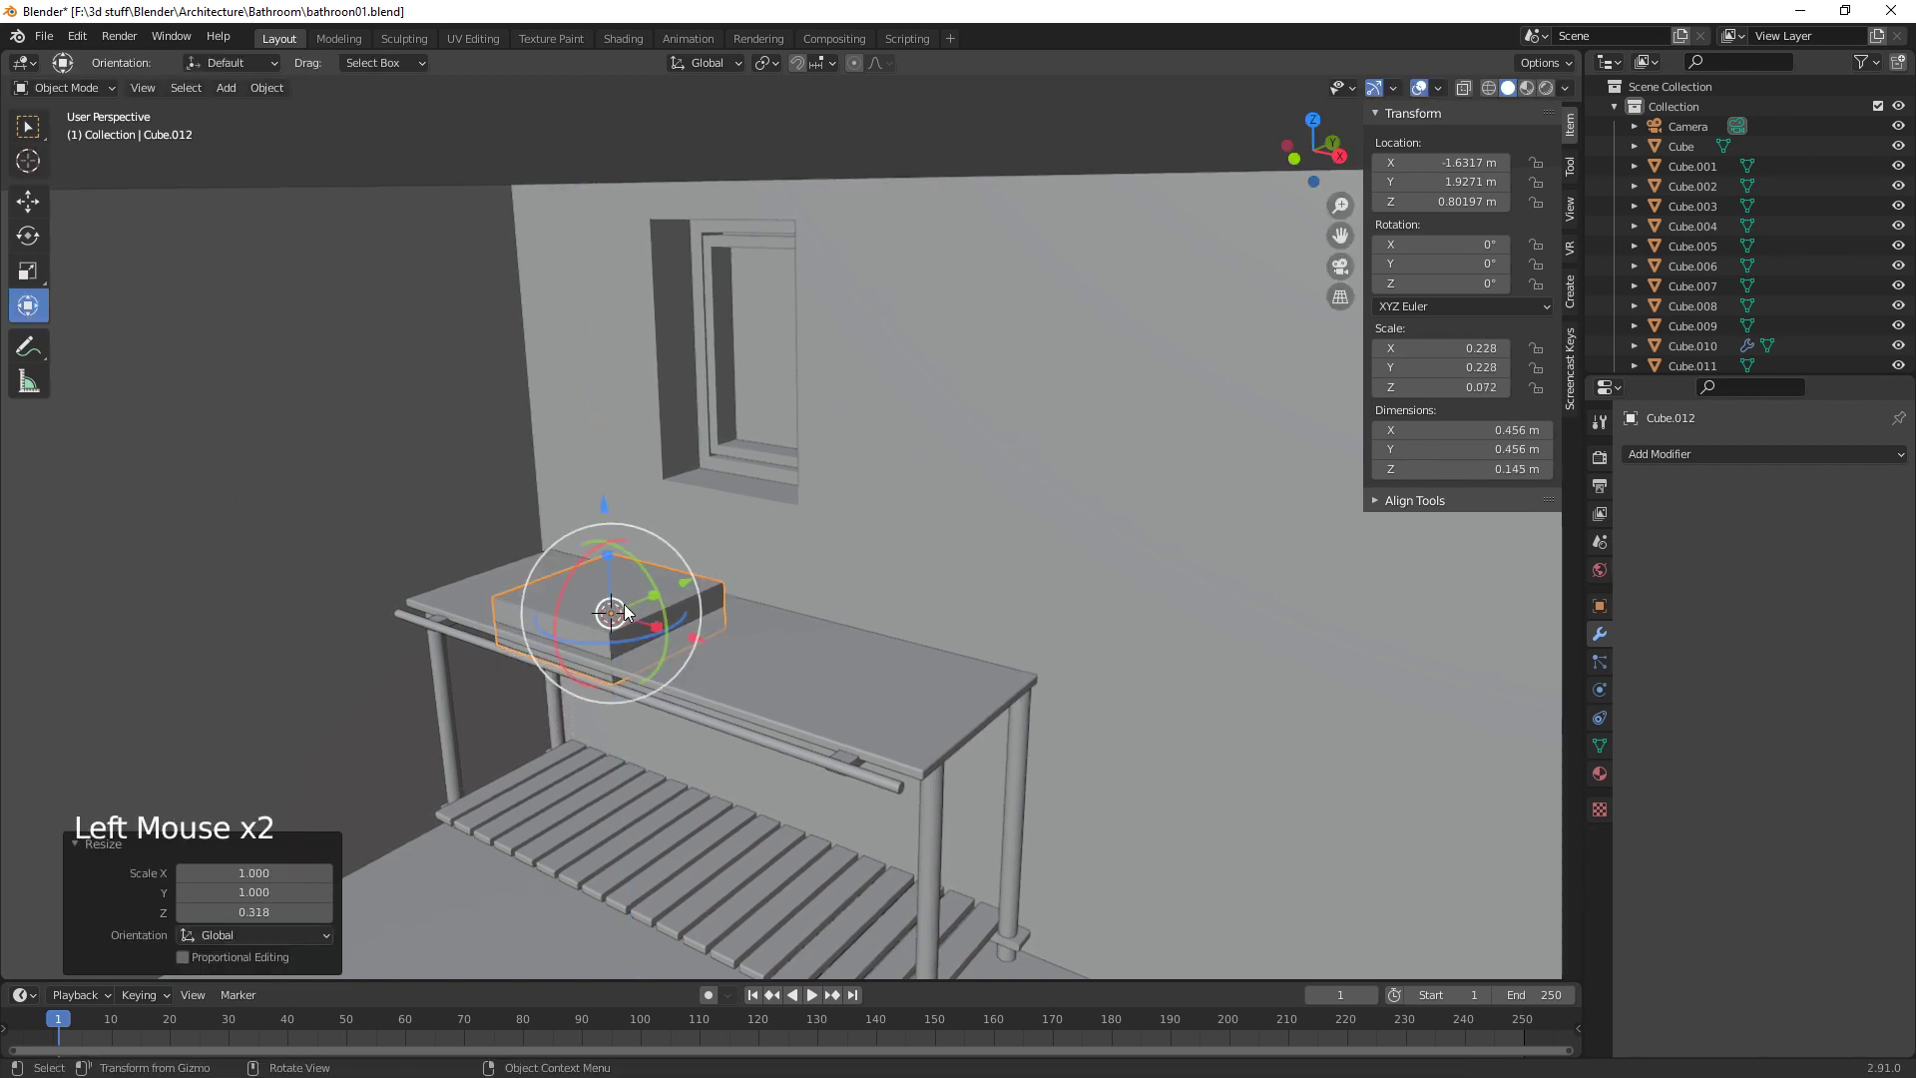
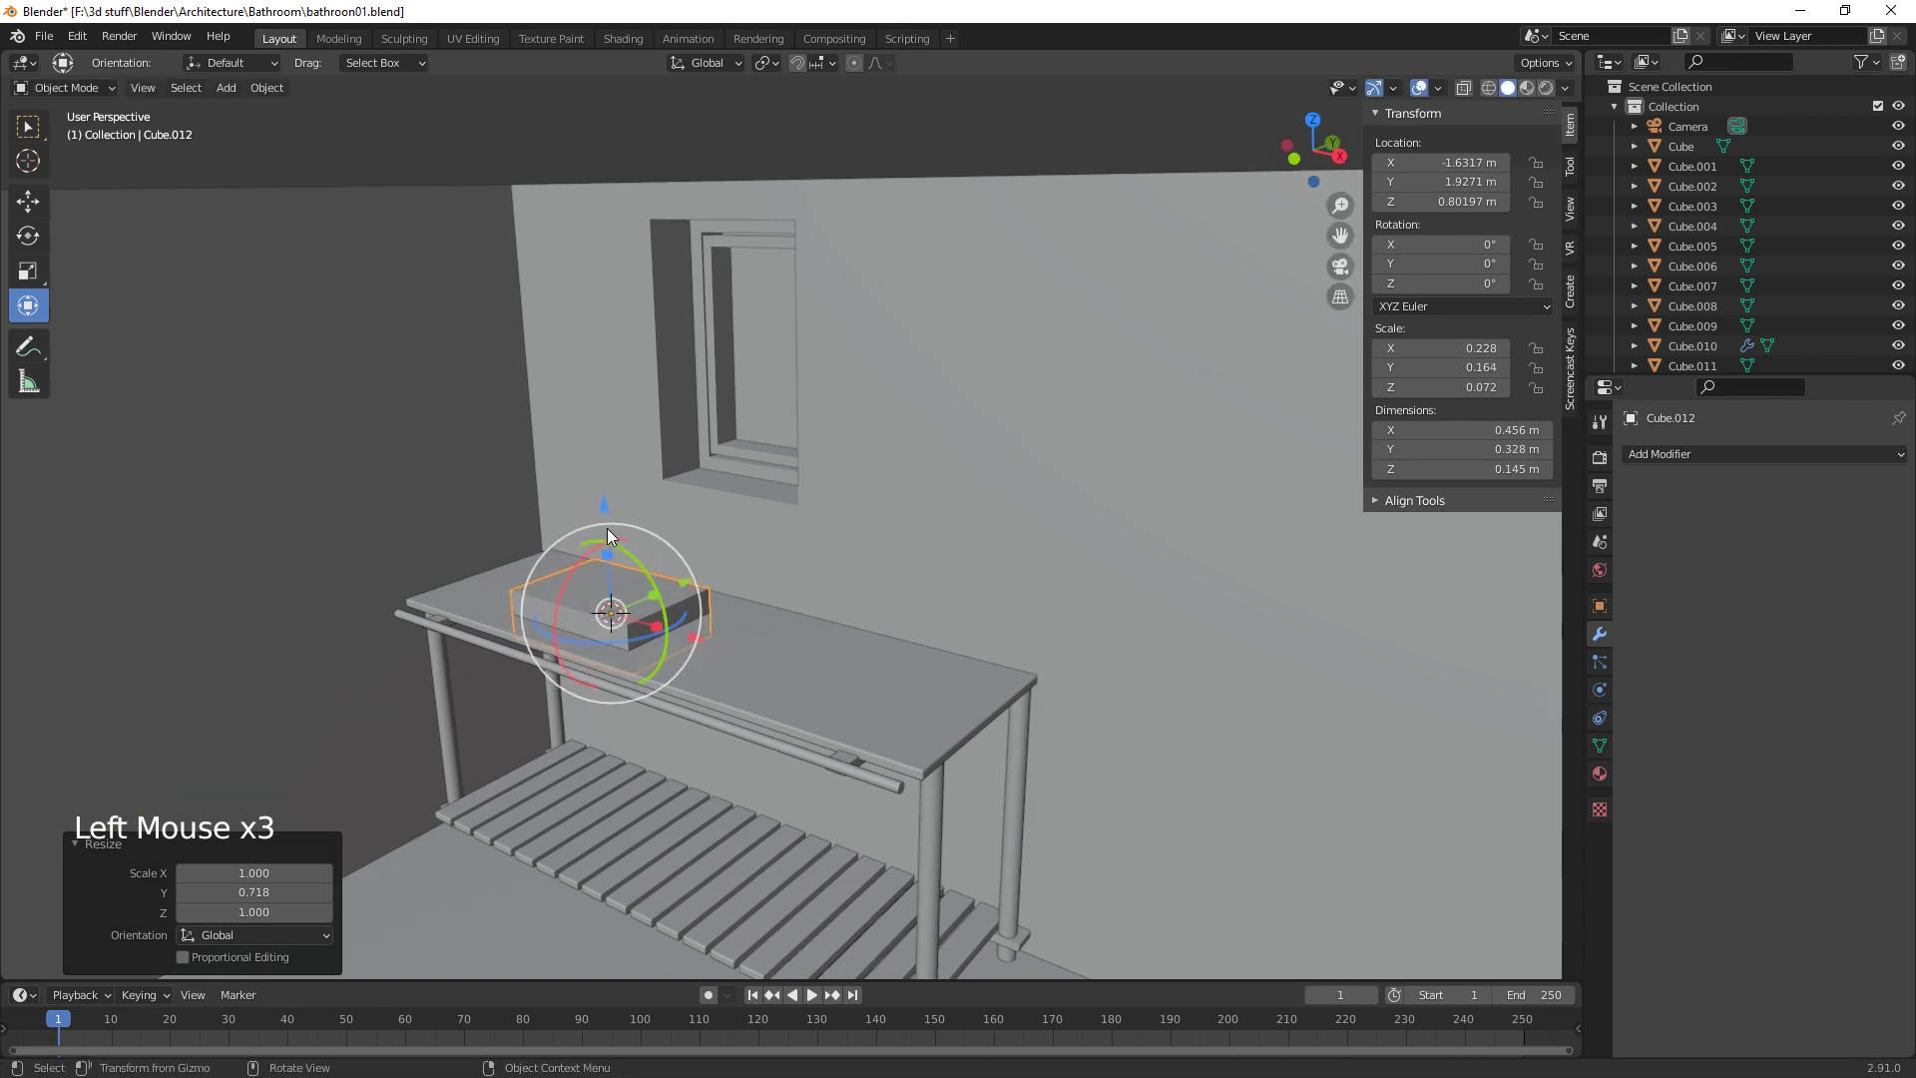
left_click(608, 506)
middle_click(726, 635)
left_click(770, 489)
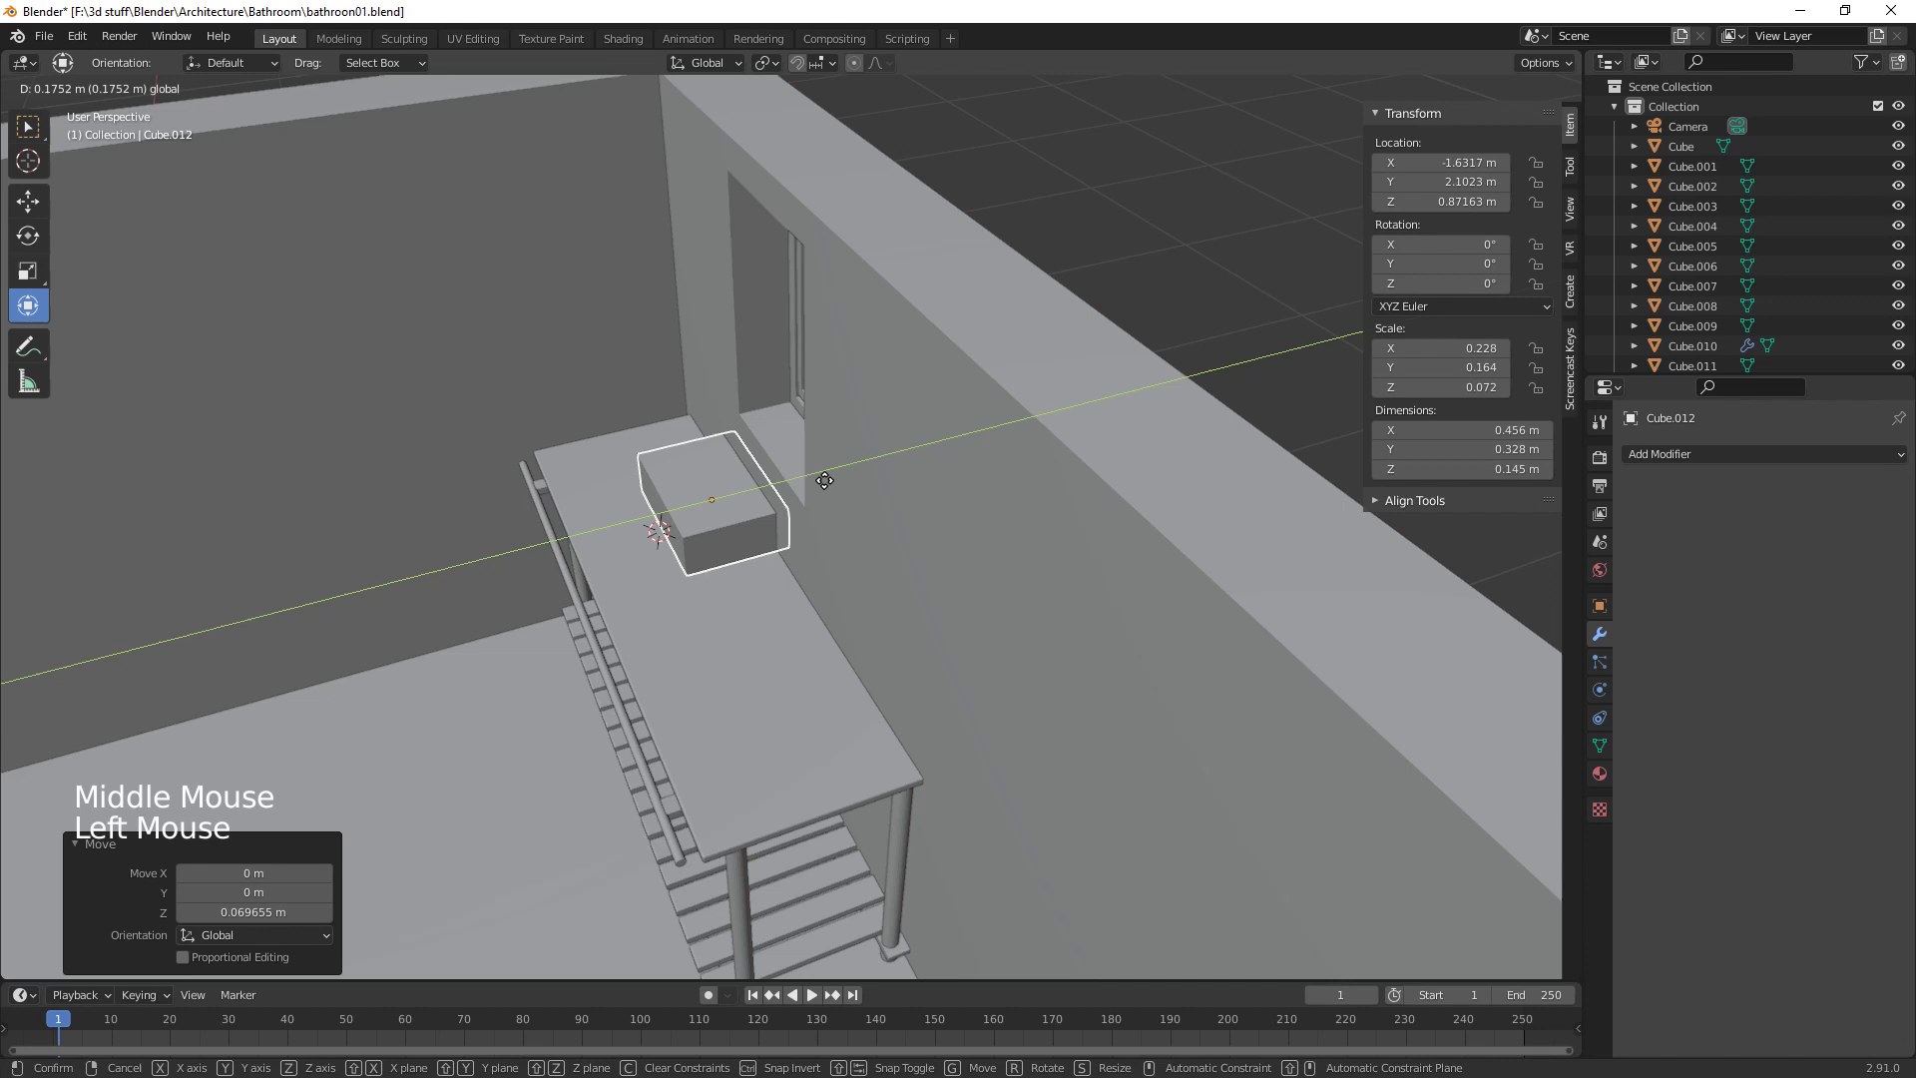
middle_click(823, 625)
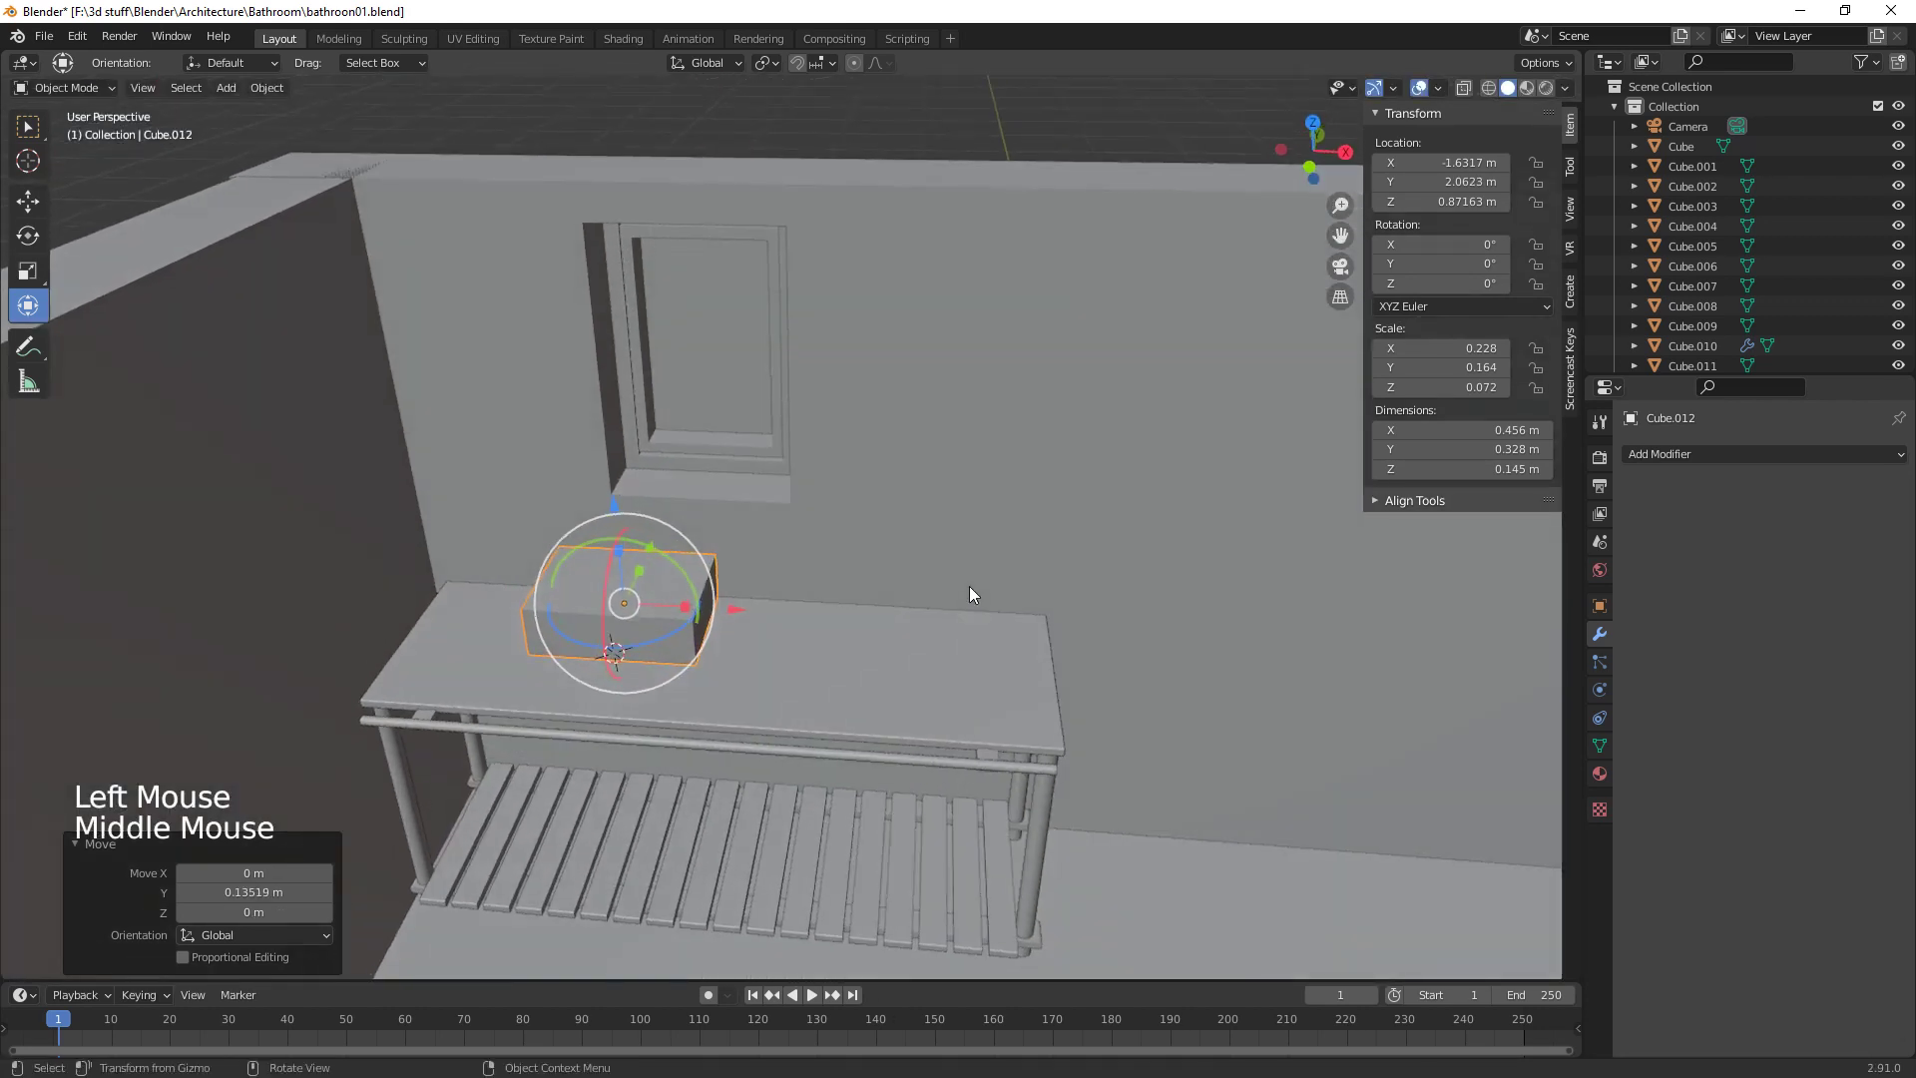
left_click(742, 614)
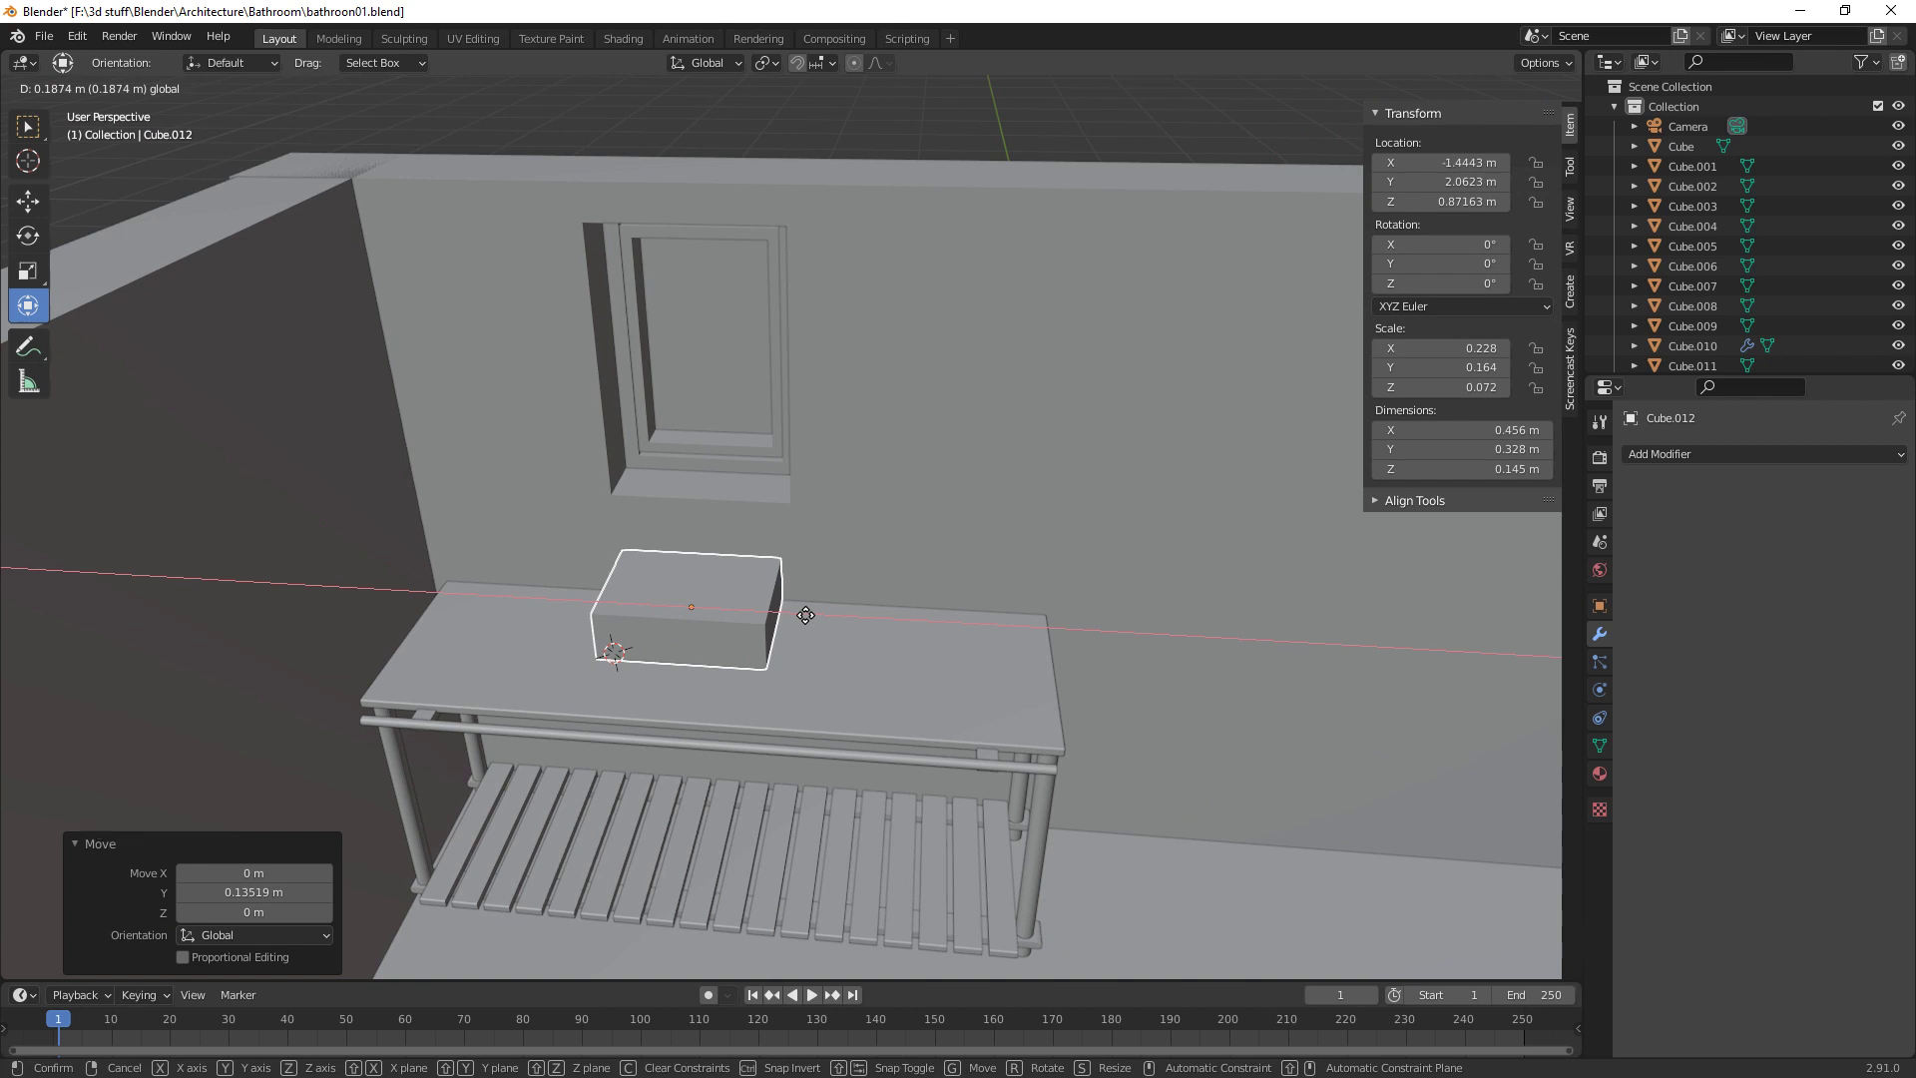
Stretch the block to 0.62 by 0.40 by 0.15 m on the counter and apply its scale
middle_click(867, 715)
left_click(766, 538)
left_click(744, 592)
left_click(808, 524)
middle_click(916, 627)
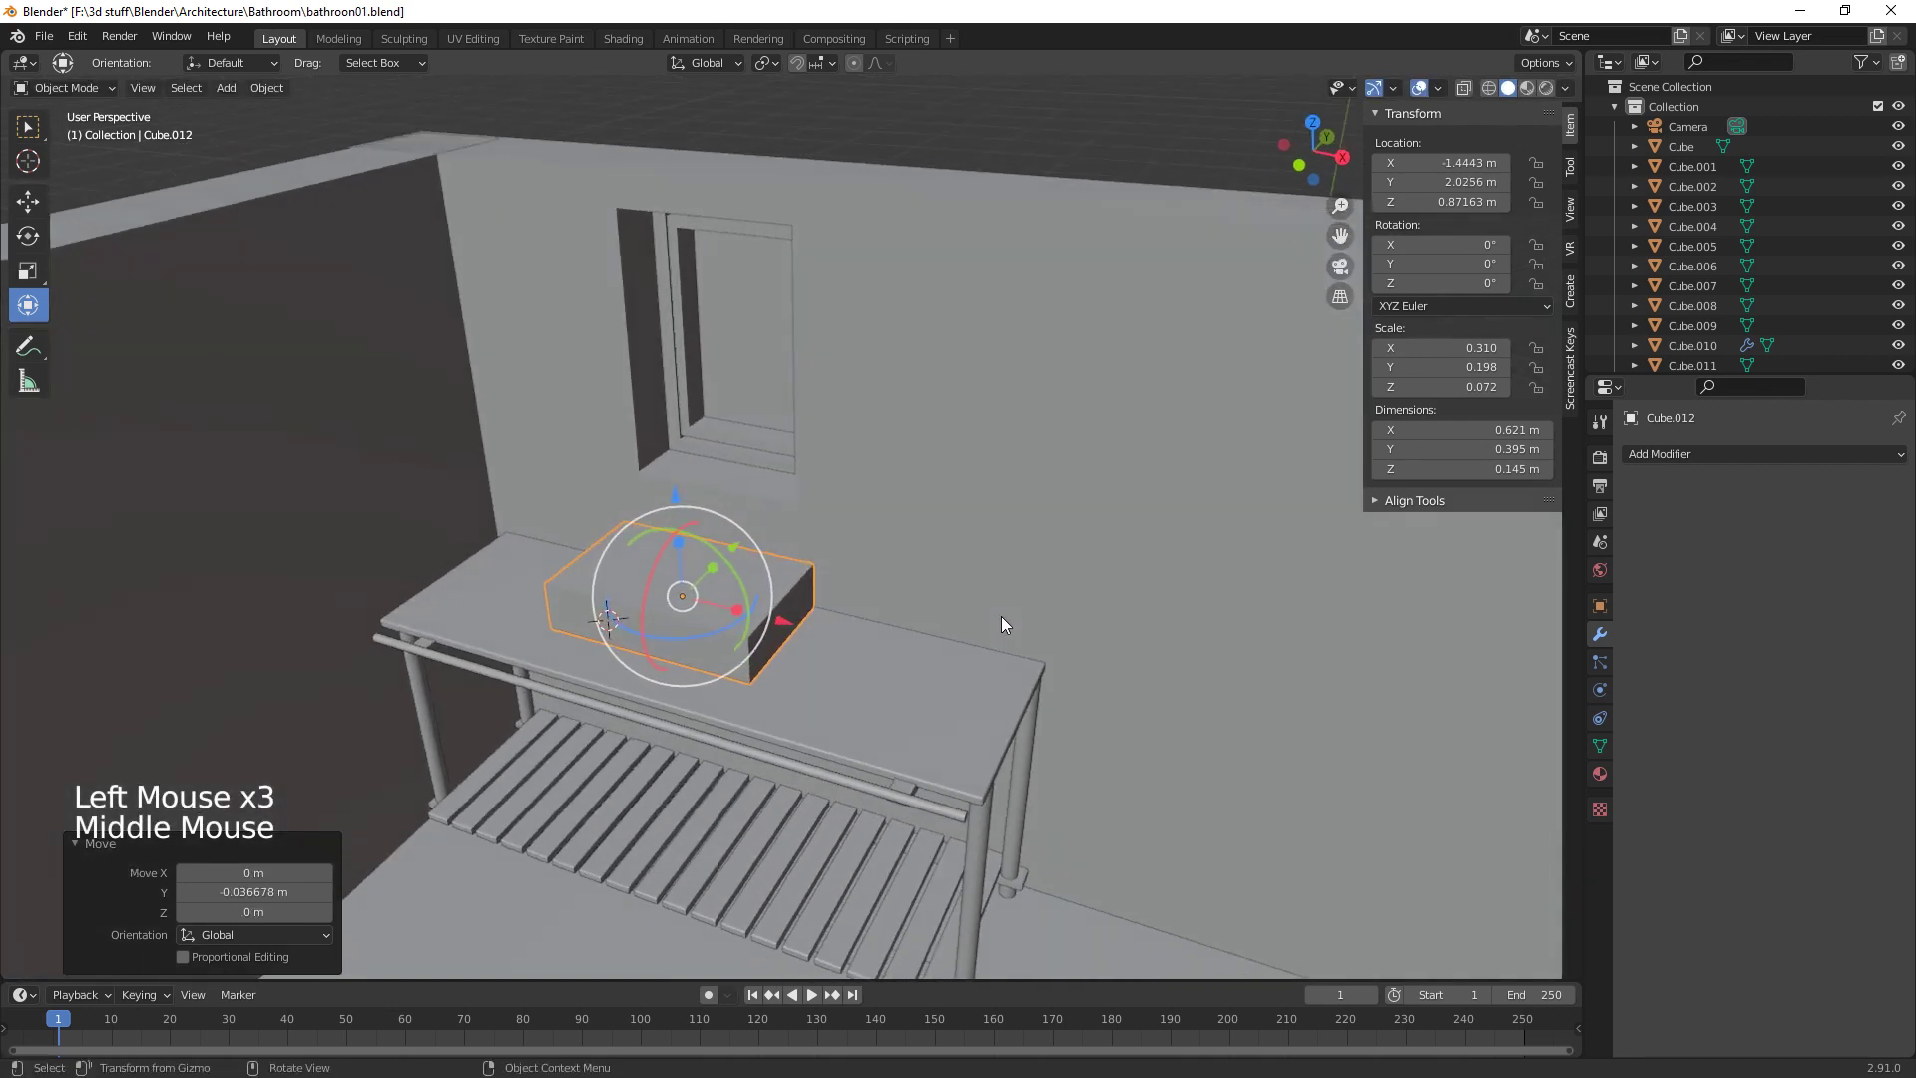
key("ctrl+a")
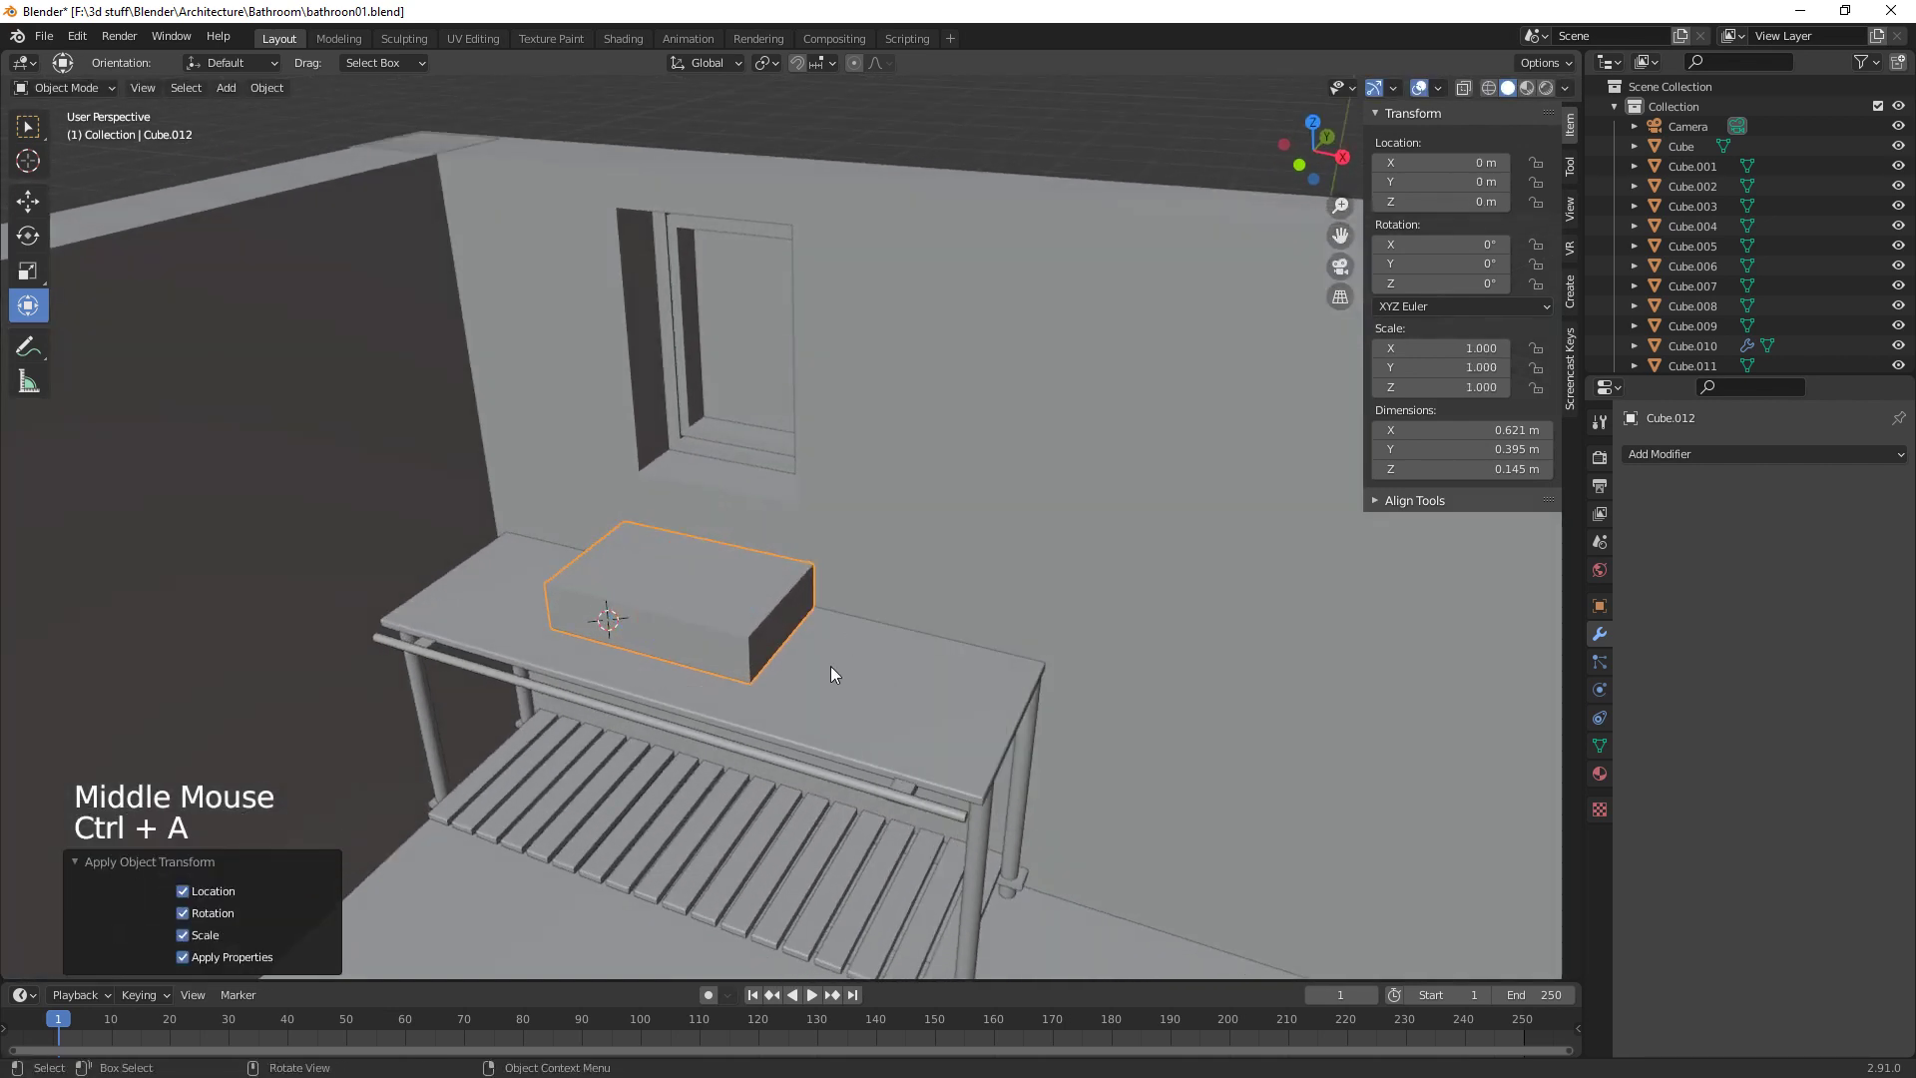
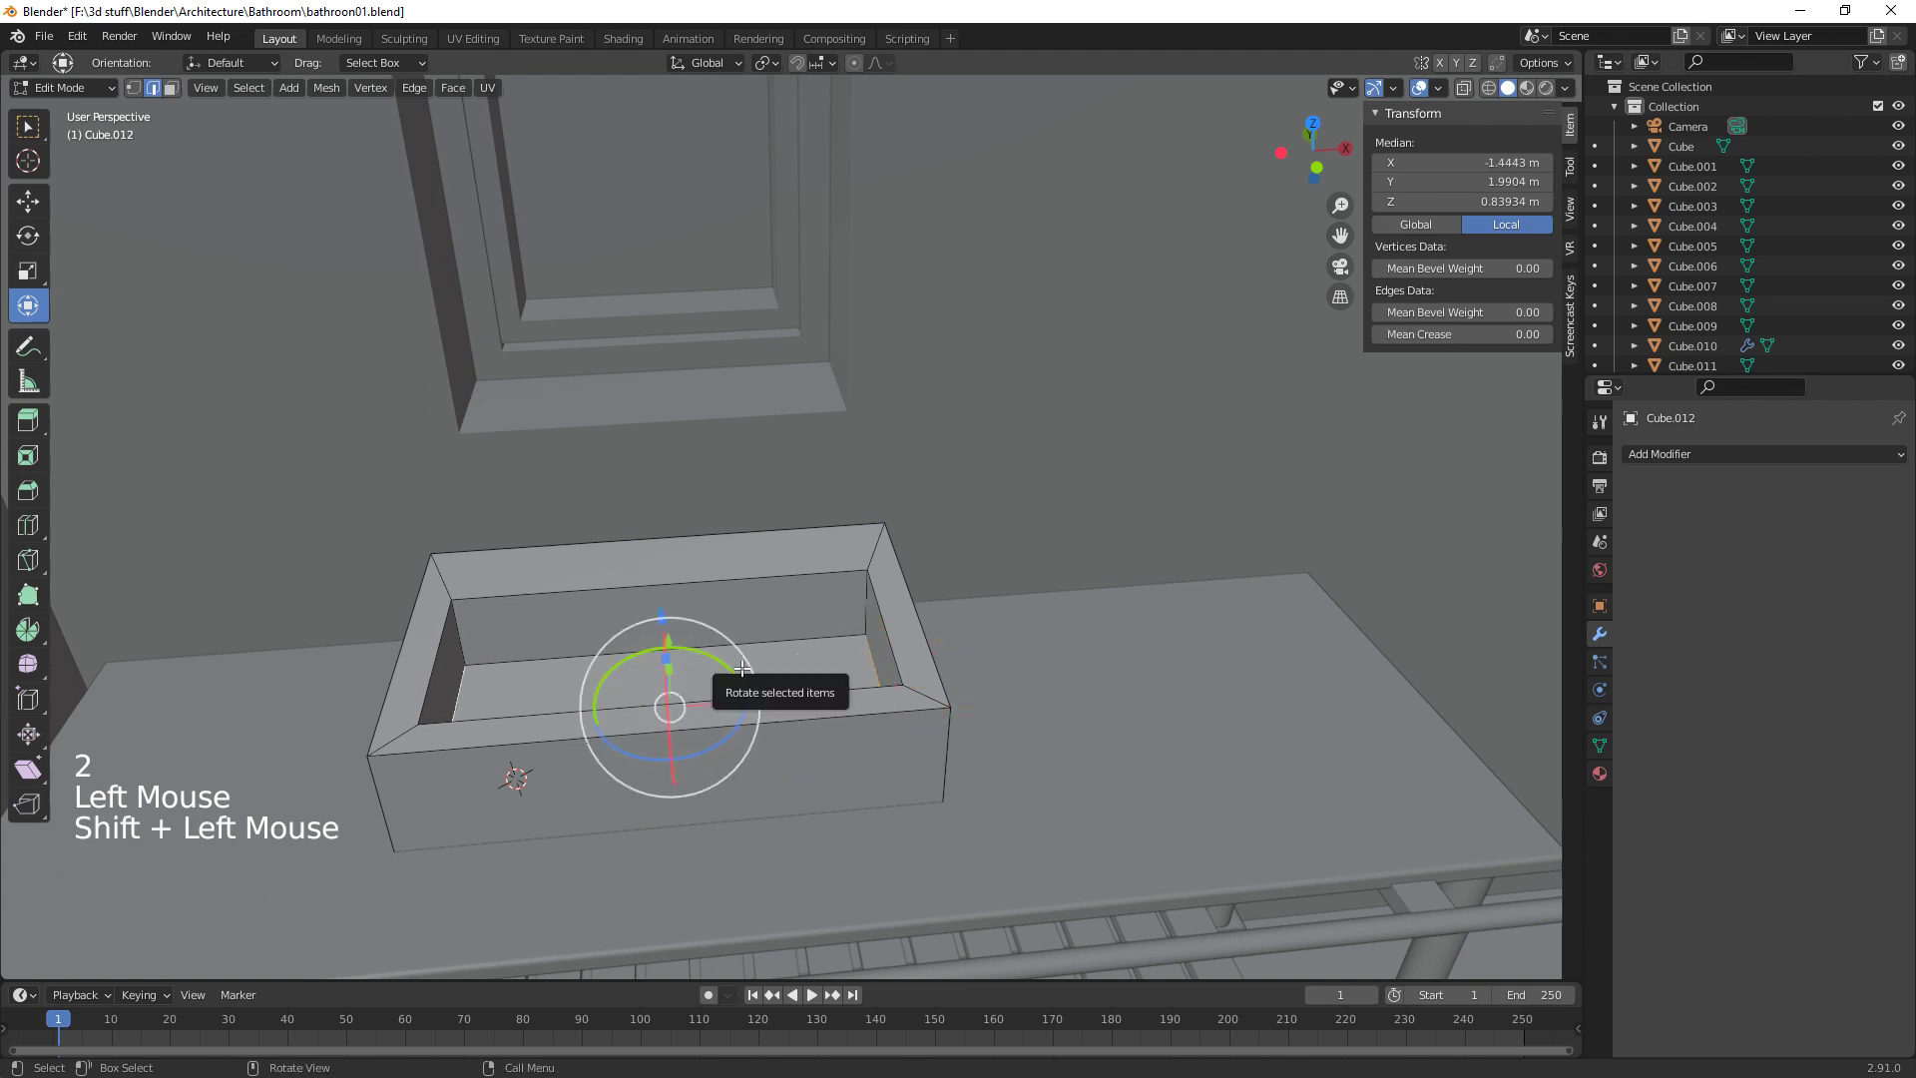
Hollow the block's top into a basin, bevel its rims round, and shade it smooth
key("ctrl+b")
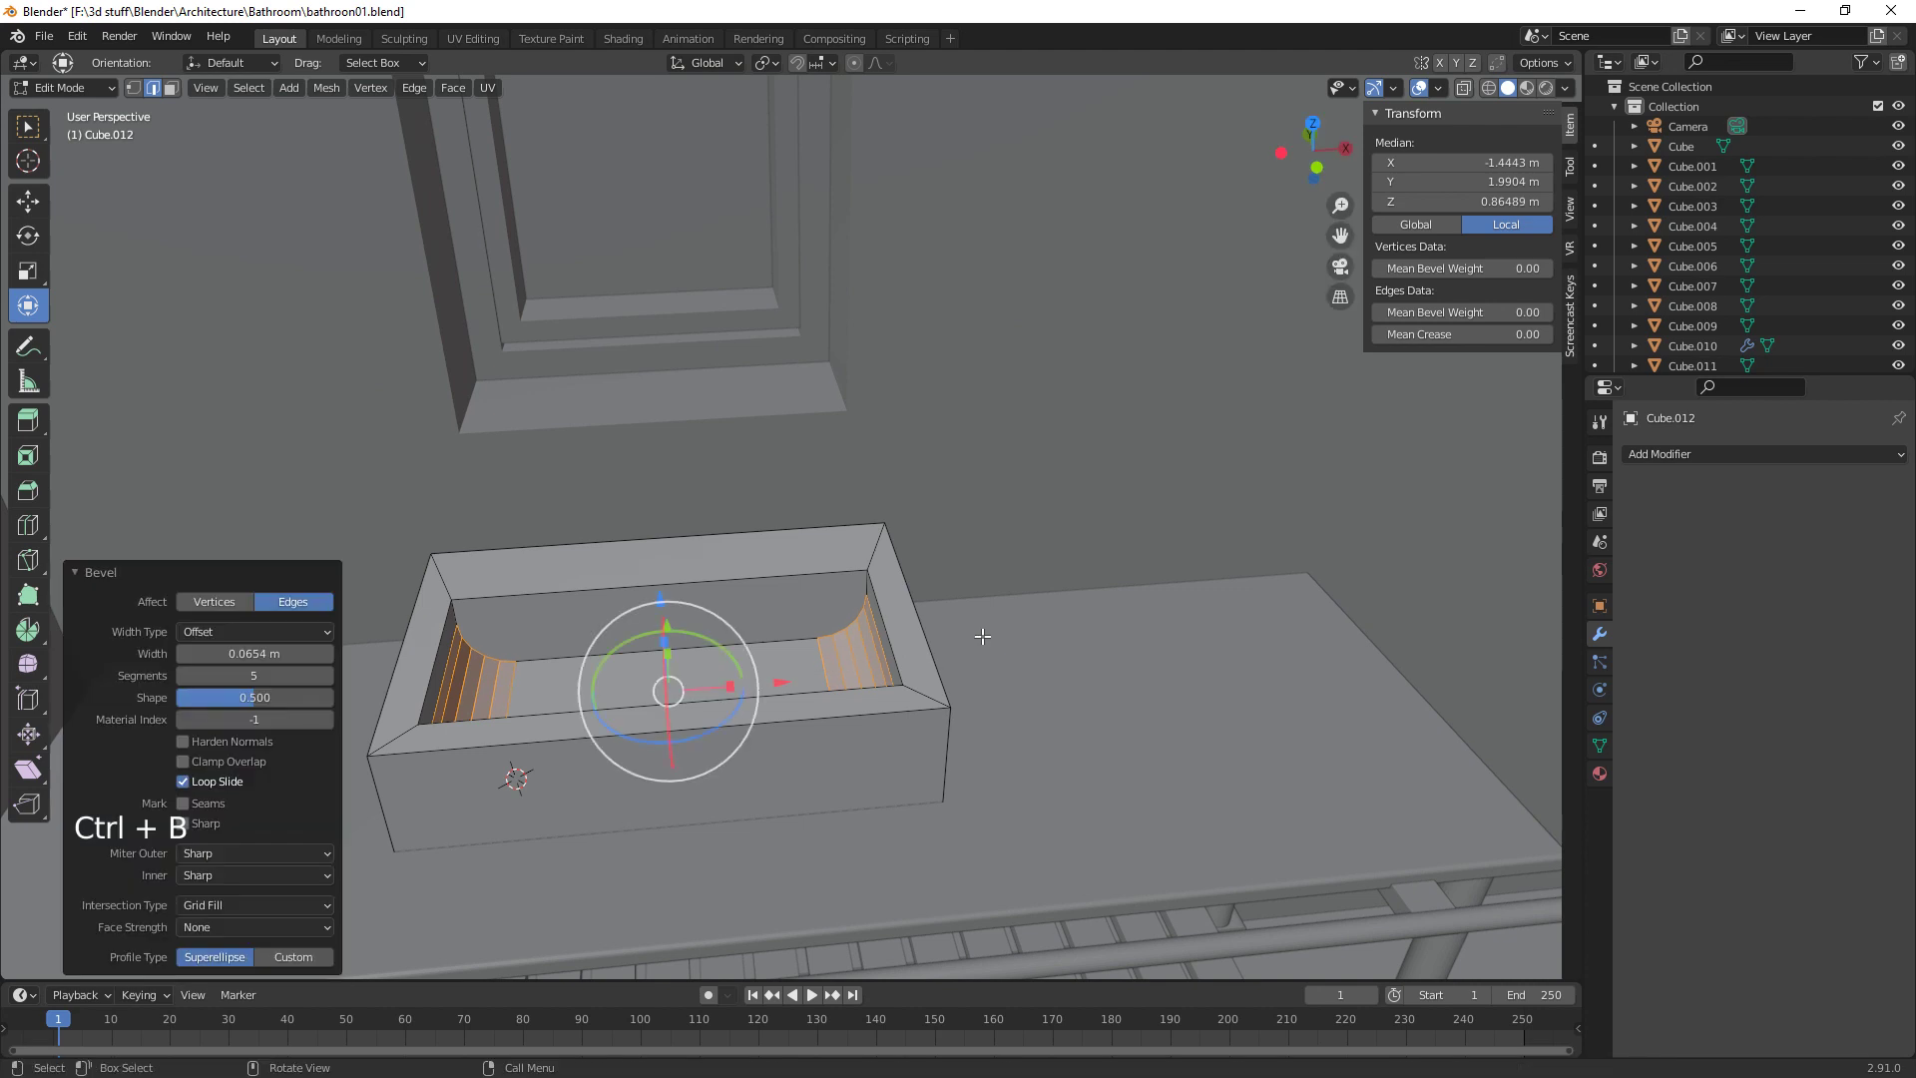
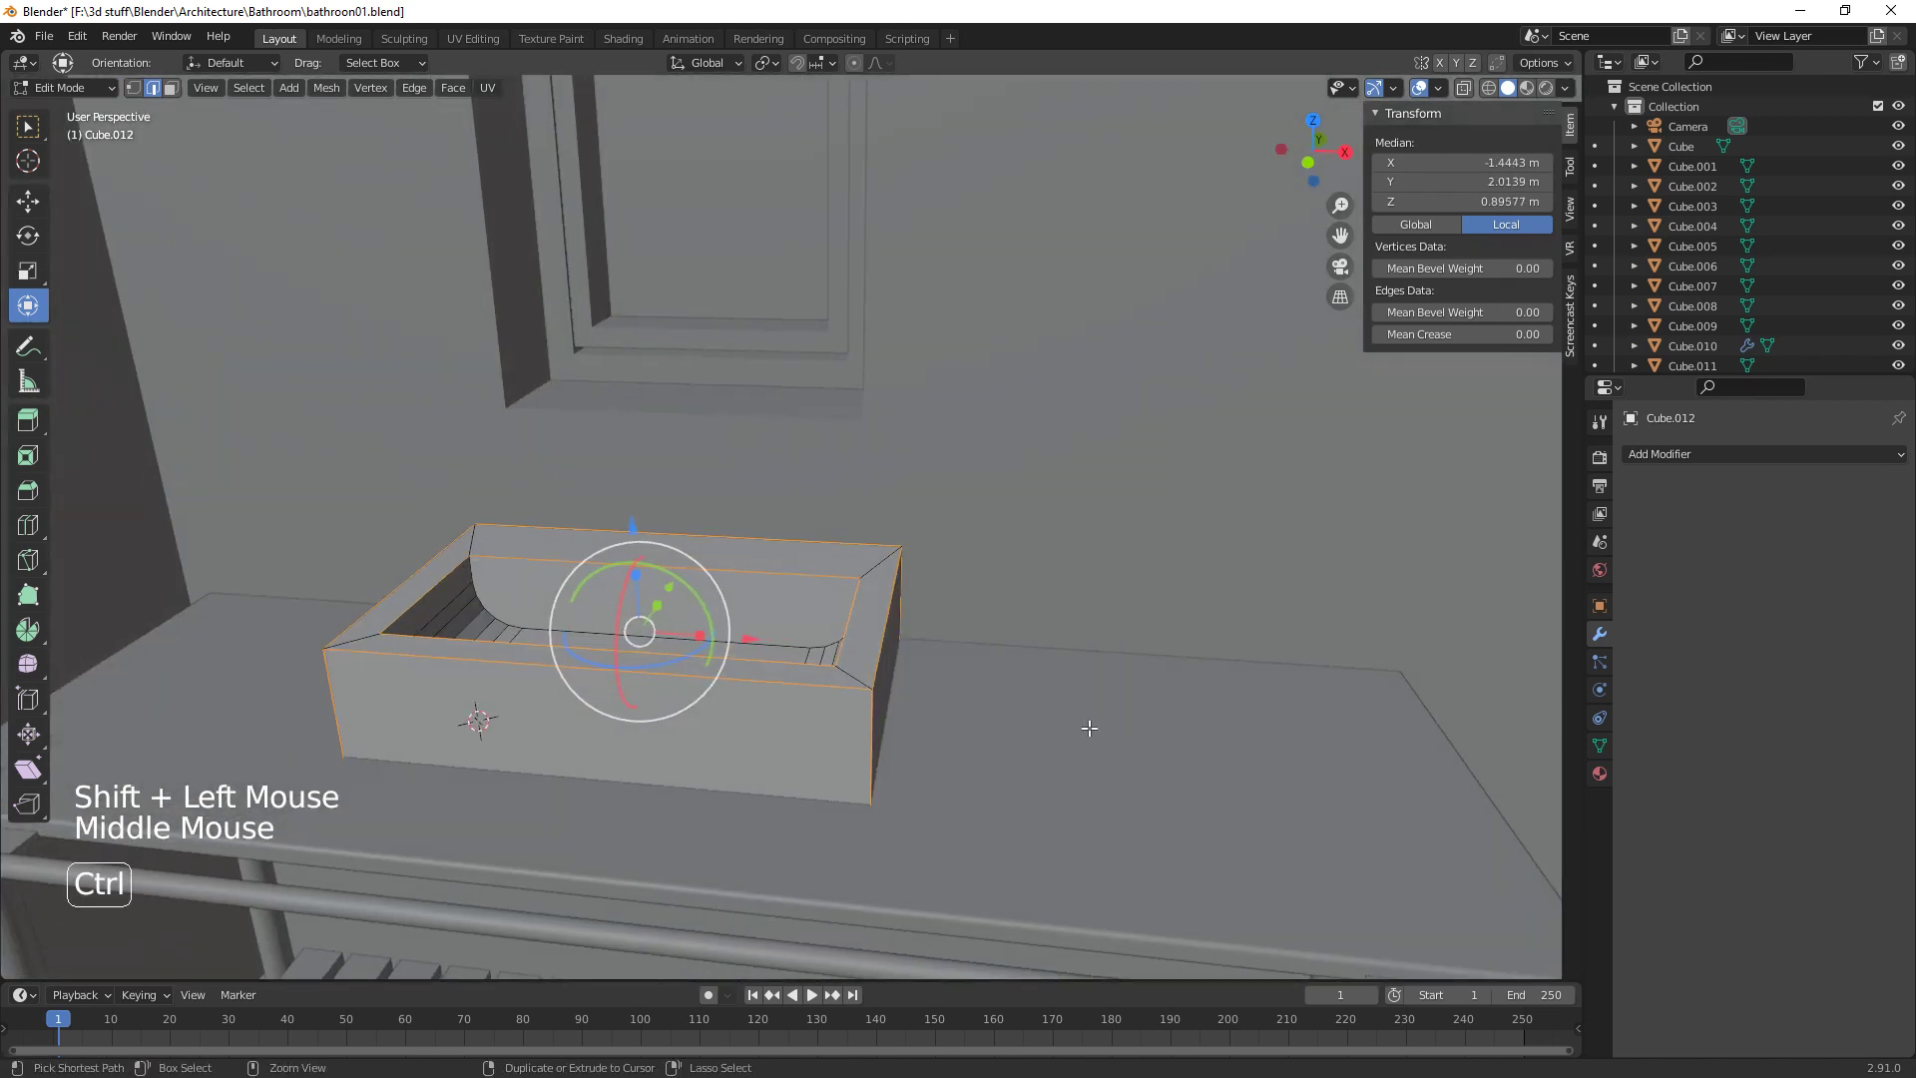
key("ctrl+b")
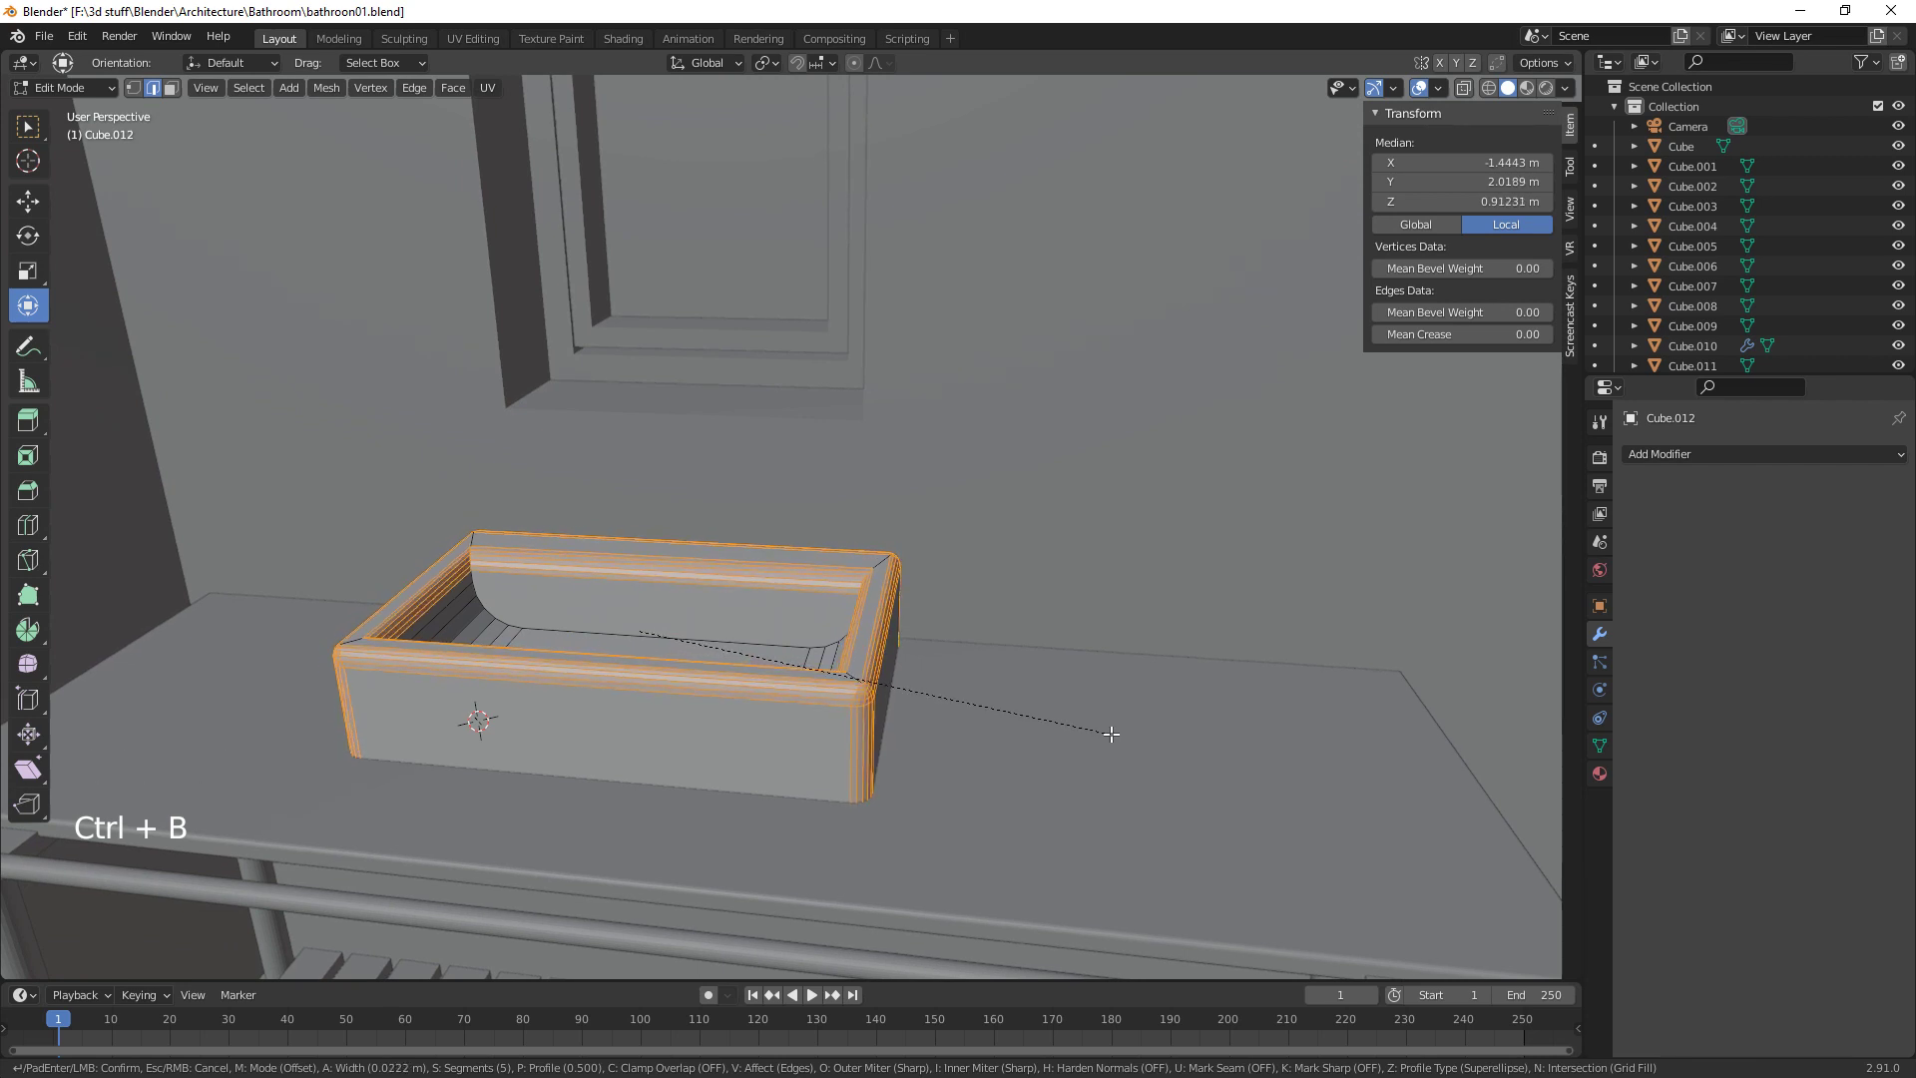
key("Tab")
right_click(808, 732)
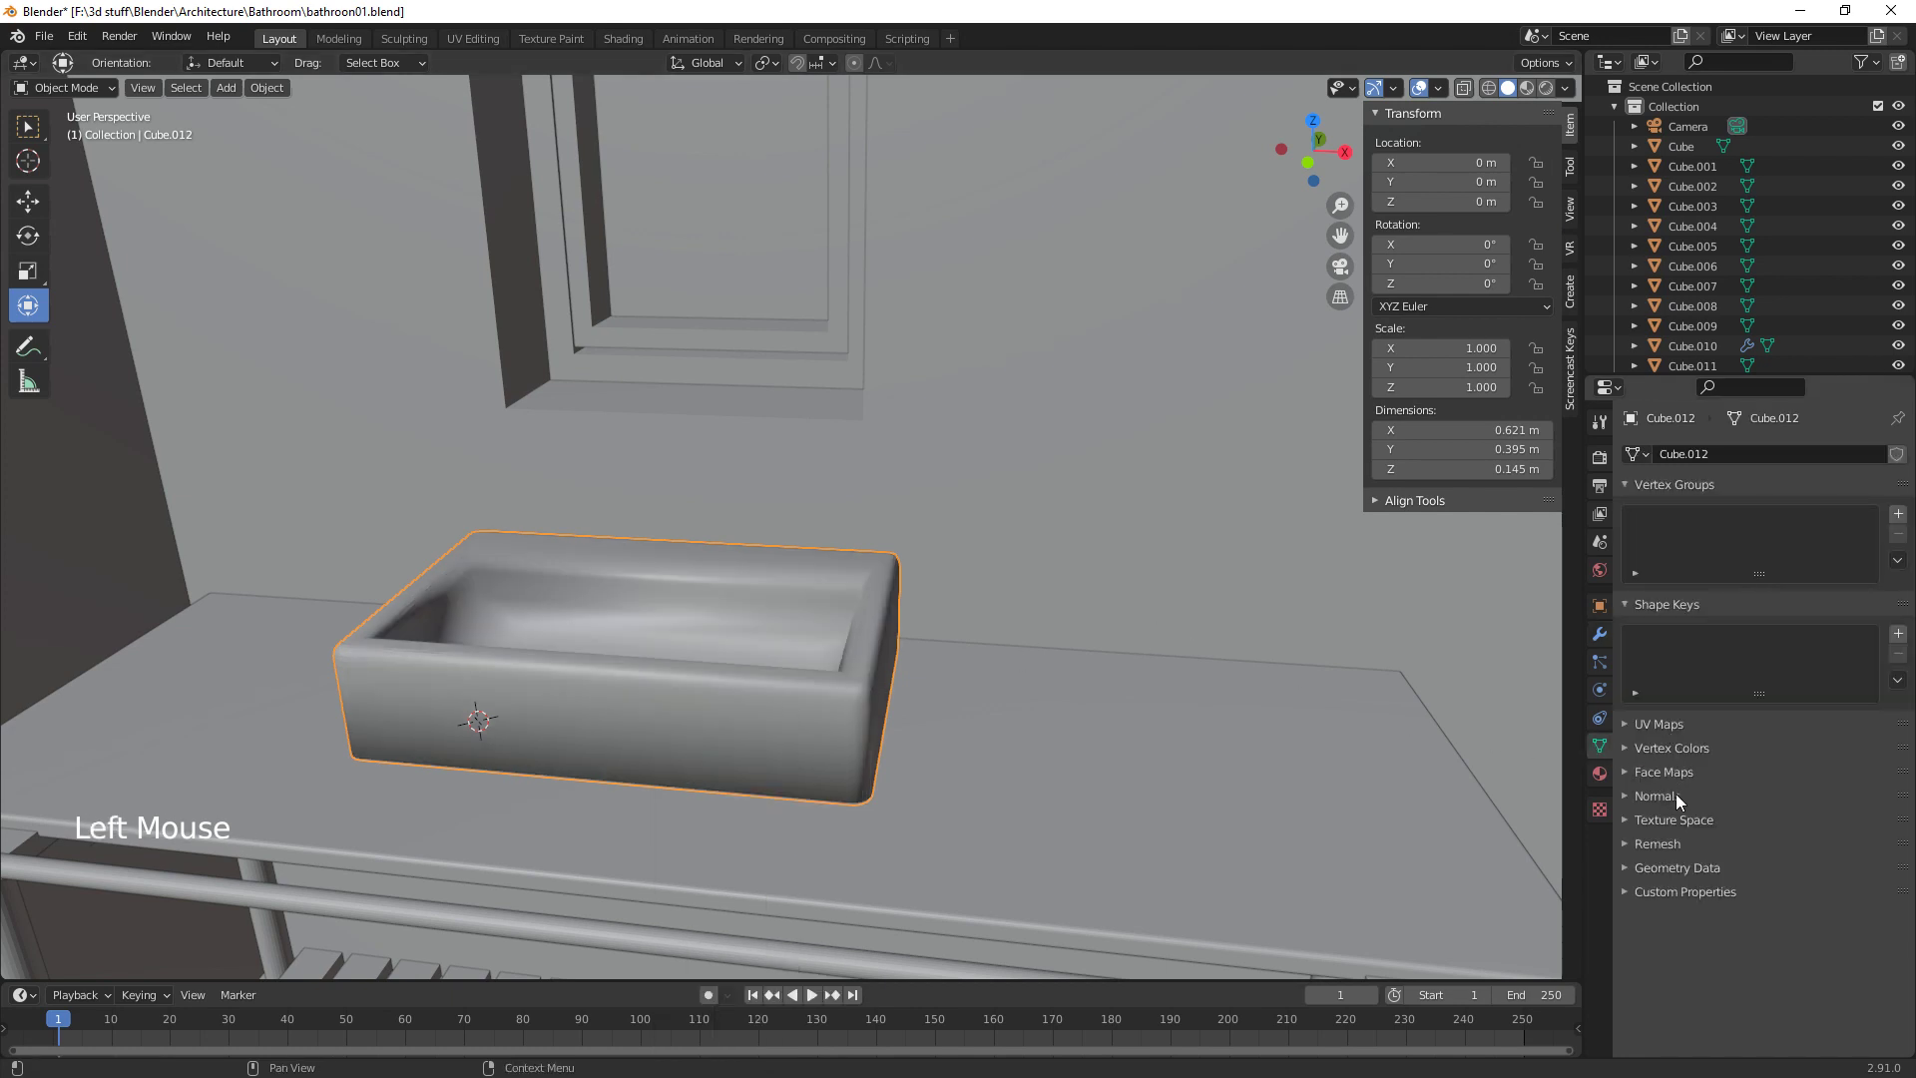
Enable Auto Smooth under Normals in the basin's Object Data and inspect the result
left_click(1655, 842)
left_click(1621, 800)
left_click(1736, 825)
middle_click(1135, 778)
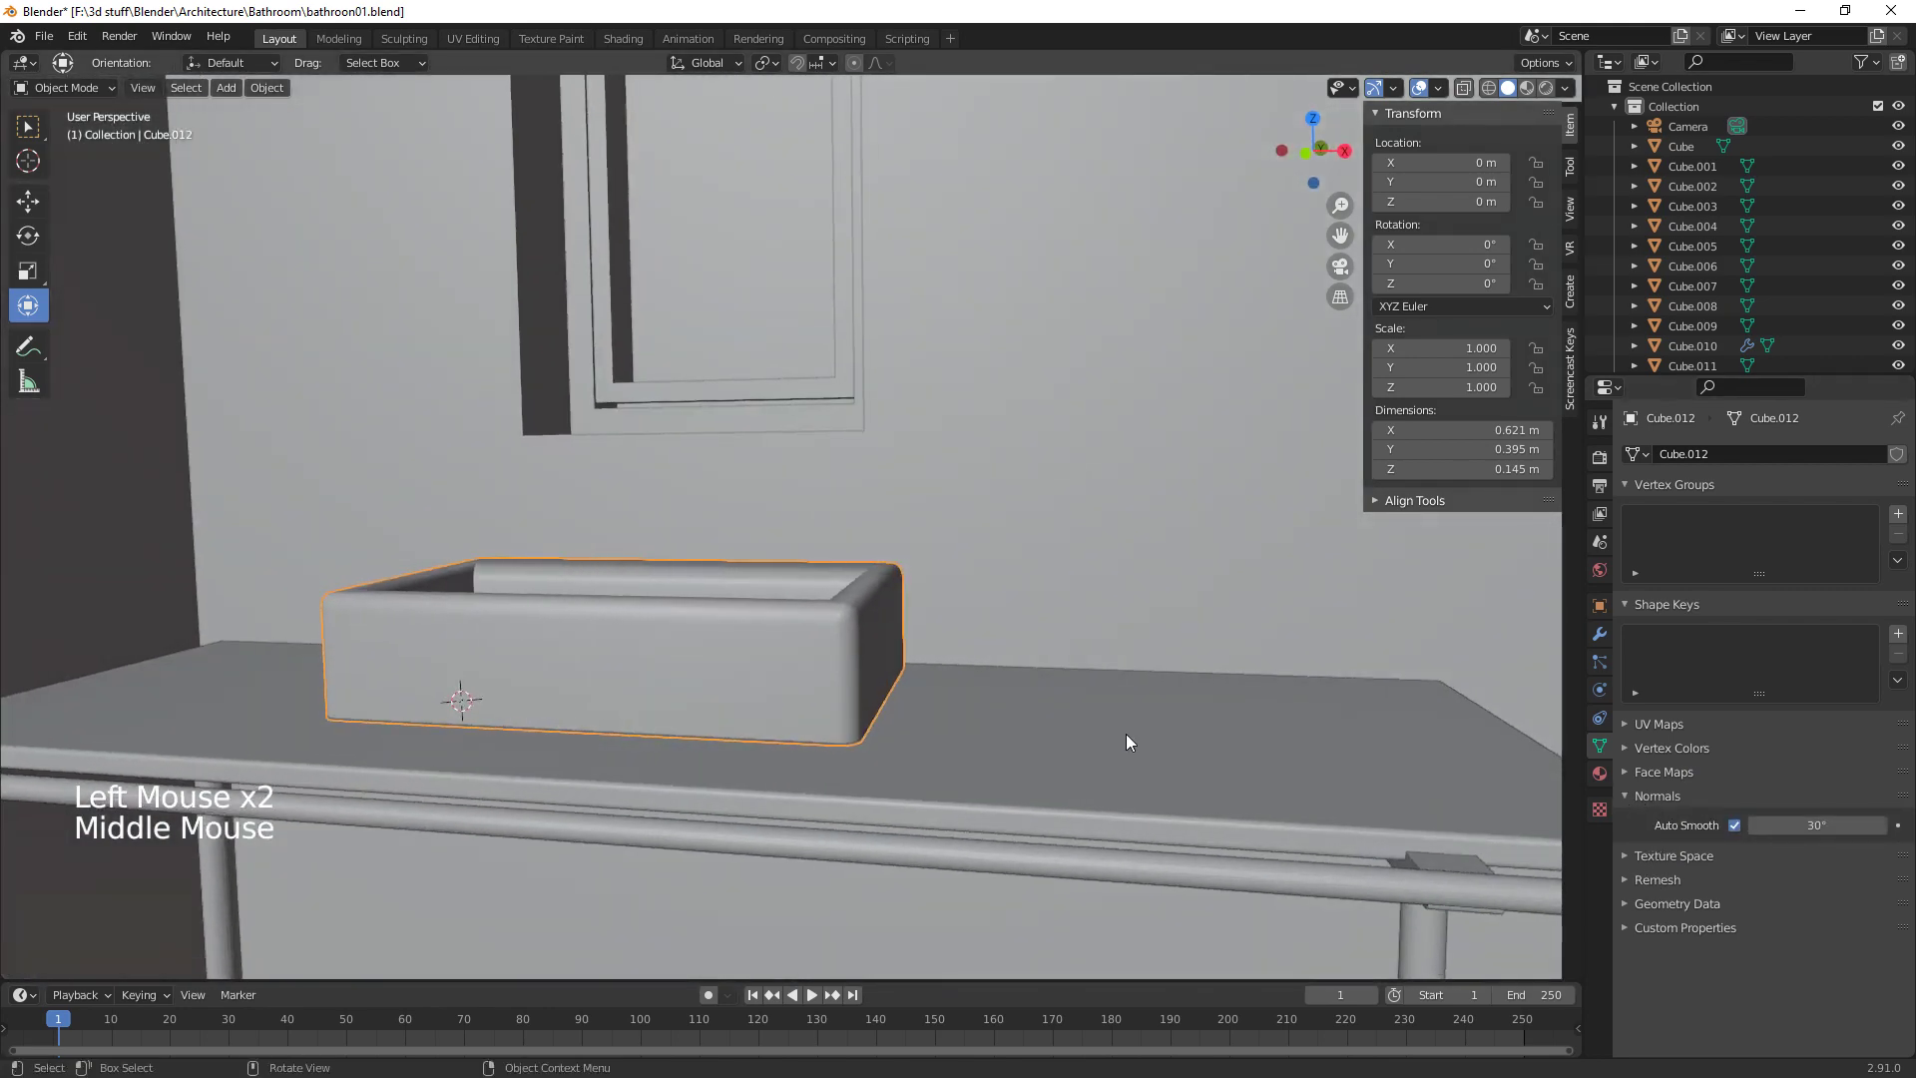
middle_click(1065, 758)
middle_click(1038, 715)
middle_click(1077, 696)
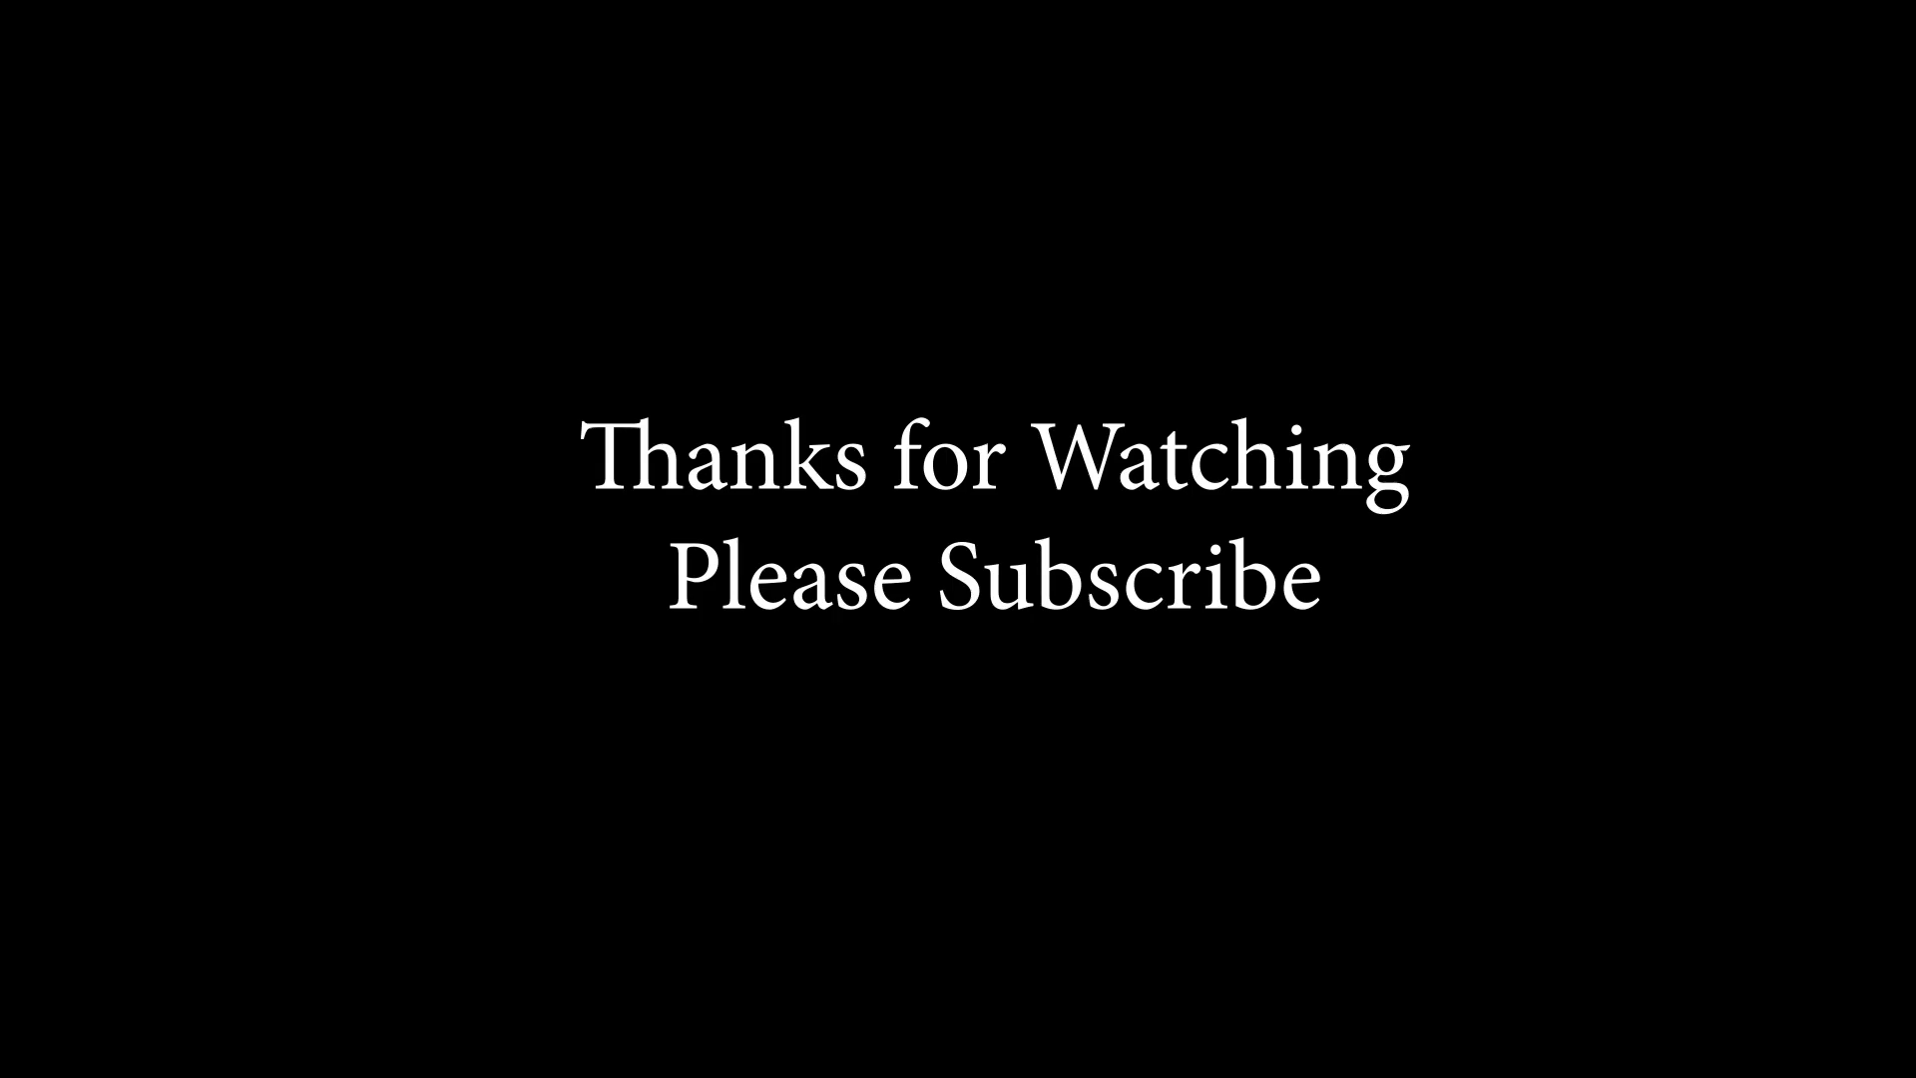